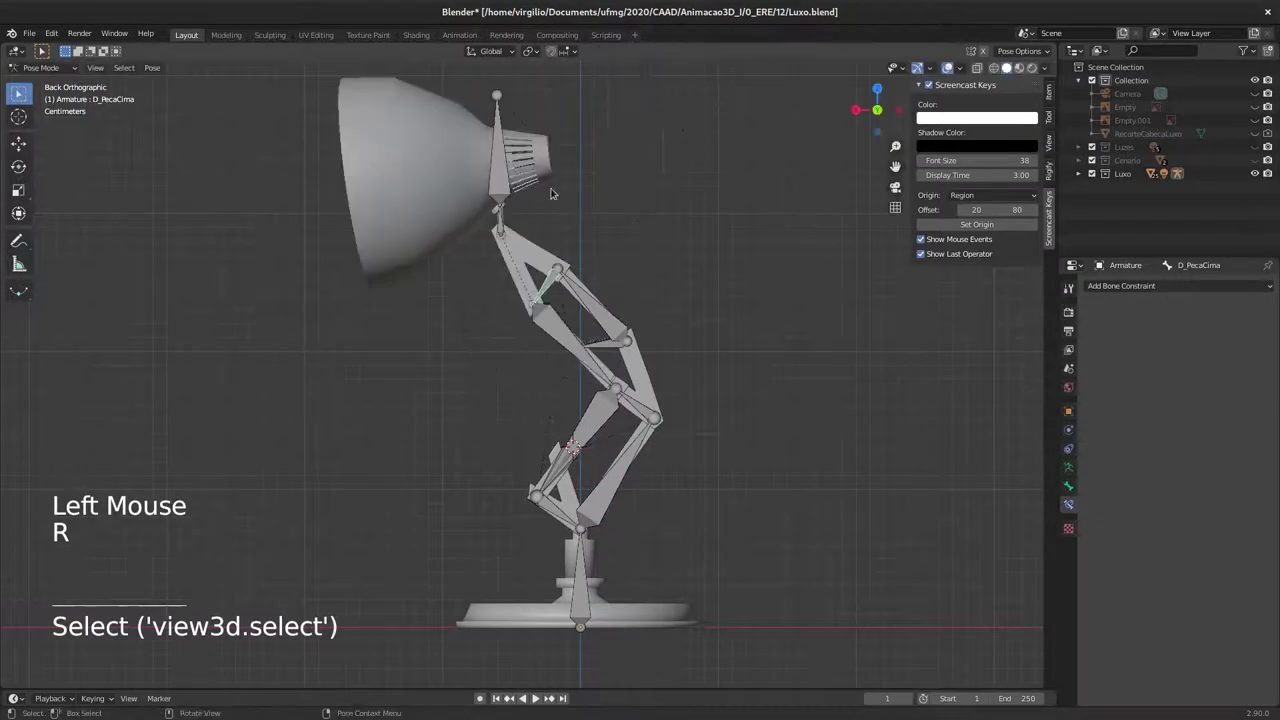
Step: Select the neck bone D_Pescoco in Pose Mode and start a rotate to check it
click(507, 220)
key(r)
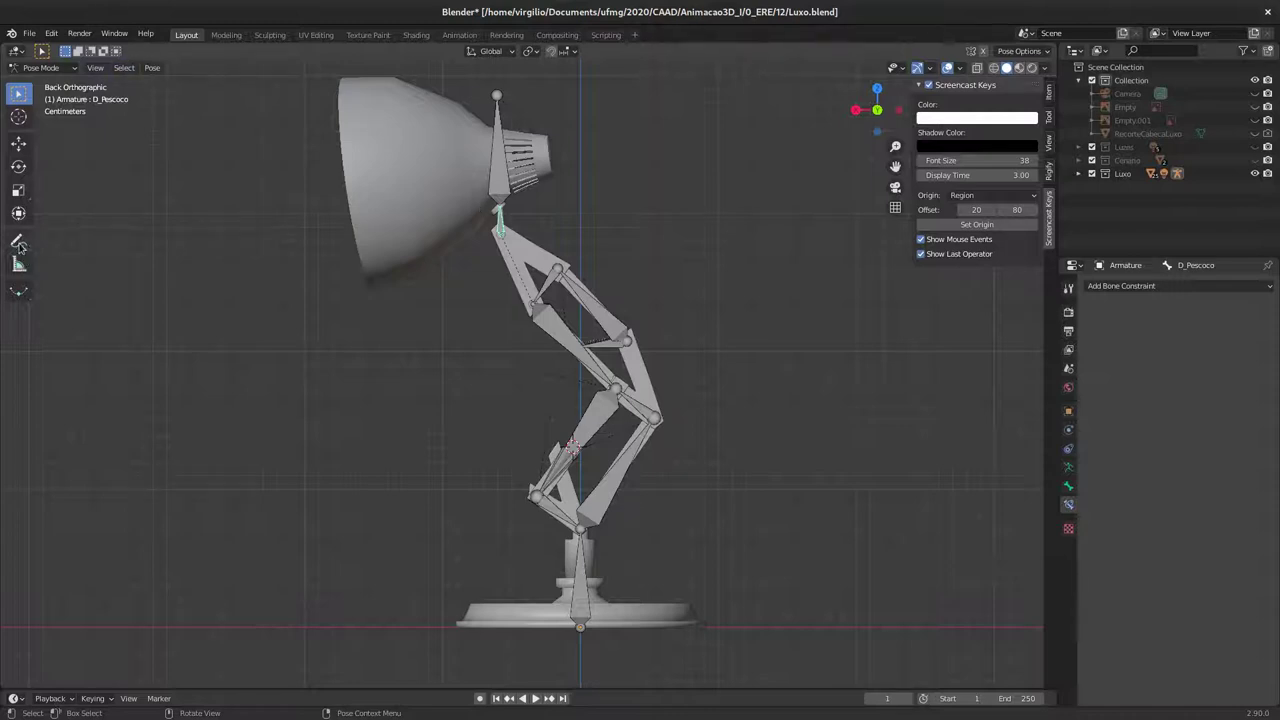
Step: Start annotating with a new layer qualquerCoisa, undoing the green test strokes
click(26, 241)
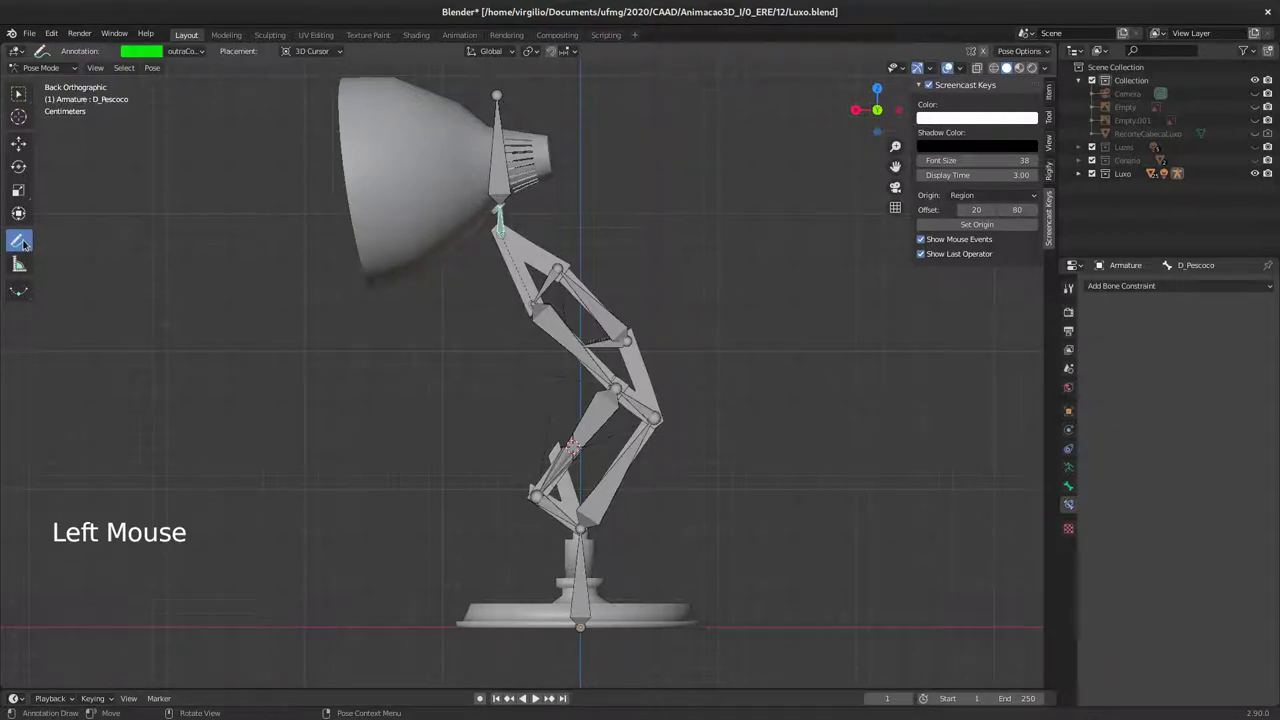
click(199, 53)
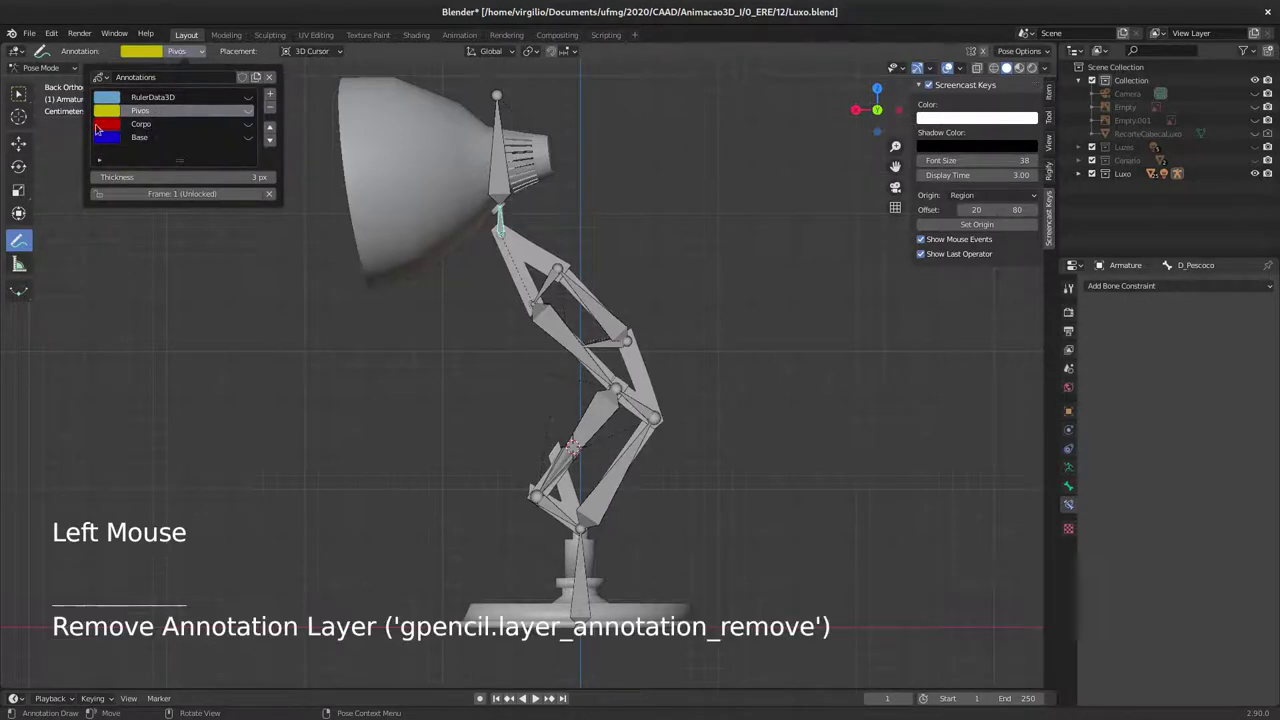
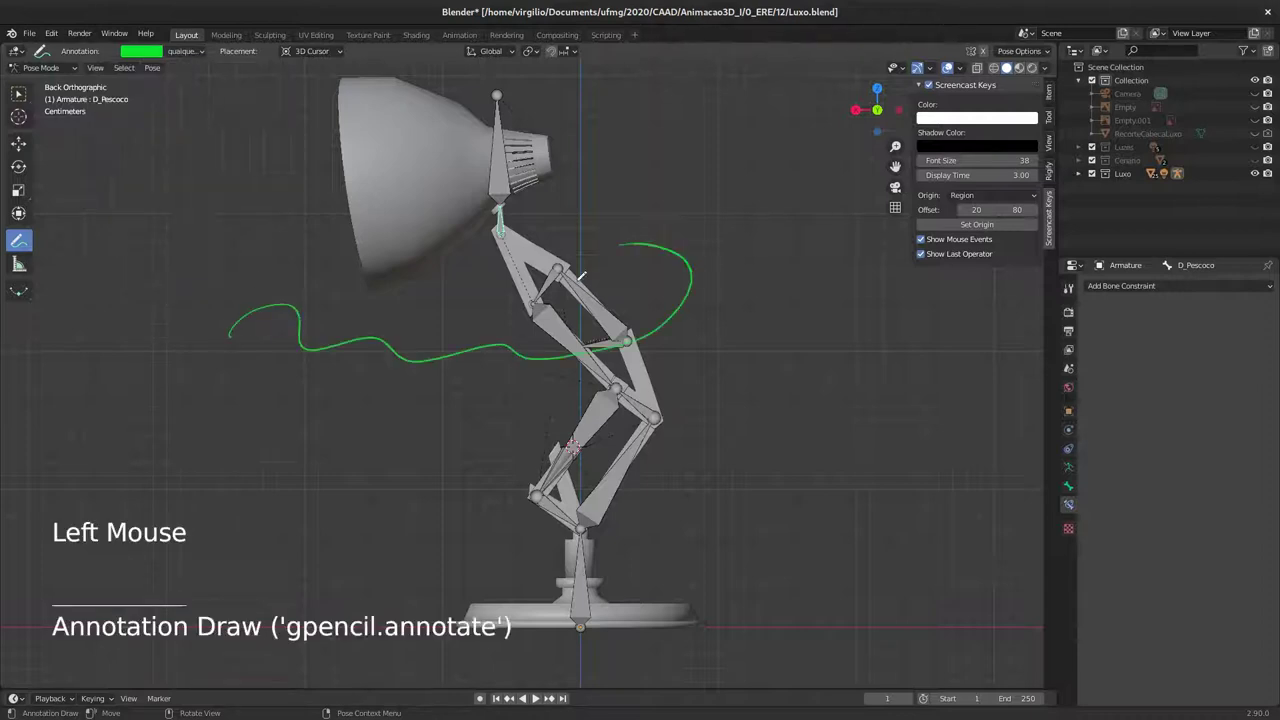
key(ctrl+z)
Step: Switch and hide annotation layers like Pivos and Corpo while sketching the neck pivot in yellow
click(188, 56)
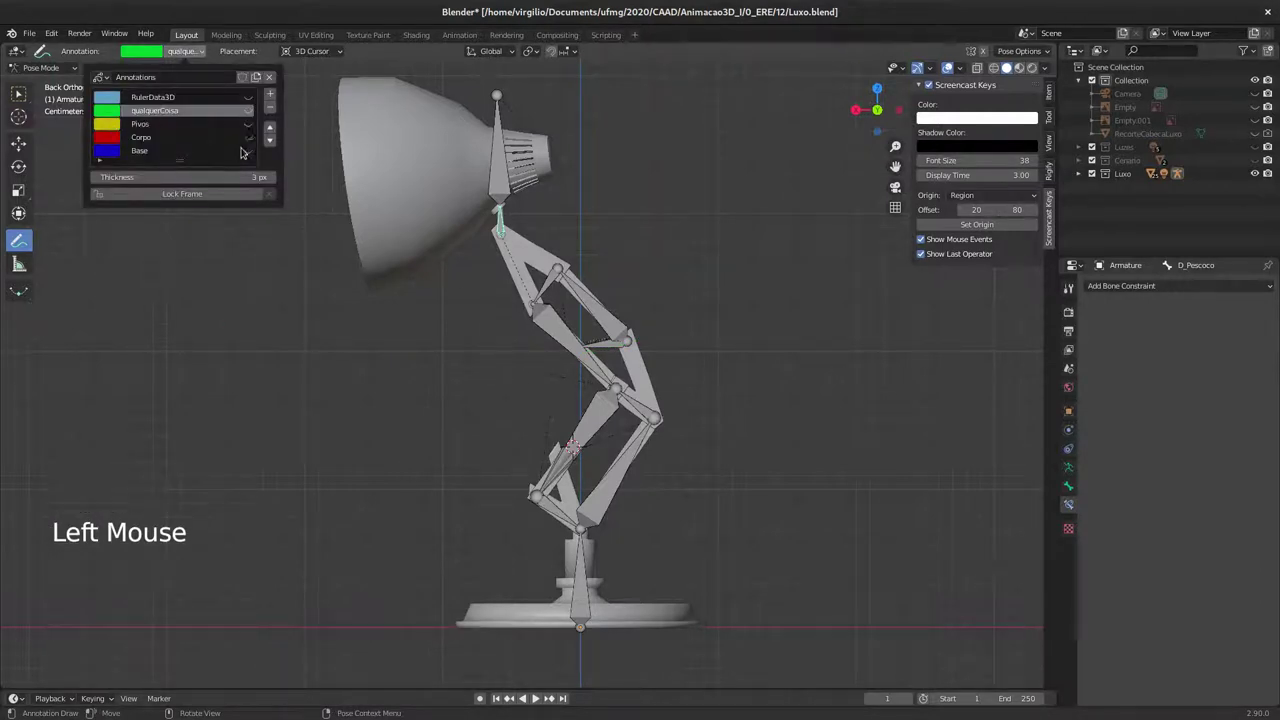
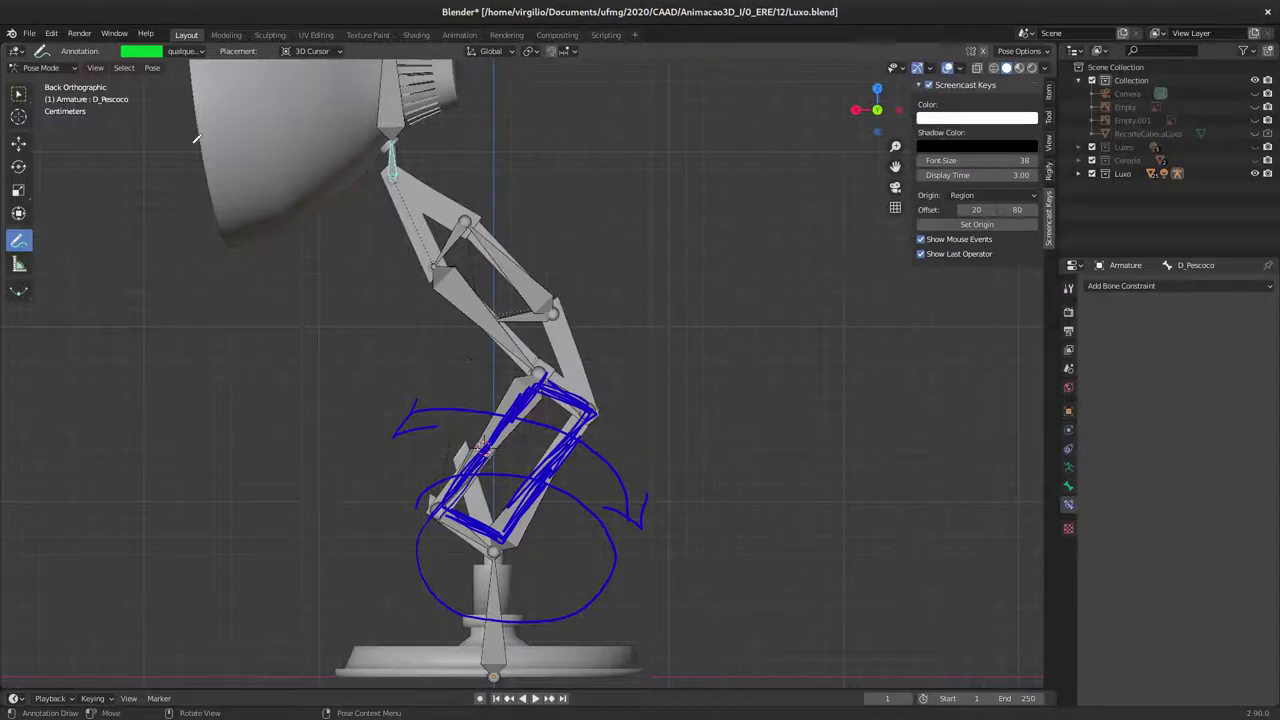
click(191, 51)
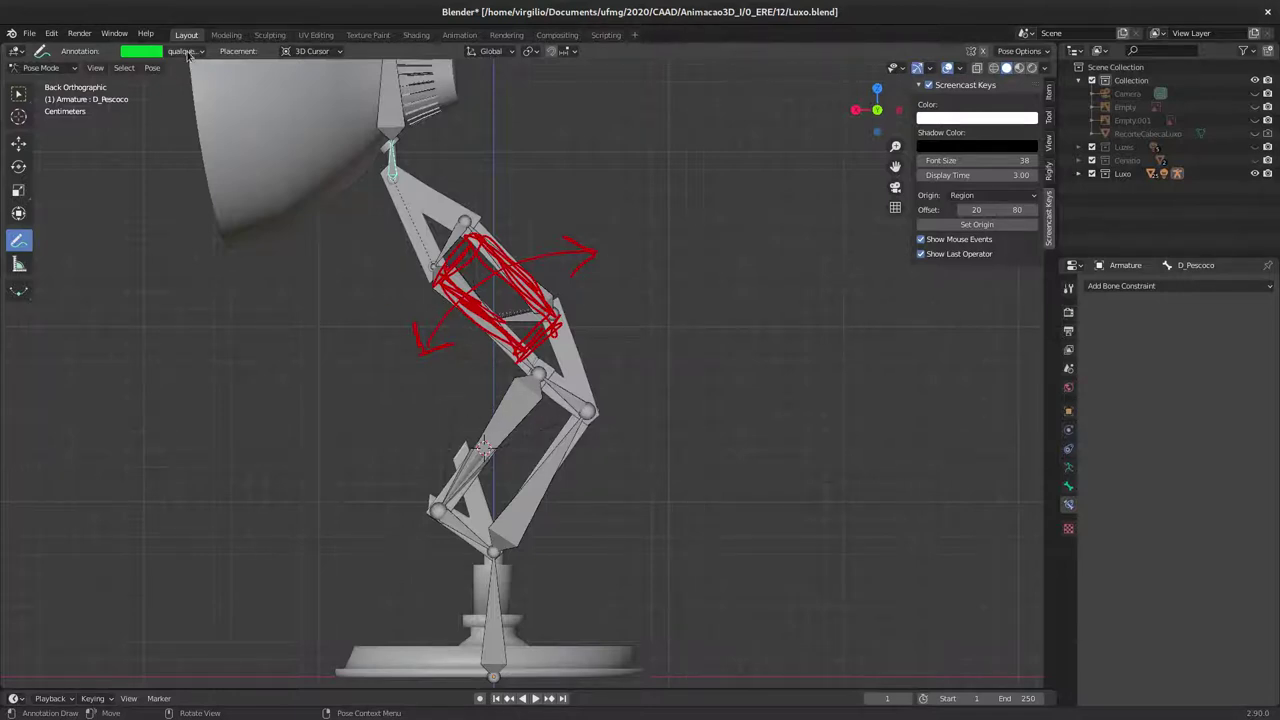
click(197, 51)
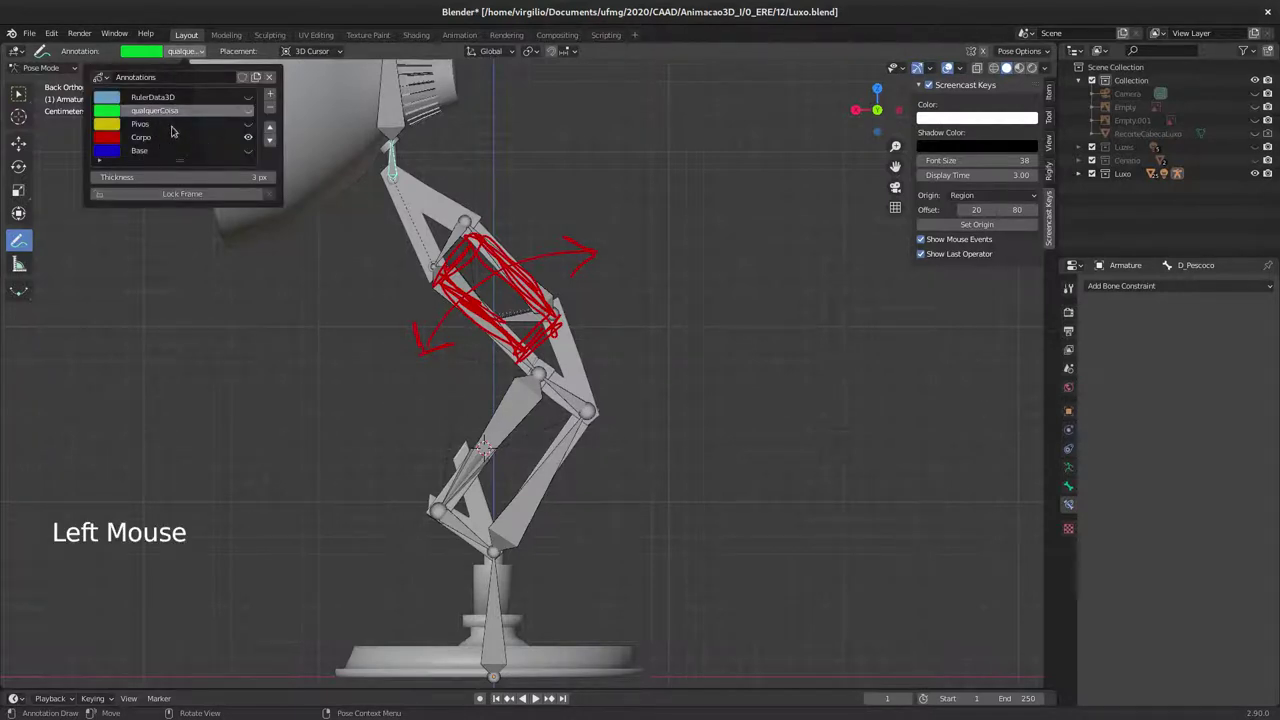
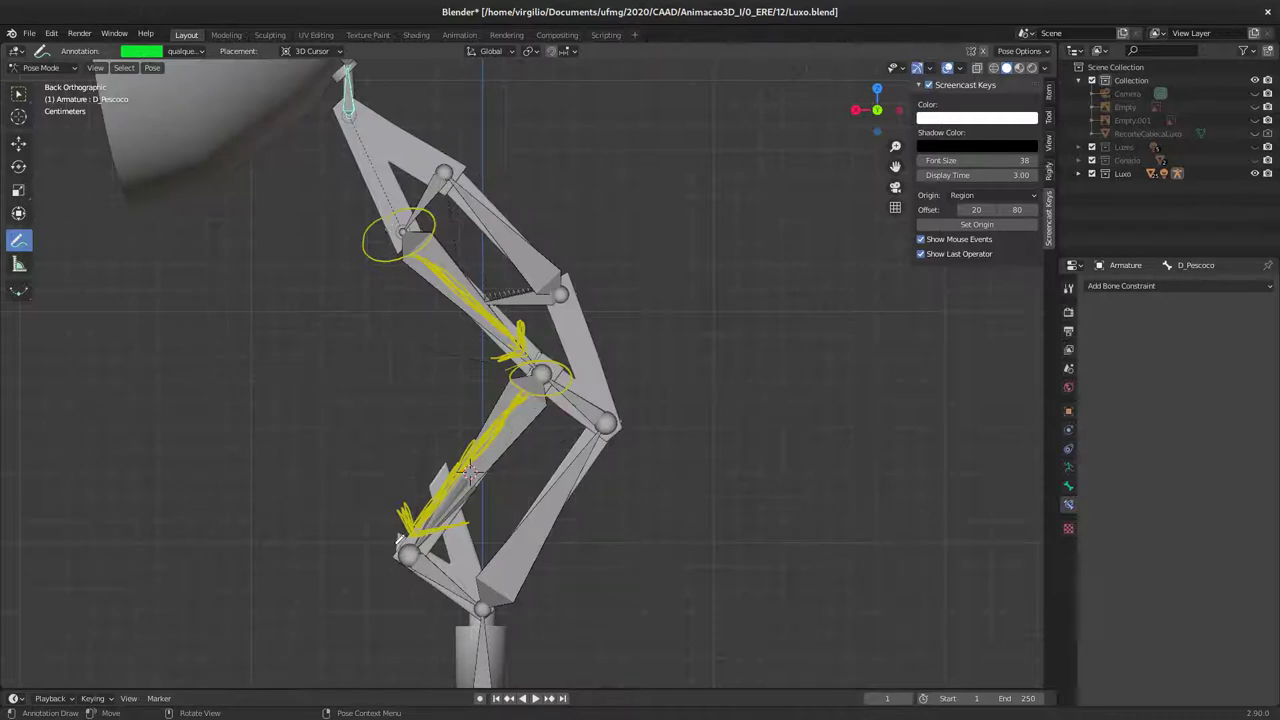
click(190, 50)
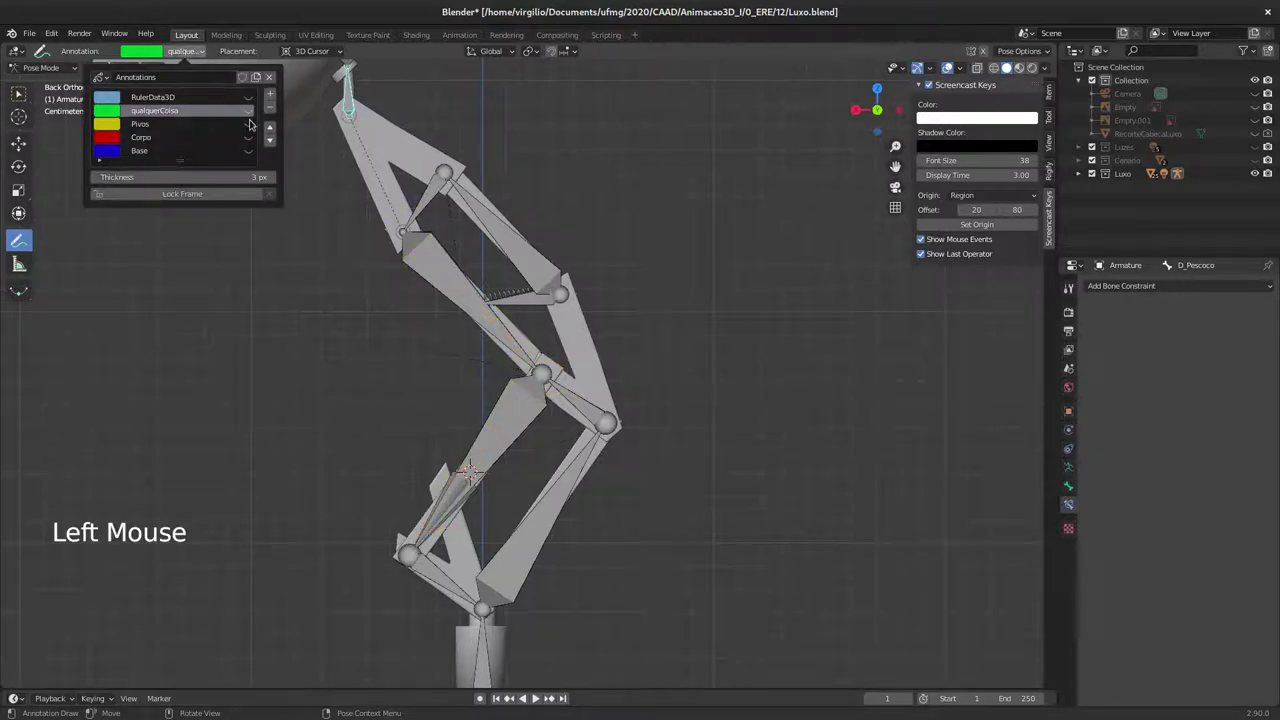
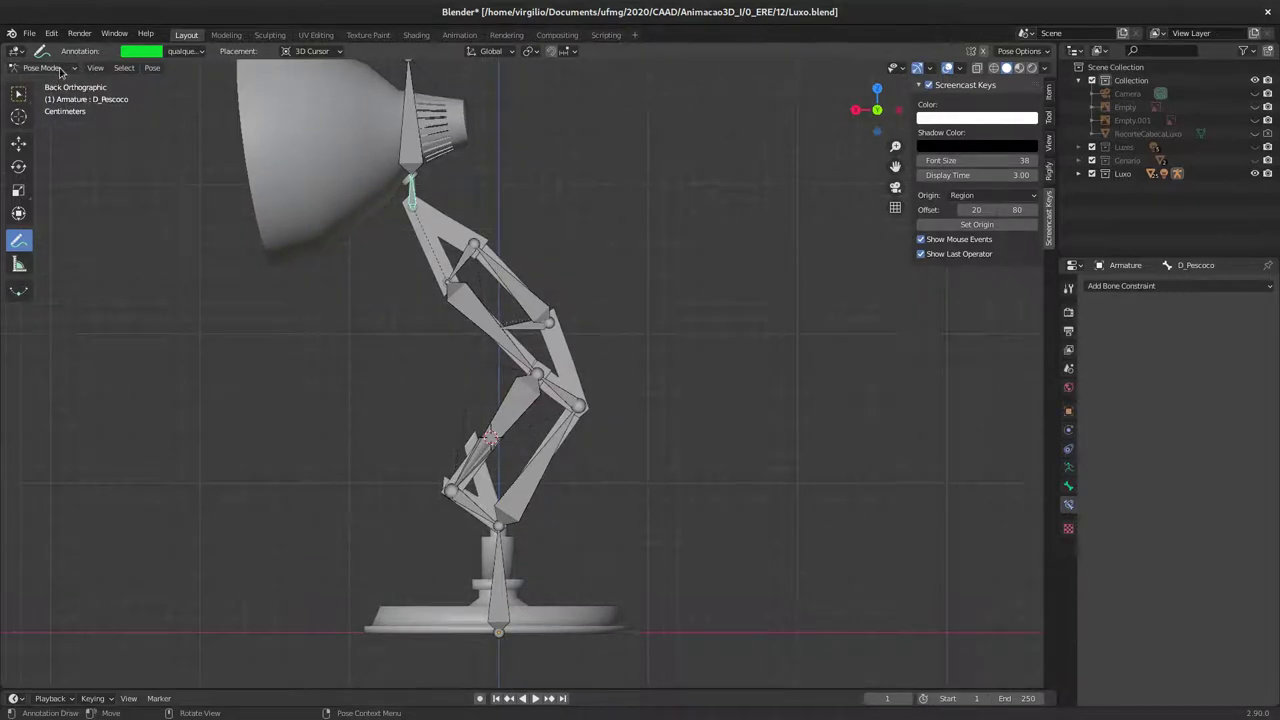
Step: Return to bone selection and reframe the view around the lamp head
click(31, 100)
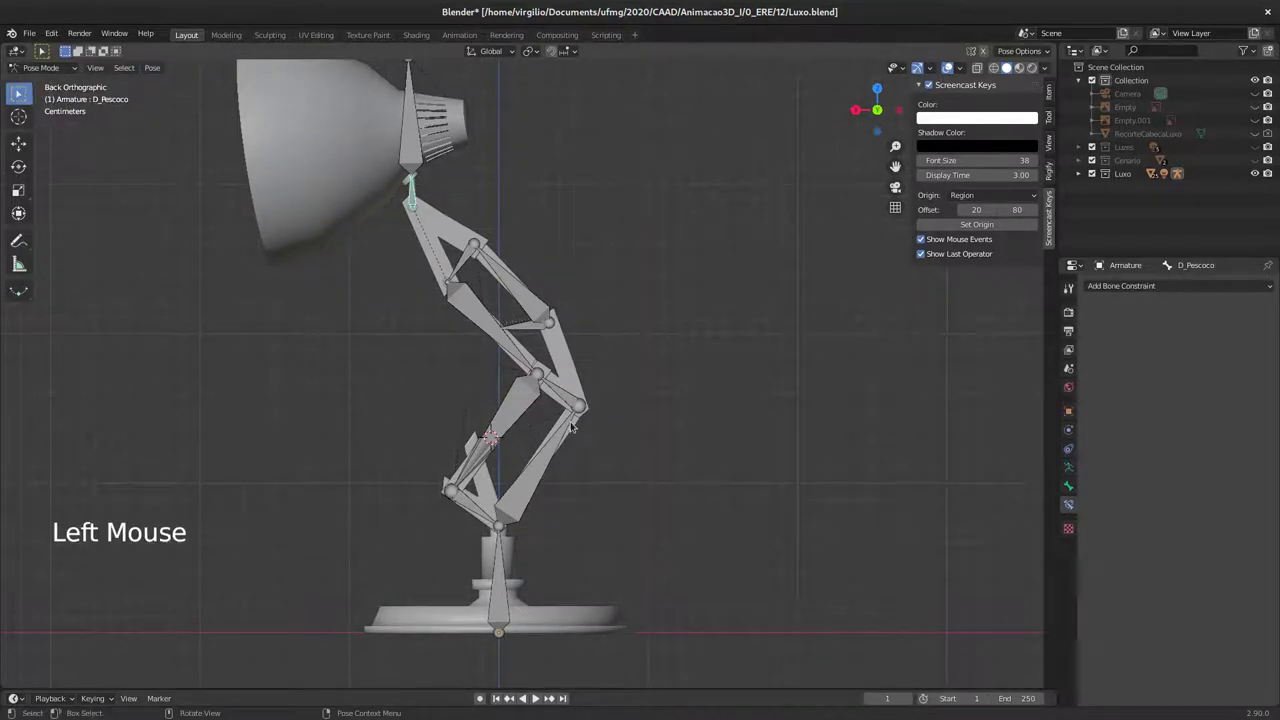
middle_click(593, 397)
middle_click(597, 401)
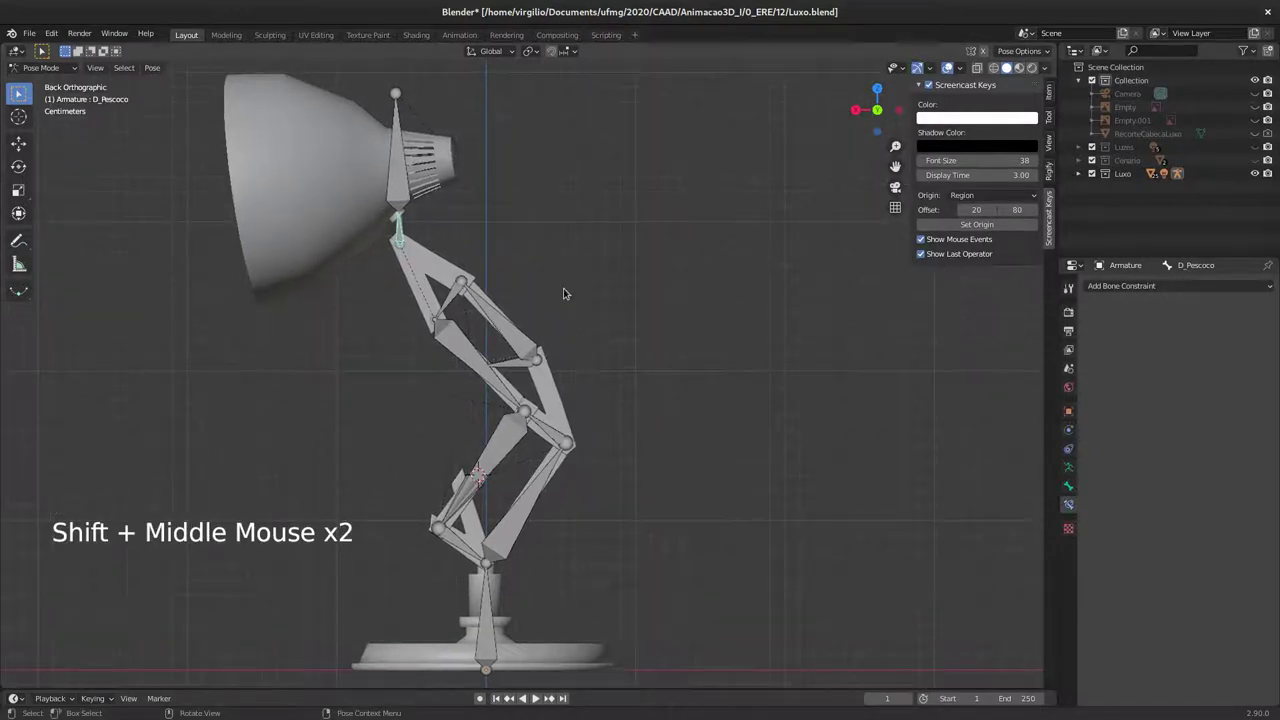
middle_click(566, 310)
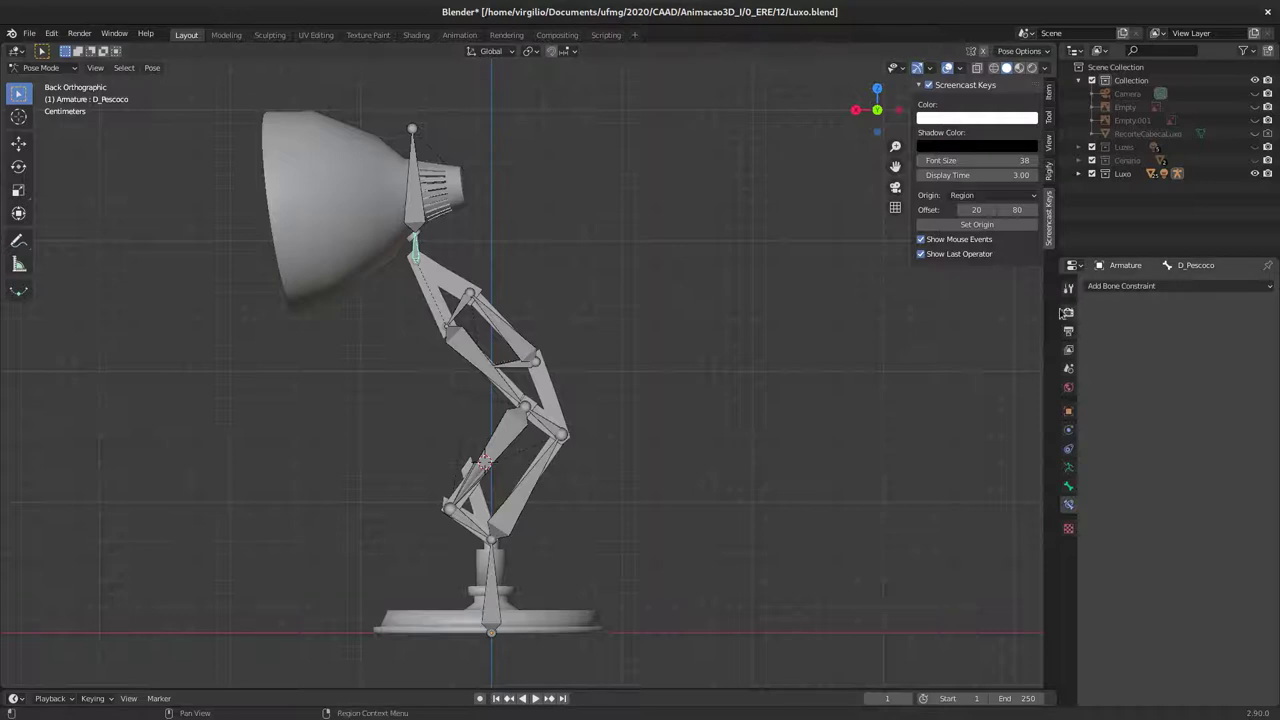
Step: Toggle Simplify in Render Properties to compare smoothness, leaving it on with its panel collapsed
click(1076, 308)
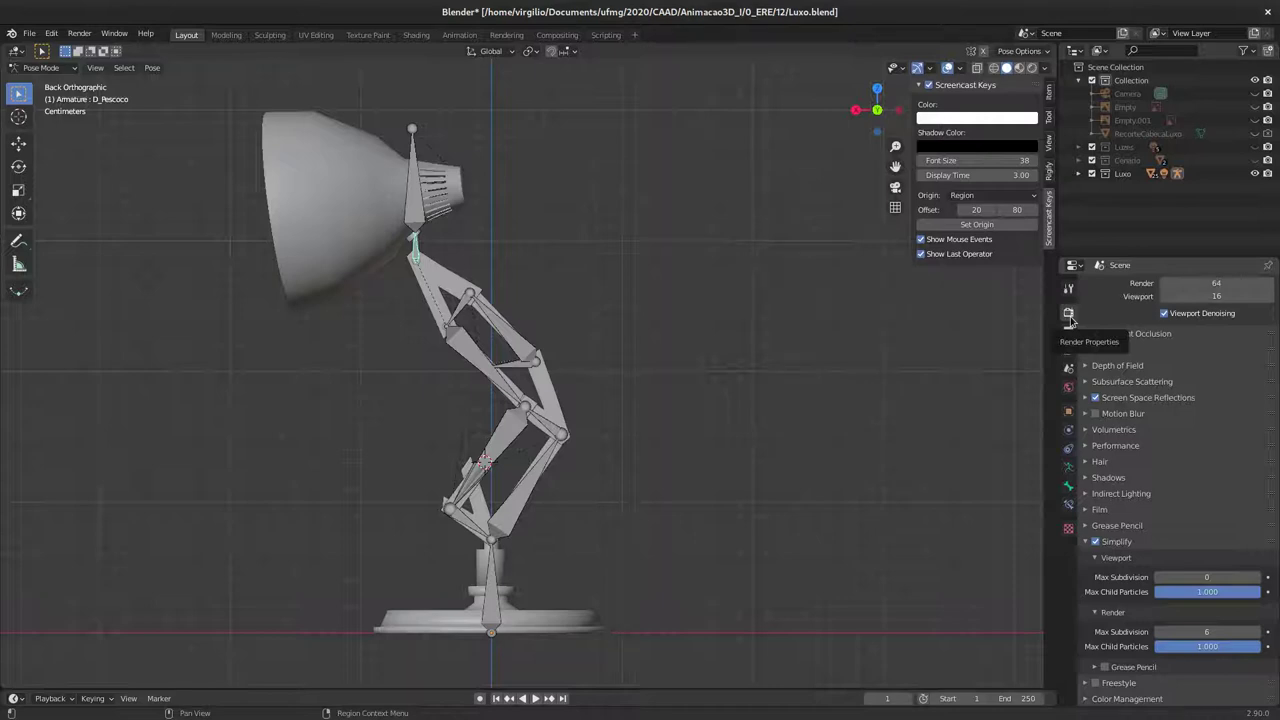
click(1097, 546)
click(1100, 543)
click(1099, 544)
click(1104, 544)
click(1105, 545)
click(1105, 544)
click(1098, 545)
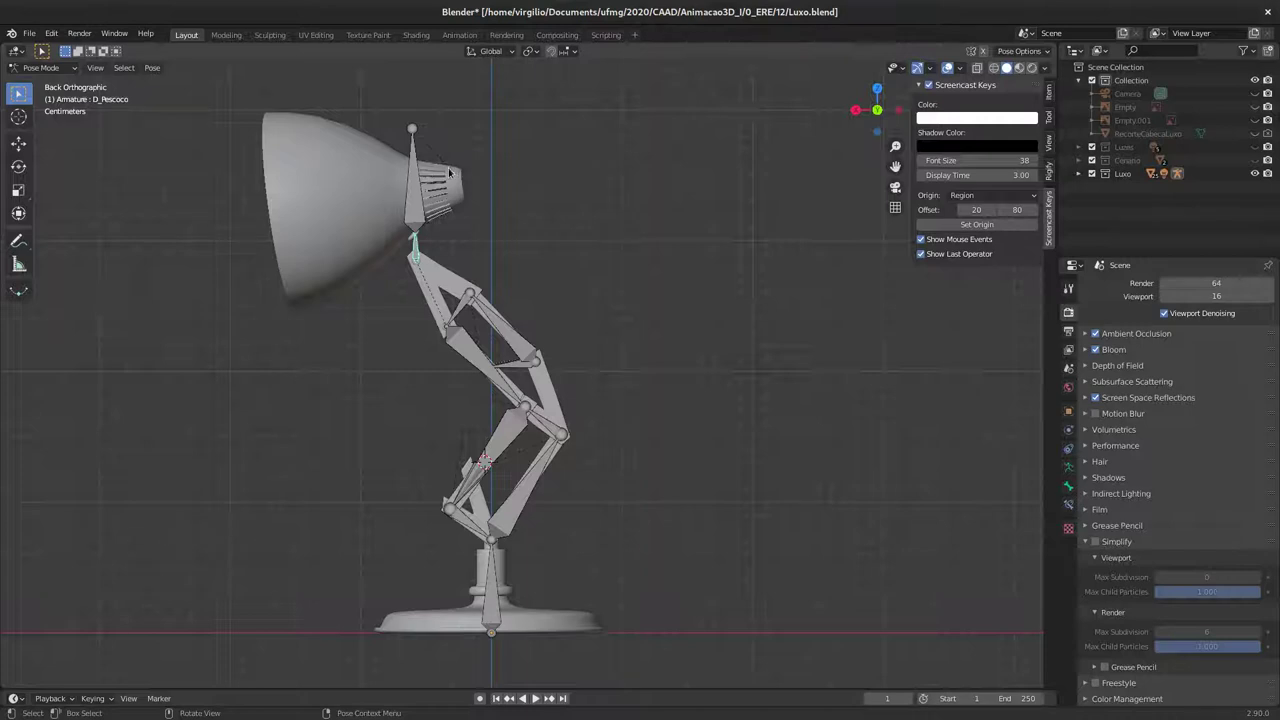
click(1105, 542)
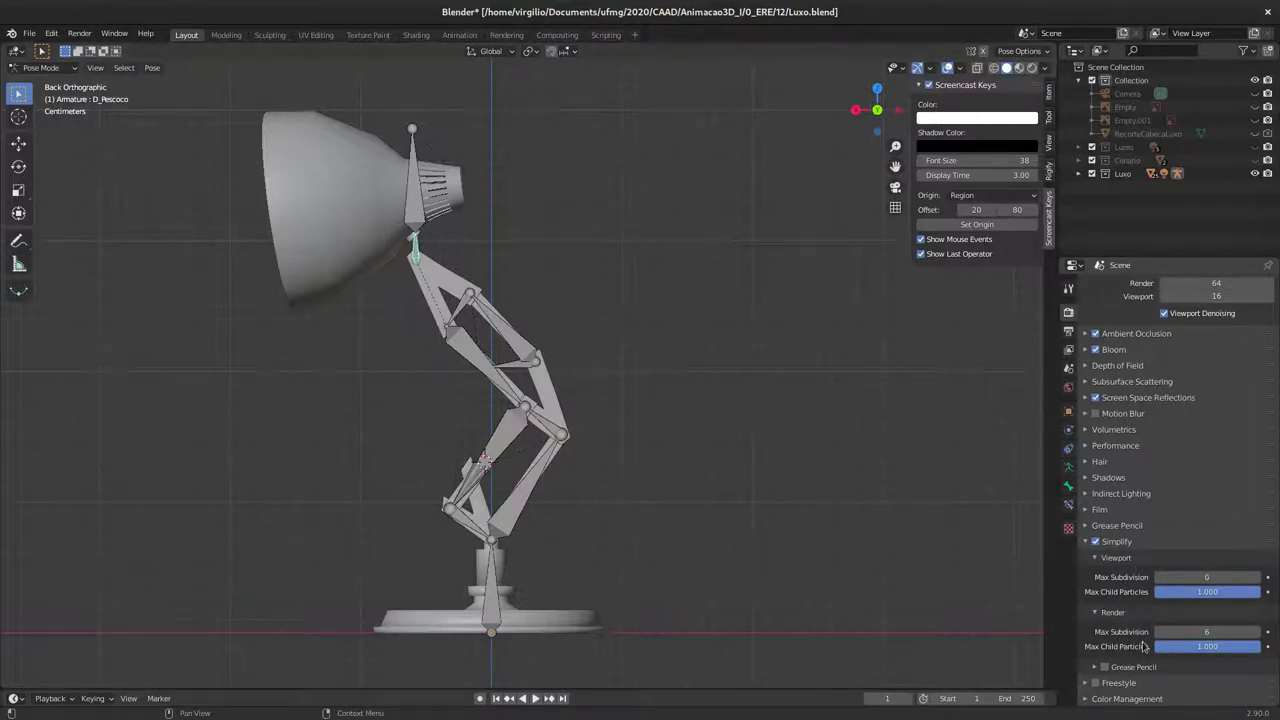
click(1106, 611)
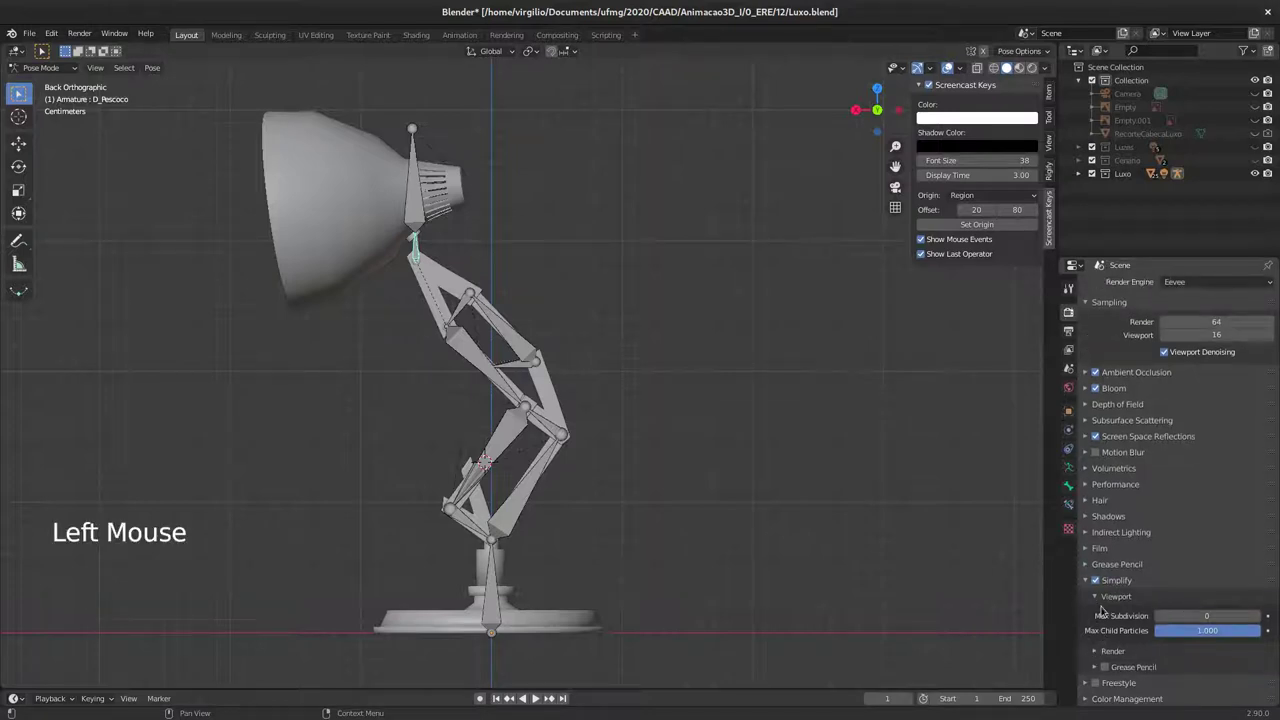
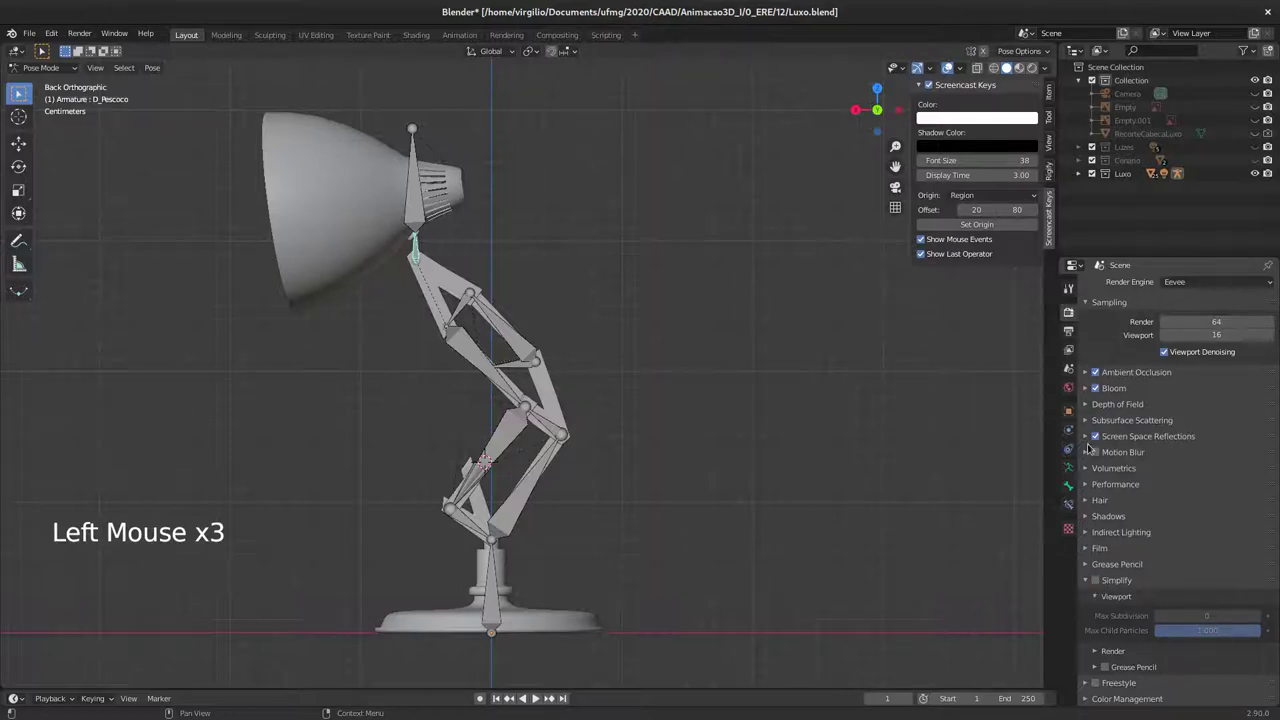
Step: Select Luxo-Cabeca and show its Subdivision, Solidify and Boolean modifier stack
click(372, 141)
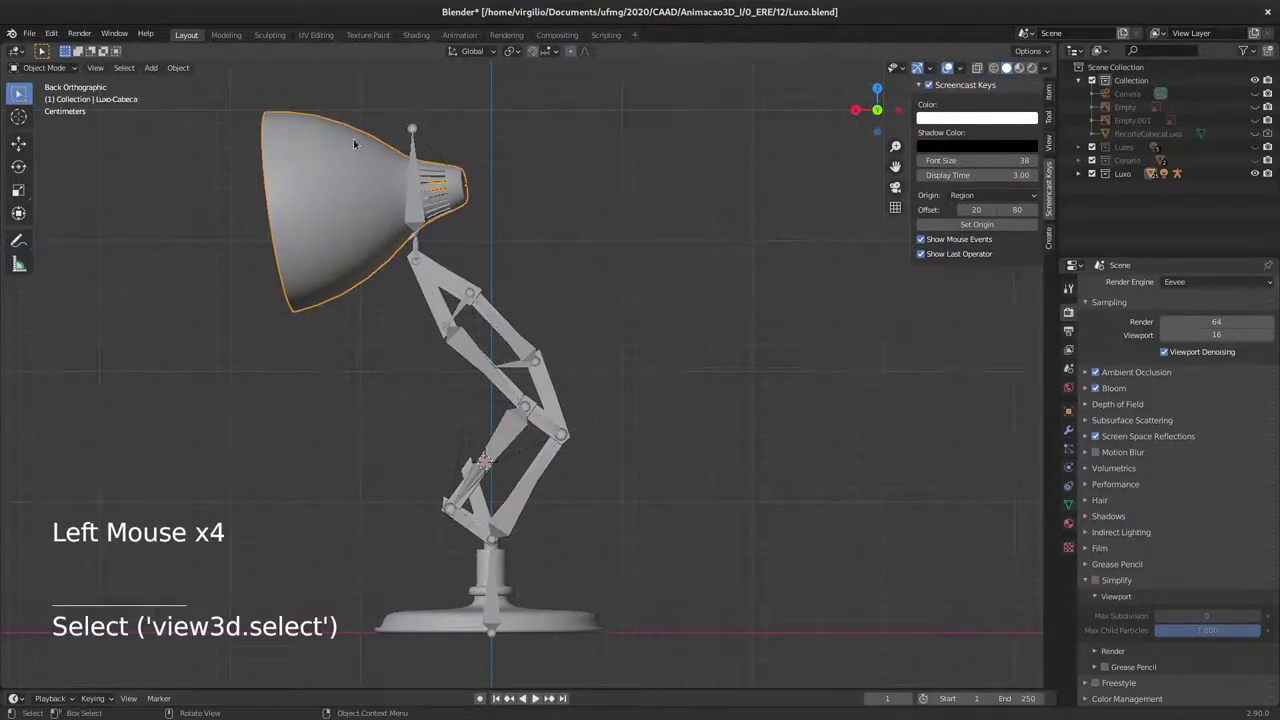
click(1069, 433)
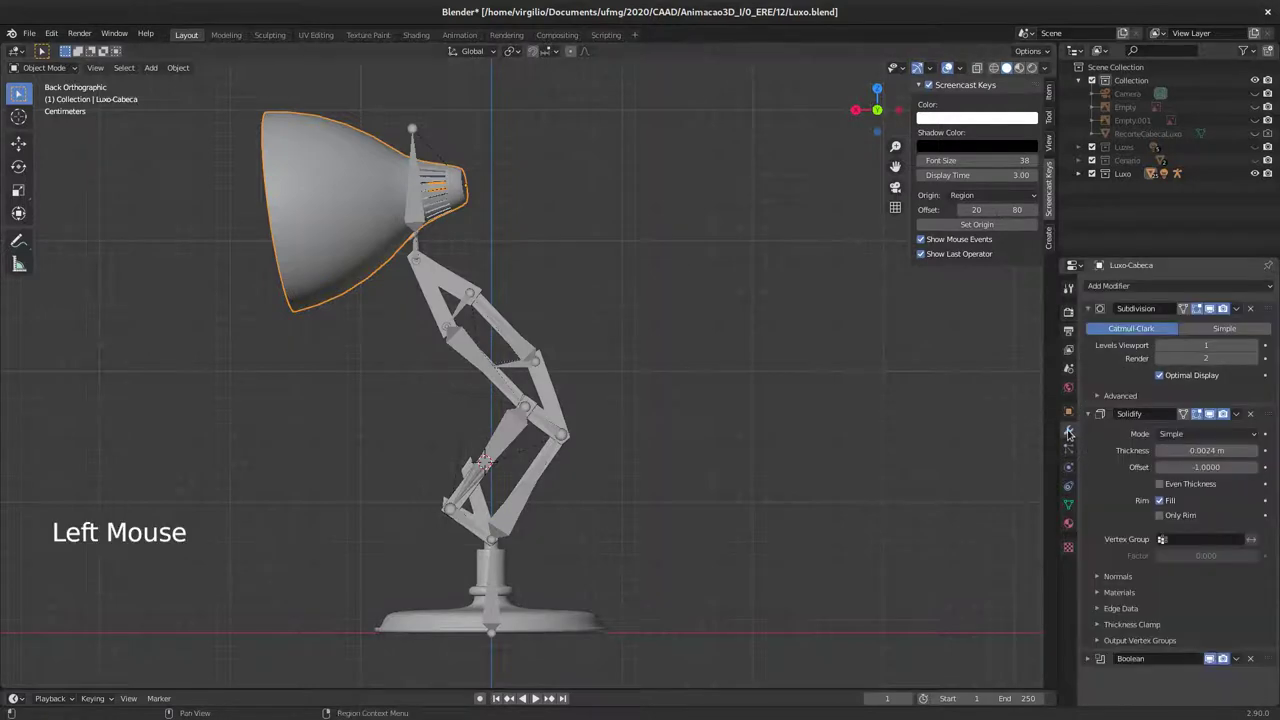
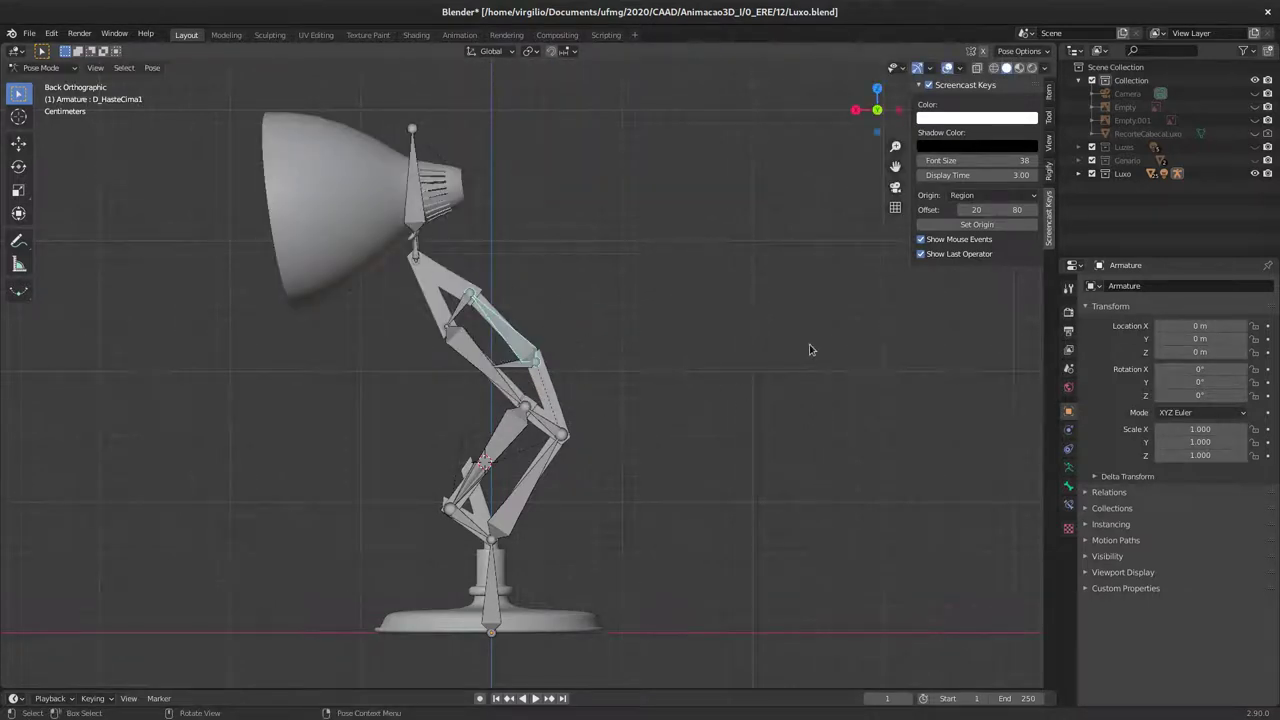
Step: Re-enable Simplify in the render settings before posing again
click(1075, 316)
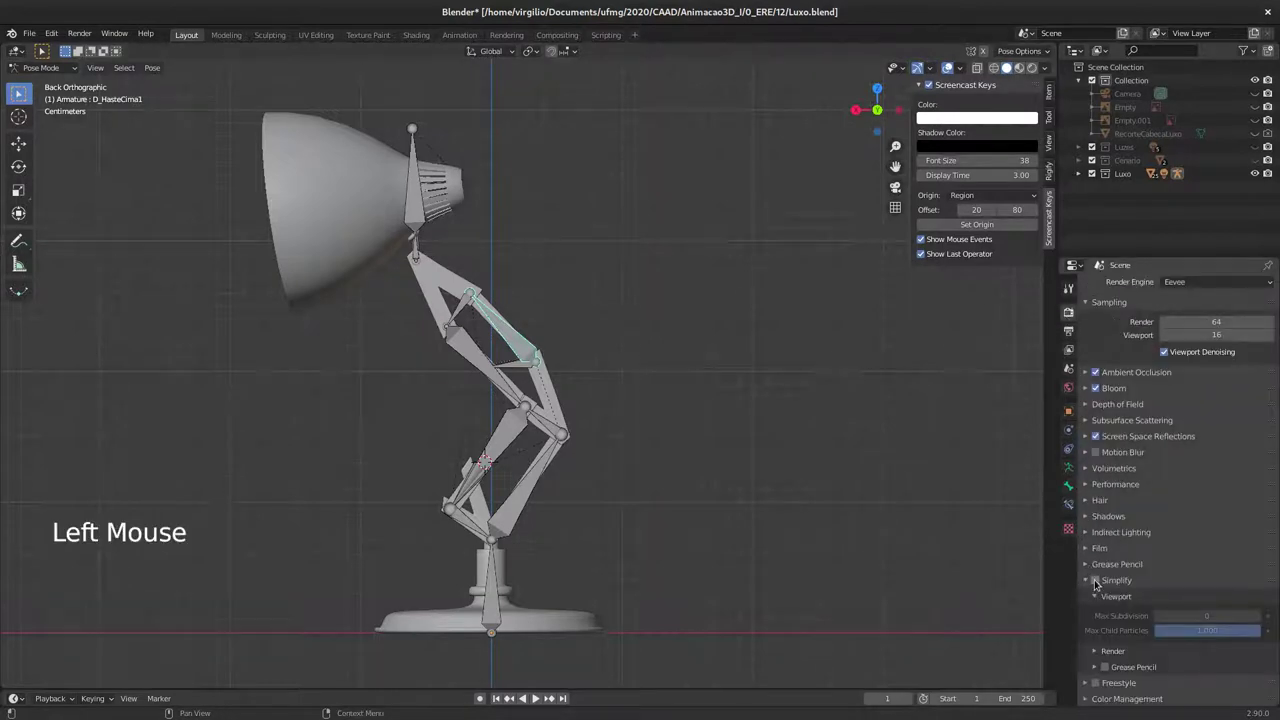
click(1100, 585)
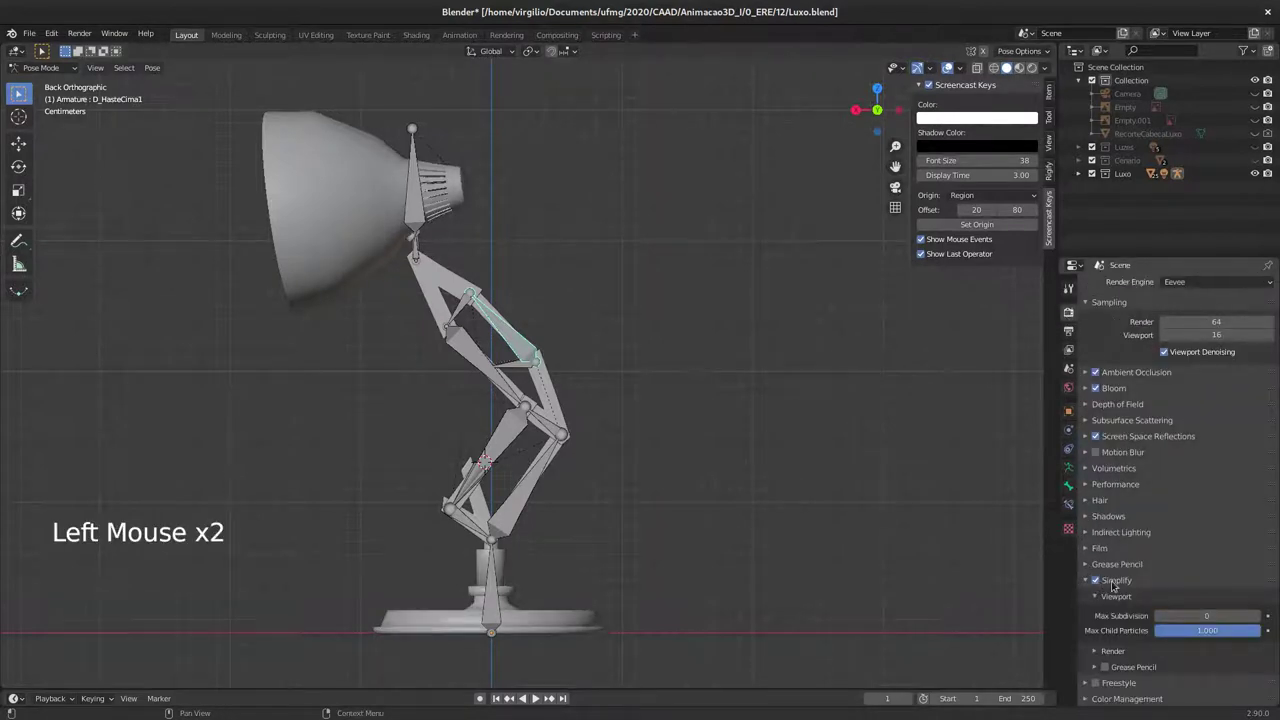
key(r)
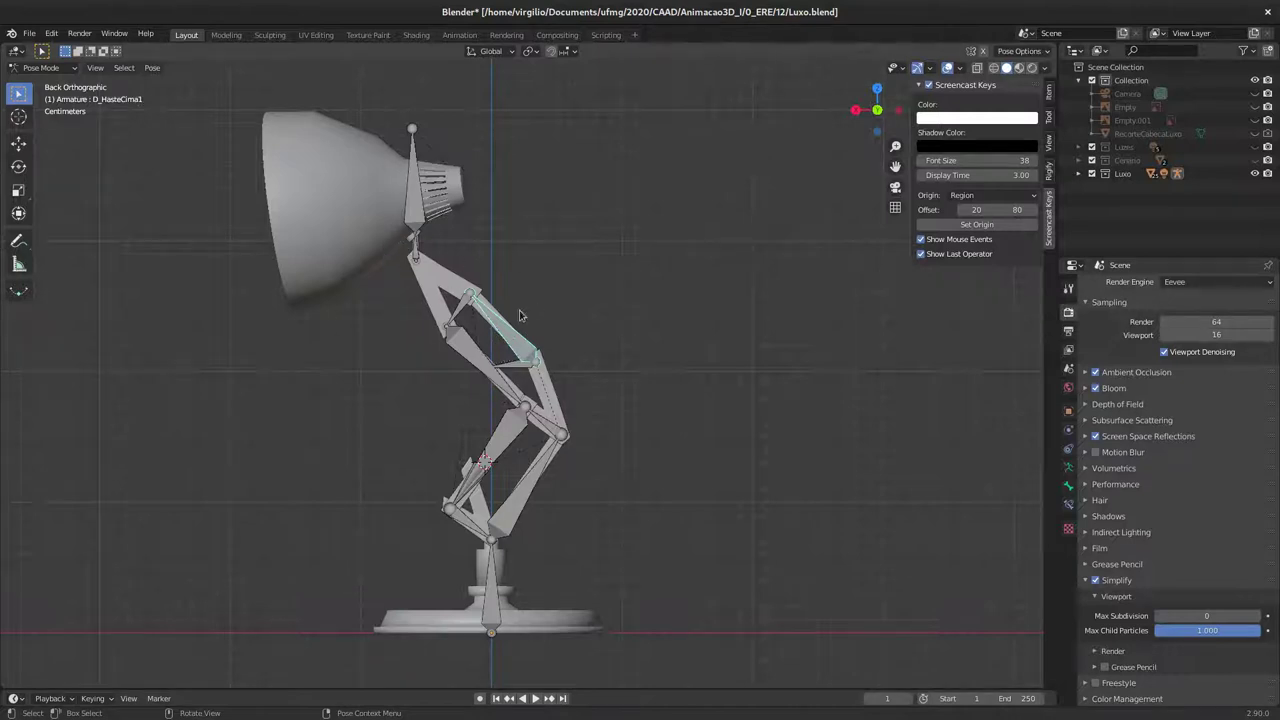
Step: Pan and zoom down the arm to frame the lower linkage and its spring closely
middle_click(468, 368)
middle_click(479, 420)
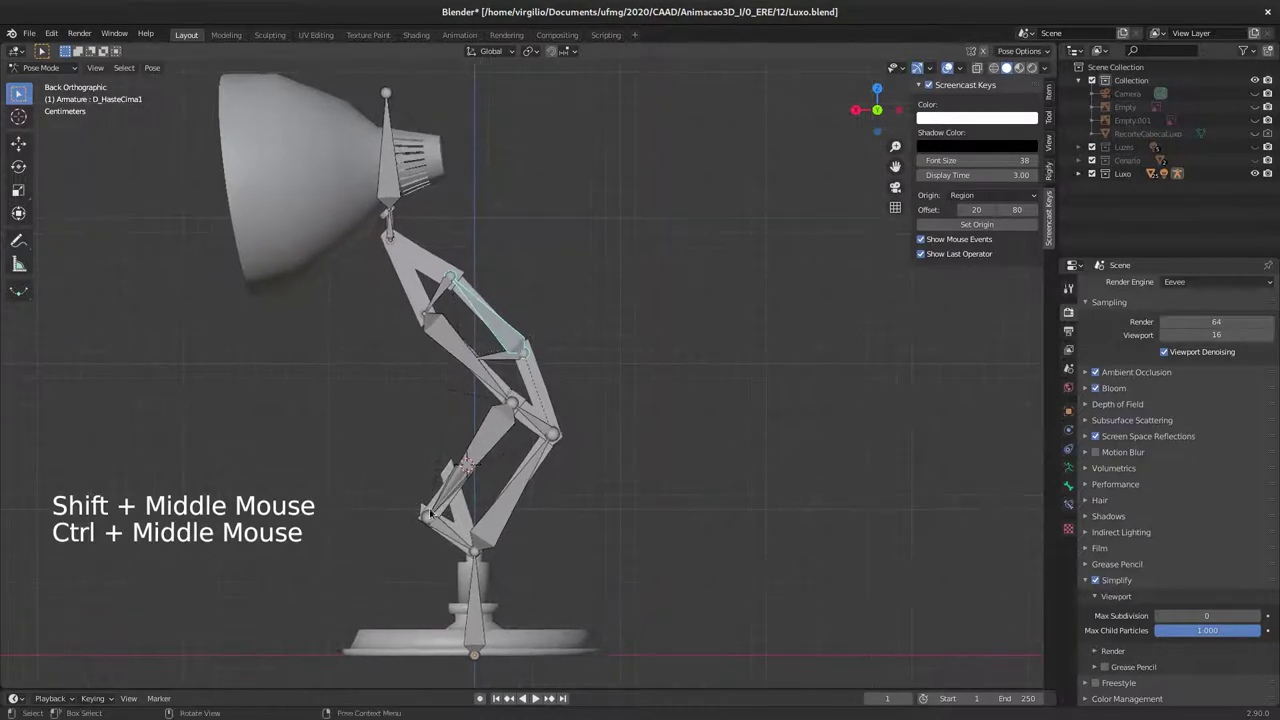
middle_click(515, 429)
middle_click(502, 424)
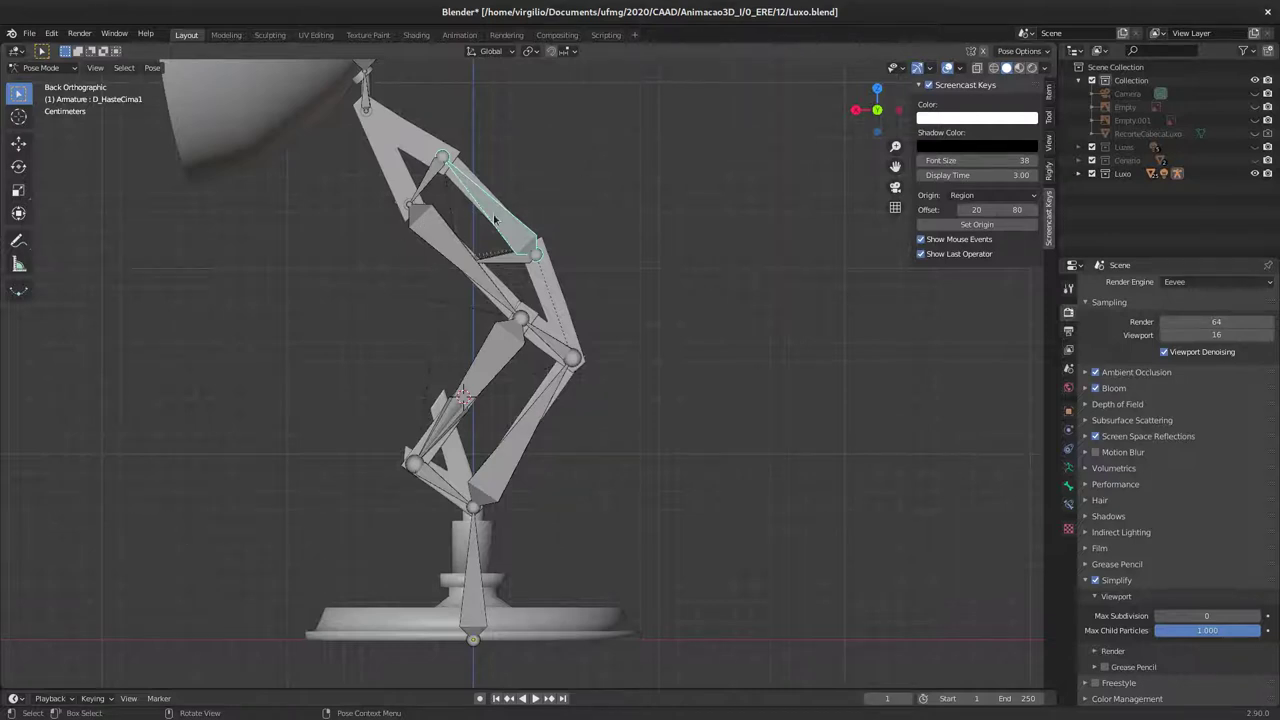
middle_click(403, 439)
middle_click(436, 413)
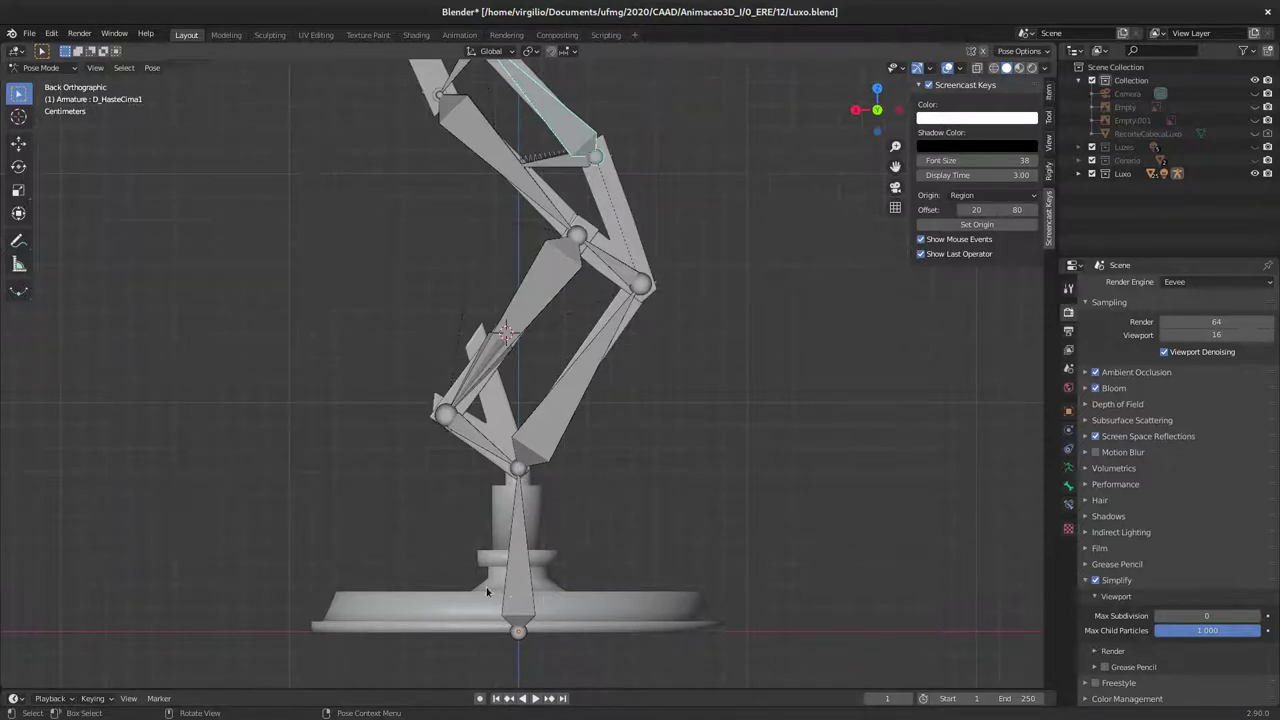
middle_click(586, 347)
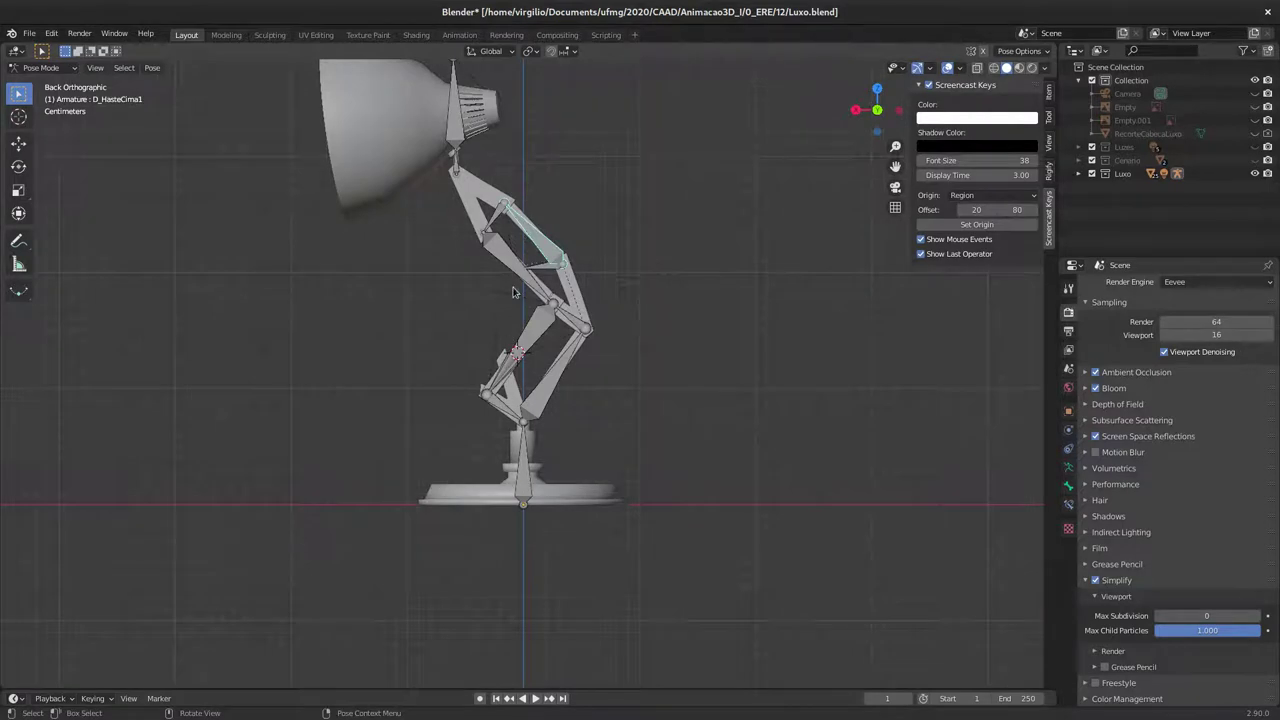
middle_click(565, 368)
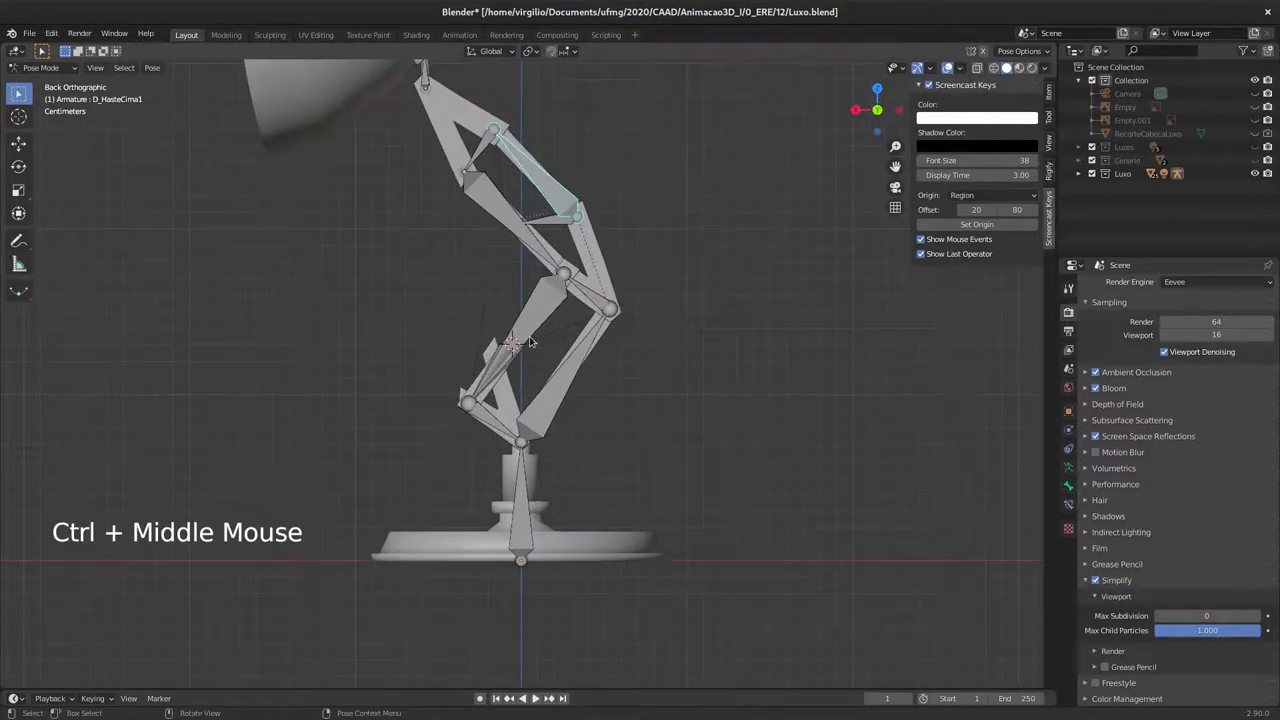
middle_click(589, 317)
middle_click(594, 276)
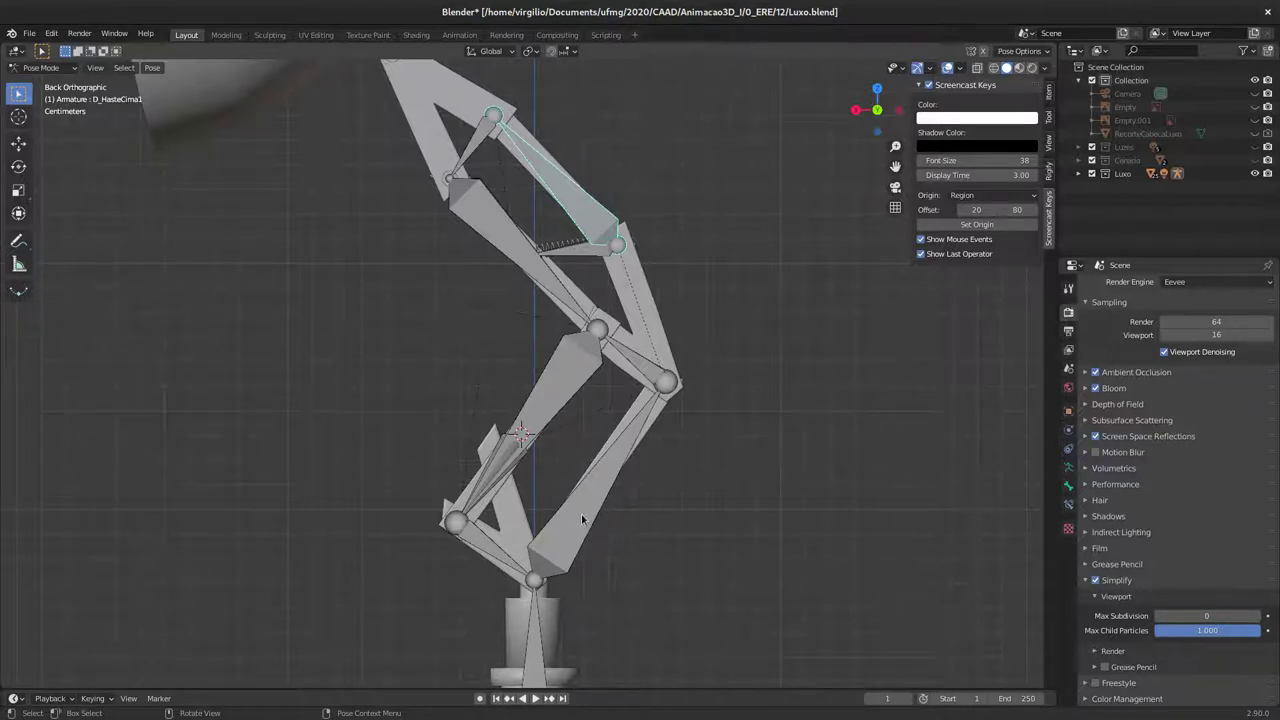
Step: Rotate D_HasteBaixo1 to test the linkage, then select D_PecaBaixo
click(589, 521)
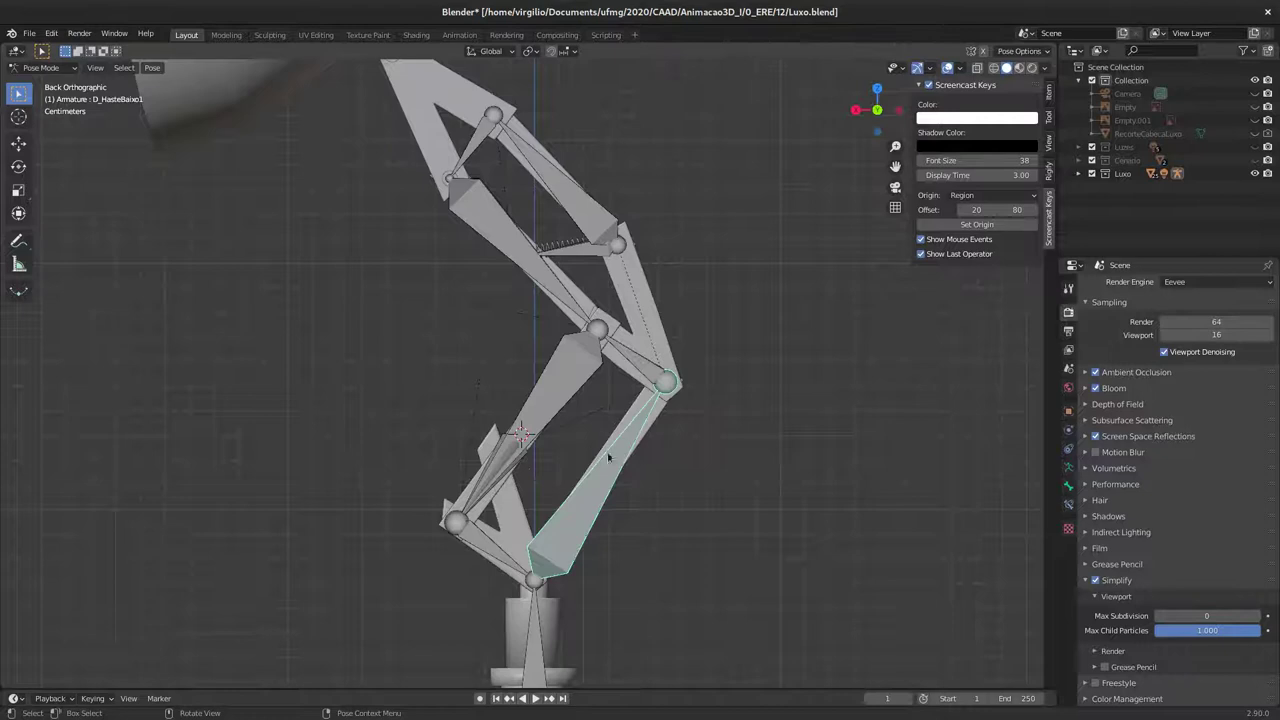
key(r)
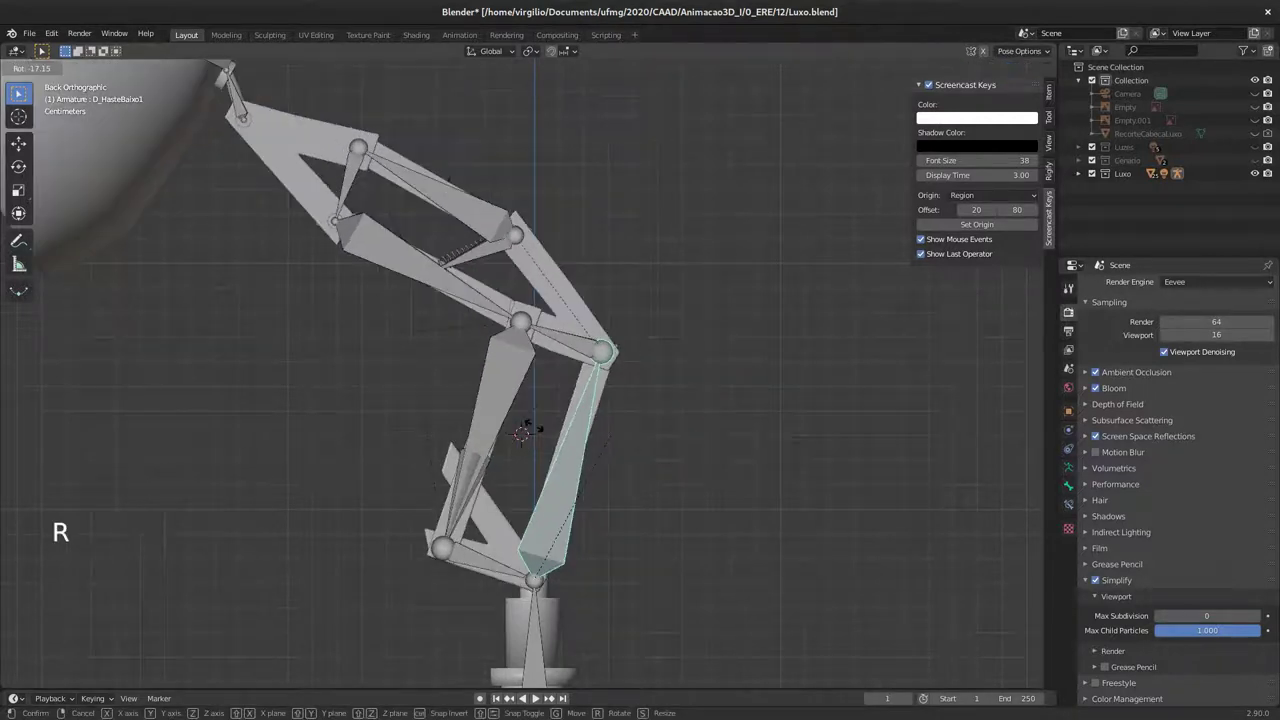
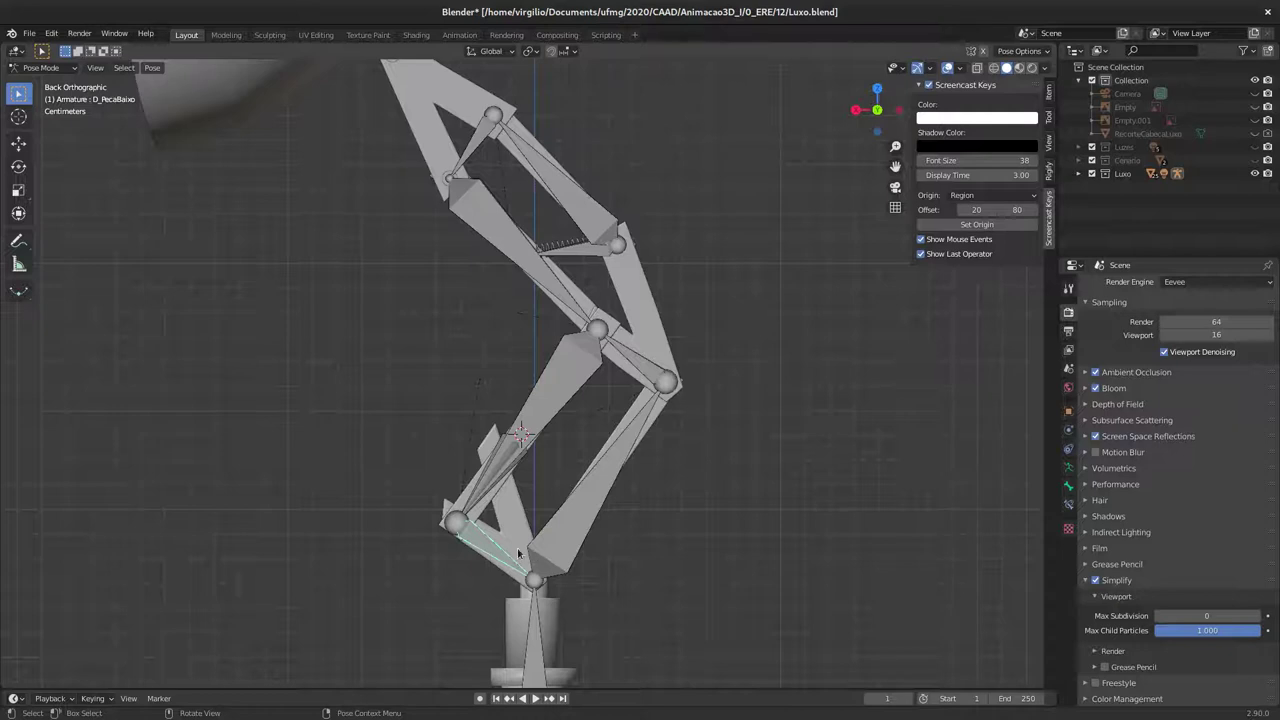
click(493, 566)
click(494, 542)
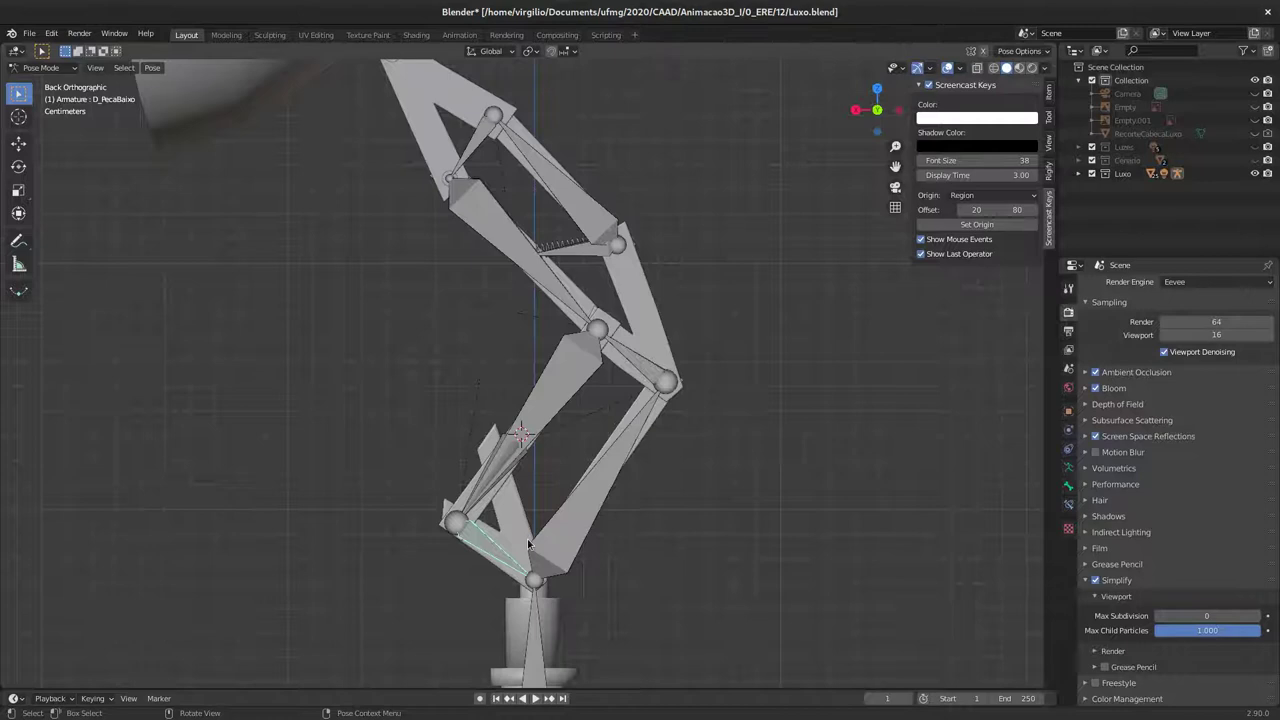
Step: Add an IK constraint to D_PecaBaixo from its Bone Constraints tab (Shift+I)
key(shift+i)
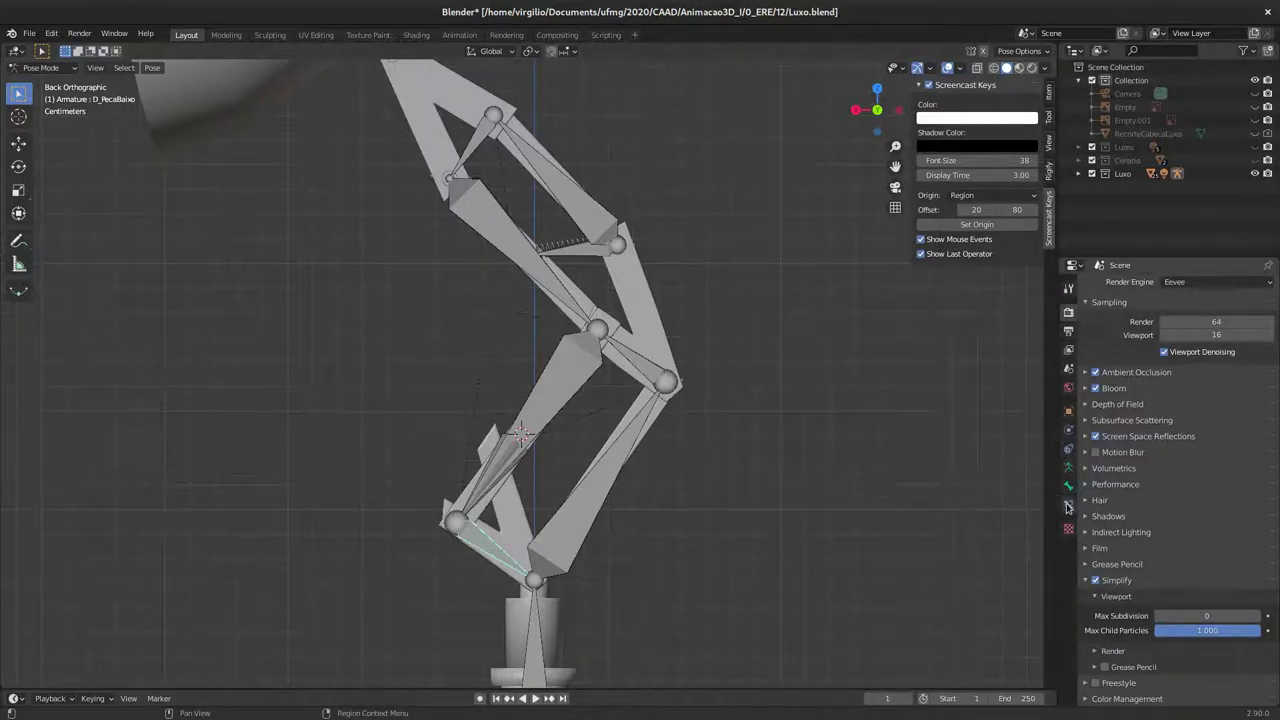
click(1070, 505)
click(1166, 282)
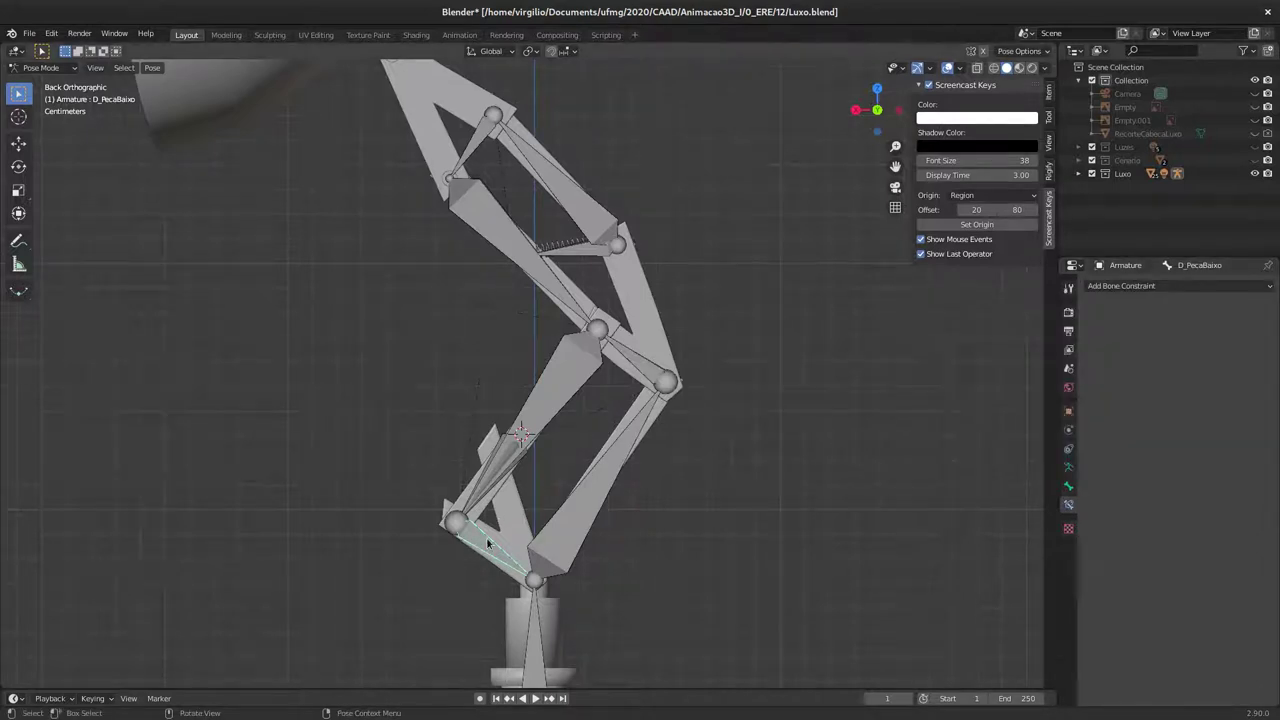
key(shift+i)
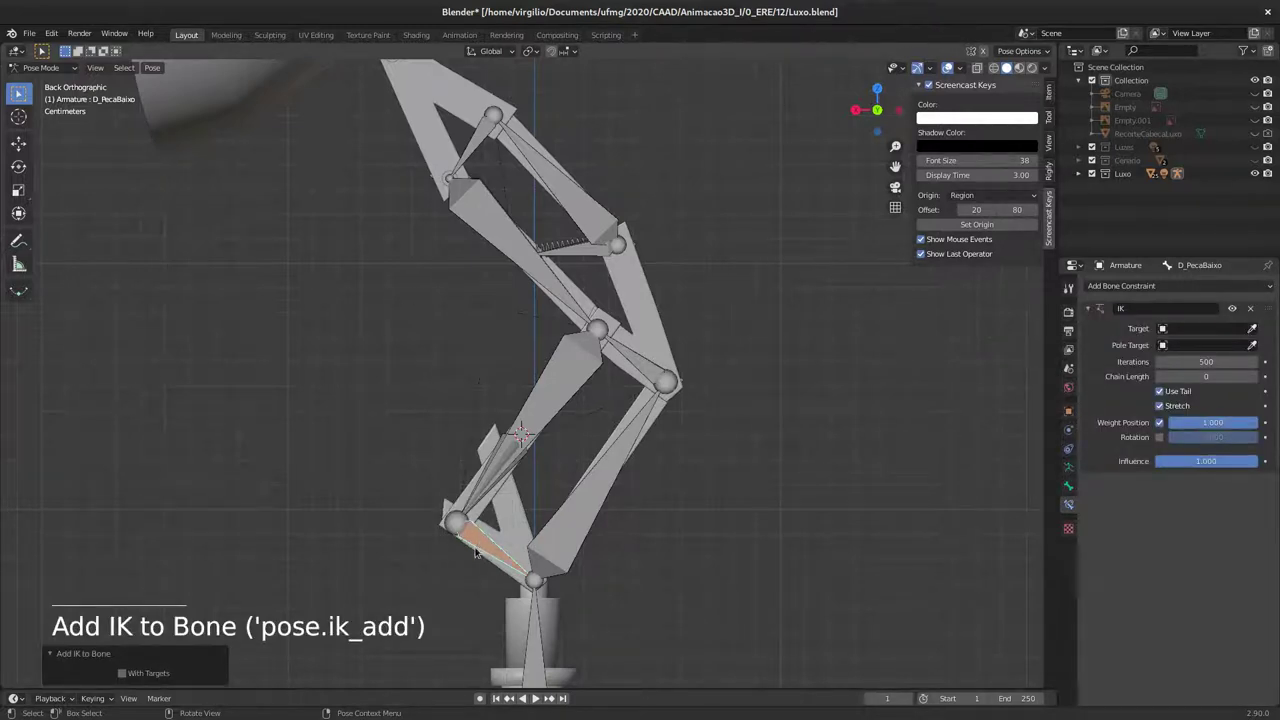
Step: Set the IK chain length to 4 and grab the bone to test the chain
click(491, 551)
key(g)
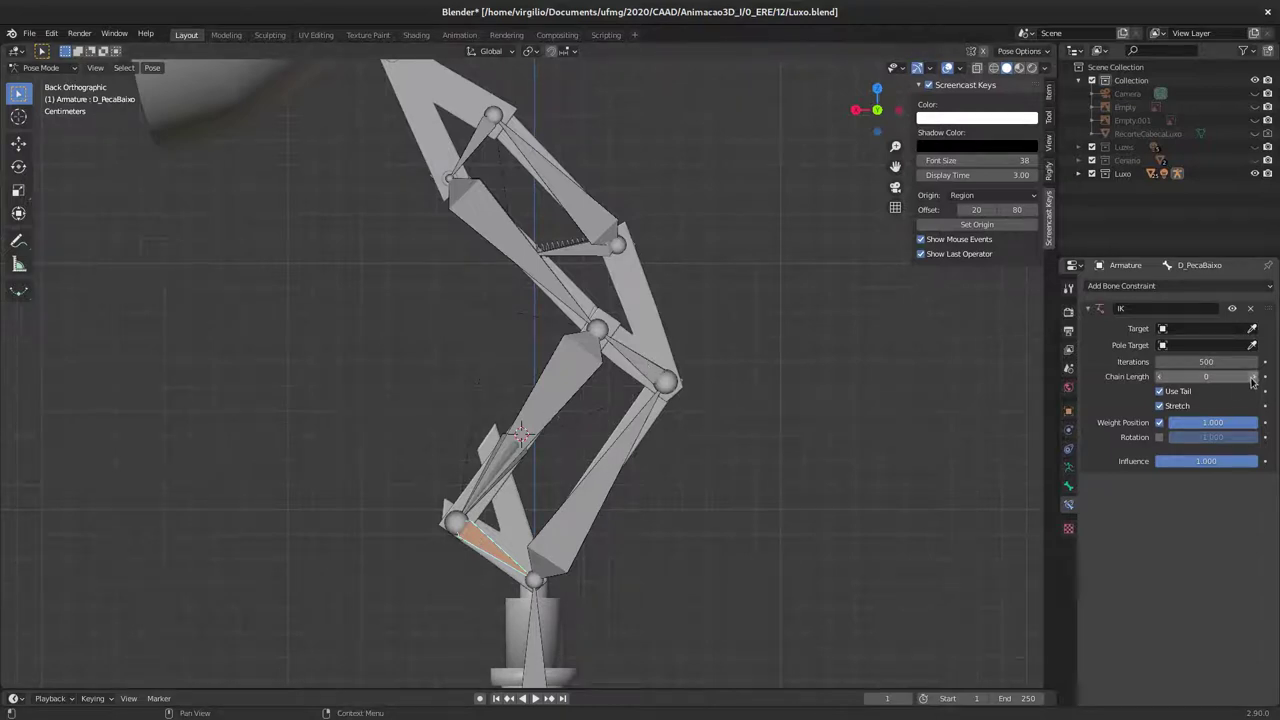
click(1256, 379)
click(1257, 372)
click(1255, 373)
click(1257, 381)
key(g)
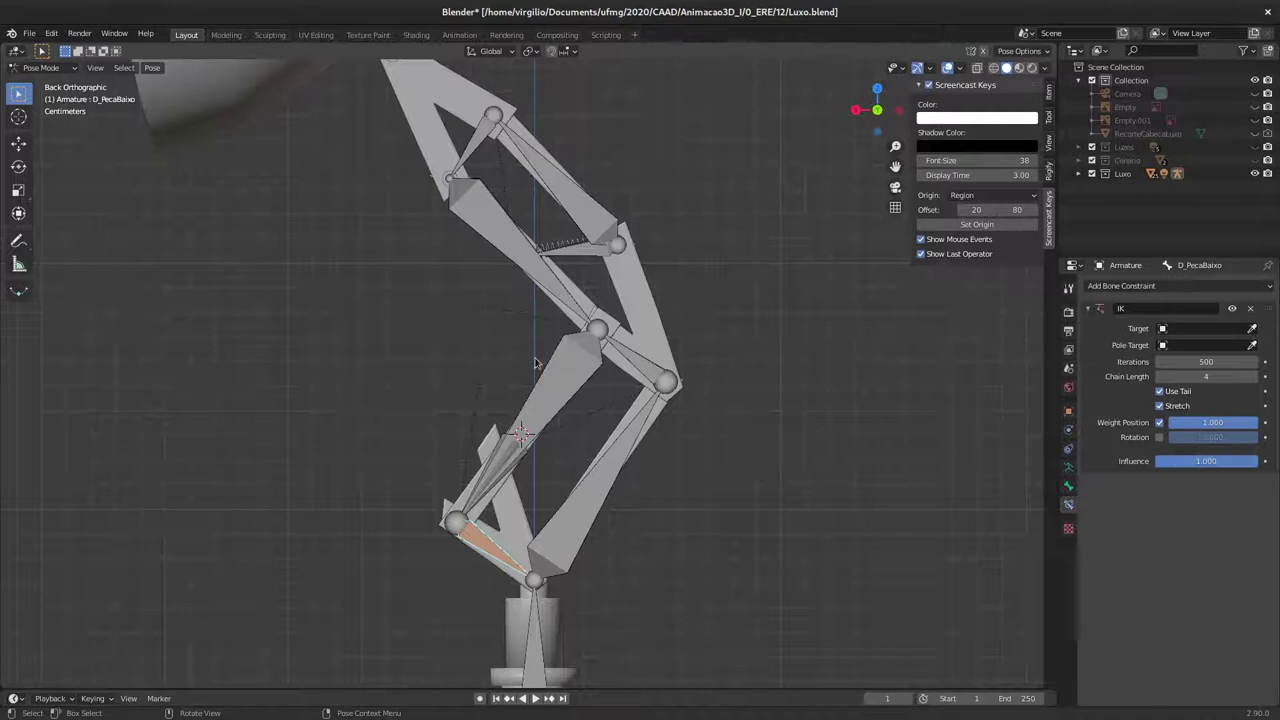
middle_click(583, 409)
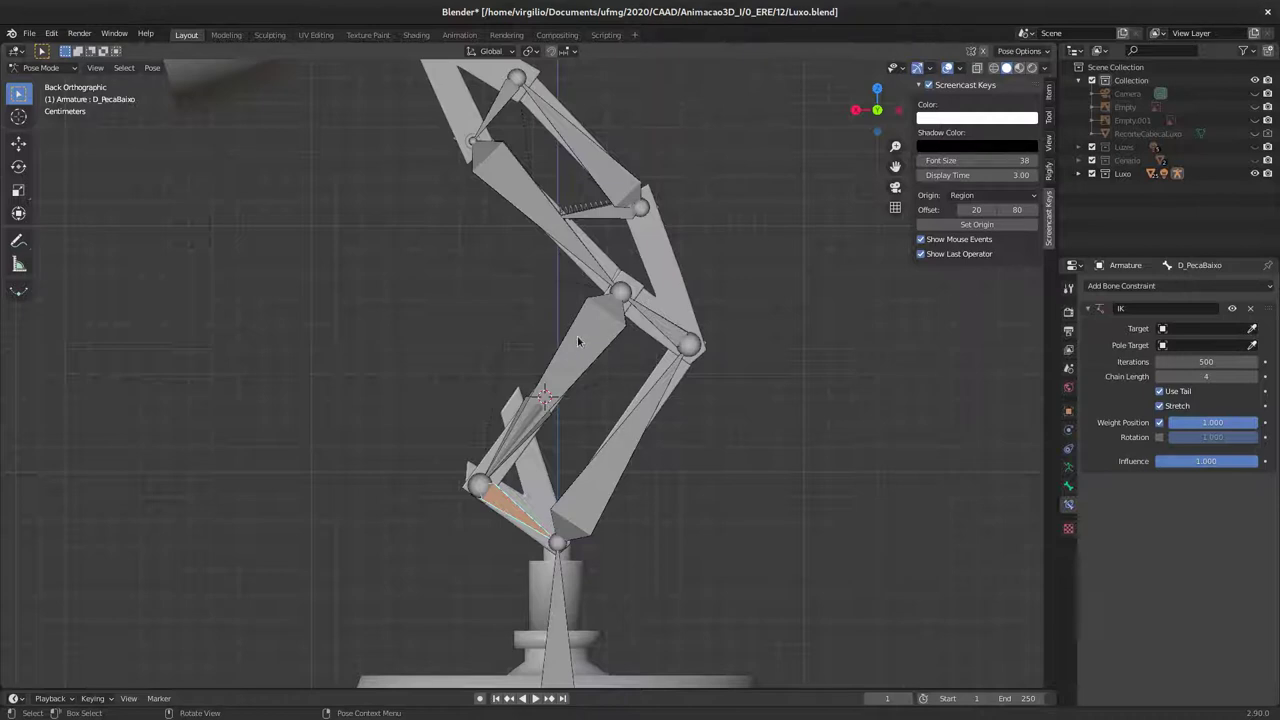
Step: Add an IK constraint to D_HasteBaixo2 with chain length 3
click(583, 348)
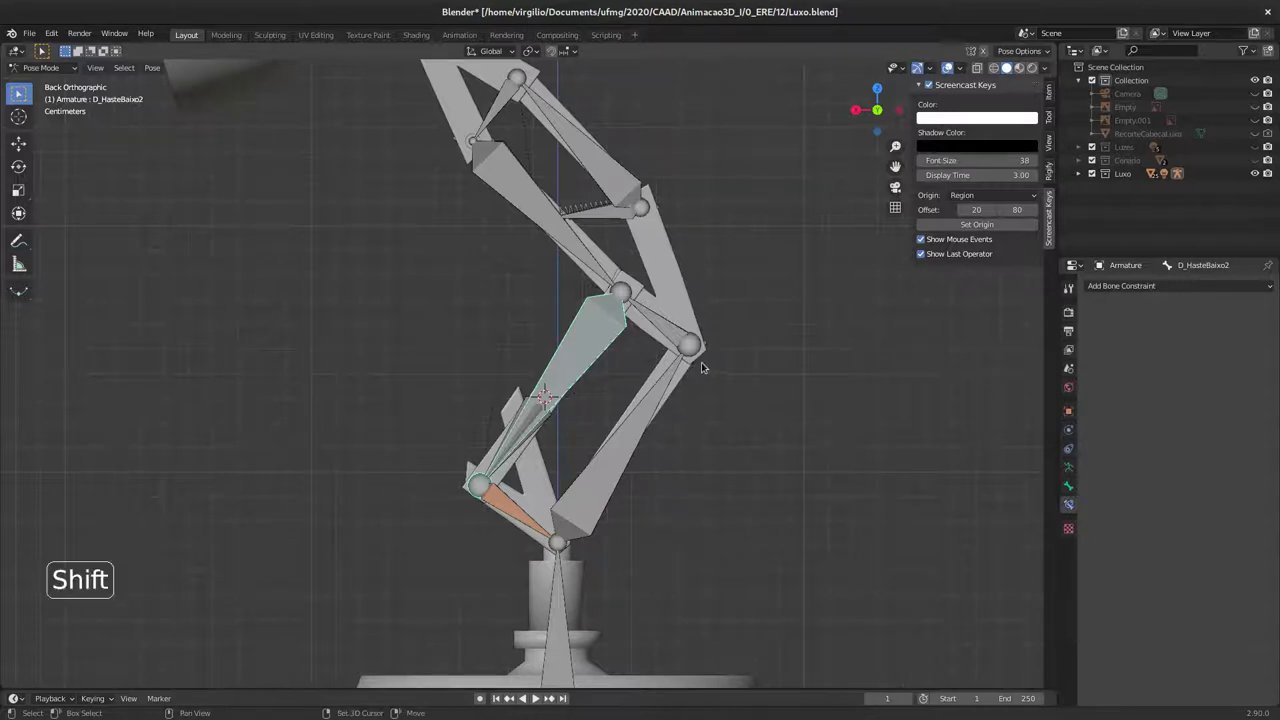
key(shift+i)
click(1147, 289)
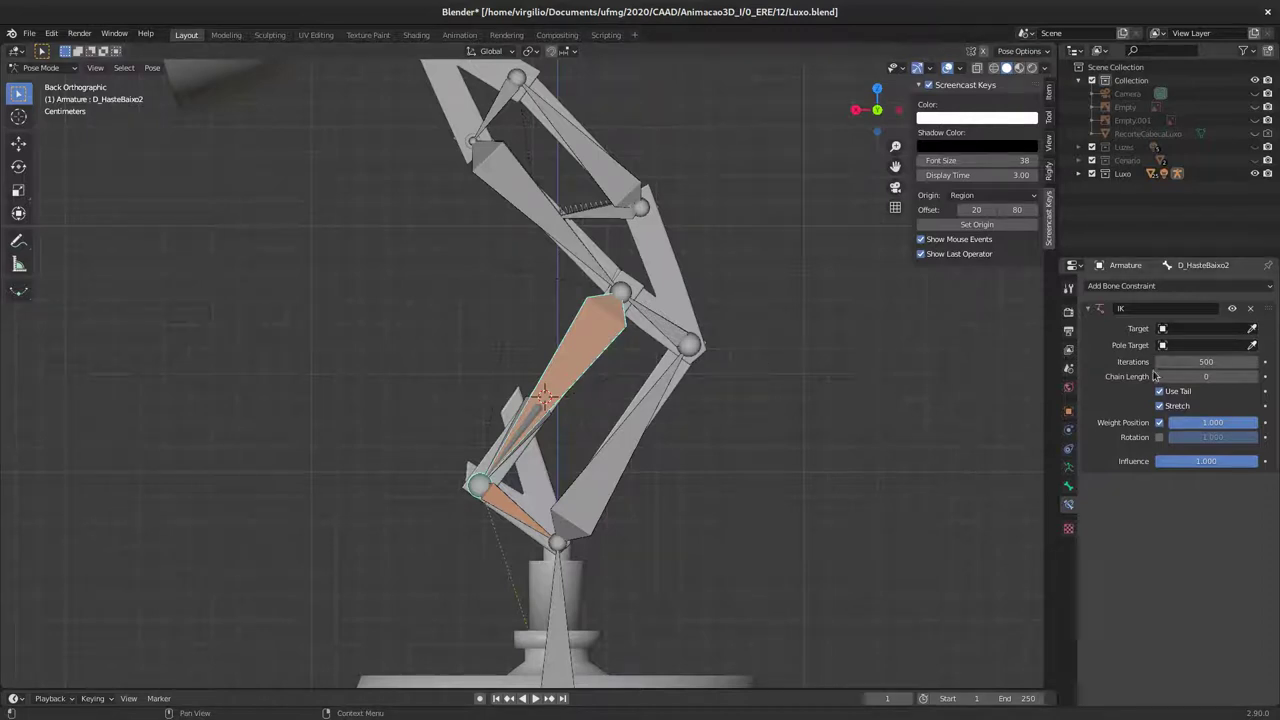
click(1254, 372)
click(1255, 371)
click(1262, 378)
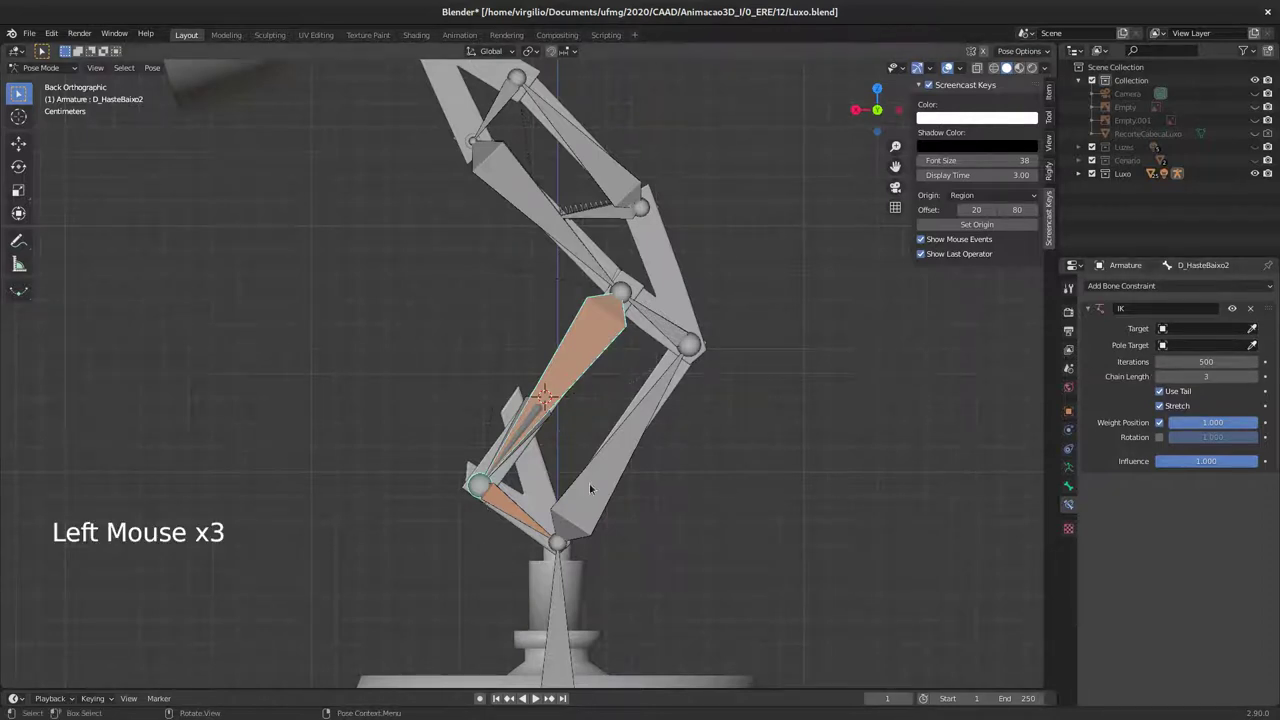
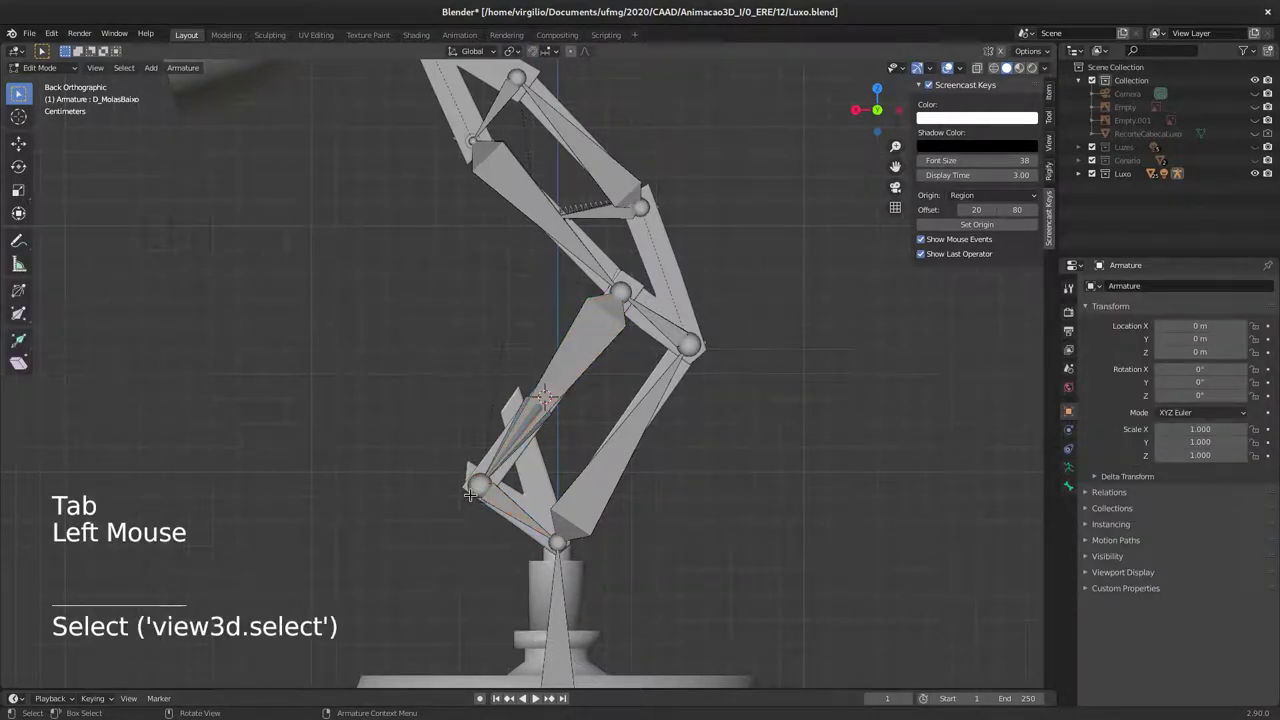
Step: Duplicate D_MolasBaixo as D_MolasBaixo.001, clear its parent, and return to Pose Mode
key(e)
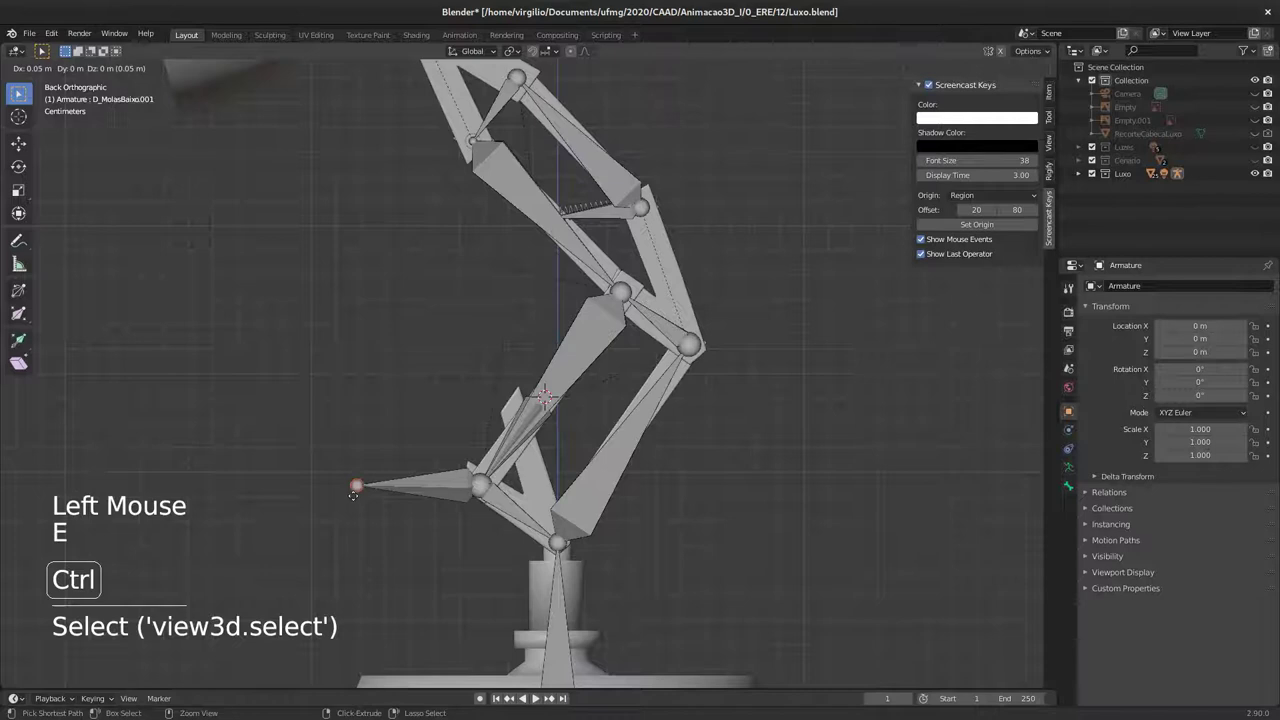
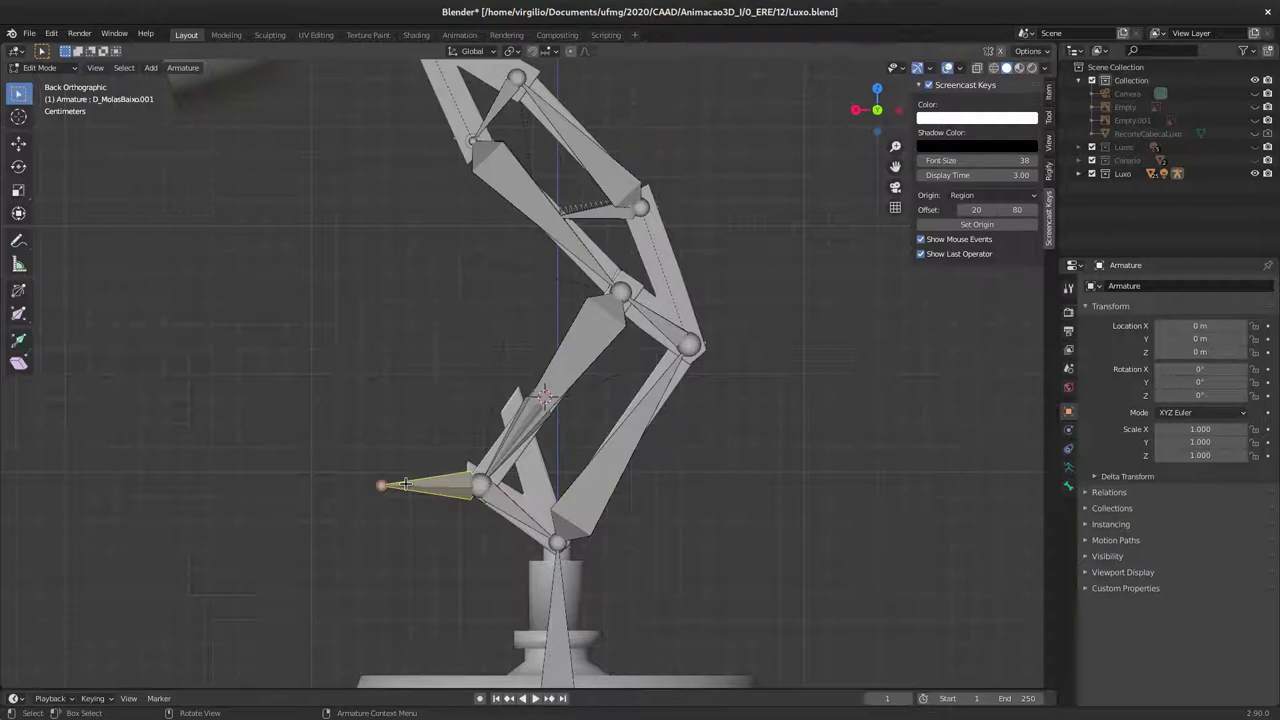
key(g)
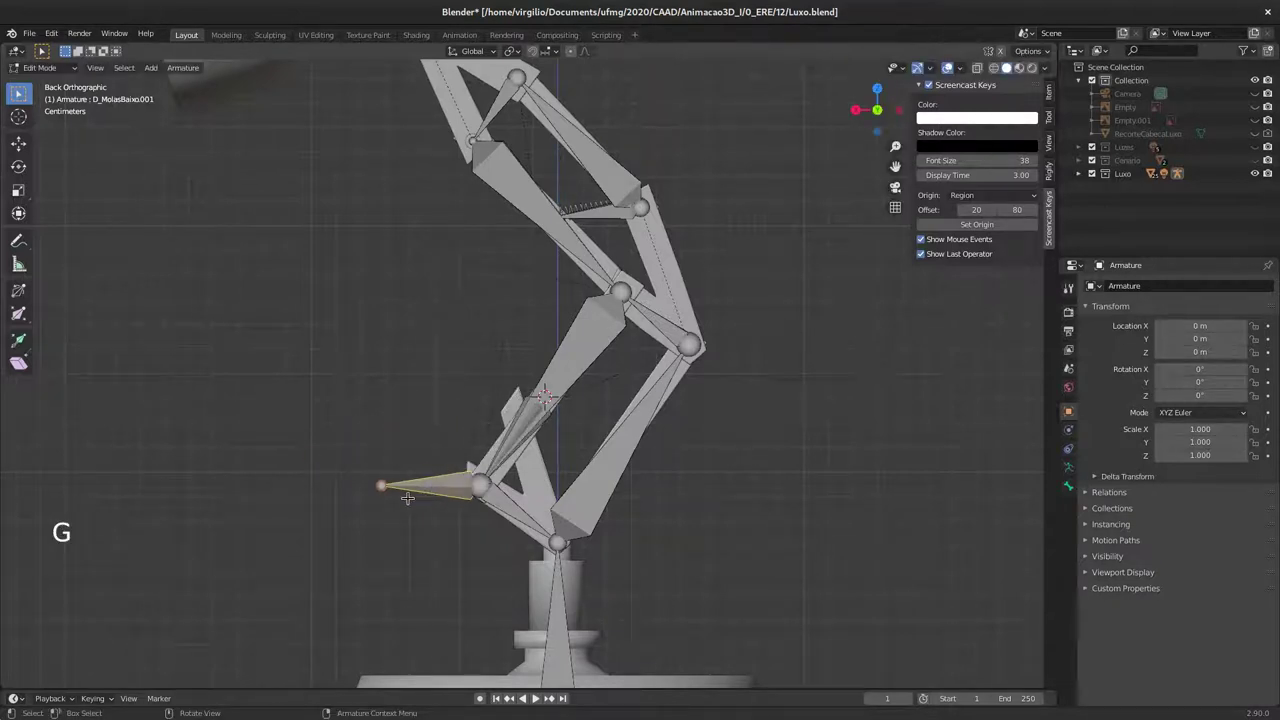
key(alt+p)
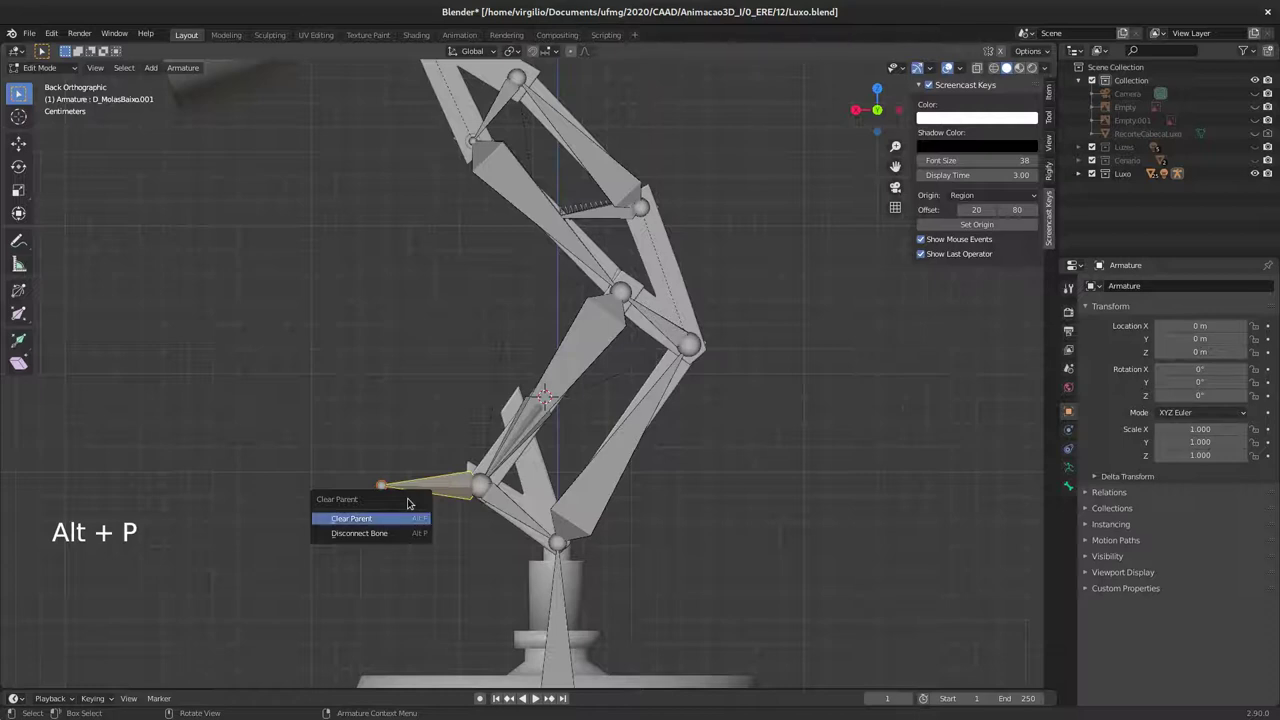
key(Tab)
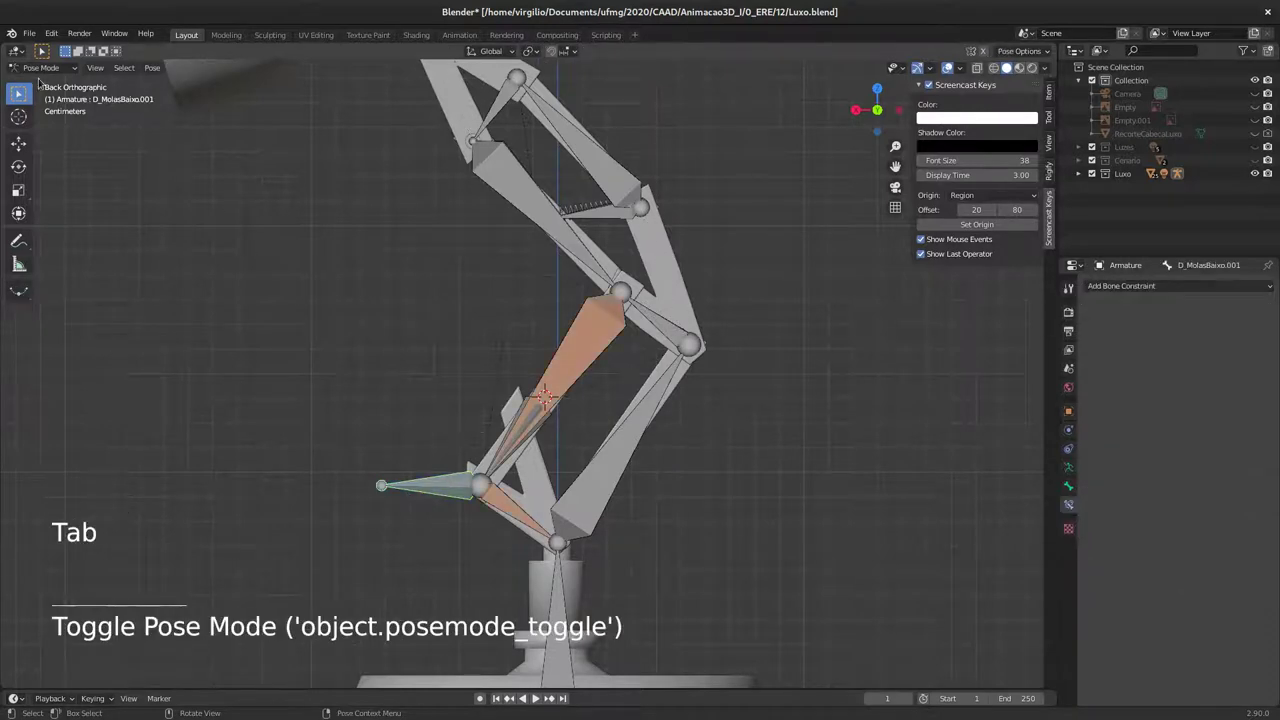
Step: Briefly grab-move D_MolasBaixo.001 and leave it in its original place
key(g)
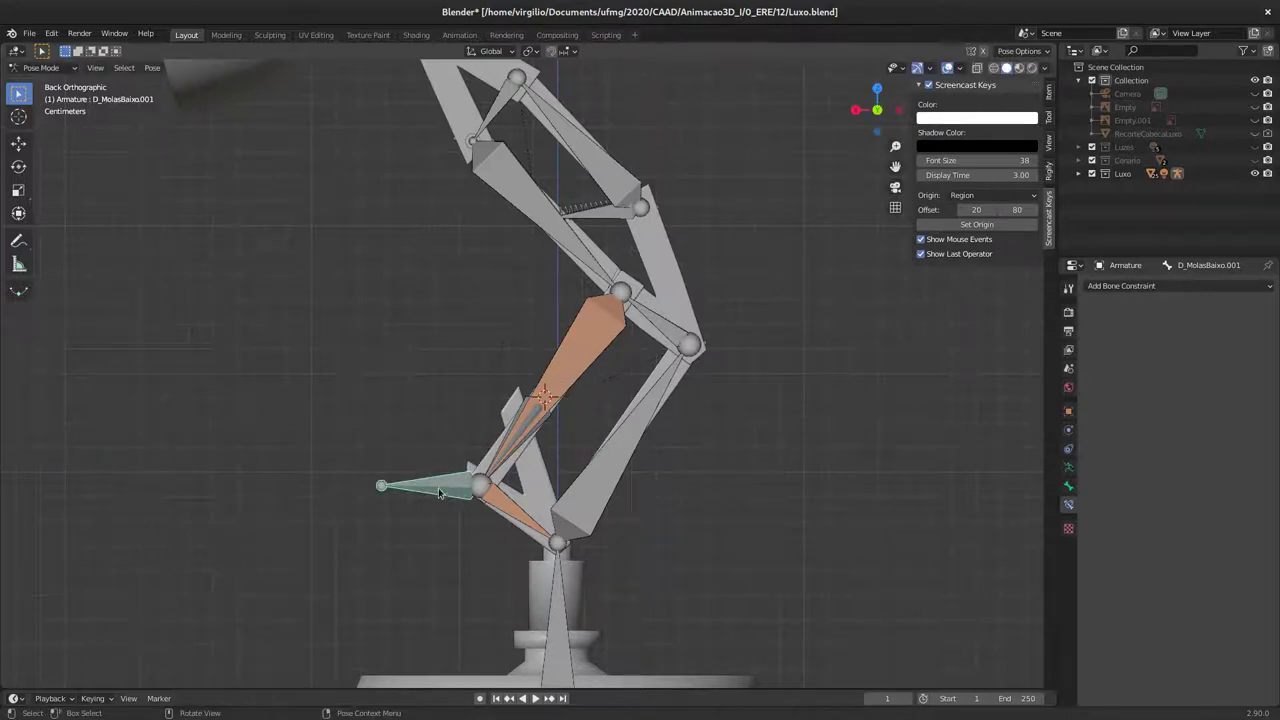
key(g)
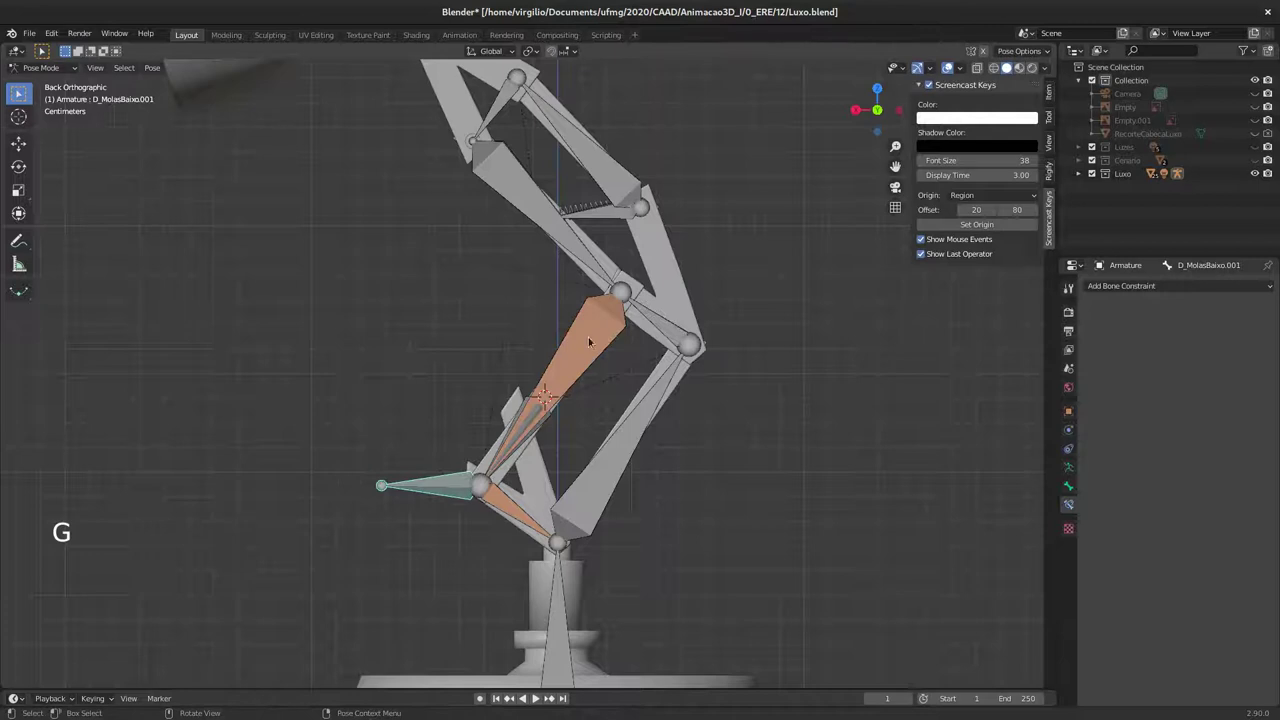
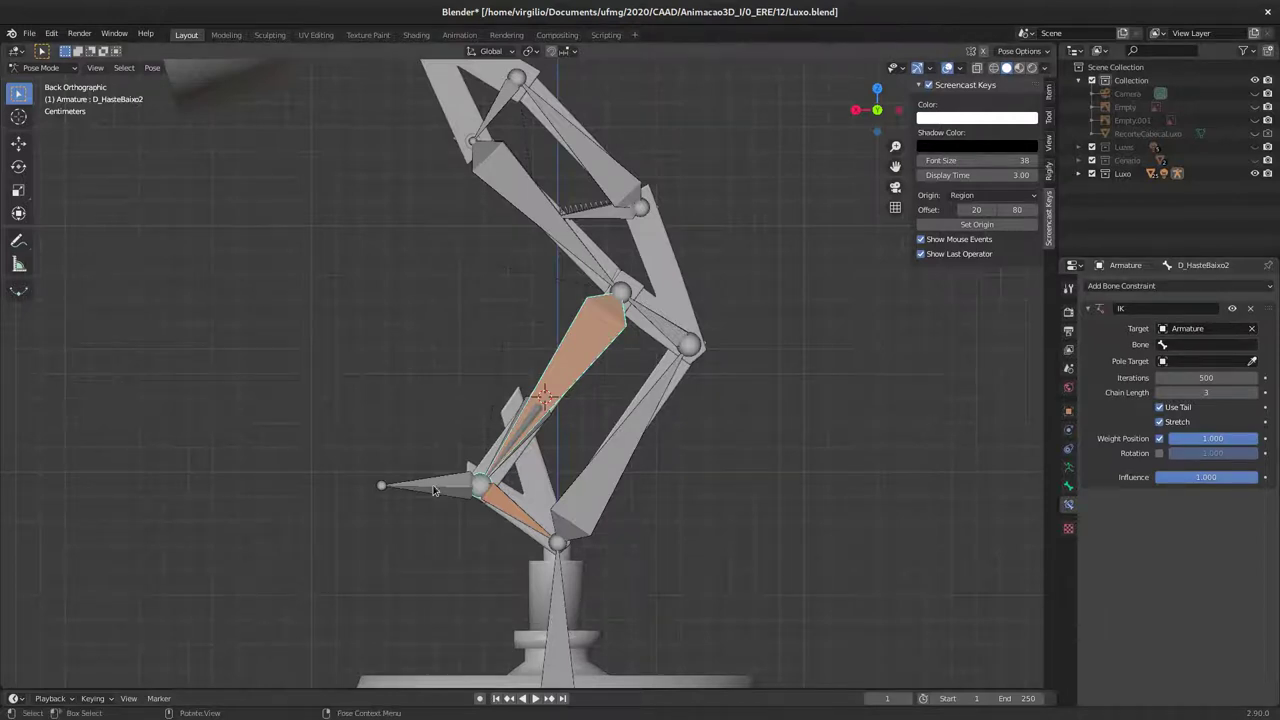
Step: Select D_MolasBaixo.001 and enter Edit Mode on the armature
click(447, 490)
key(Tab)
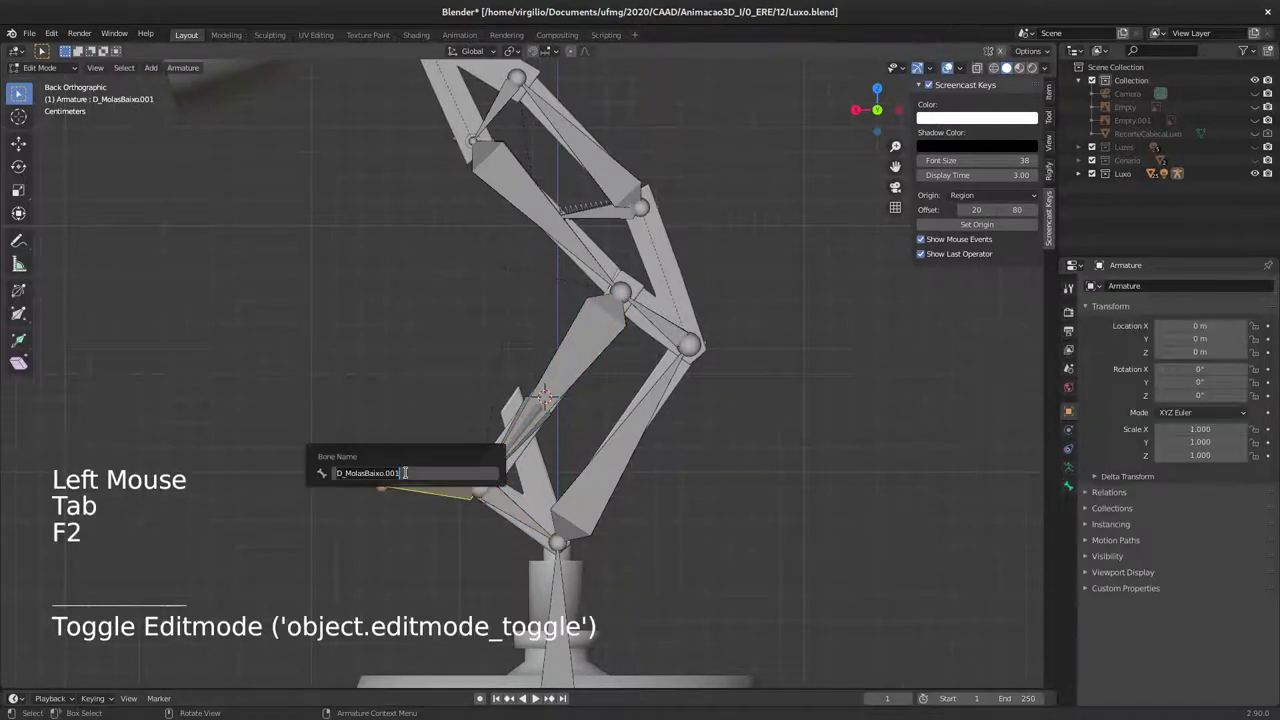
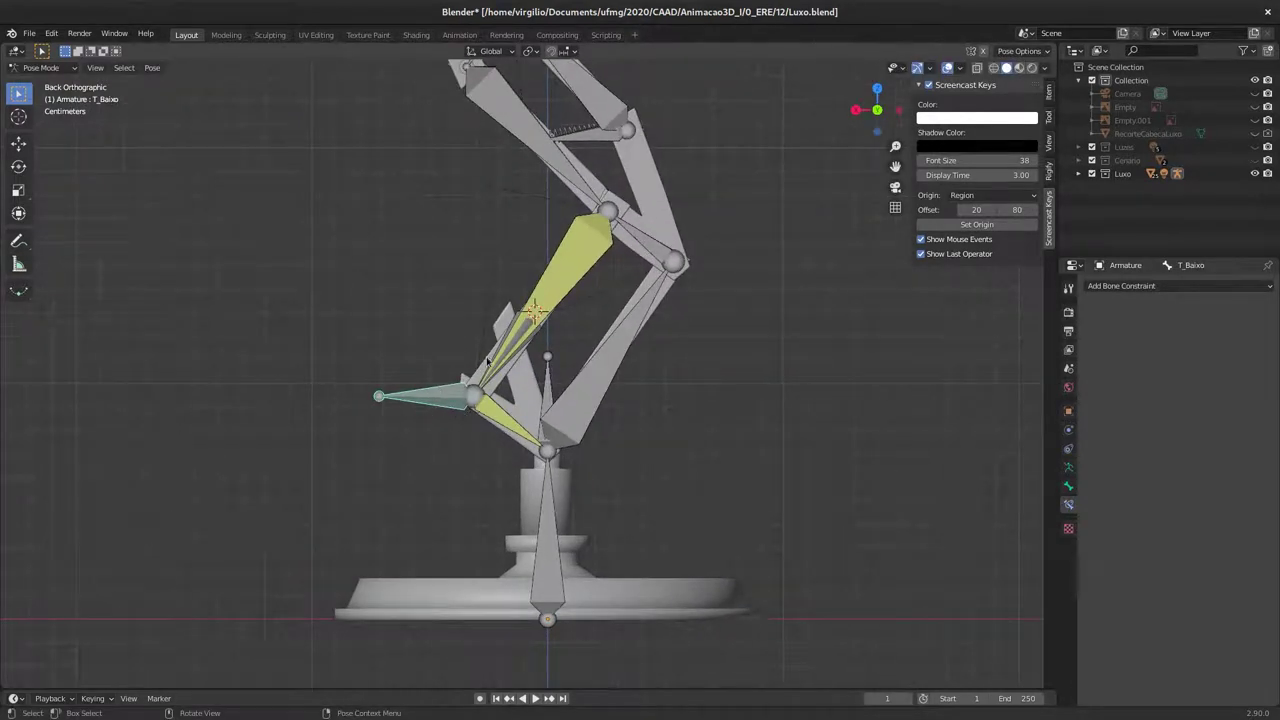
middle_click(475, 389)
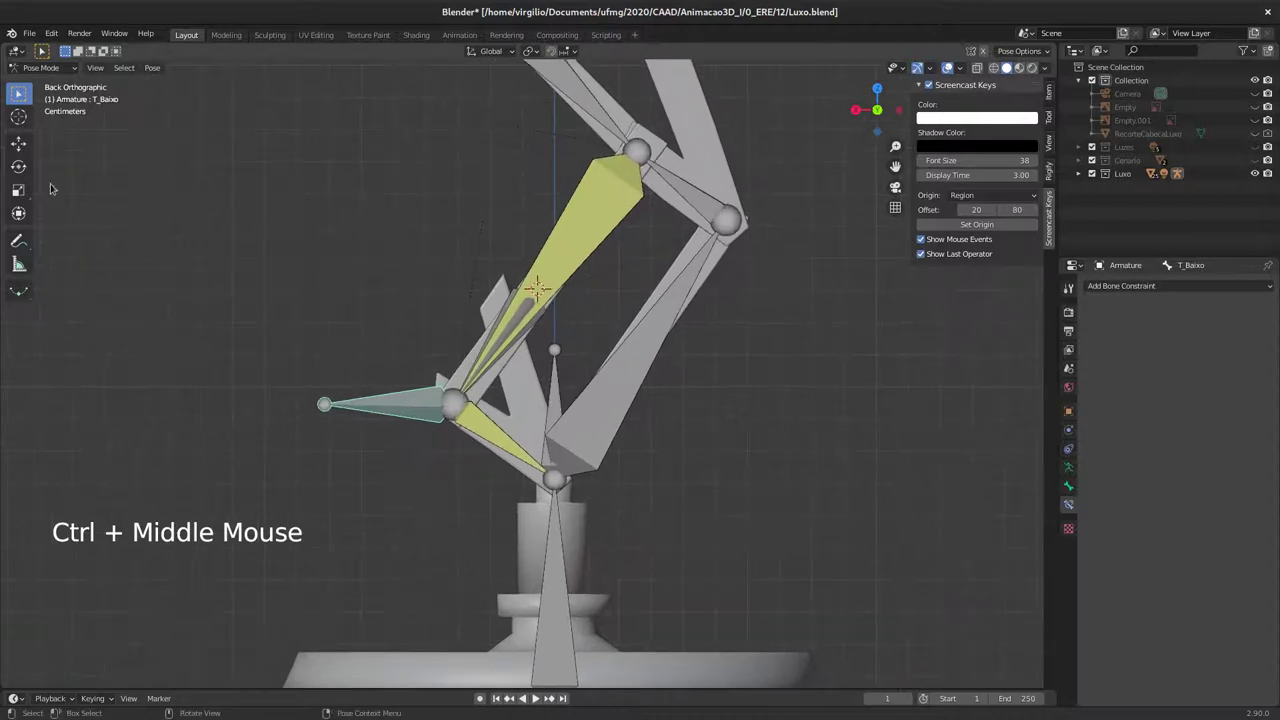
Step: Sketch annotations over the lamp rig, then return to bone selection with T_Baixo active
click(26, 232)
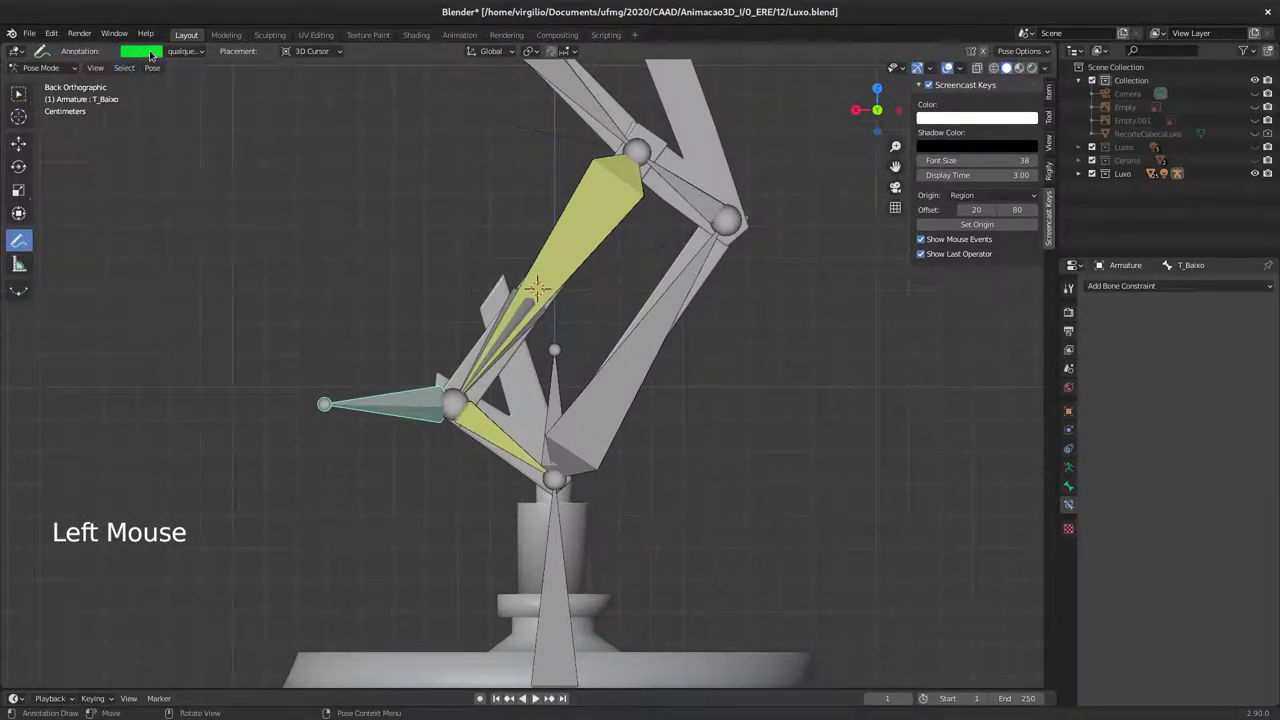
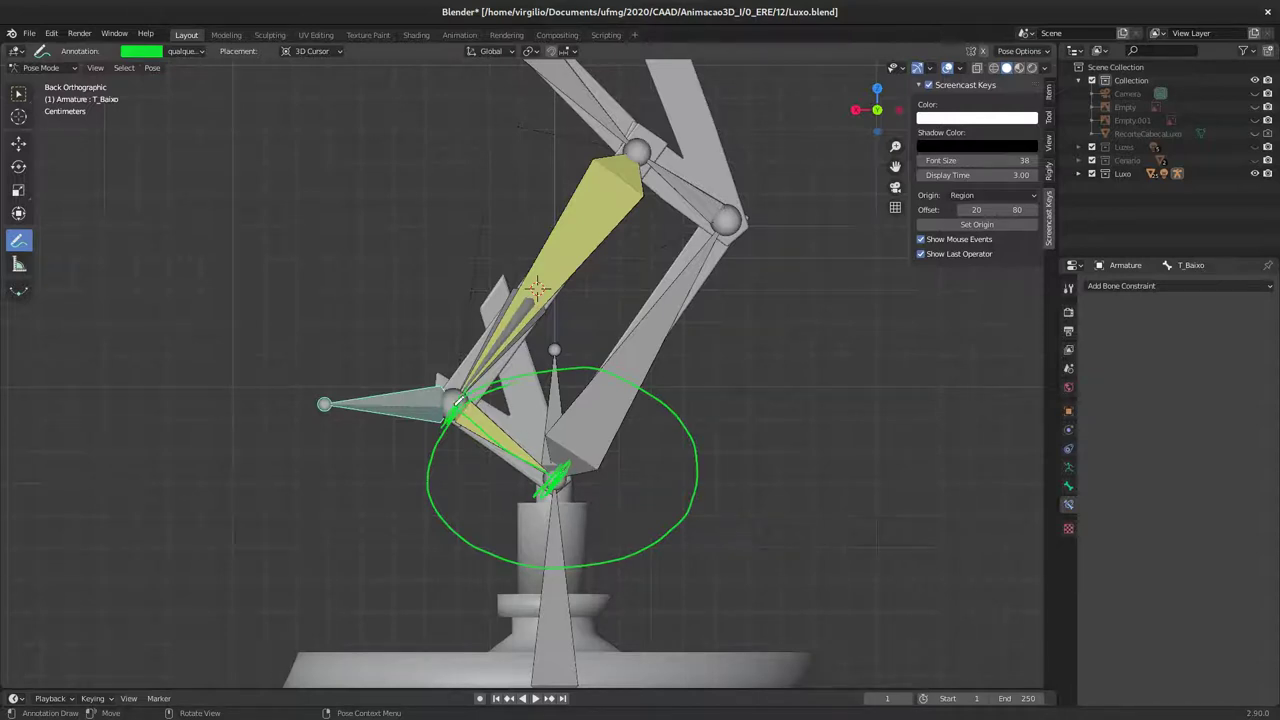
click(193, 58)
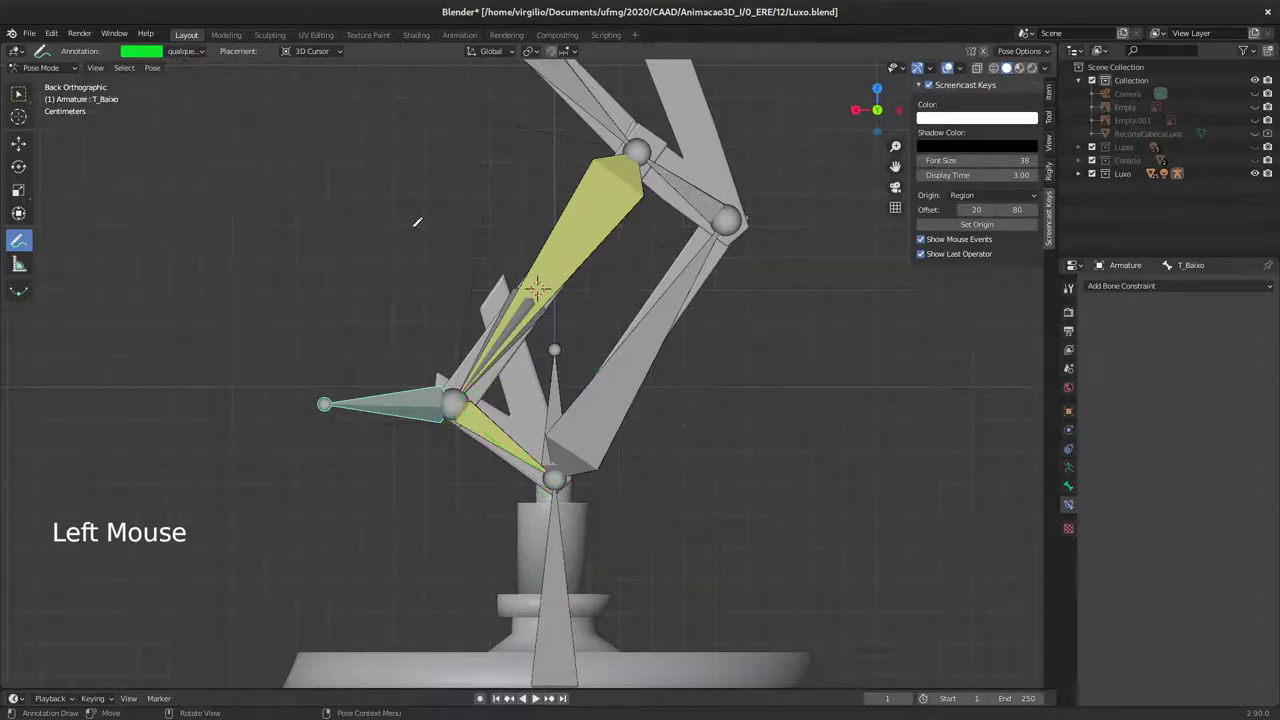
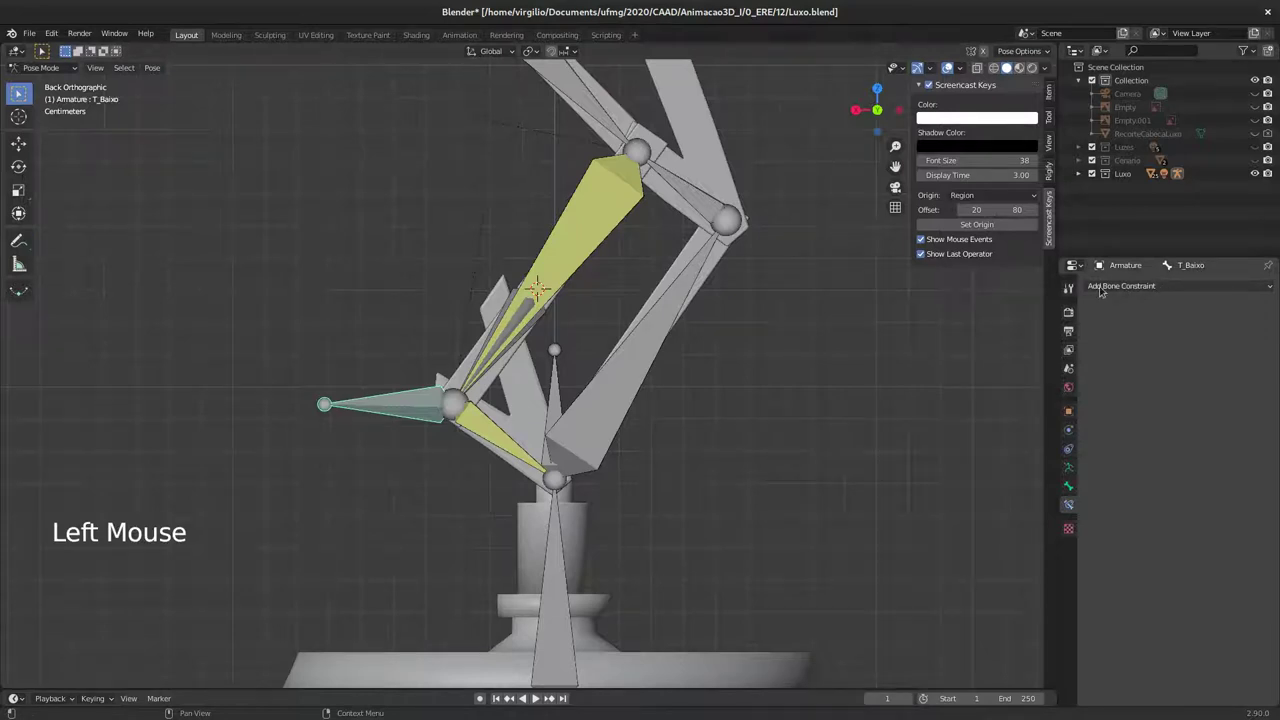
Step: Select T_Base then T_Baixo so T_Baixo is active for adding a bone constraint
click(1142, 286)
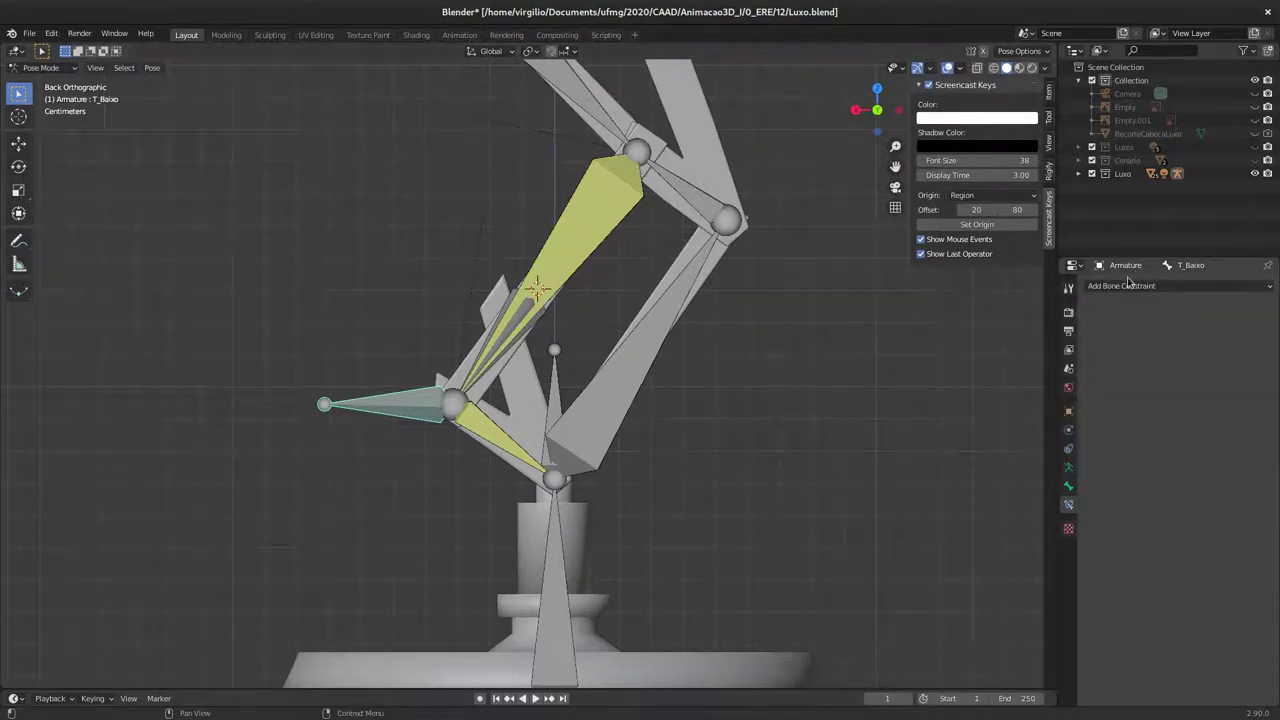
click(1136, 285)
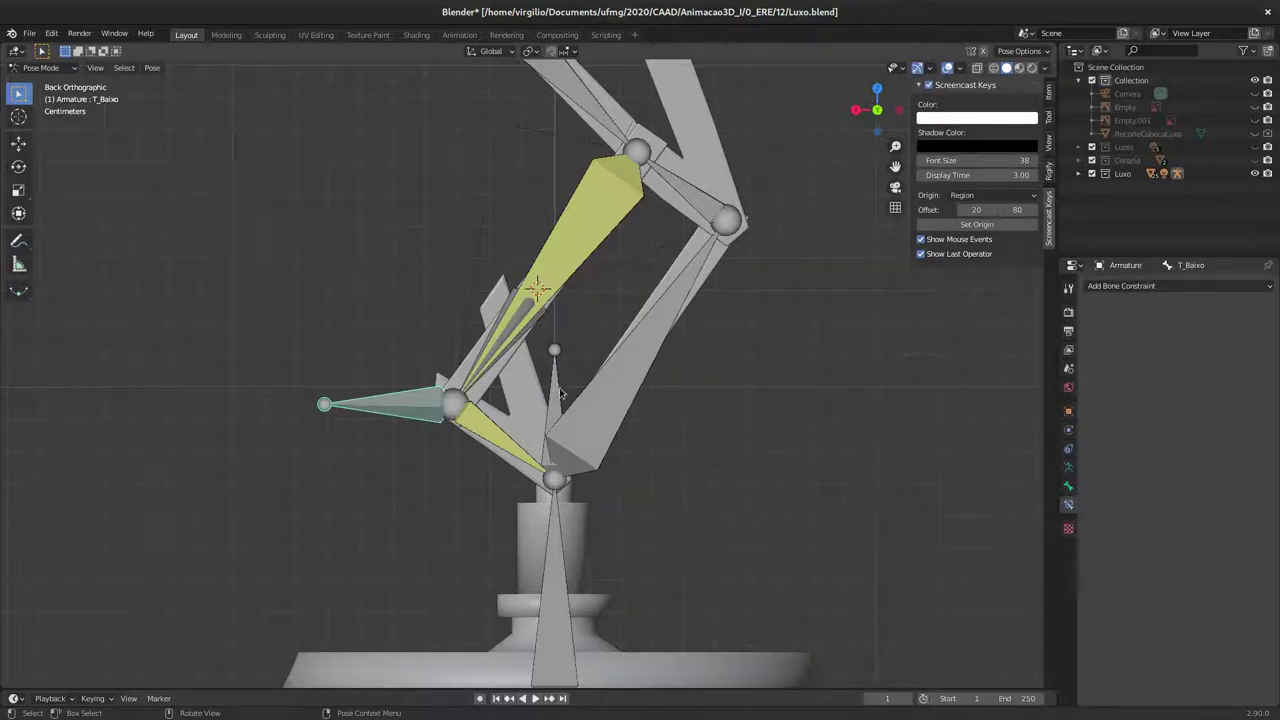
click(562, 409)
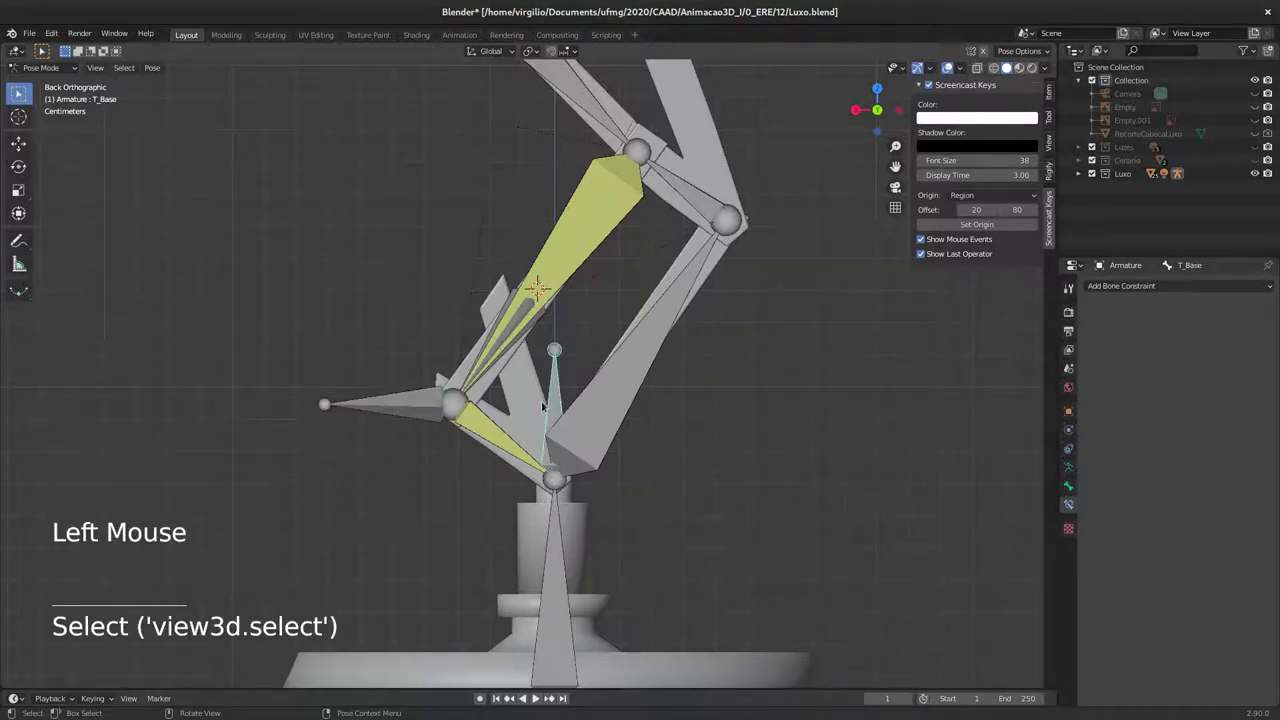
click(496, 436)
click(560, 408)
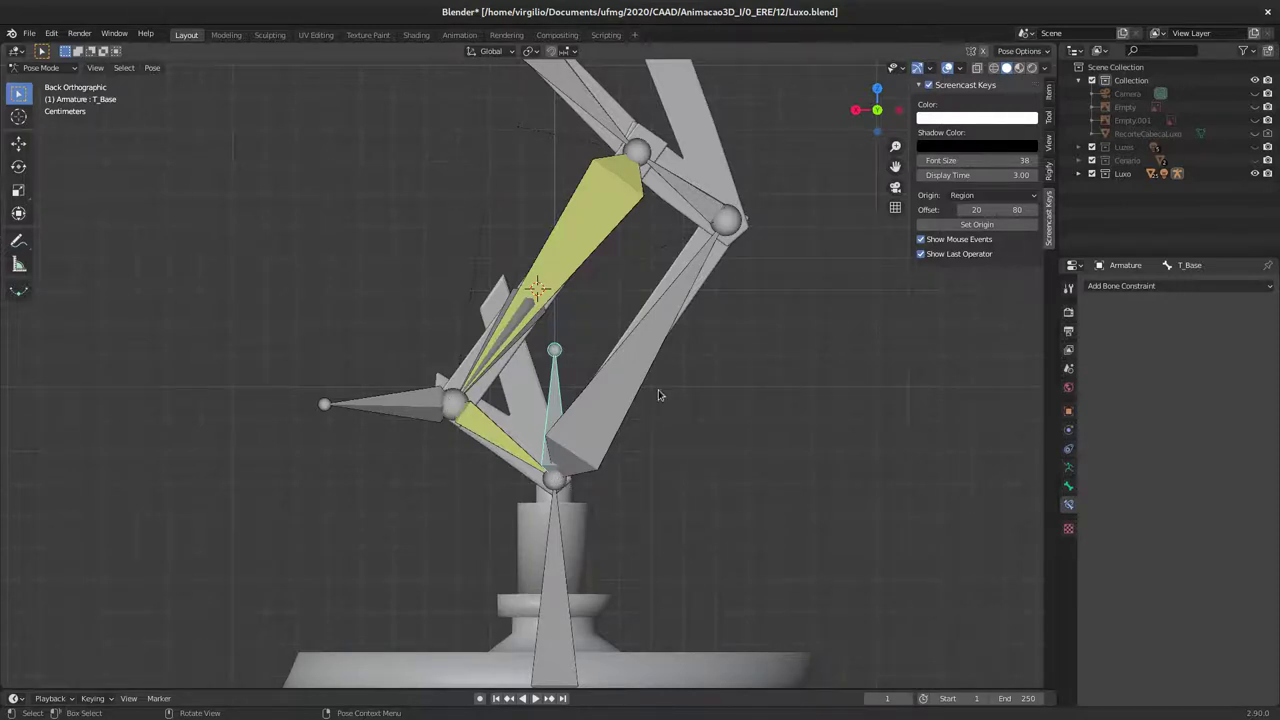
click(418, 407)
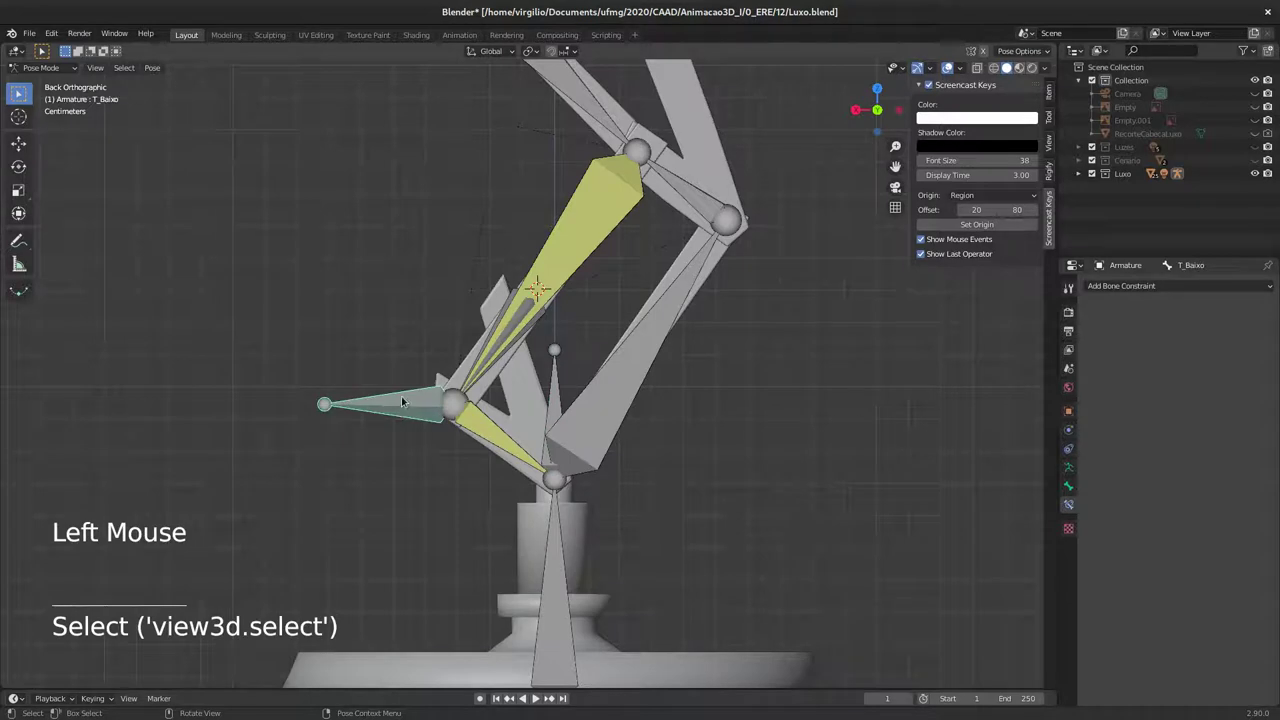
Step: Add a Limit Distance constraint on T_Baixo targeting Armature bone T_Base at 0.0391 m, then move to test
click(1132, 284)
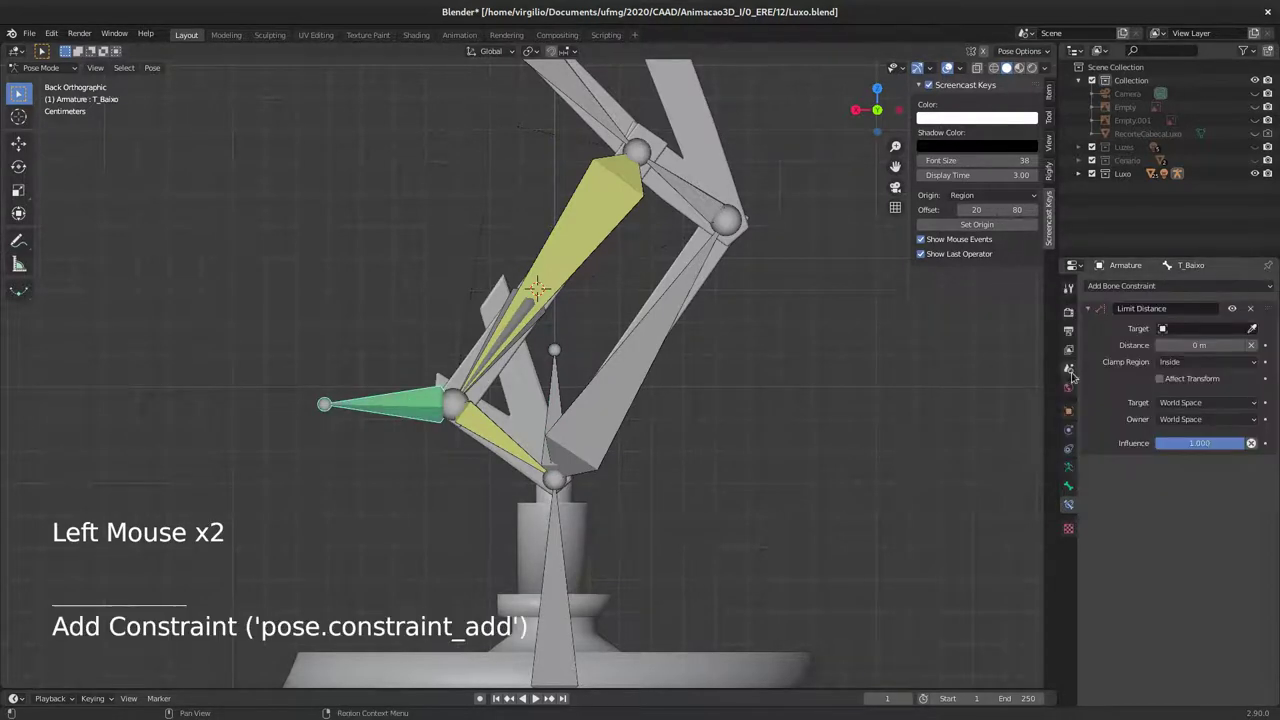
click(1238, 328)
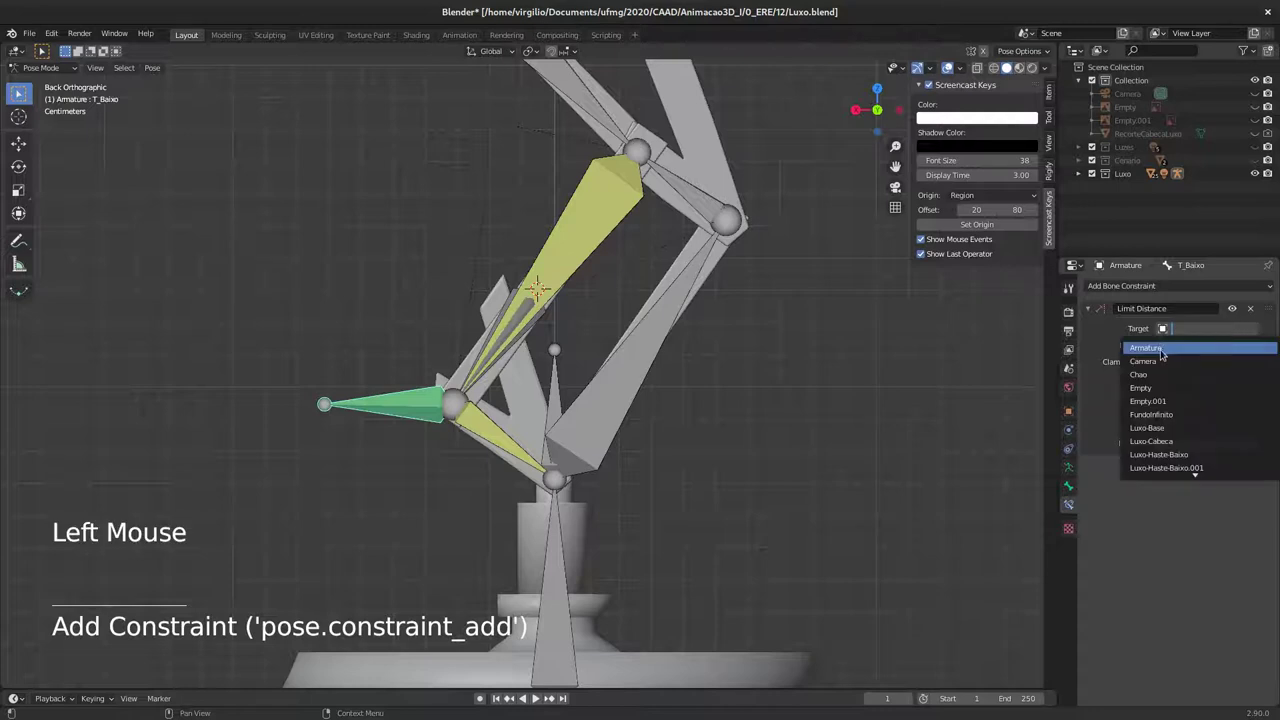
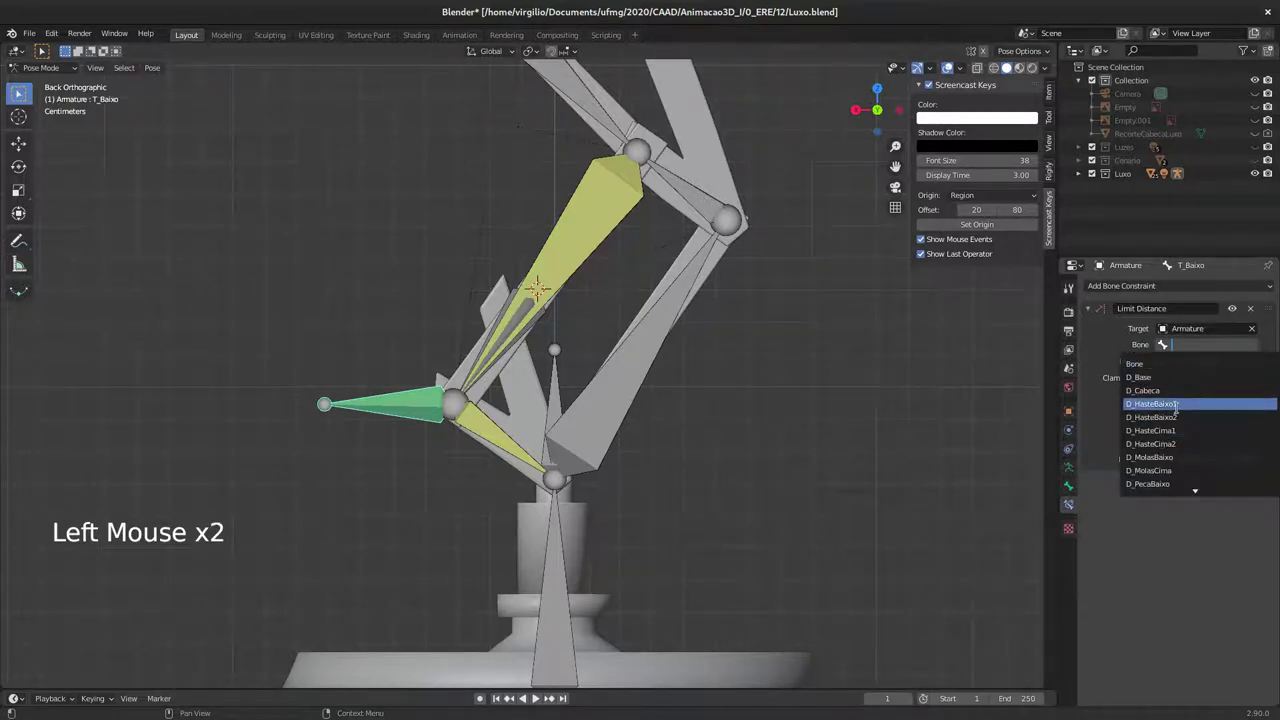
click(1207, 342)
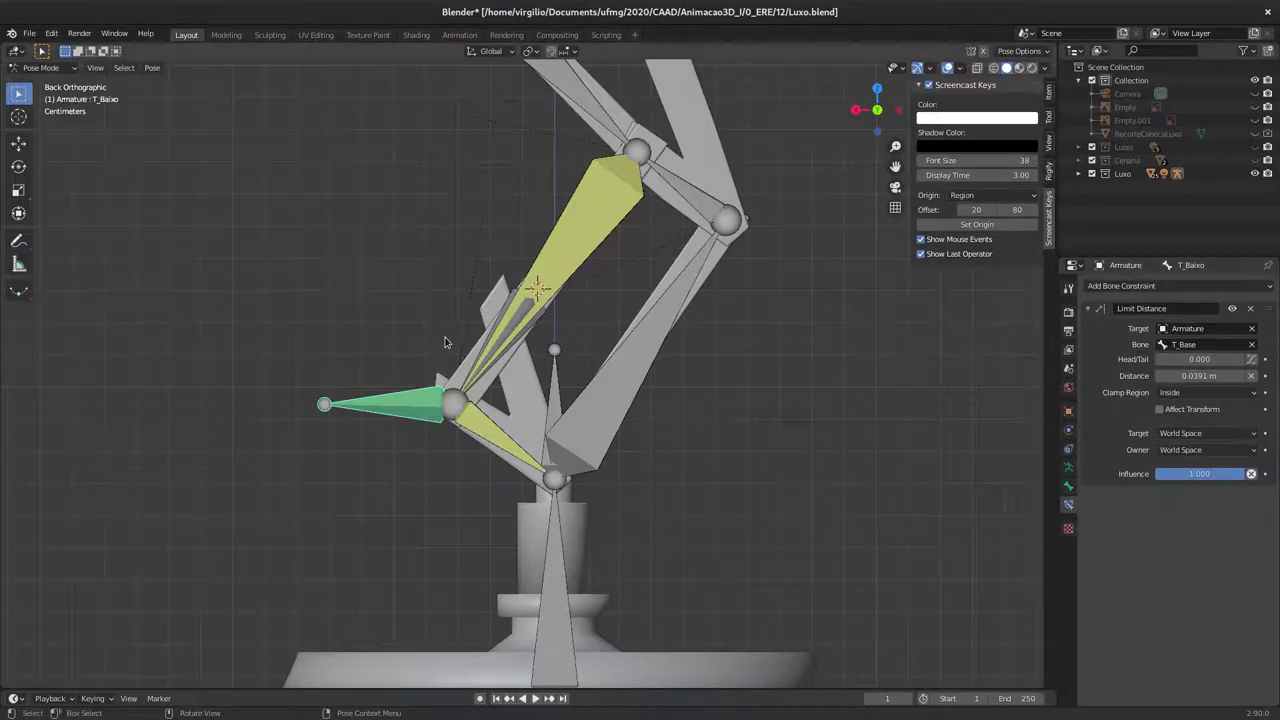
middle_click(442, 339)
key(g)
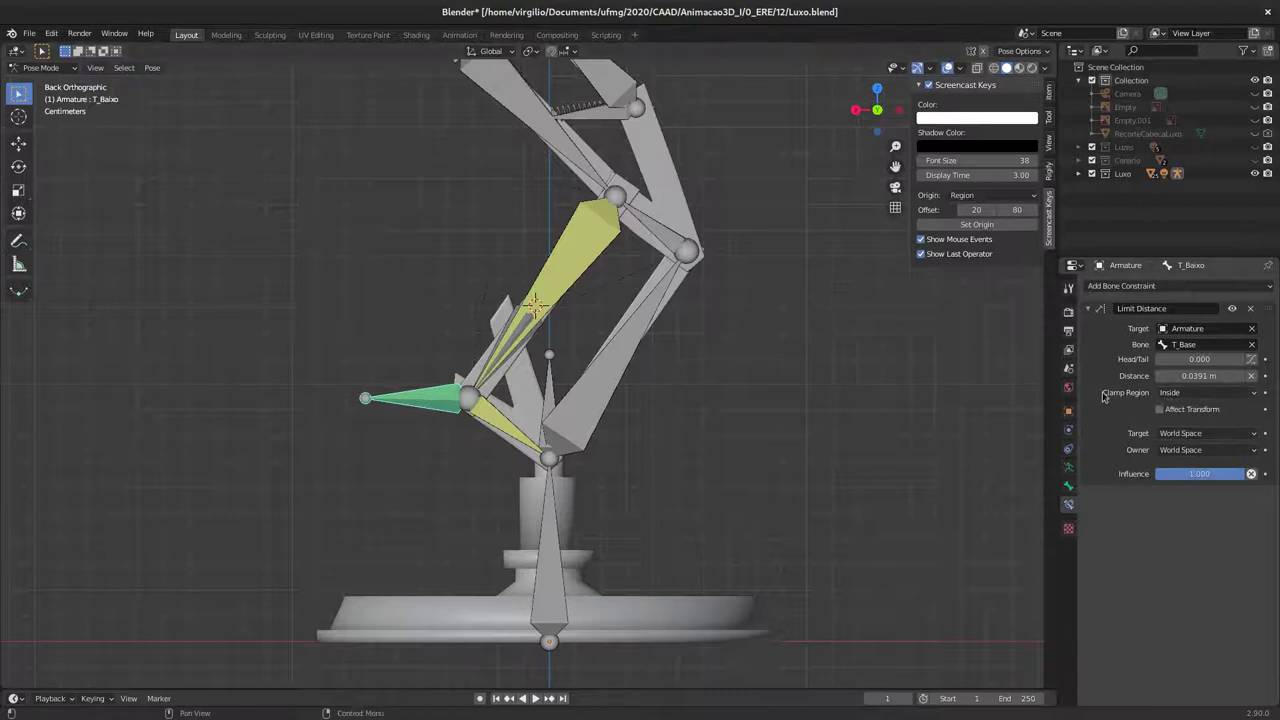
Step: List the clamp region choices (Inside, Outside, On Surface) for T_Baixo's Limit Distance constraint
click(1194, 393)
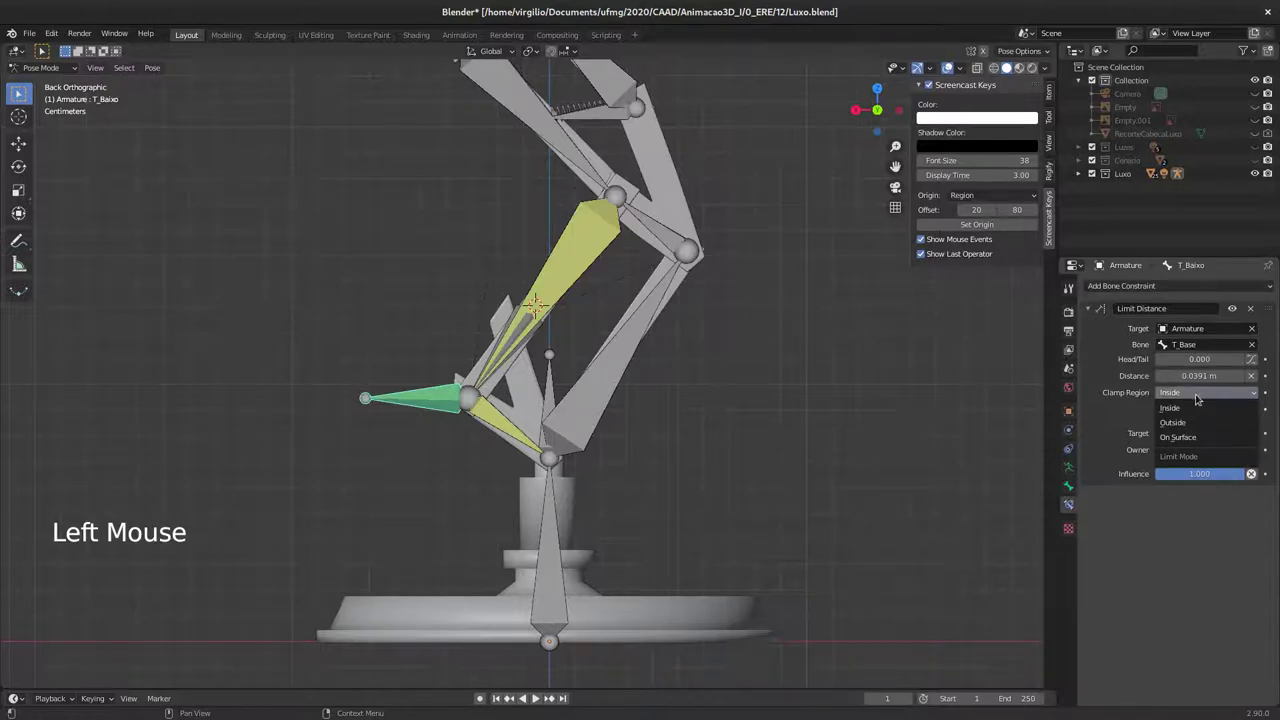
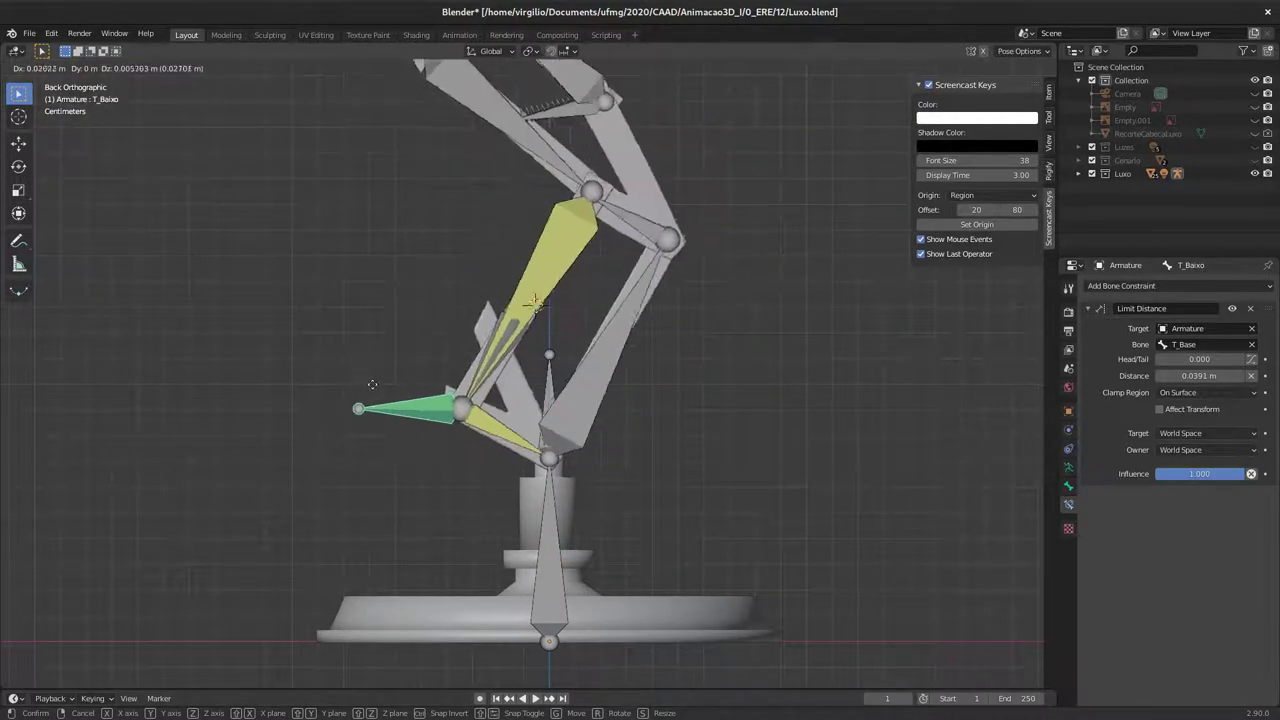
Step: Set the clamp region to On Surface, move T_Baixo to test, and frame the upper arm joints
middle_click(405, 359)
middle_click(389, 405)
middle_click(394, 400)
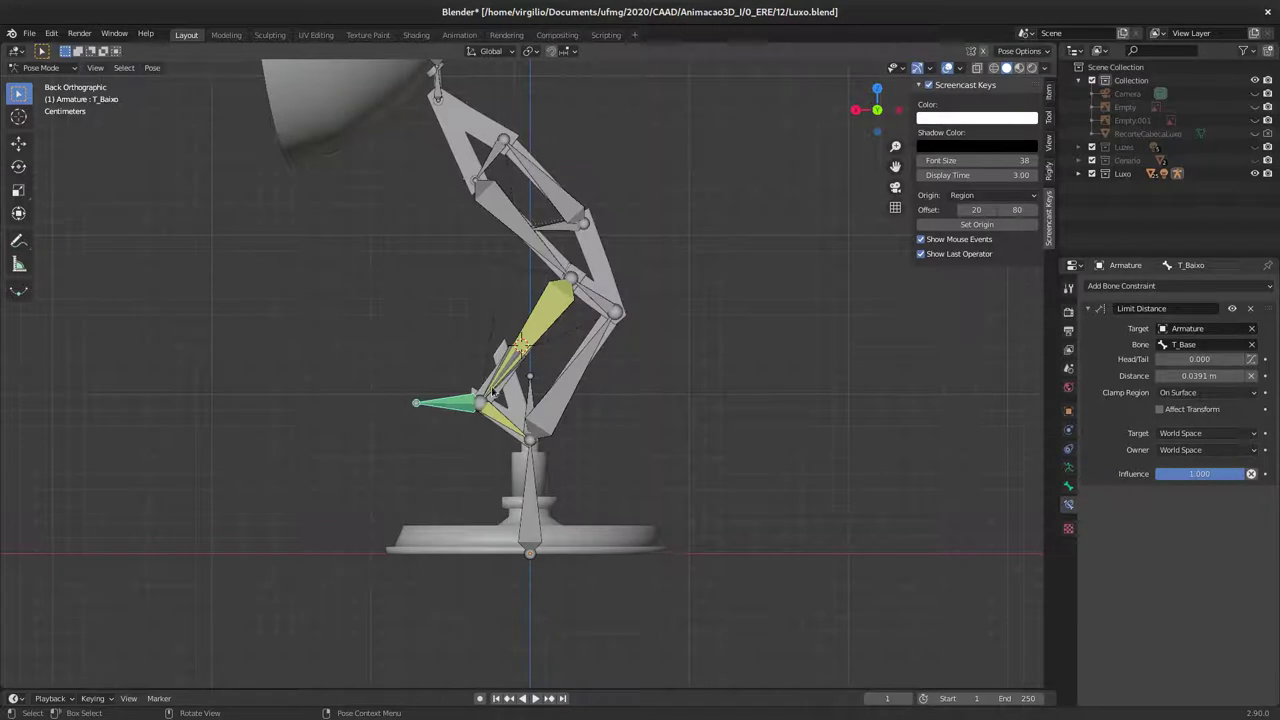
key(g)
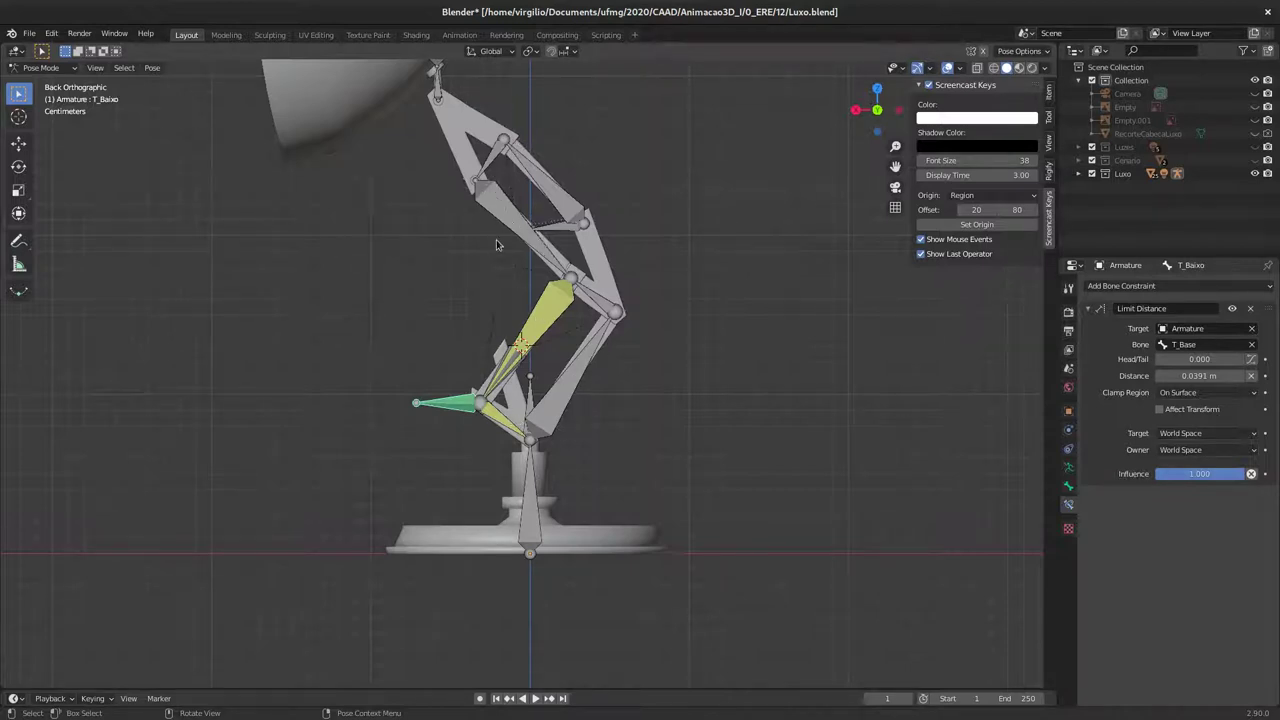
middle_click(502, 245)
middle_click(465, 278)
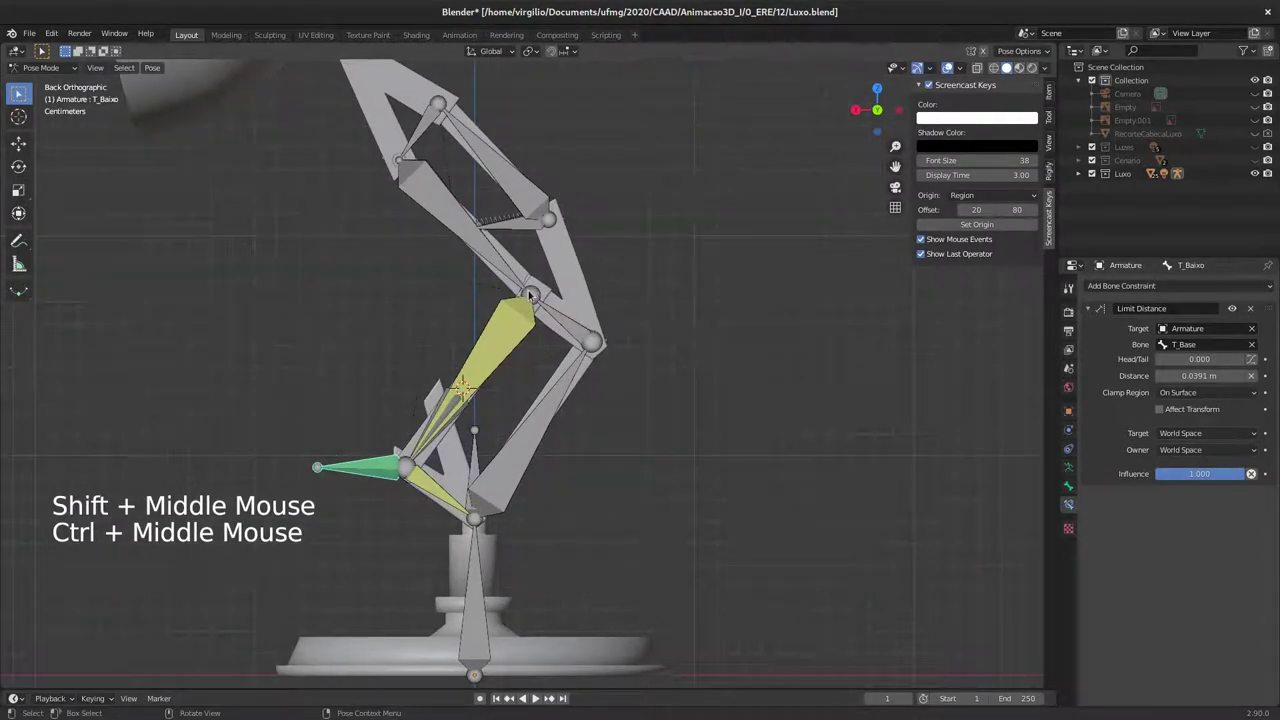
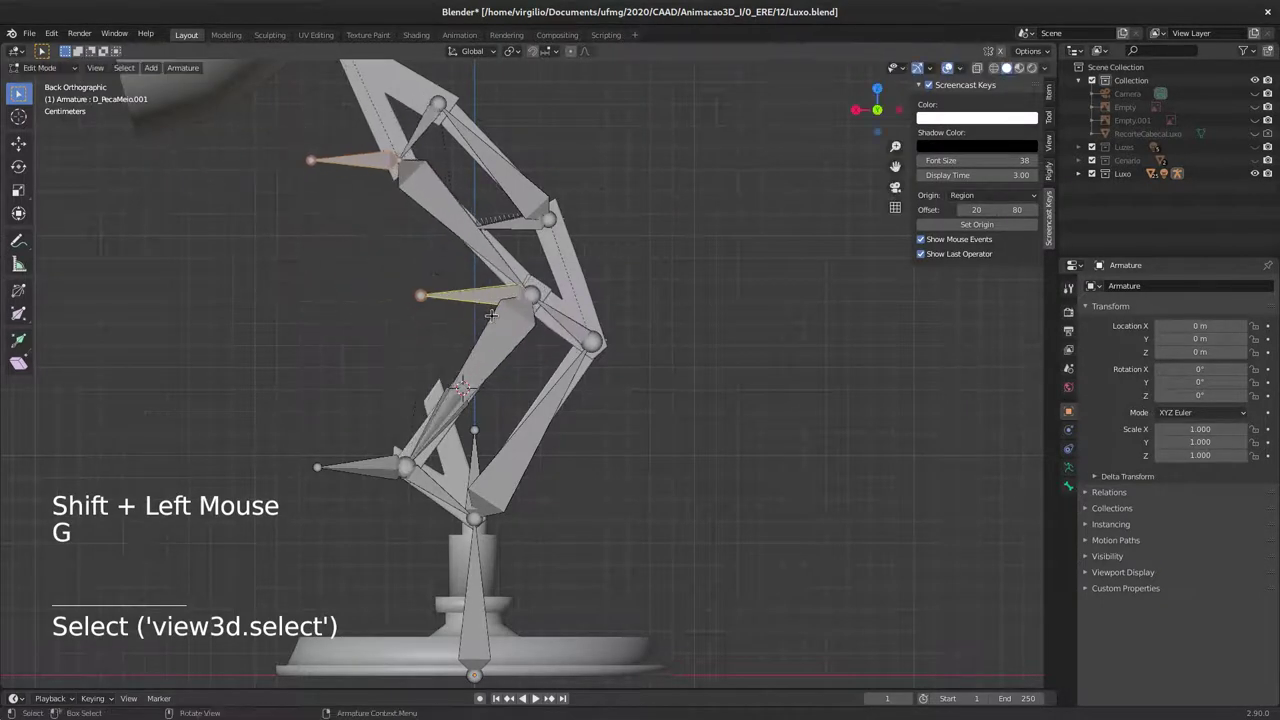
Step: Clear the parents of D_PecaCima.001 and D_PecaMeio.001 and drag them off the arm
key(alt+p)
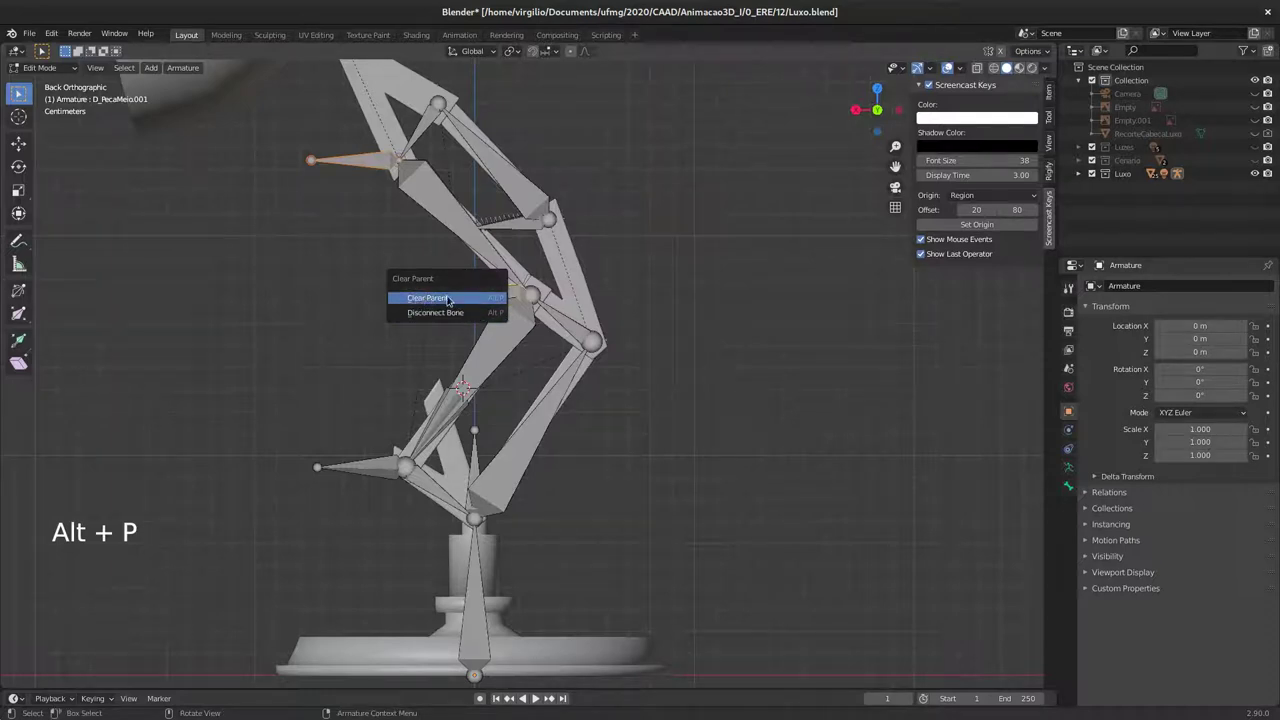
key(g)
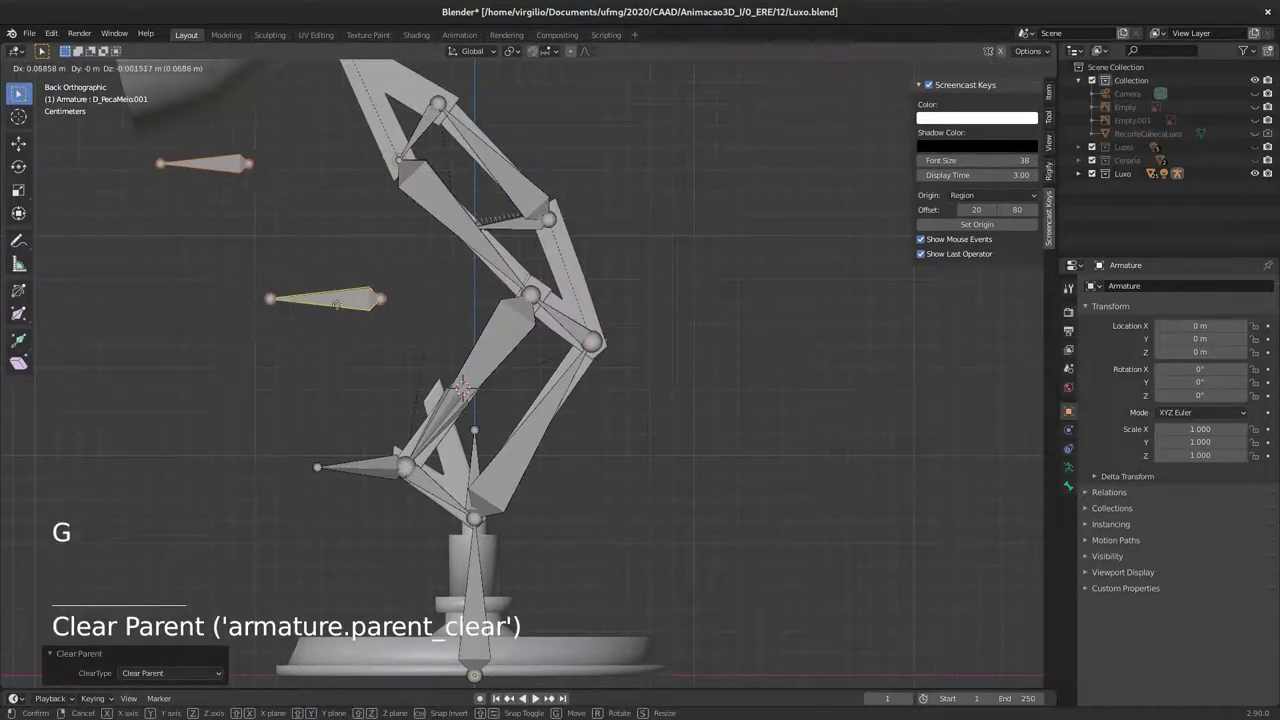
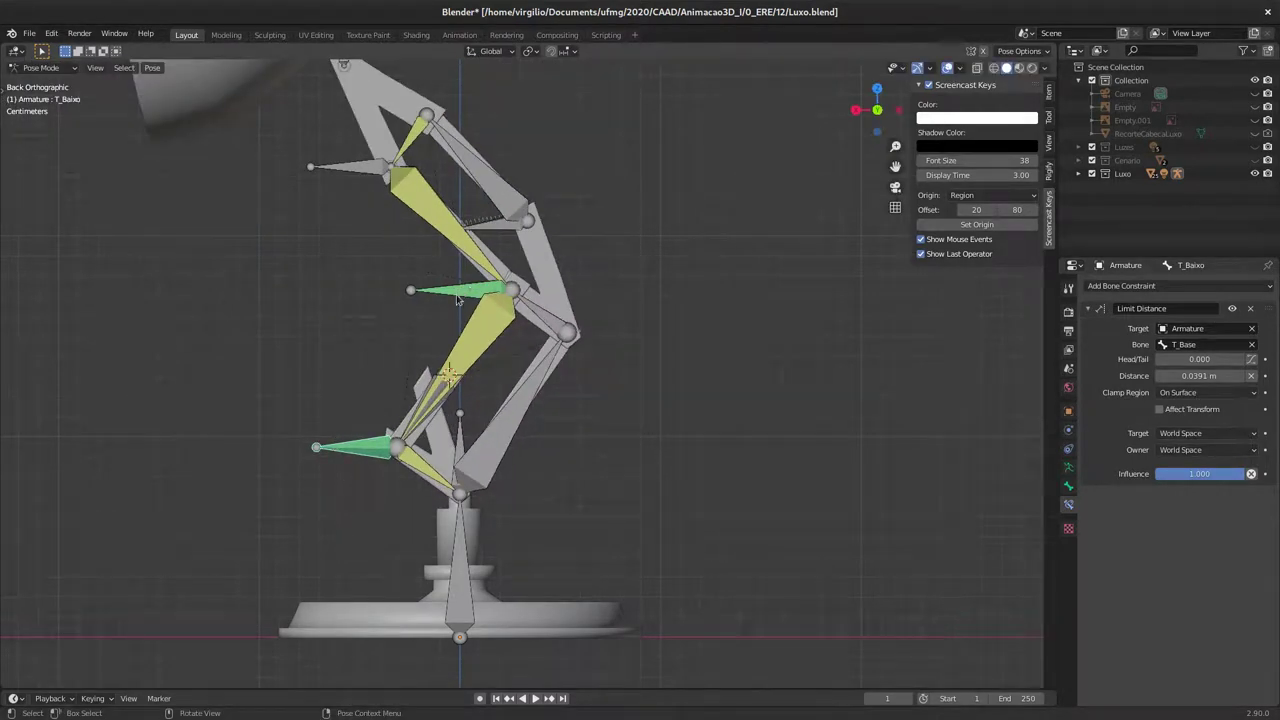
Step: Give T_Meio (target T_Baixo) and T_Cima (target T_Meio) Limit Distance constraints clamped On Surface, then move a bone to test
click(363, 175)
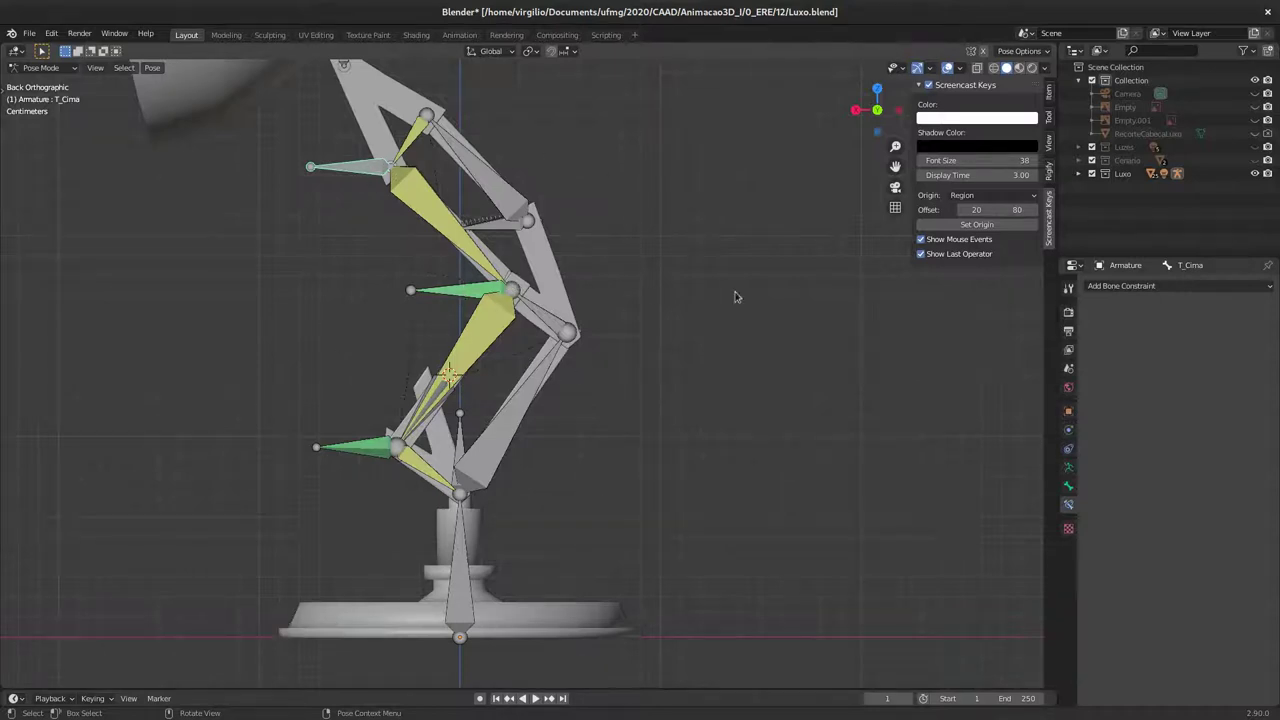
click(1151, 292)
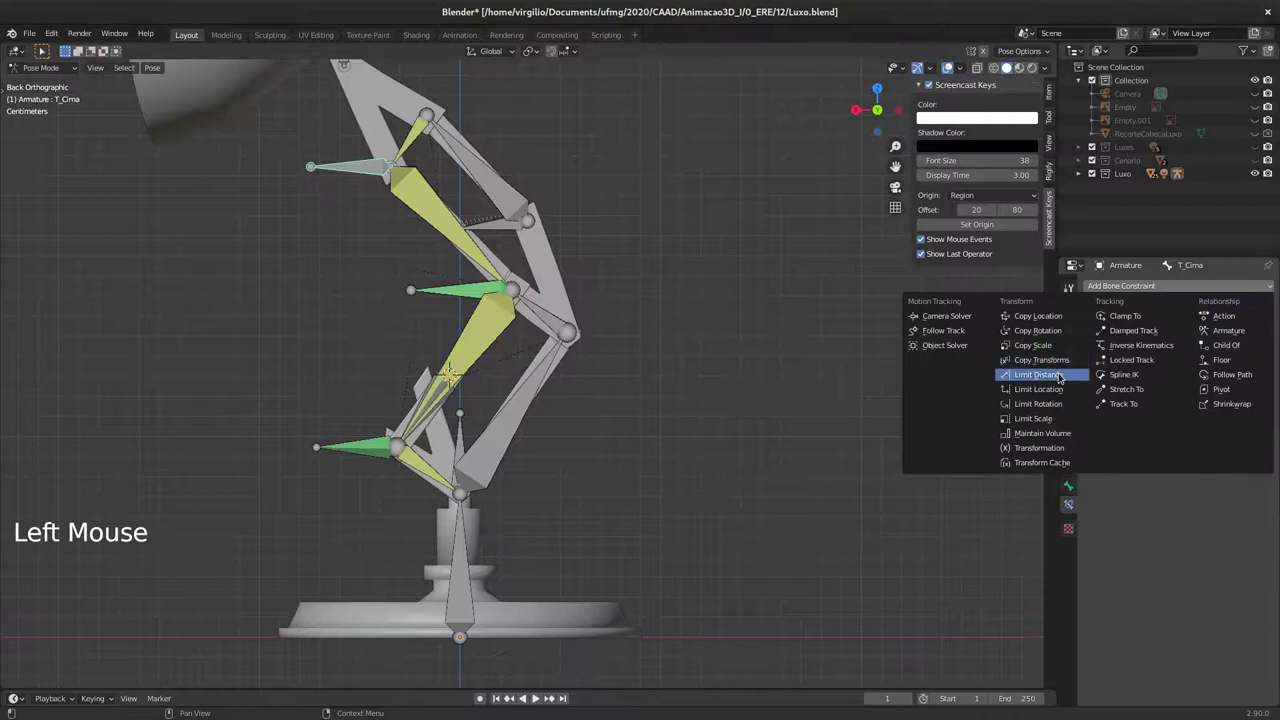
click(1211, 327)
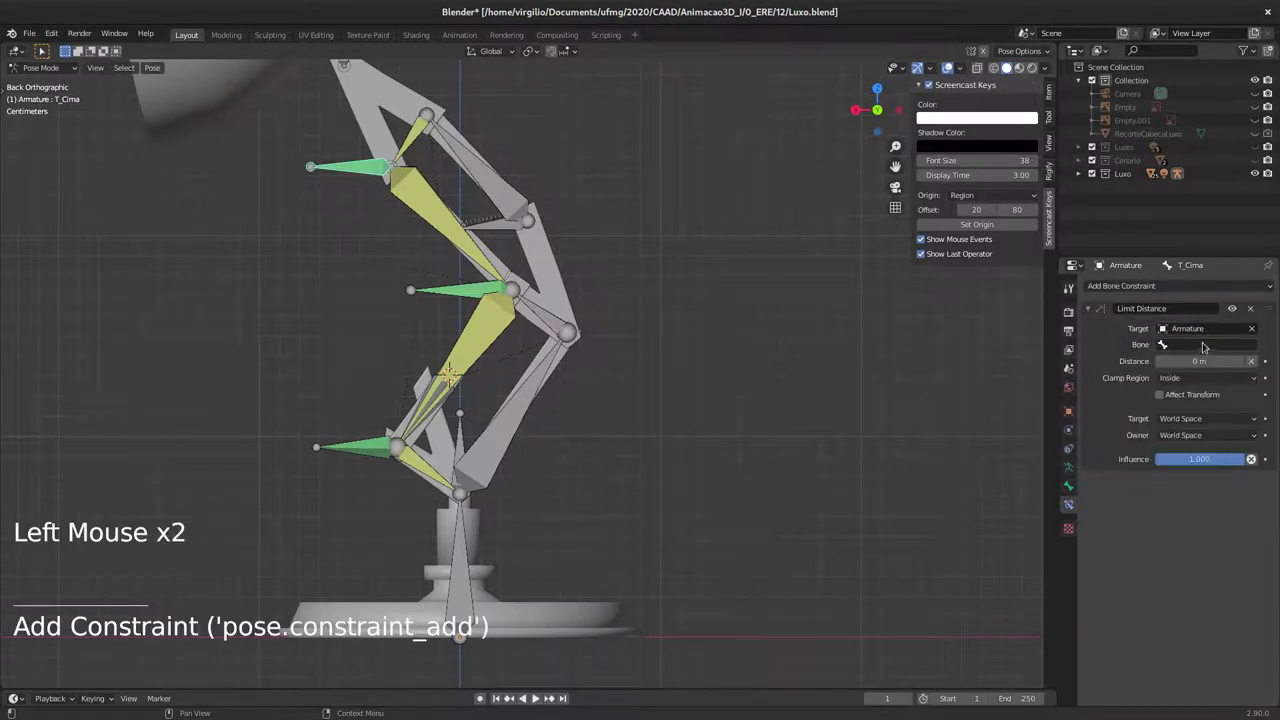
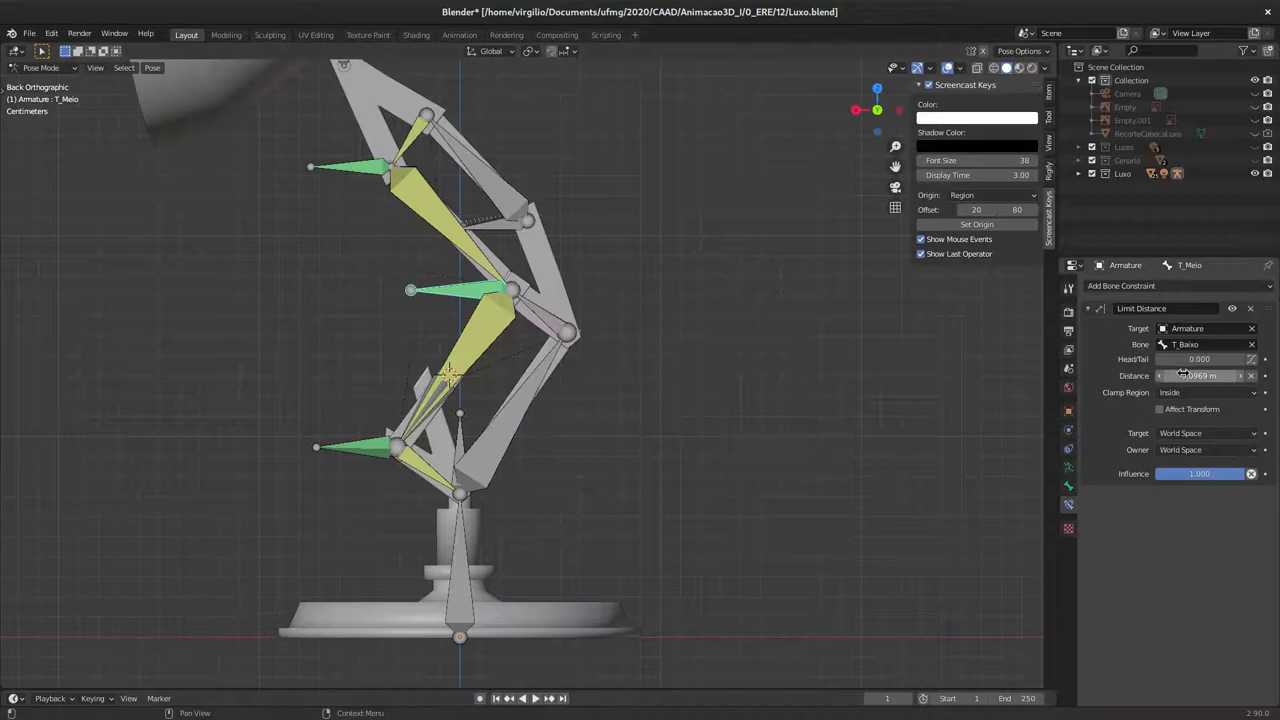
click(1199, 396)
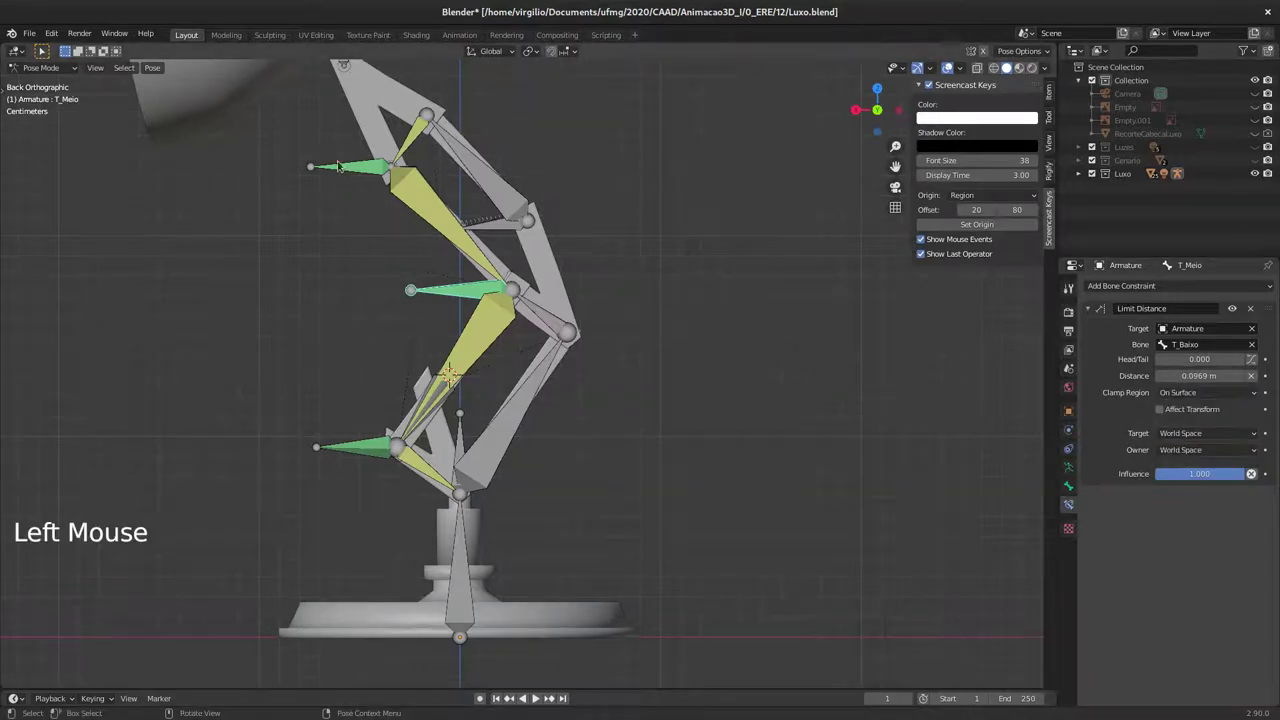
click(364, 168)
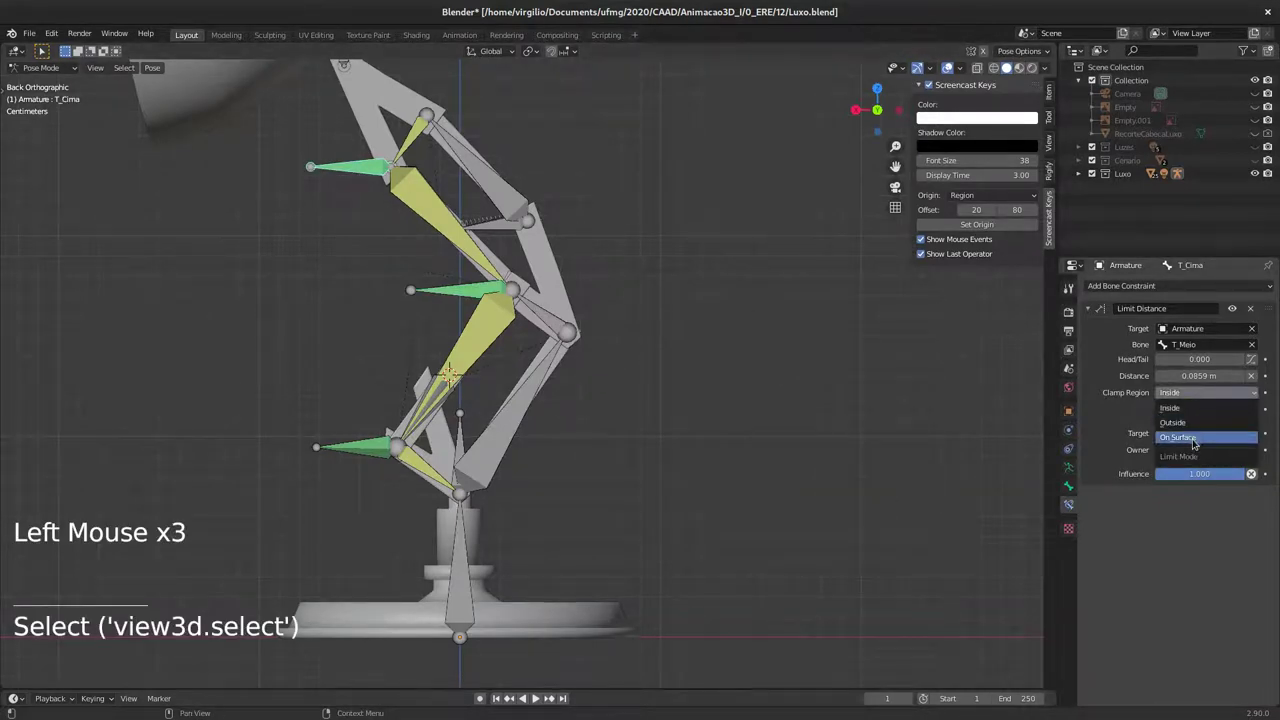
click(471, 287)
key(g)
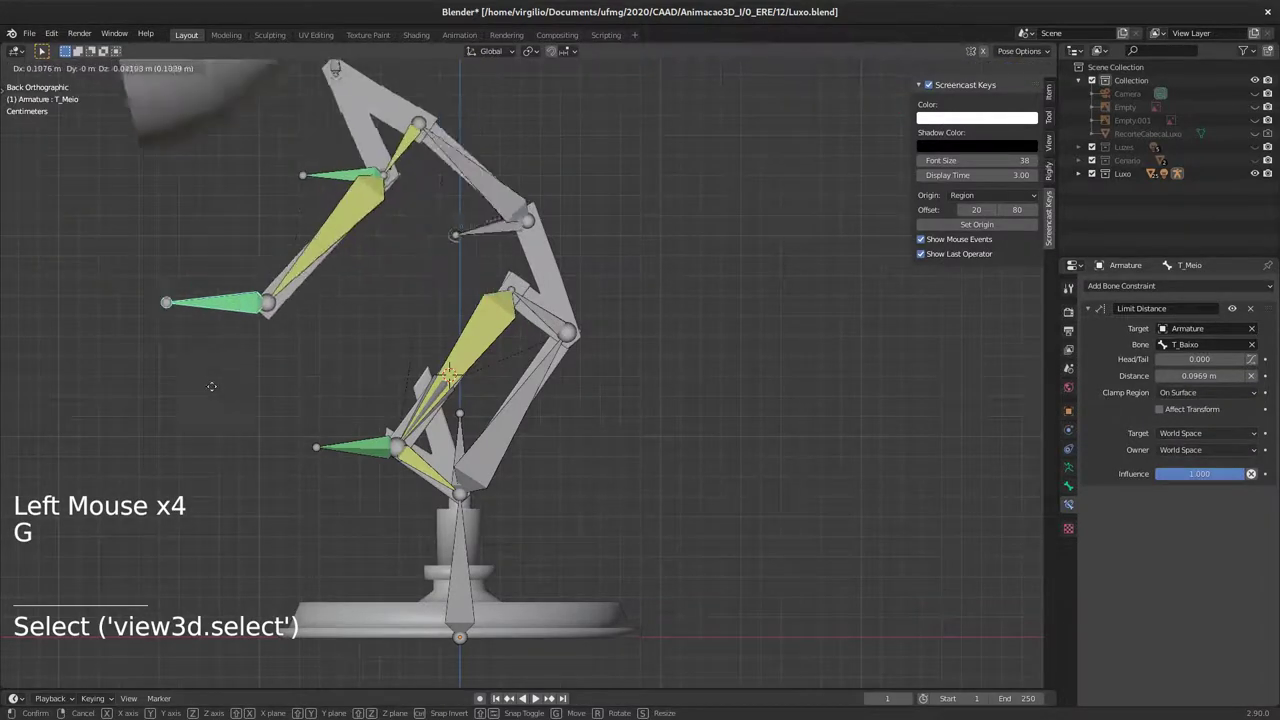
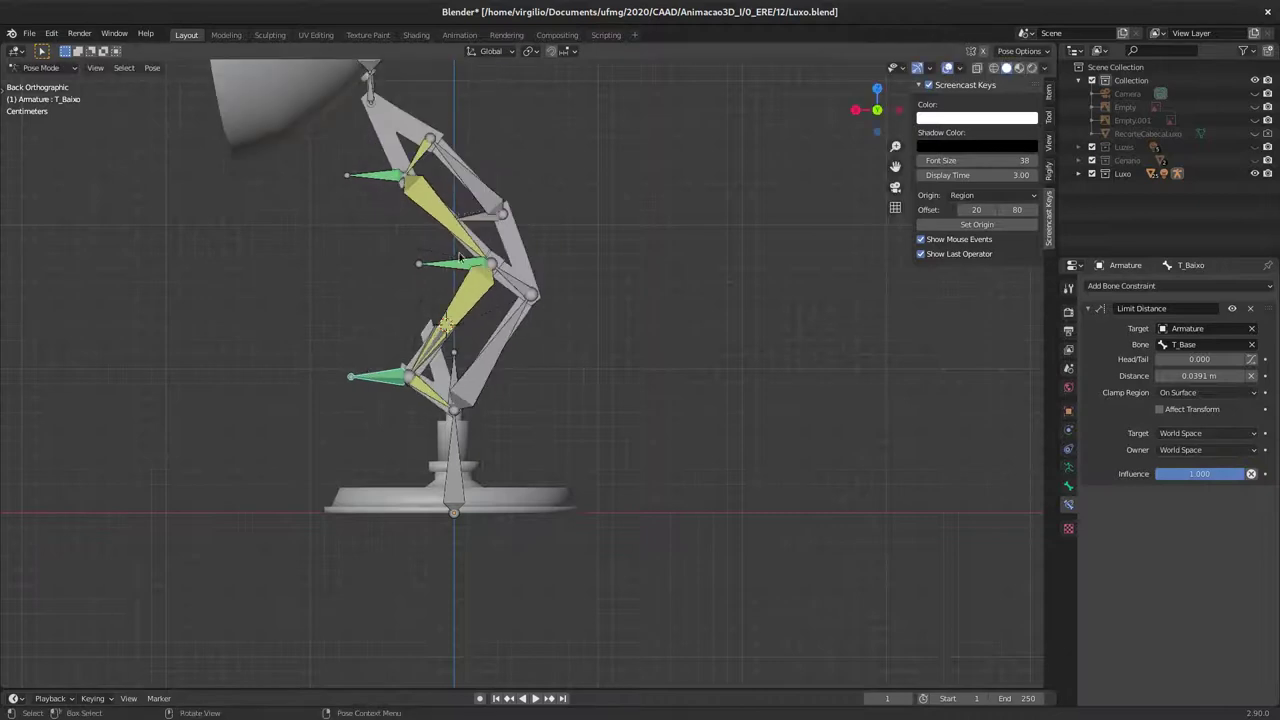
key(g)
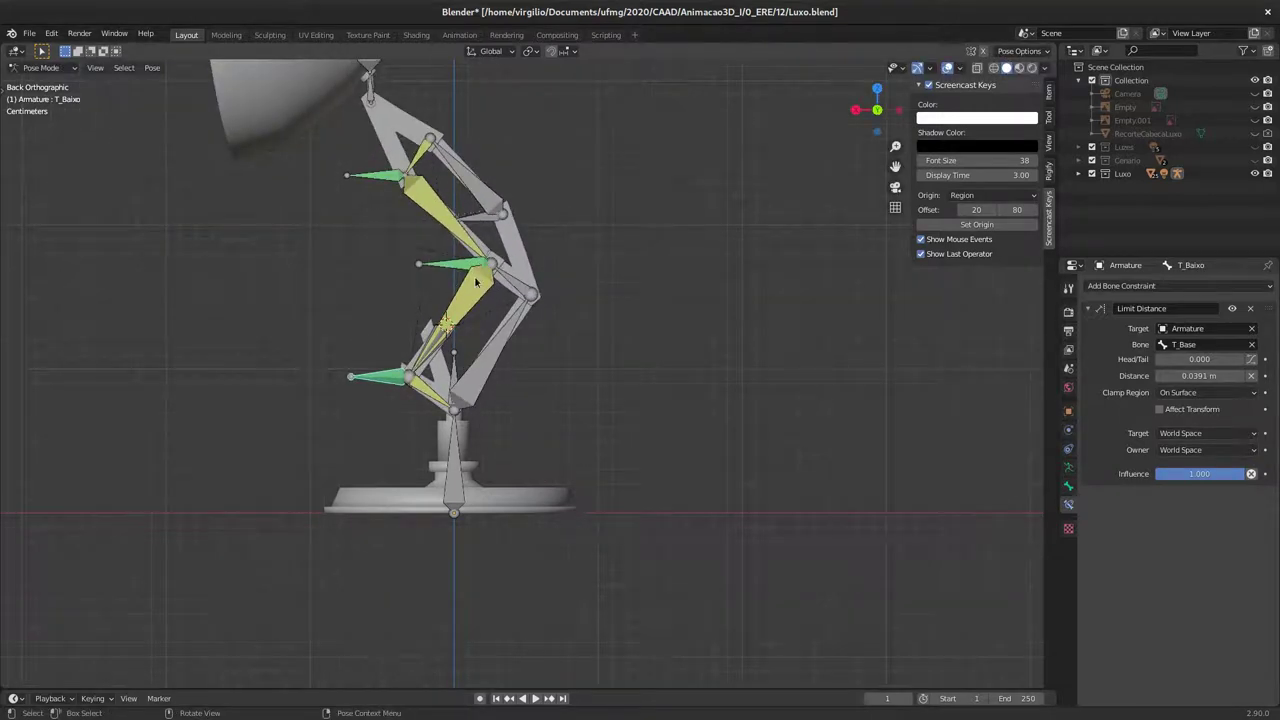
Step: Add an IK constraint to D_PecaMeio targeting the Armature's T_Meio bone with chain length 1
click(478, 290)
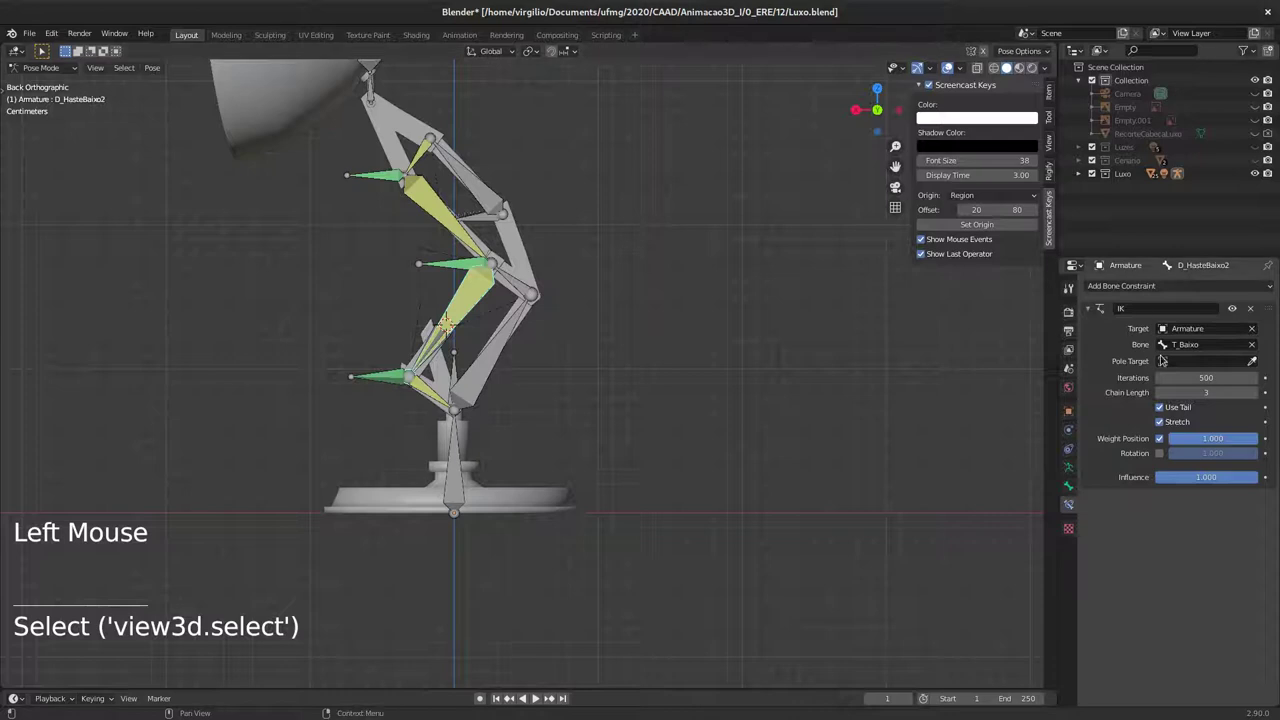
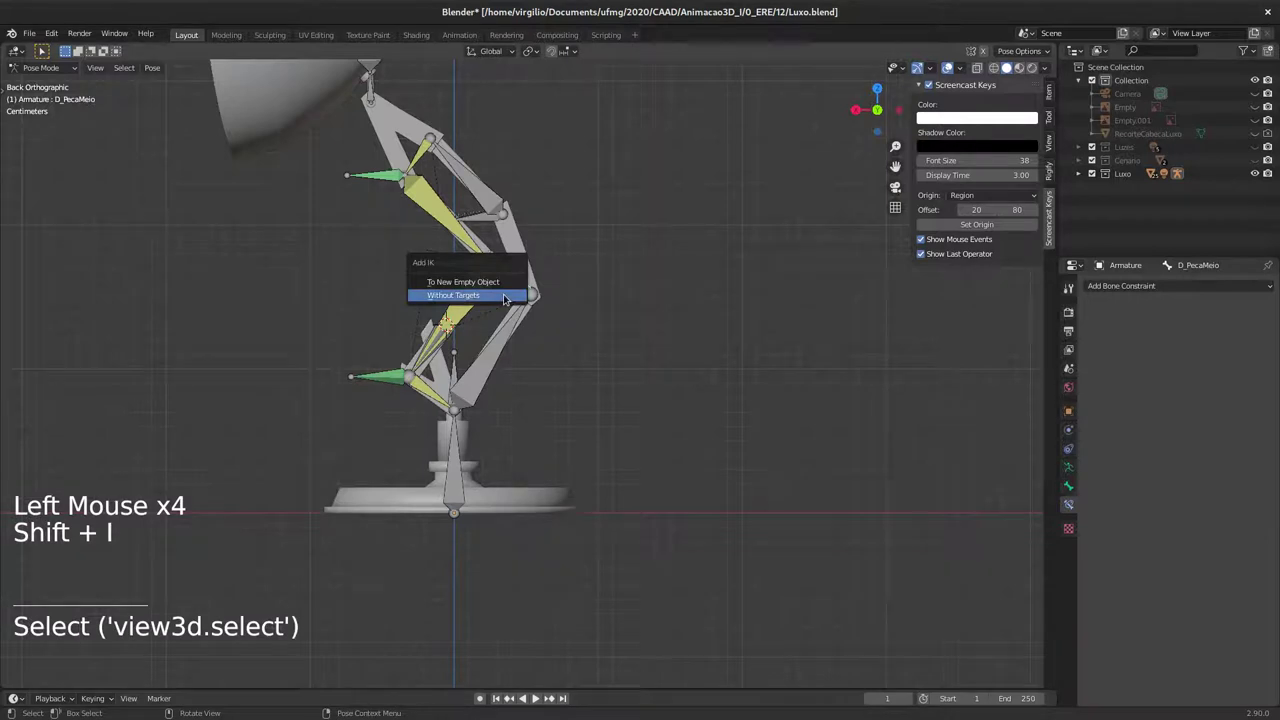
click(1214, 323)
click(1209, 338)
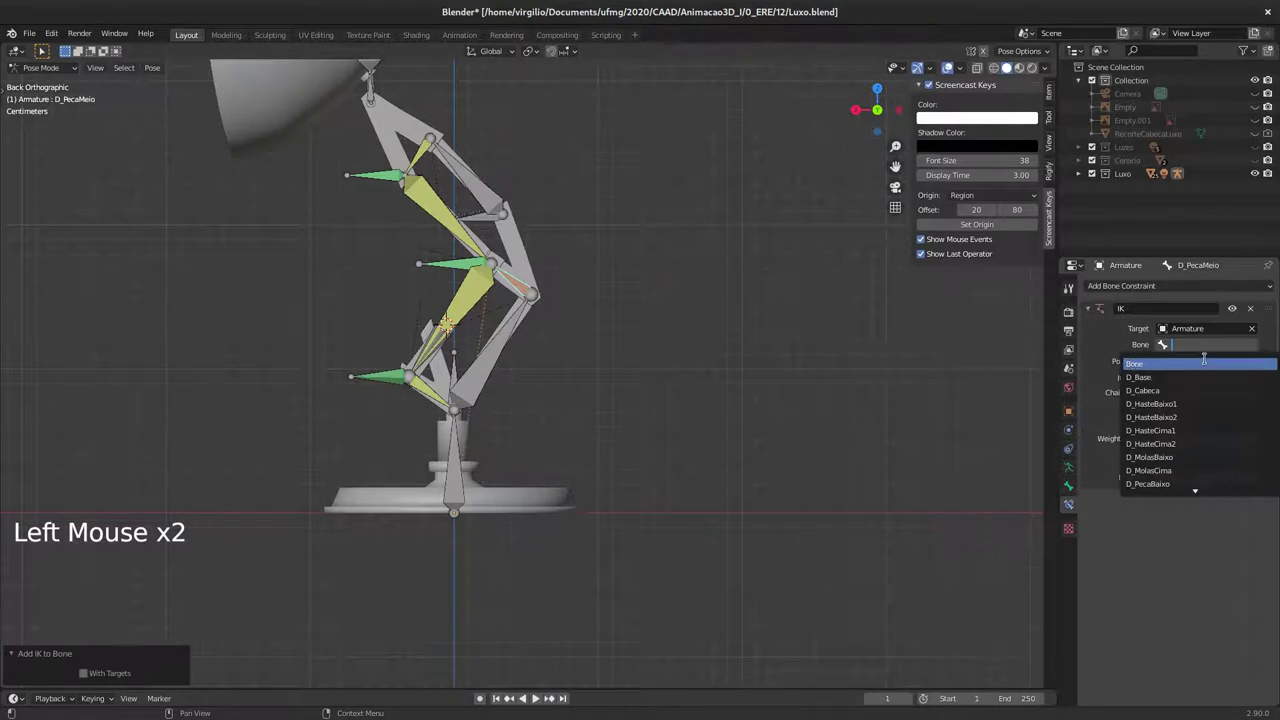
key(shift+-)
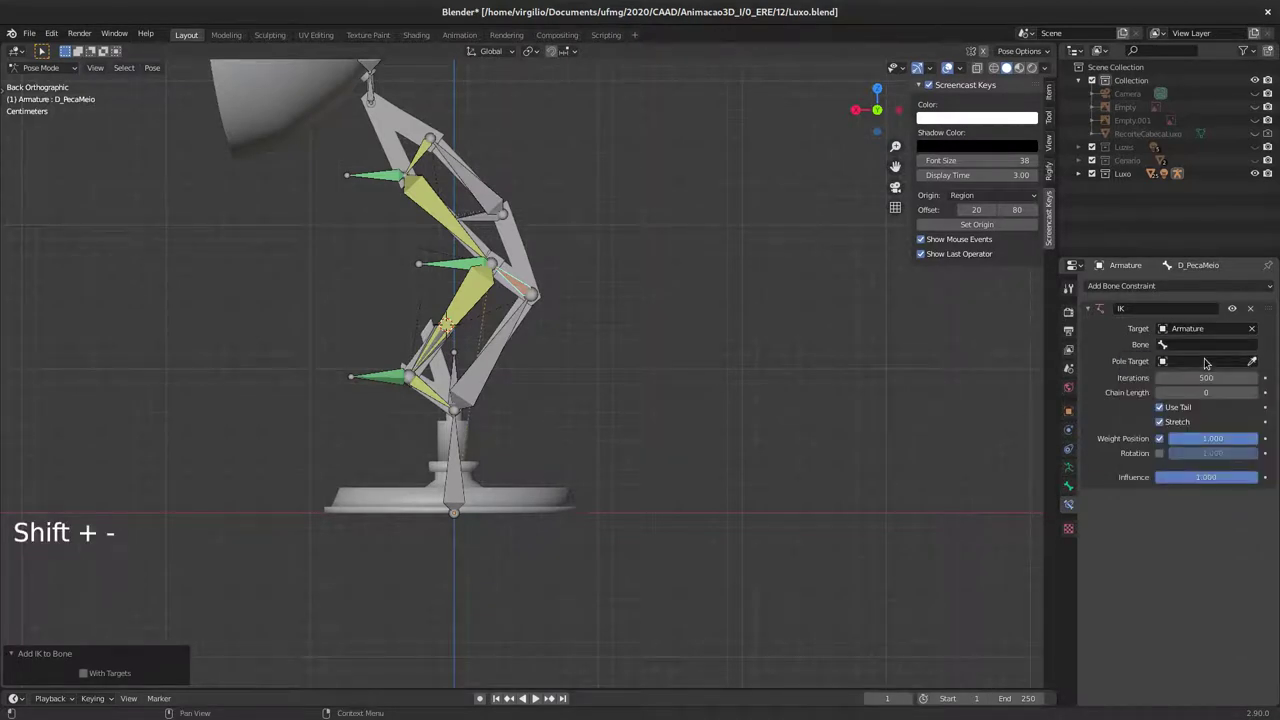
click(1208, 342)
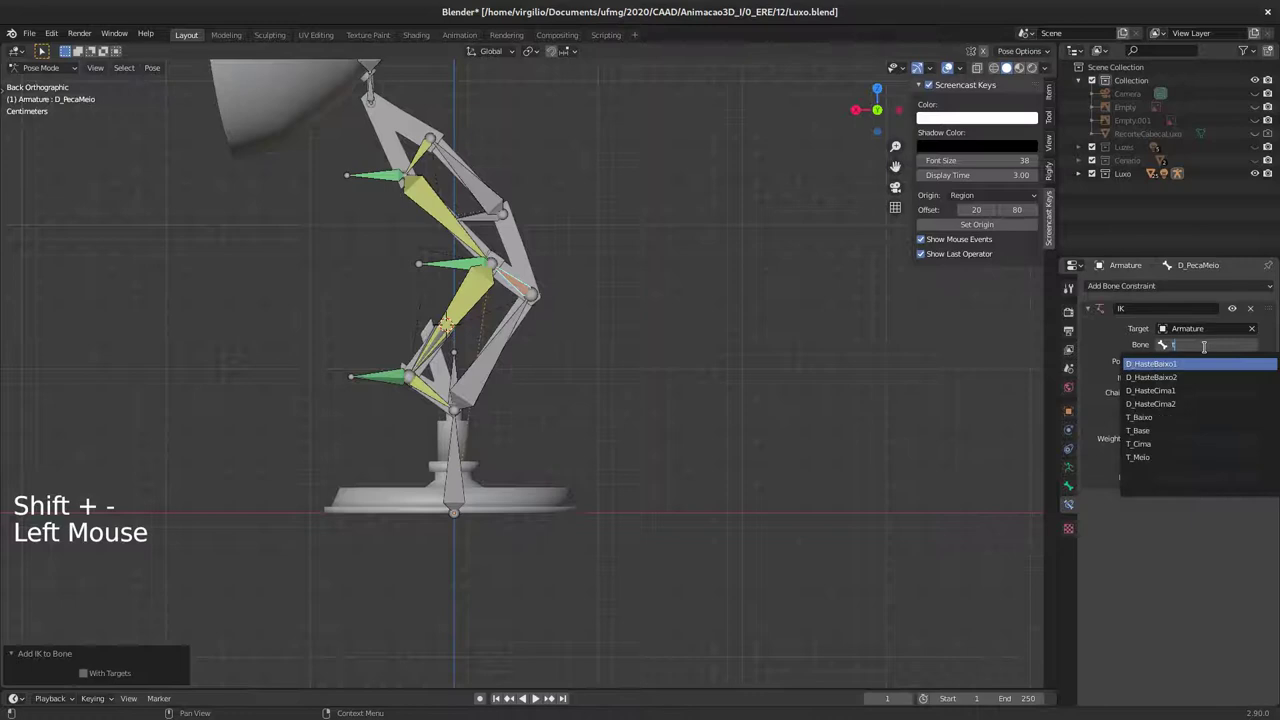
key(Down)
key(Down)
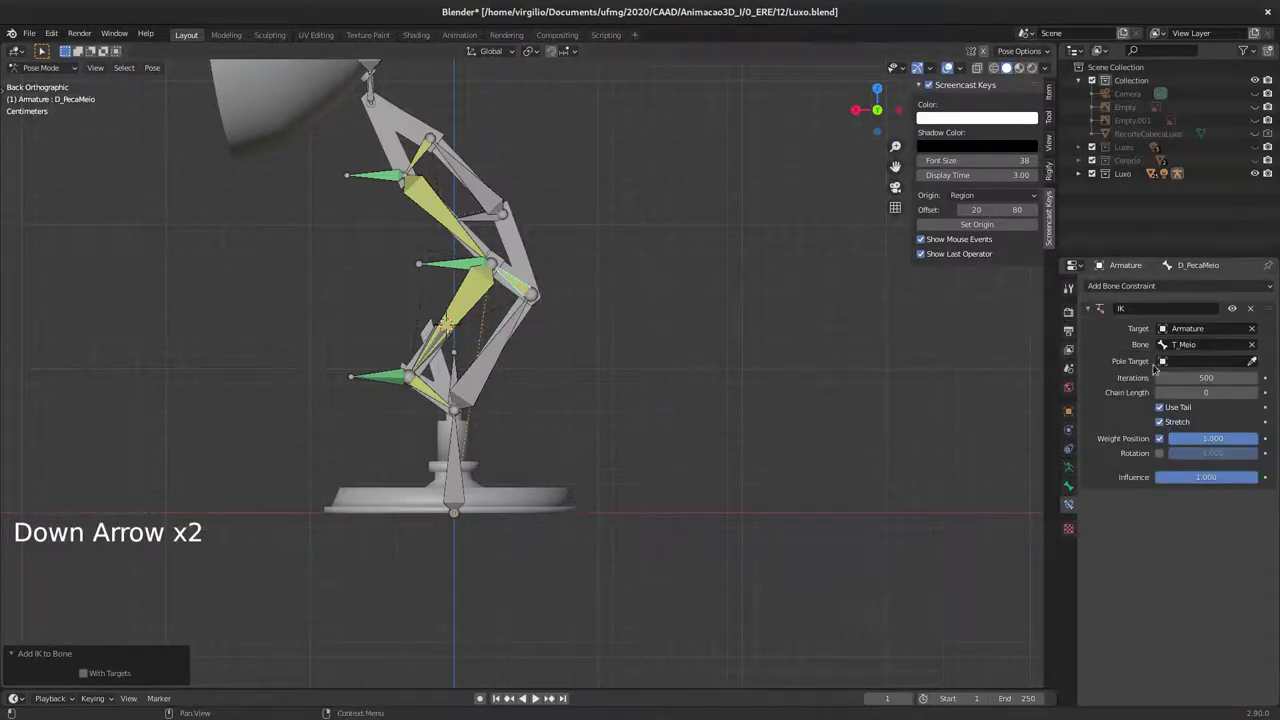
click(1265, 395)
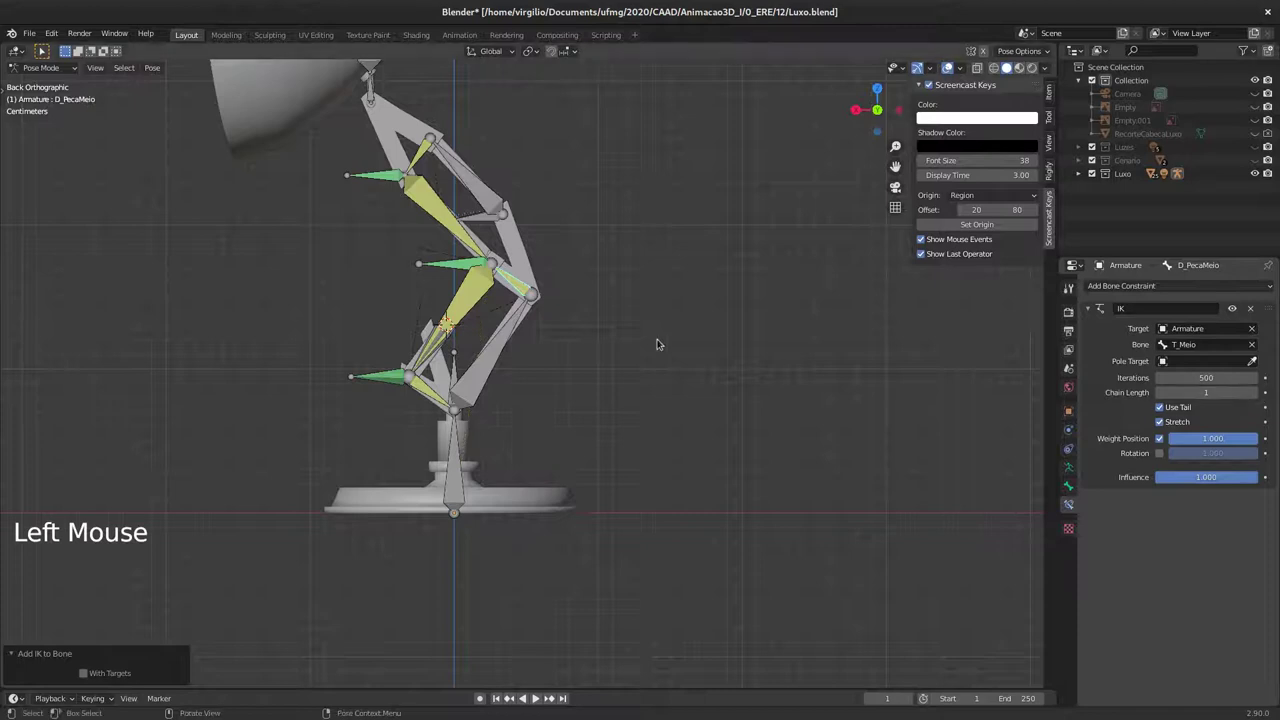
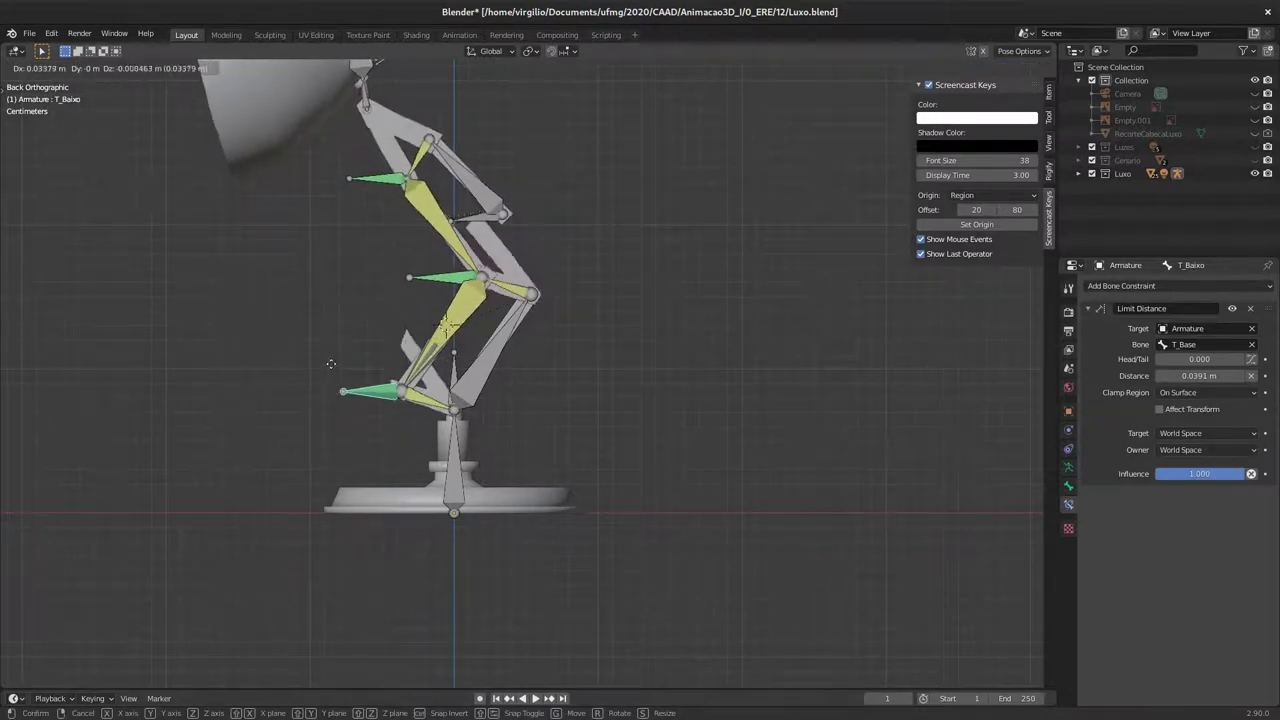
Step: Raise D_PecaMeio's IK chain length to 2 and rotate T_Baixo to test the chain
click(511, 287)
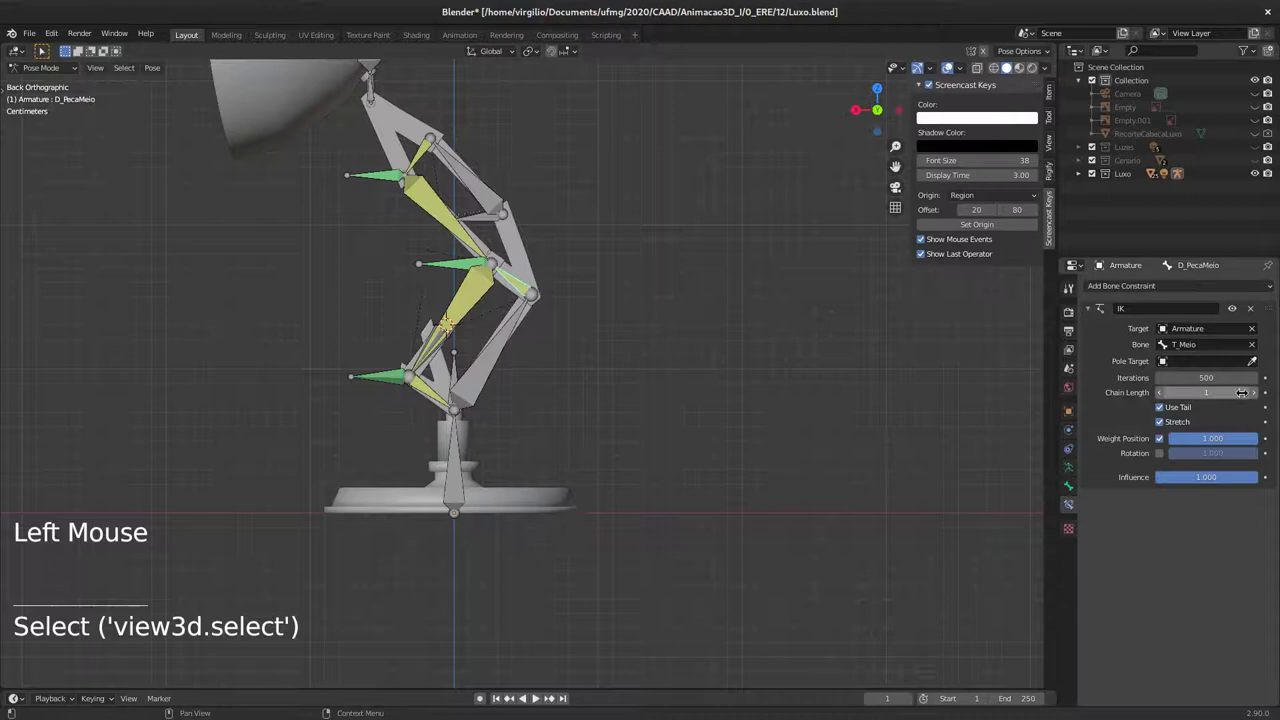
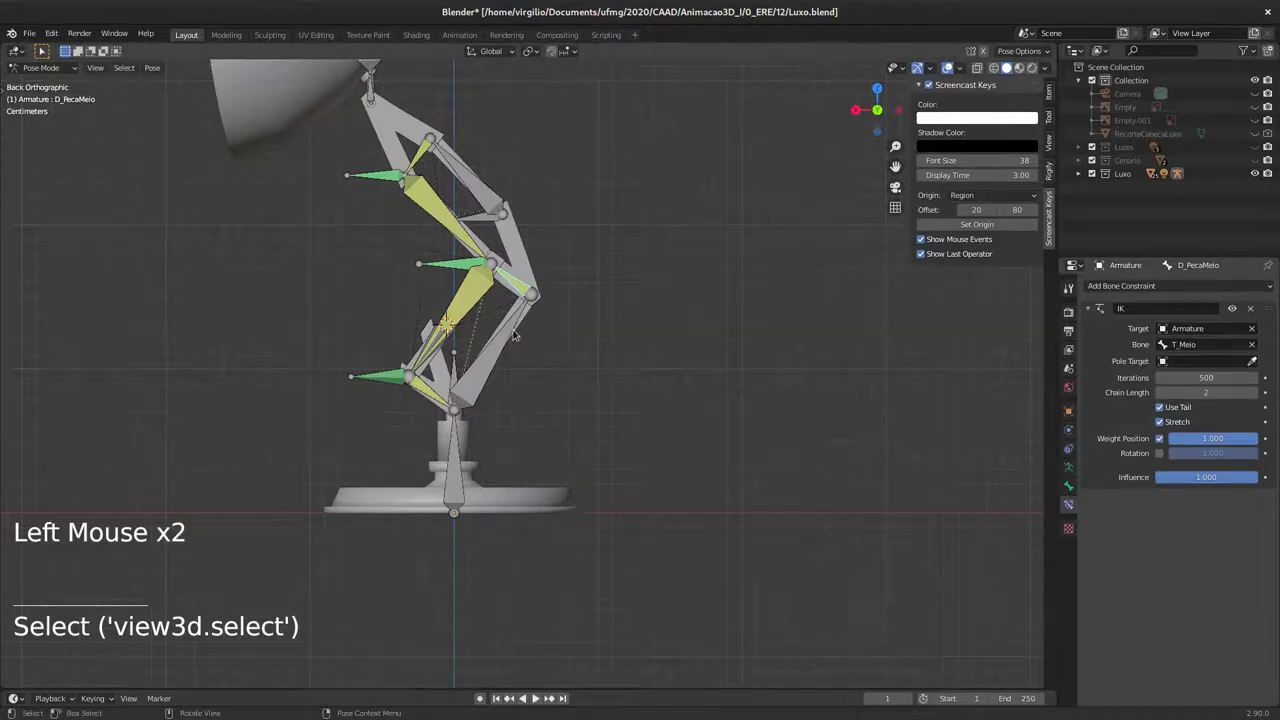
key(r)
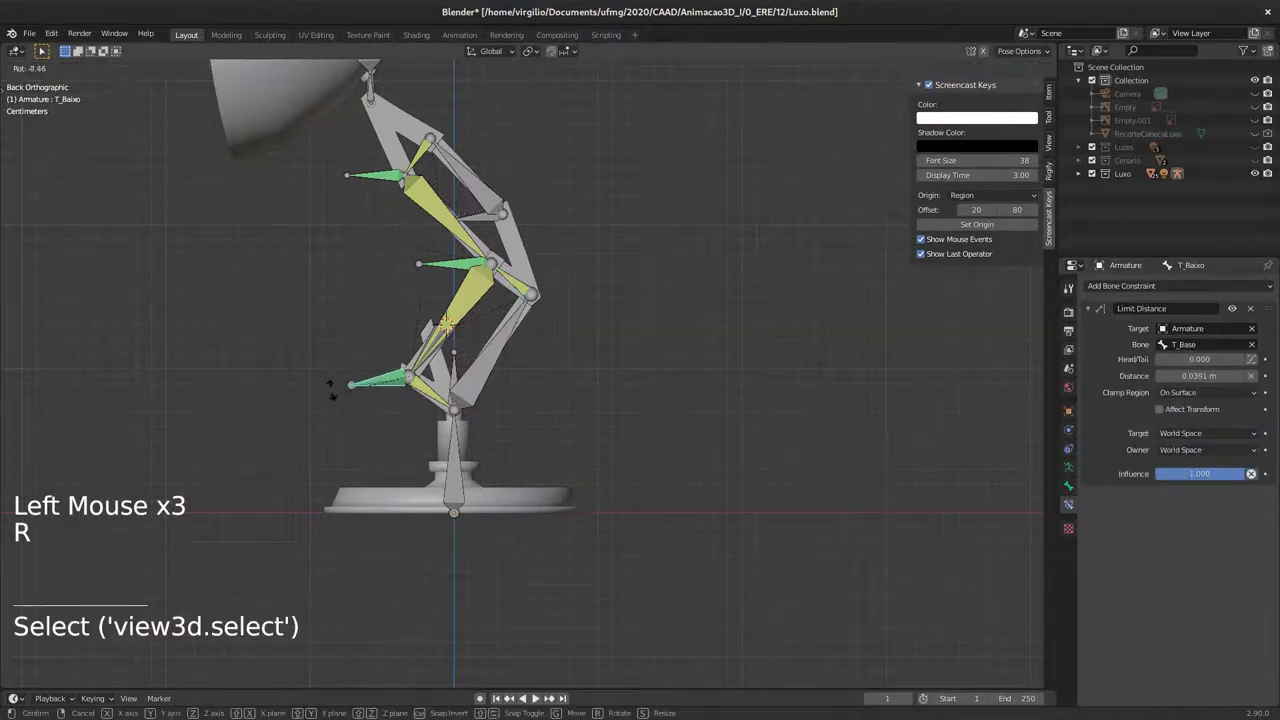
key(g)
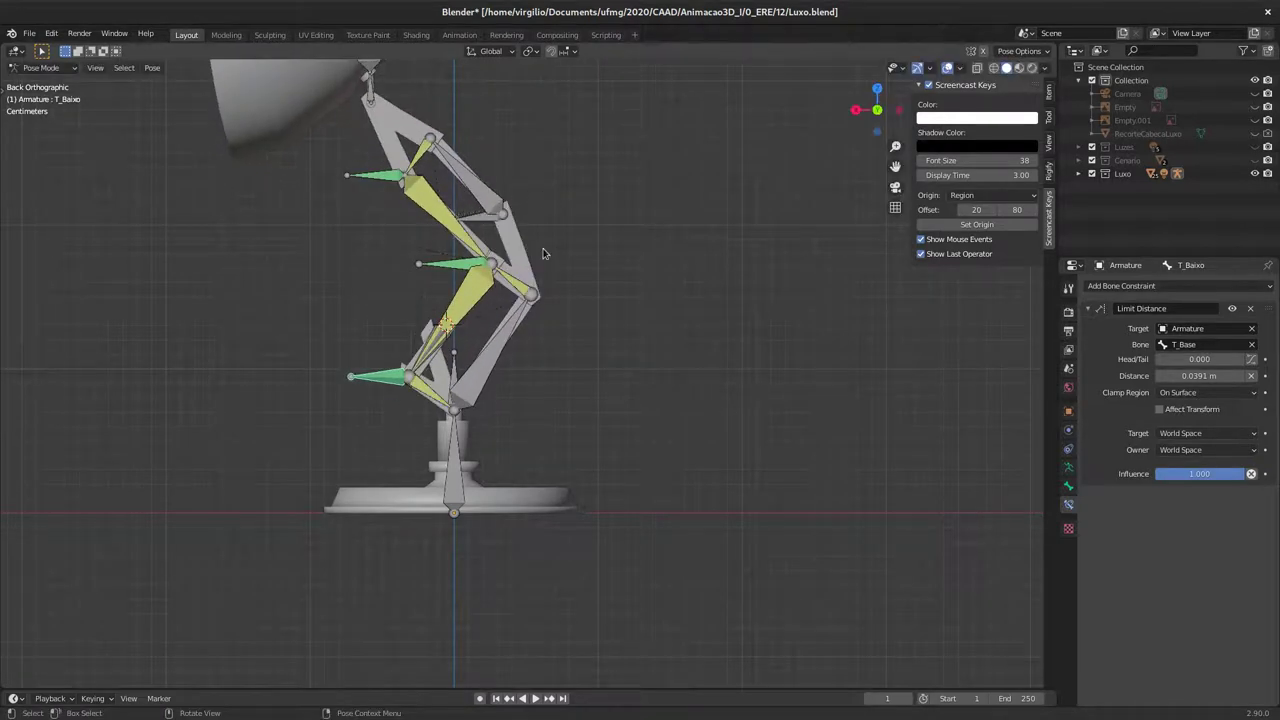
middle_click(544, 245)
middle_click(534, 236)
middle_click(484, 288)
middle_click(481, 259)
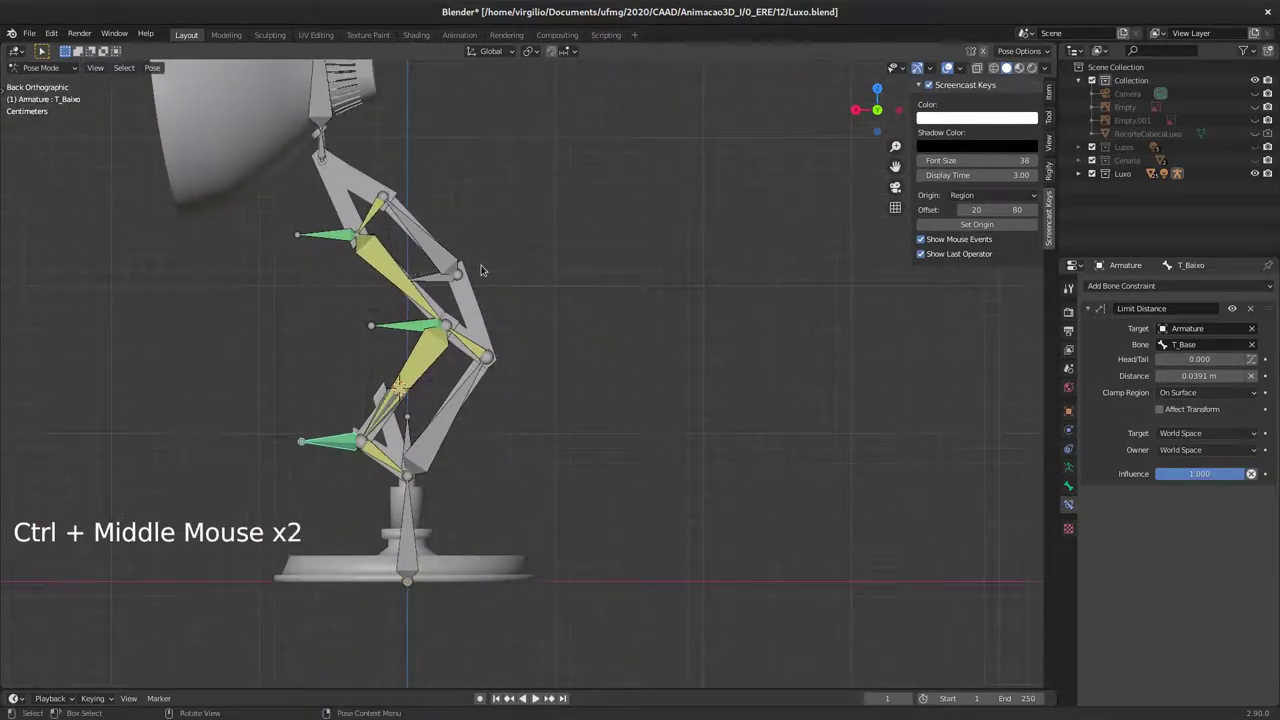
Step: Undo the test transform, select D_HasteCima1 and bring up the Make Parent choices in edit mode
key(r)
key(g)
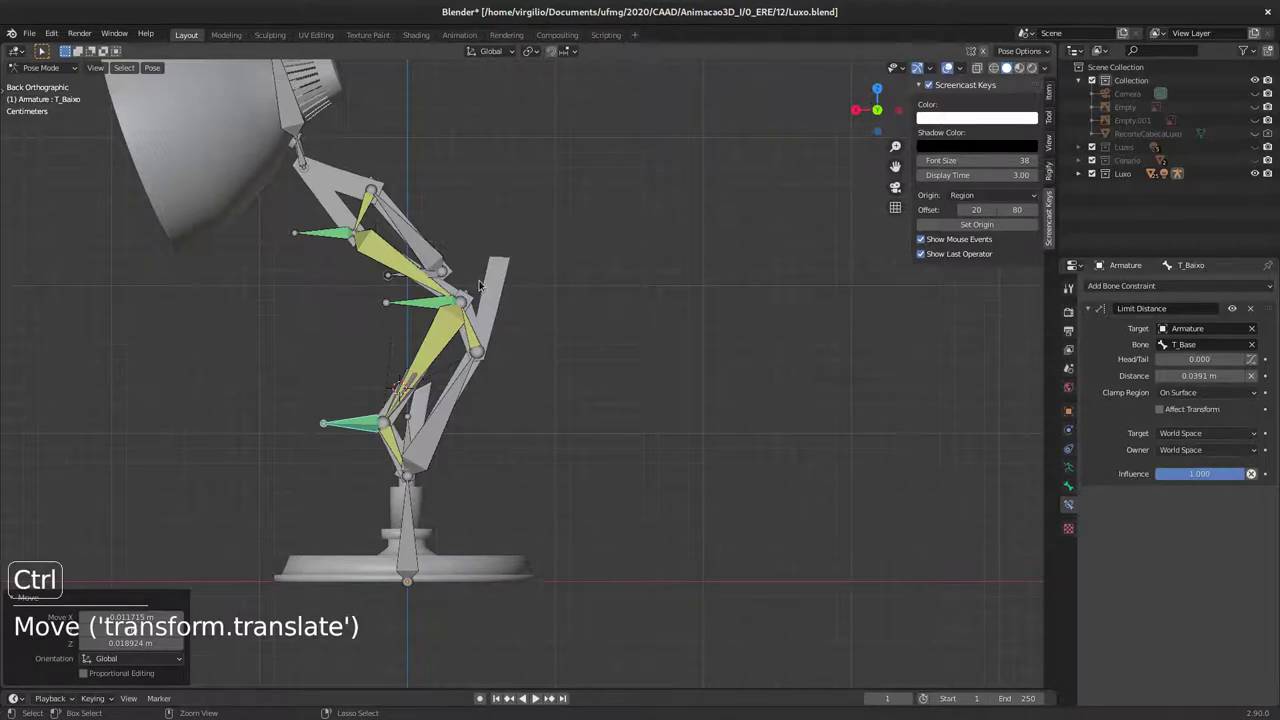
key(ctrl+z)
click(450, 266)
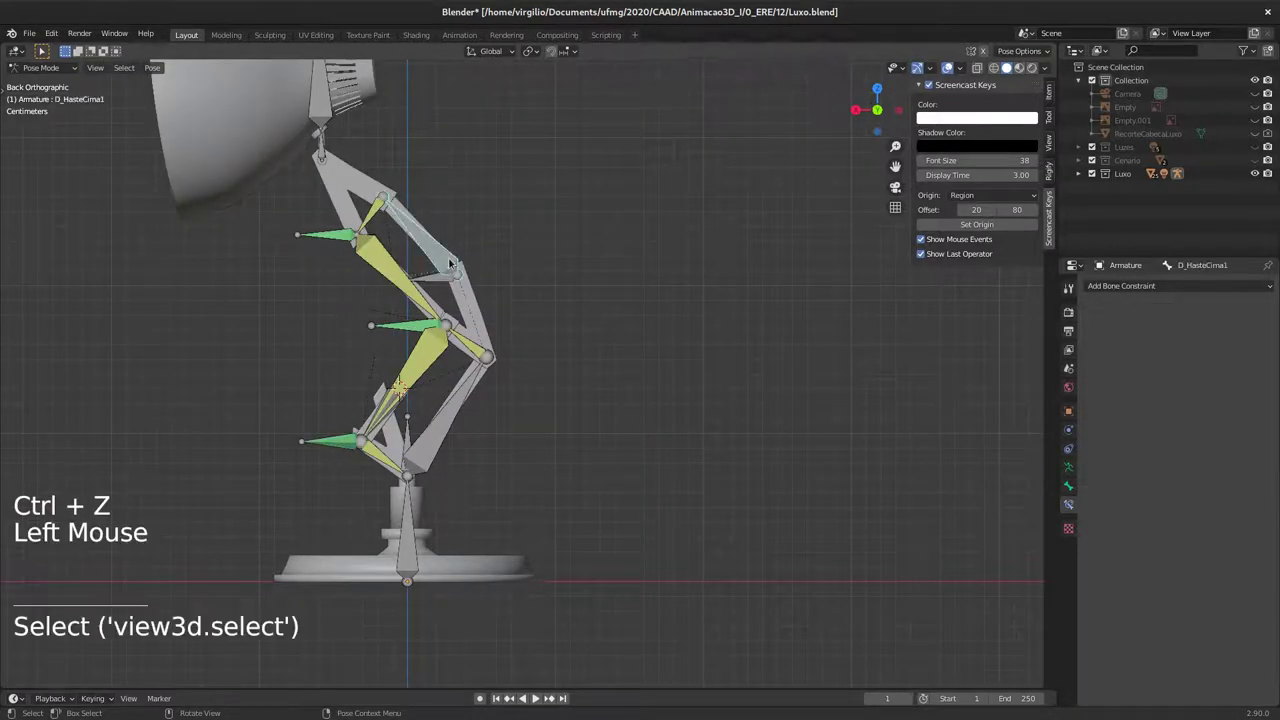
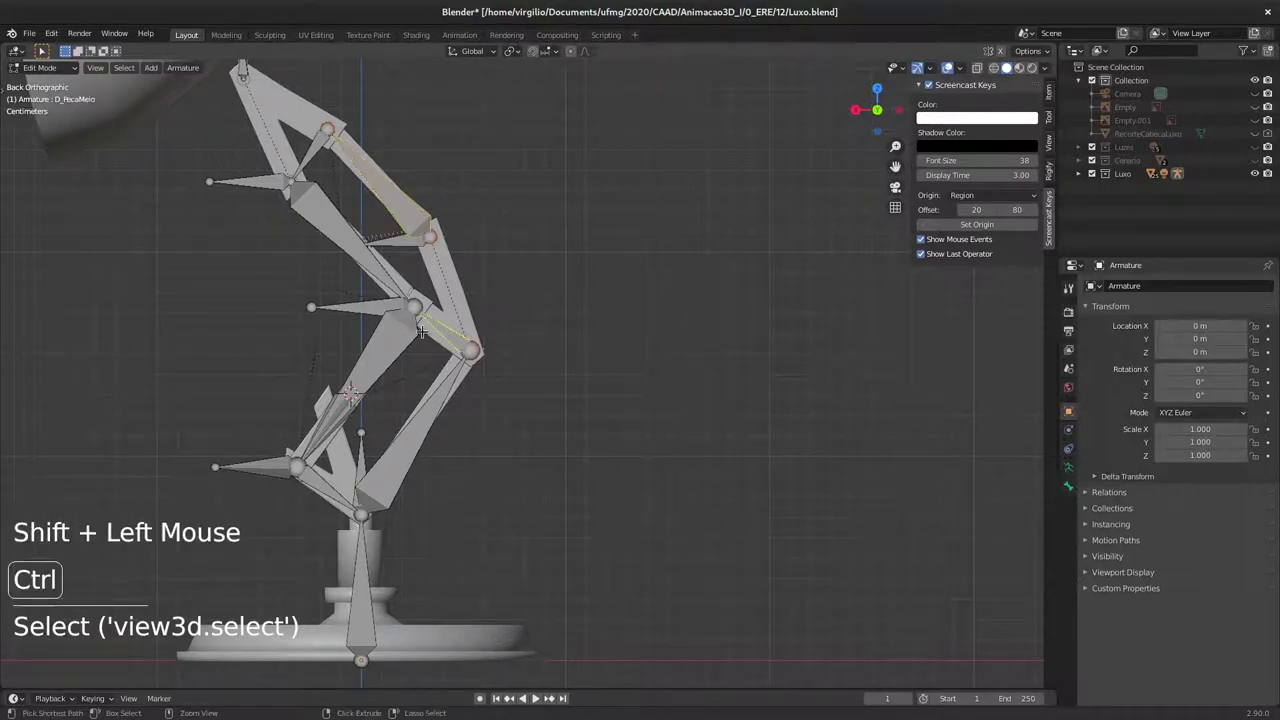
key(ctrl+p)
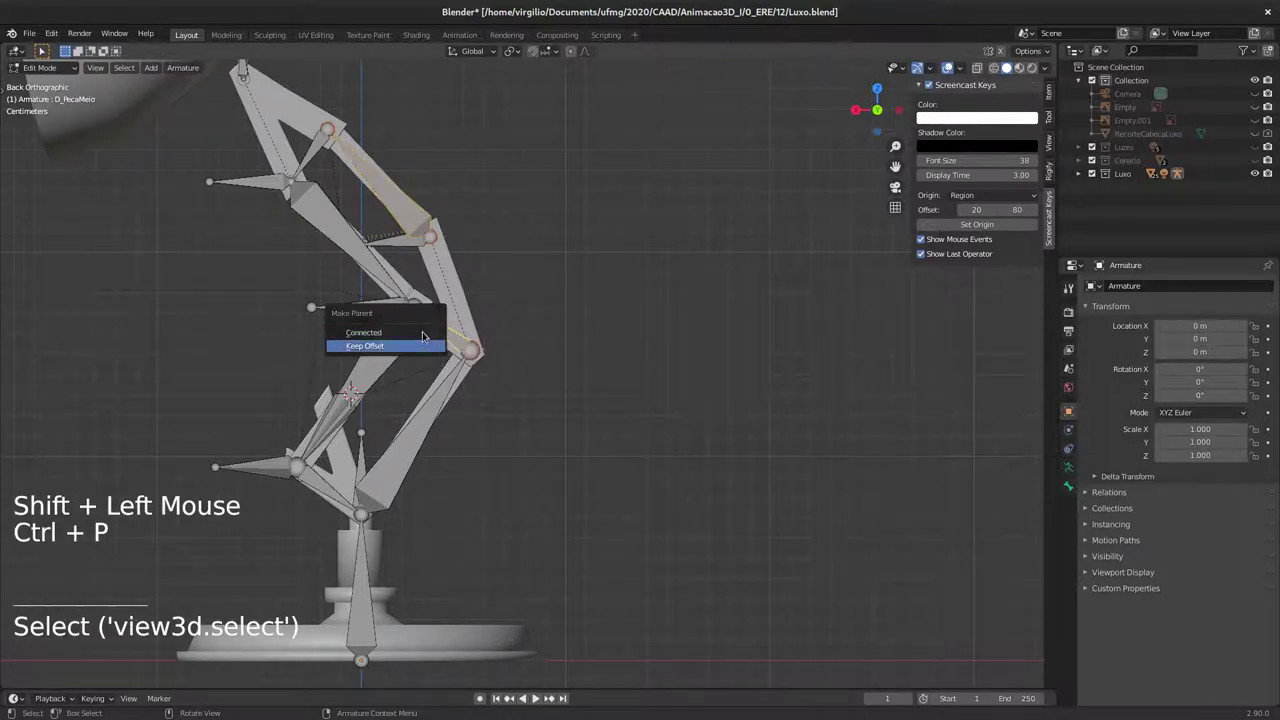
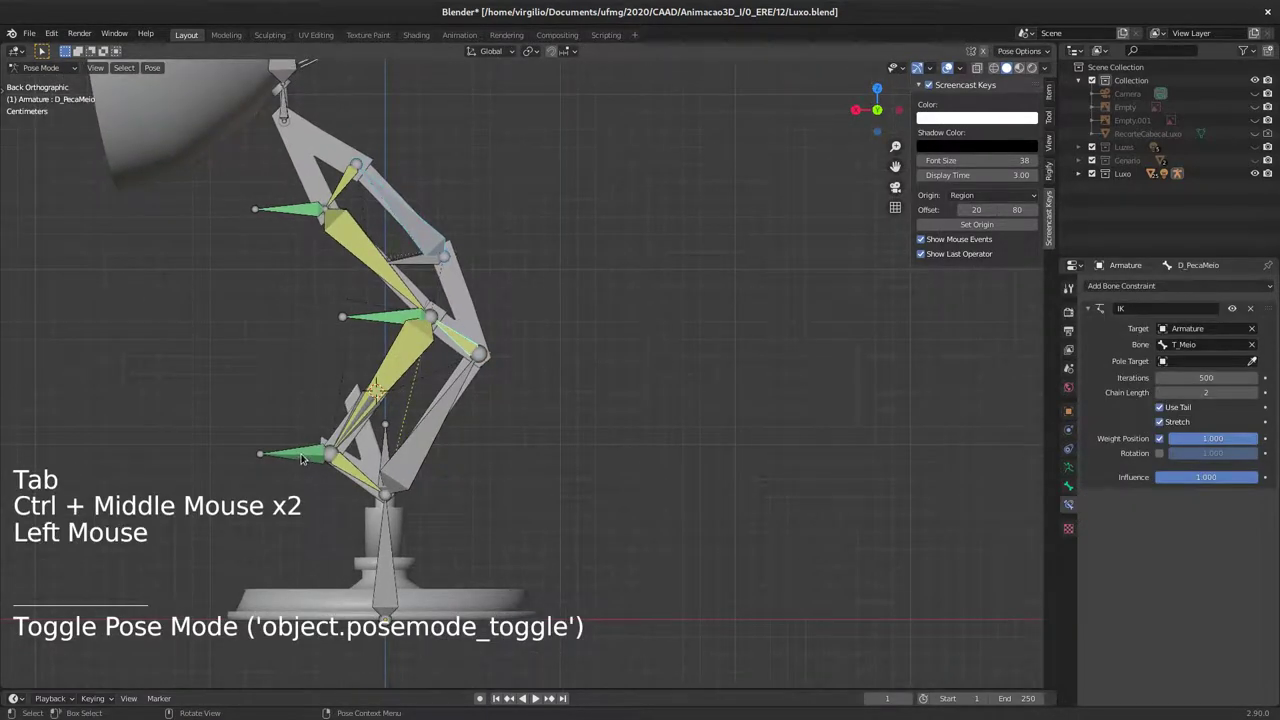
key(r)
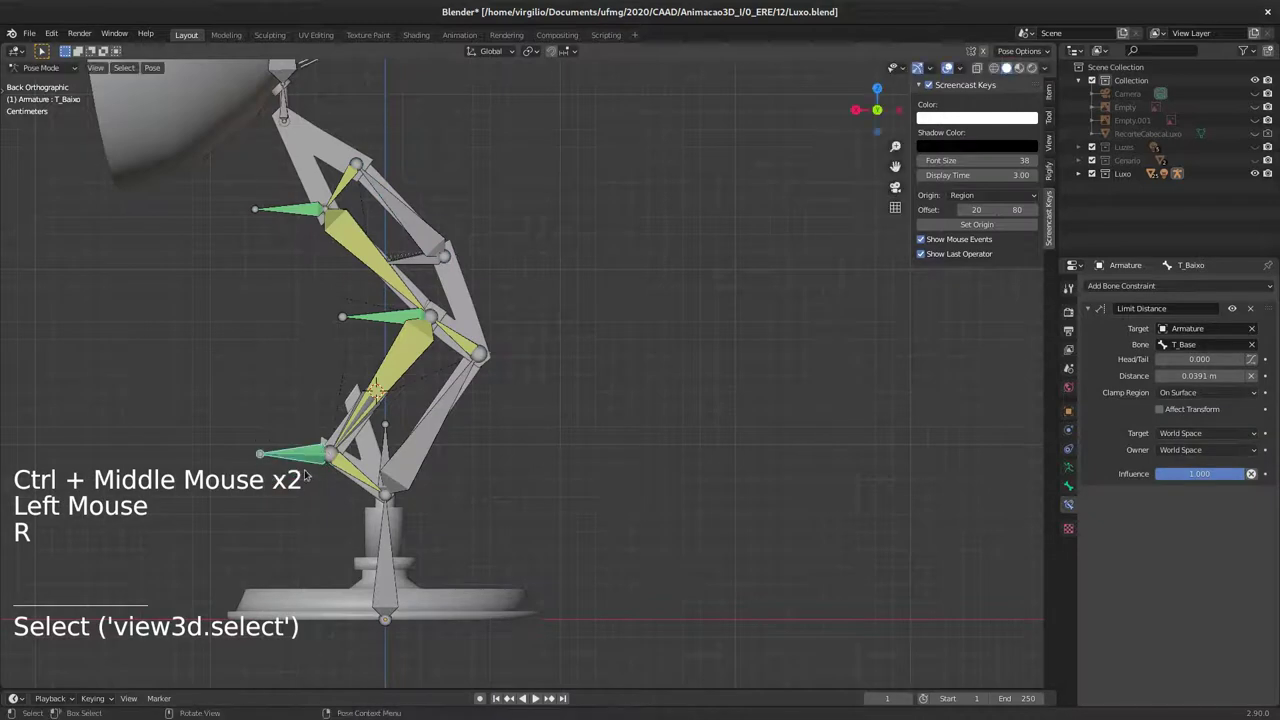
key(g)
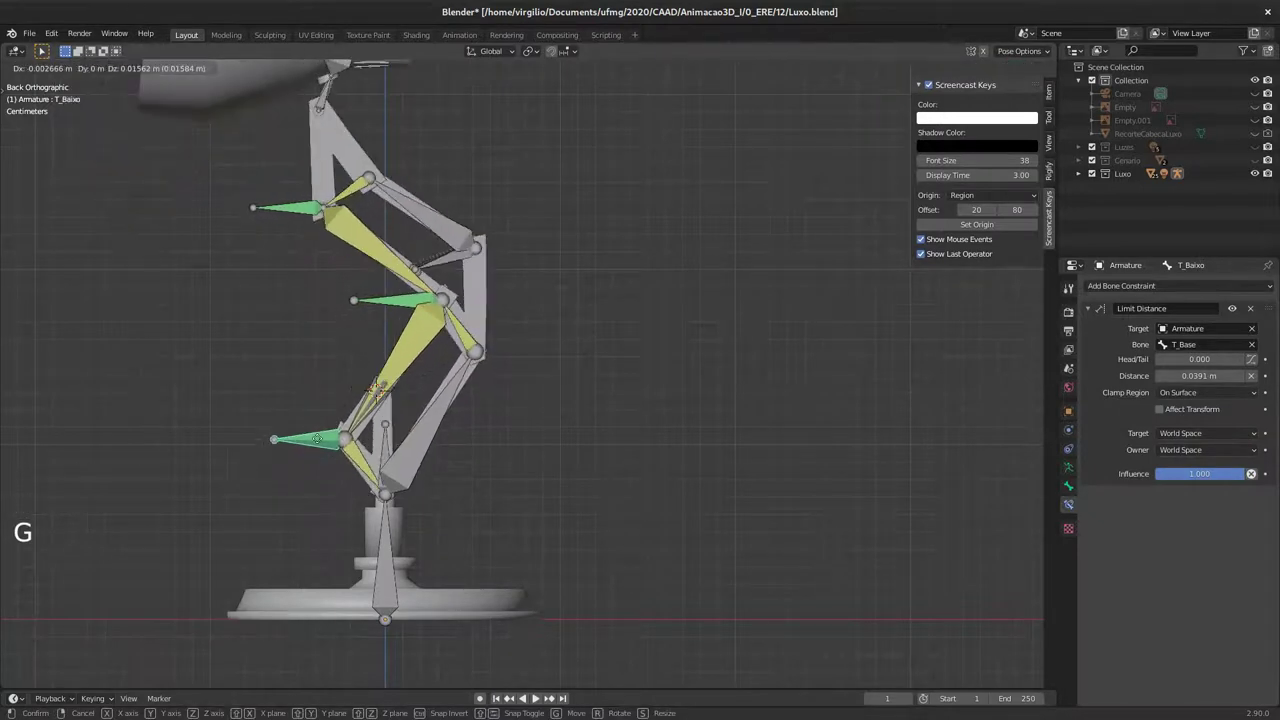
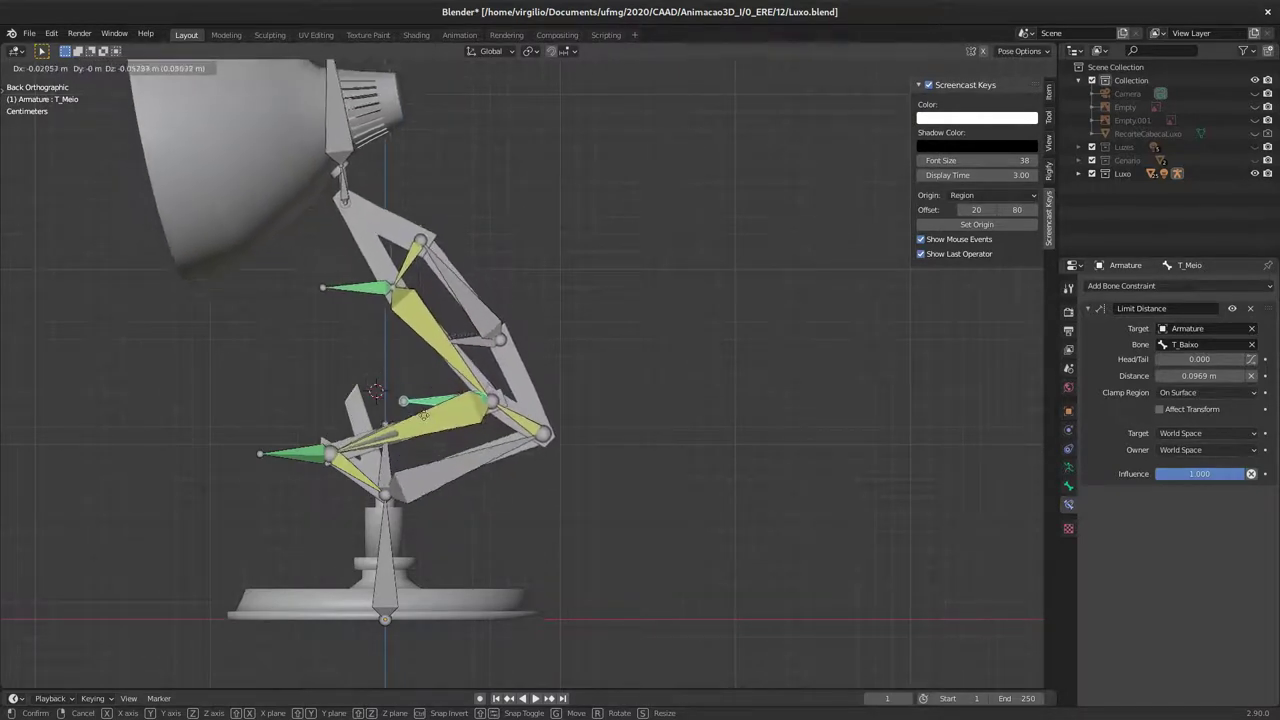
click(297, 205)
key(r)
key(g)
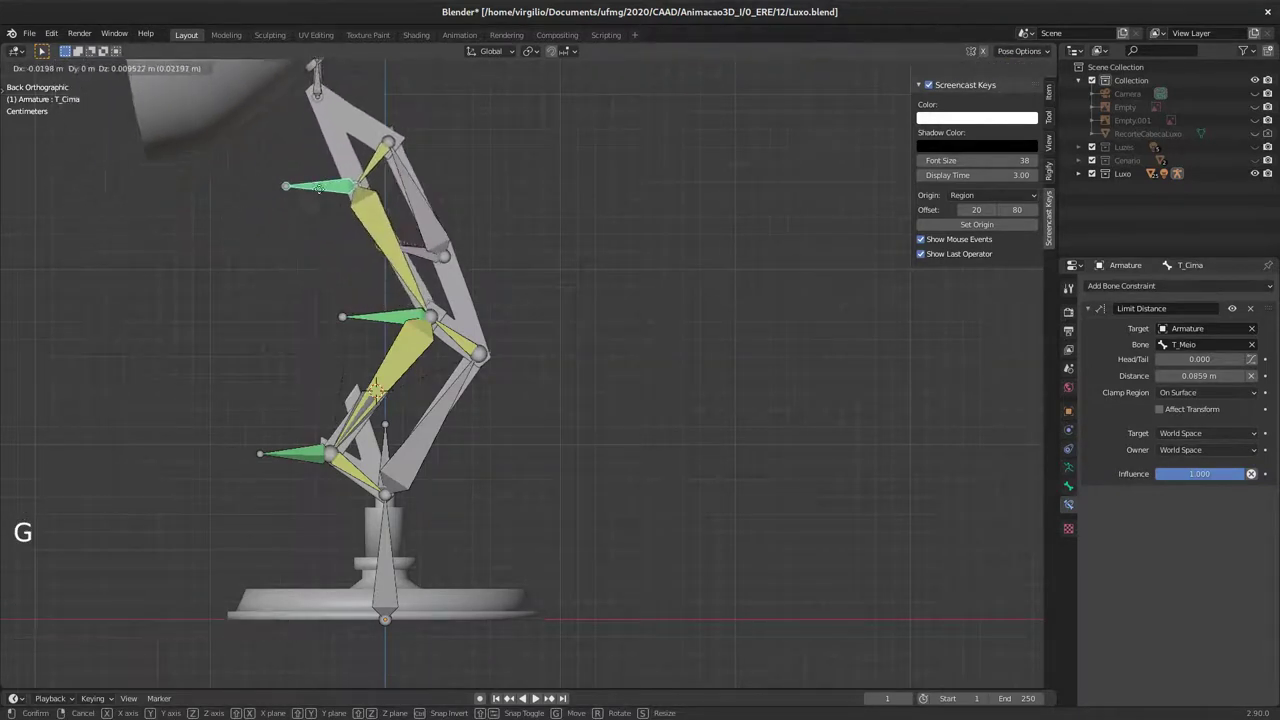
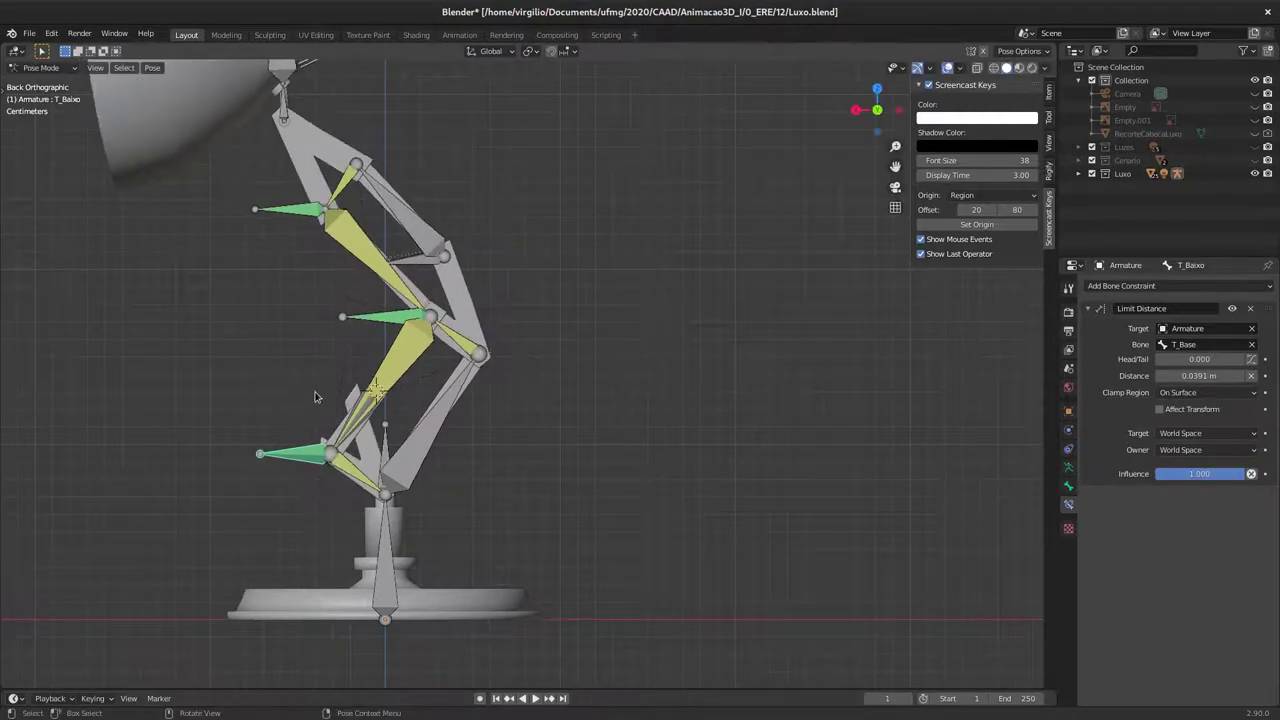
Step: Orbit the view to frame the whole lamp
middle_click(525, 292)
middle_click(512, 331)
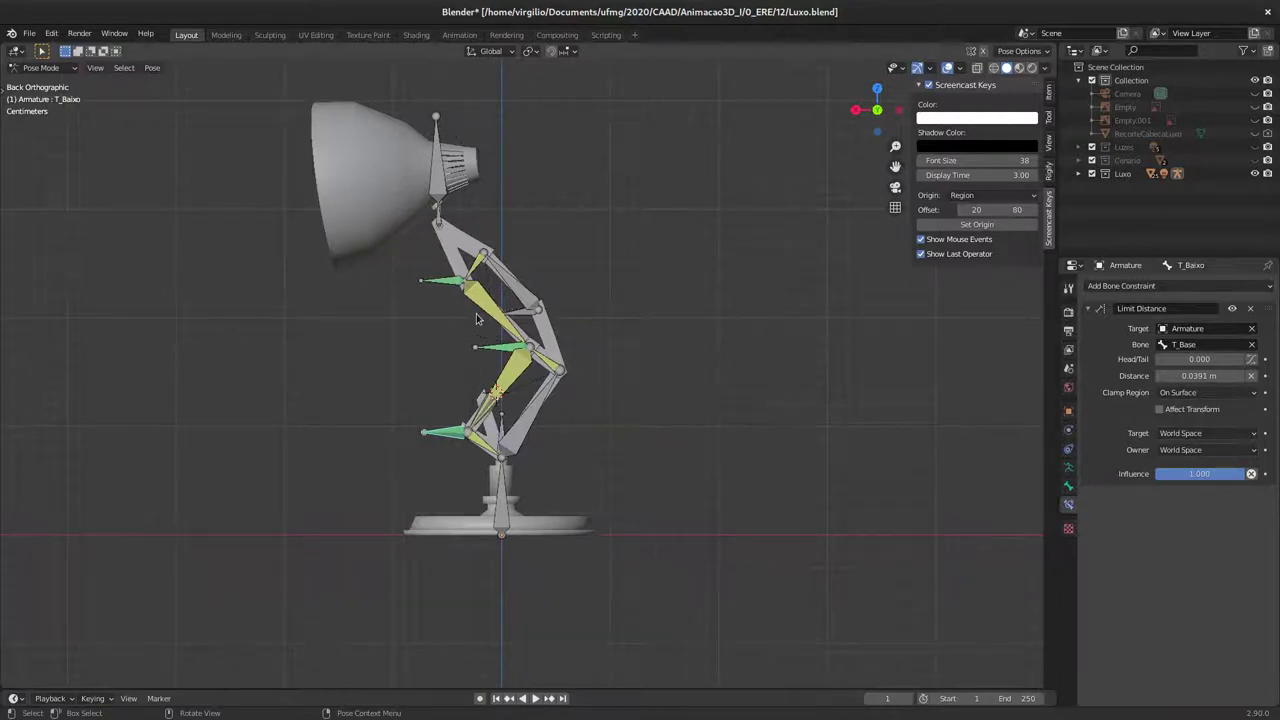
middle_click(460, 344)
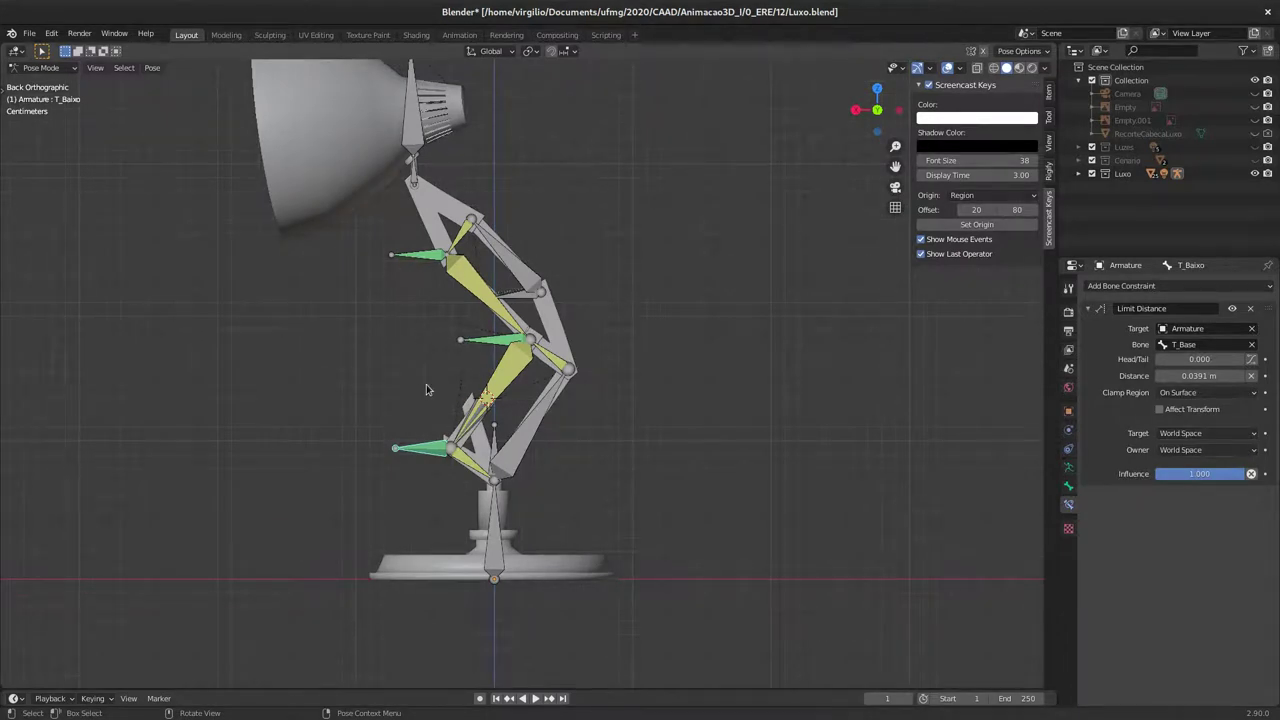
Step: Switch the lamp armature into Edit Mode and bring up the Shift+S snap options
key(Tab)
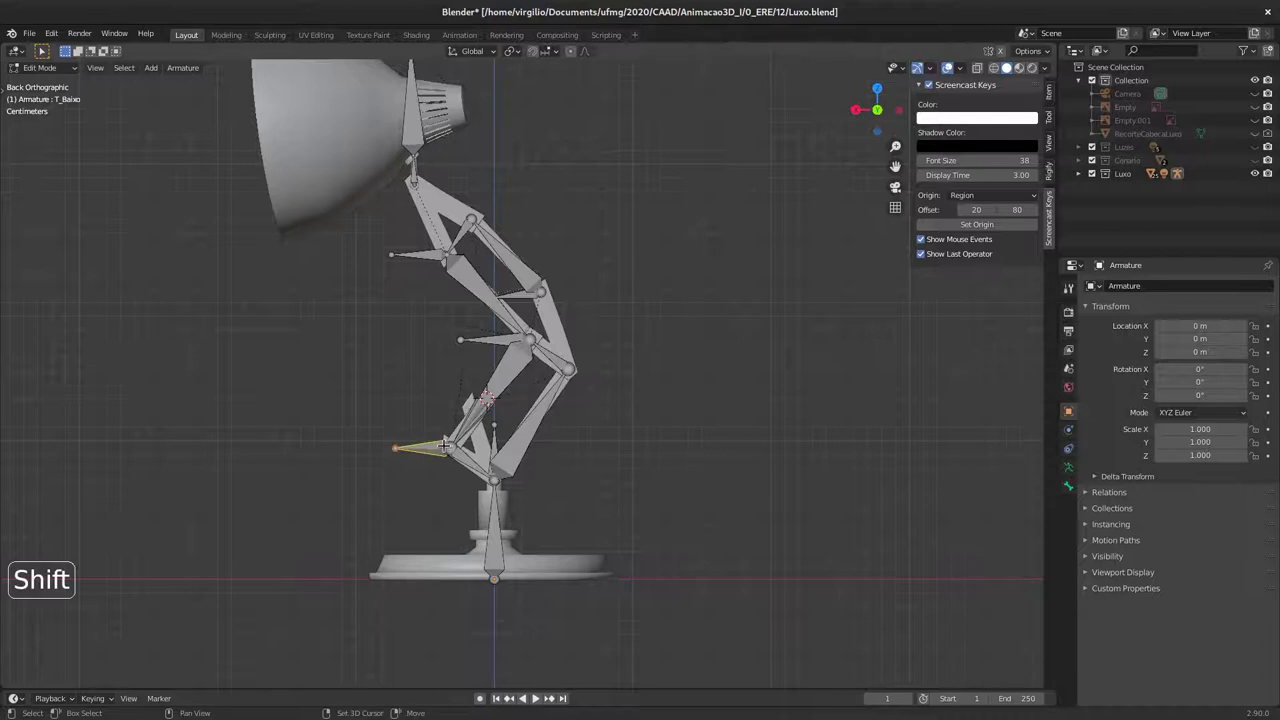
key(shift+s)
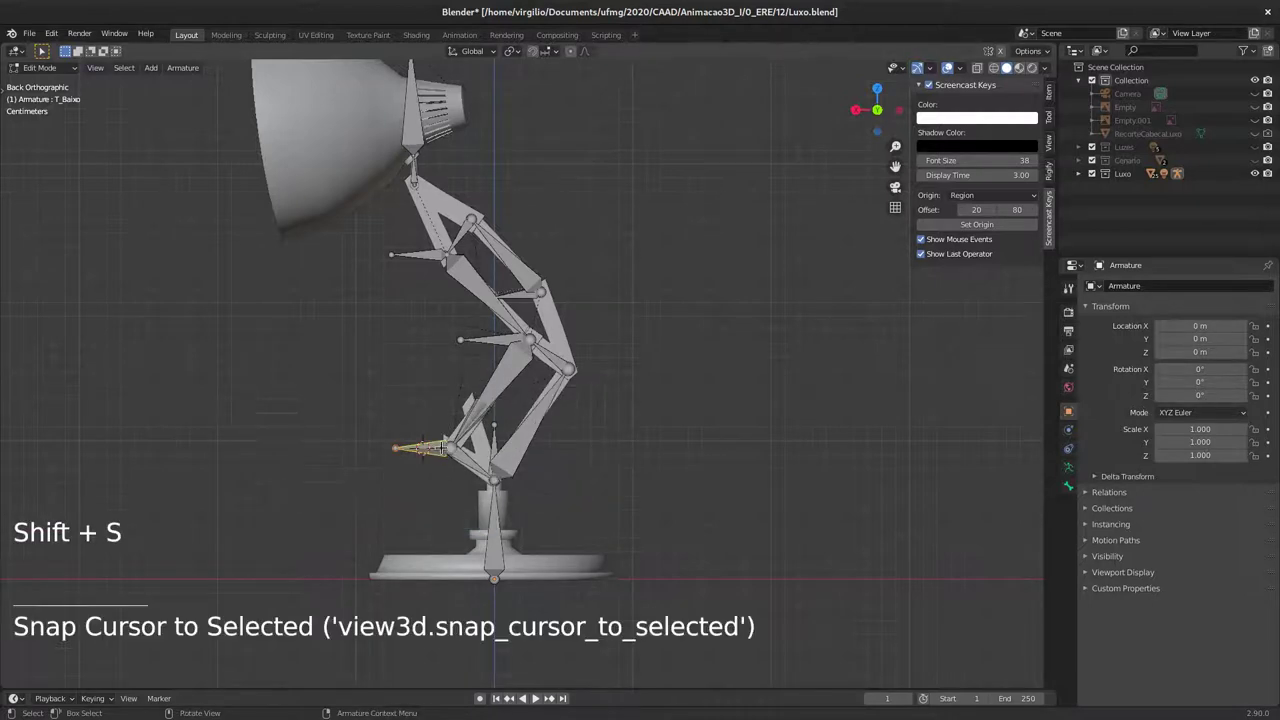
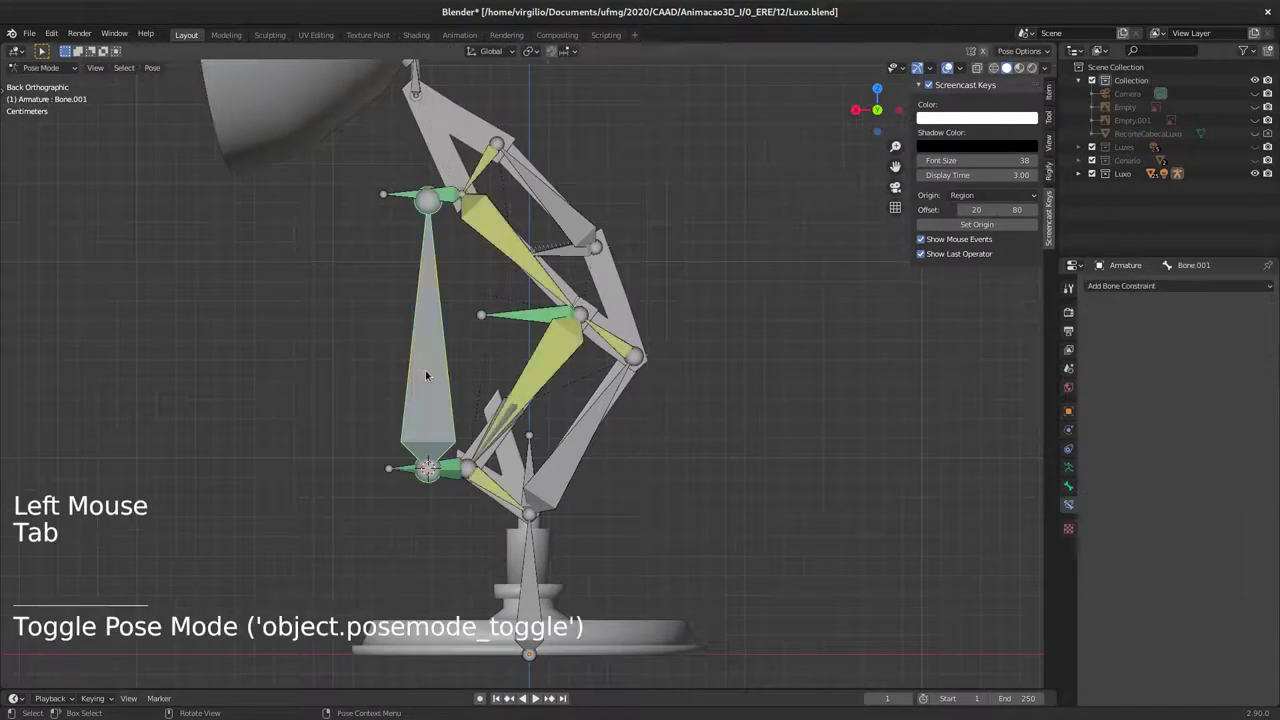
key(F2)
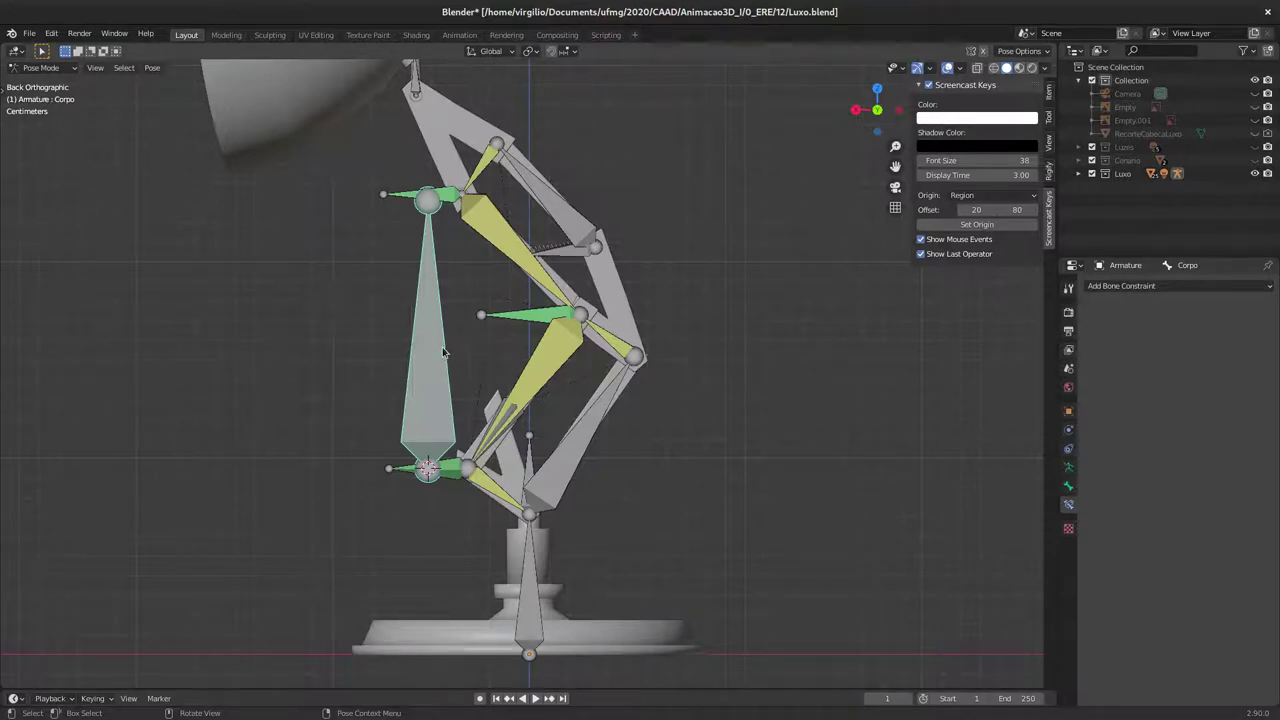
click(401, 194)
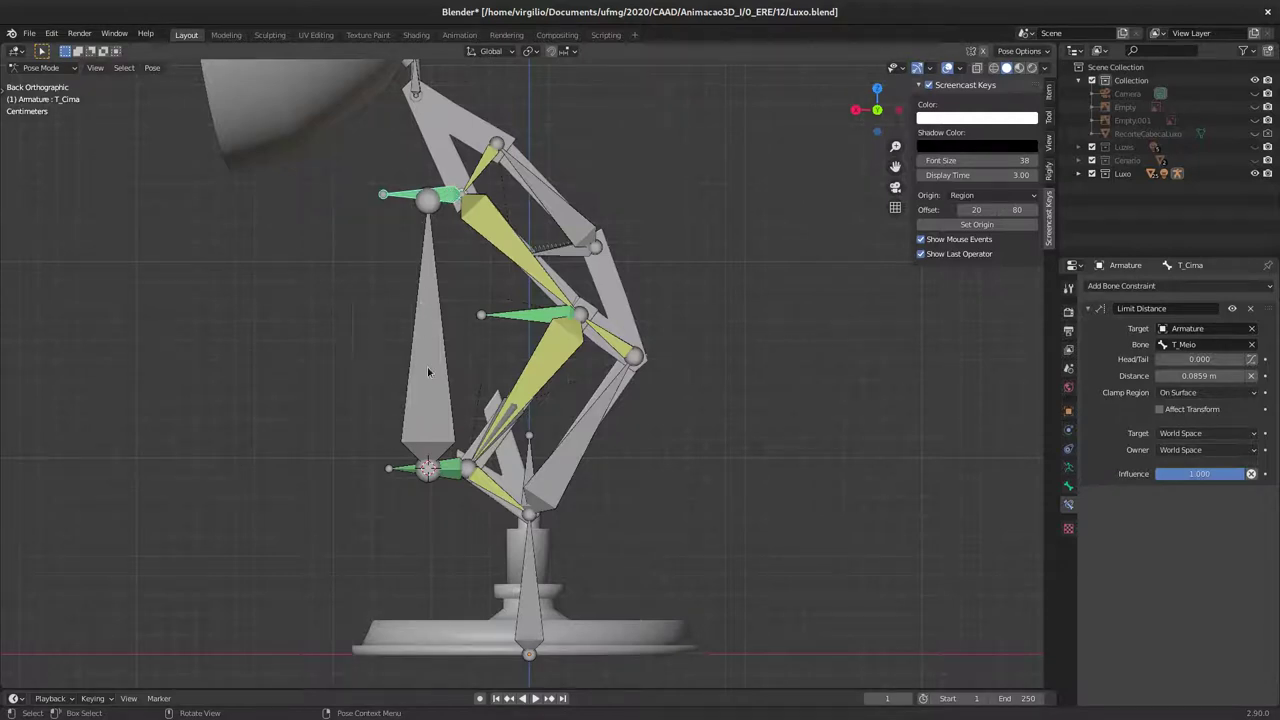
click(438, 344)
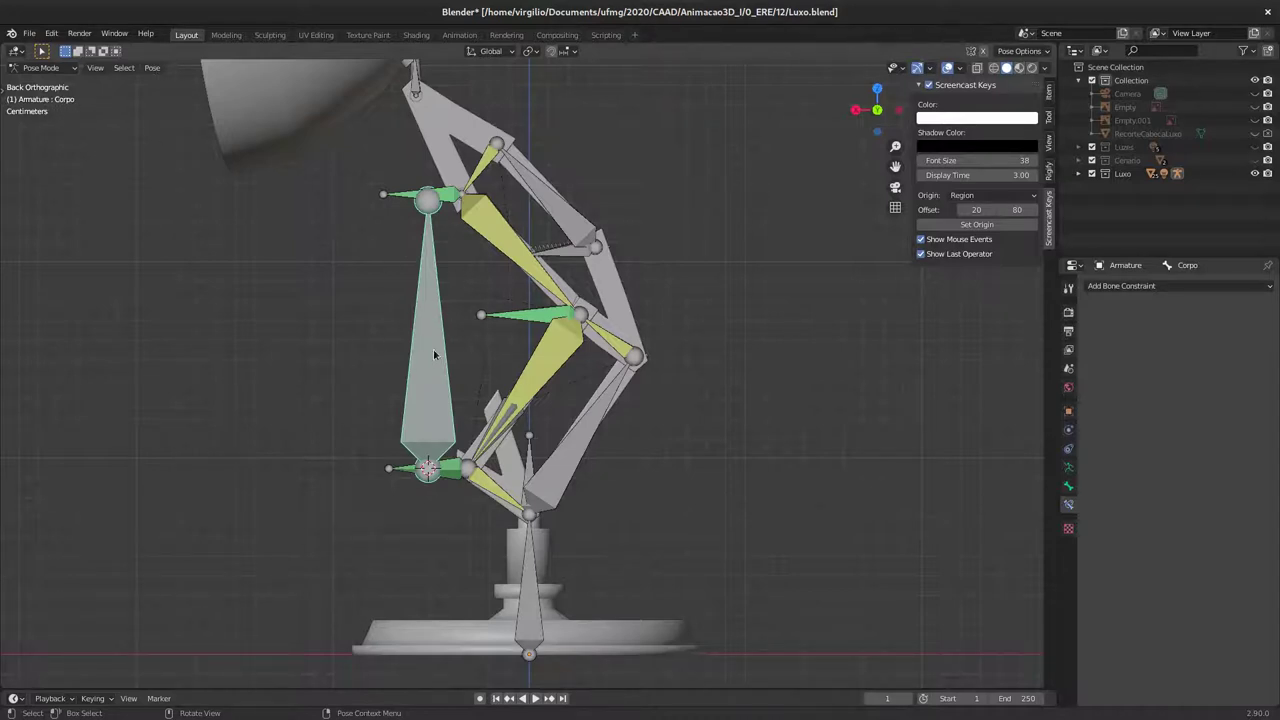
key(g)
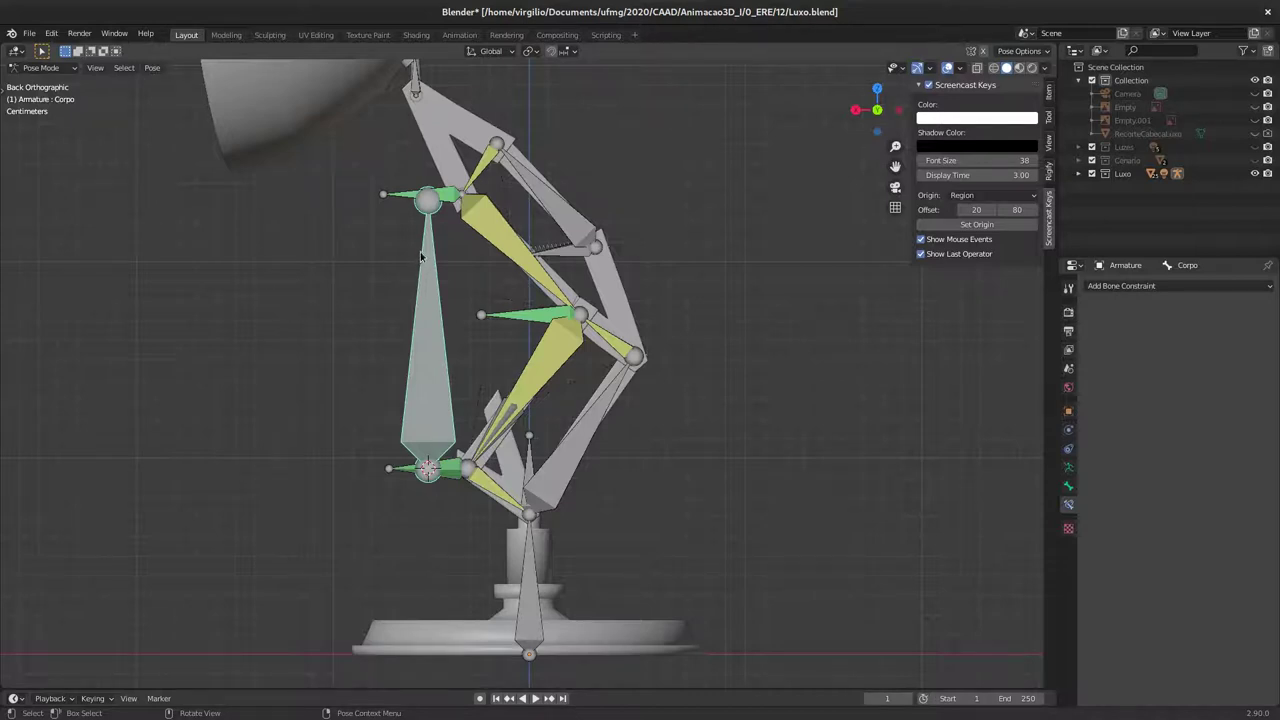
Step: Enter Edit Mode and bring up Make Parent for the selected side bones
key(Tab)
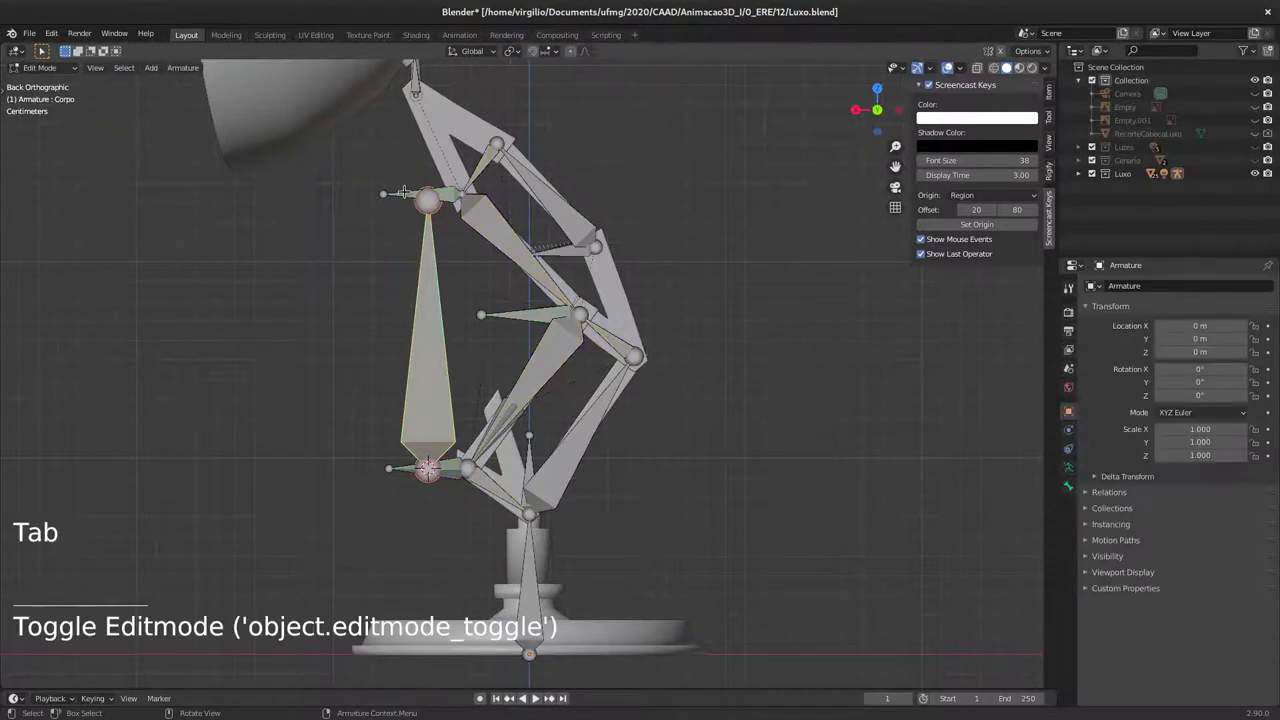
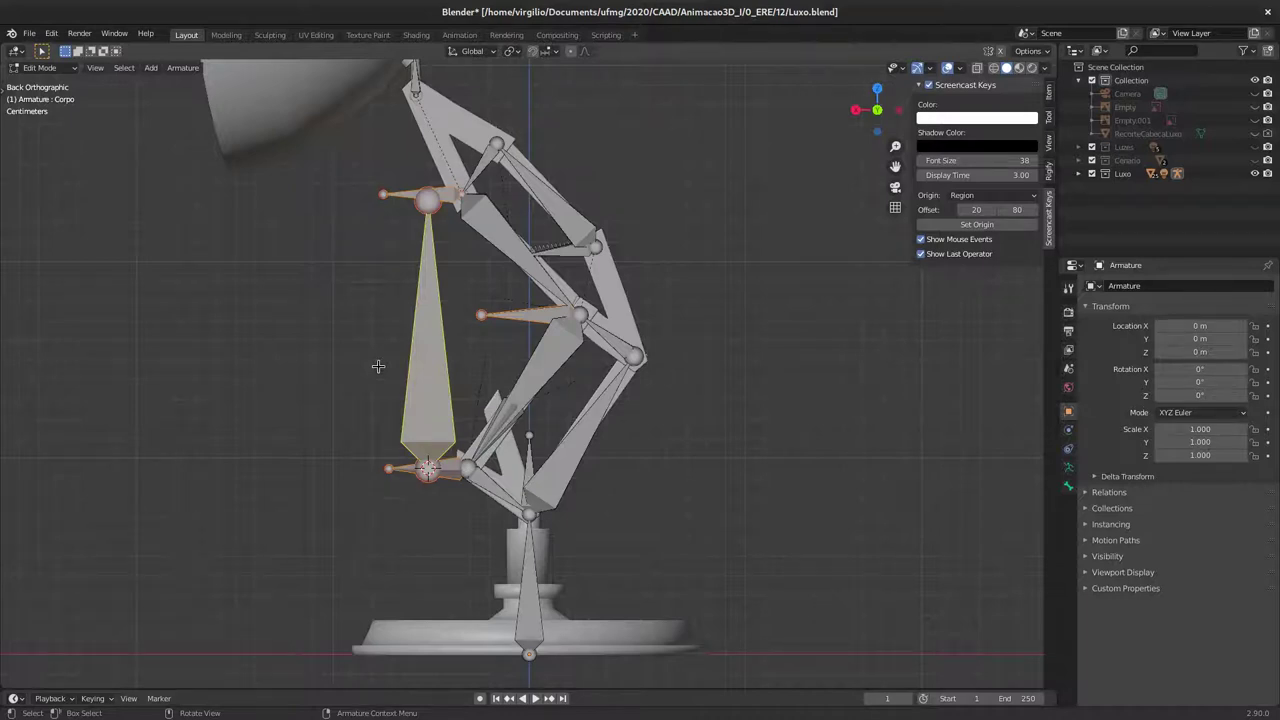
key(ctrl+p)
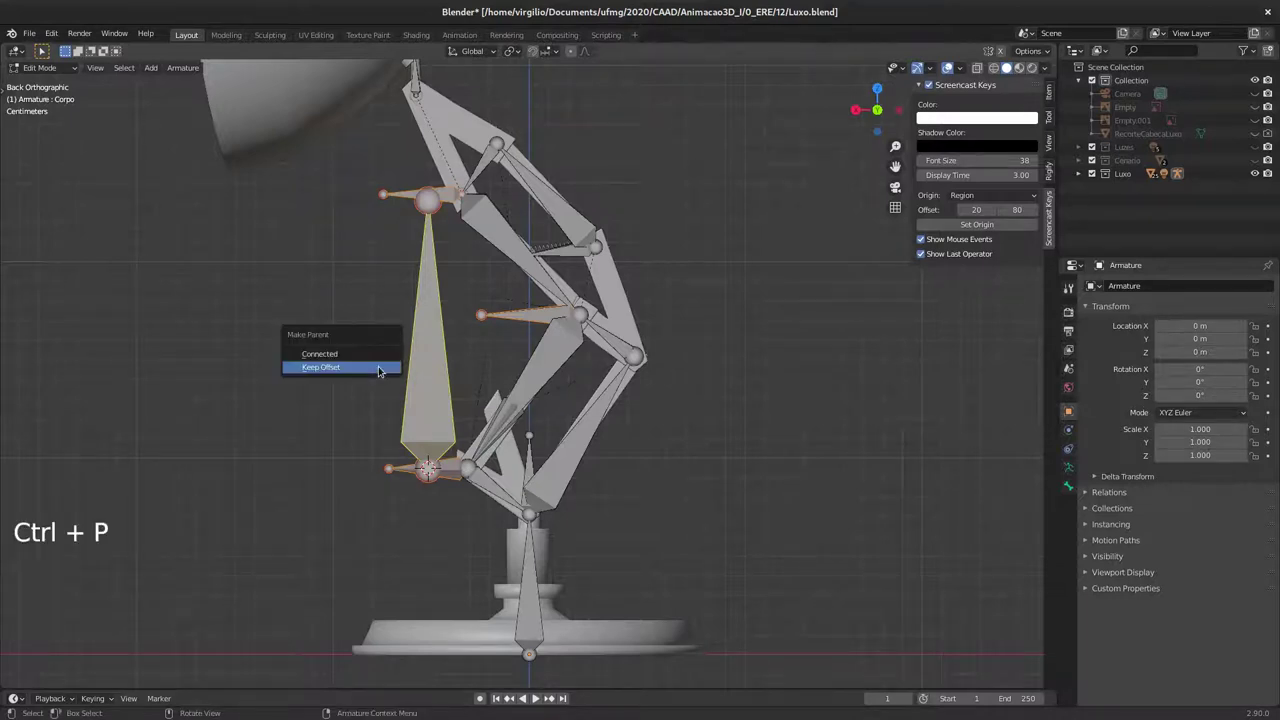
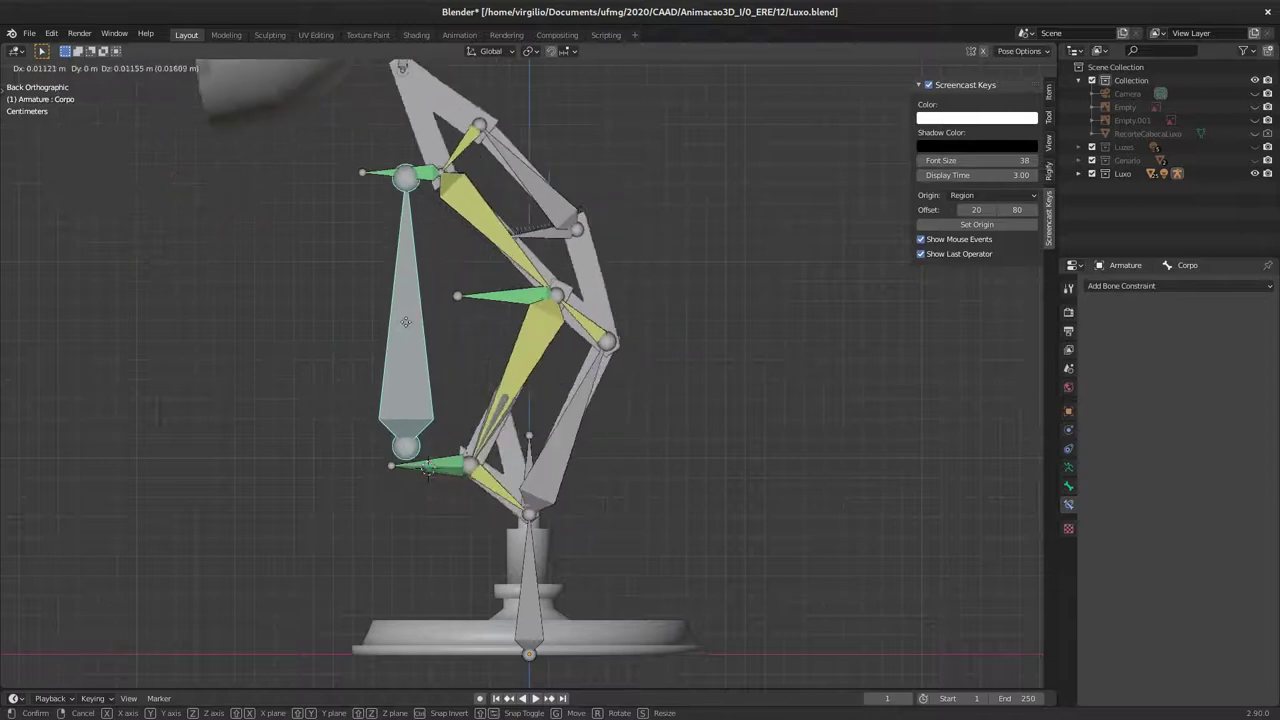
Step: Scale, rotate and move the Corpo bone with axis locking to test deformation, then cancel the pose
key(s)
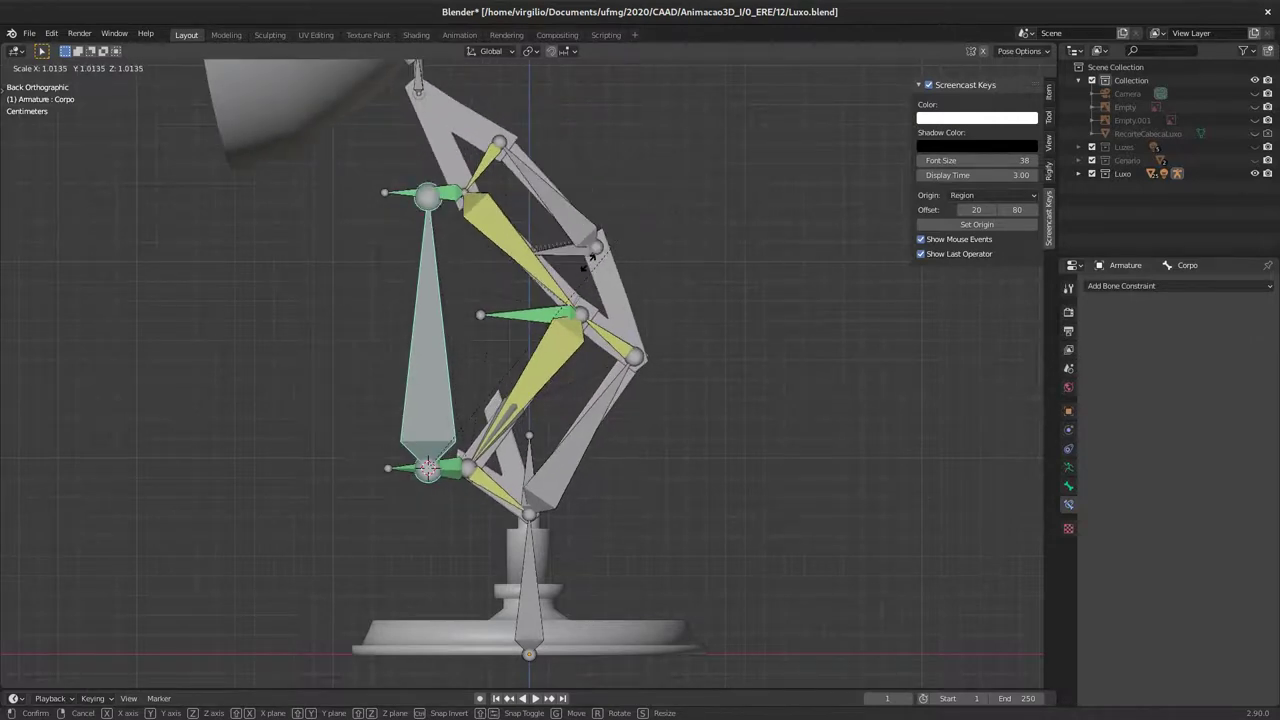
key(r)
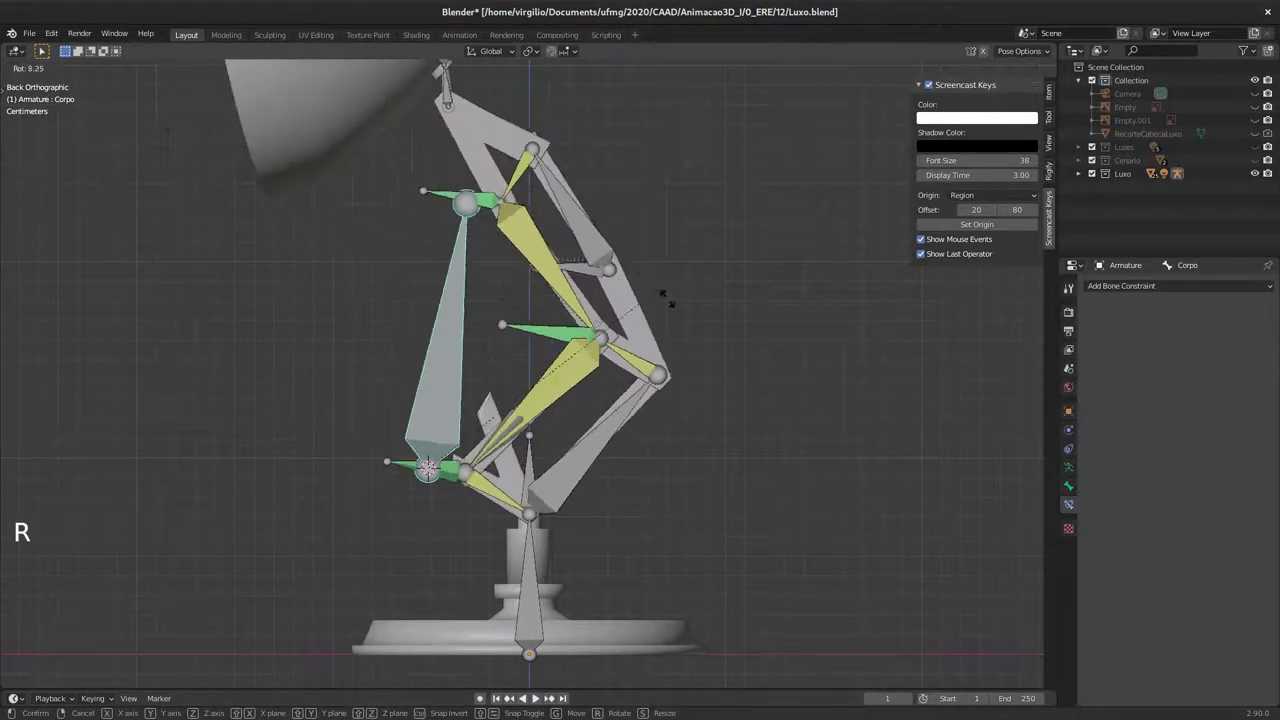
key(g)
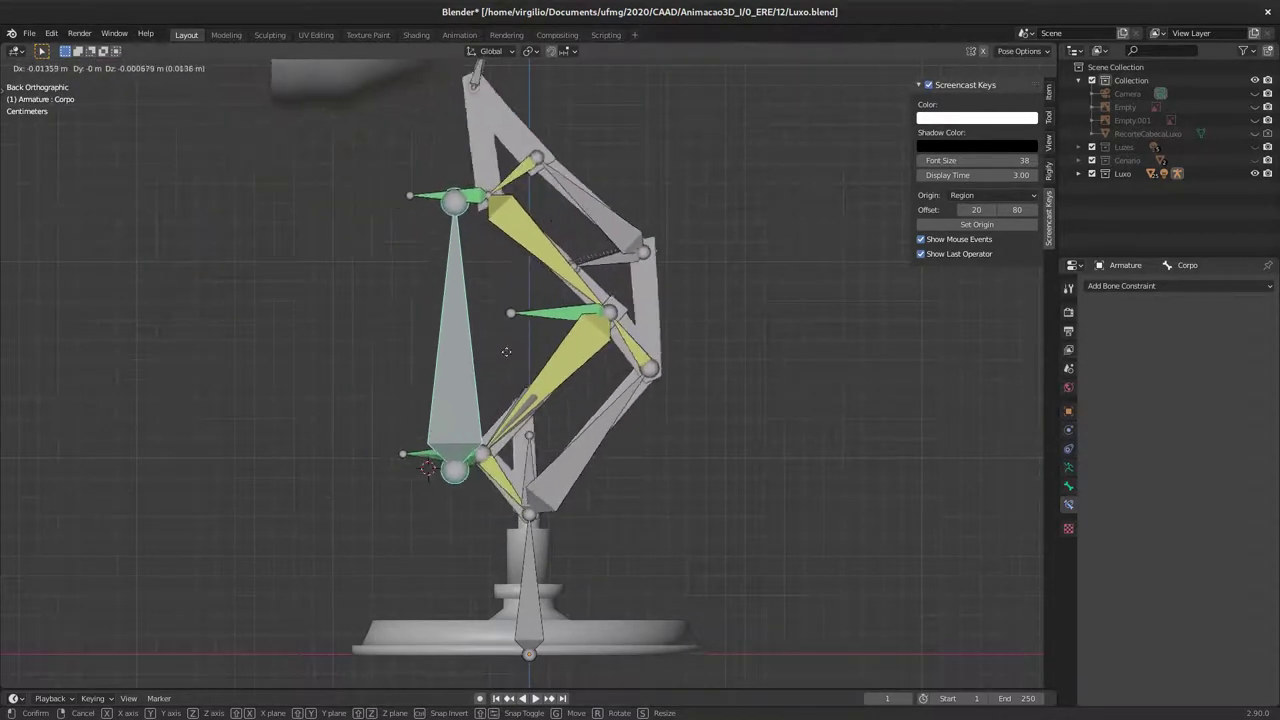
middle_click(439, 309)
middle_click(427, 305)
key(g)
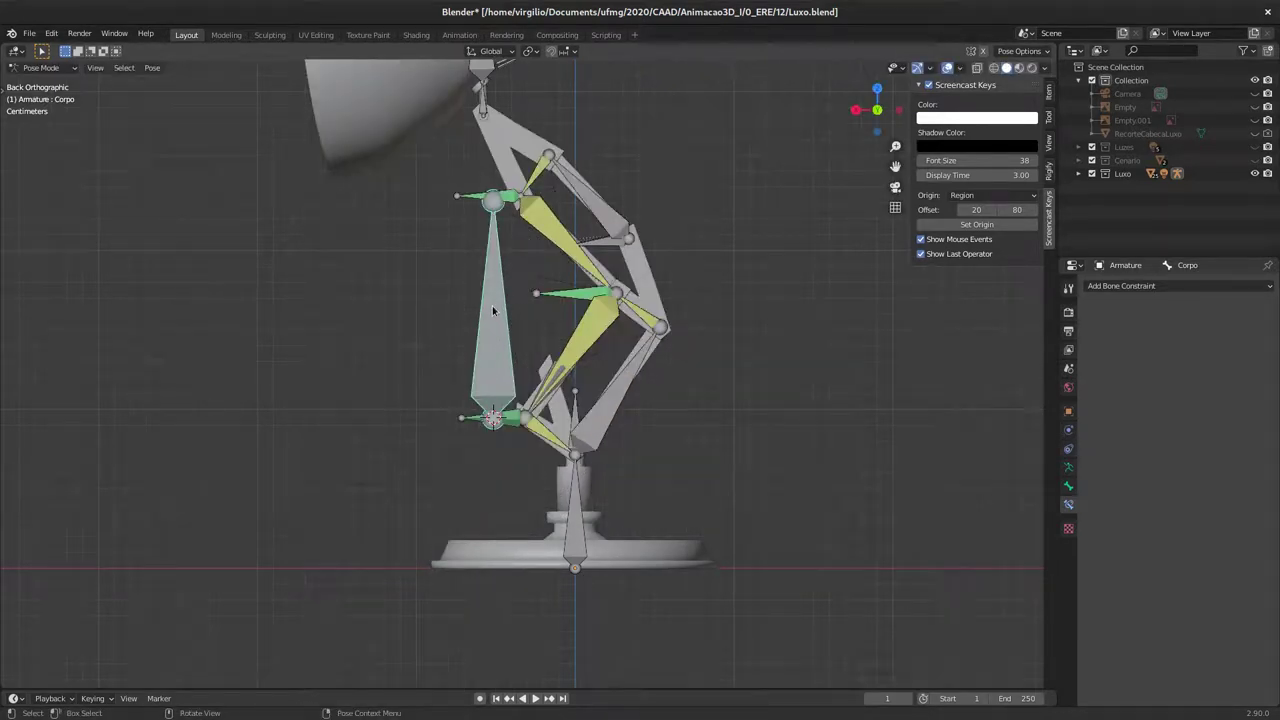
Step: Add a Limit Location constraint to Corpo in World Space and test-drag the bone along Z
key(g)
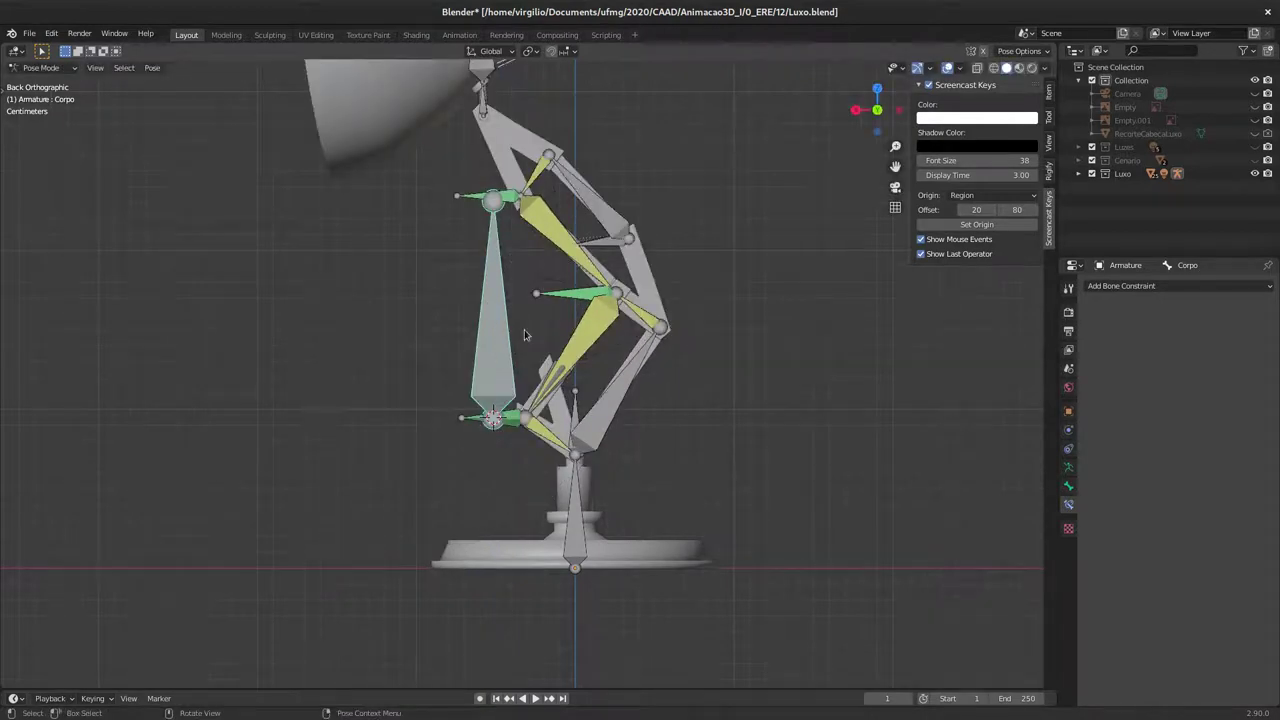
click(1059, 96)
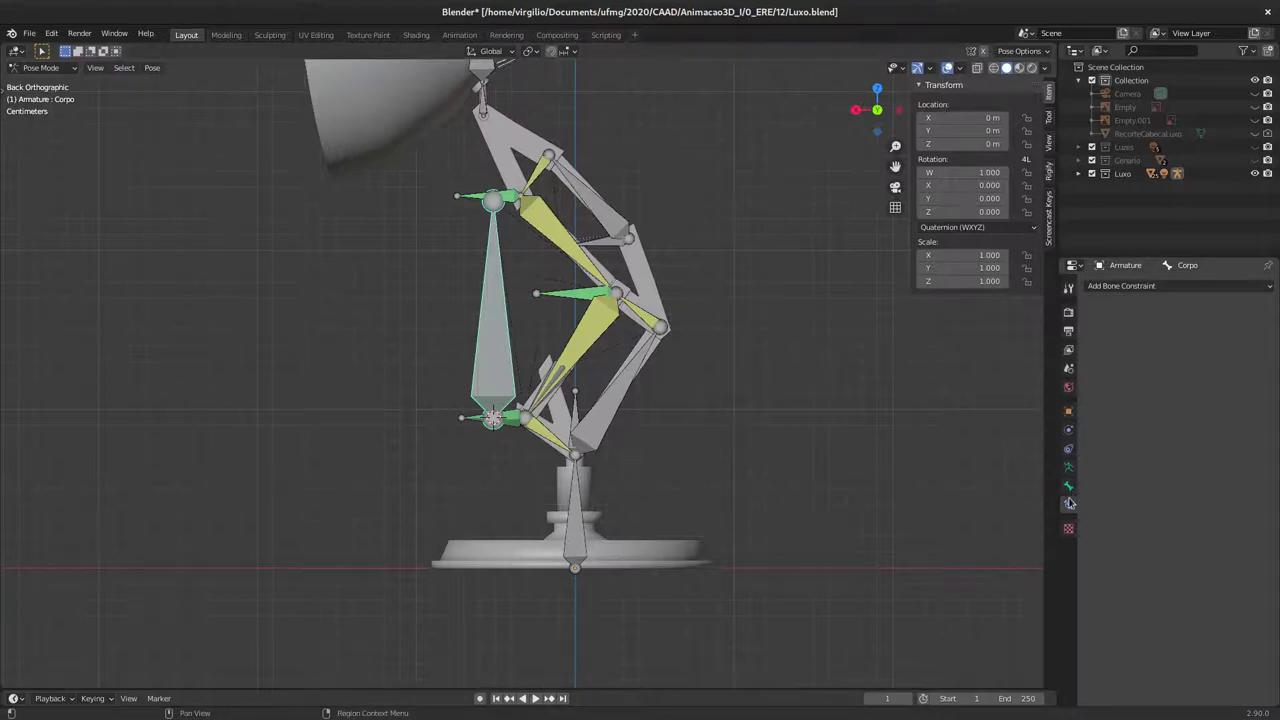
click(1081, 503)
click(1169, 286)
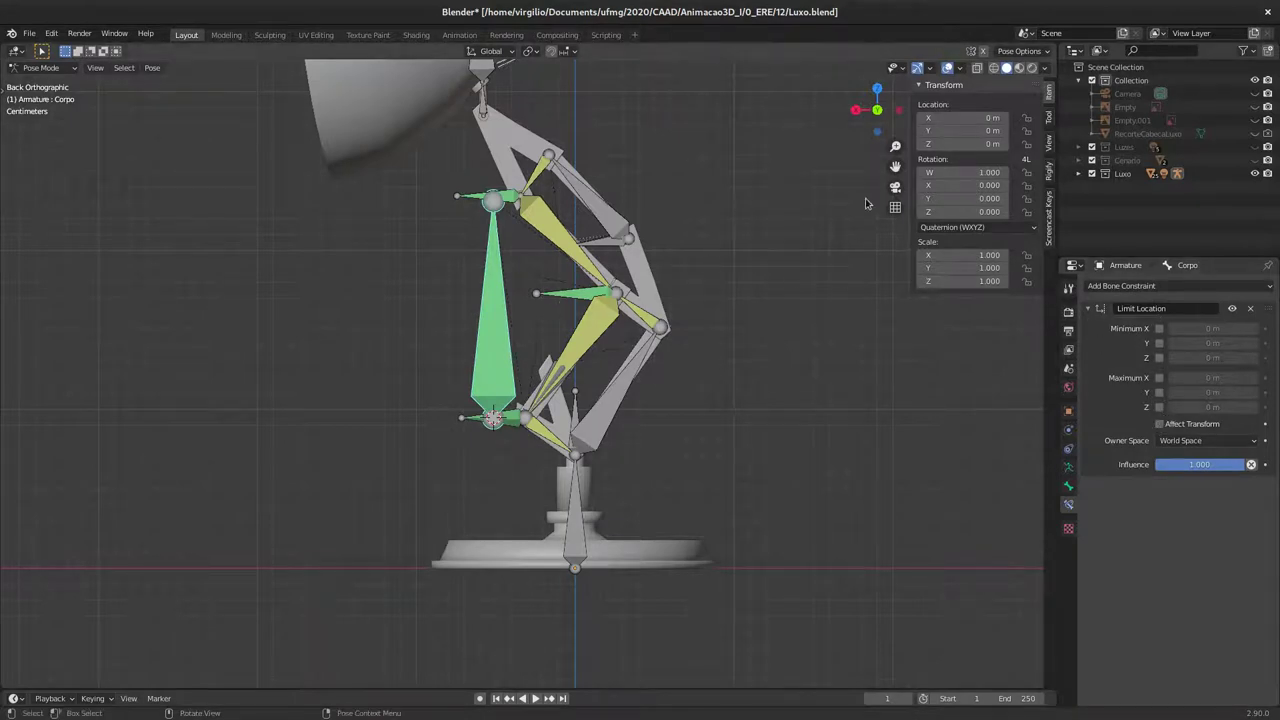
key(g)
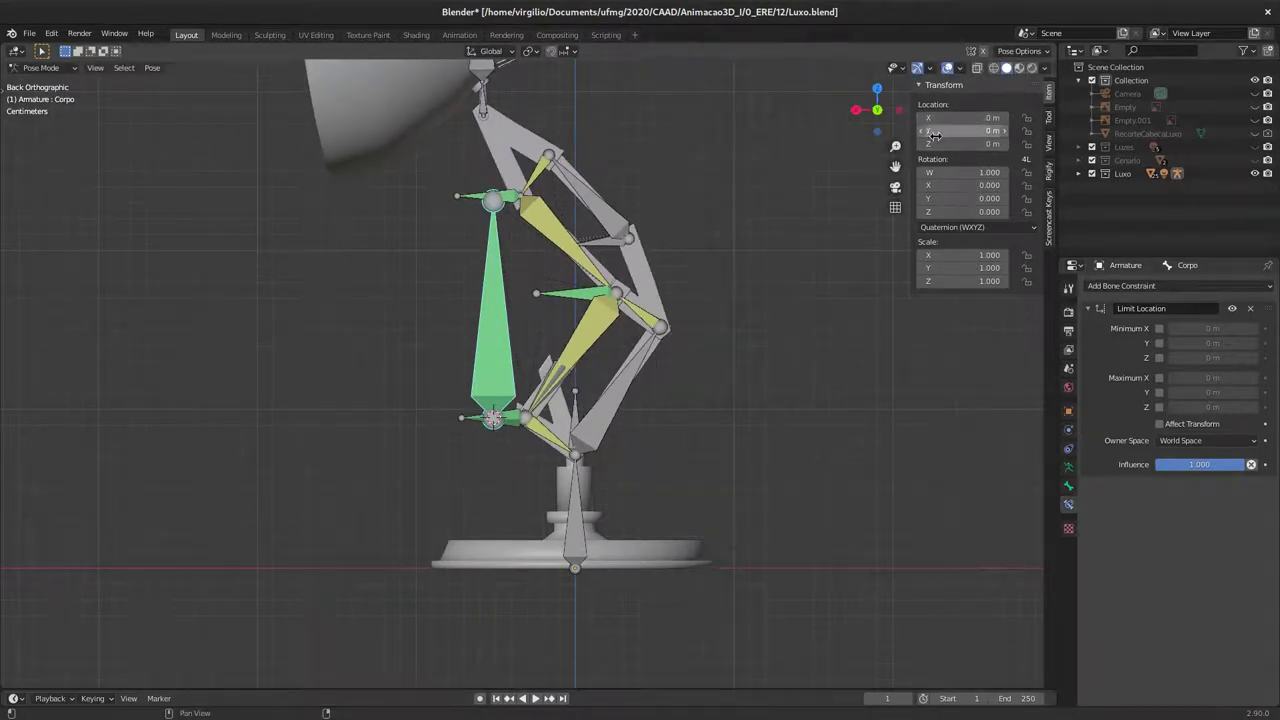
key(g)
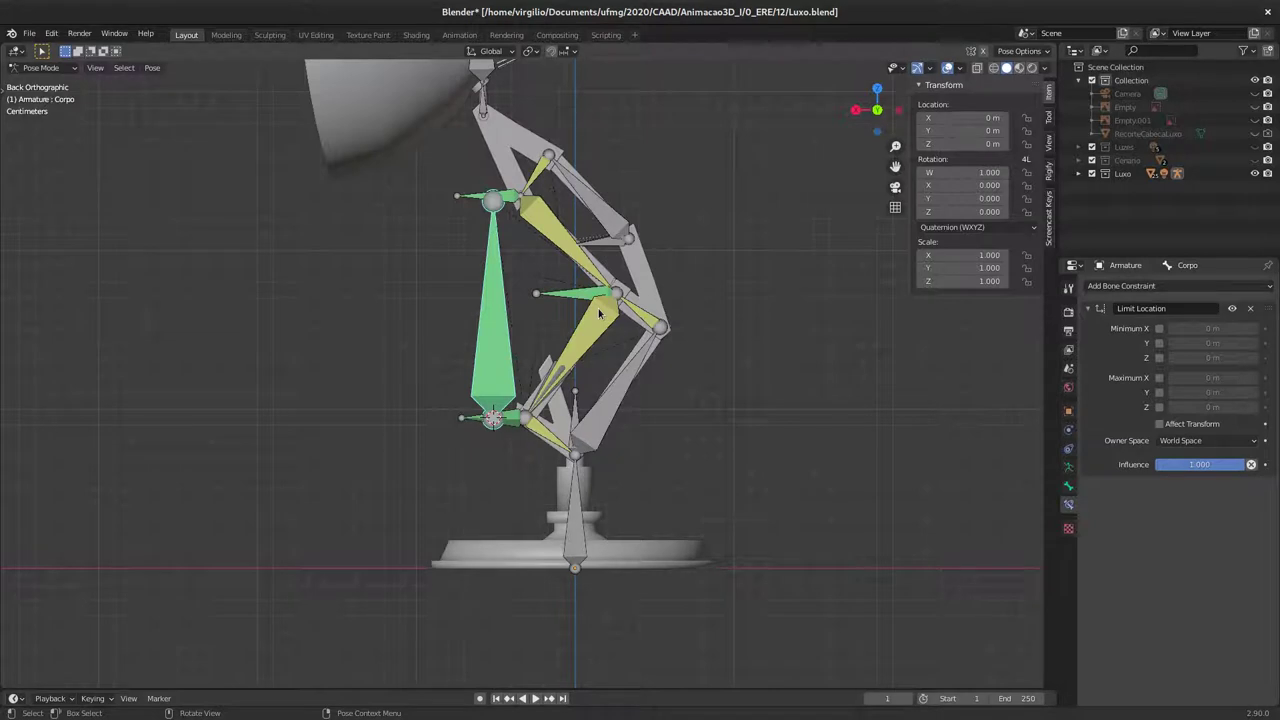
Step: Enable Axes in the armature's Viewport Display and orbit around the lamp to study Corpo's orientation
click(1075, 466)
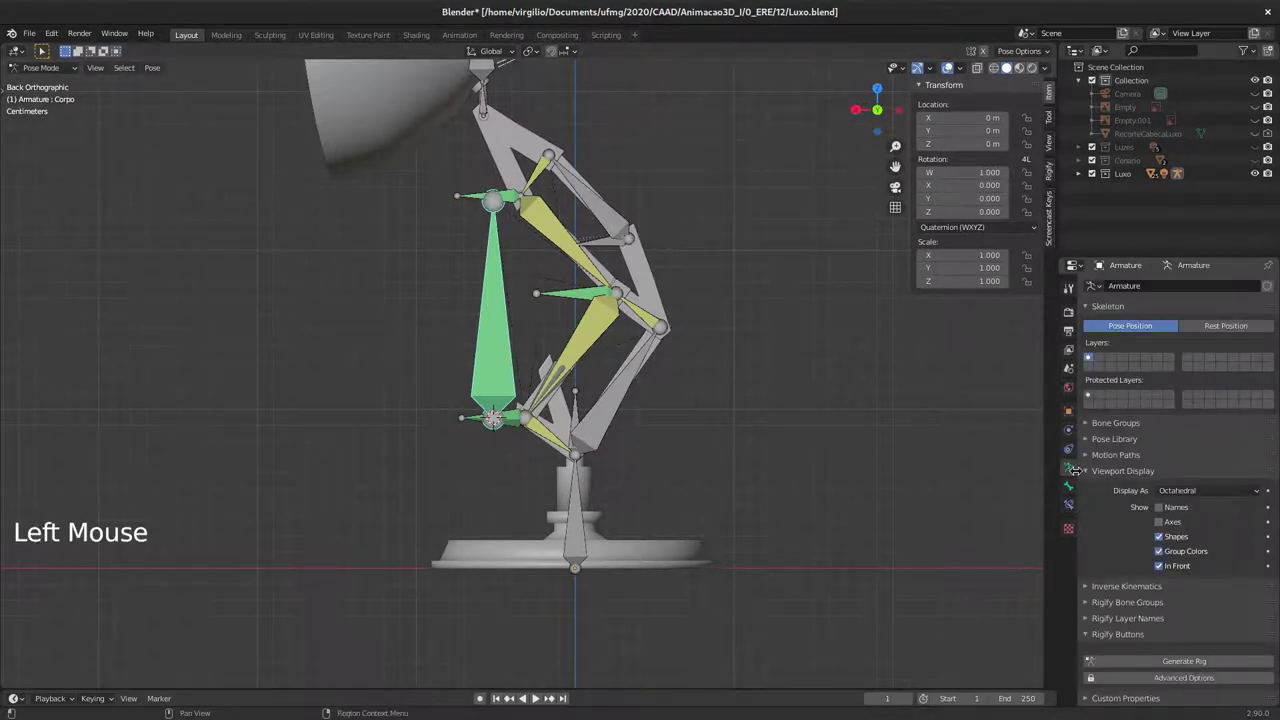
click(1171, 525)
middle_click(484, 352)
click(491, 340)
middle_click(464, 381)
middle_click(498, 385)
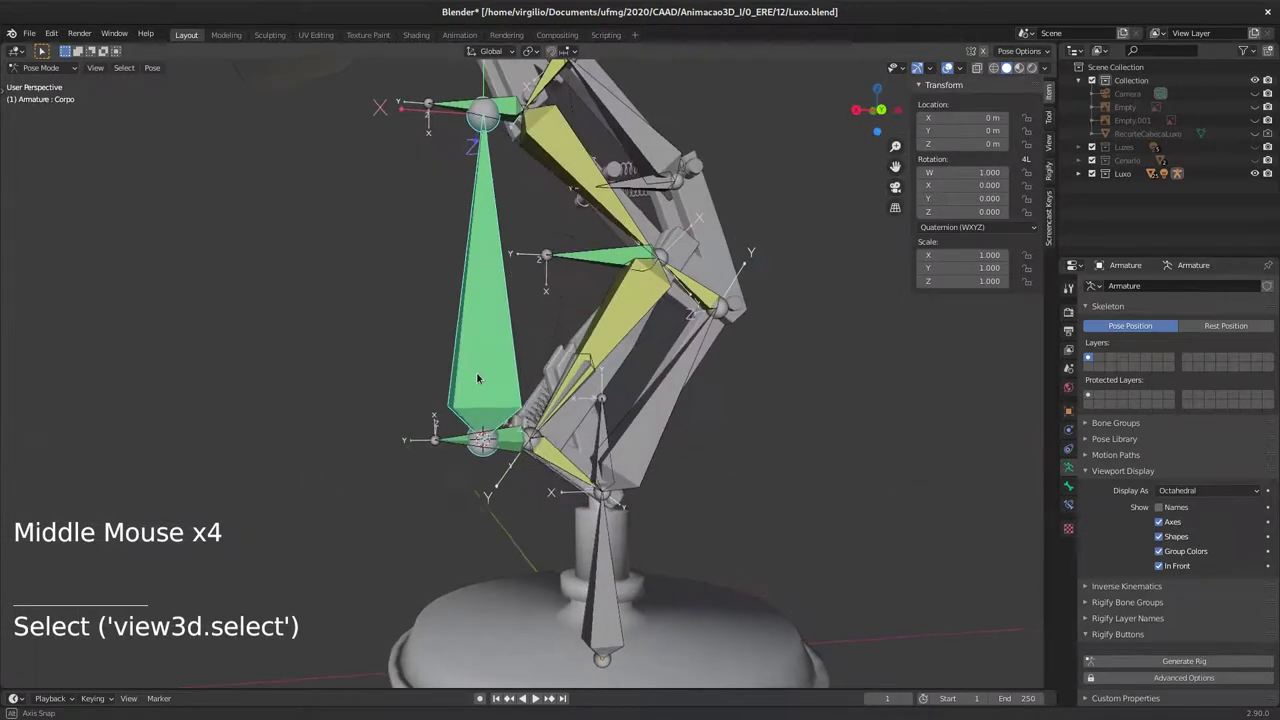
click(492, 341)
middle_click(499, 241)
middle_click(488, 348)
middle_click(485, 387)
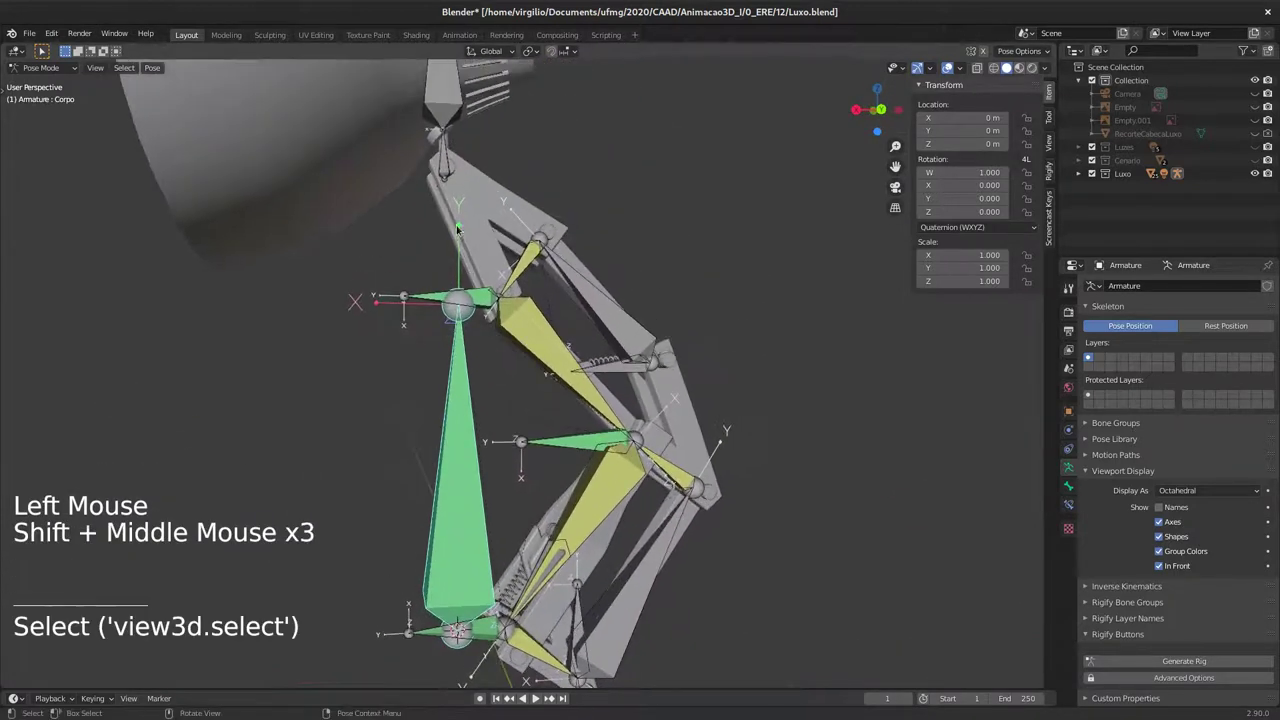
middle_click(460, 259)
middle_click(474, 279)
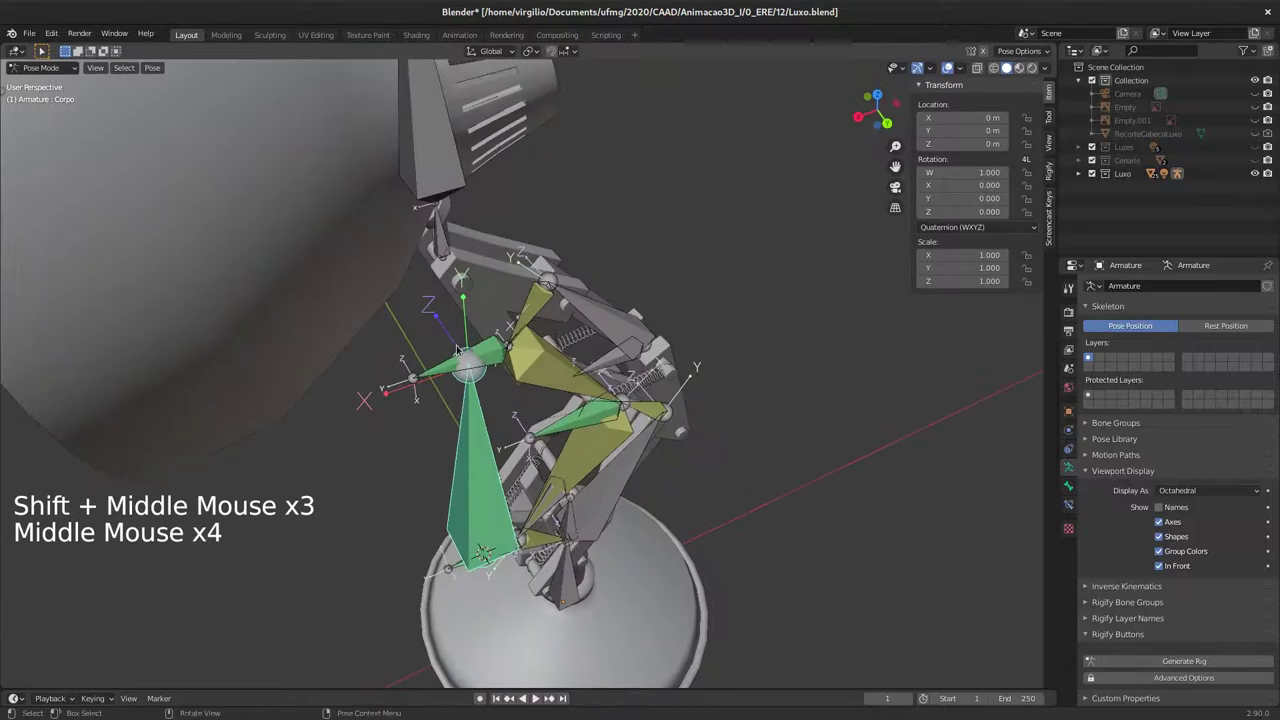
middle_click(480, 383)
middle_click(483, 342)
middle_click(484, 316)
middle_click(480, 373)
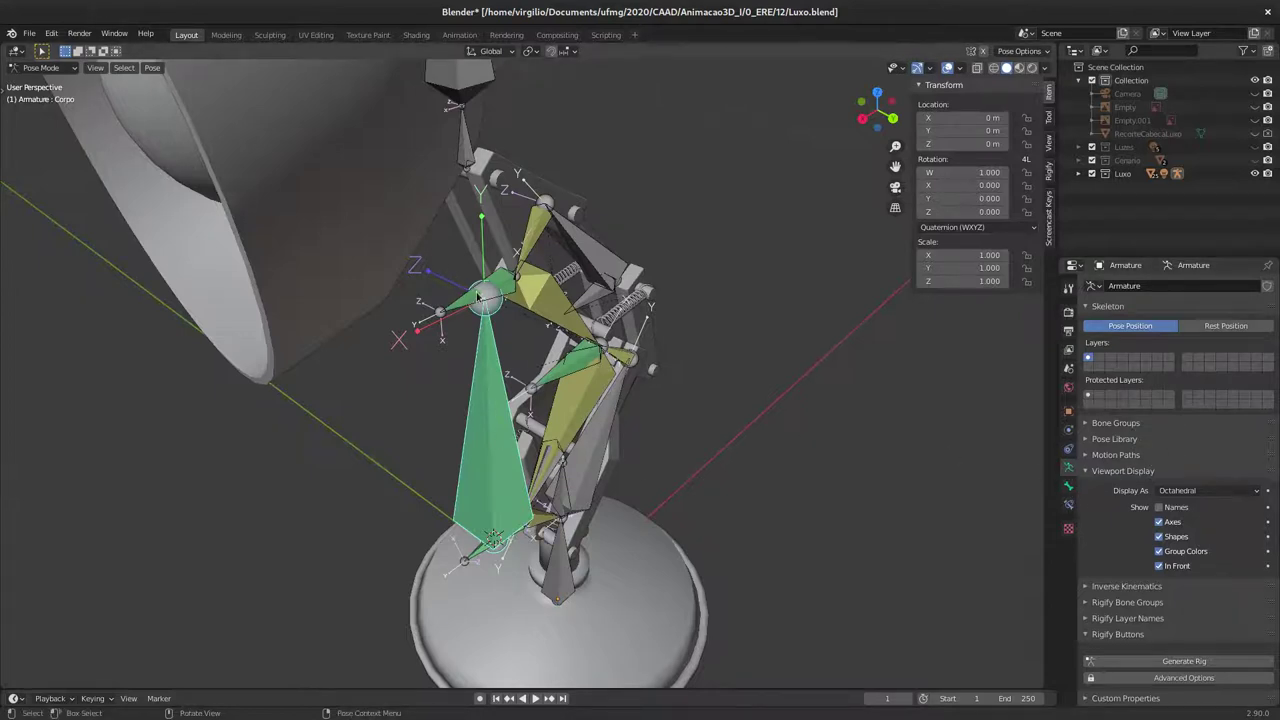
Step: Limit Corpo's minimum and maximum Z location to 0 m in Local Space and drag to verify
click(1073, 503)
click(1178, 360)
click(1164, 408)
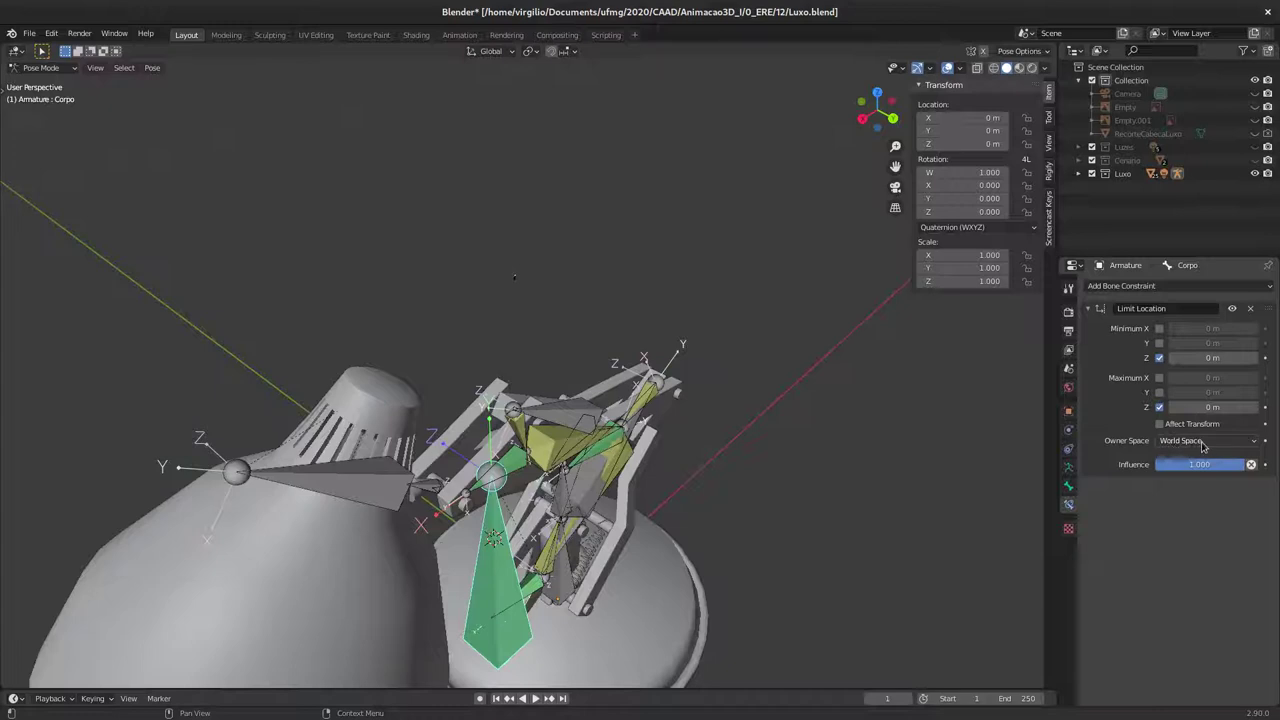
click(1195, 448)
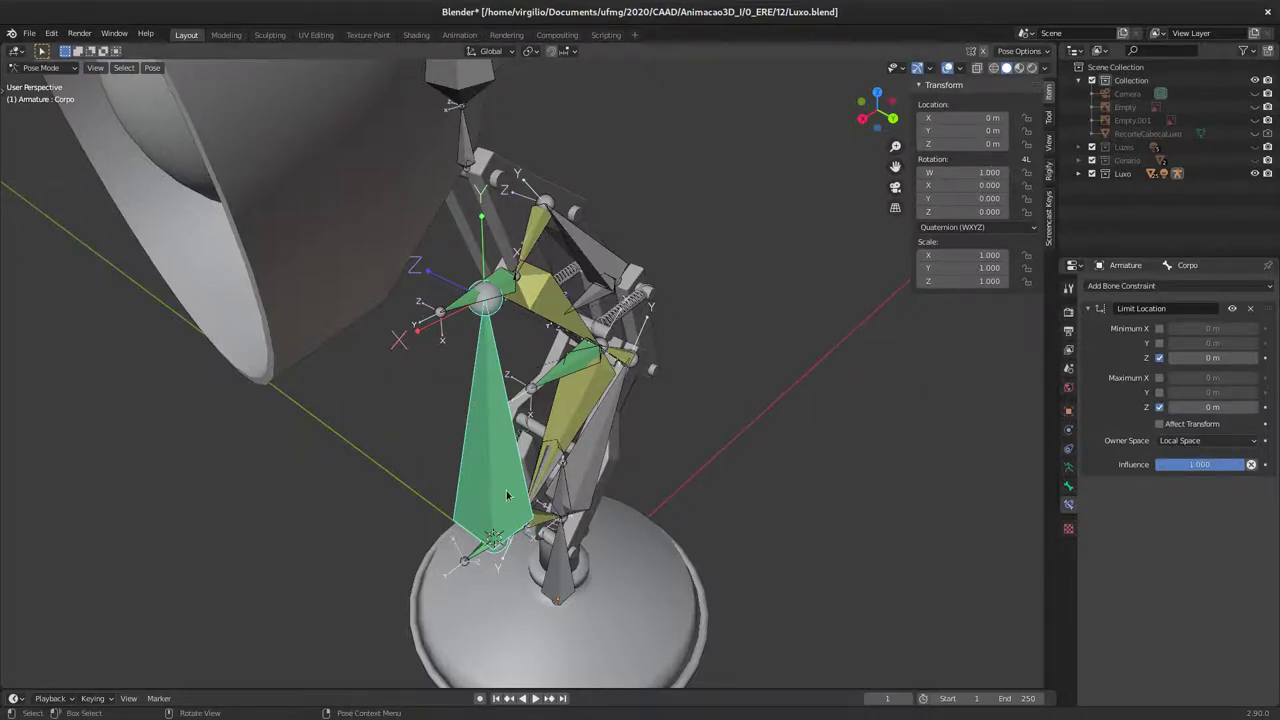
middle_click(554, 451)
key(e)
key(g)
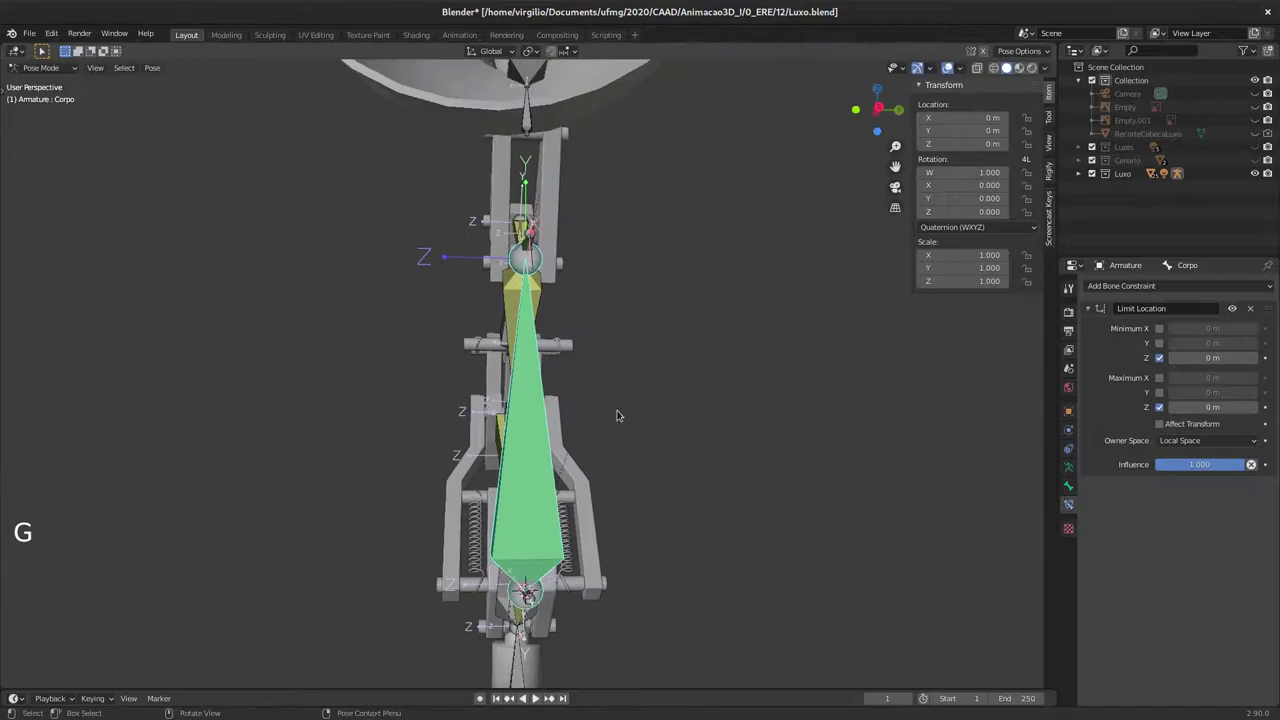
middle_click(611, 415)
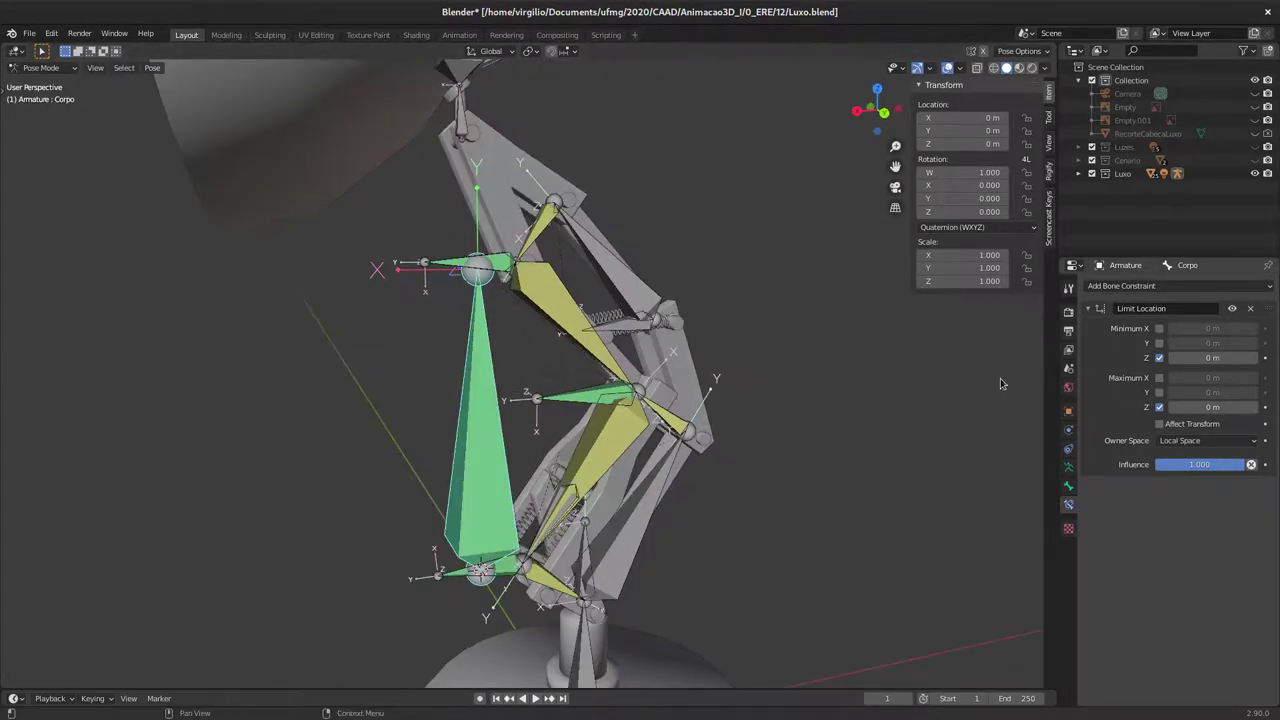
middle_click(469, 388)
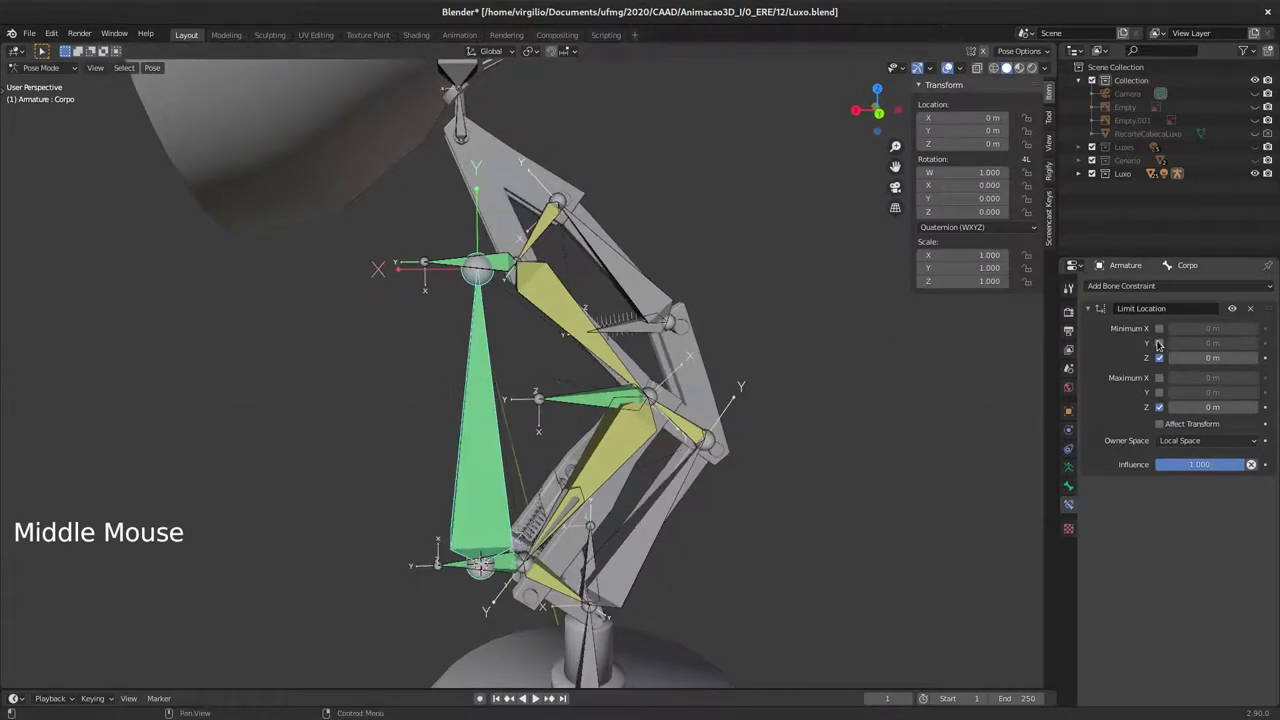
Step: Restrict Corpo's Y location between -0.025 m and 0 m and drag the bone to test it
click(1158, 347)
click(1195, 381)
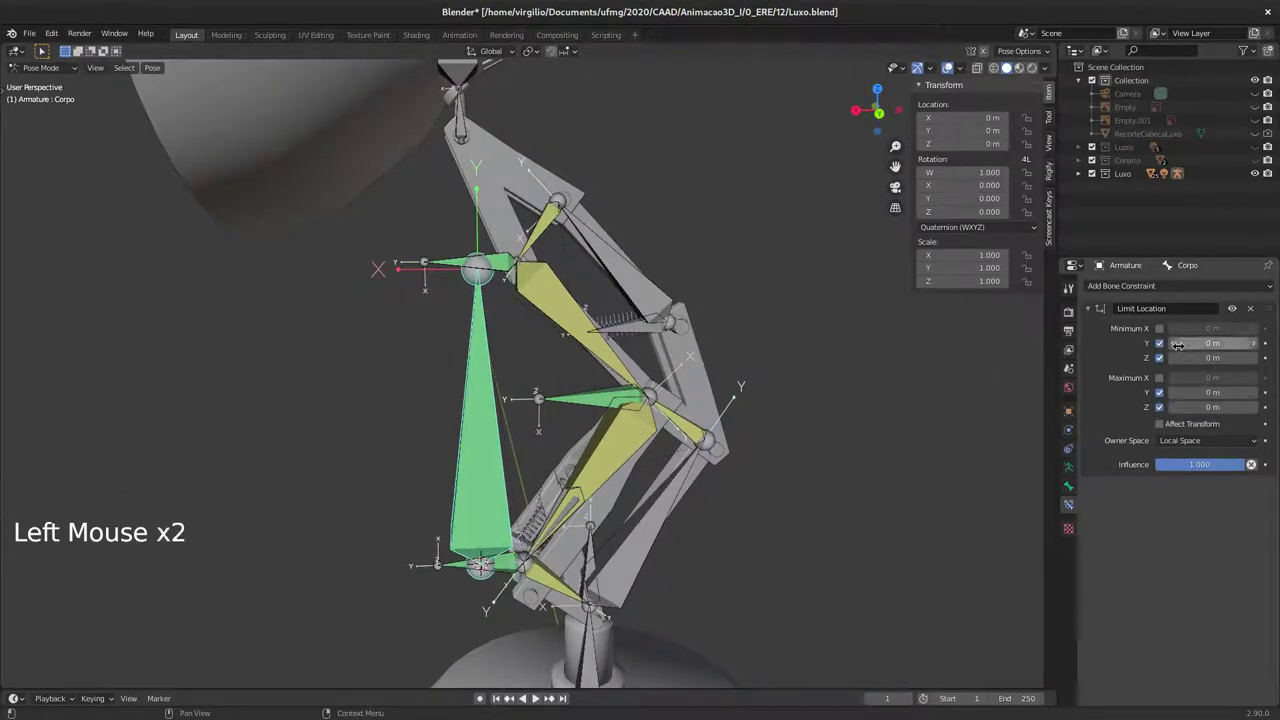
middle_click(586, 363)
middle_click(582, 380)
middle_click(533, 400)
key(g)
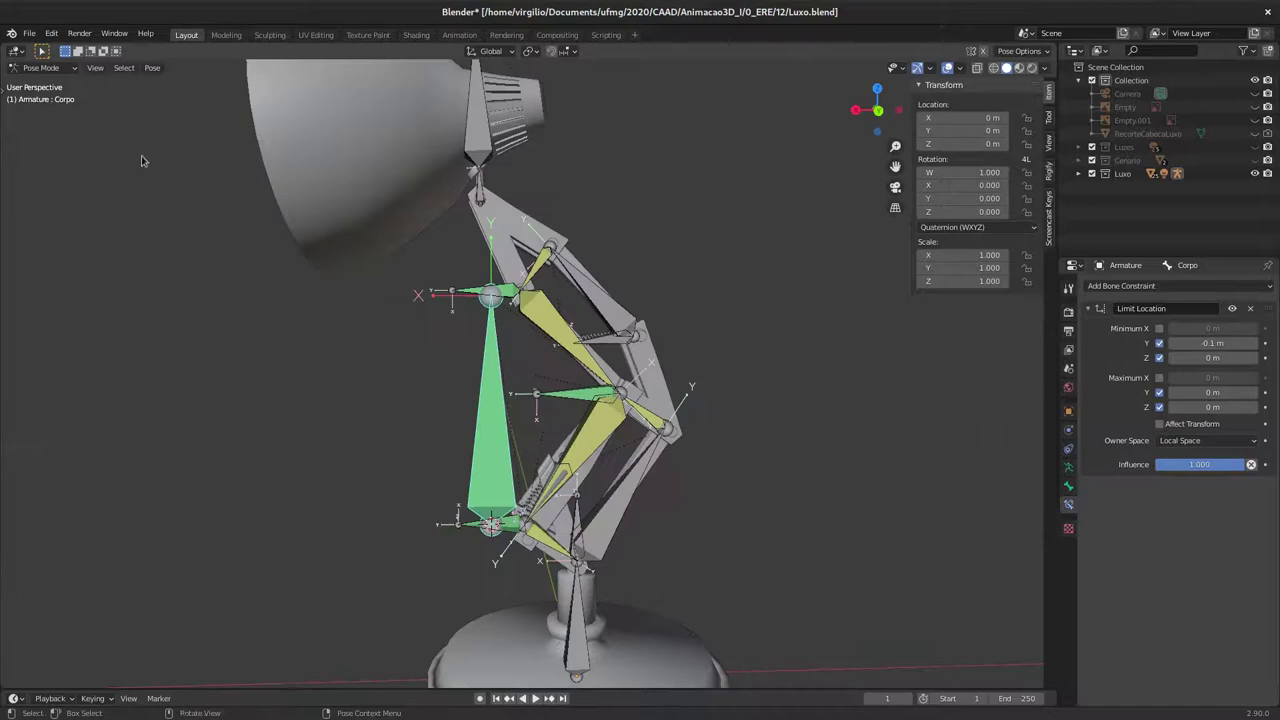
key(g)
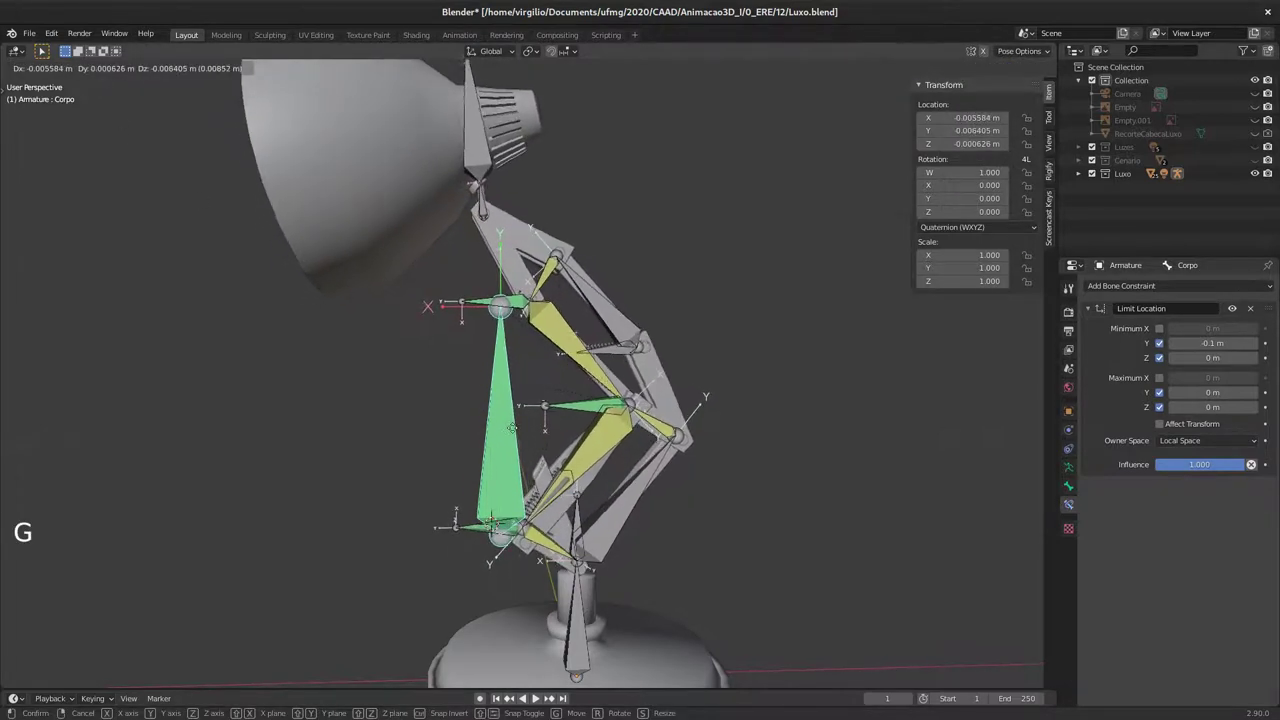
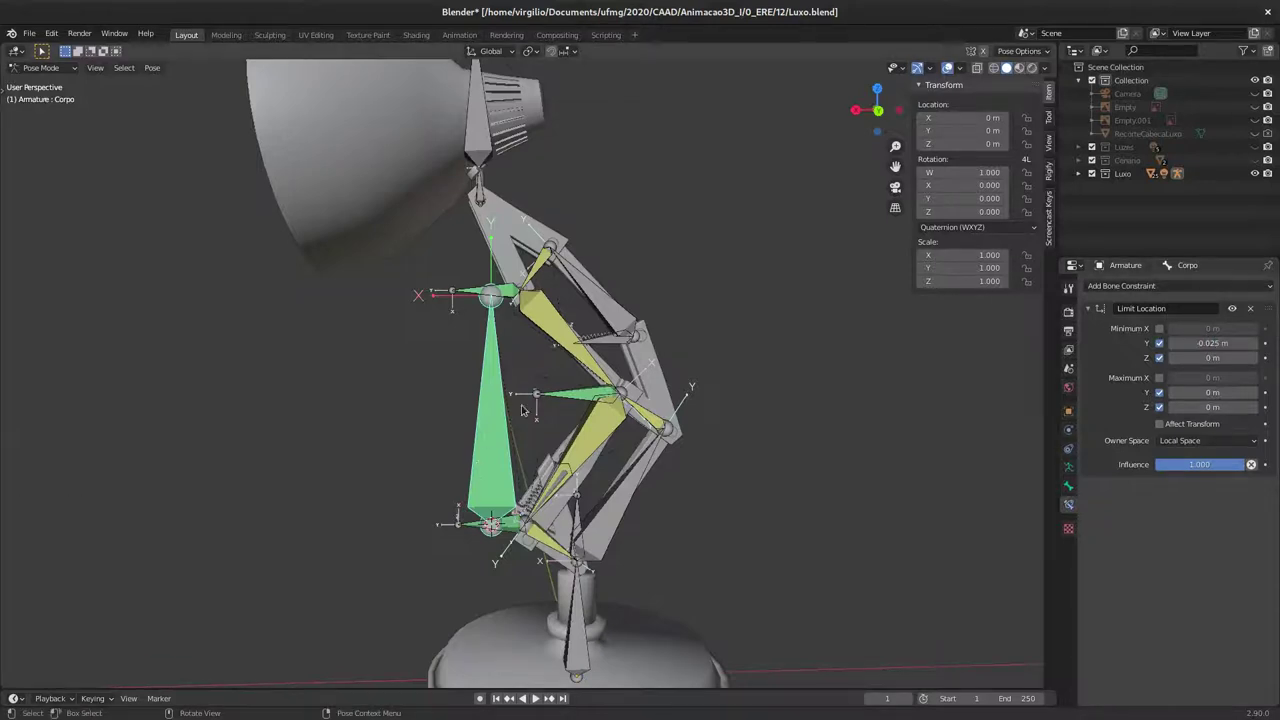
key(g)
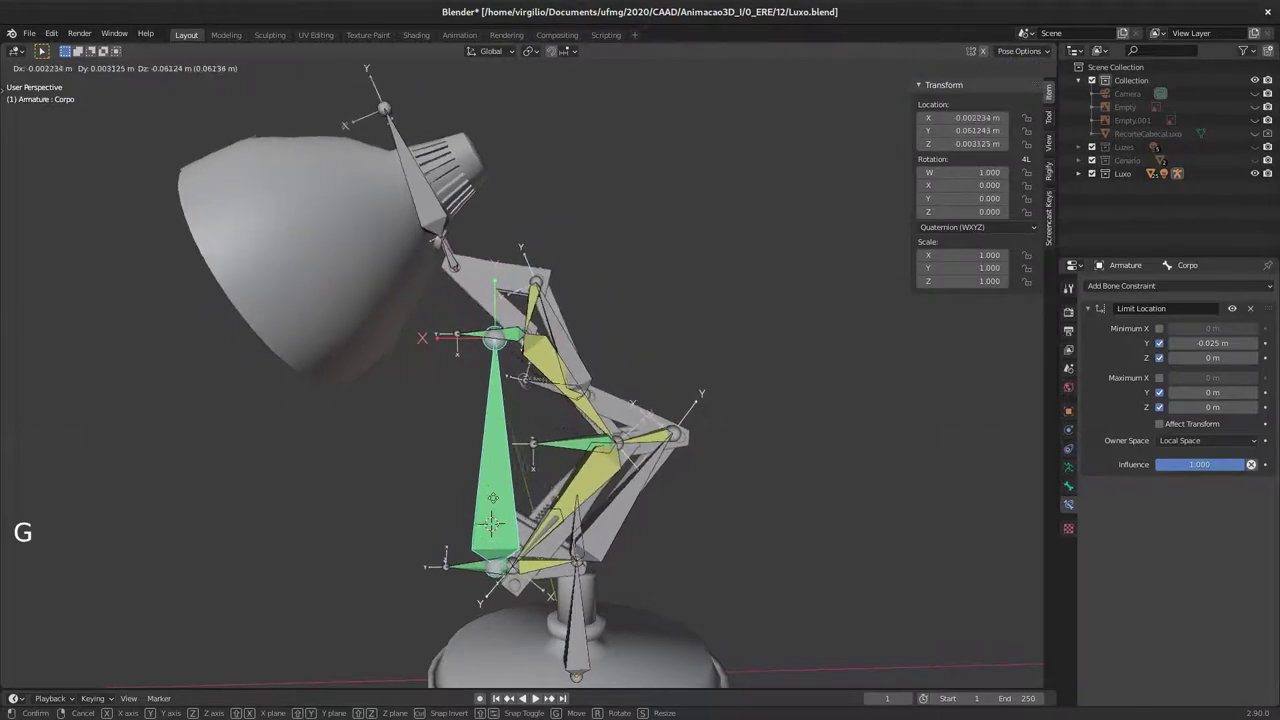
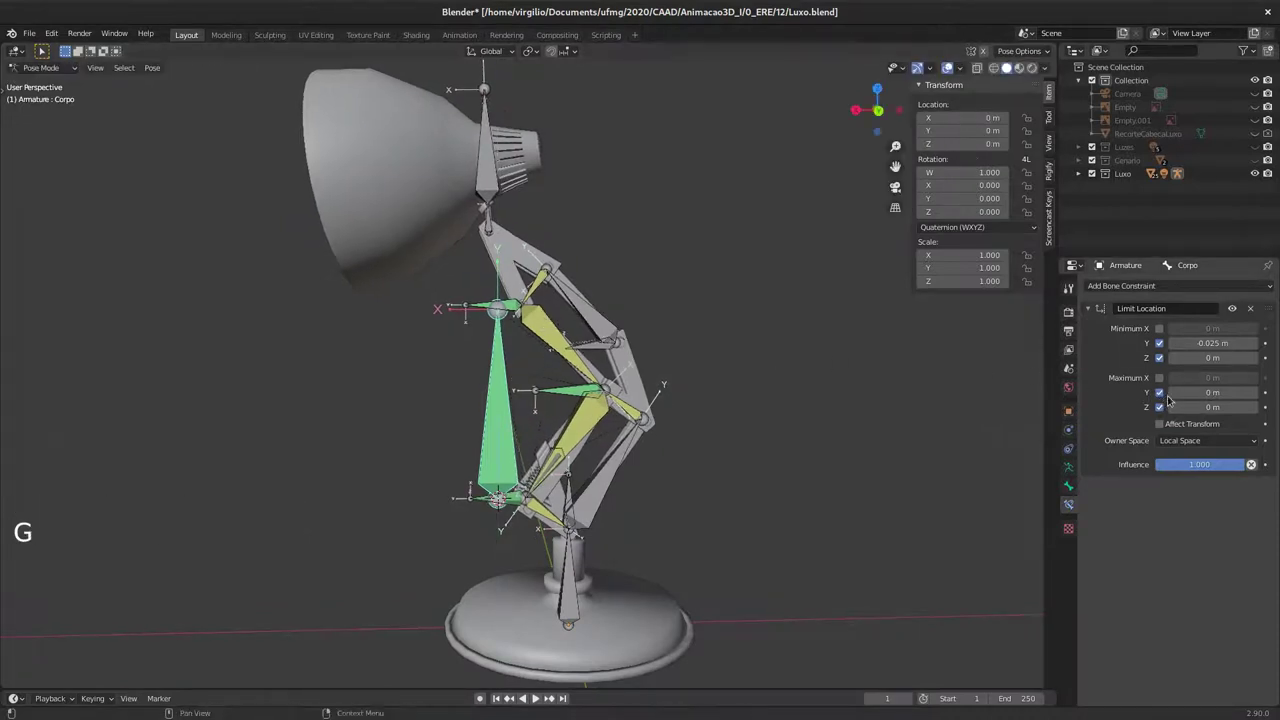
Step: Turn off Corpo's maximum Y limit, keeping only the -0.025 m minimum, and drag it upward
click(1164, 398)
key(g)
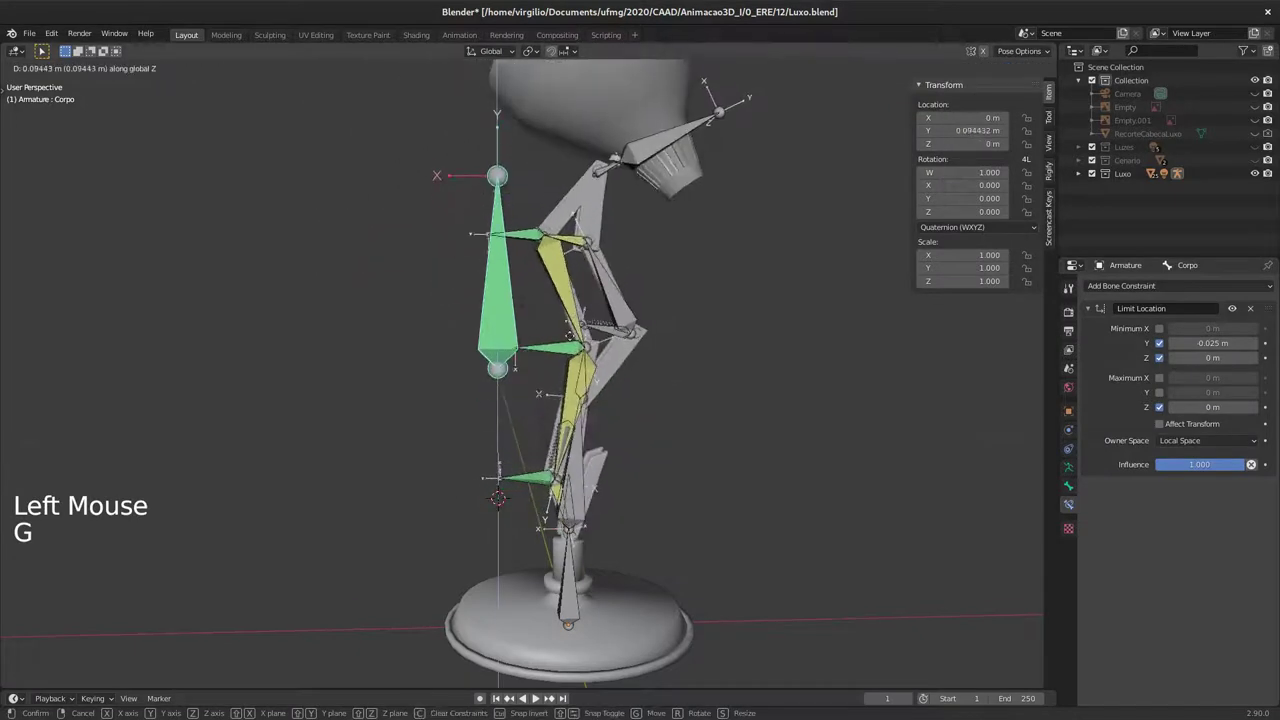
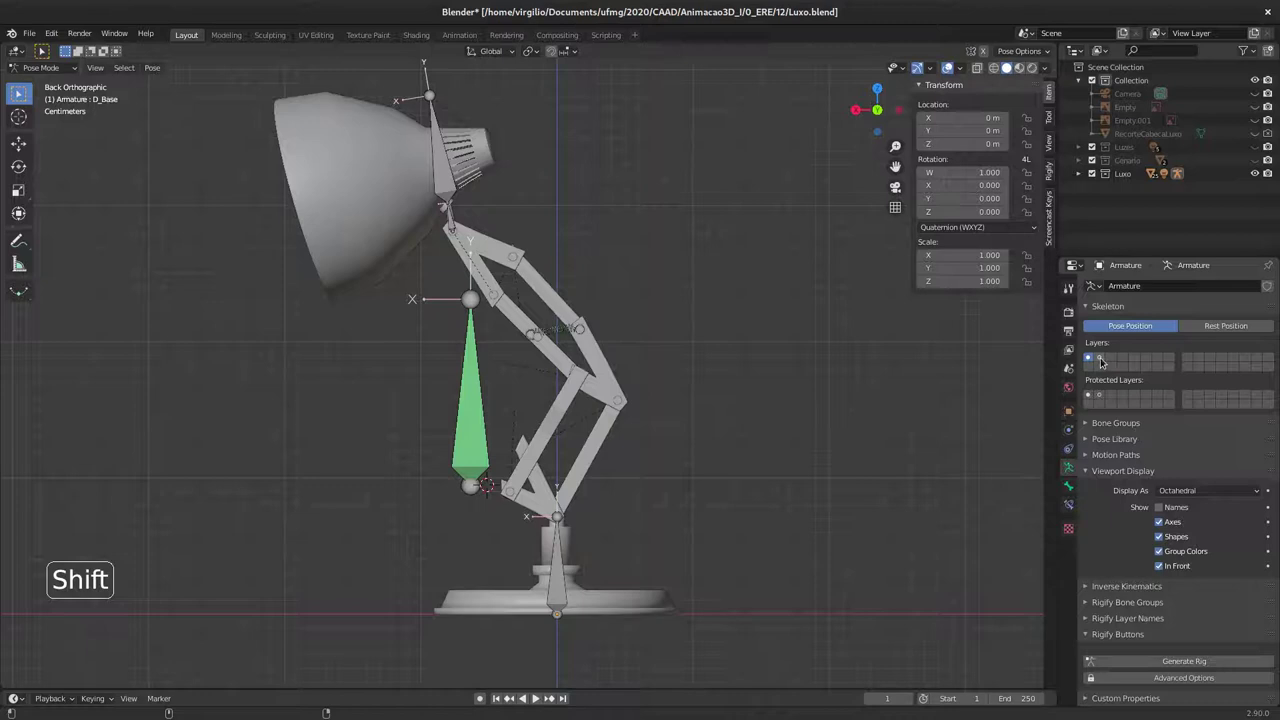
Step: Toggle the Skeleton panel's bone layer buttons so only the base bones show
click(1107, 357)
click(1104, 357)
click(1107, 357)
click(1110, 357)
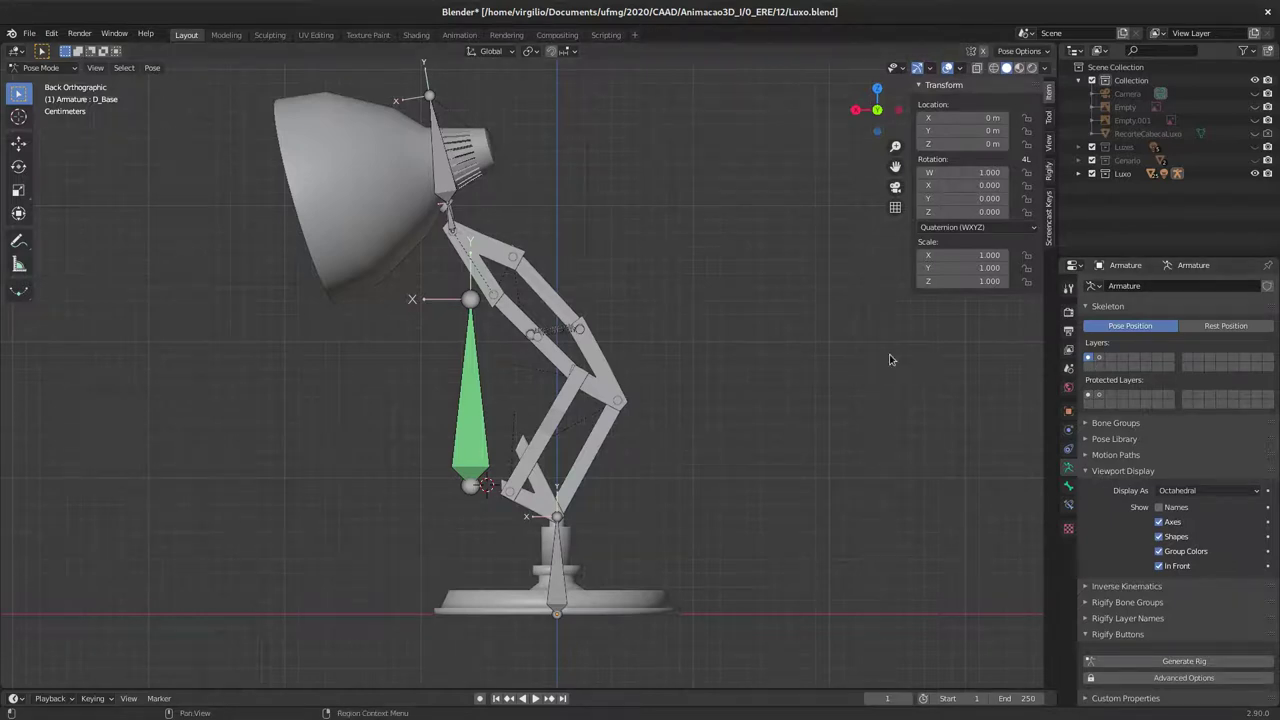
Step: Select Corpo and clear its location, rotation and scale back to rest
click(482, 406)
key(g)
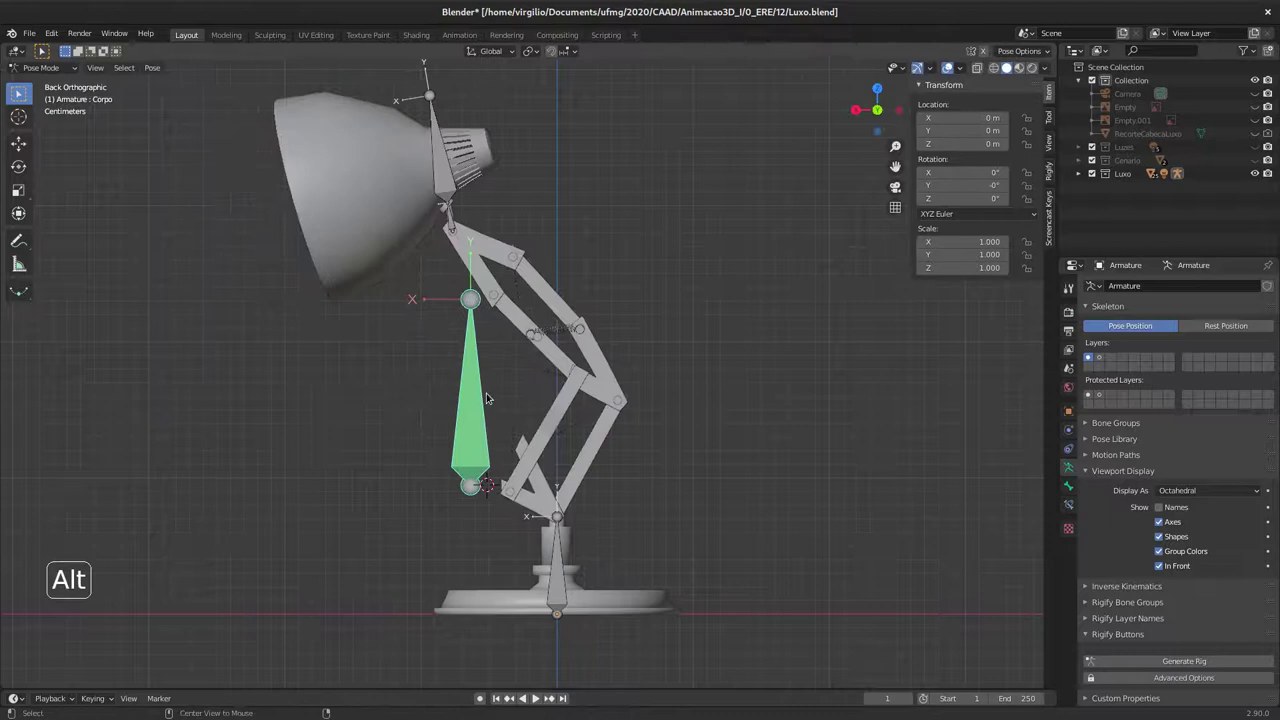
key(alt+g)
key(alt+r)
key(alt+a)
click(481, 416)
key(alt+s)
Step: Select the D_Base bone, test-rotate it and zoom in on the lamp's base bones
middle_click(587, 389)
middle_click(574, 416)
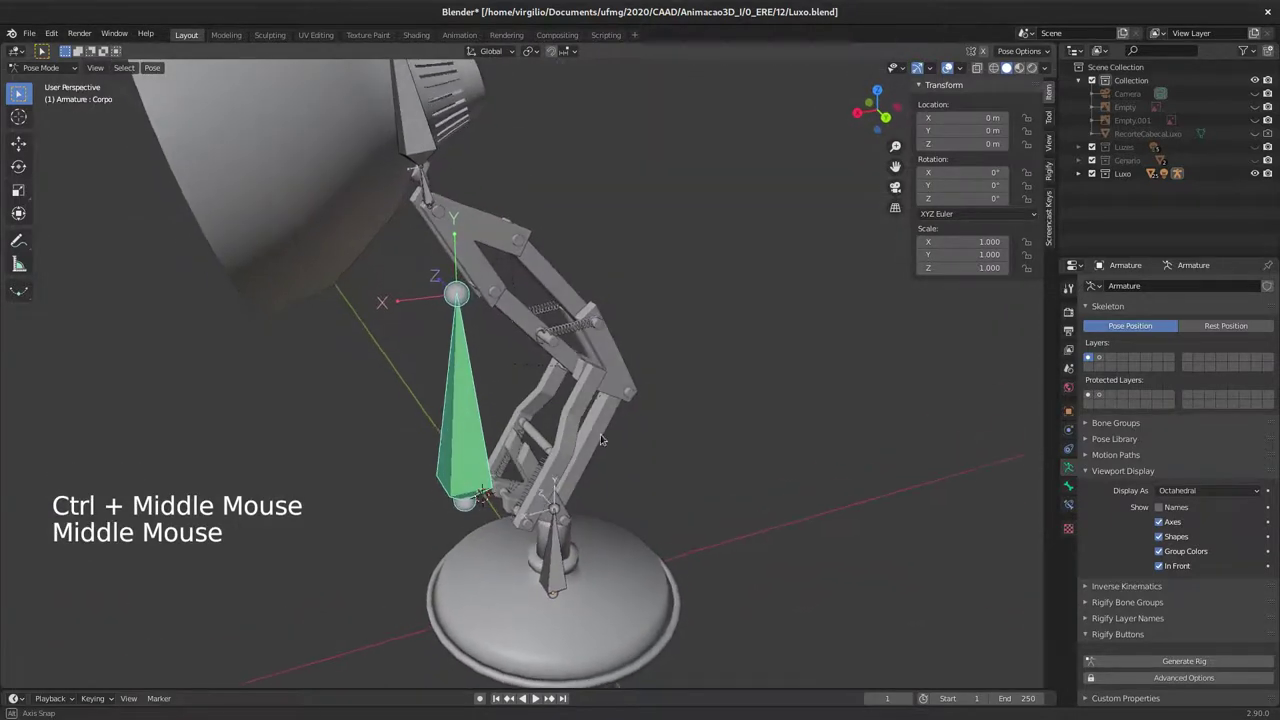
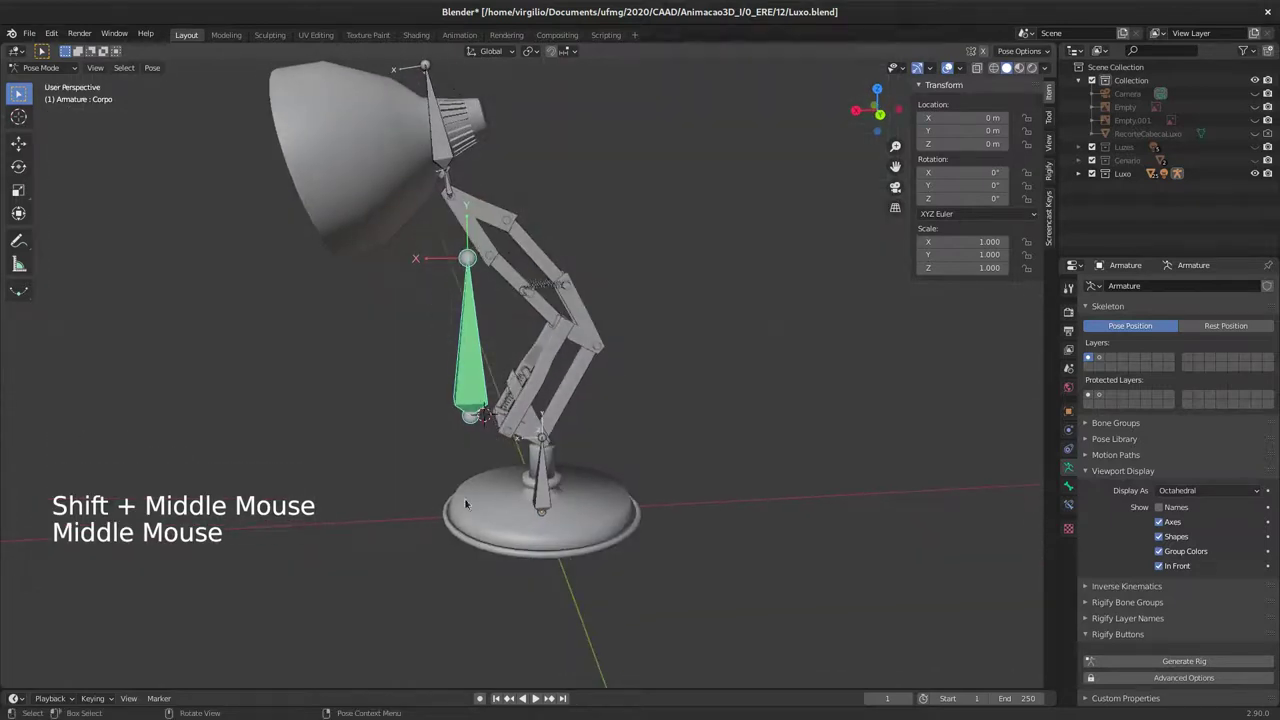
middle_click(544, 497)
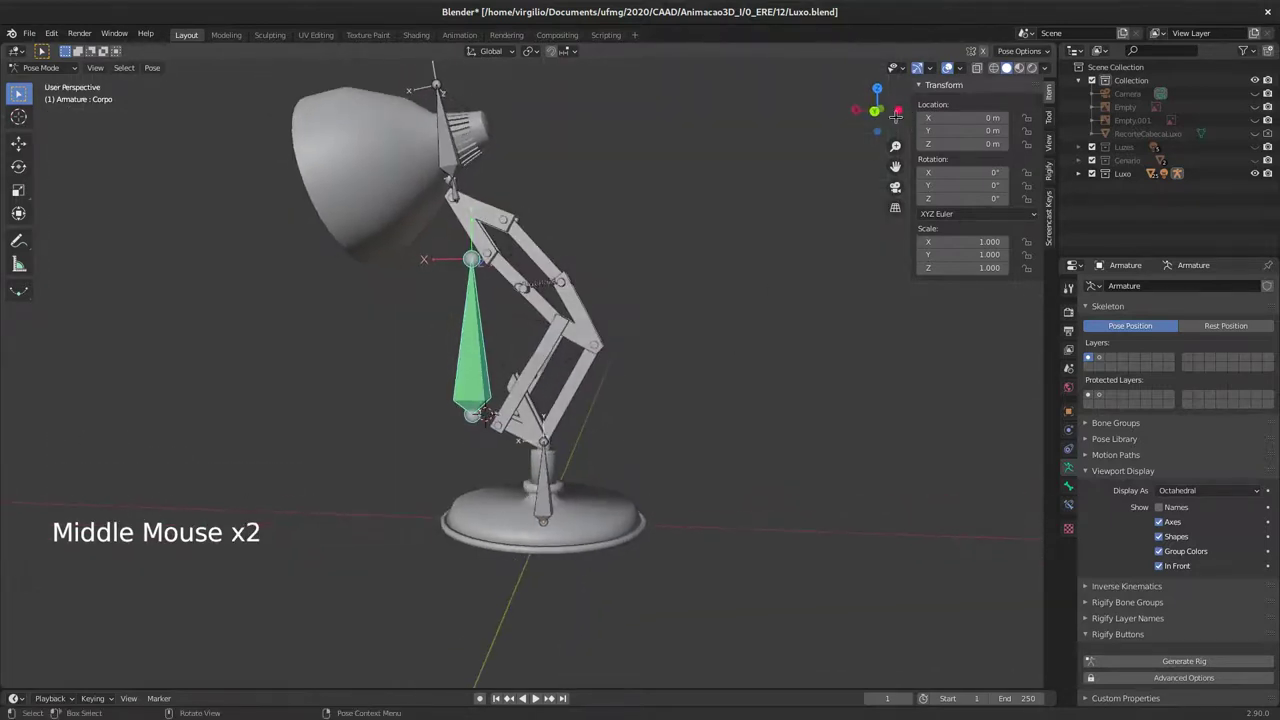
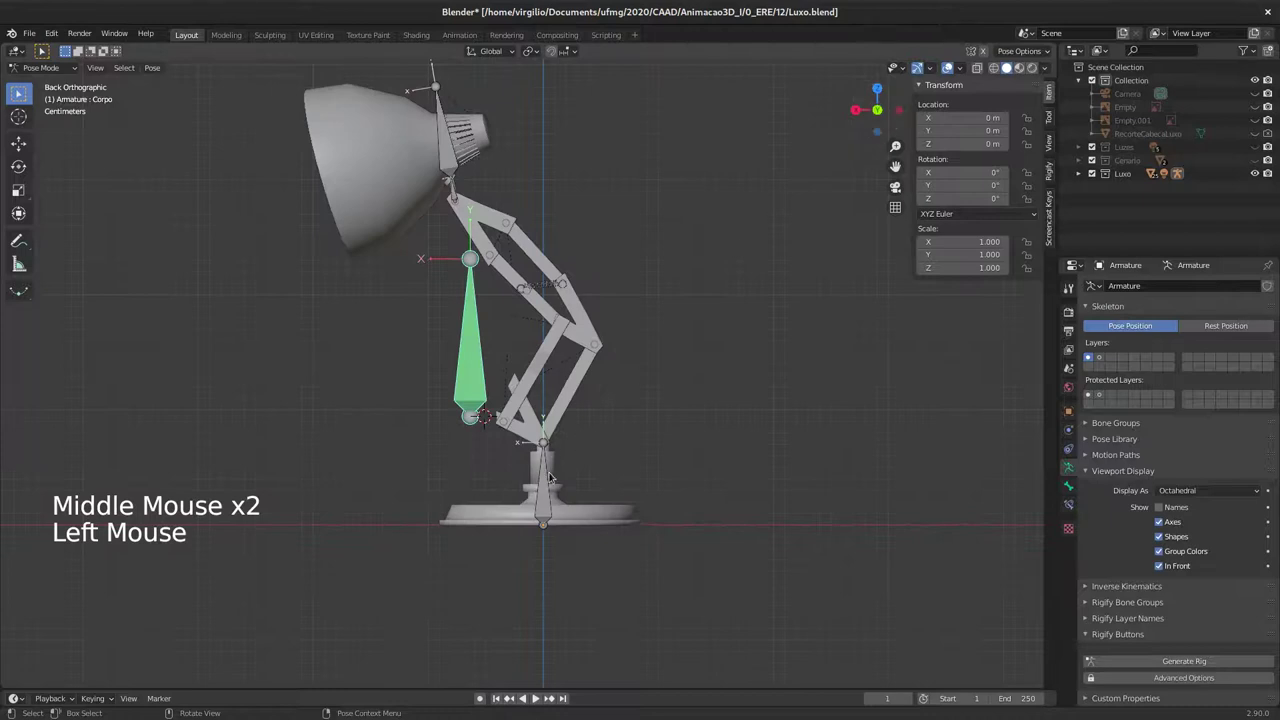
click(552, 484)
middle_click(572, 501)
middle_click(549, 490)
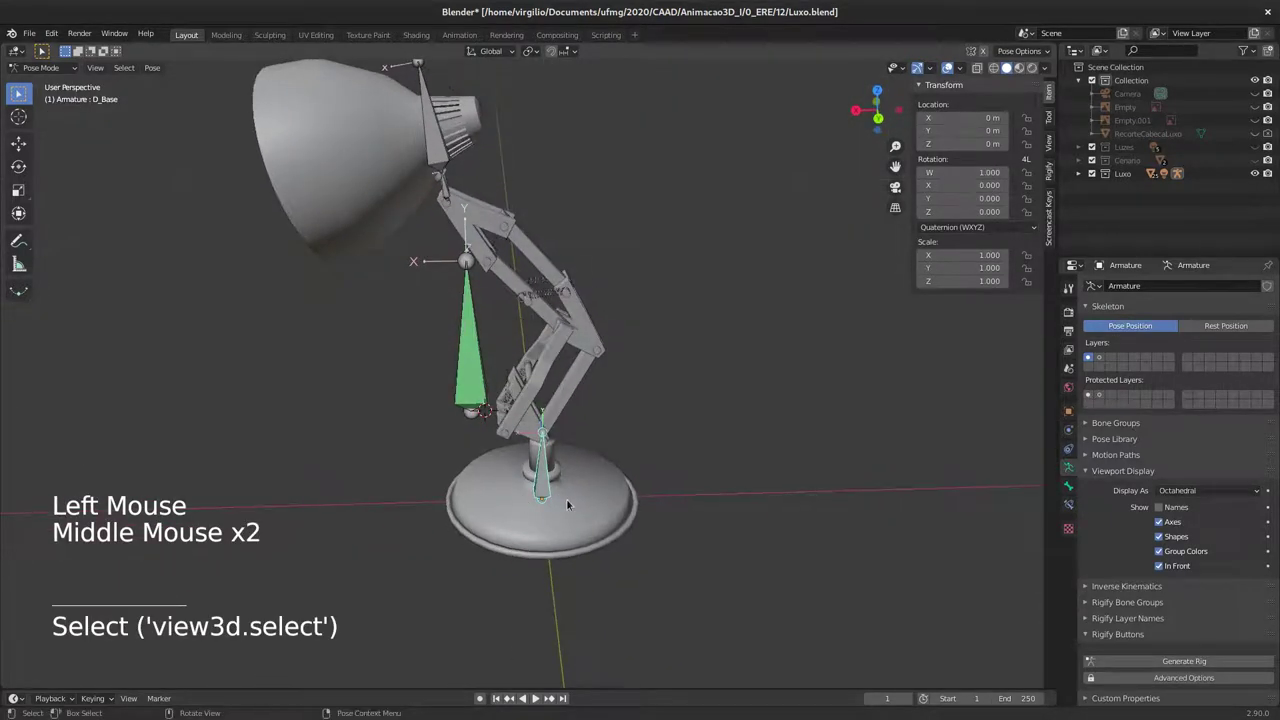
key(r)
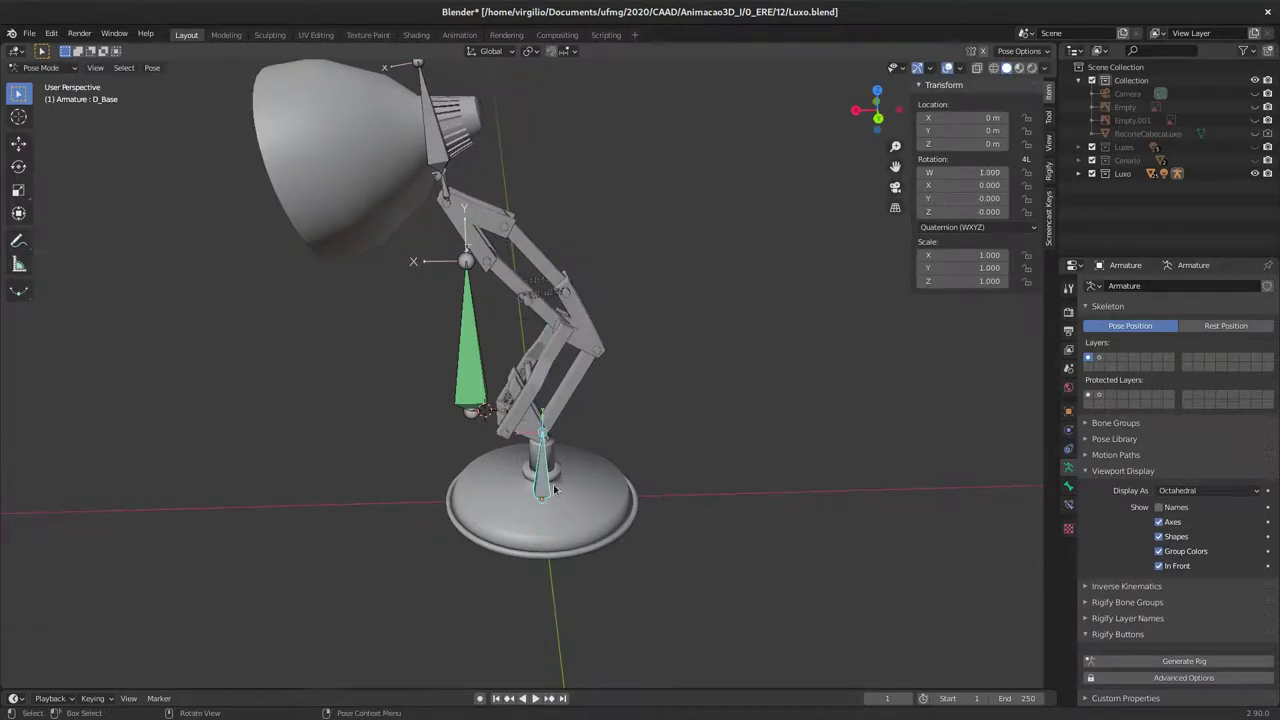
middle_click(567, 471)
middle_click(583, 480)
middle_click(582, 435)
middle_click(672, 465)
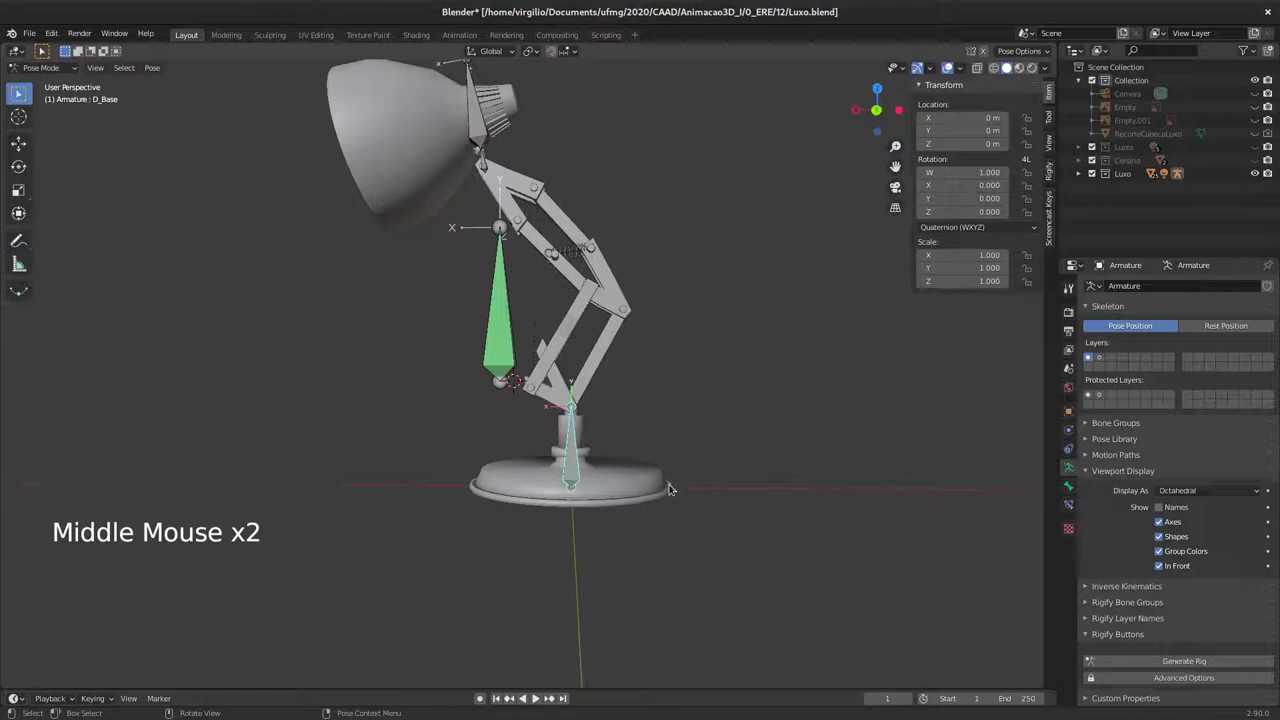
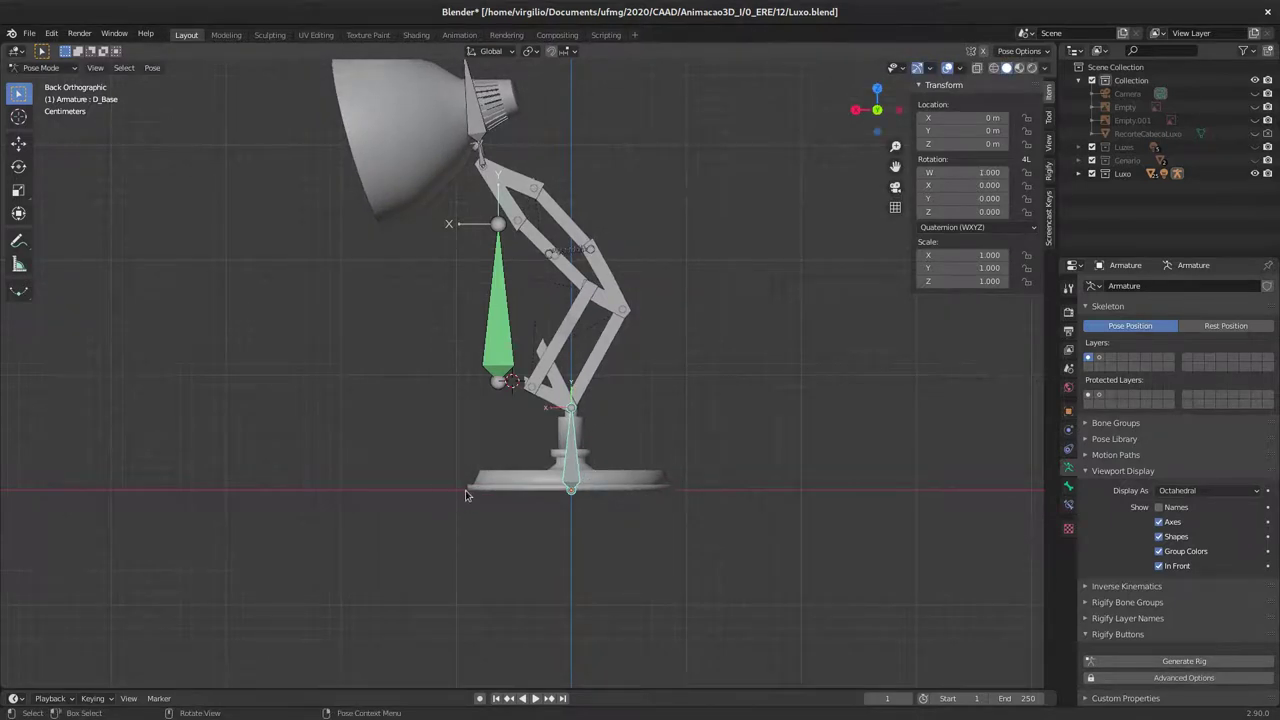
middle_click(585, 456)
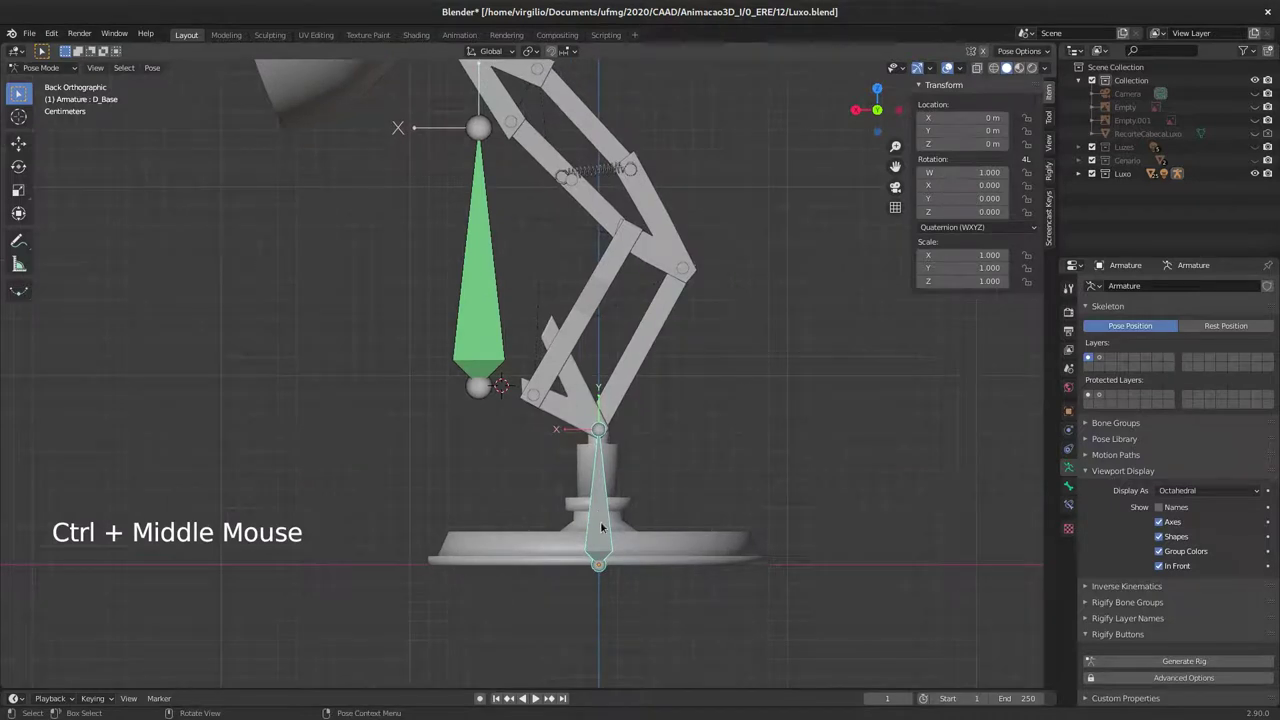
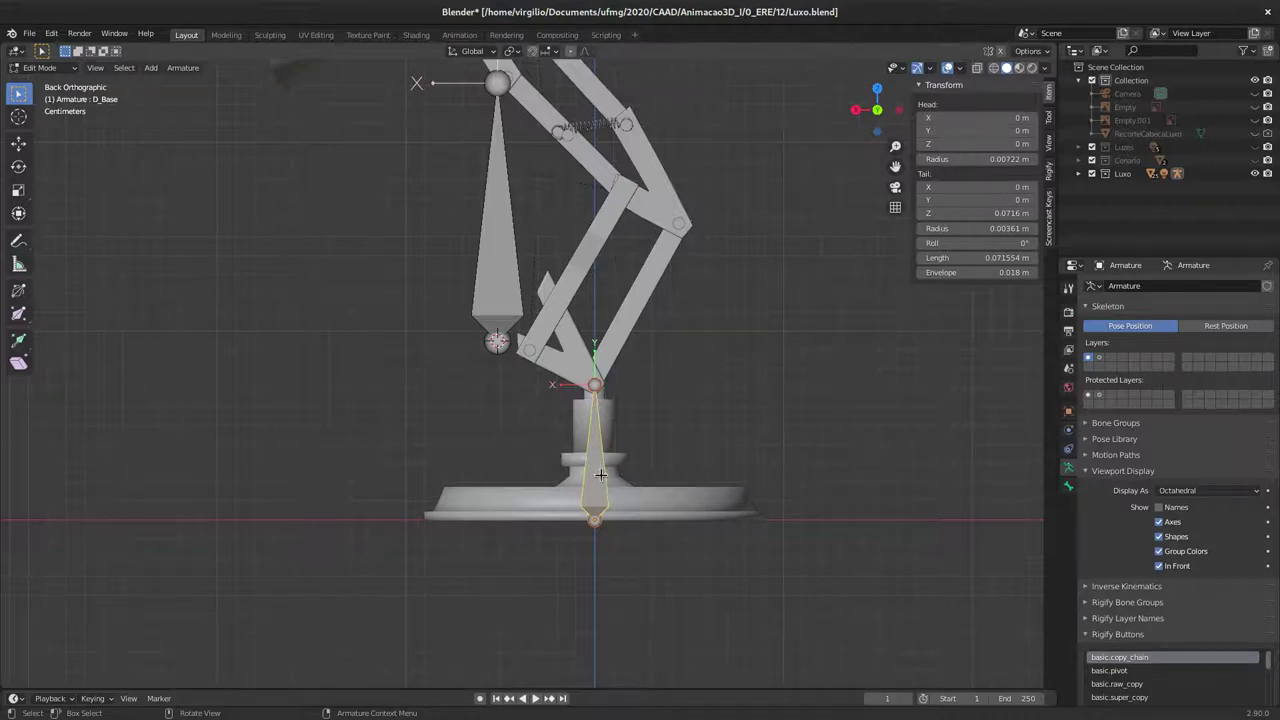
Step: Duplicate D_Base twice, offsetting D_Base.001 to X 0.0893 m and moving D_Base.002 along X
key(shift+d)
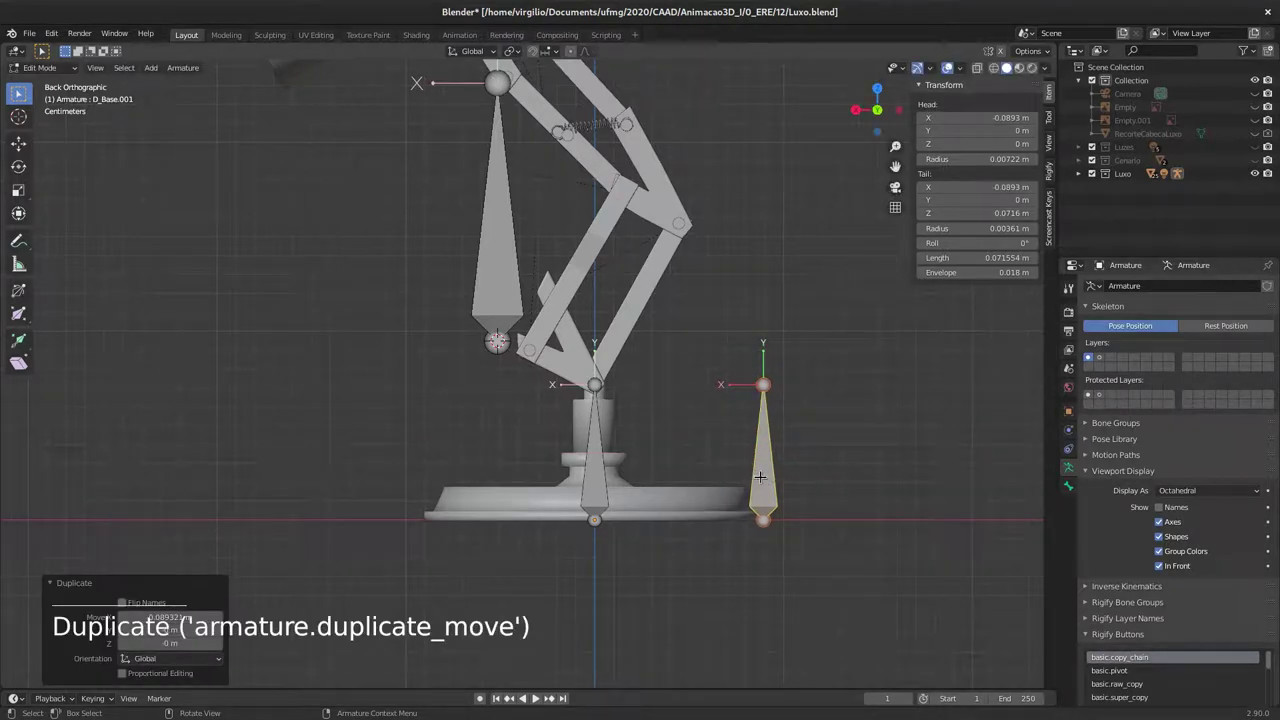
key(shift+d)
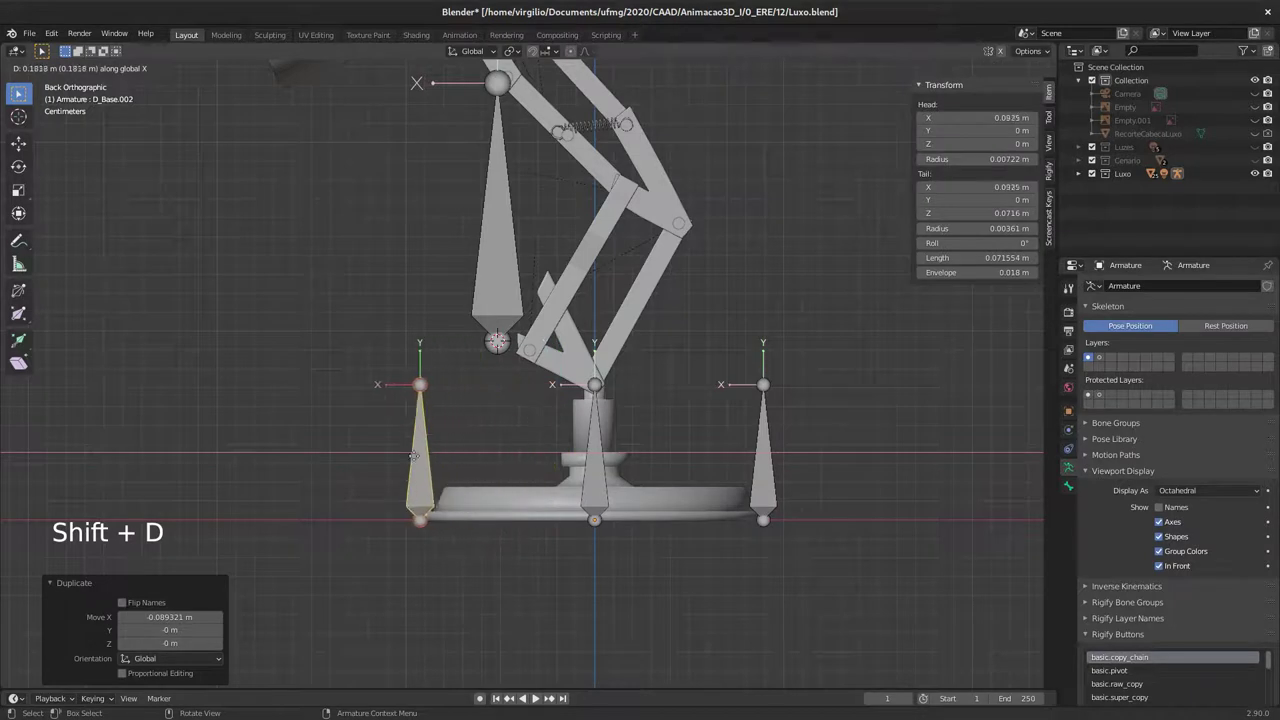
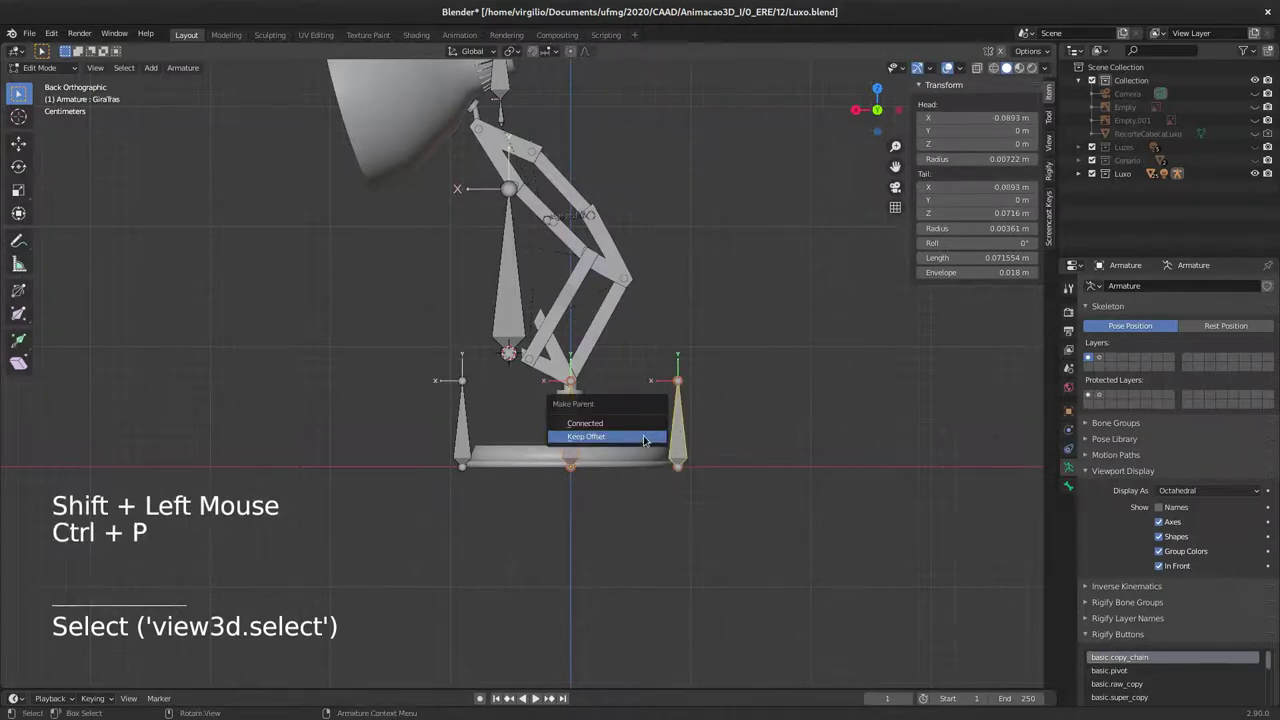
Step: Enter Pose Mode and trial-rotate the GiraTras bone to see how the lamp arm deforms
key(Tab)
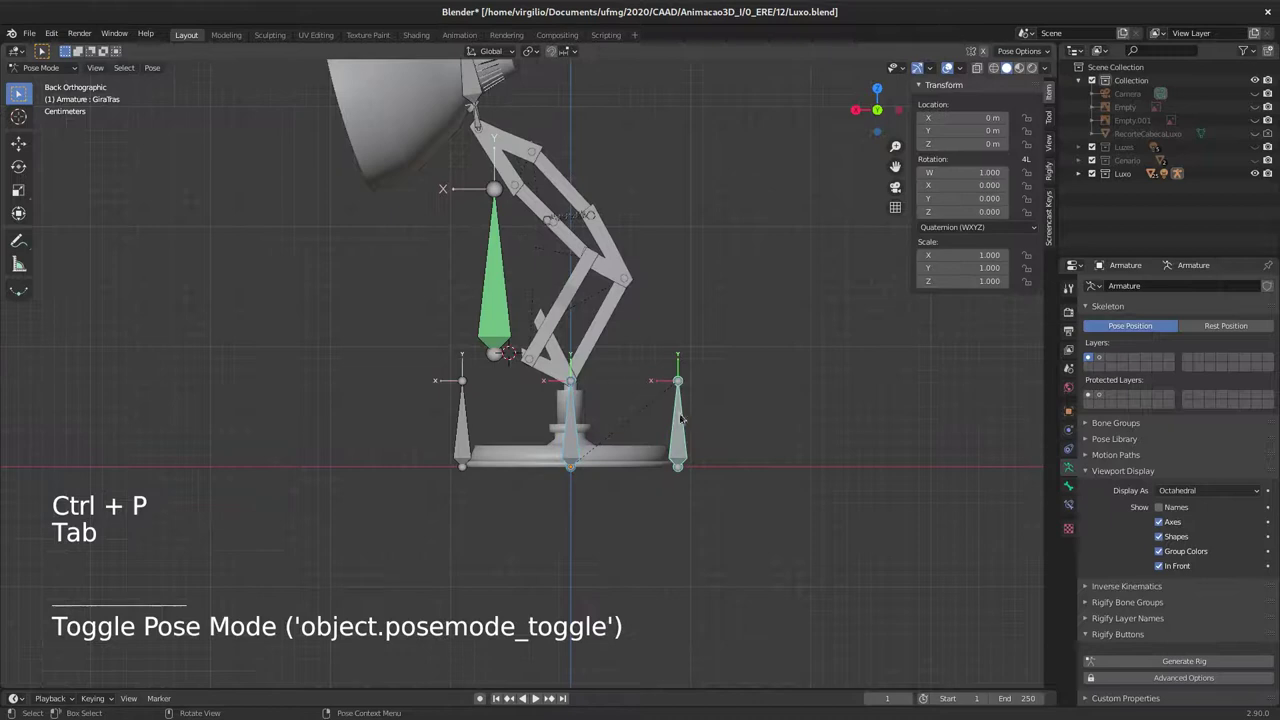
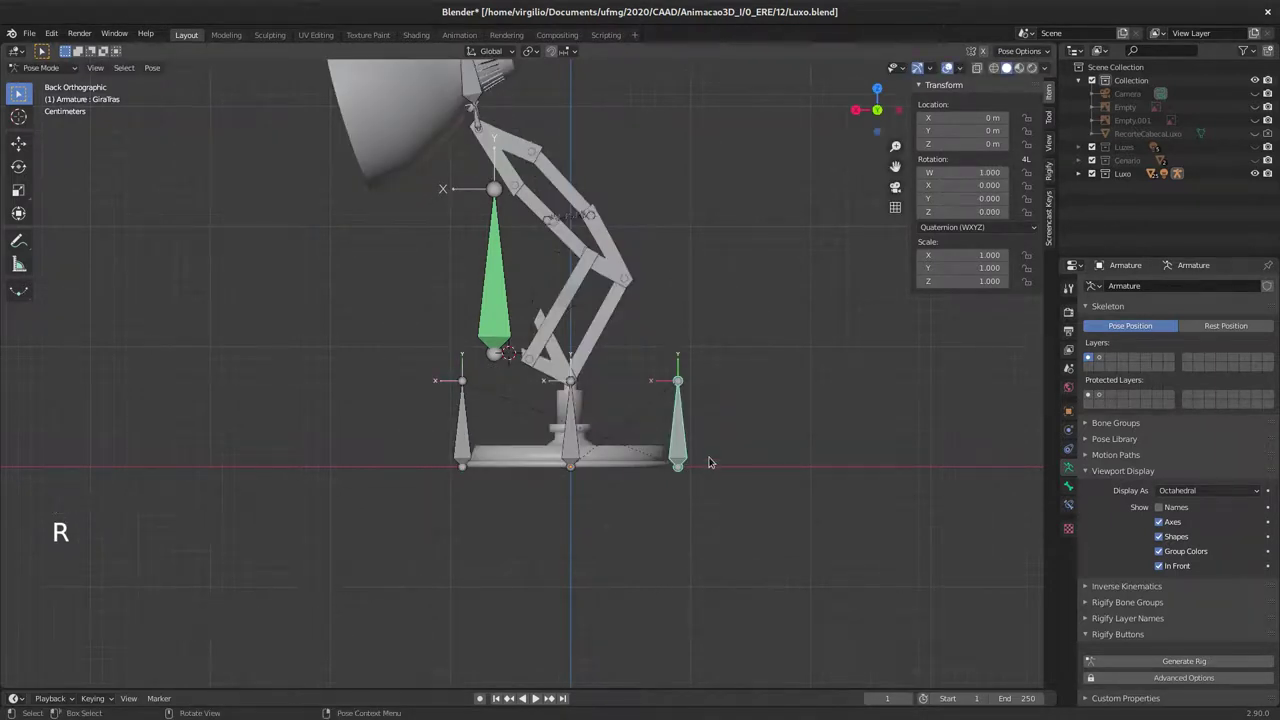
key(r)
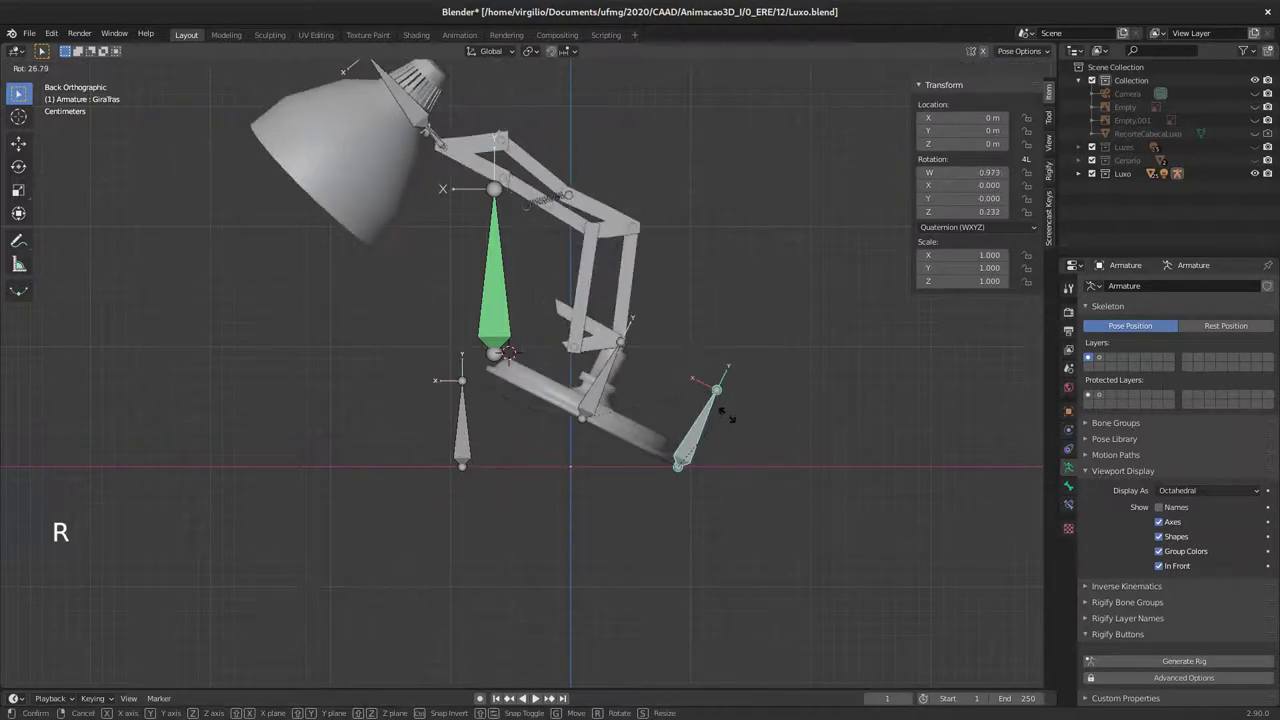
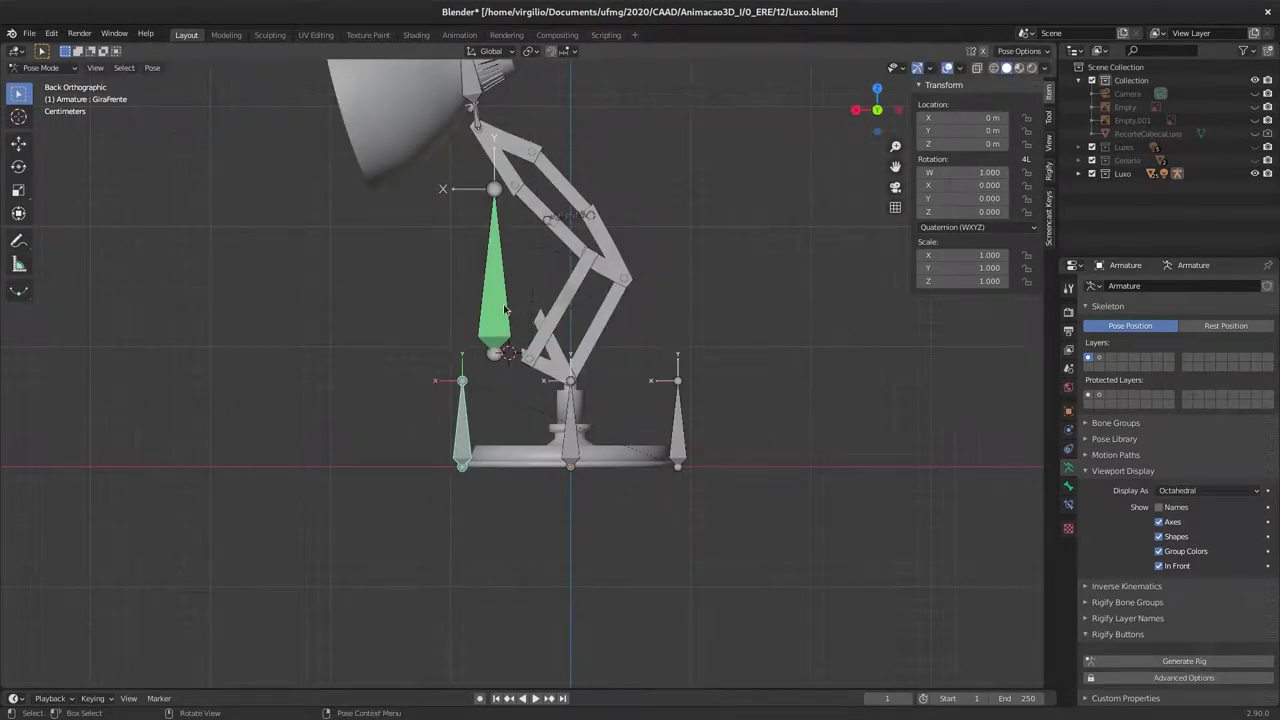
click(689, 406)
key(r)
click(475, 416)
key(r)
Step: Reselect GiraTras via D_Base in perspective view and spin it freely with trackball rotation
middle_click(565, 338)
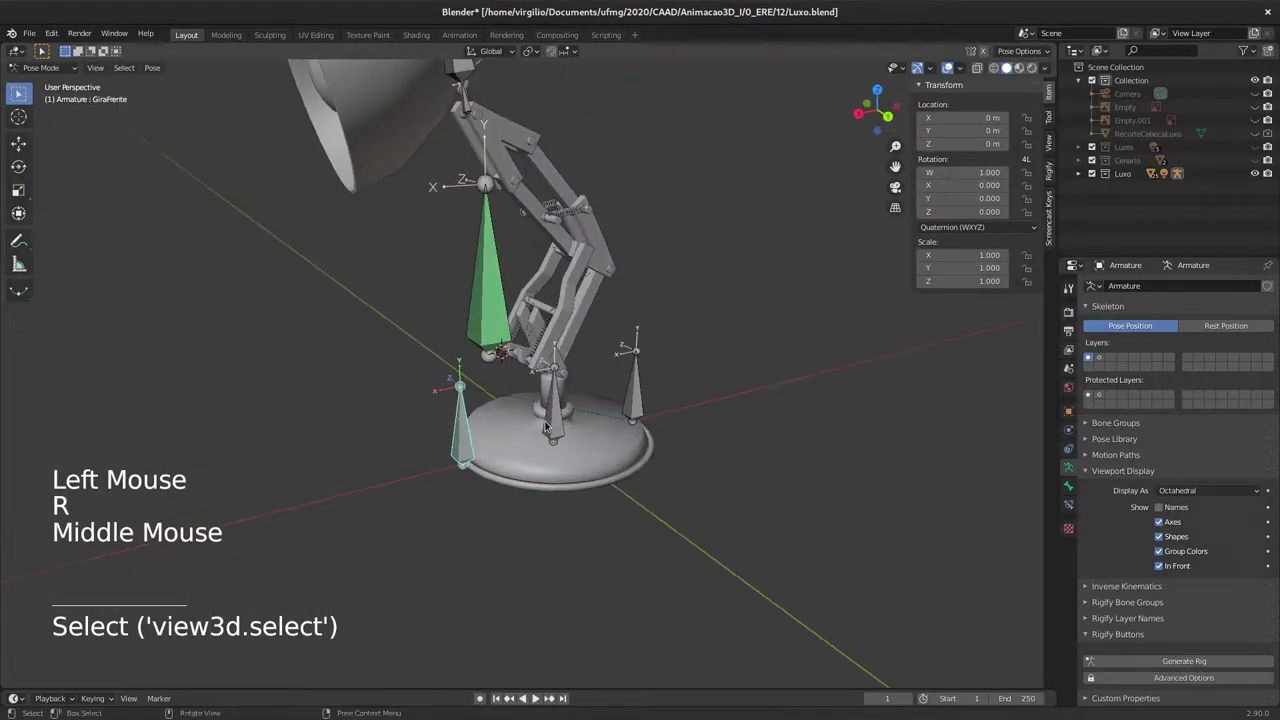
click(563, 420)
click(471, 439)
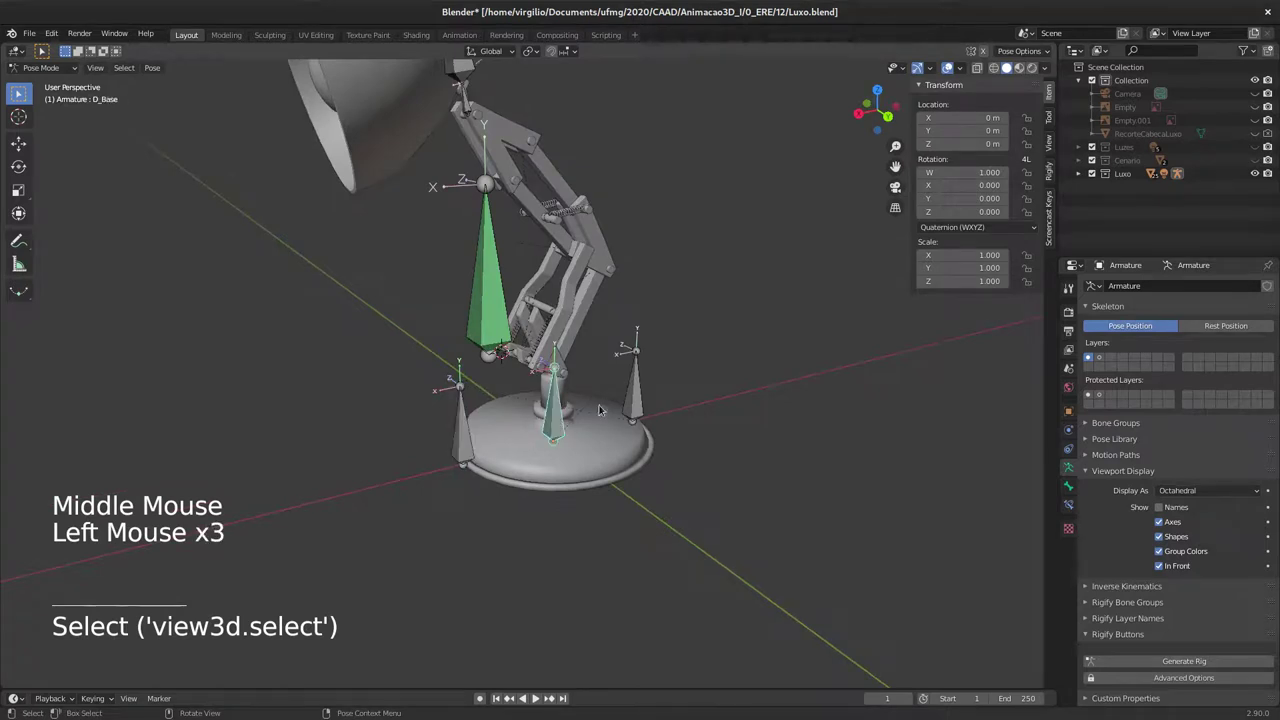
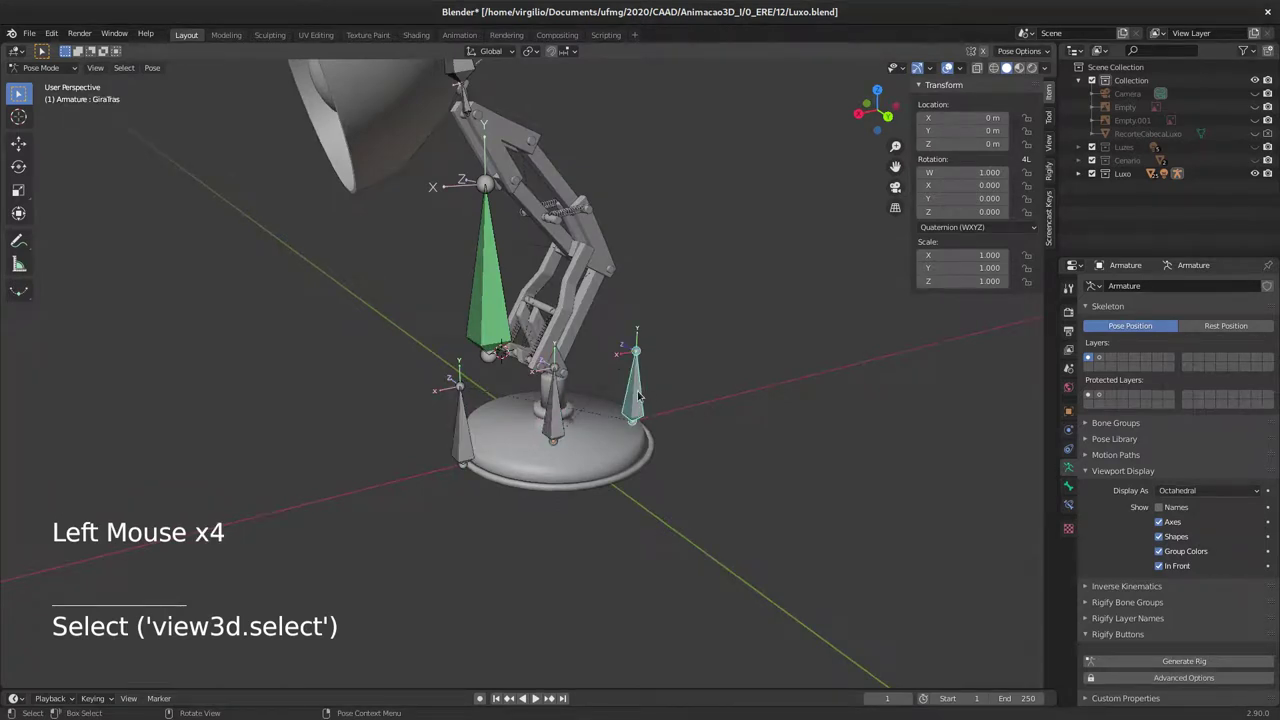
key(r)
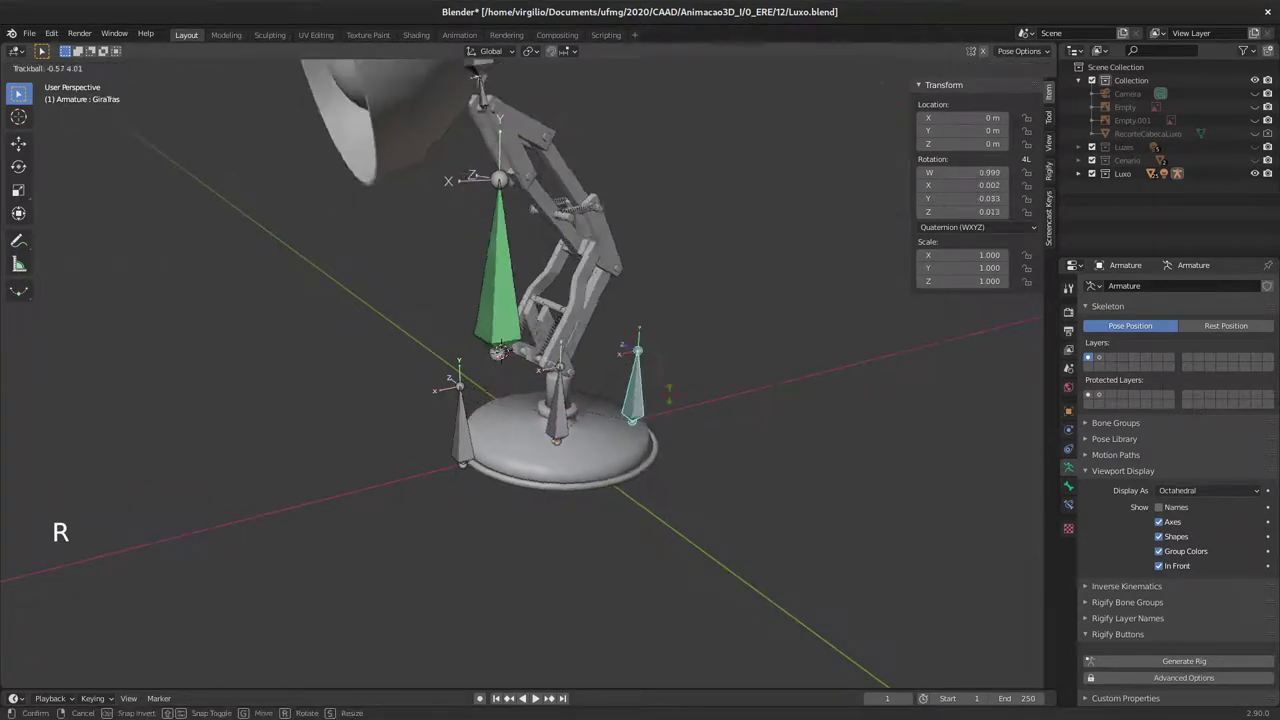
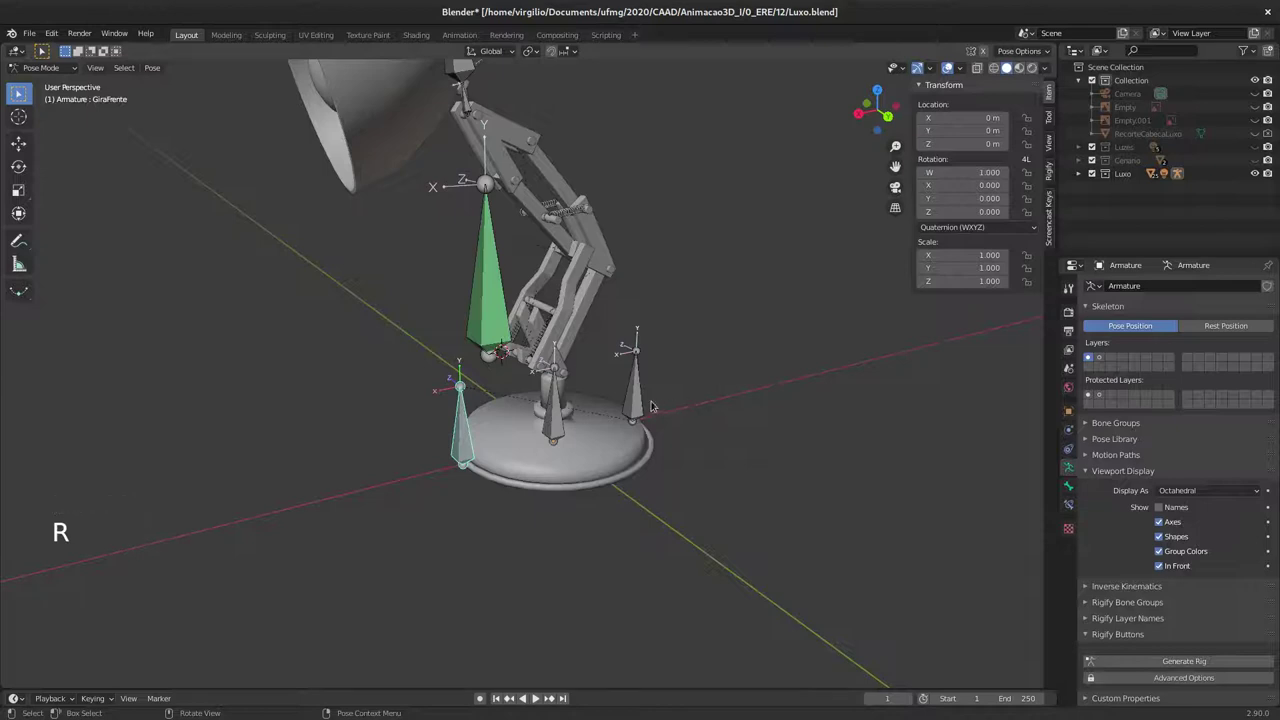
Step: Add a Limit Rotation bone constraint to GiraTras from the Bone Constraints panel
click(645, 393)
click(1075, 498)
click(1150, 288)
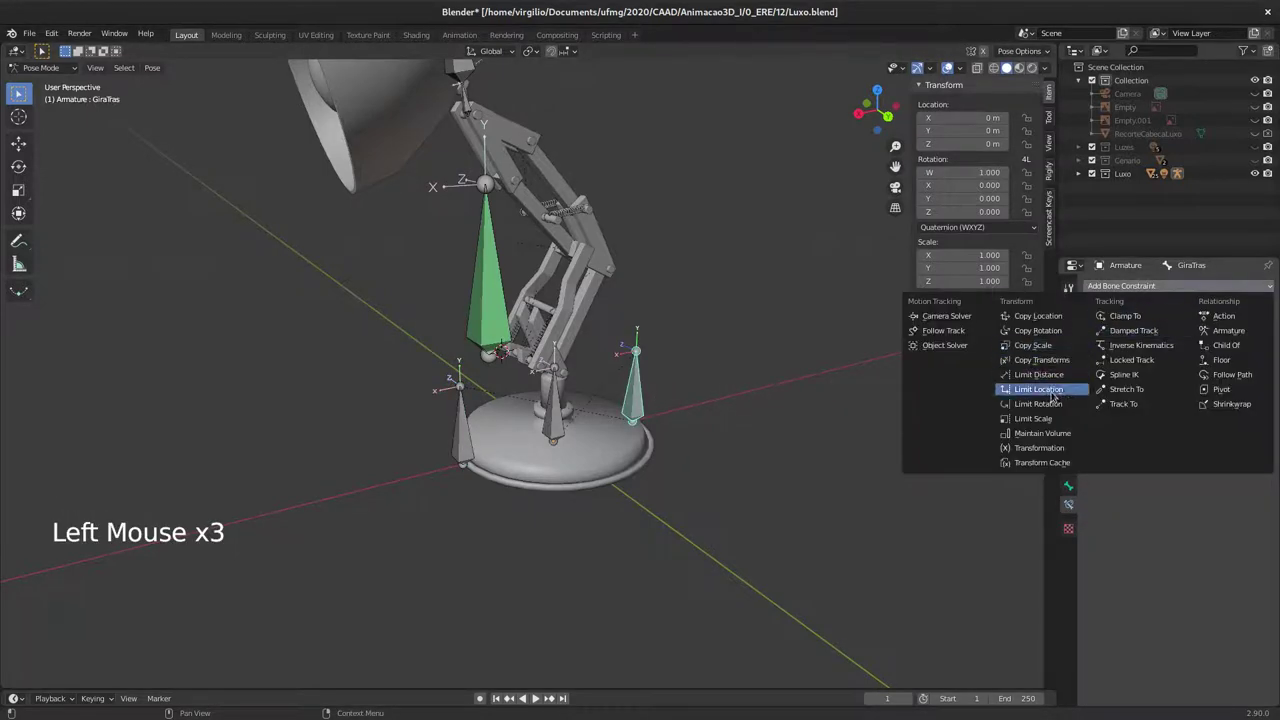
middle_click(641, 378)
middle_click(653, 370)
middle_click(663, 338)
middle_click(649, 332)
middle_click(561, 372)
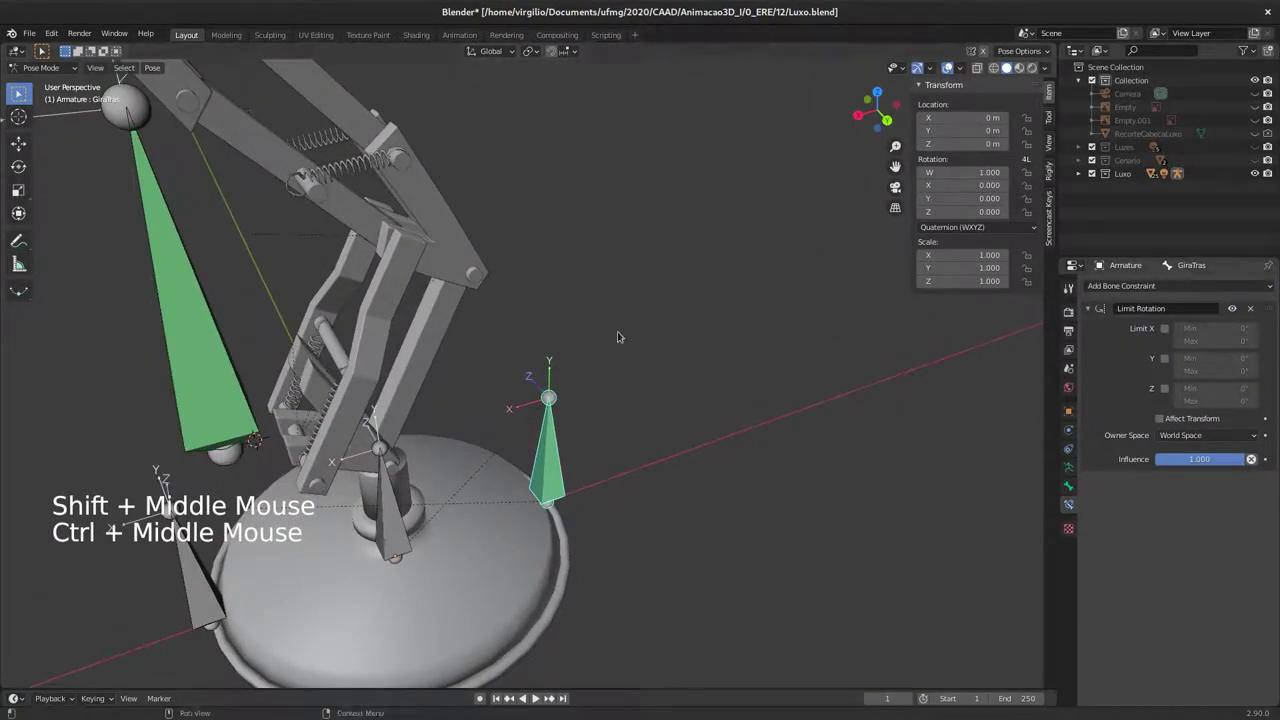
Step: Set the limit to Local Space, lock X and Y, keep Z 0°–90°, and test-rotate the bone
click(1201, 435)
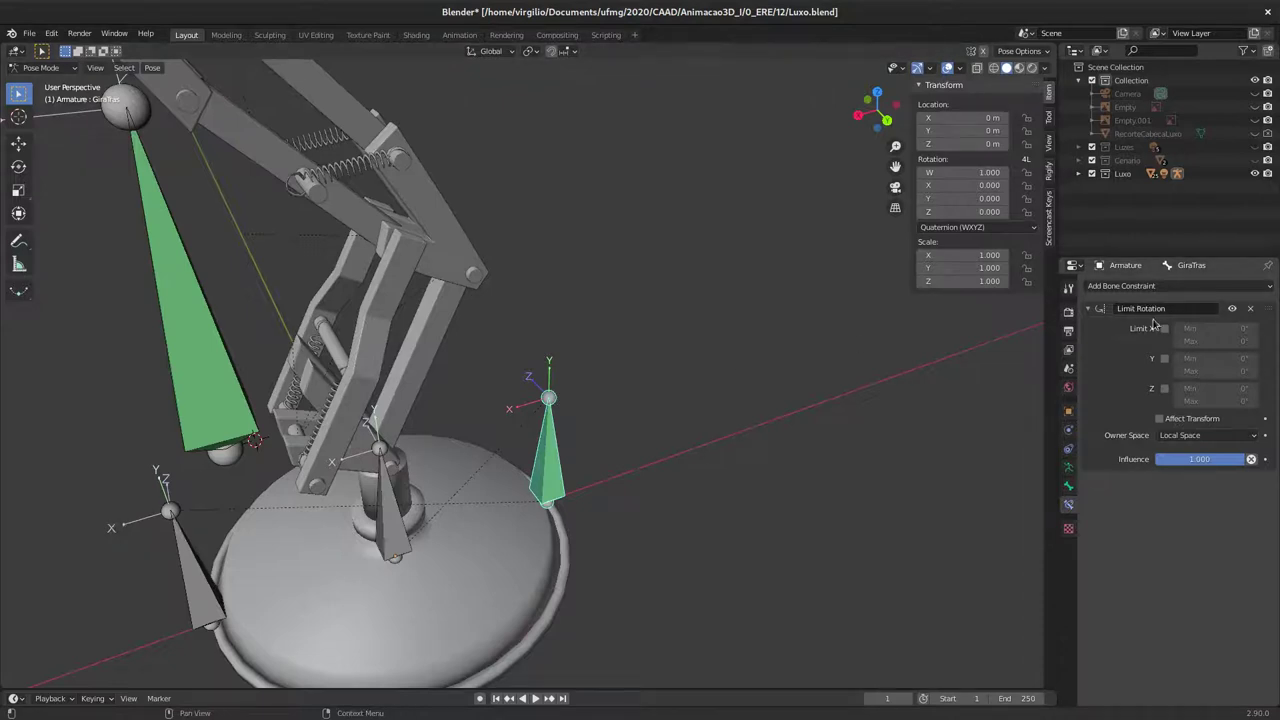
click(1173, 329)
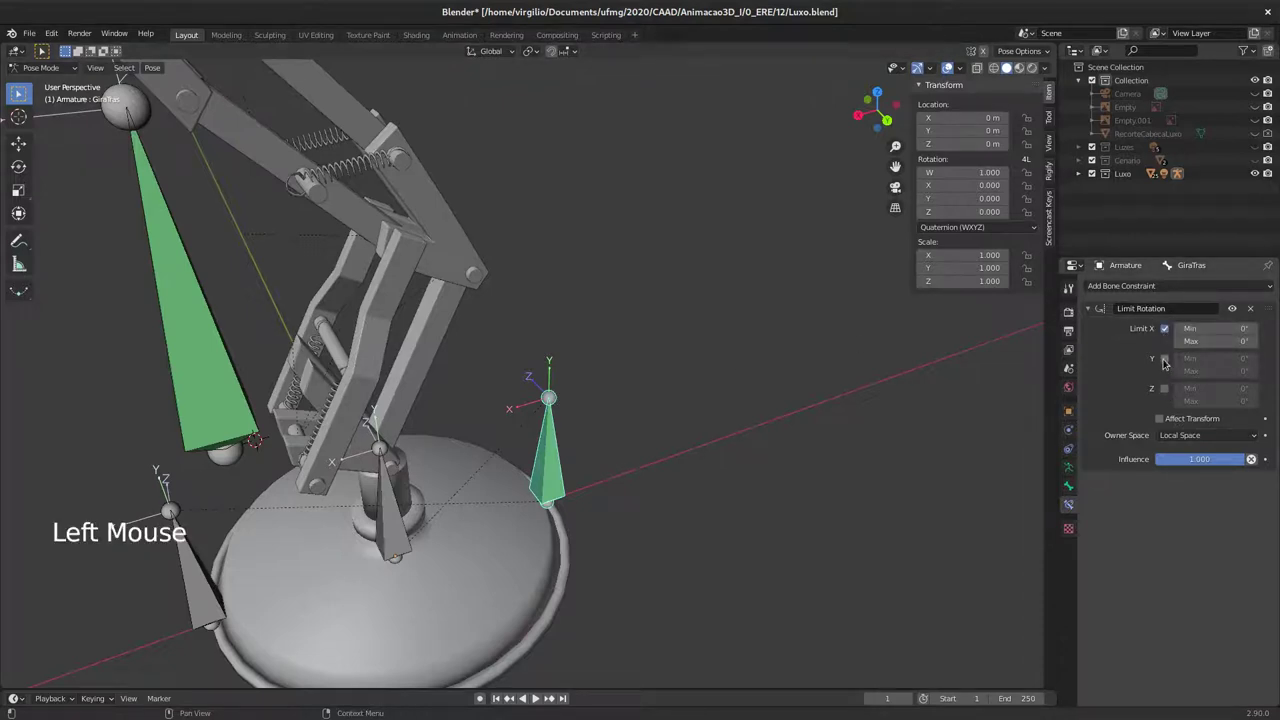
click(1174, 360)
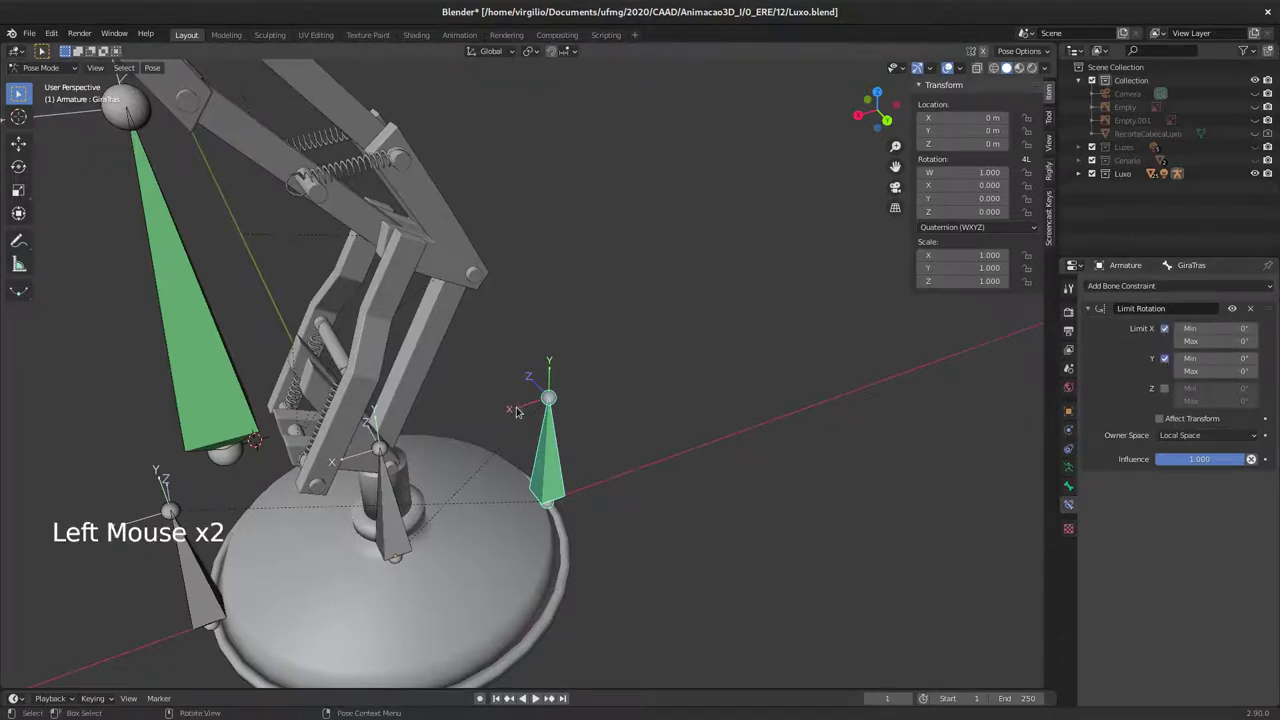
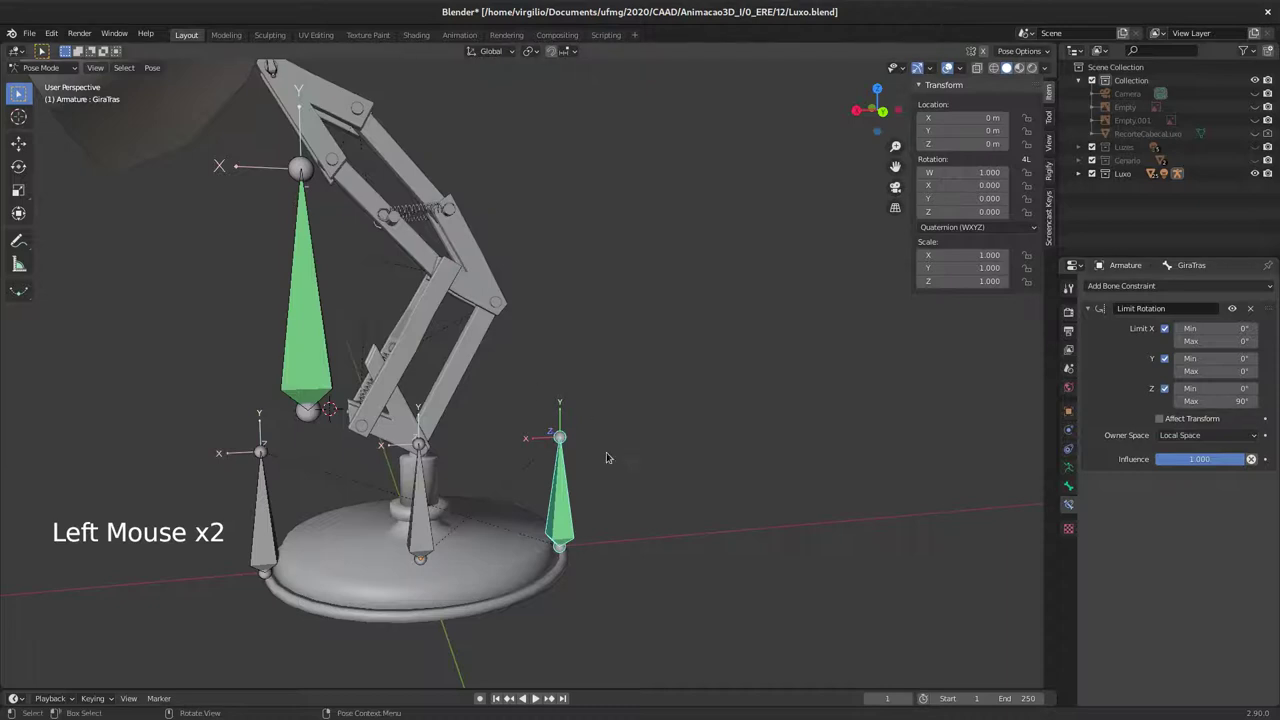
key(r)
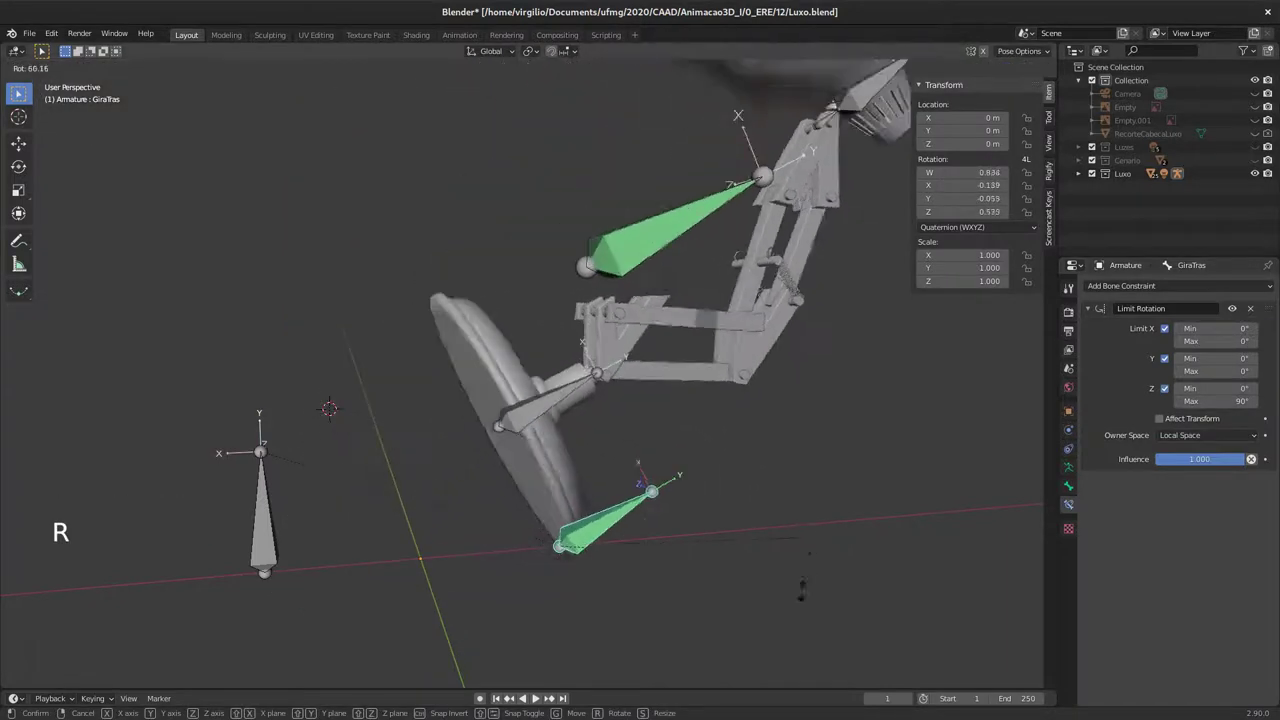
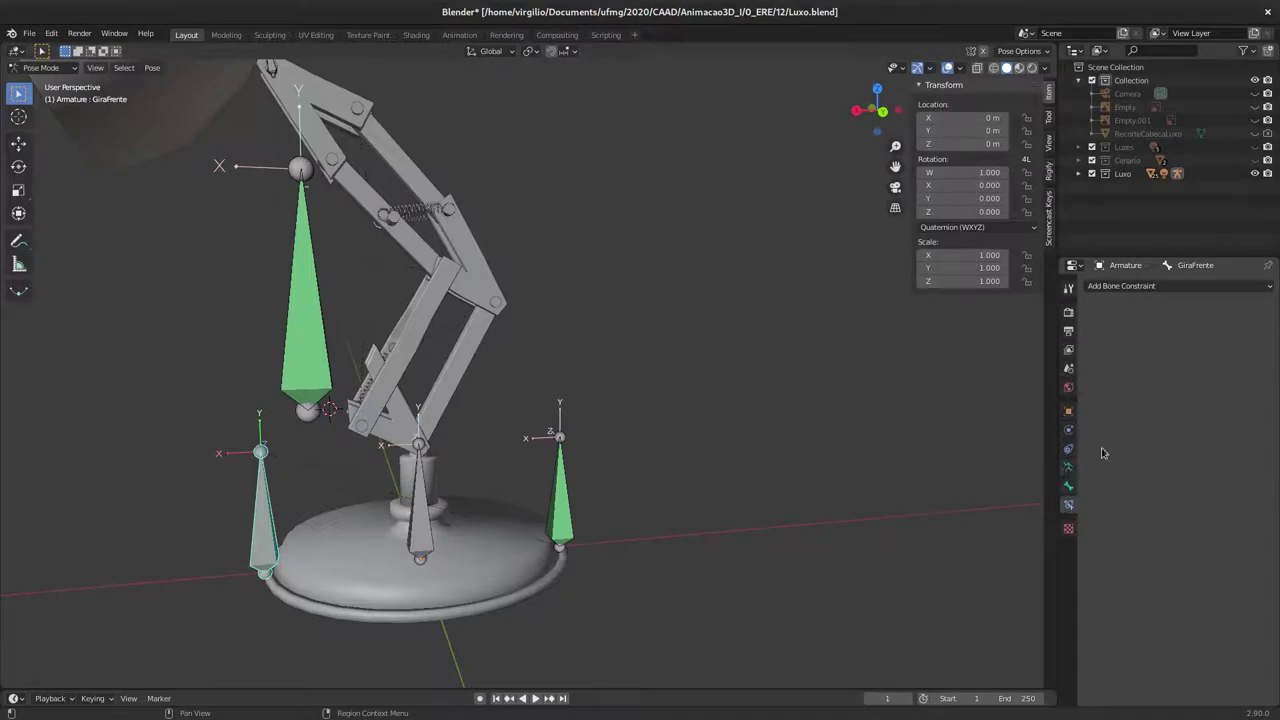
Step: Add a Local Space Limit Rotation to GiraPente locking X and Y with Z min -90°, max 0°
click(1161, 292)
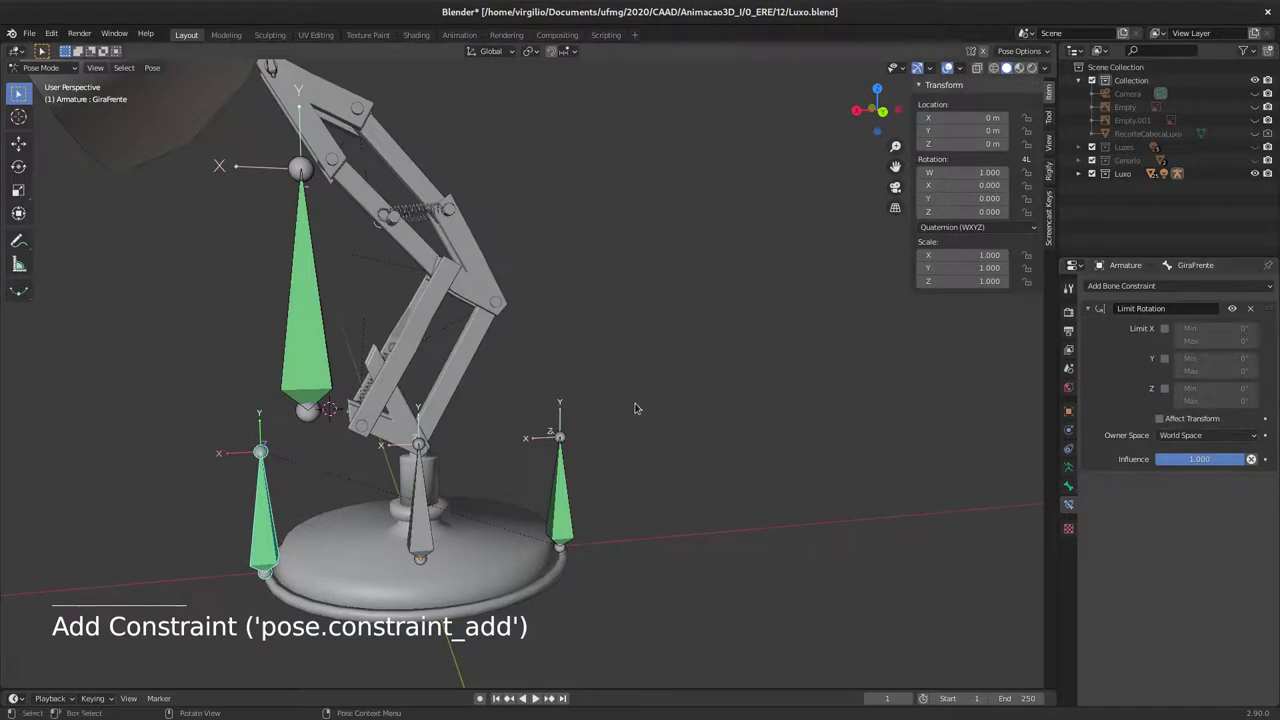
middle_click(237, 426)
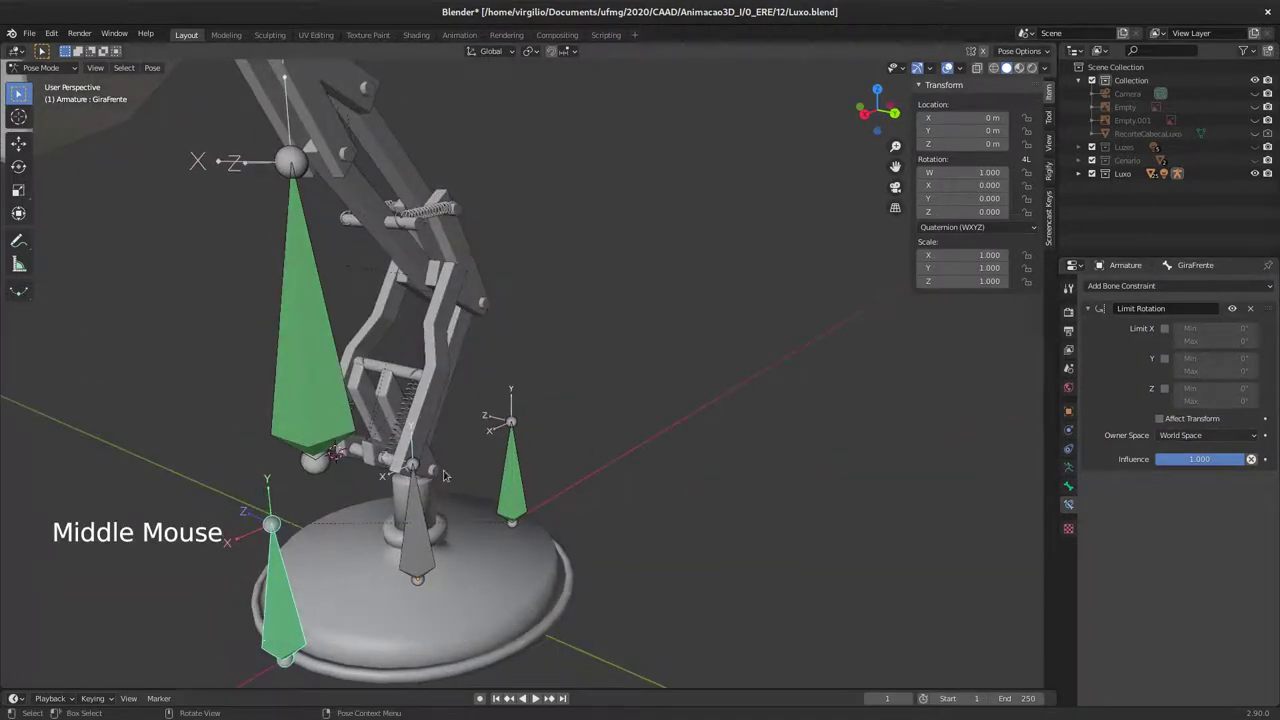
double_click(1165, 359)
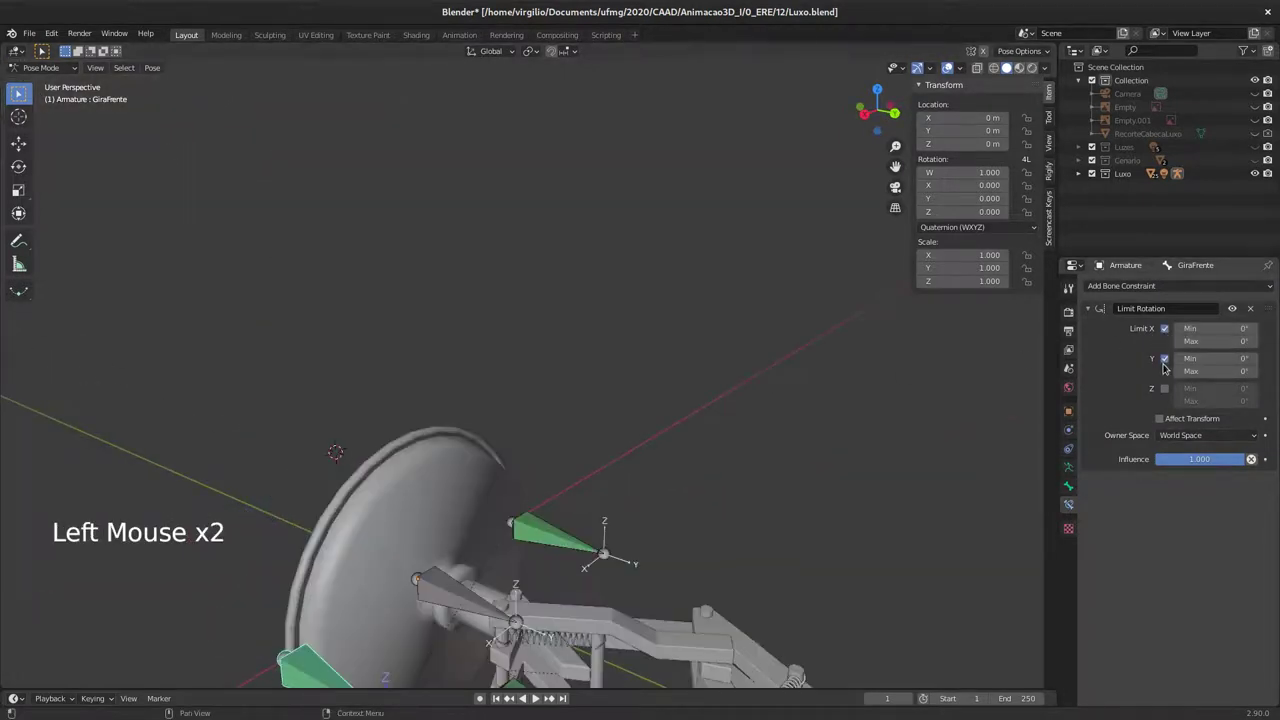
click(1205, 436)
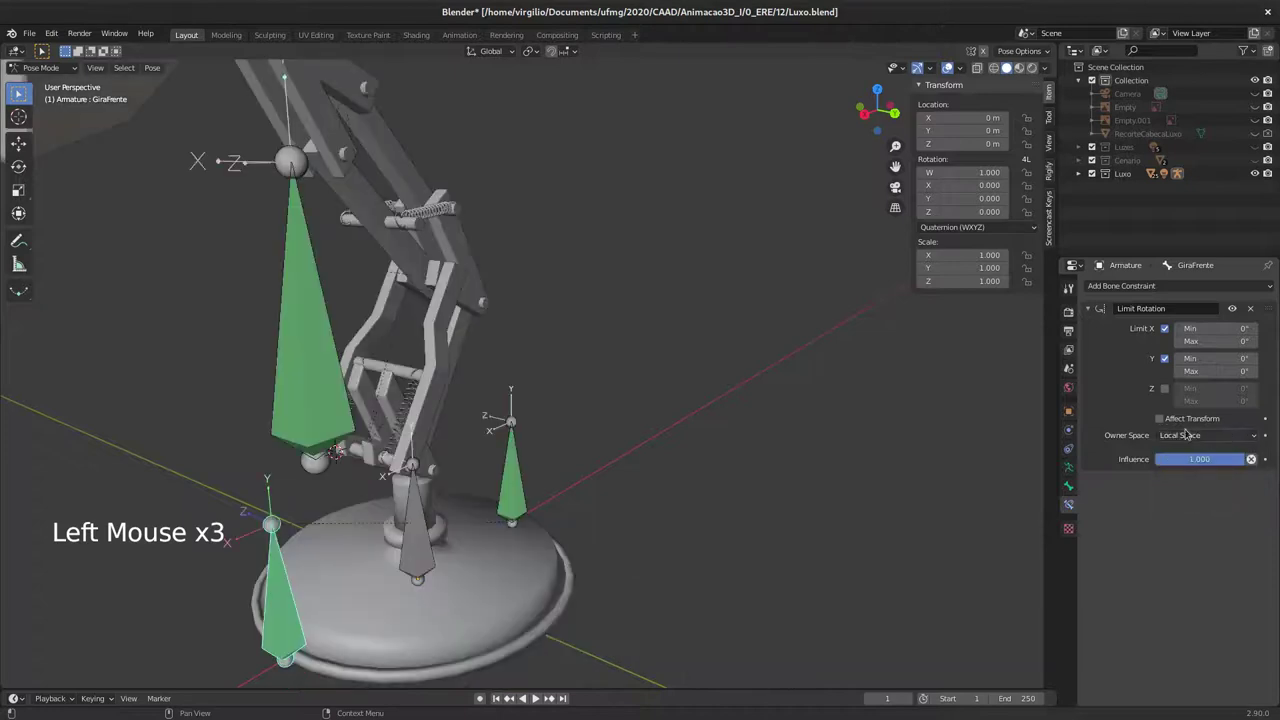
middle_click(434, 375)
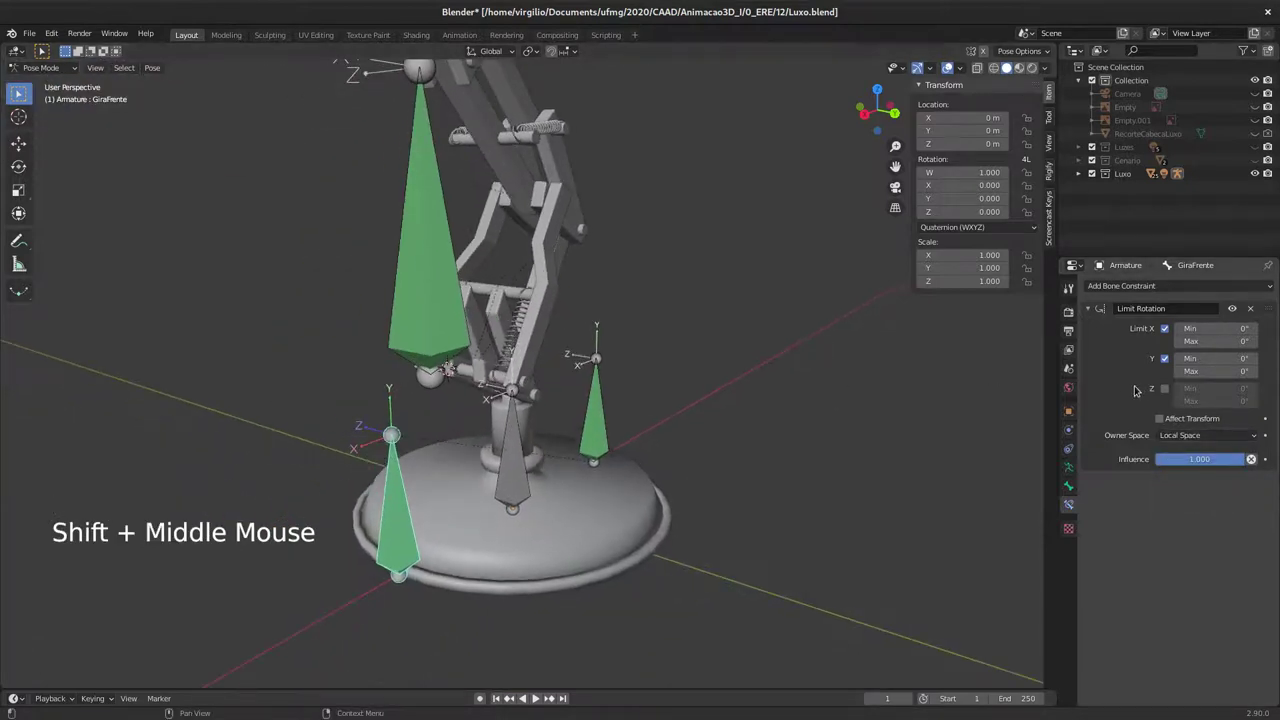
click(1174, 387)
middle_click(590, 423)
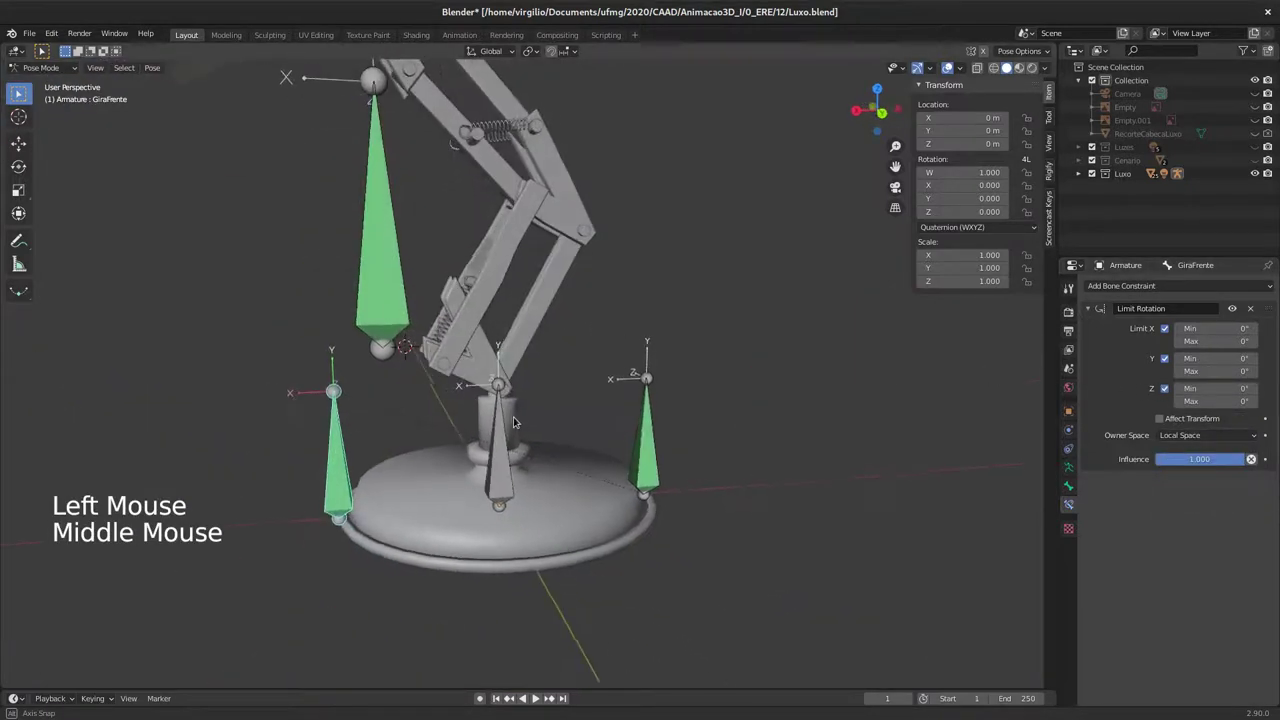
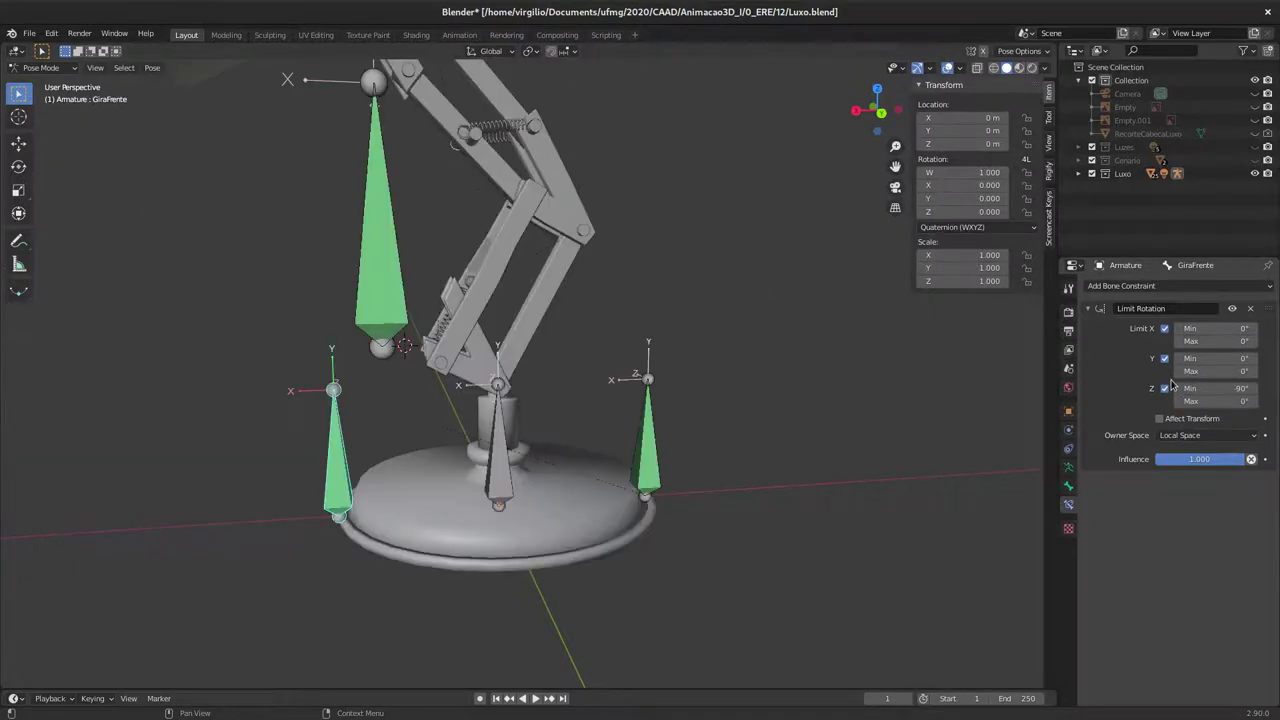
click(342, 454)
Step: Test-rotate GiraPente against the new limit, then make D_Base the active bone
key(r)
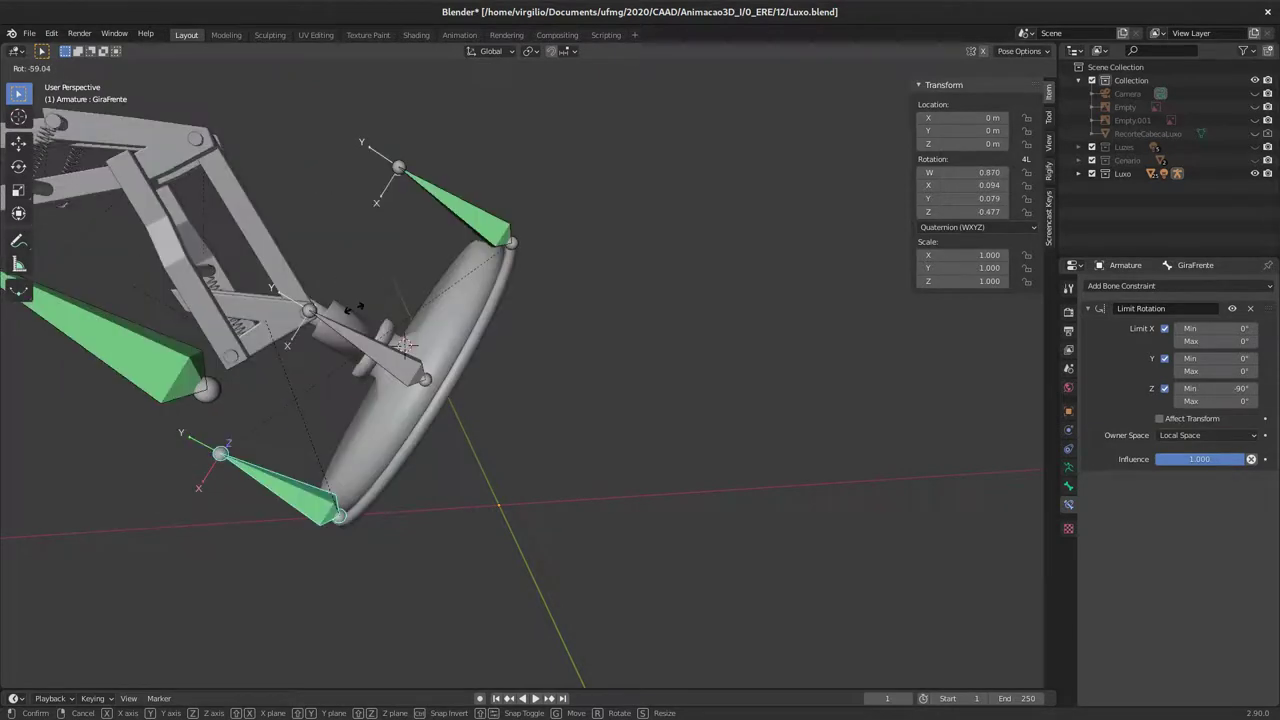
middle_click(520, 335)
middle_click(469, 375)
middle_click(487, 401)
middle_click(476, 414)
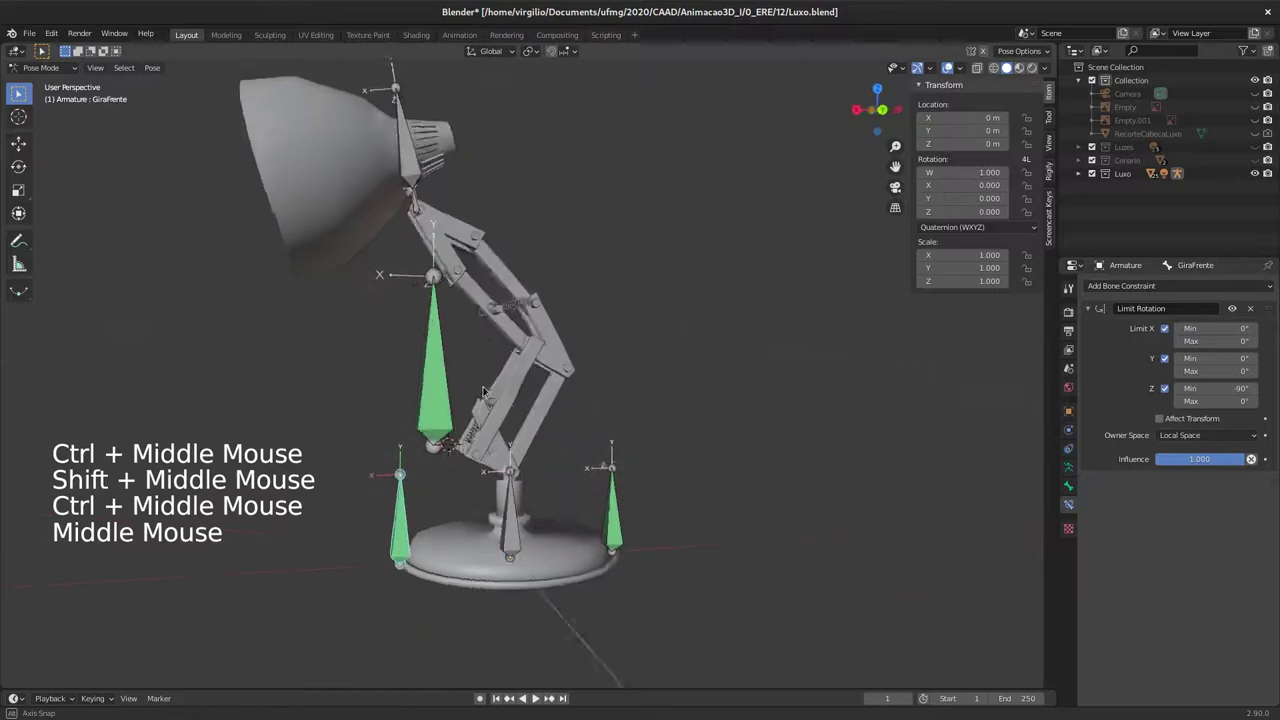
middle_click(484, 395)
middle_click(520, 411)
click(540, 483)
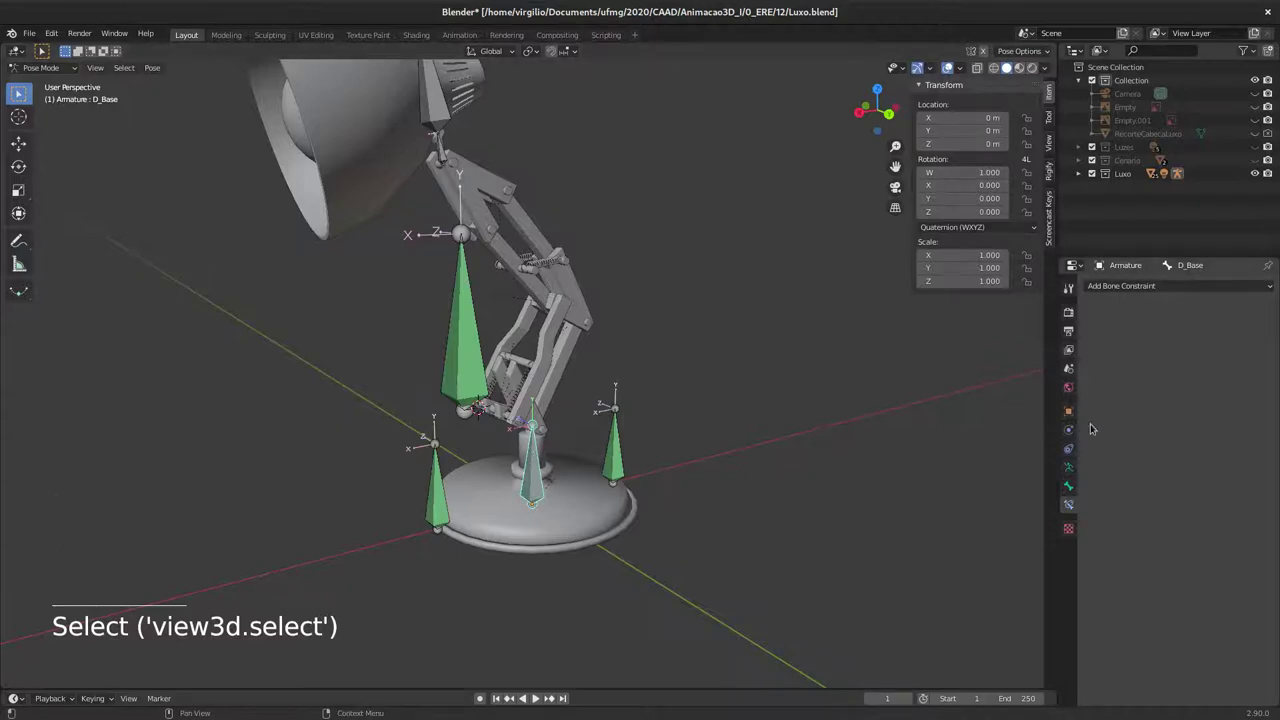
Step: Add a Local Space Limit Rotation to D_Base locking X and Z at 0°, Y free
click(1163, 287)
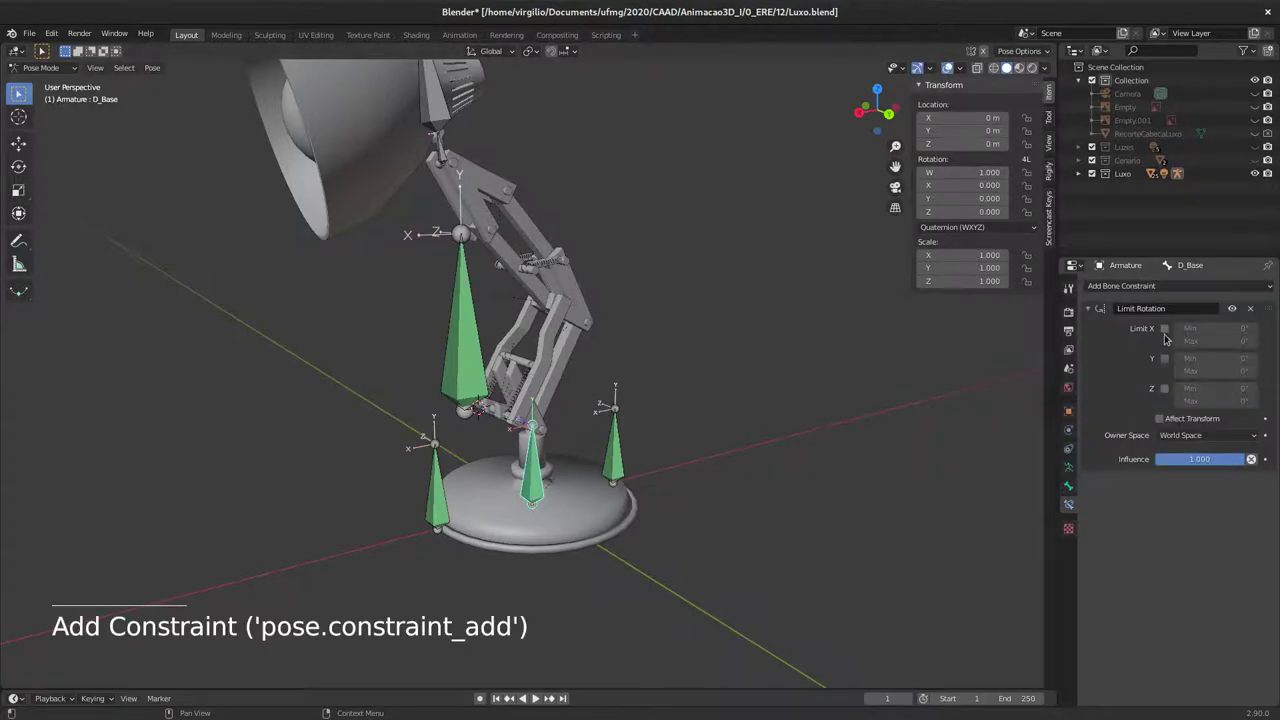
click(1175, 334)
click(1171, 392)
click(1203, 433)
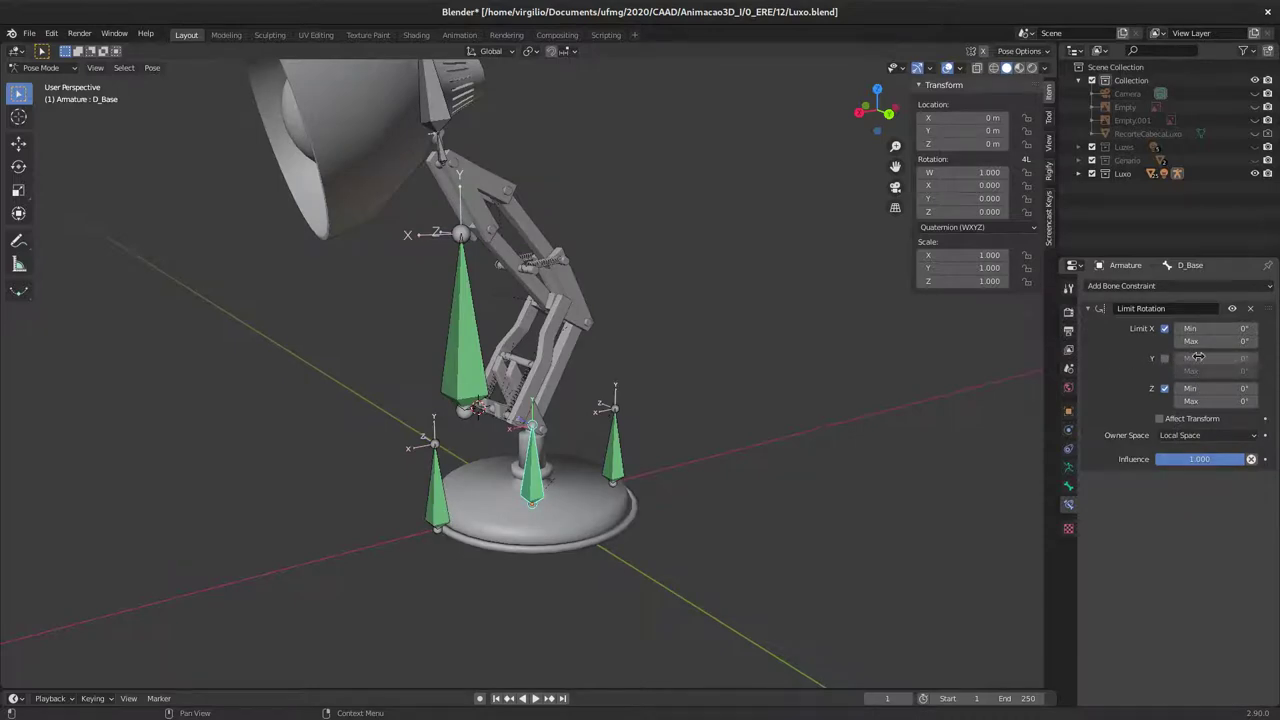
Step: Rotate D_Base a couple of times to confirm only Y turns, inspecting the lamp from several angles
middle_click(555, 478)
key(r)
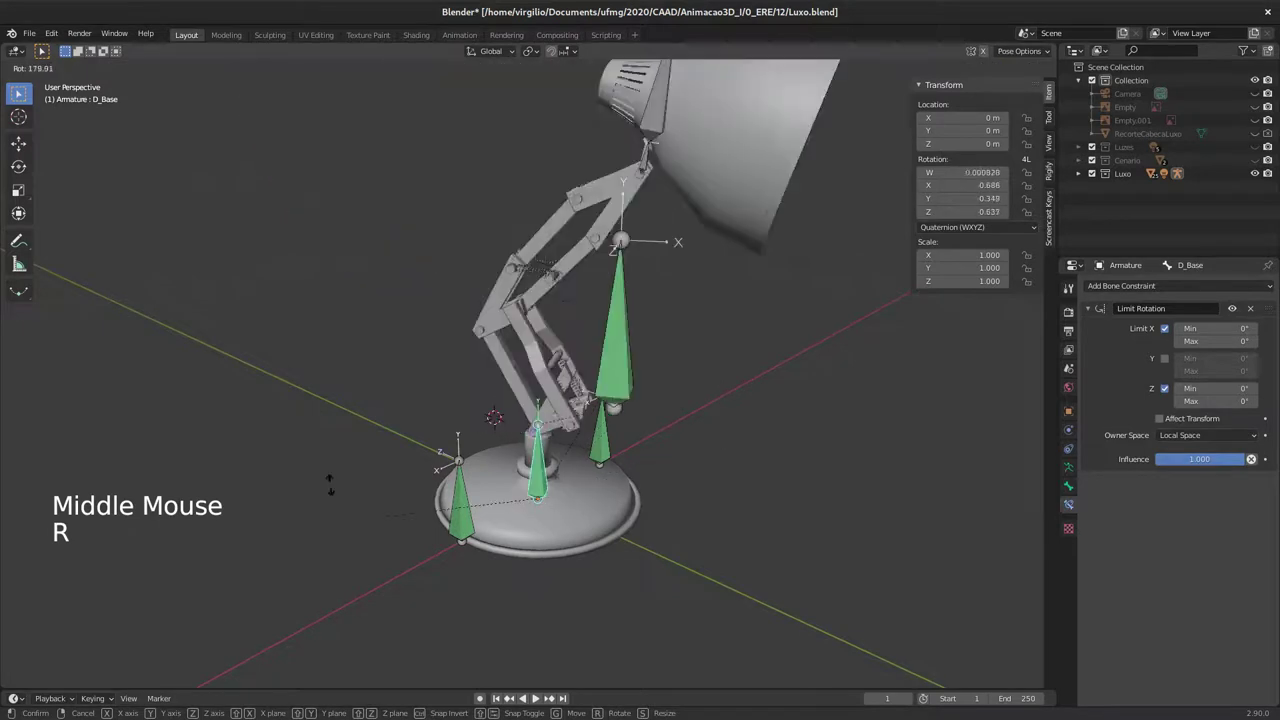
middle_click(674, 469)
middle_click(662, 463)
middle_click(636, 479)
key(r)
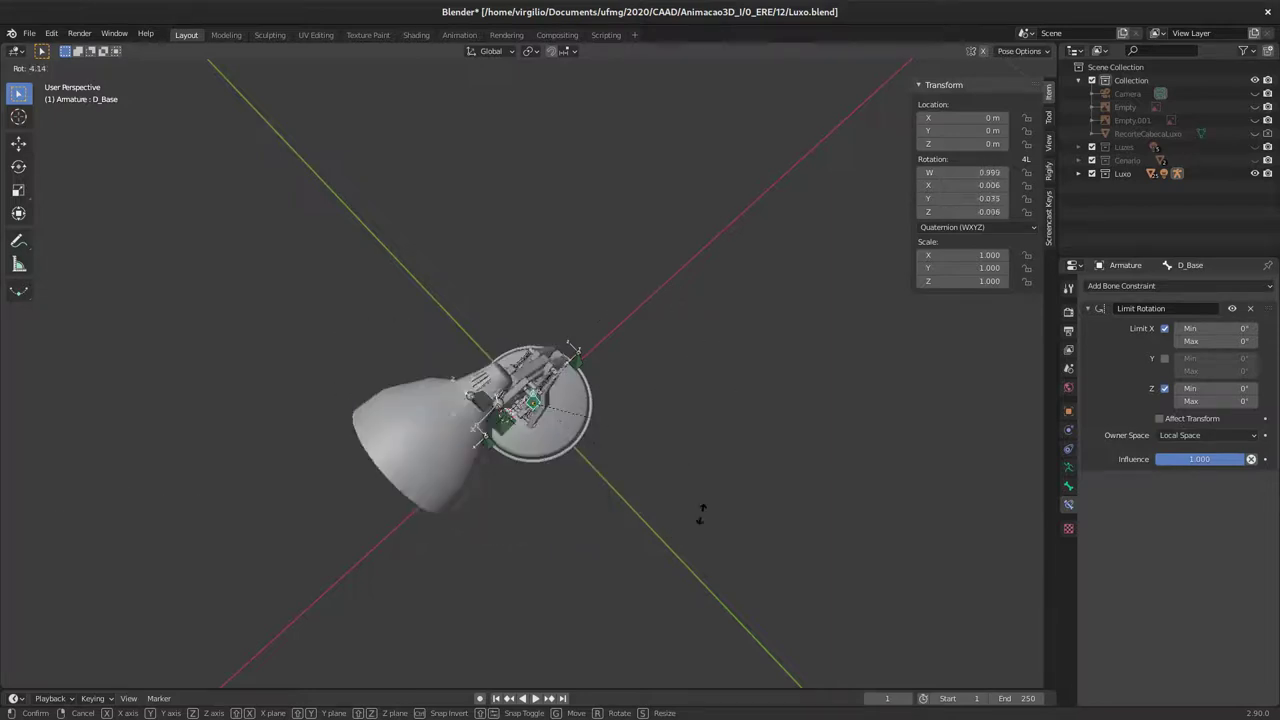
middle_click(620, 459)
middle_click(570, 392)
middle_click(591, 375)
middle_click(609, 411)
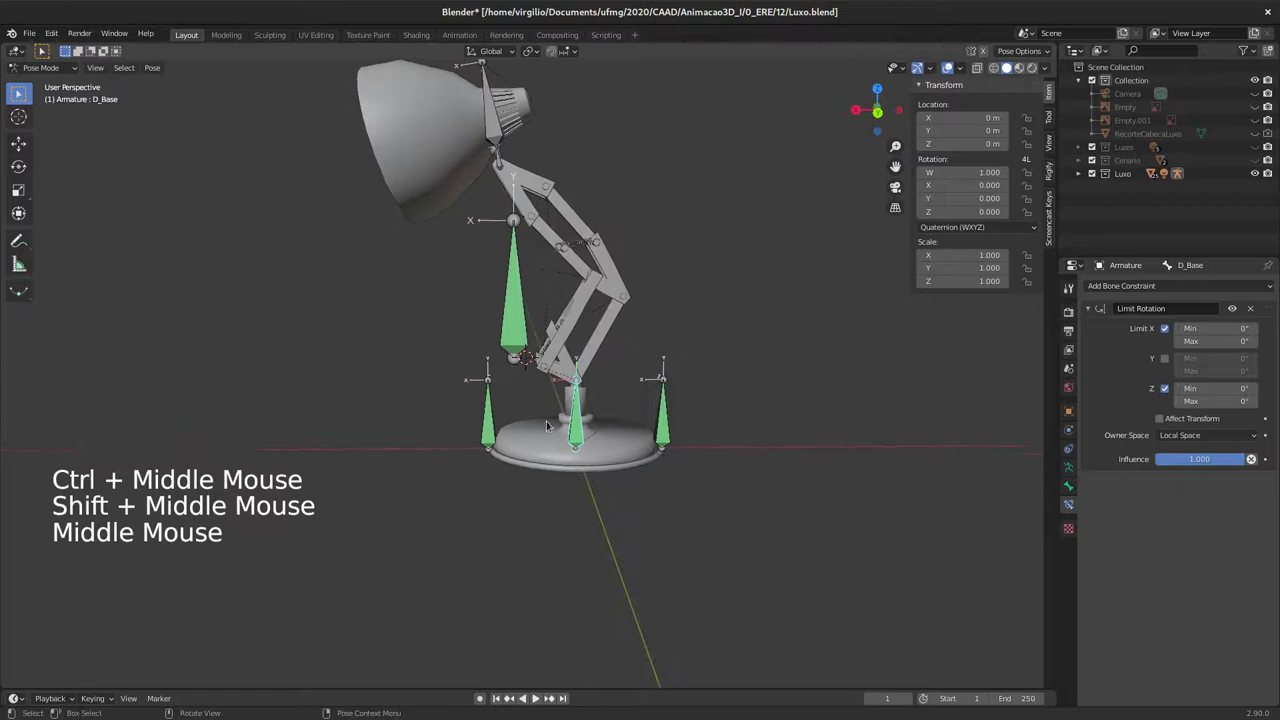
middle_click(584, 397)
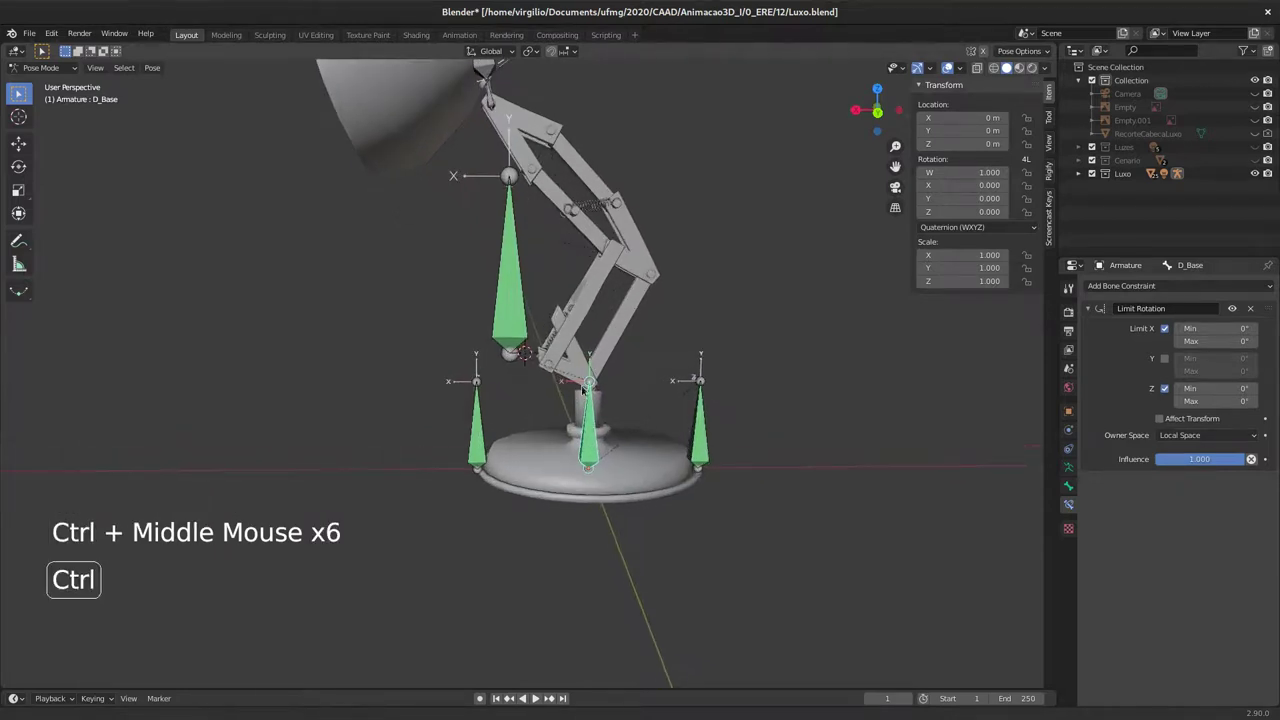
middle_click(586, 427)
middle_click(598, 451)
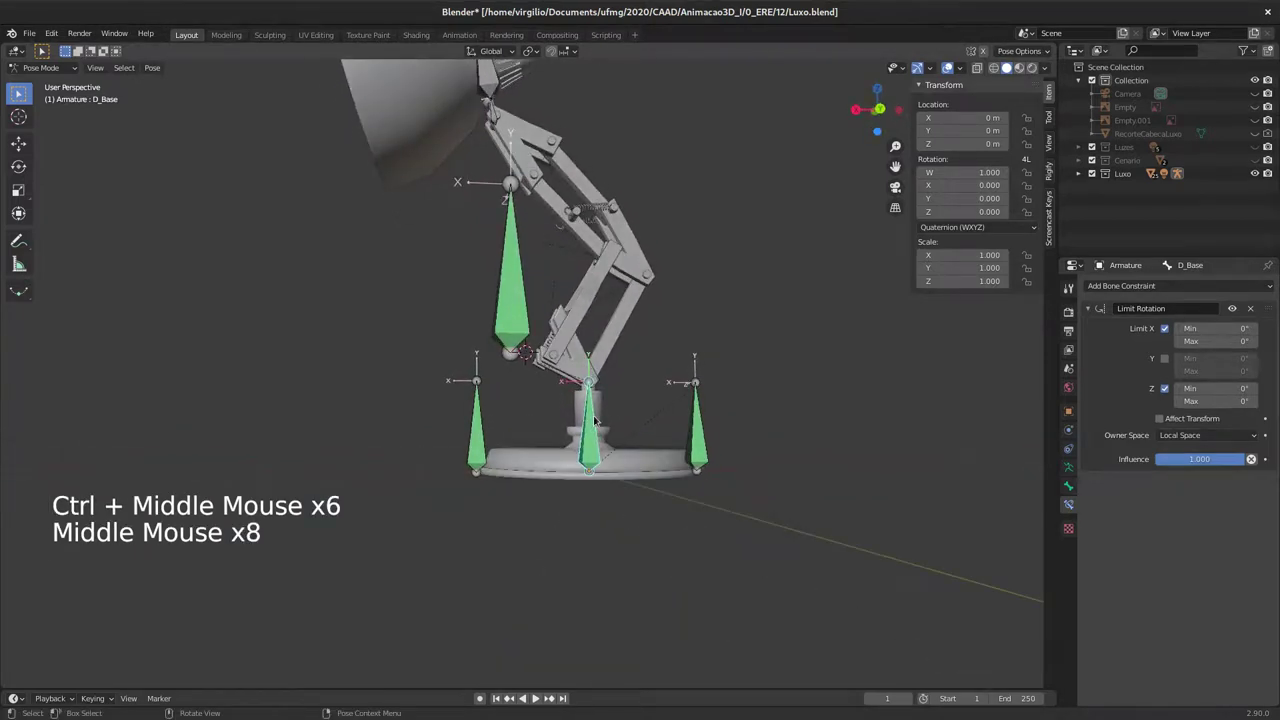
middle_click(594, 419)
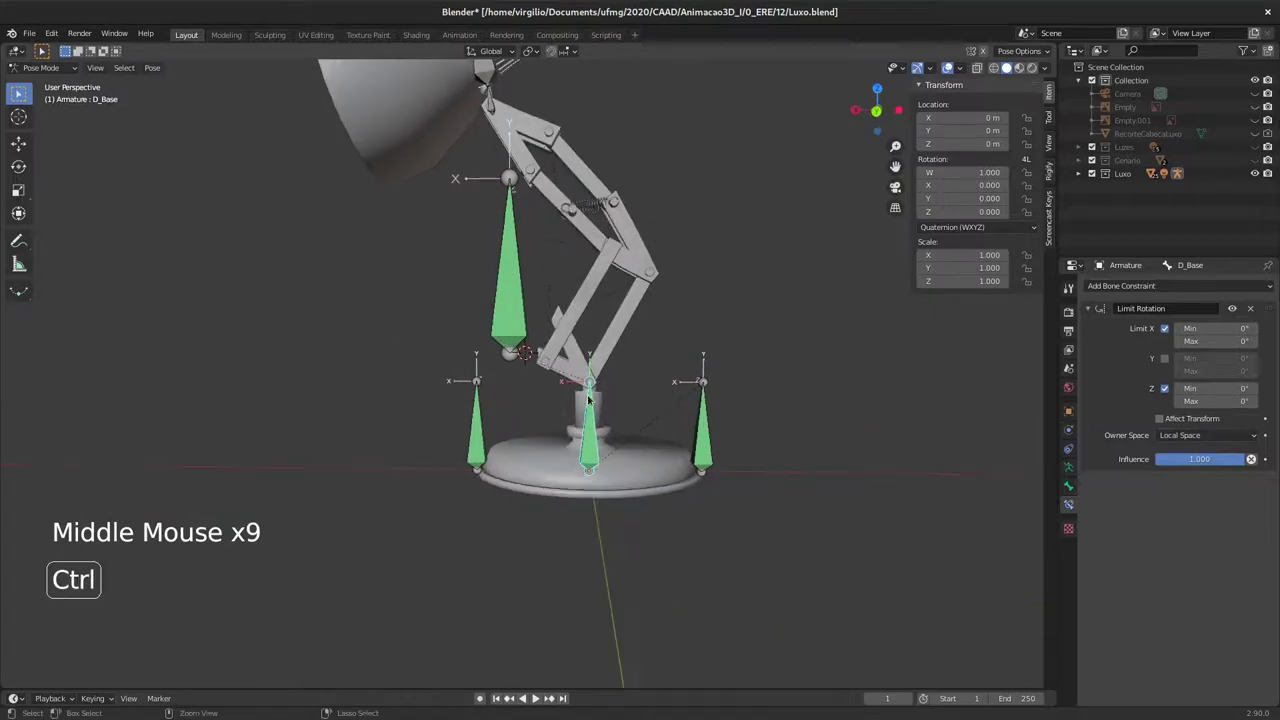
middle_click(596, 406)
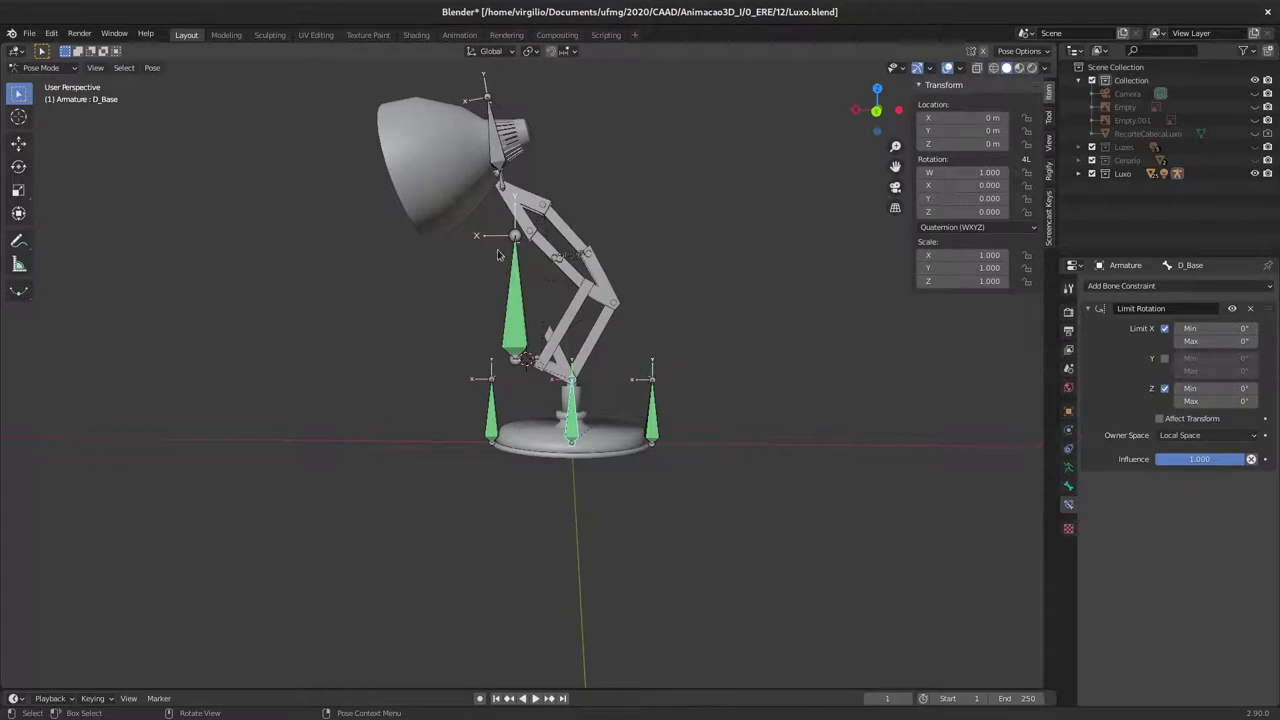
middle_click(554, 387)
middle_click(566, 394)
middle_click(572, 390)
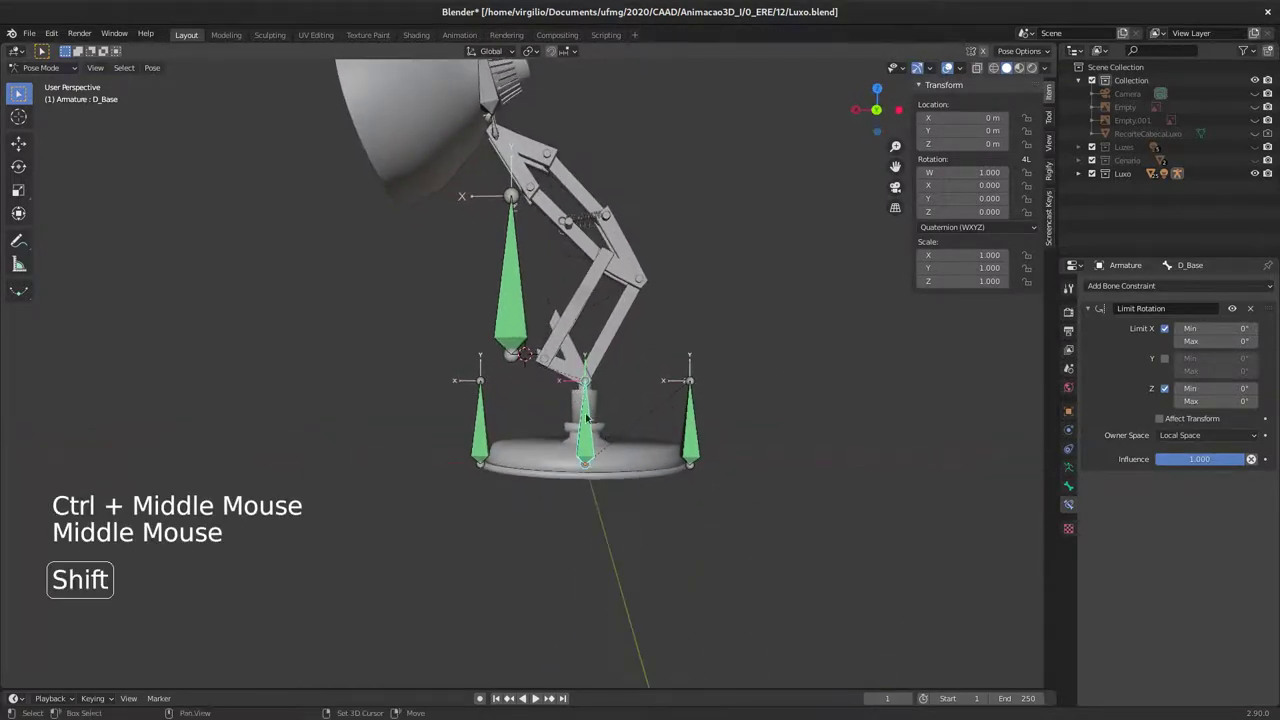
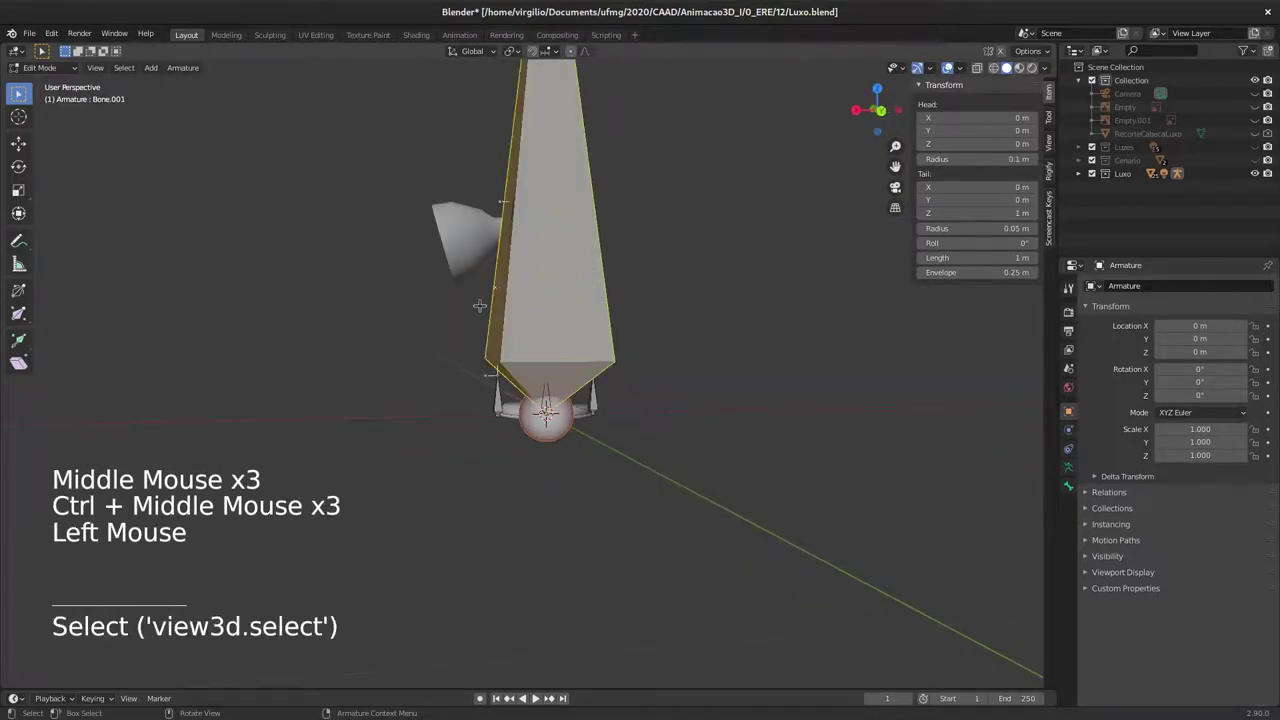
Step: Grab the Root bone tip and shorten the bone along Z to about 0.5 m
key(F2)
key(o)
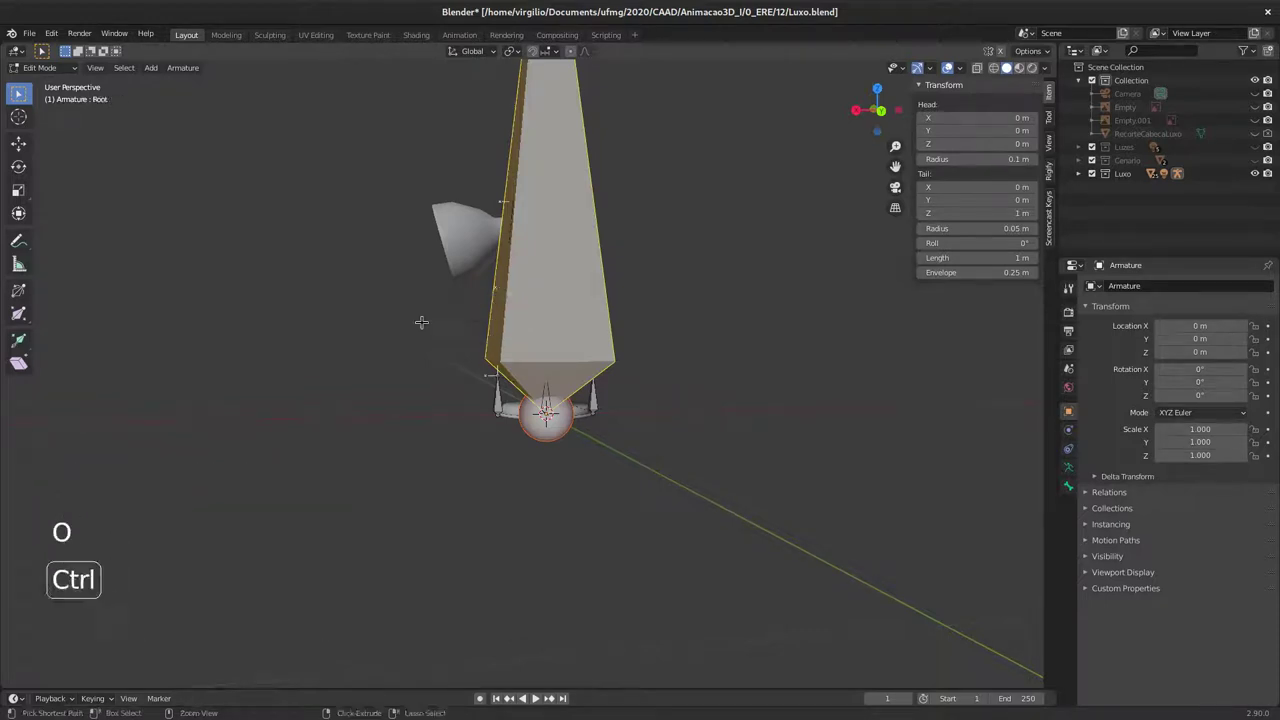
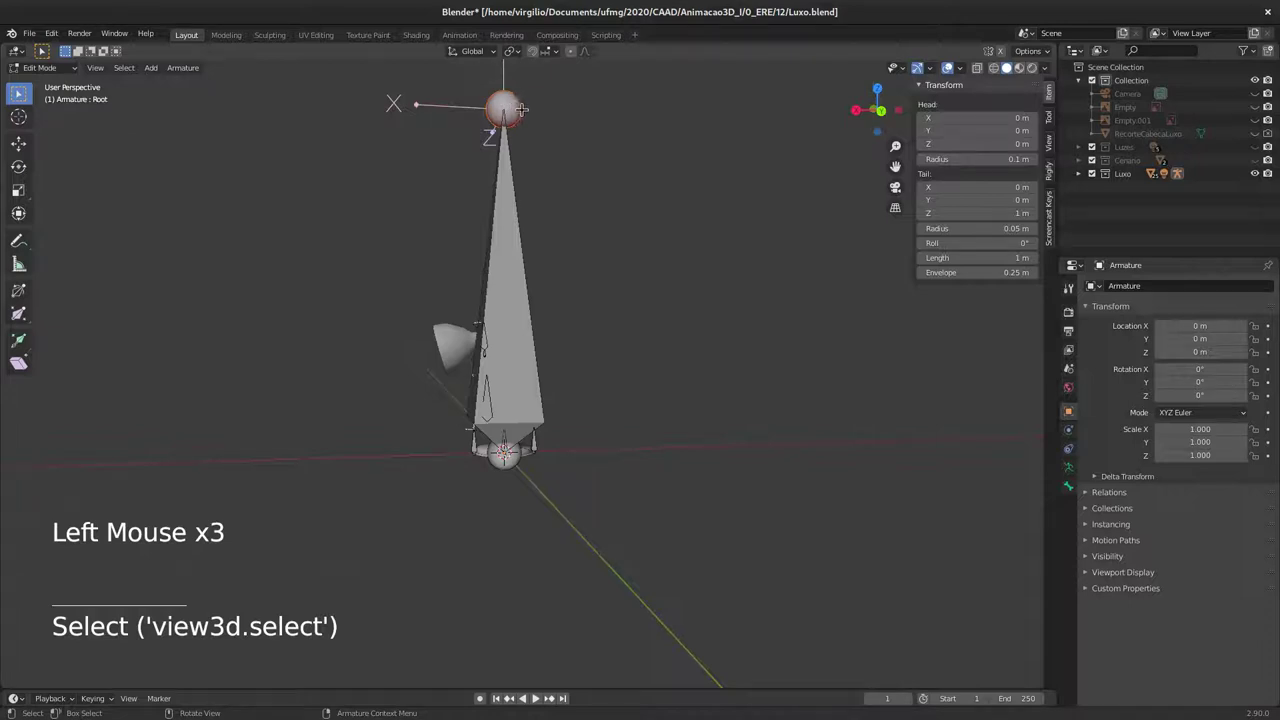
key(g)
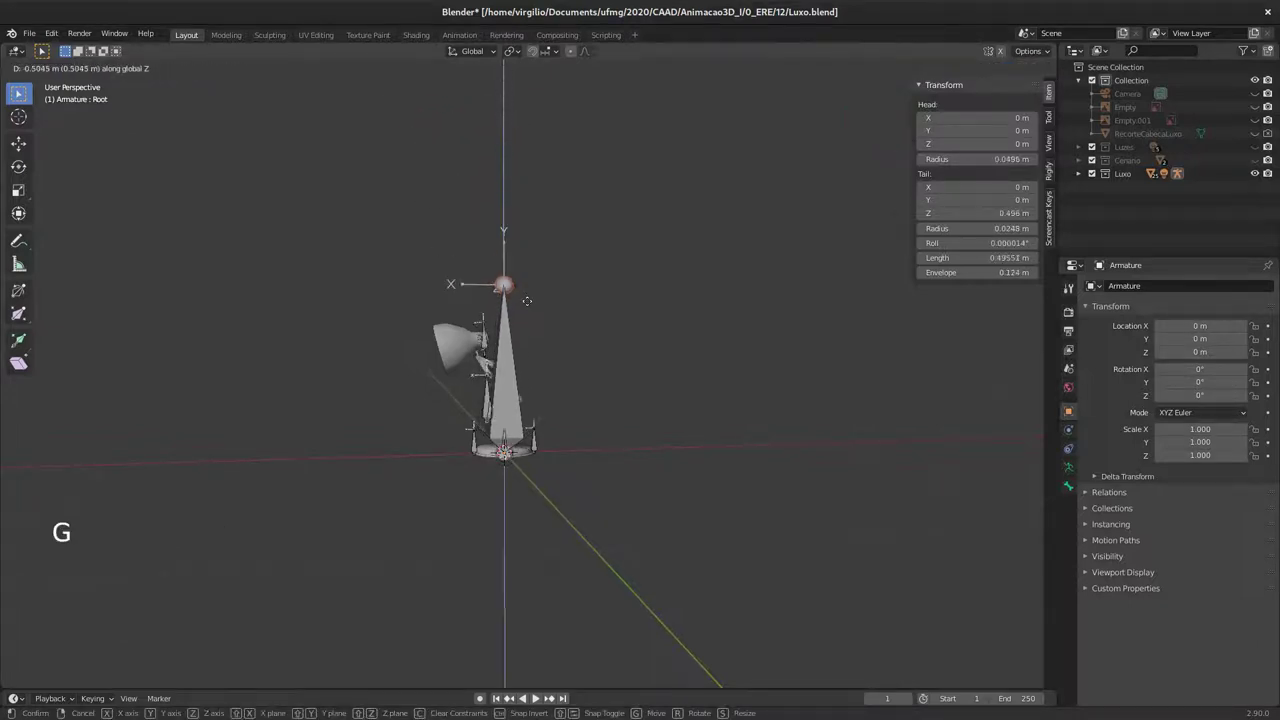
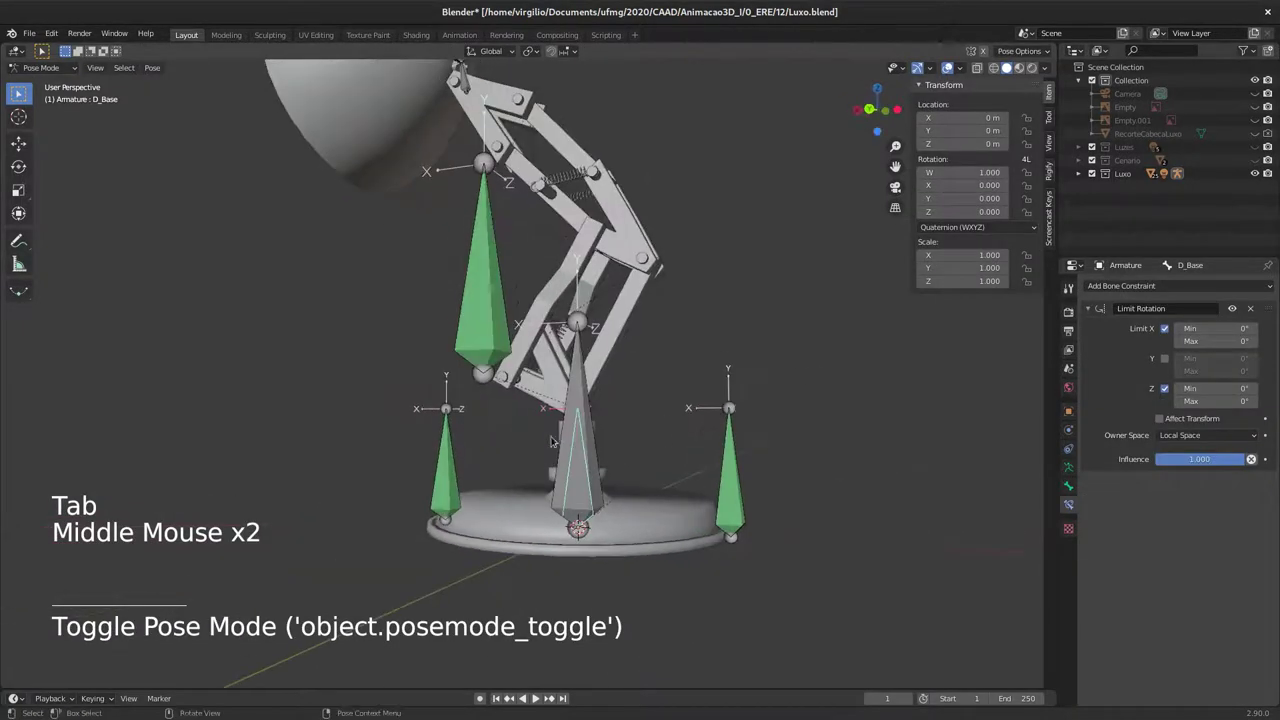
Step: Deselect all bones and enable the armature's second bone layer to reveal the helper bones
key(m)
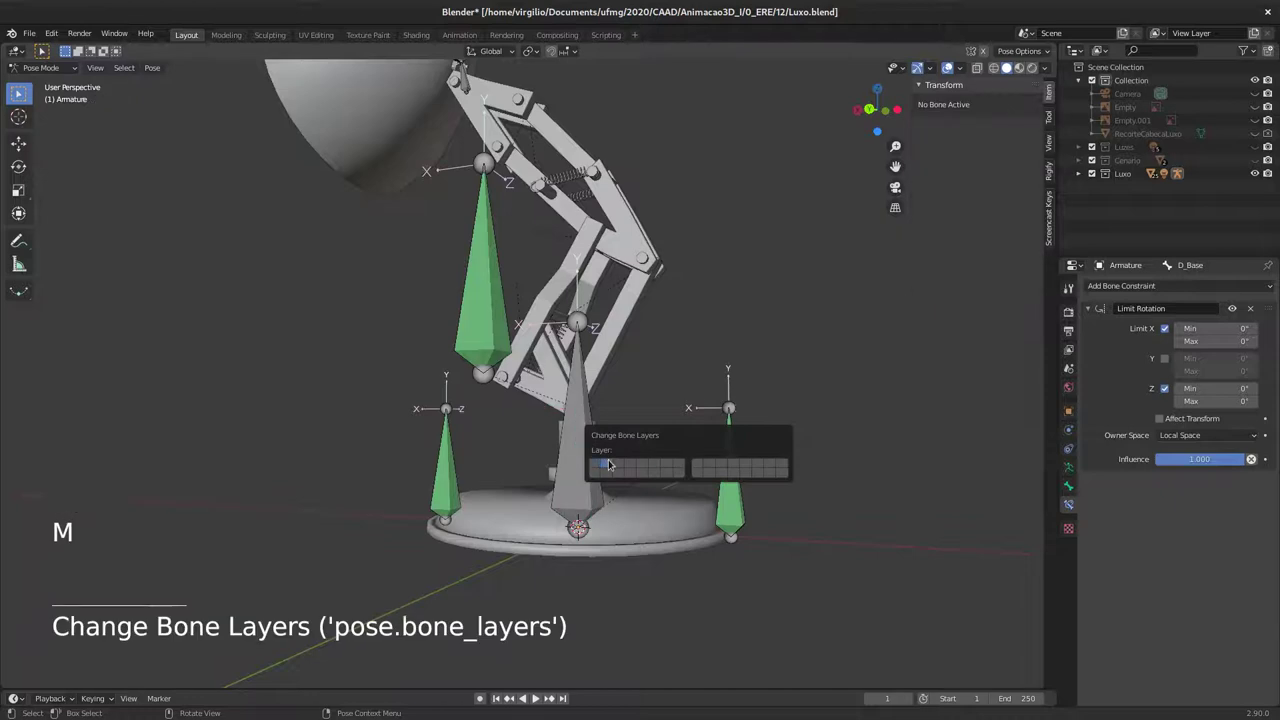
middle_click(646, 401)
middle_click(602, 437)
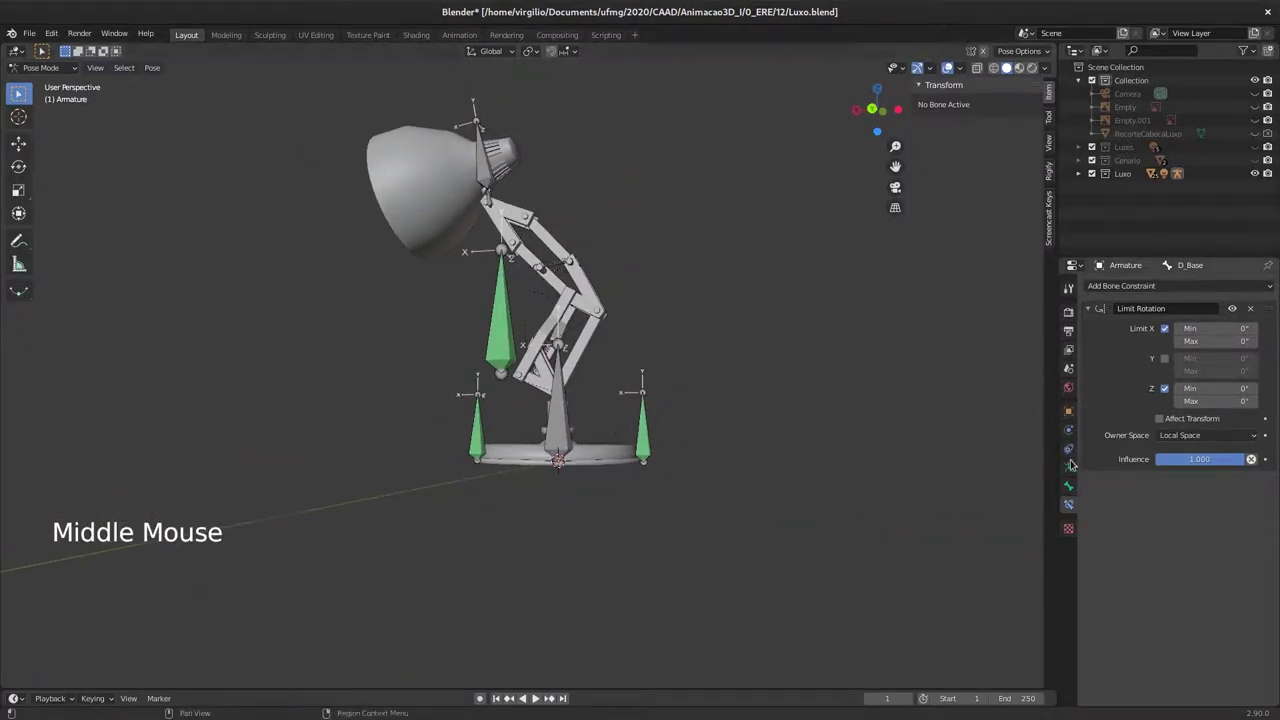
click(1073, 467)
click(1109, 356)
middle_click(562, 412)
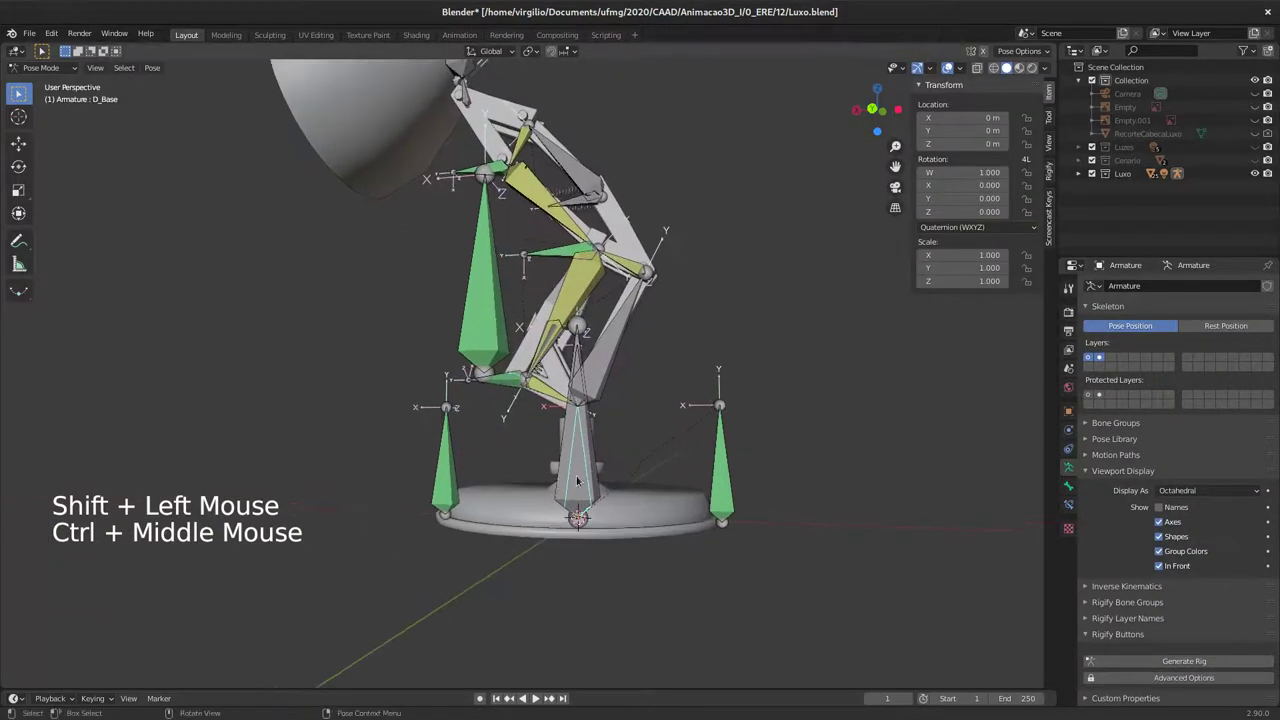
Step: Select the GiraPente helper bone and switch to Edit Mode to inspect it
click(456, 482)
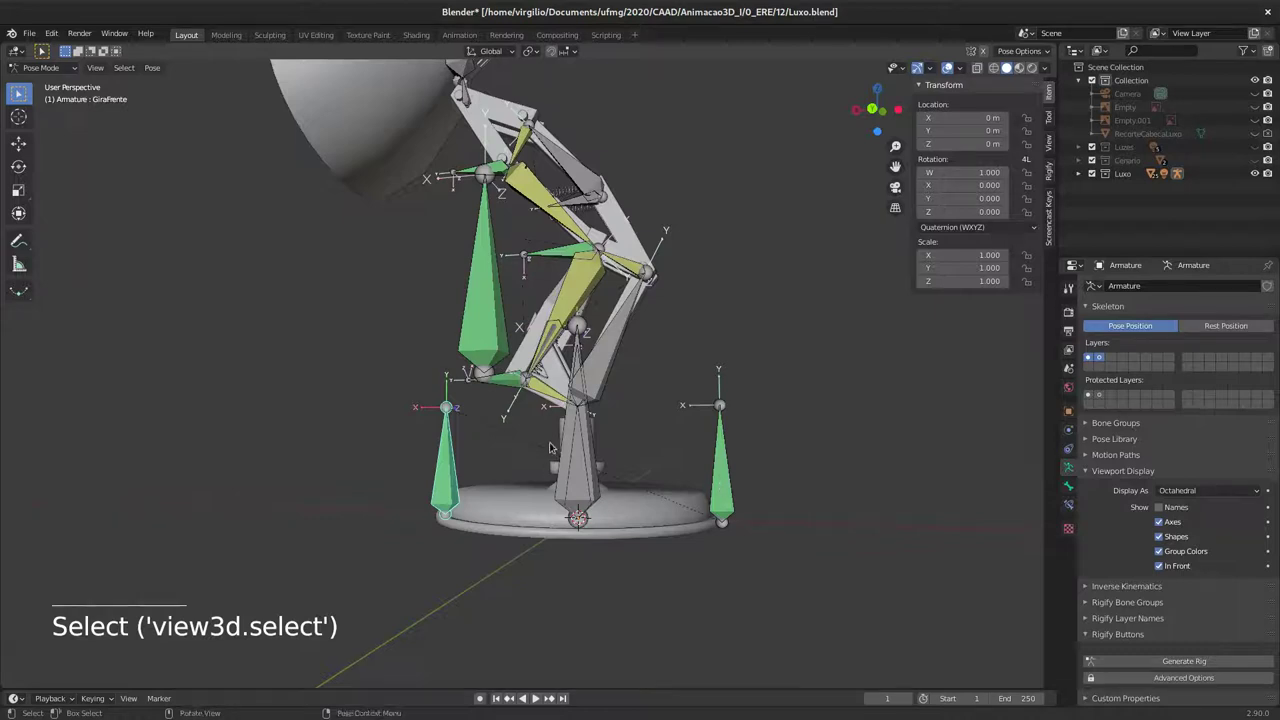
middle_click(537, 449)
middle_click(483, 459)
middle_click(489, 459)
key(Tab)
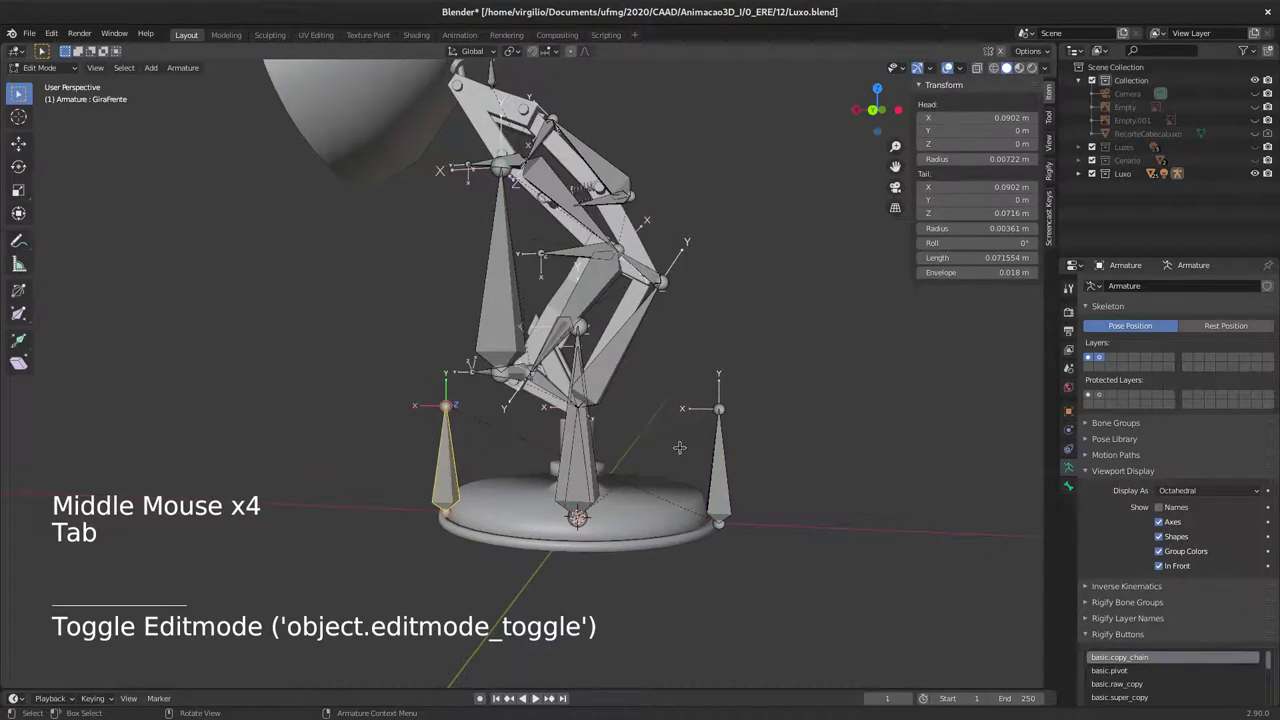
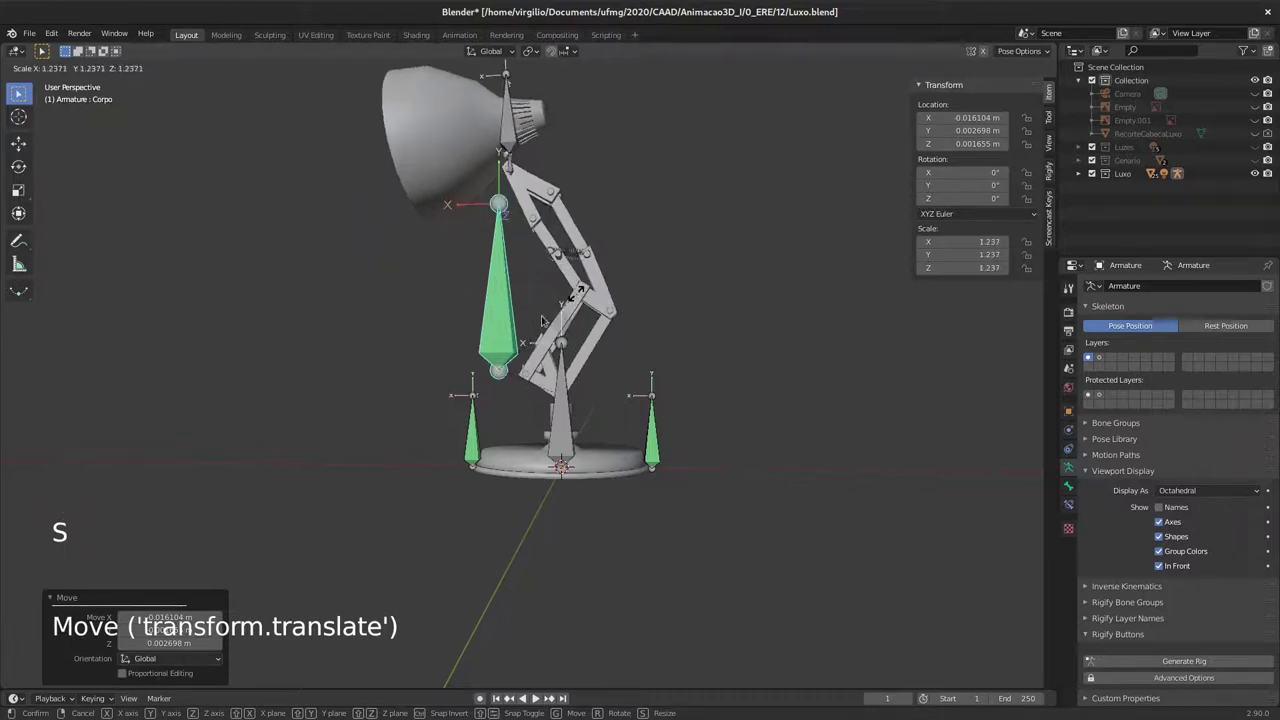
Step: Nudge Corpo, then select the neck bone D_Pescoco and rotate it to bend the lamp head
key(g)
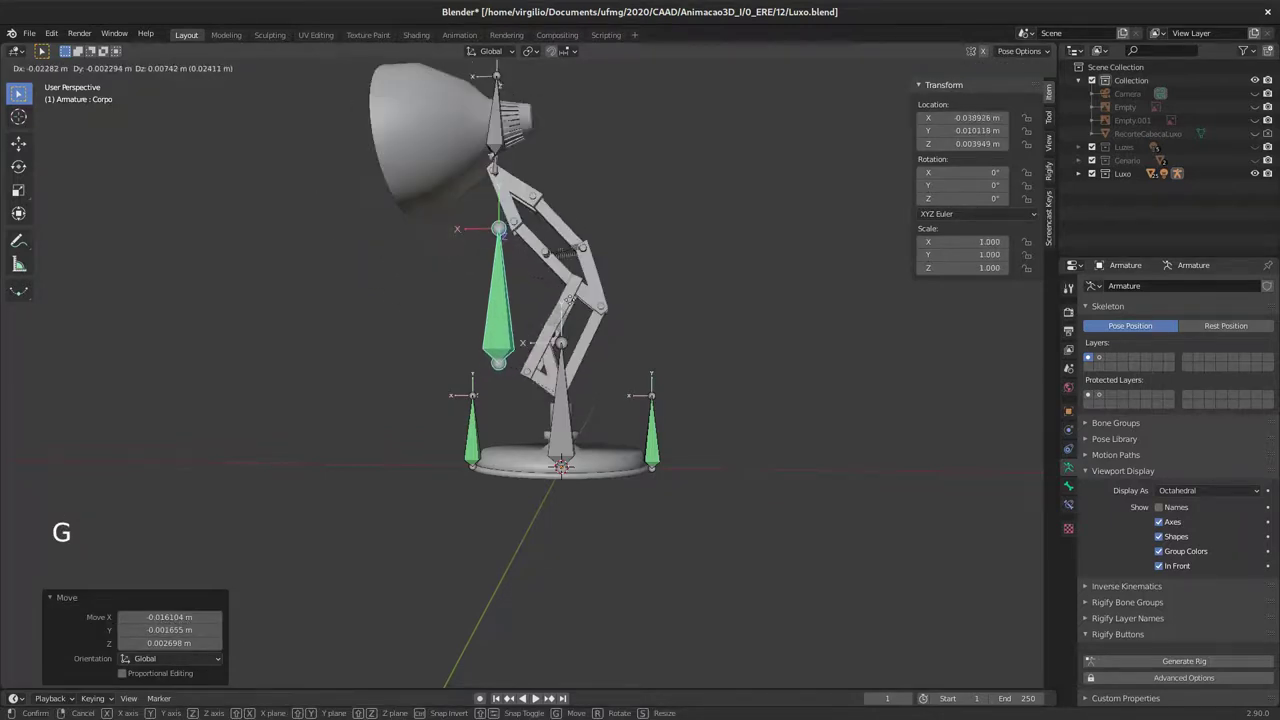
middle_click(529, 256)
middle_click(544, 311)
middle_click(524, 289)
click(524, 299)
middle_click(576, 287)
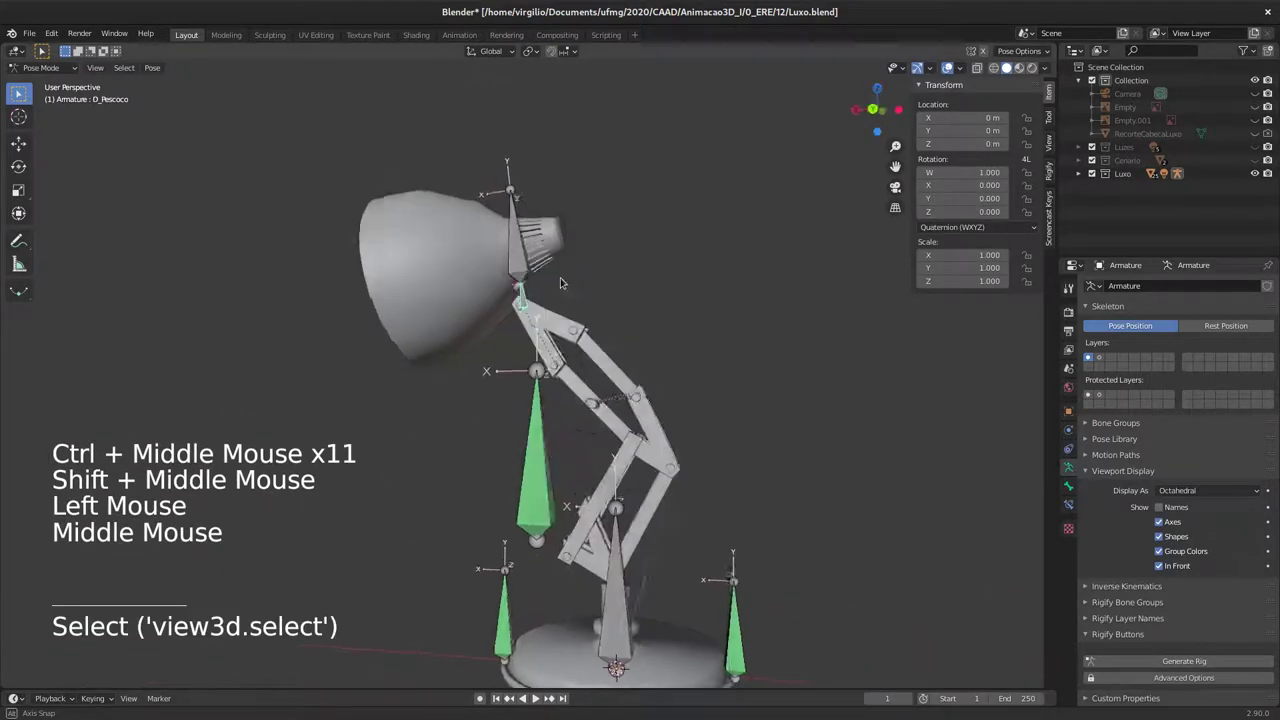
middle_click(579, 293)
middle_click(591, 308)
middle_click(621, 310)
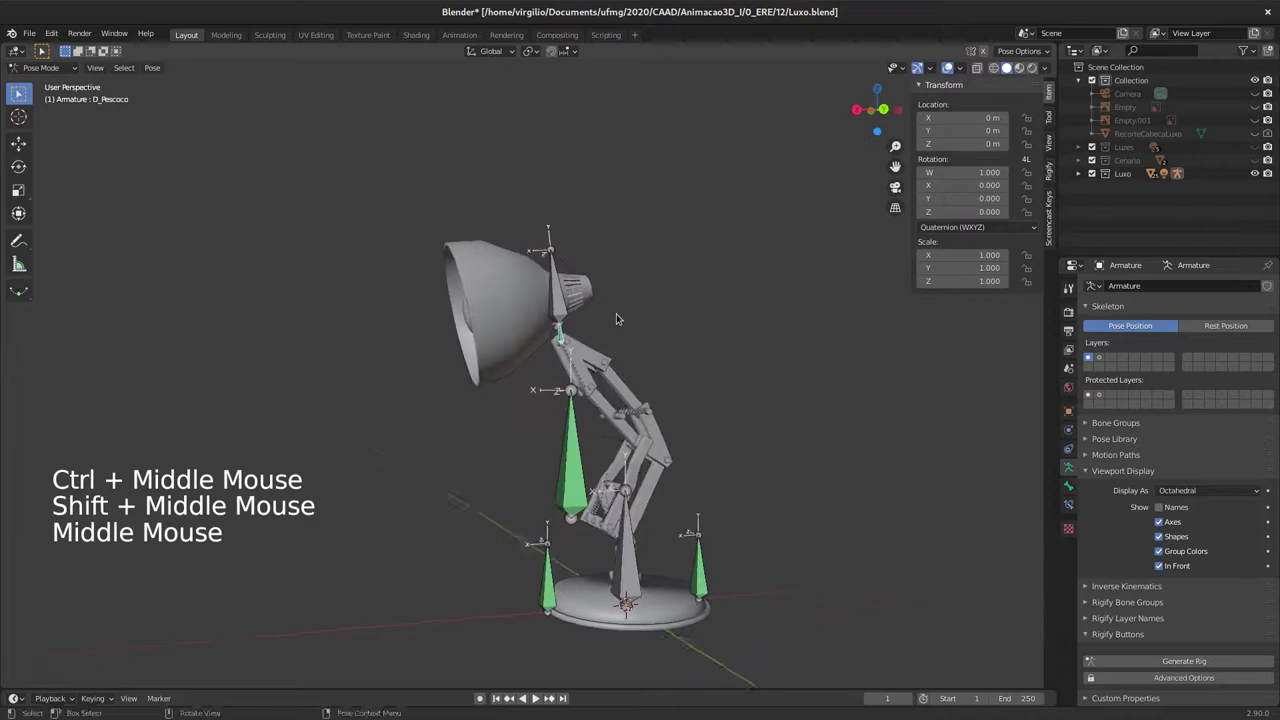
middle_click(606, 304)
middle_click(594, 295)
click(582, 297)
key(r)
click(582, 323)
key(r)
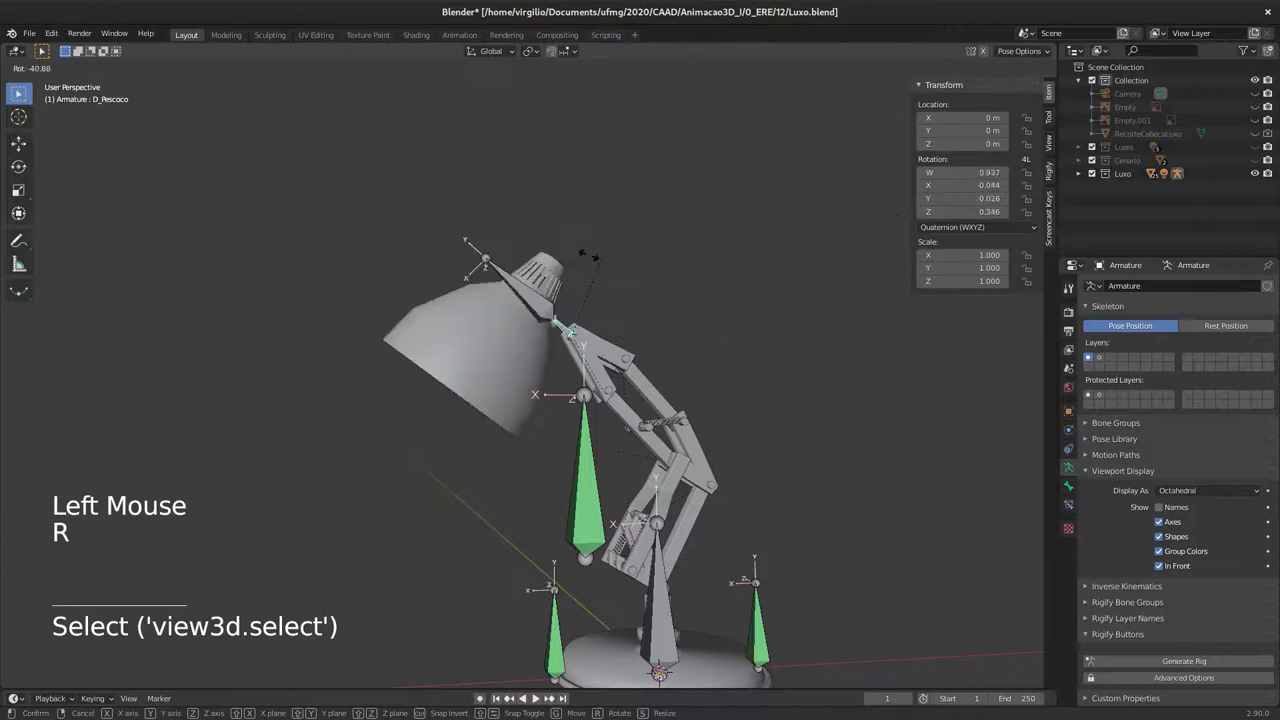
Step: Zoom into the springs and show bone layer 2 so the yellow helper bones appear around them
middle_click(605, 309)
middle_click(604, 290)
middle_click(612, 308)
middle_click(618, 330)
middle_click(592, 345)
middle_click(572, 348)
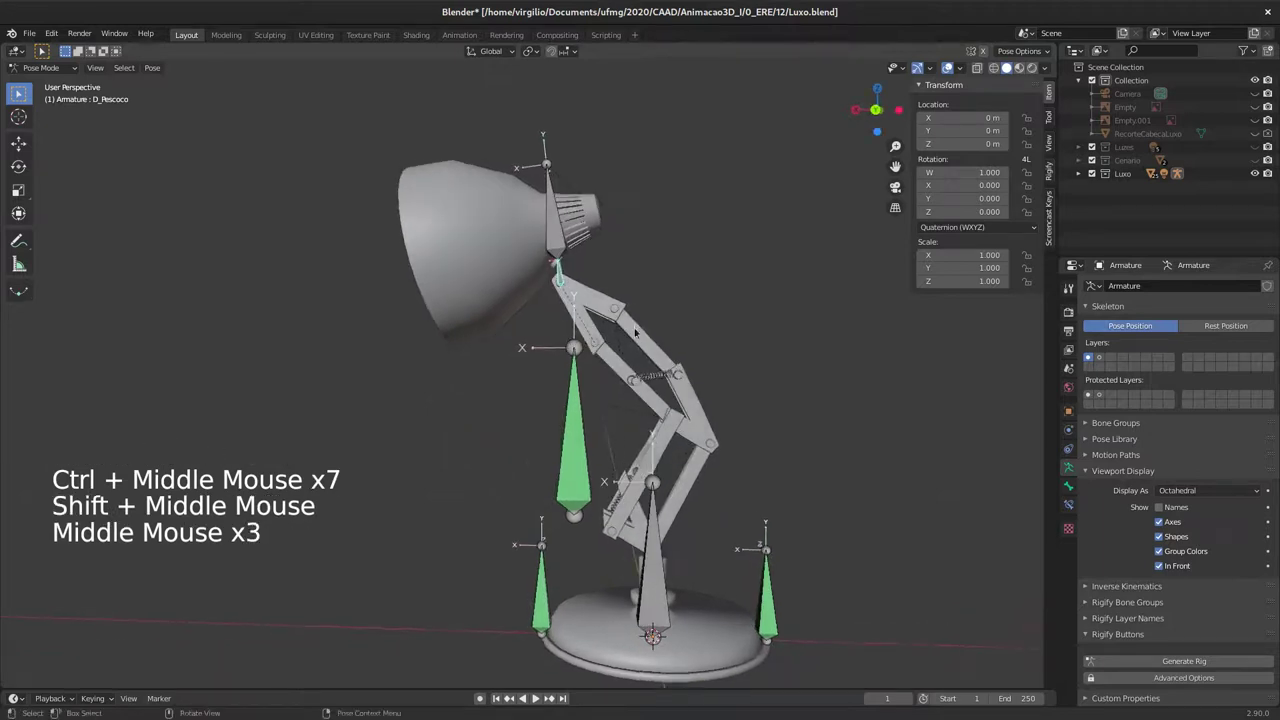
middle_click(611, 392)
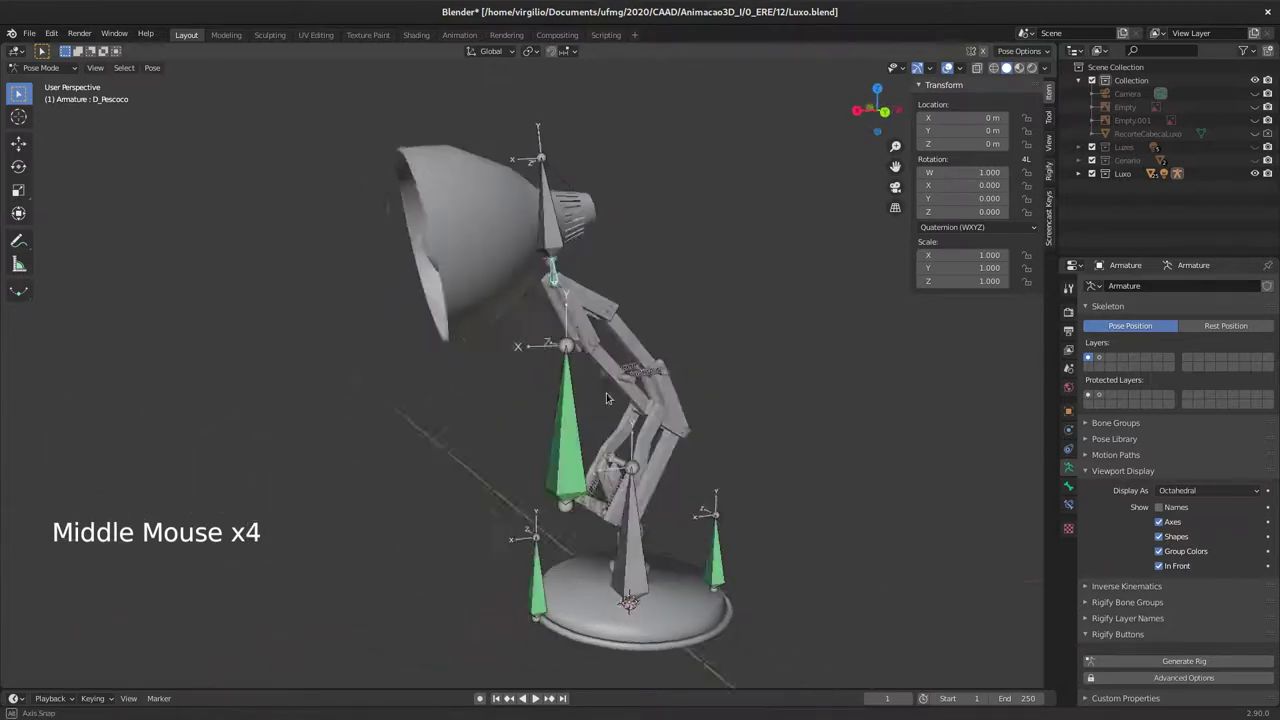
middle_click(613, 379)
middle_click(574, 343)
middle_click(544, 342)
middle_click(521, 307)
middle_click(482, 343)
middle_click(506, 339)
middle_click(499, 299)
middle_click(488, 309)
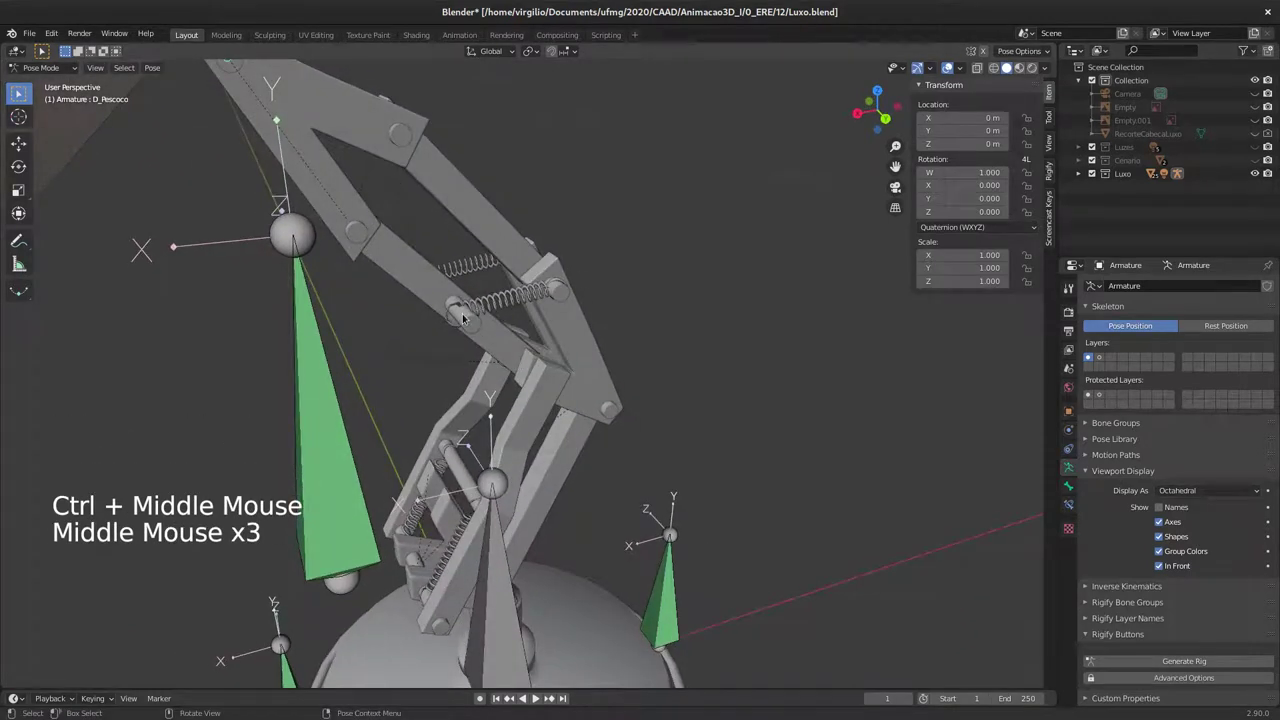
click(1113, 356)
middle_click(490, 320)
middle_click(474, 296)
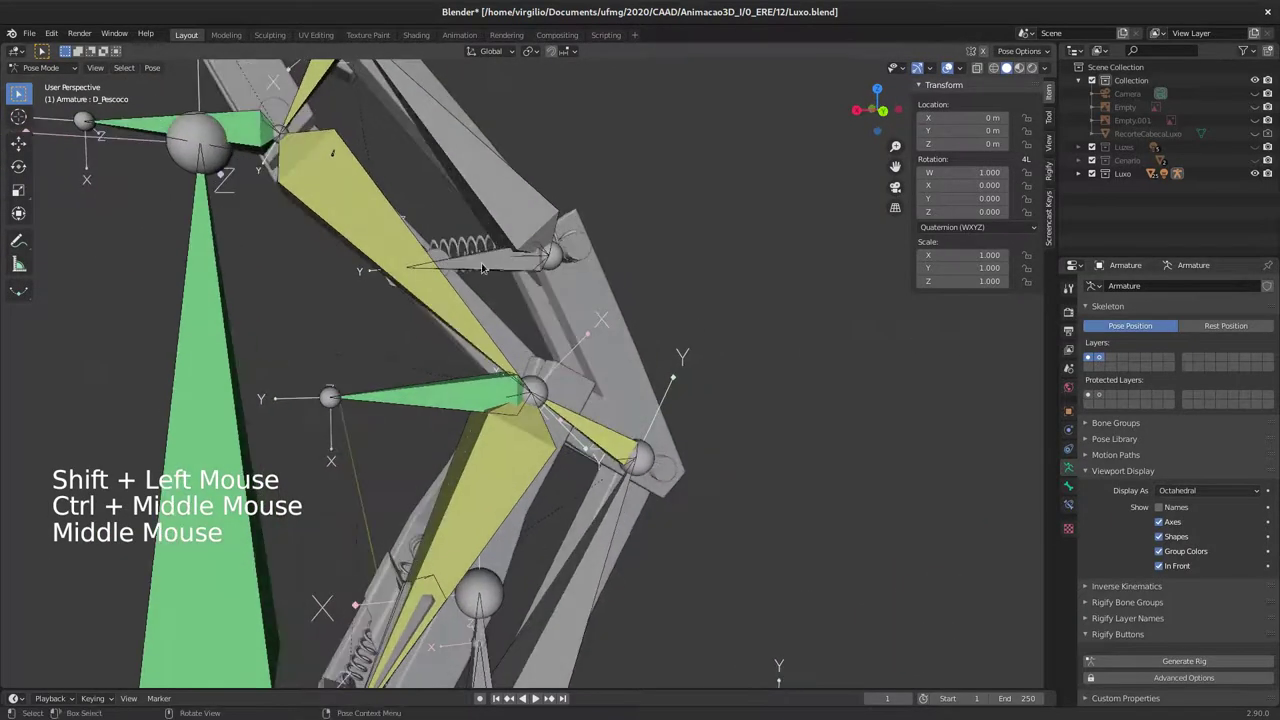
middle_click(461, 290)
key(a)
middle_click(556, 331)
middle_click(529, 363)
Step: Clear location, rotation and scale (Alt+G/R/S) to return the selected bones to rest pose
key(alt+g)
key(alt+r)
key(alt+s)
Step: Review the Corpo bone's Limit Location and Limit Rotation constraints in Bone Constraint properties
click(386, 446)
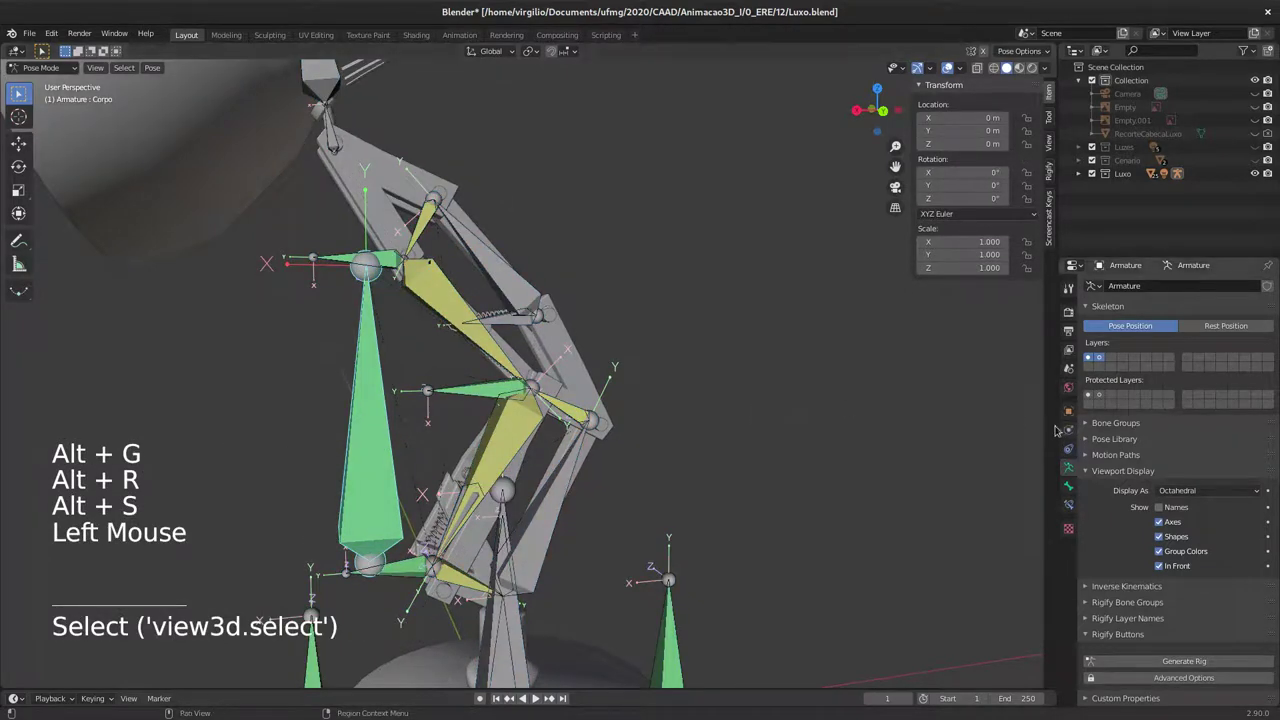
click(1070, 504)
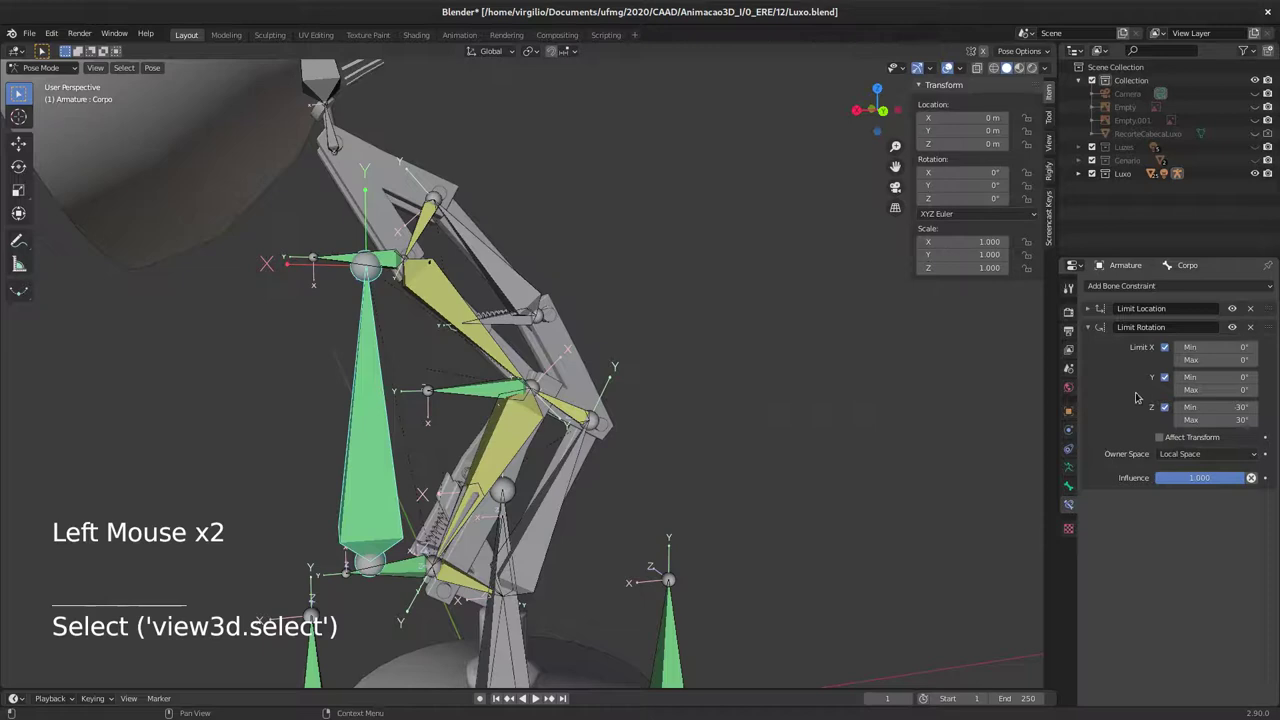
click(1087, 328)
click(1086, 312)
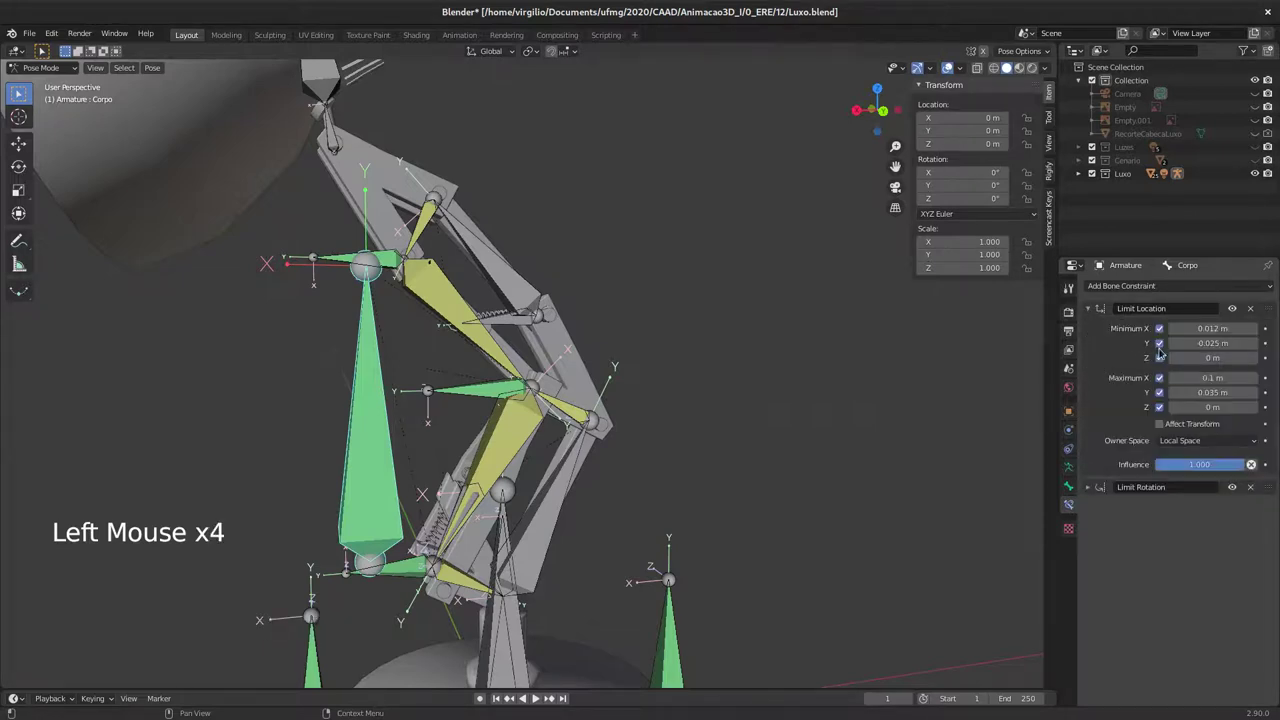
click(1233, 309)
click(1242, 308)
click(1240, 309)
click(1227, 312)
Step: Toggle Corpo's Limit Location constraint on and off repeatedly to compare its effect
middle_click(443, 398)
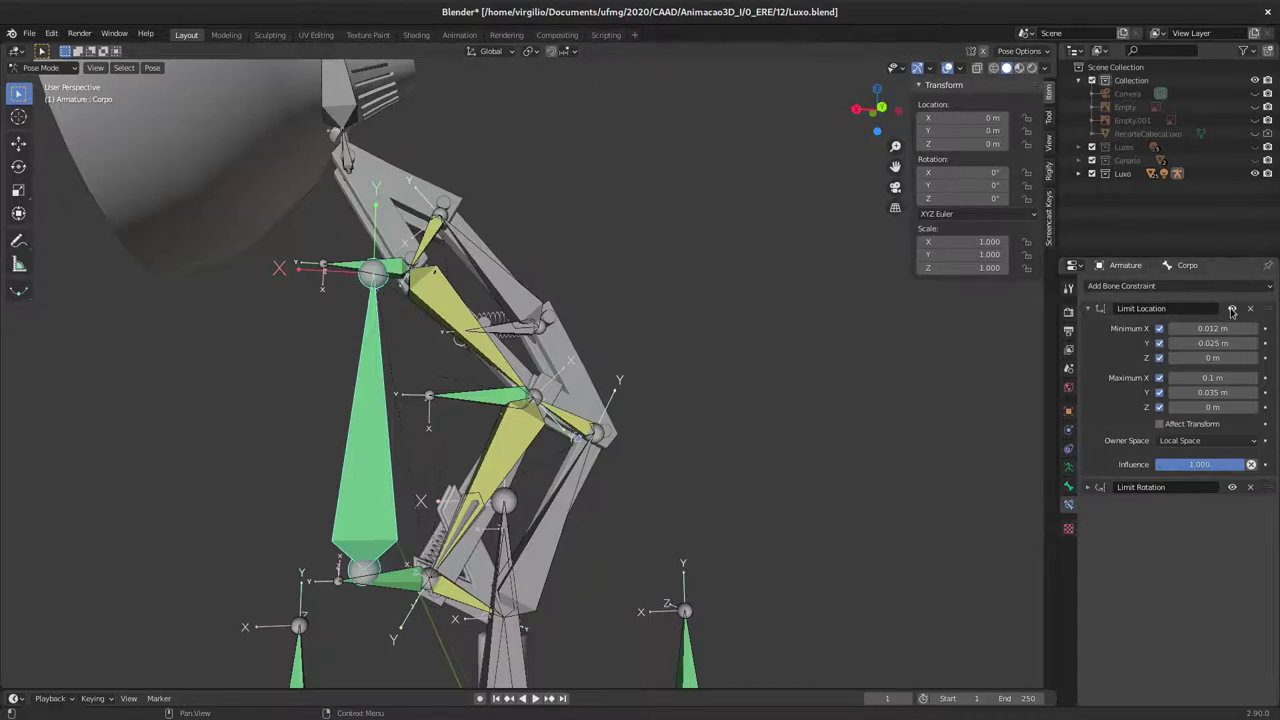
click(1244, 299)
click(1238, 303)
click(1094, 310)
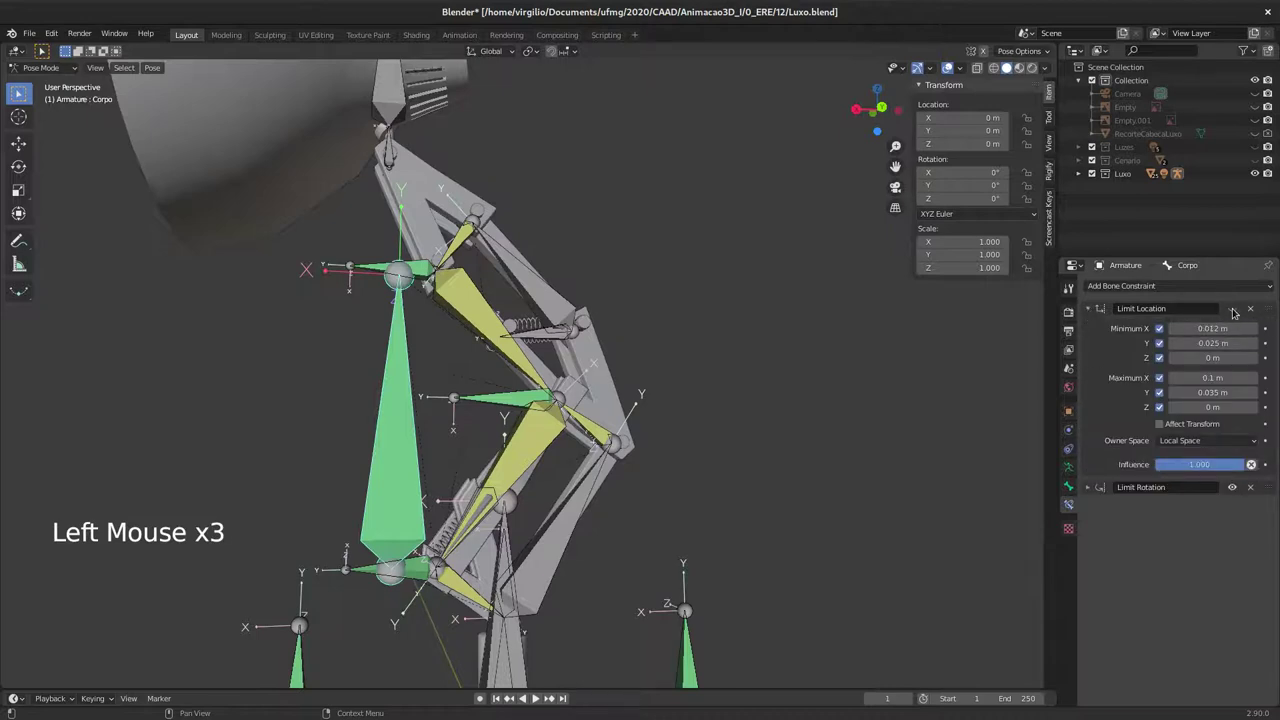
click(1243, 308)
click(1247, 308)
click(1248, 308)
click(1250, 308)
click(1240, 310)
click(1234, 311)
click(1100, 311)
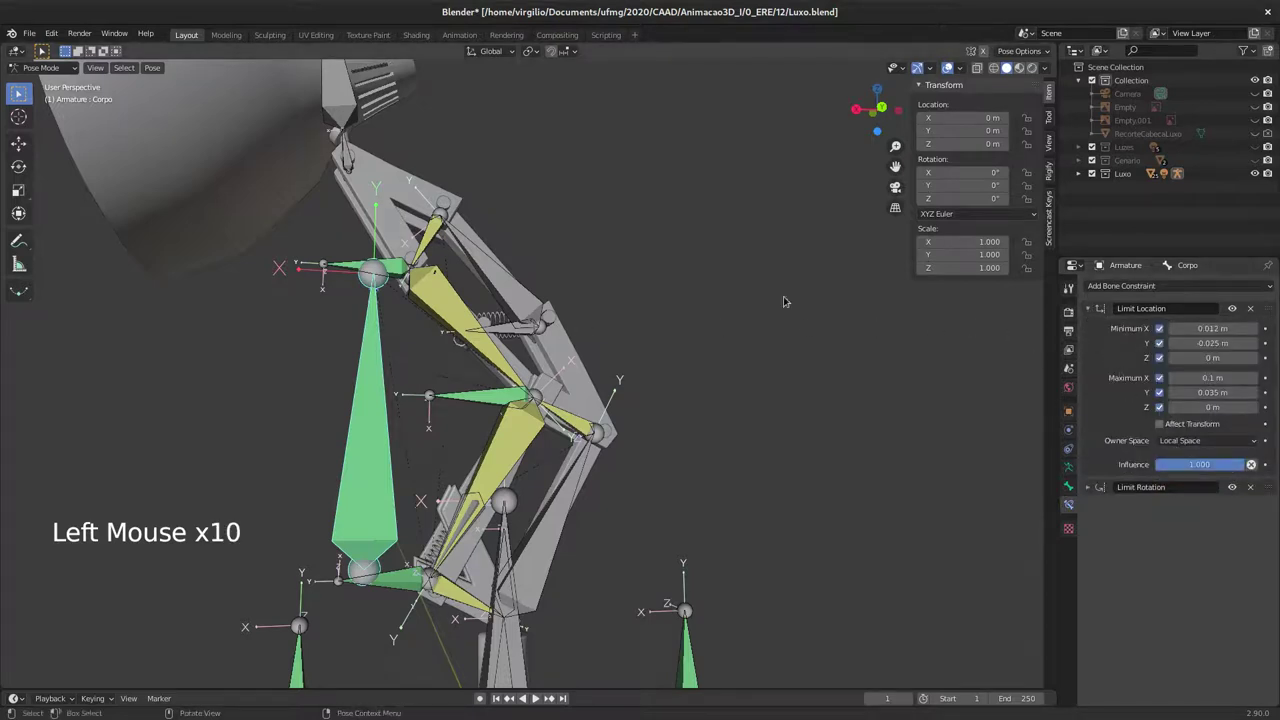
click(1241, 308)
Step: Test-rotate and scale the upper spring bone D_MolasCima at the spring joint
middle_click(549, 334)
middle_click(532, 347)
middle_click(564, 326)
middle_click(530, 320)
middle_click(559, 331)
middle_click(534, 373)
middle_click(542, 338)
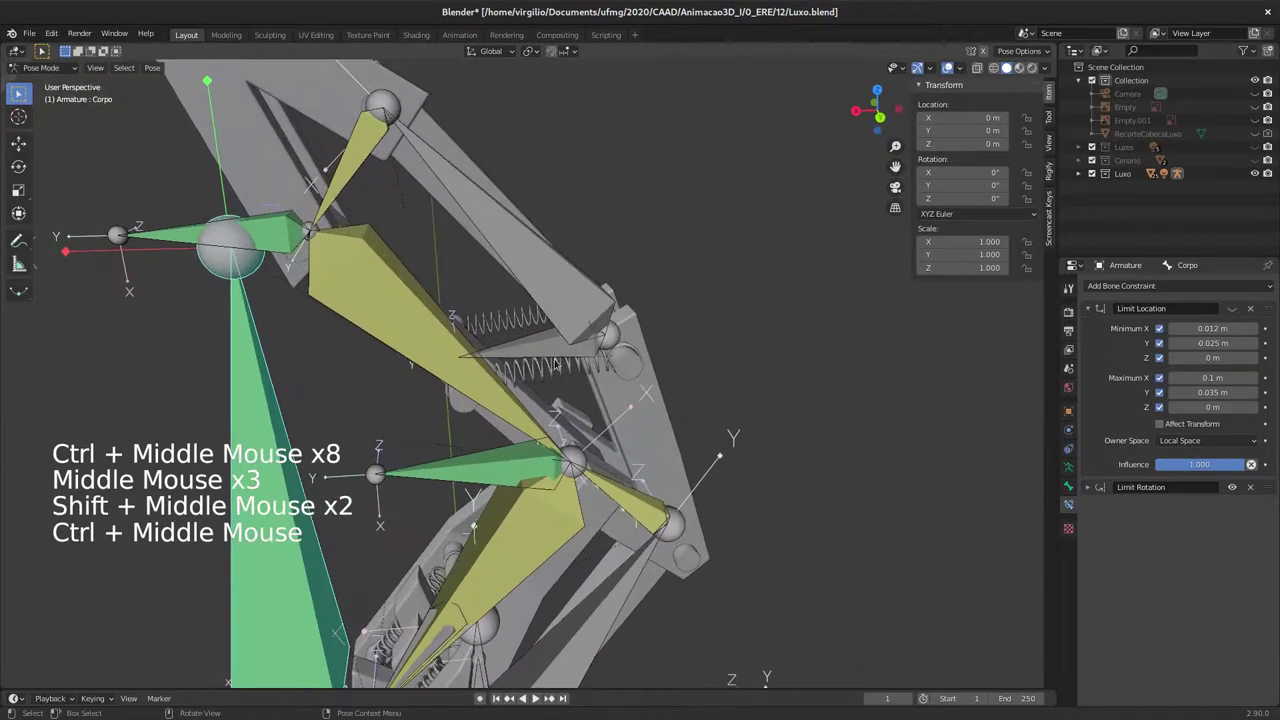
click(524, 350)
key(s)
key(Escape)
key(r)
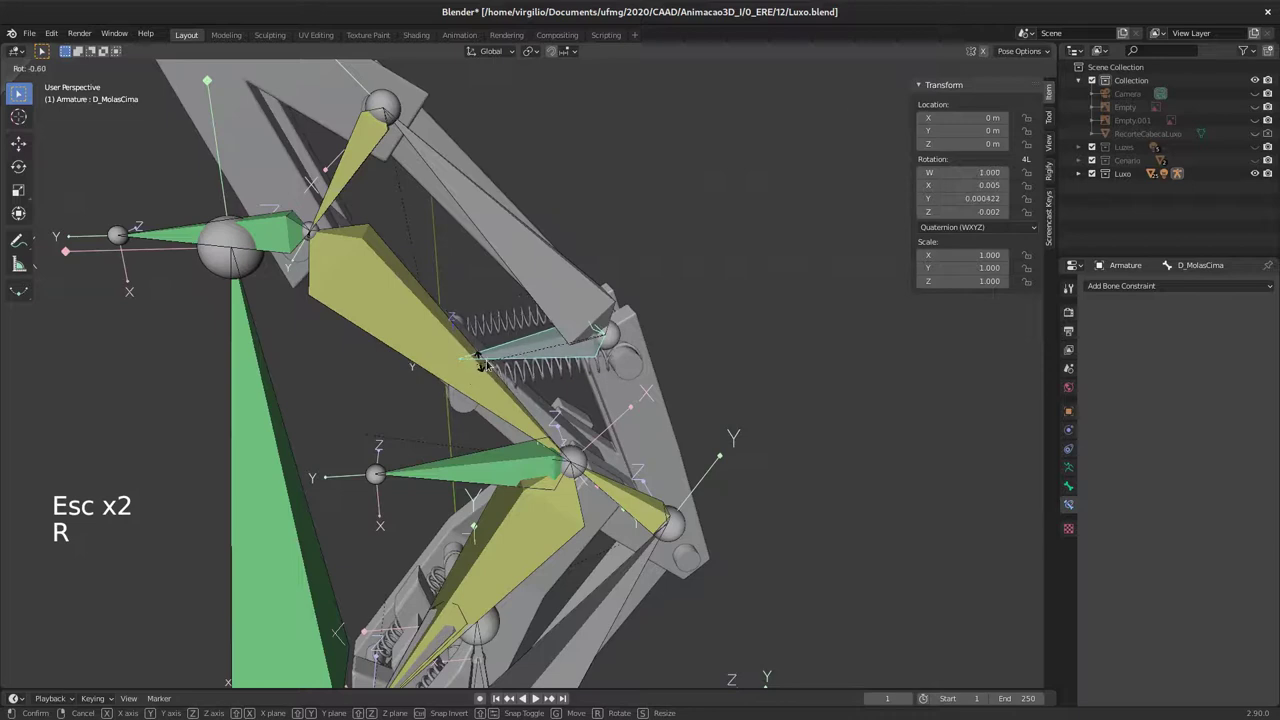
key(s)
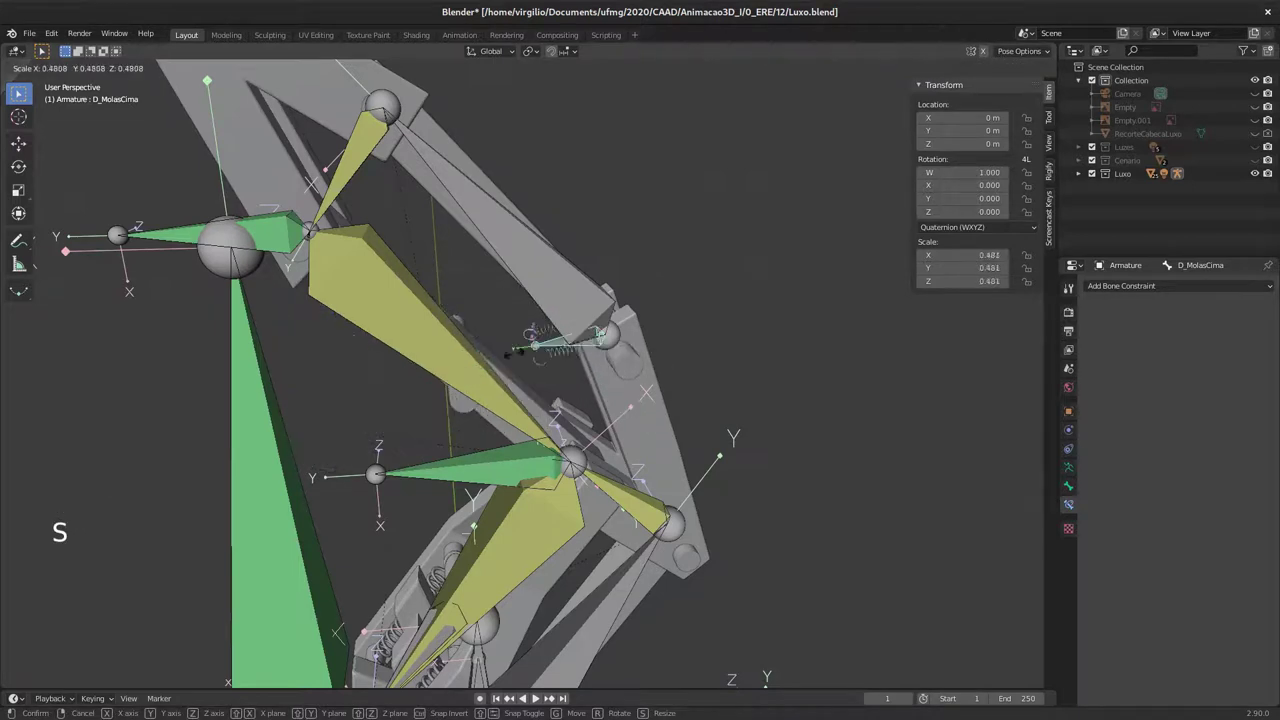
Step: Test-rotate the lower spring bone D_MolasBaixo and inspect the springs from several angles
middle_click(465, 440)
middle_click(516, 415)
click(473, 519)
key(r)
middle_click(570, 310)
middle_click(585, 314)
middle_click(576, 374)
middle_click(581, 368)
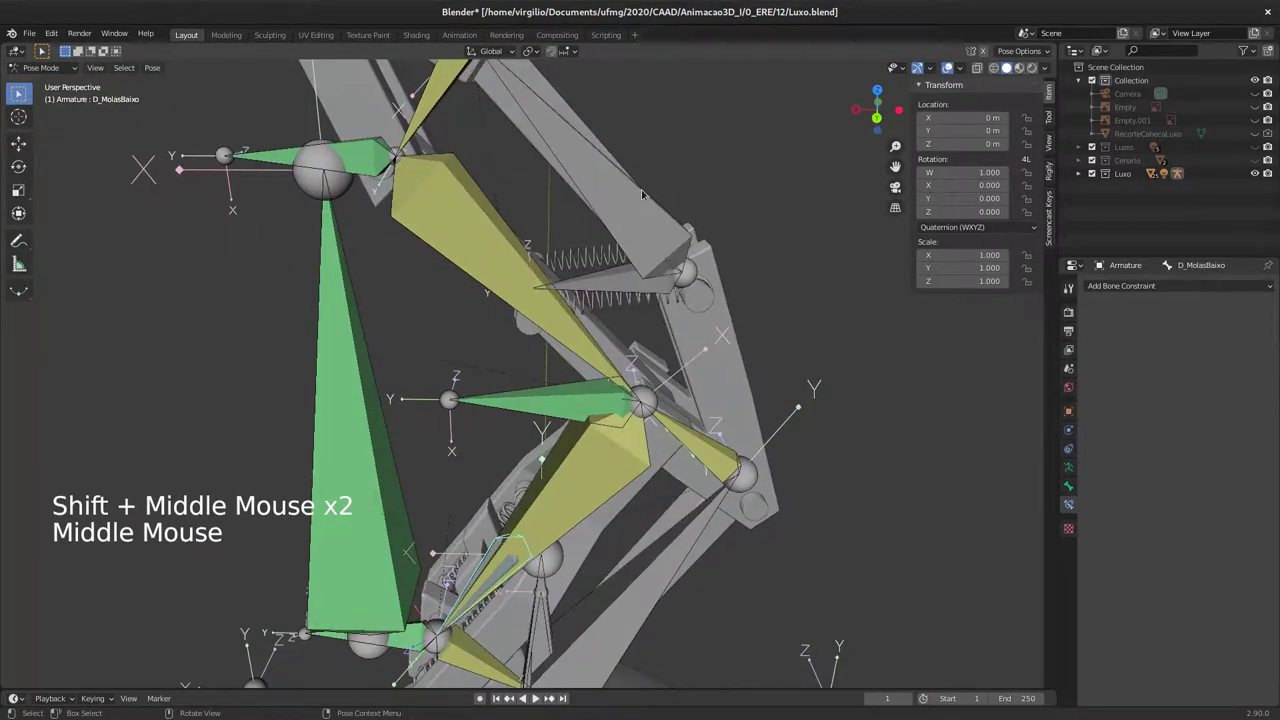
Step: Set the armature's Viewport Display to Stick and inspect the spring bones
click(650, 209)
click(1083, 466)
click(1077, 466)
click(1197, 492)
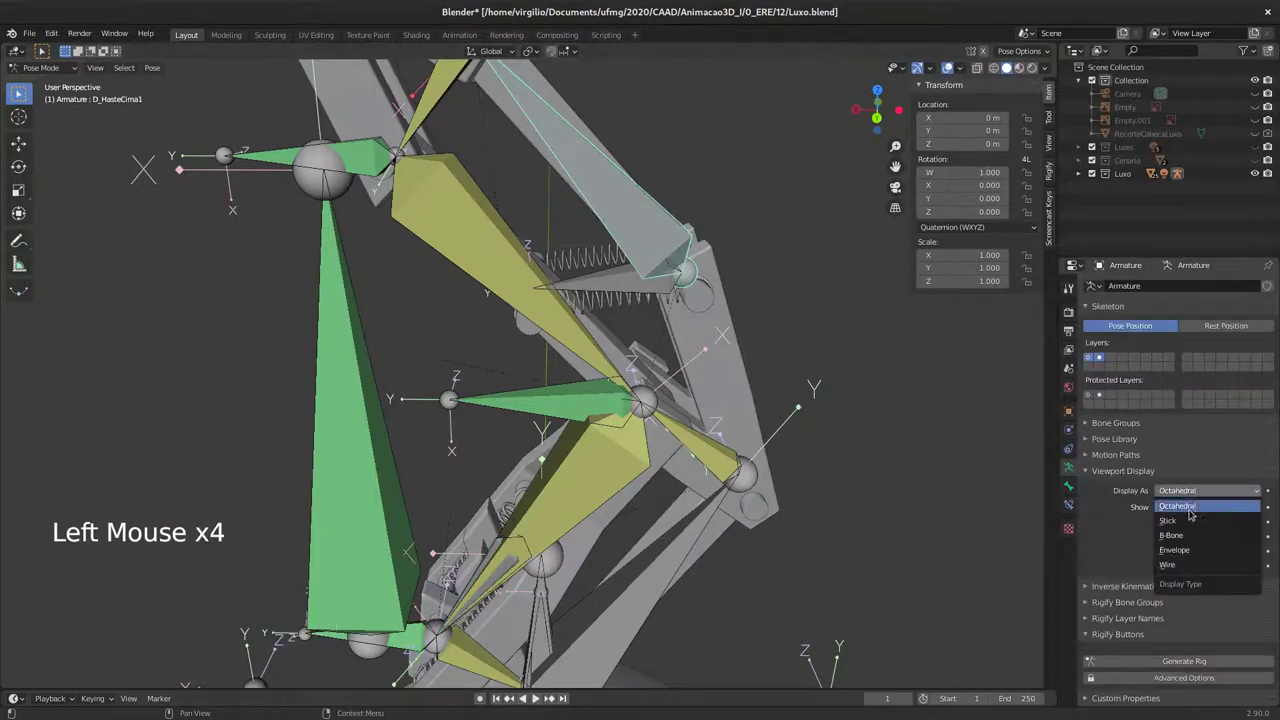
middle_click(513, 357)
middle_click(564, 380)
middle_click(521, 424)
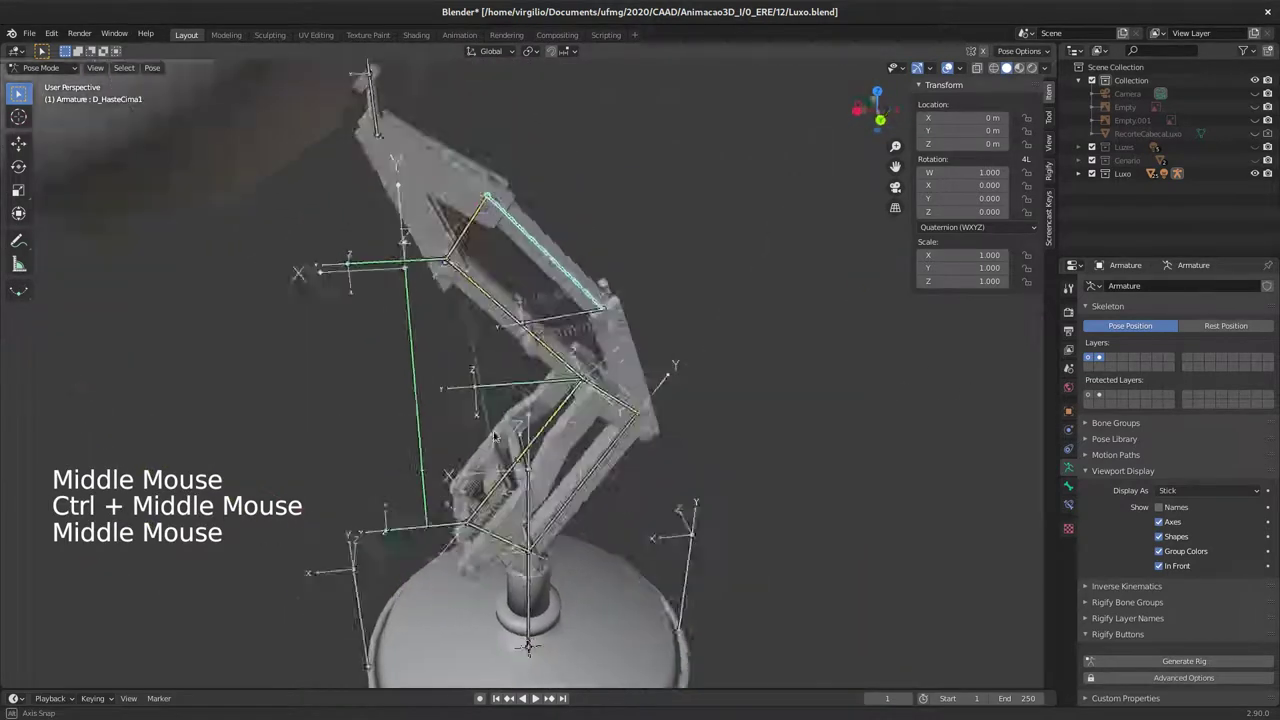
middle_click(520, 353)
middle_click(520, 421)
middle_click(523, 397)
middle_click(535, 387)
middle_click(527, 390)
middle_click(536, 376)
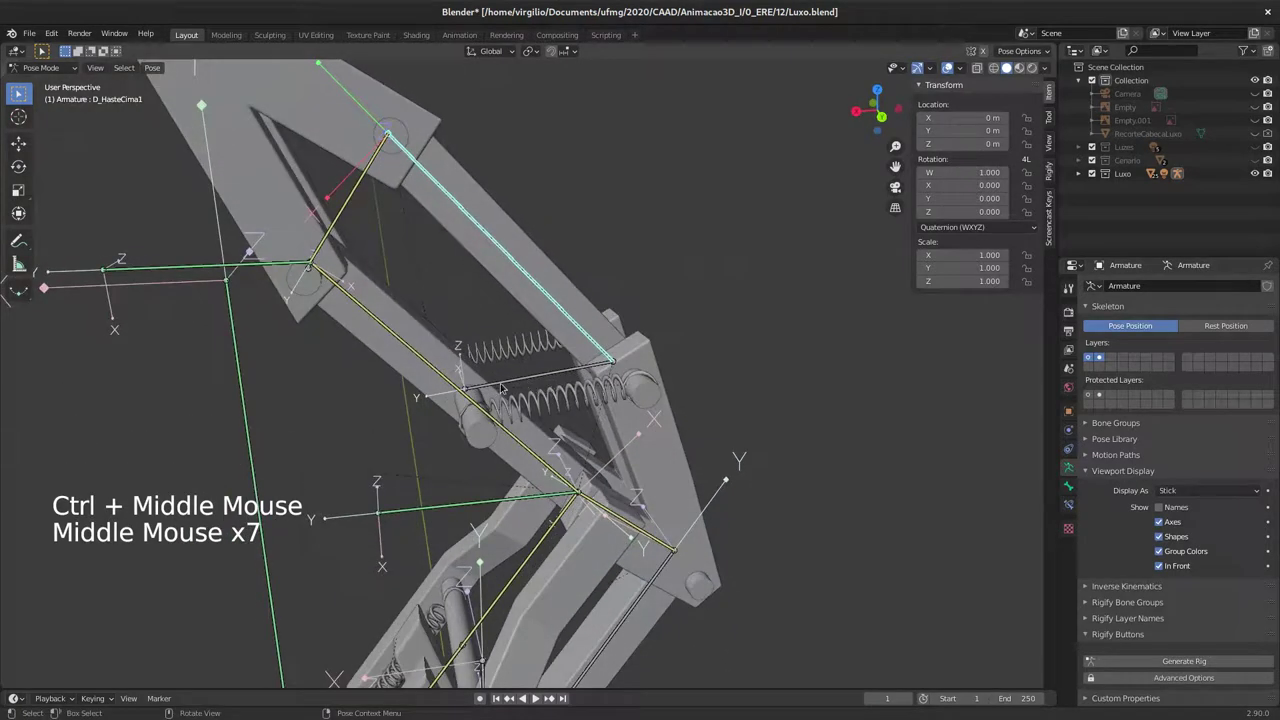
Step: Select D_MolasCima, inspect it, then set the bone display back to Octahedral
click(513, 382)
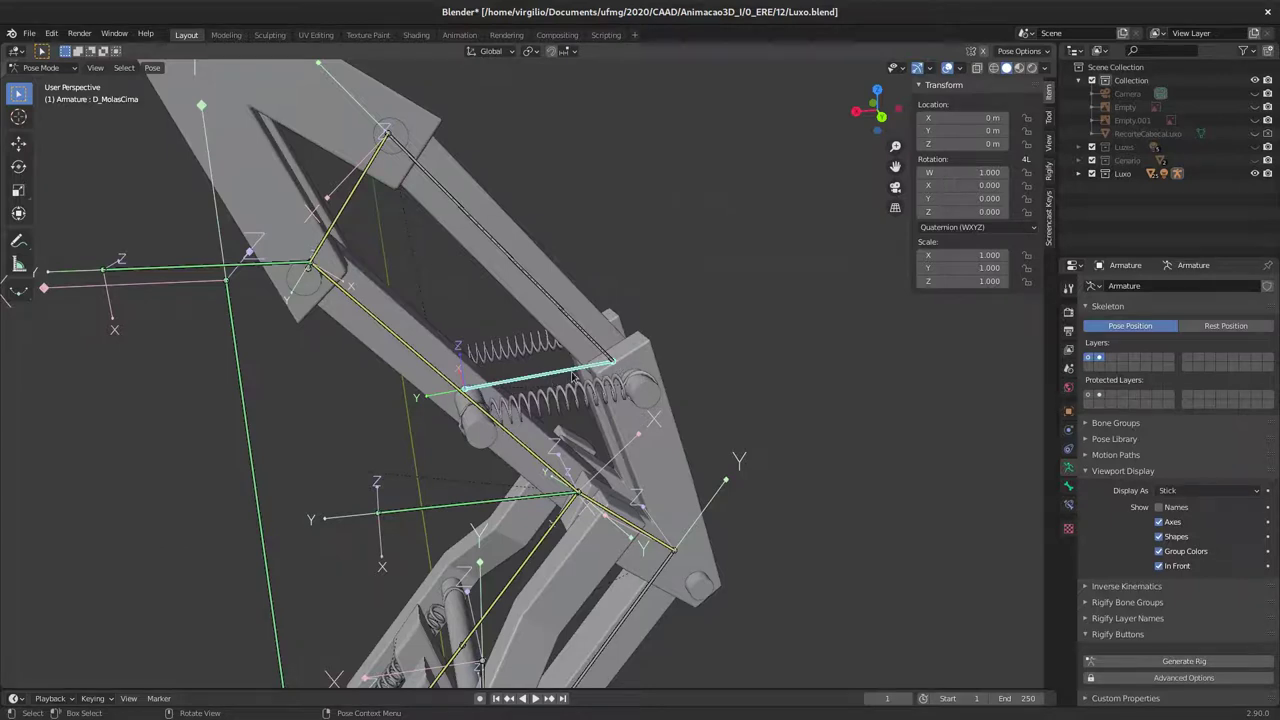
middle_click(561, 380)
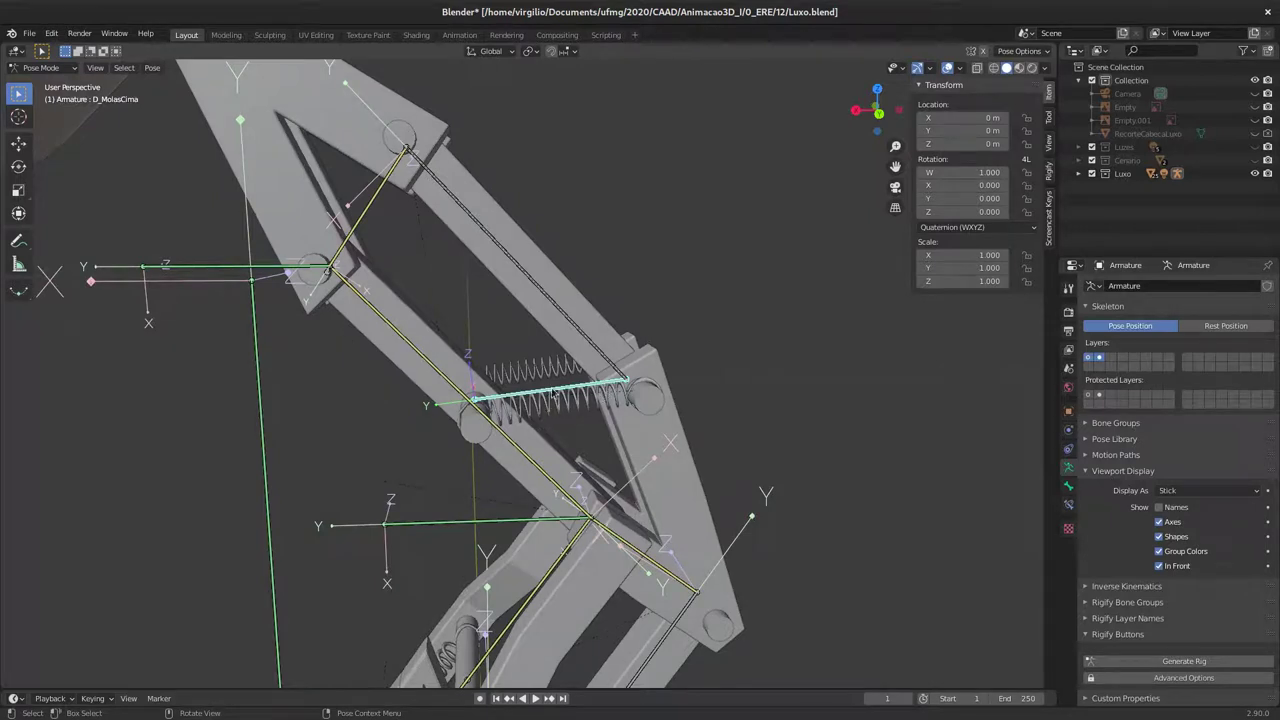
middle_click(529, 368)
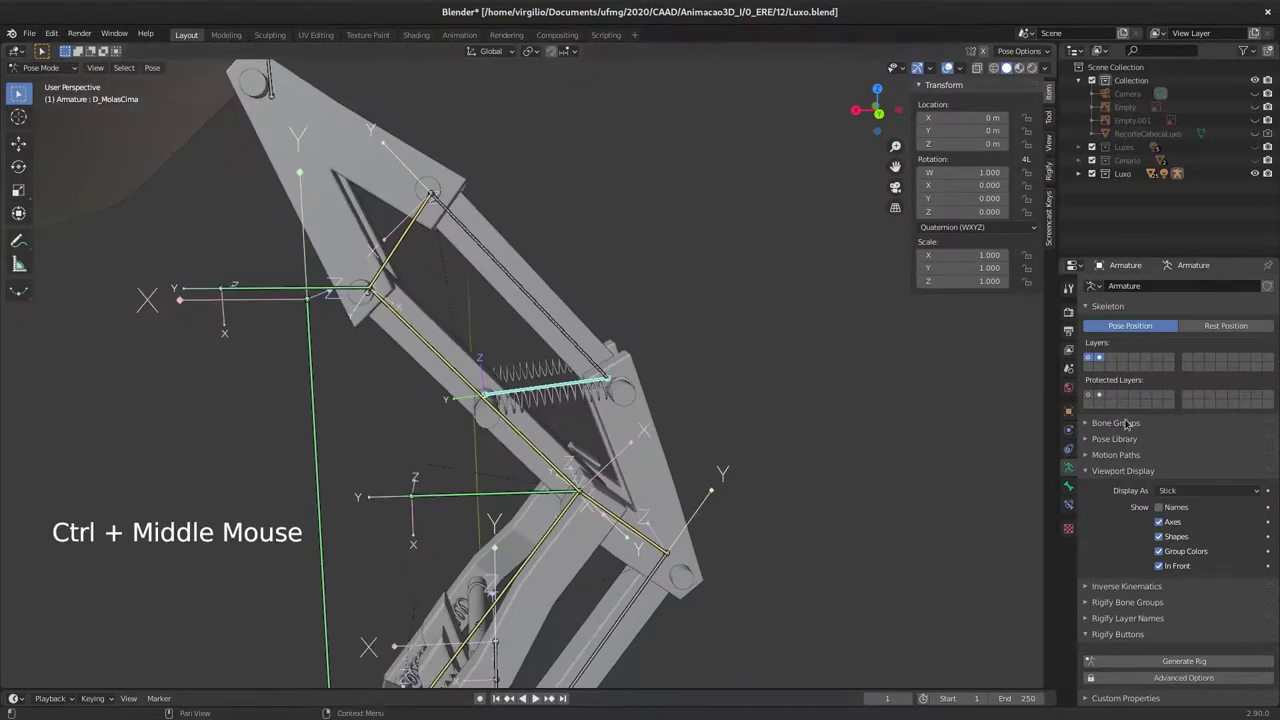
click(1204, 496)
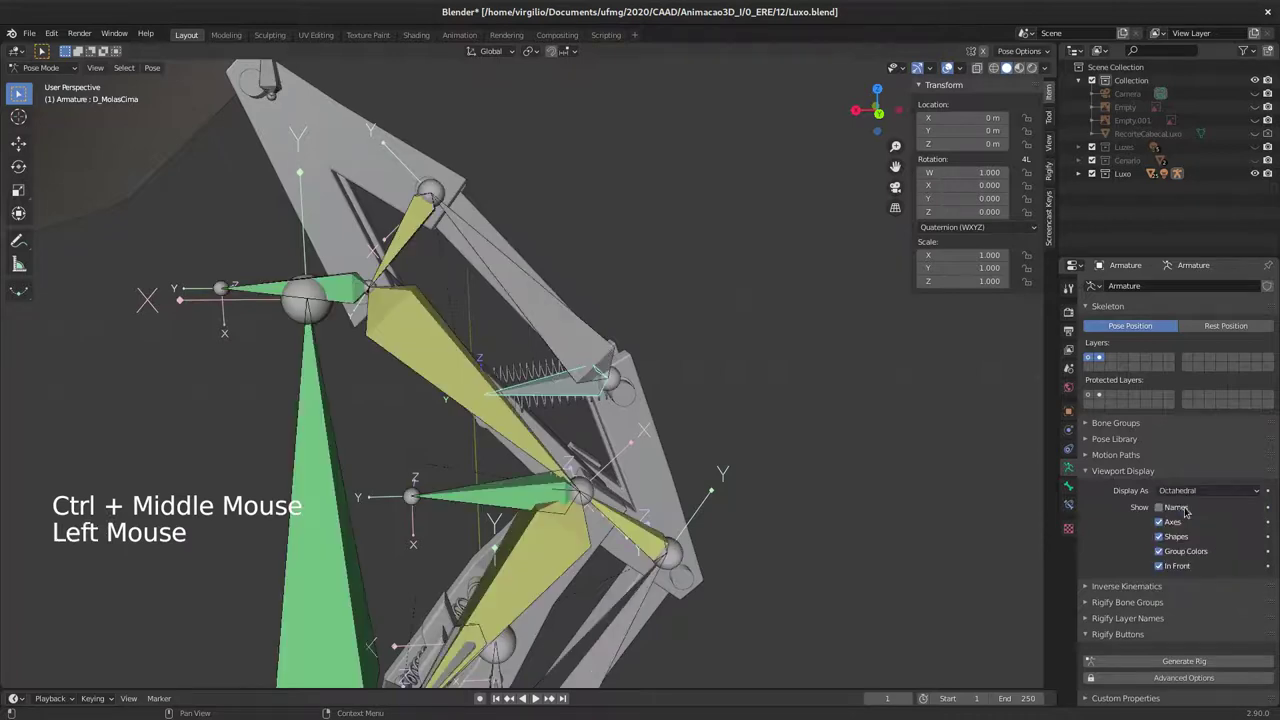
middle_click(583, 375)
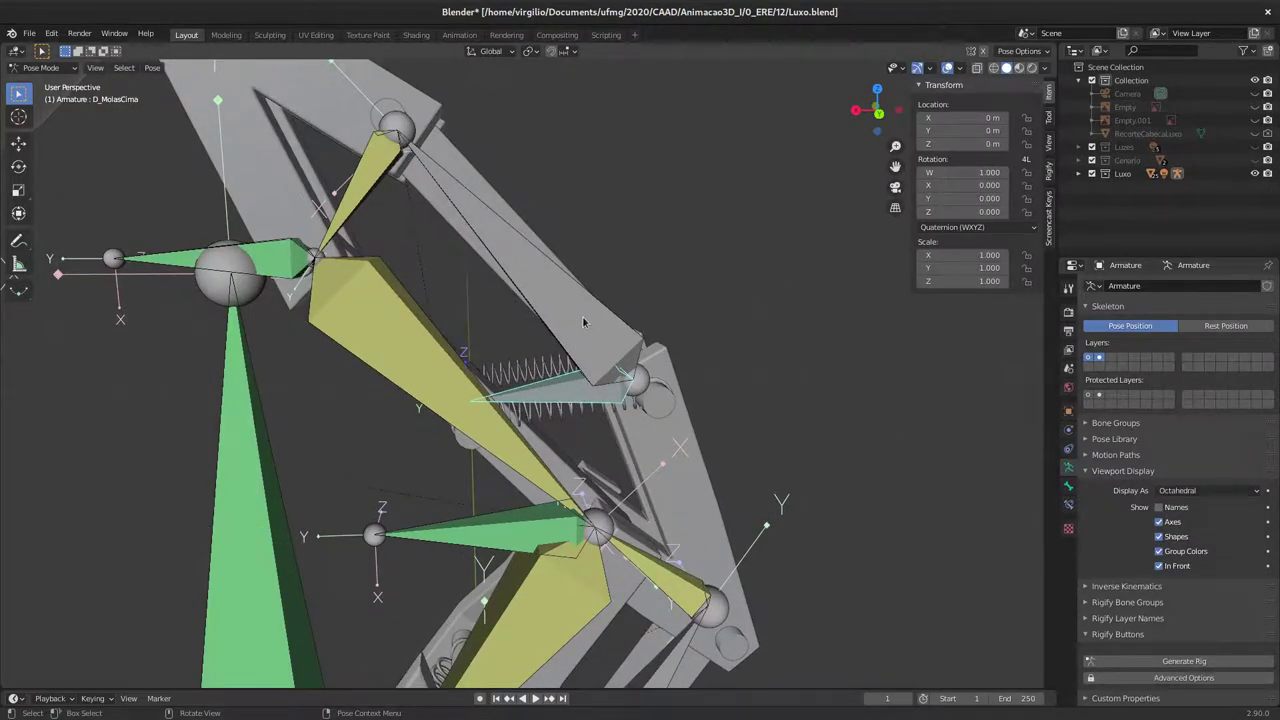
middle_click(576, 398)
Step: Return to Pose Mode and rotate upper arm bone D_HasteCima1 to test the springs
key(Tab)
key(Tab)
click(570, 317)
key(r)
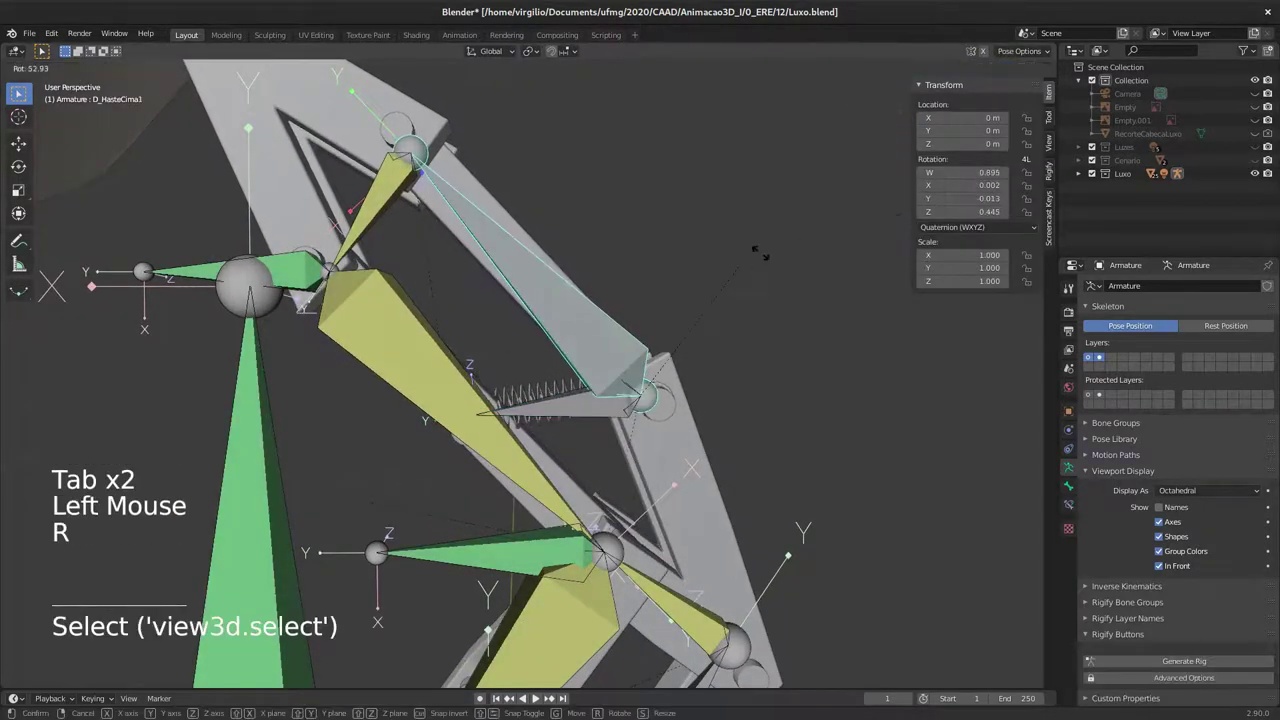
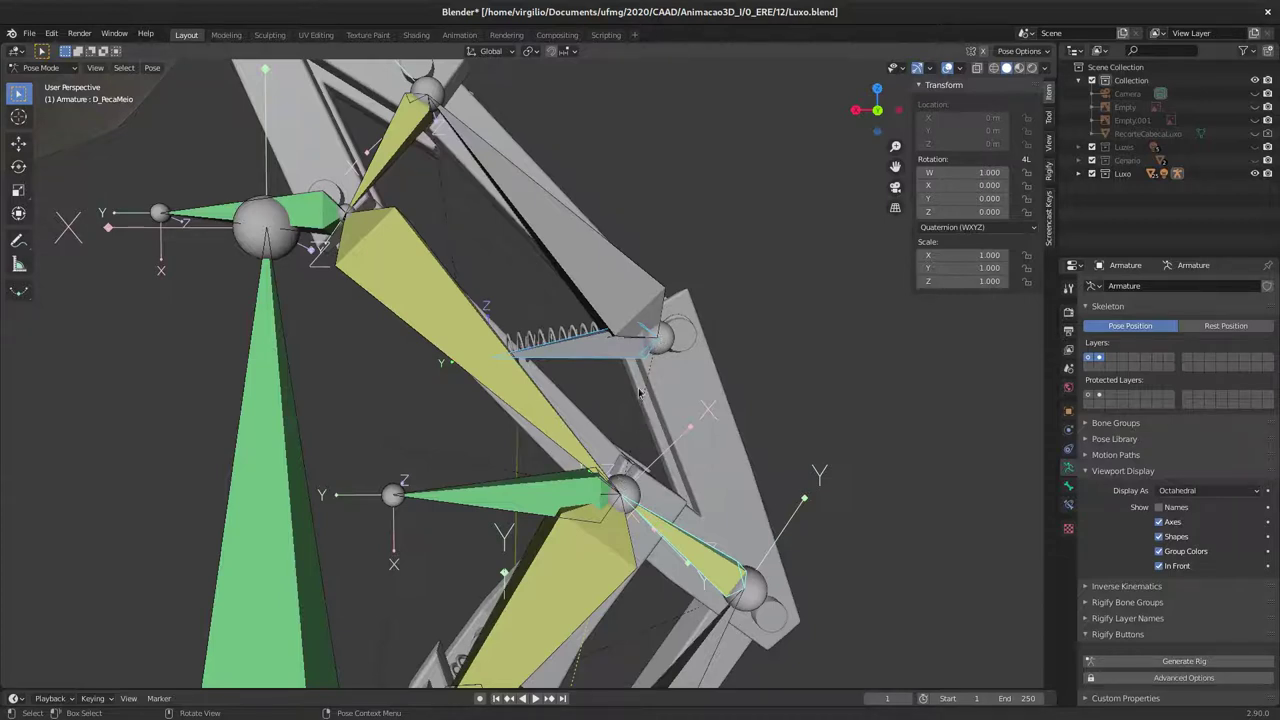
Step: Snap the cursor to the upper spring's end and place a new small bone there in Edit Mode
middle_click(527, 368)
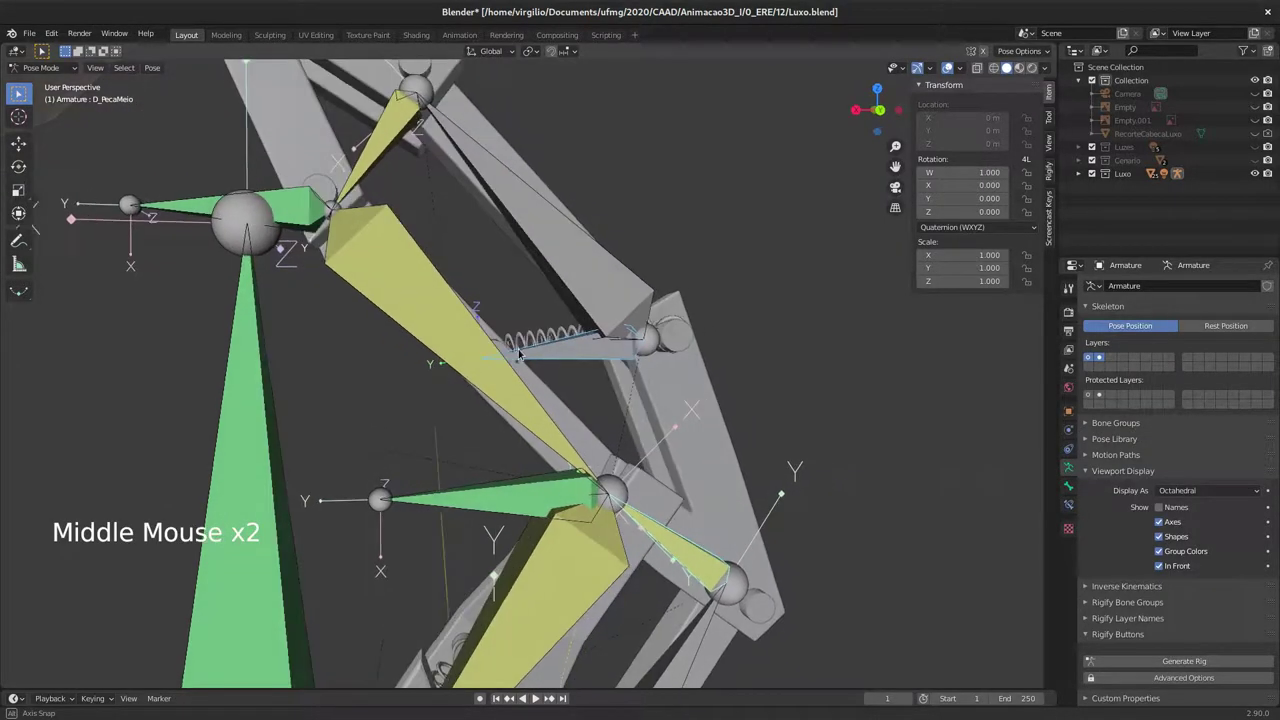
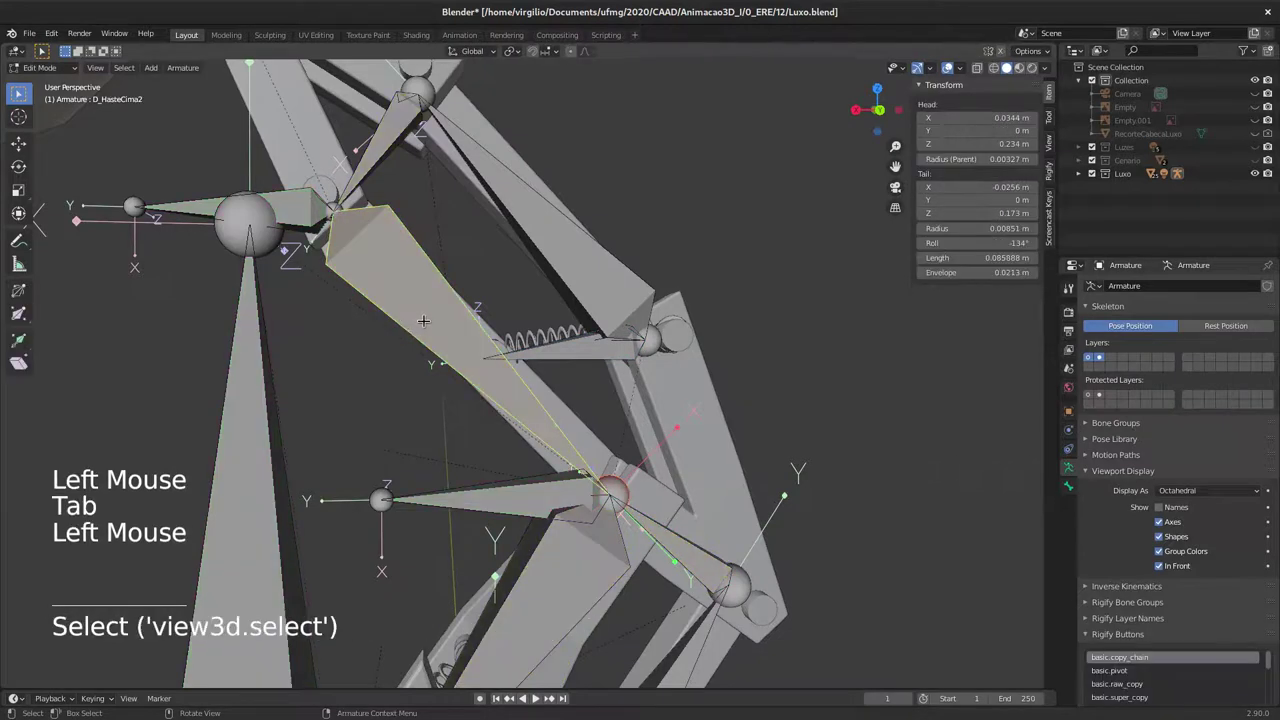
key(shift+s)
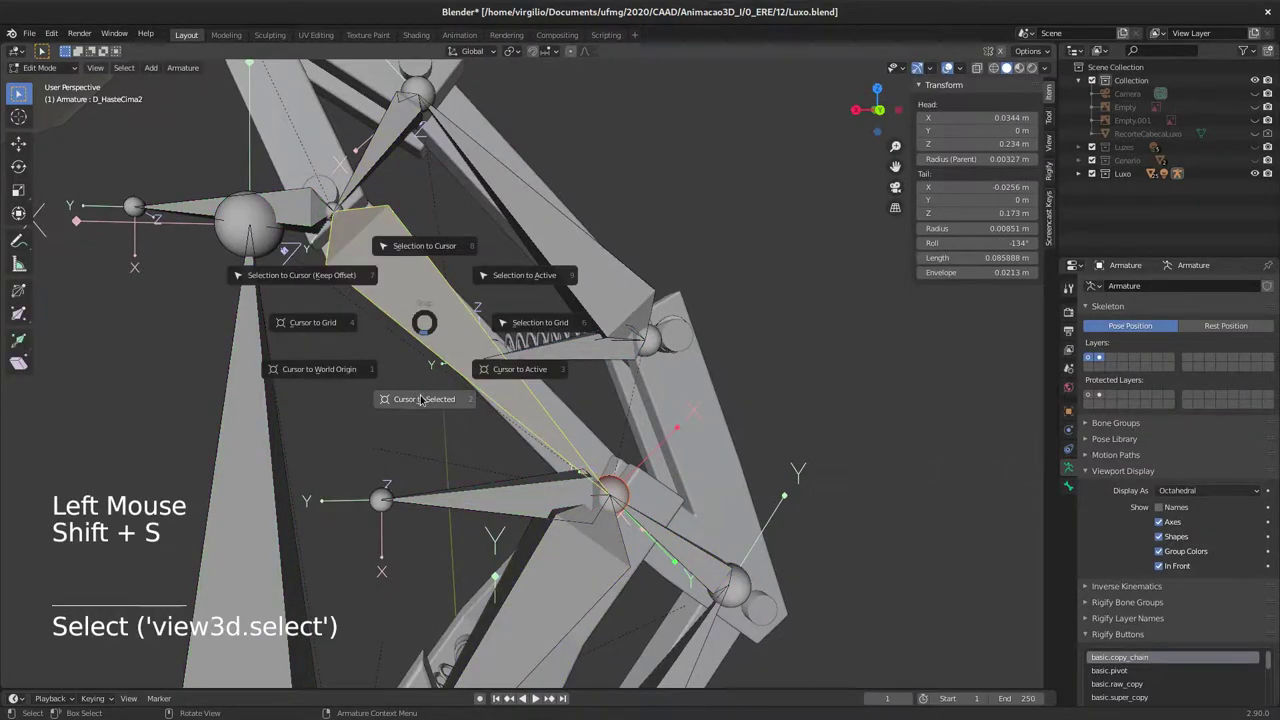
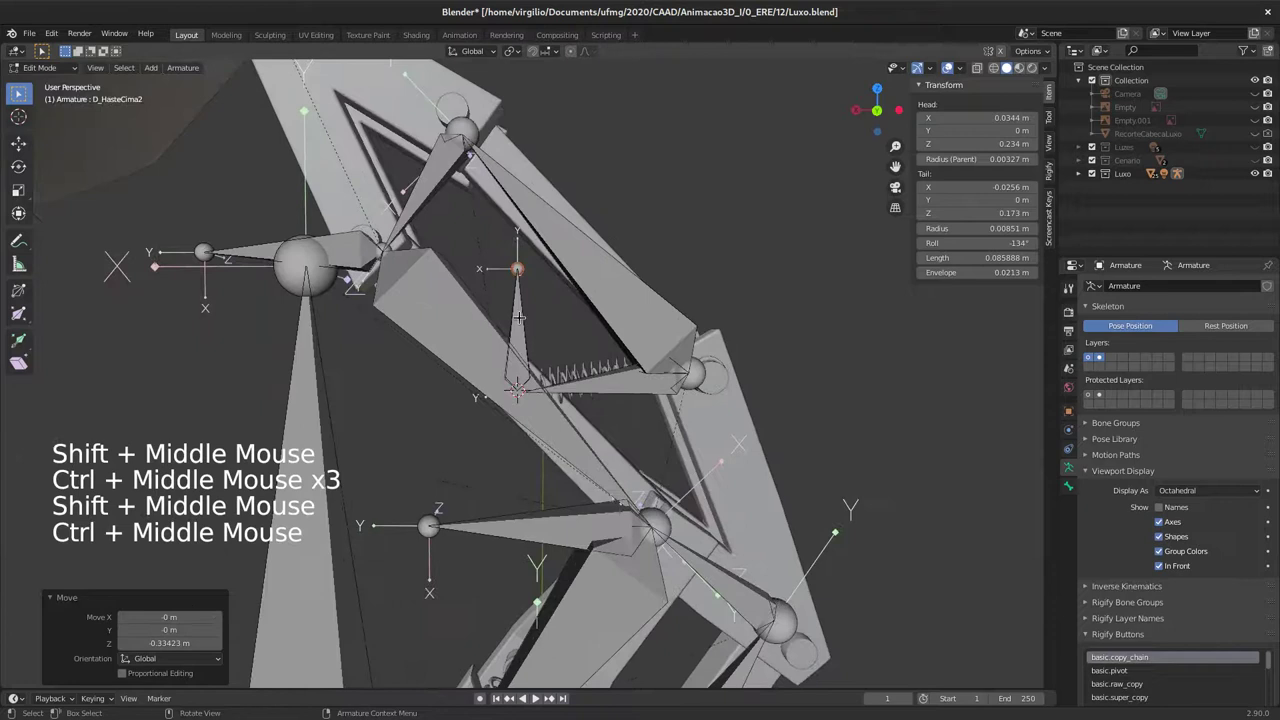
key(g)
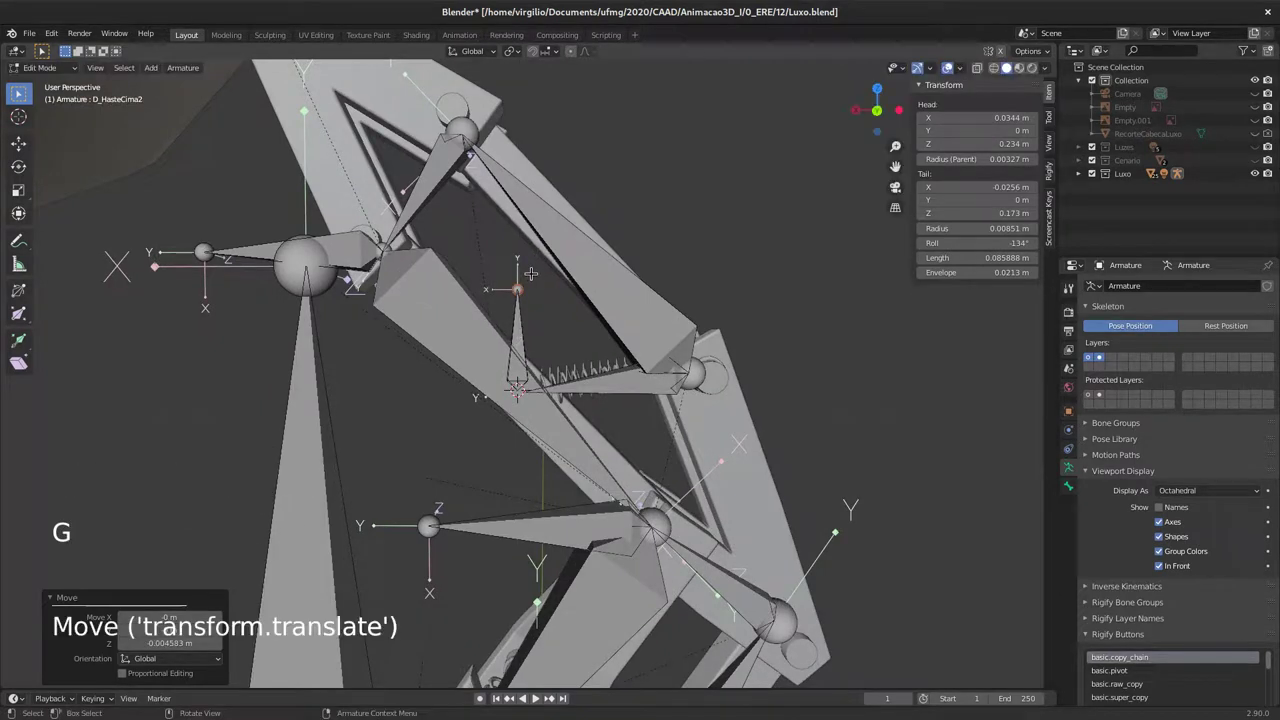
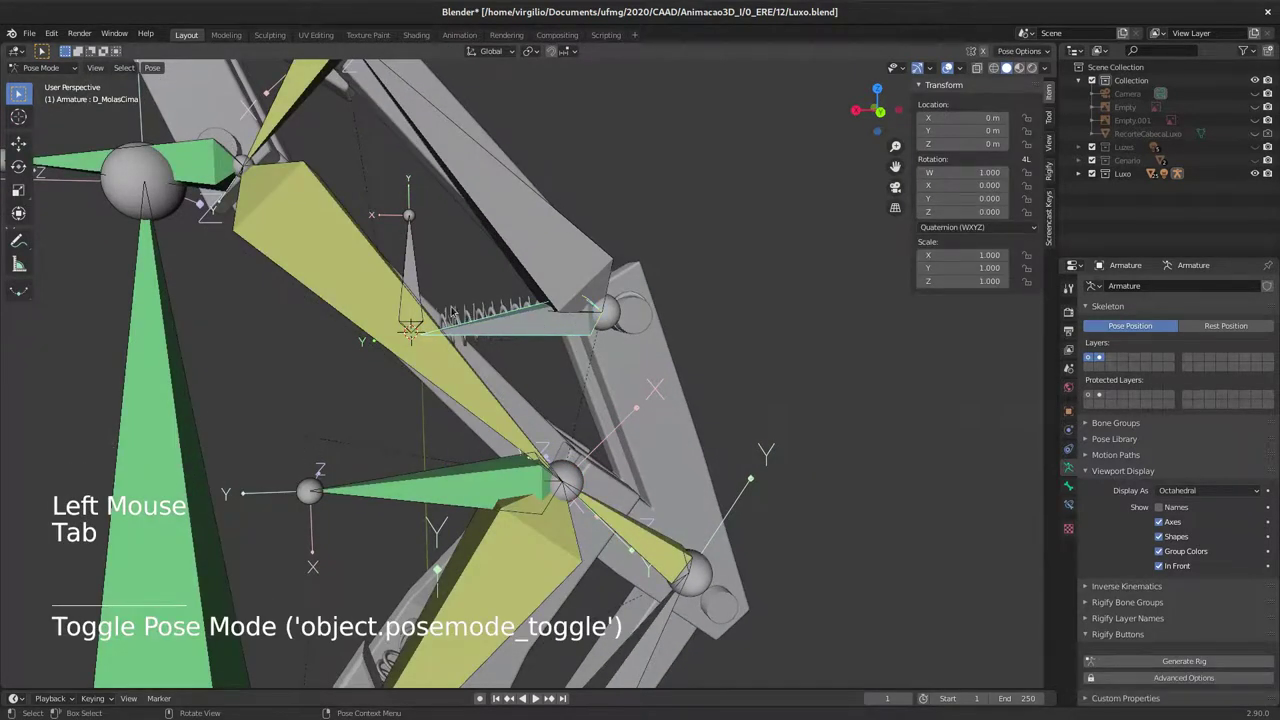
Step: Move the new bone, then give D_MolasCima a Stretch To constraint targeting the Armature
click(414, 273)
key(g)
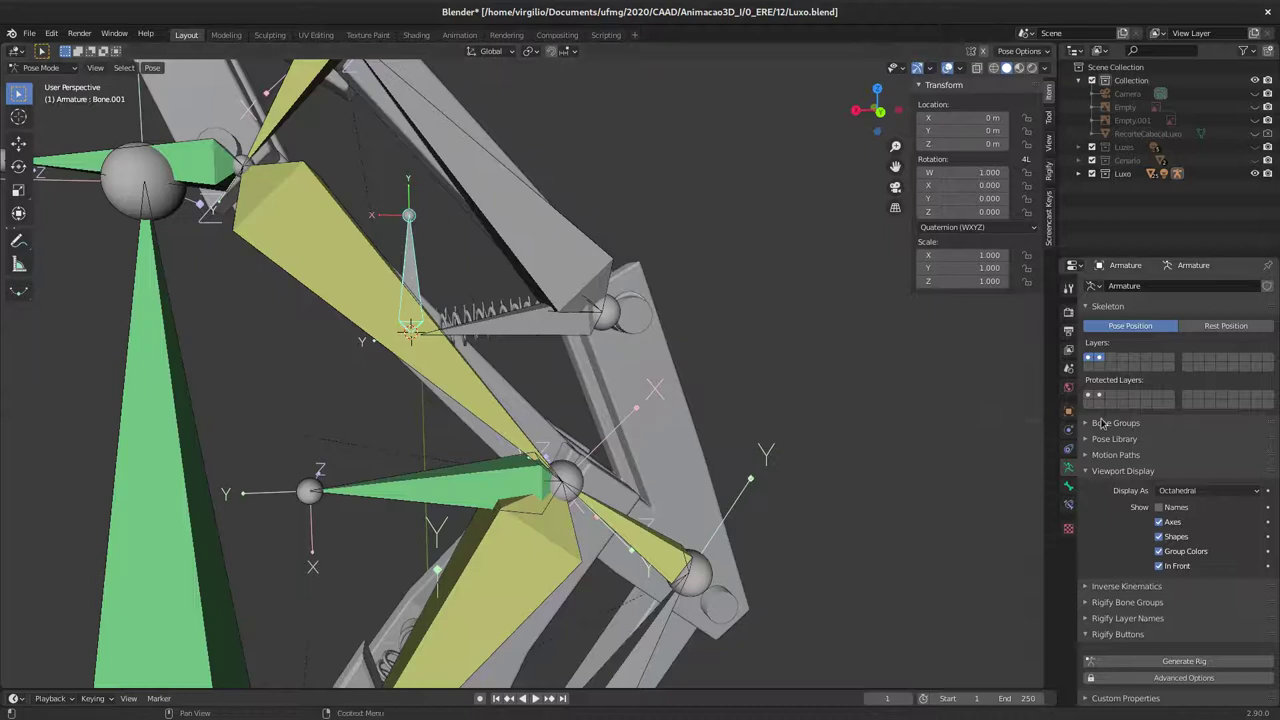
click(1074, 497)
click(542, 336)
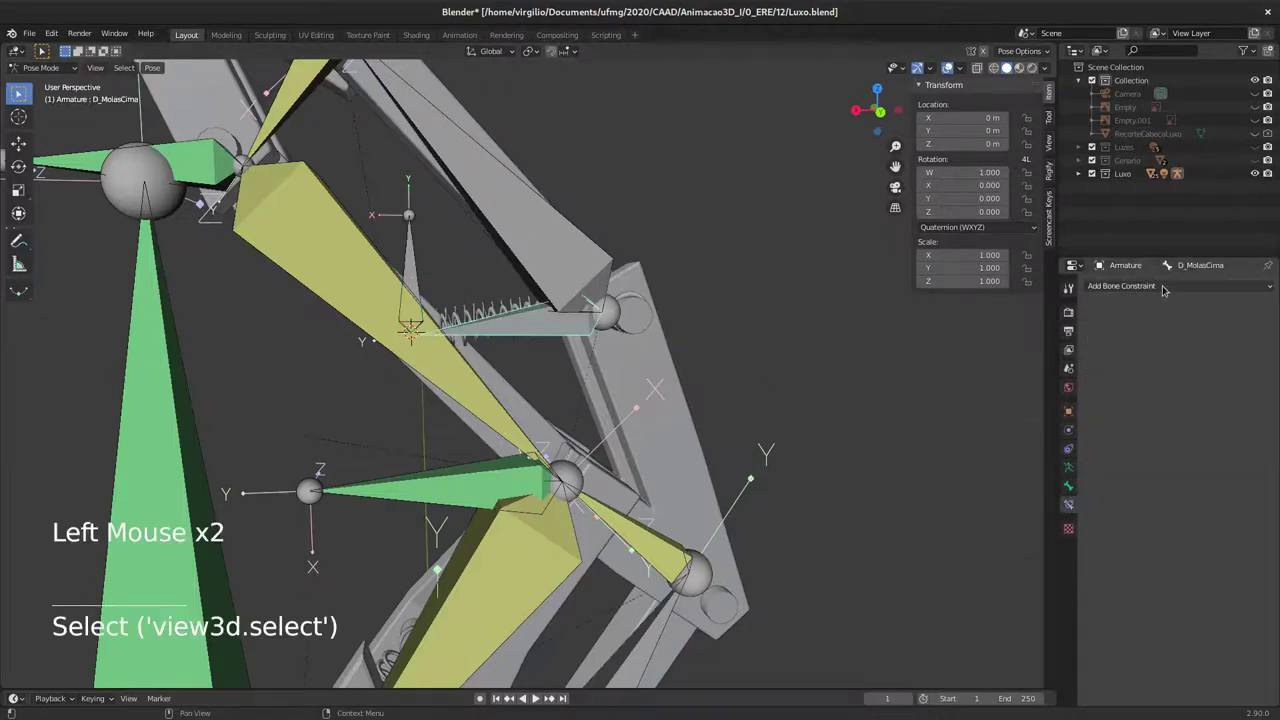
click(1164, 285)
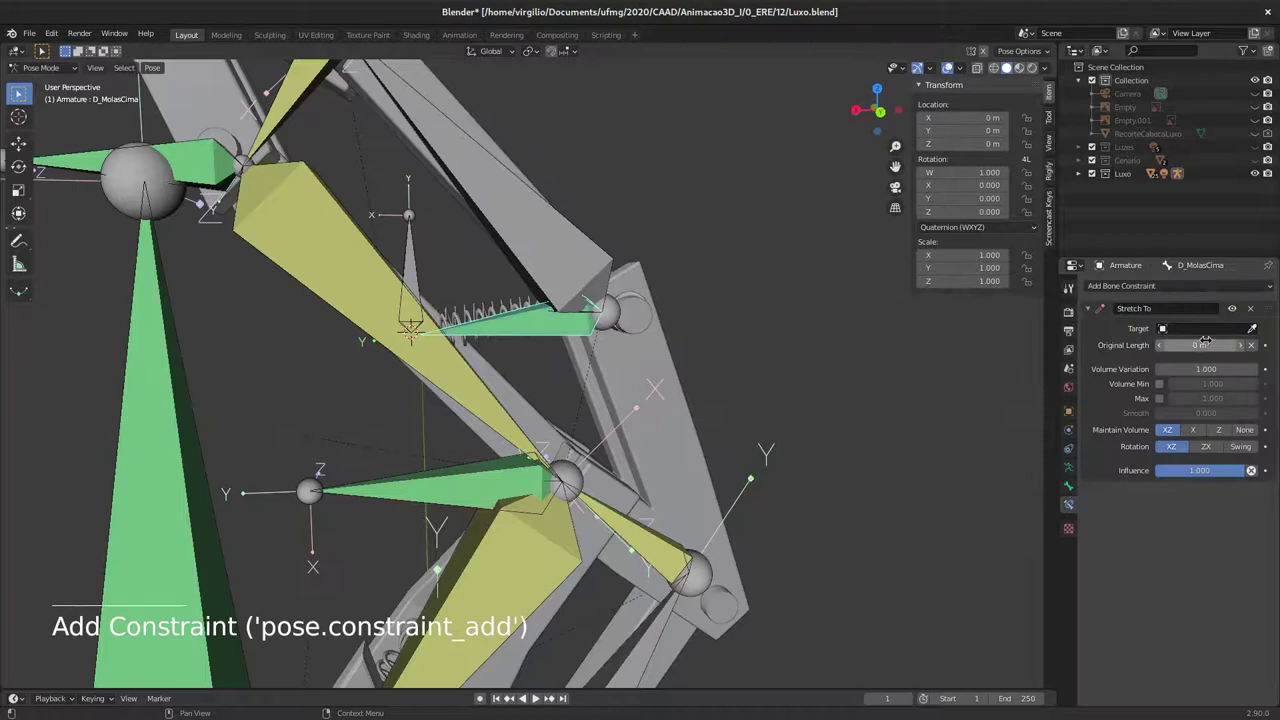
click(1227, 330)
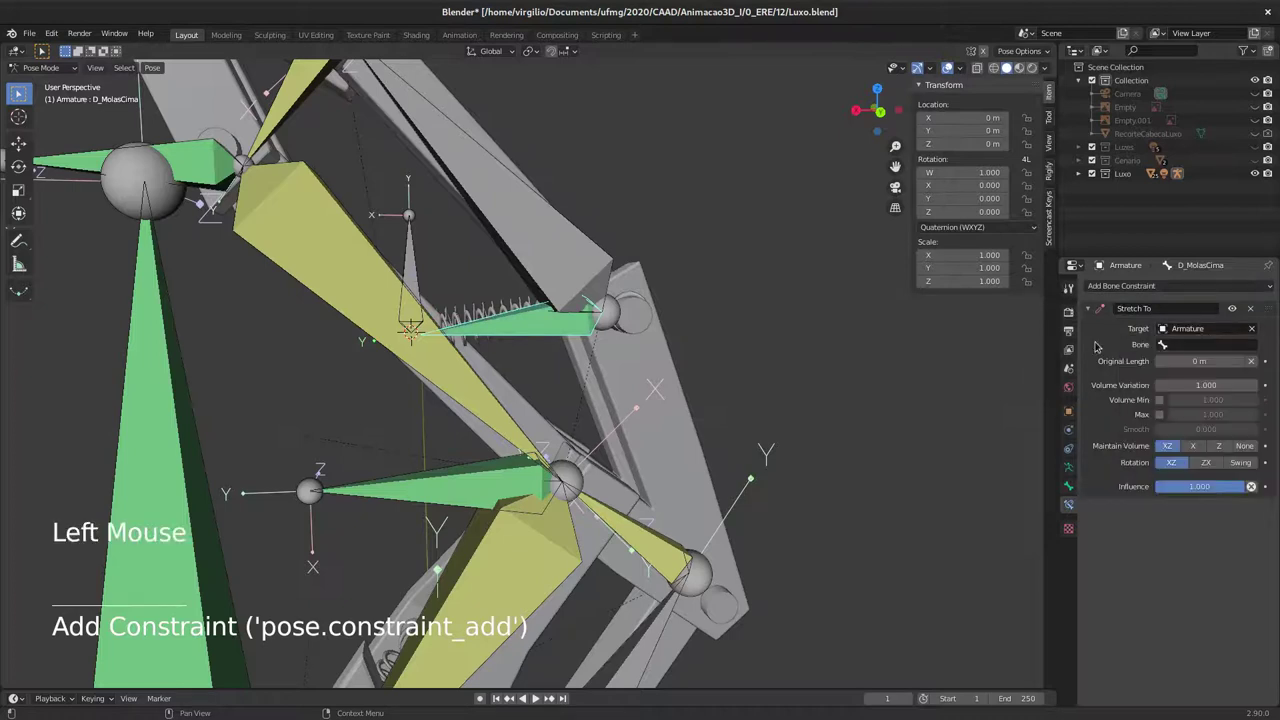
Step: Rename the new bone Bone.001 to T_MolasCima
click(413, 260)
click(425, 257)
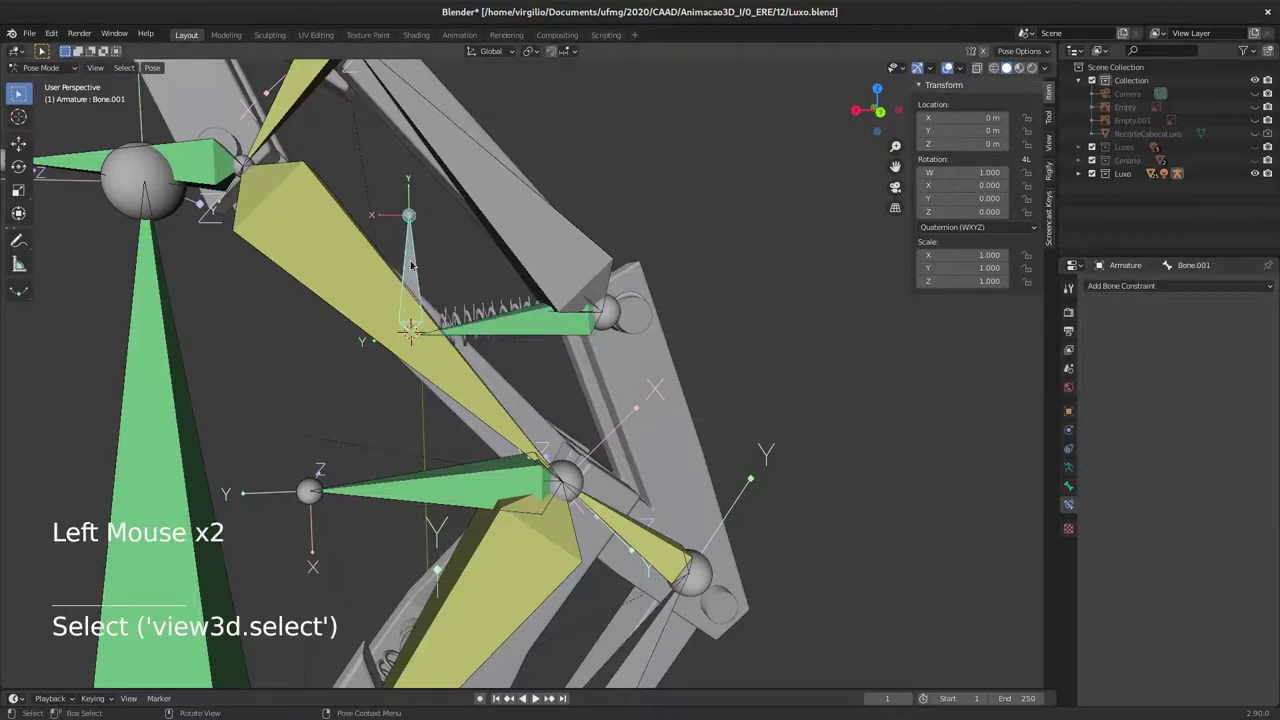
key(F2)
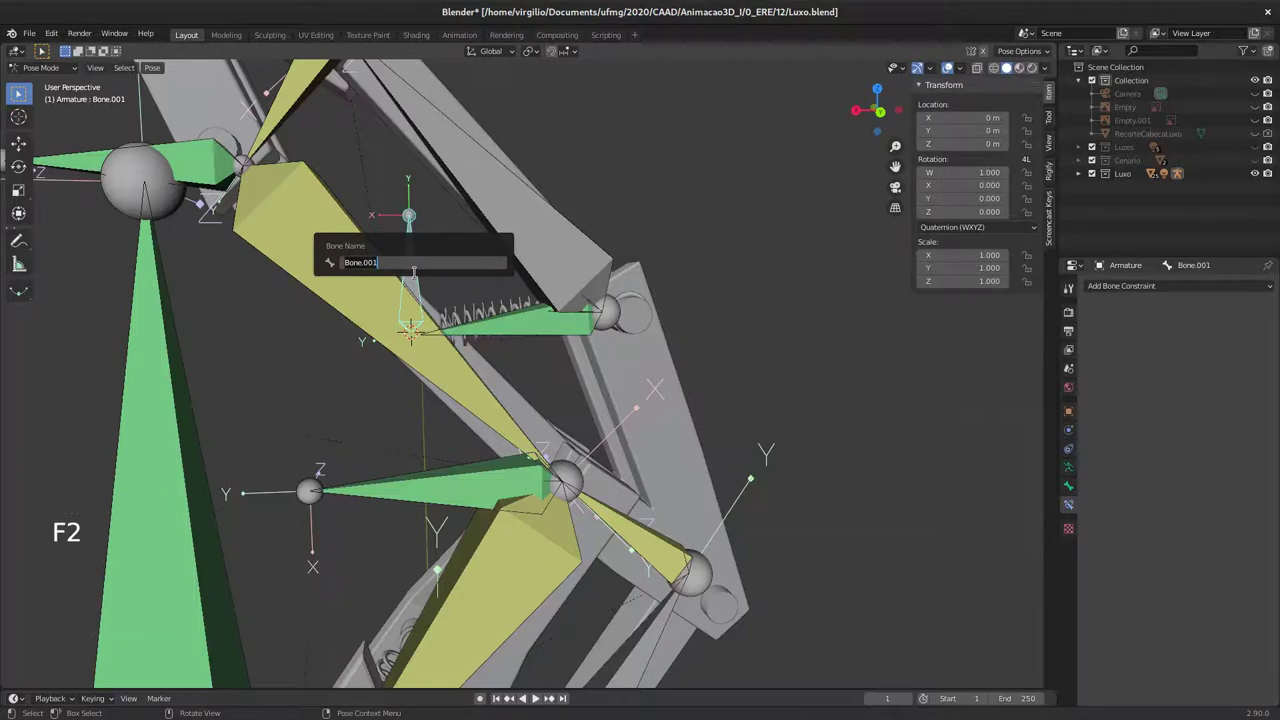
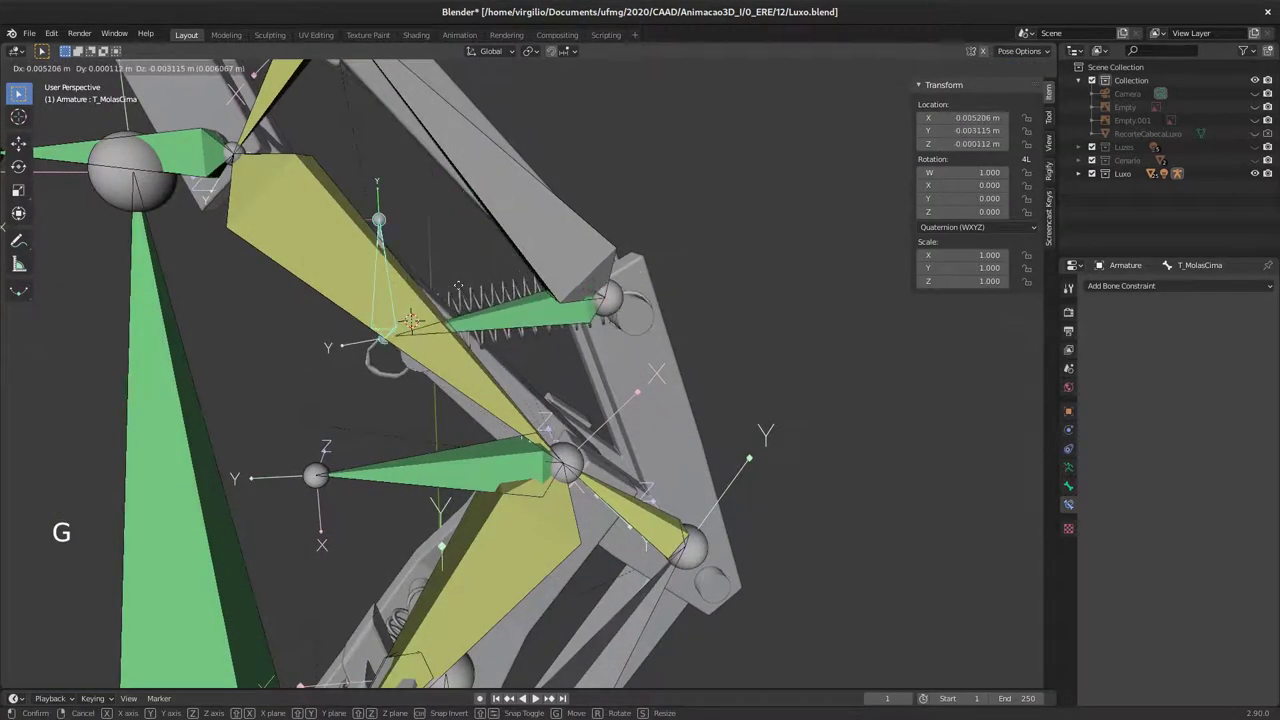
Step: Move the body bone to test its limits, then clear D_MolasCima's location with Alt+G
middle_click(510, 286)
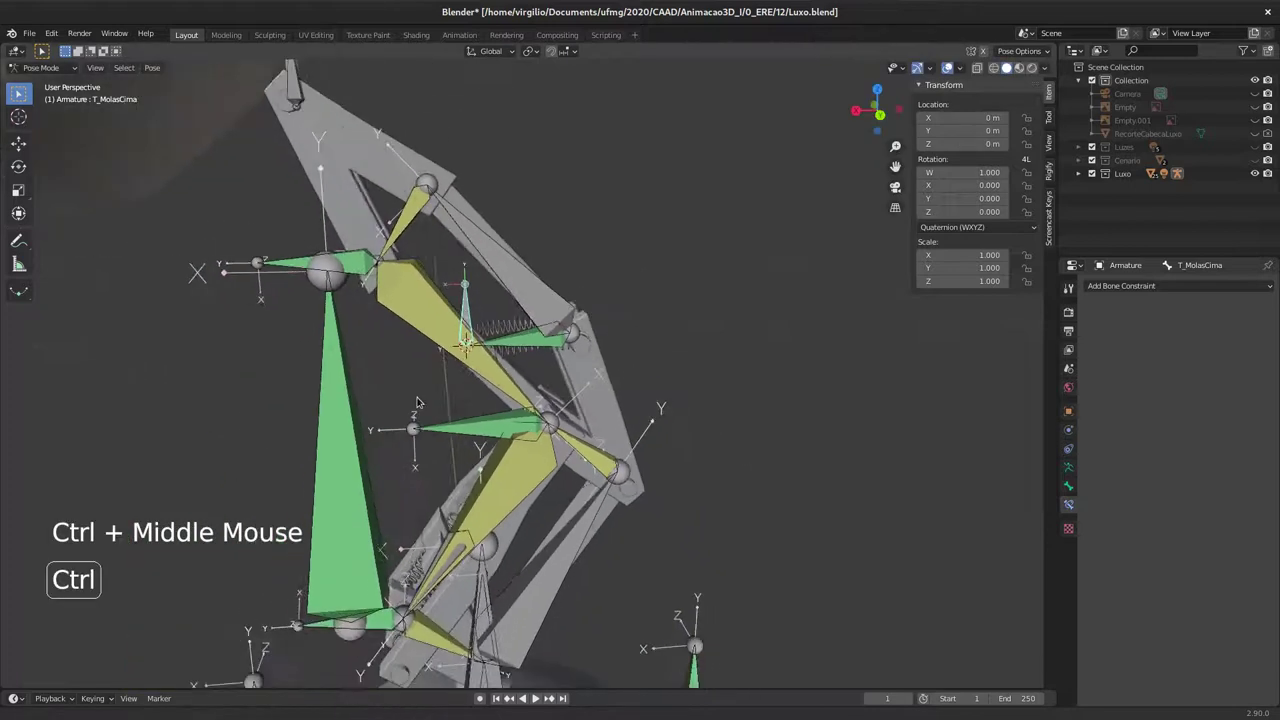
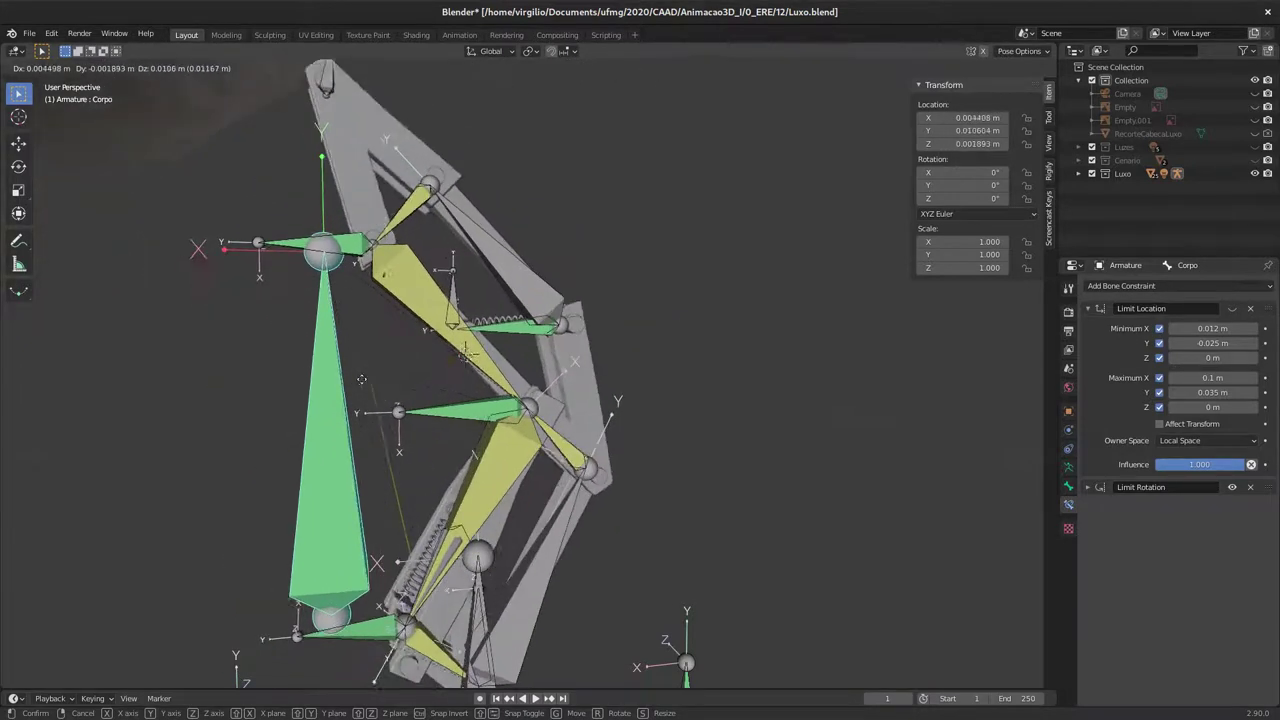
middle_click(485, 320)
key(g)
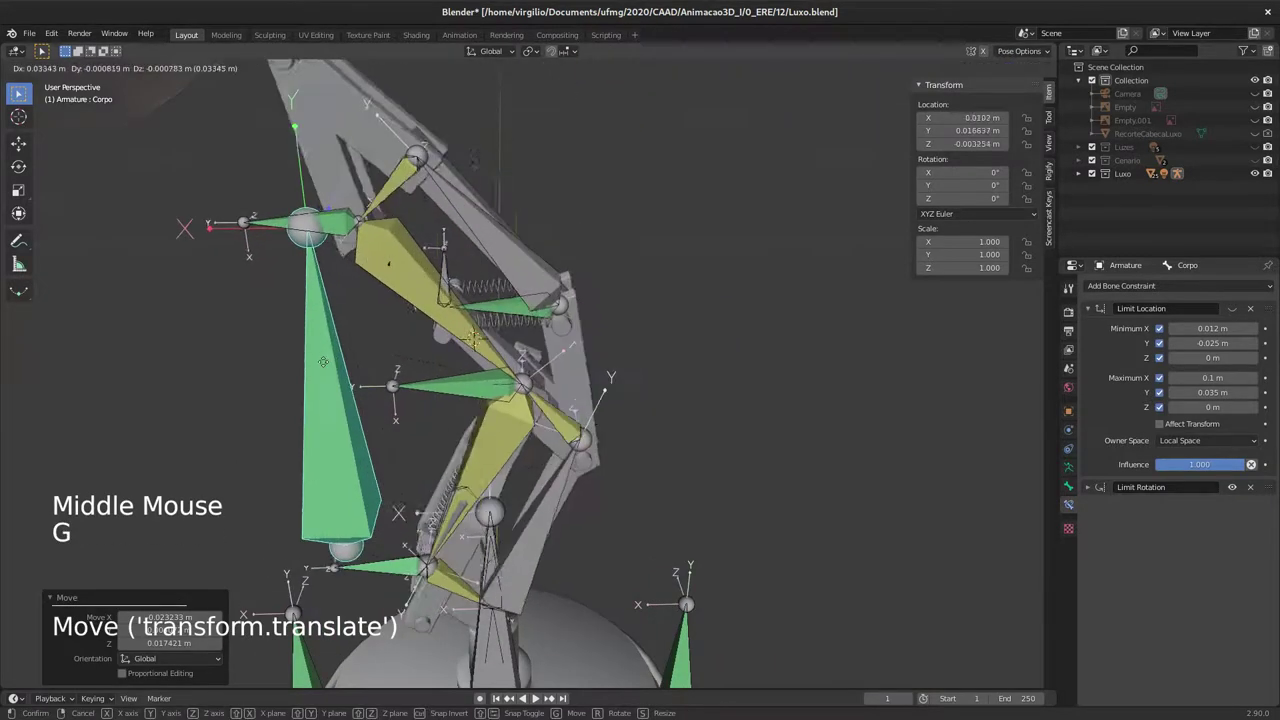
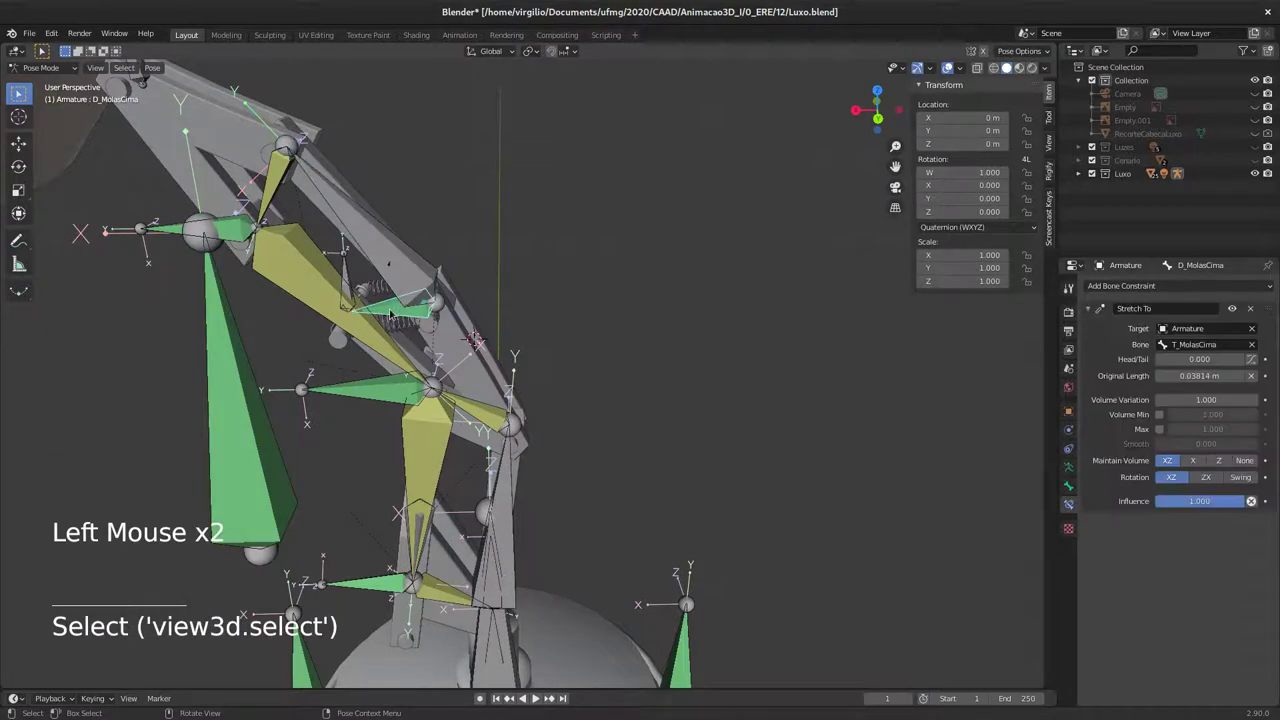
click(251, 400)
key(alt+g)
Step: Select the lower spring bone D_MolasBaixo and check its empty constraint list
middle_click(433, 373)
middle_click(417, 355)
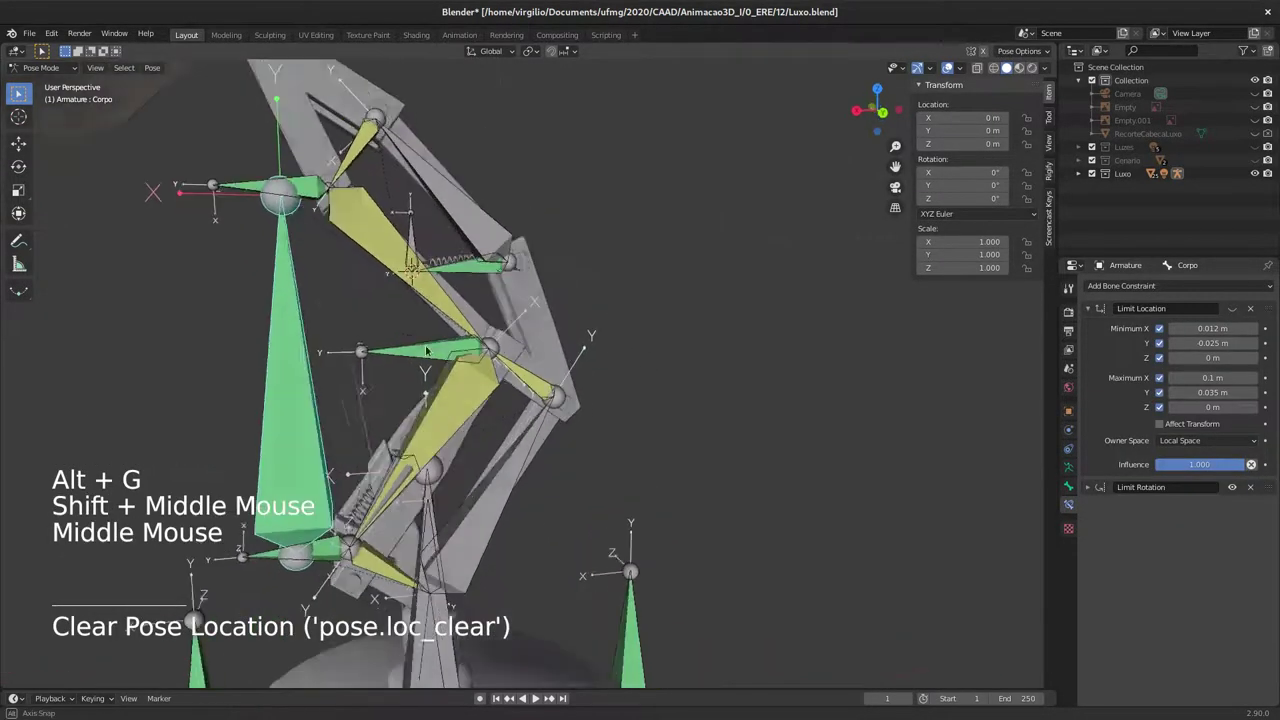
middle_click(427, 353)
middle_click(417, 356)
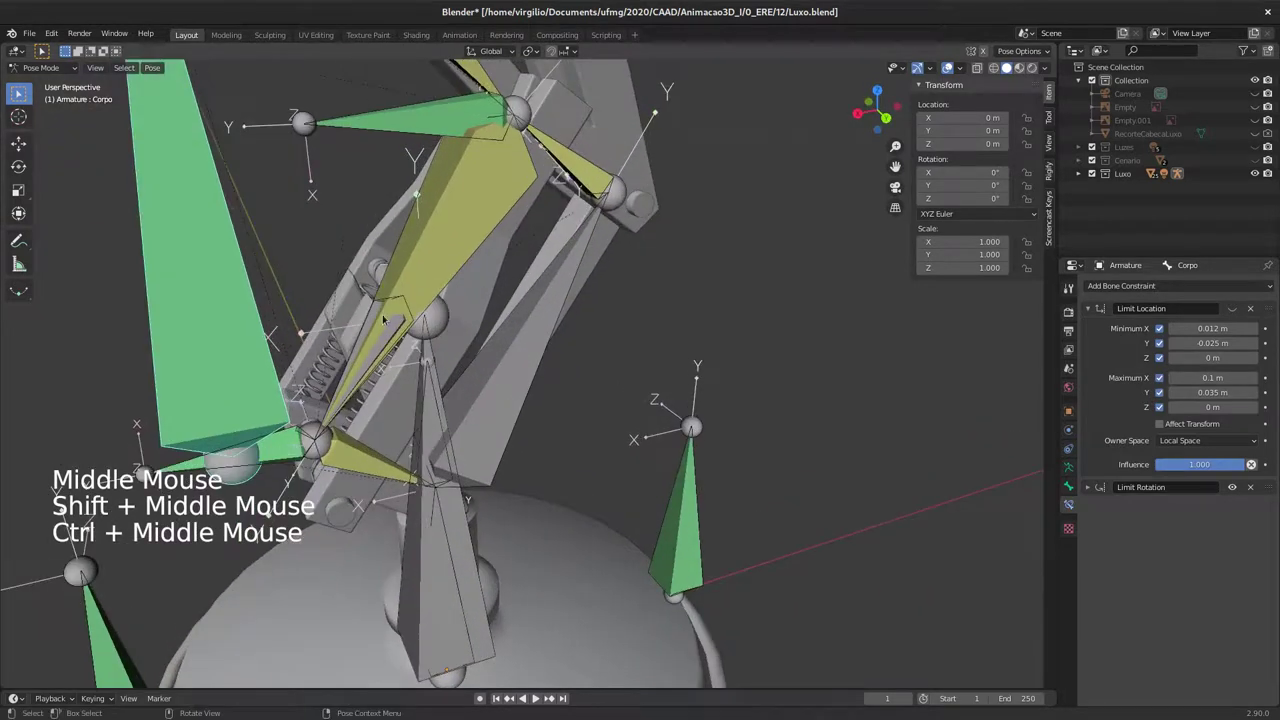
middle_click(409, 343)
middle_click(468, 307)
middle_click(493, 300)
click(493, 245)
middle_click(472, 311)
middle_click(512, 282)
middle_click(537, 263)
middle_click(481, 297)
middle_click(481, 292)
middle_click(481, 272)
middle_click(491, 277)
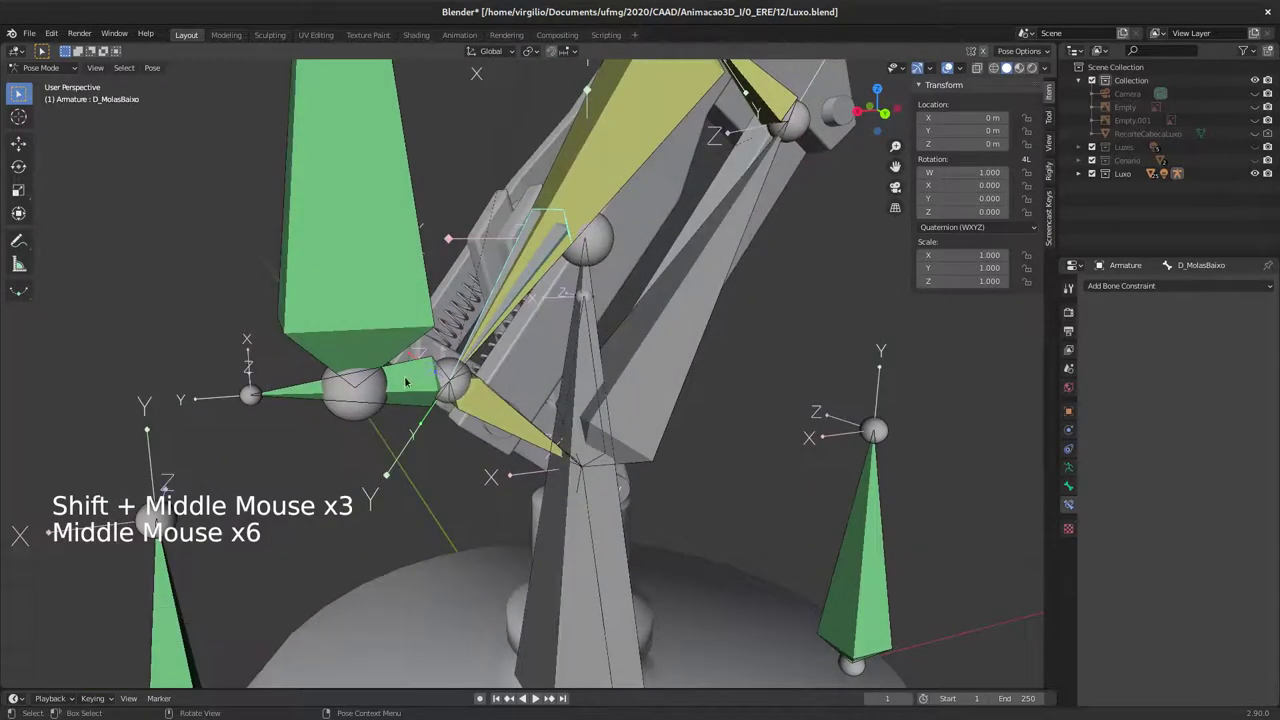
Step: Give D_MolasBaixo a Stretch To constraint targeting the Armature
middle_click(465, 356)
middle_click(472, 393)
middle_click(479, 362)
click(401, 434)
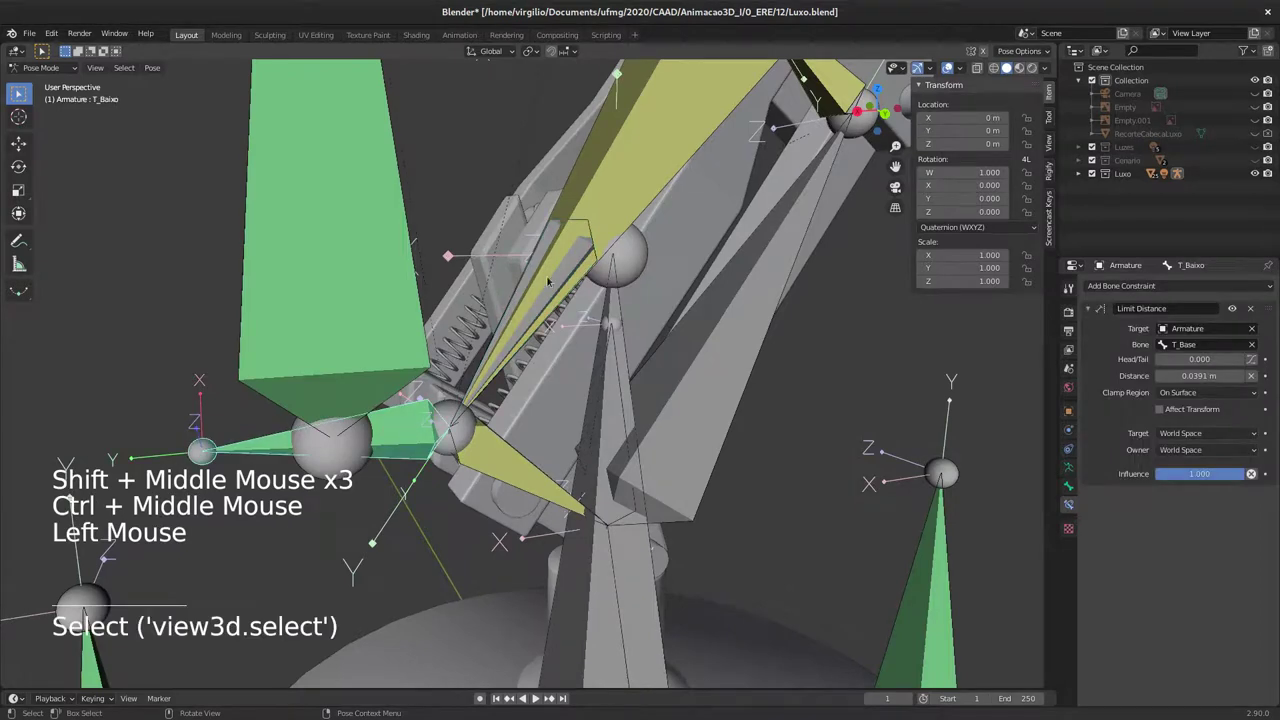
click(545, 262)
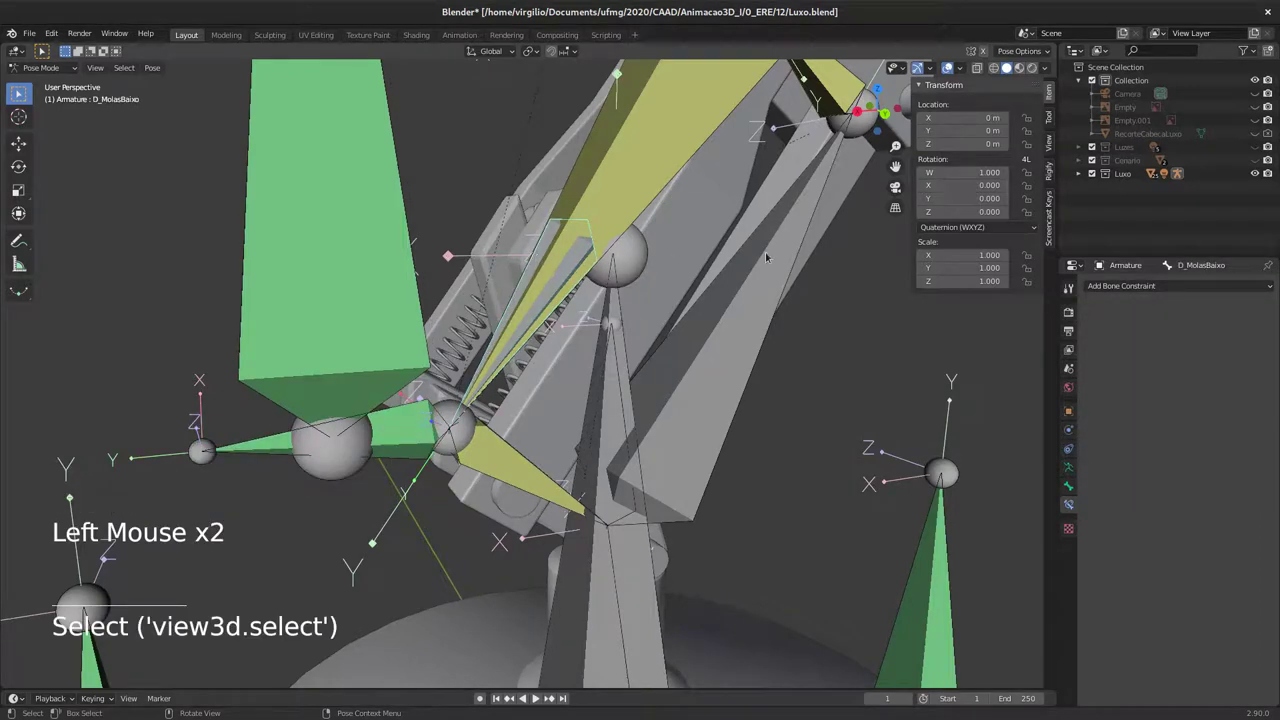
click(1128, 292)
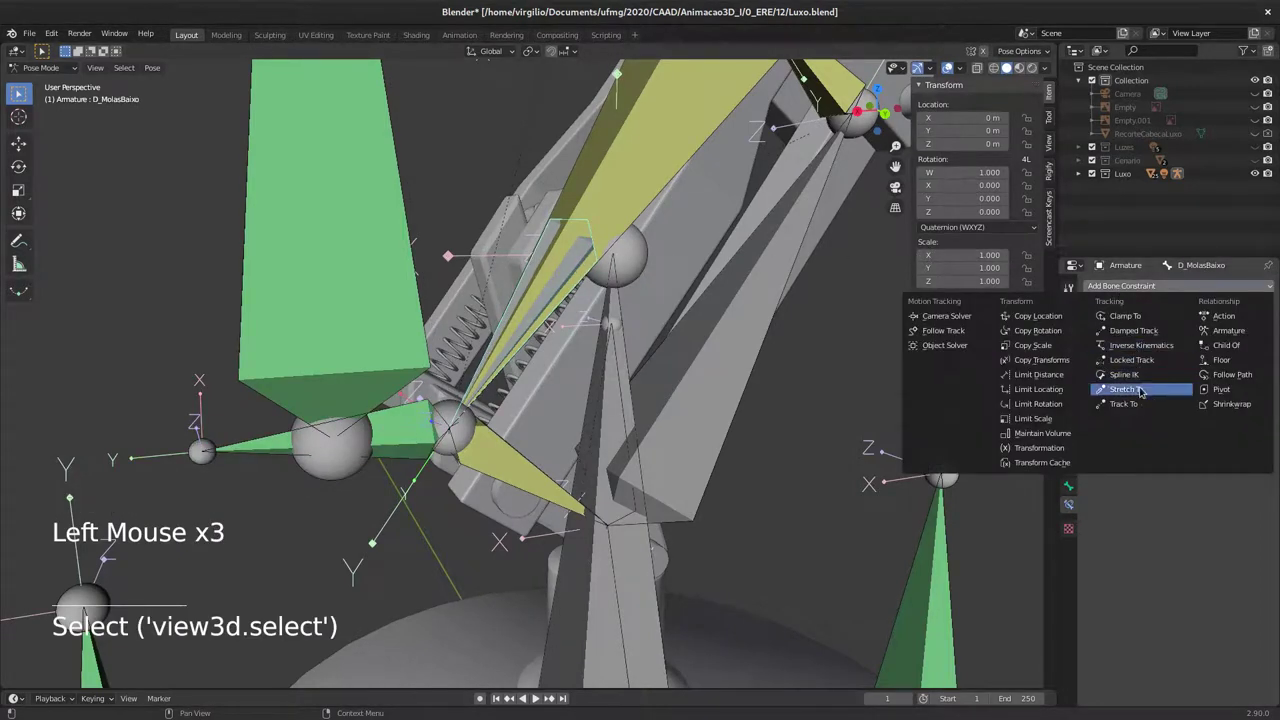
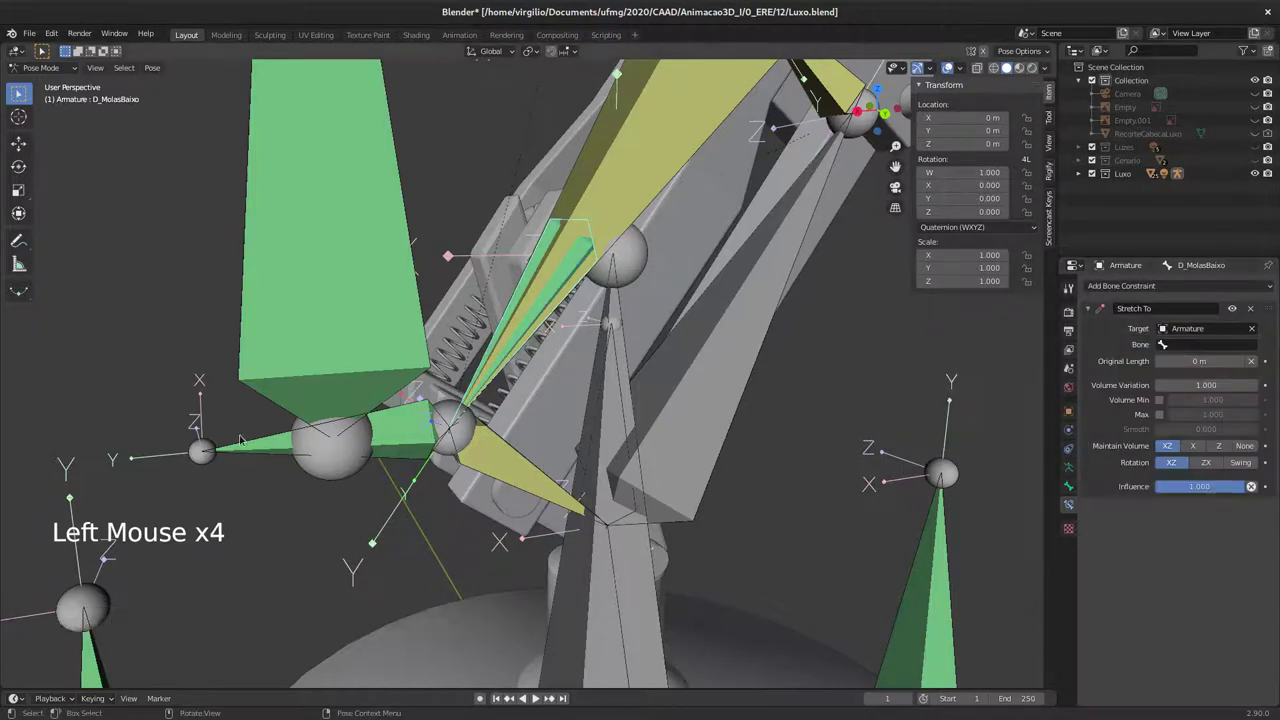
middle_click(355, 408)
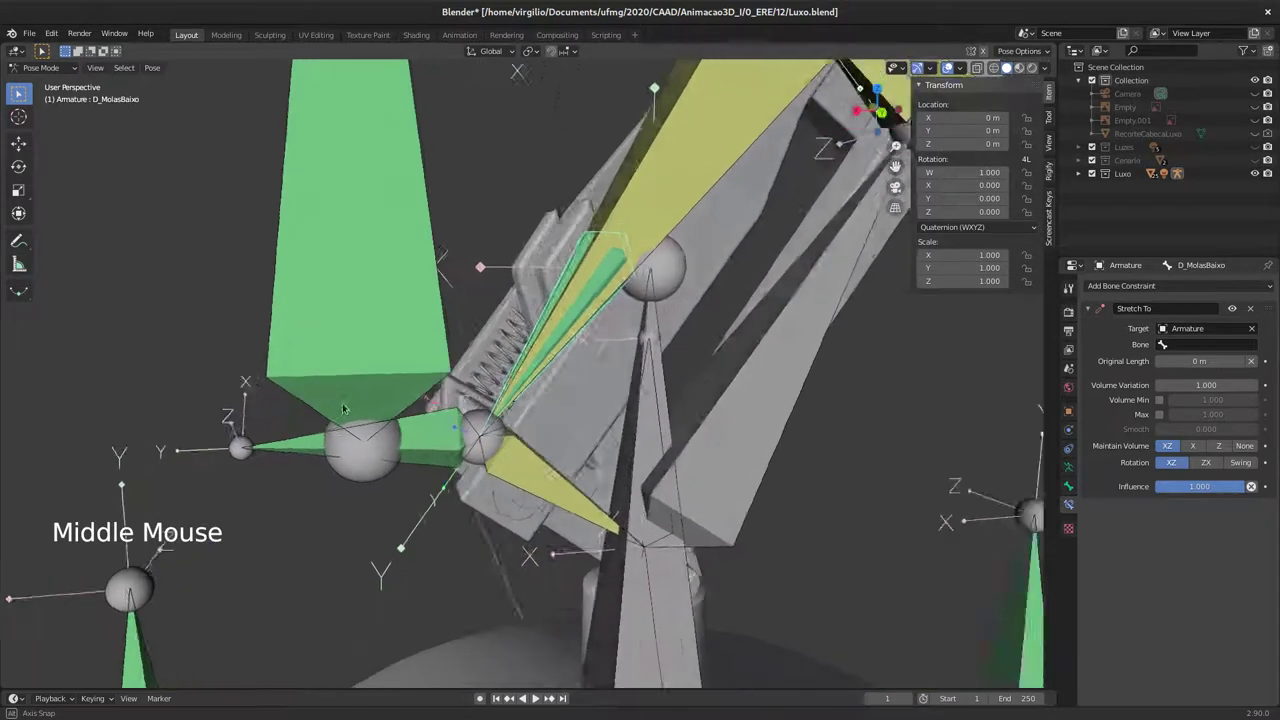
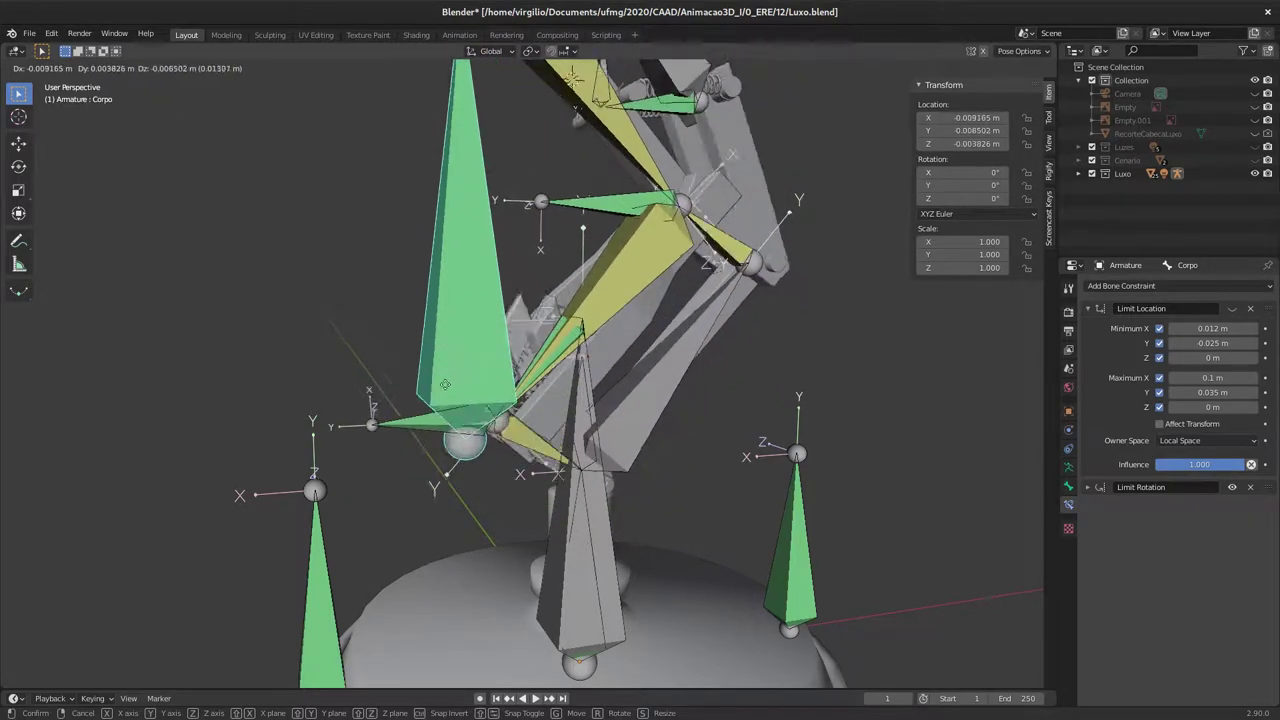
Step: Select the Corpo body bone and start moving it to test the springs
middle_click(521, 288)
middle_click(486, 337)
middle_click(472, 320)
middle_click(515, 293)
middle_click(468, 363)
click(367, 388)
key(g)
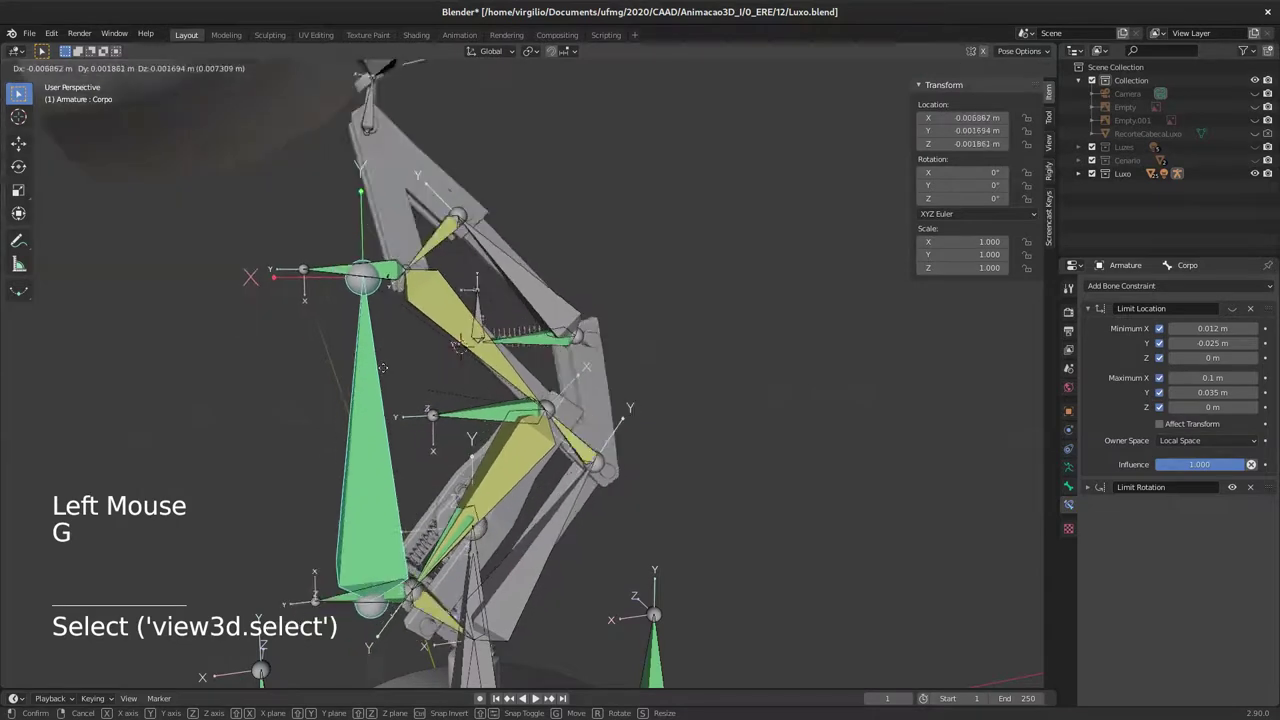
Step: Inspect the spring deformation from all sides, then reset Corpo's location with Alt+G
middle_click(525, 327)
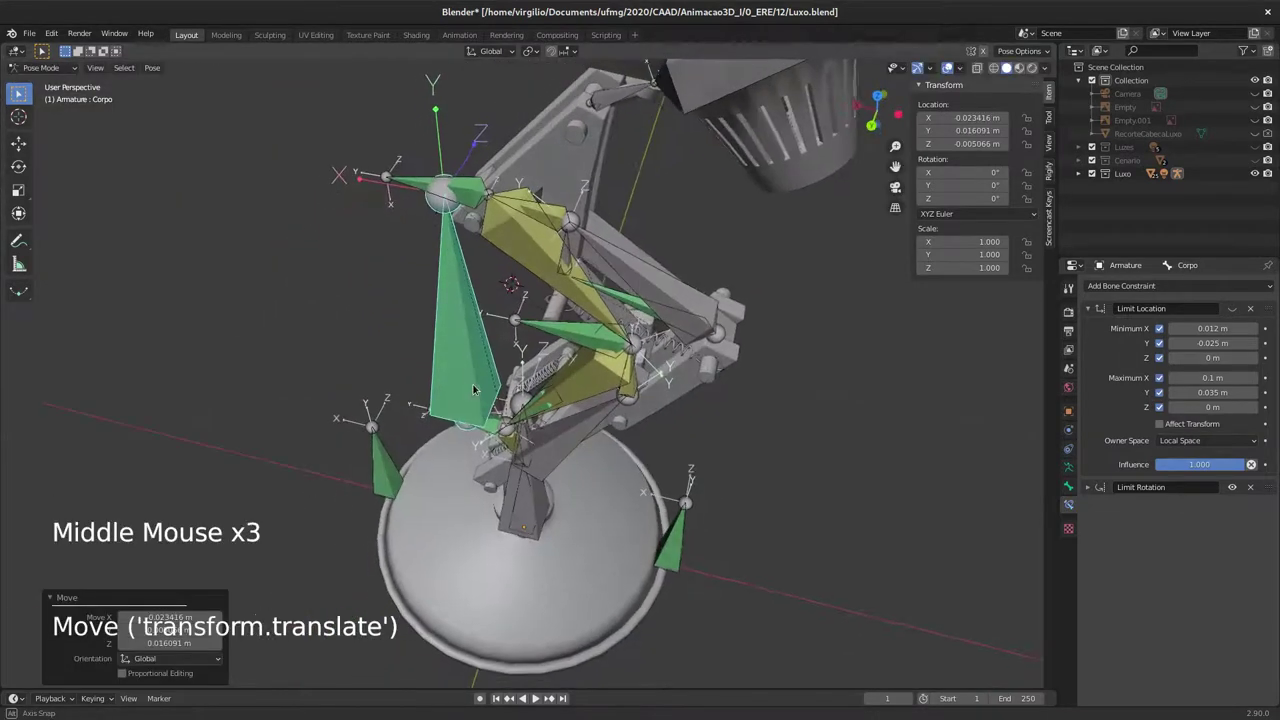
middle_click(697, 340)
middle_click(531, 319)
middle_click(537, 341)
middle_click(515, 299)
middle_click(497, 336)
middle_click(522, 363)
middle_click(362, 474)
middle_click(333, 510)
middle_click(344, 398)
middle_click(413, 370)
middle_click(424, 362)
key(alt+g)
middle_click(422, 353)
middle_click(427, 356)
middle_click(487, 361)
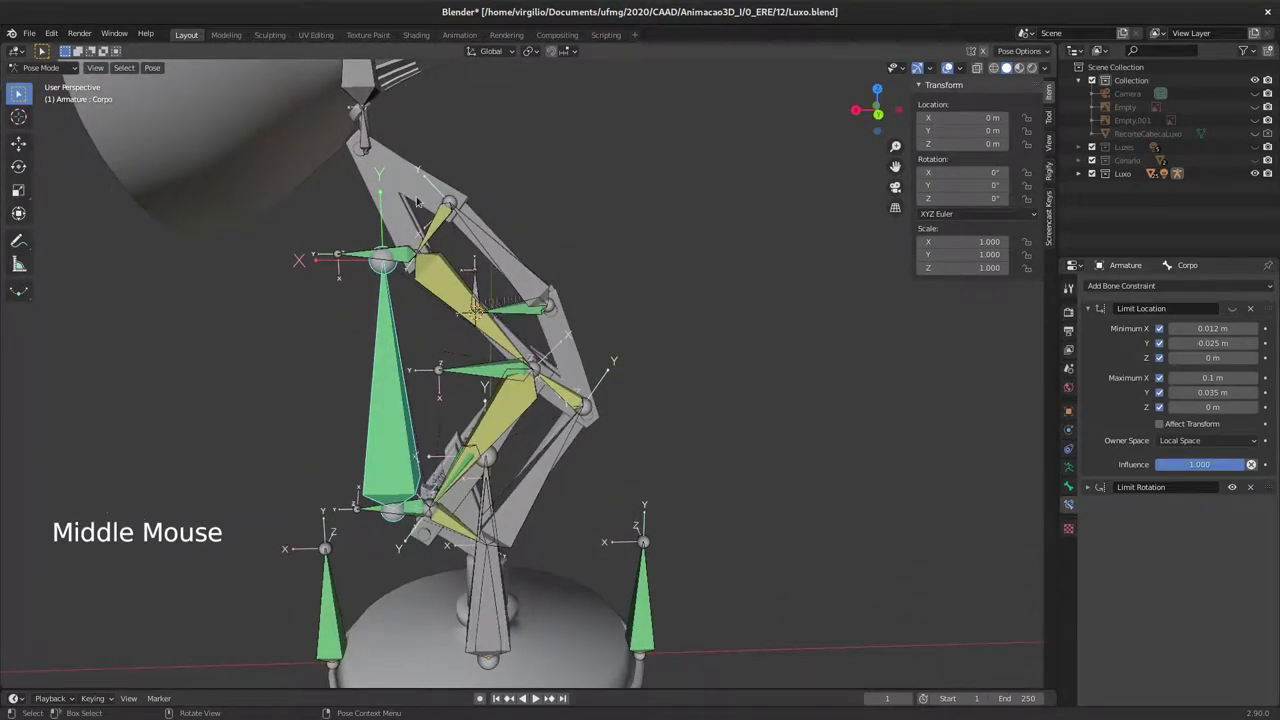
Step: Check the Ctrl+P parenting options for a lower arm piece and its bone
click(410, 193)
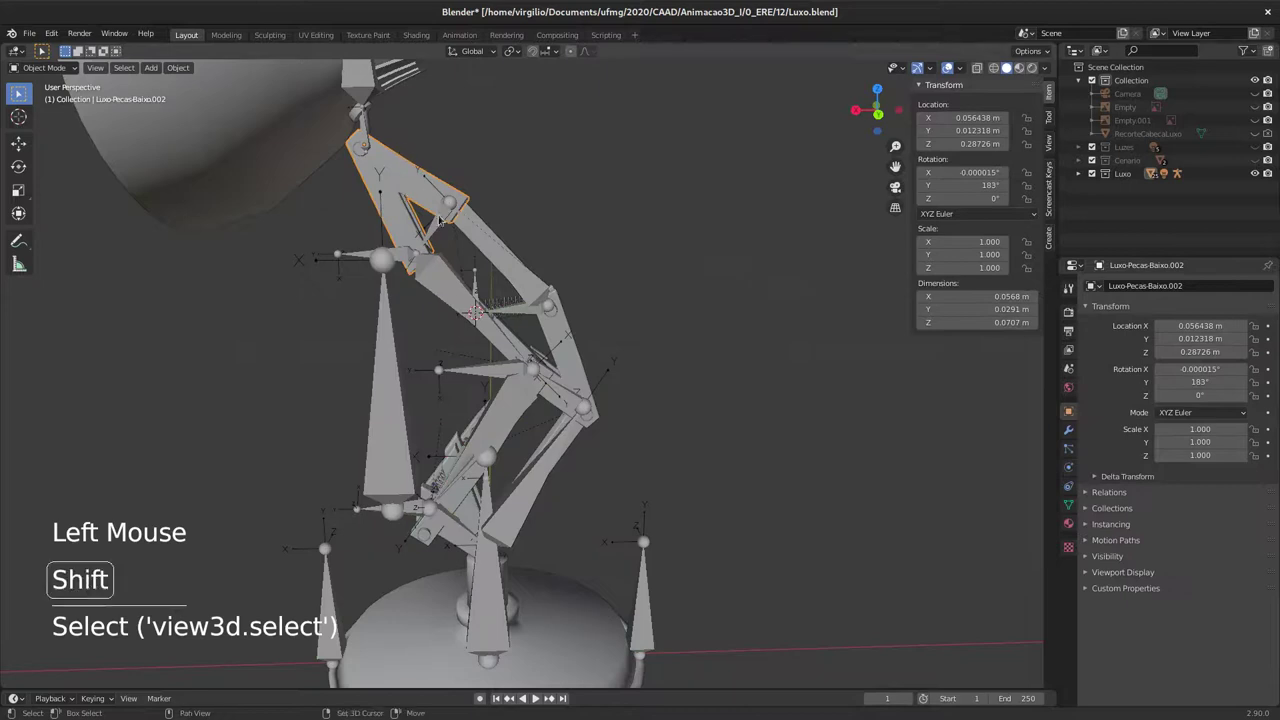
click(449, 221)
key(ctrl+p)
key(Down)
key(Down)
key(Down)
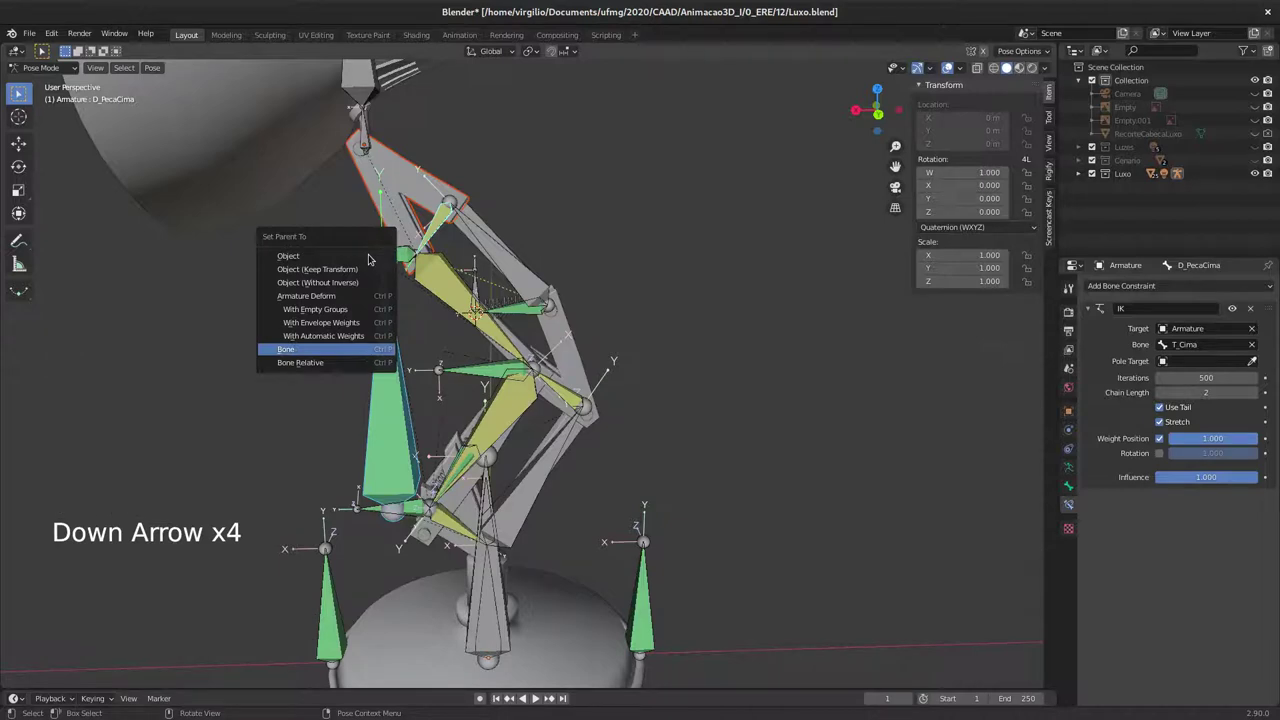
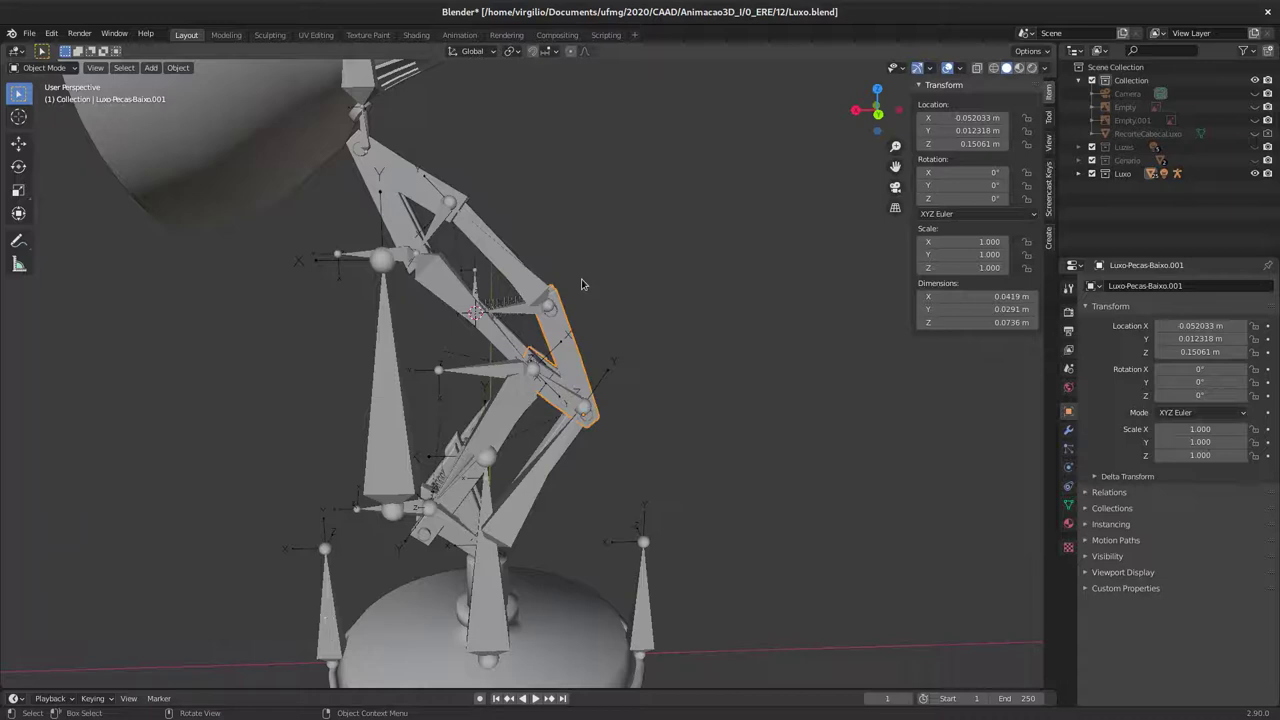
Step: Select the spring mesh Luxo-Mola in Object Mode and start moving it
middle_click(508, 318)
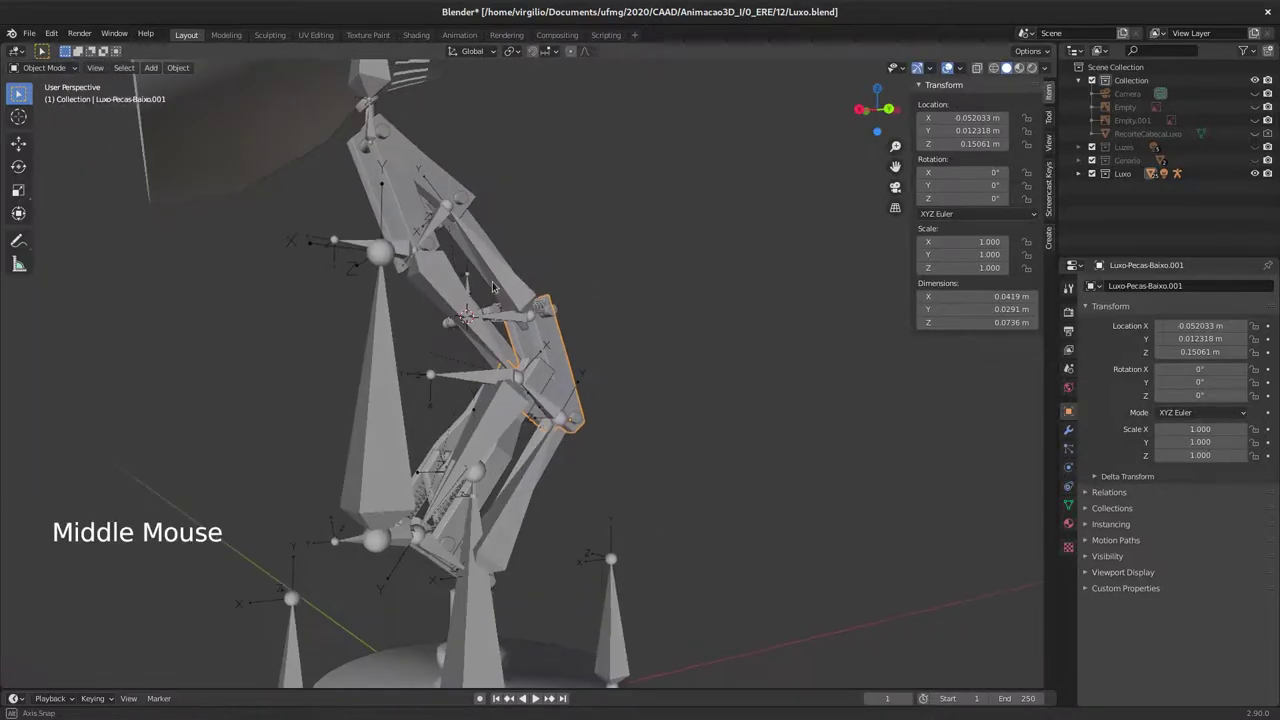
middle_click(529, 278)
middle_click(551, 245)
middle_click(508, 303)
middle_click(512, 261)
middle_click(435, 272)
click(427, 270)
key(g)
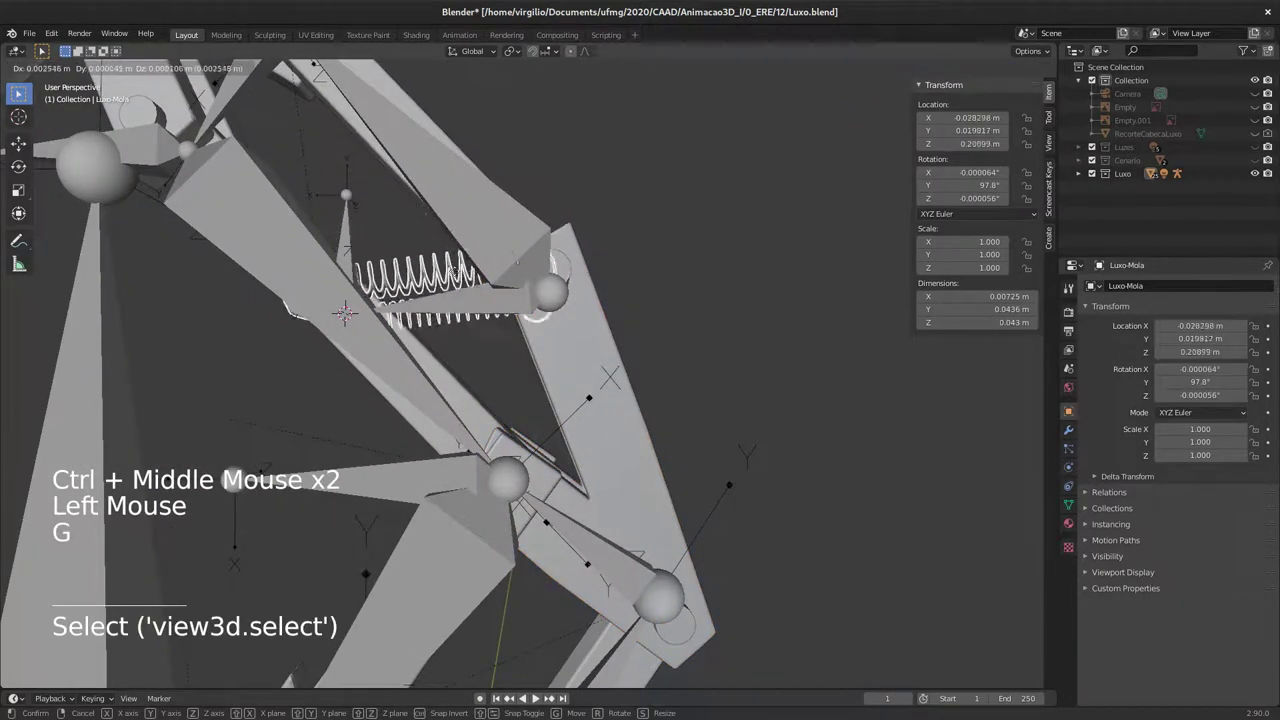
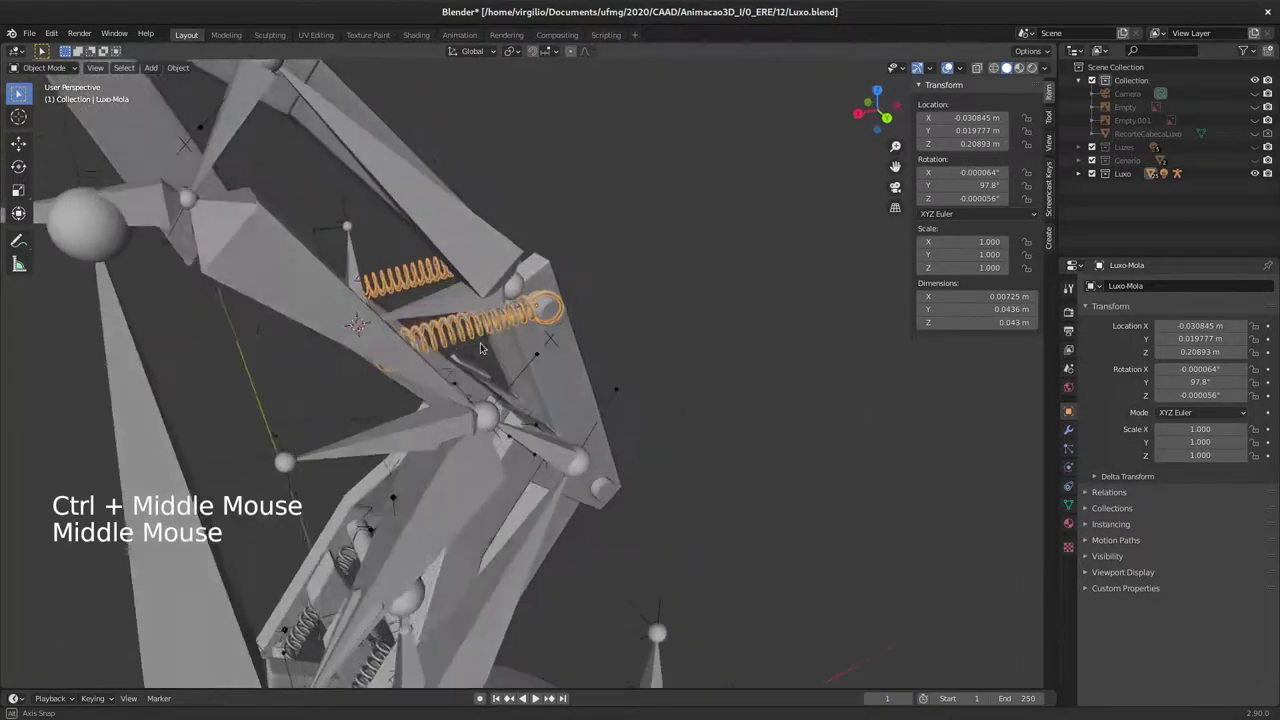
Step: Tweak Luxo-Mola's dimensions and rotation (Y about 96.8°) and clear its parent with Alt+P
middle_click(507, 322)
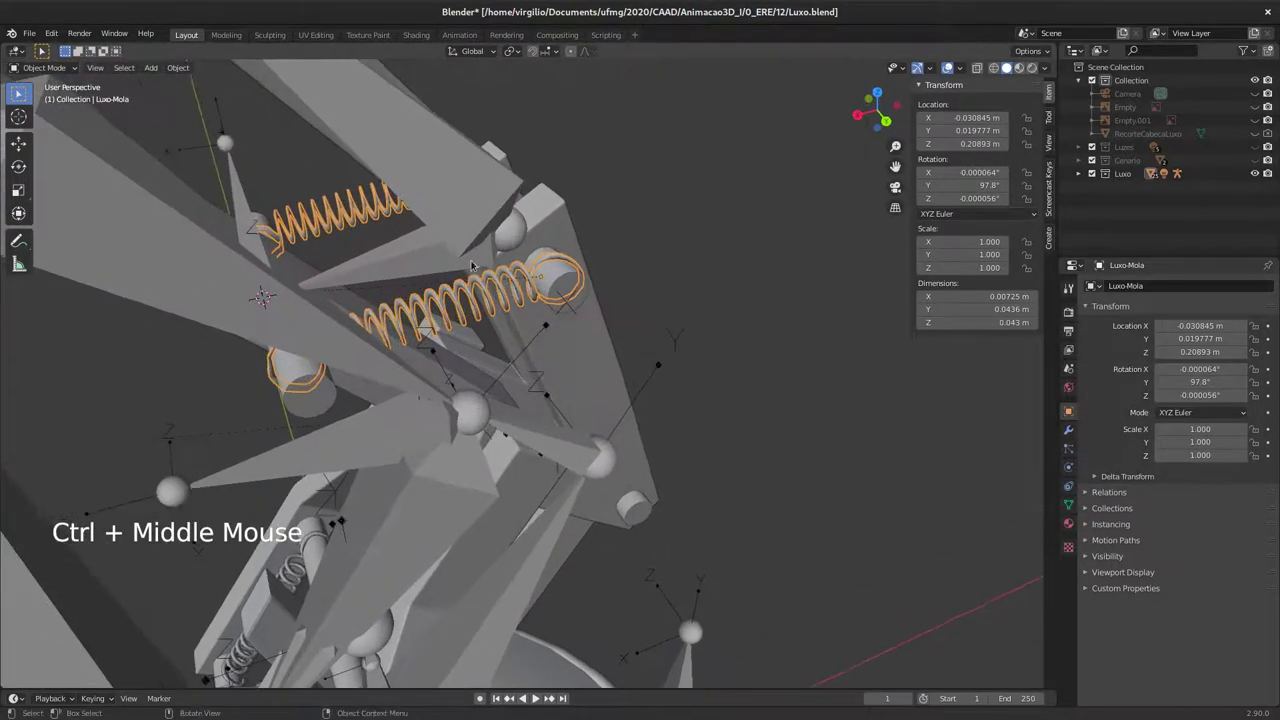
key(Tab)
key(Tab)
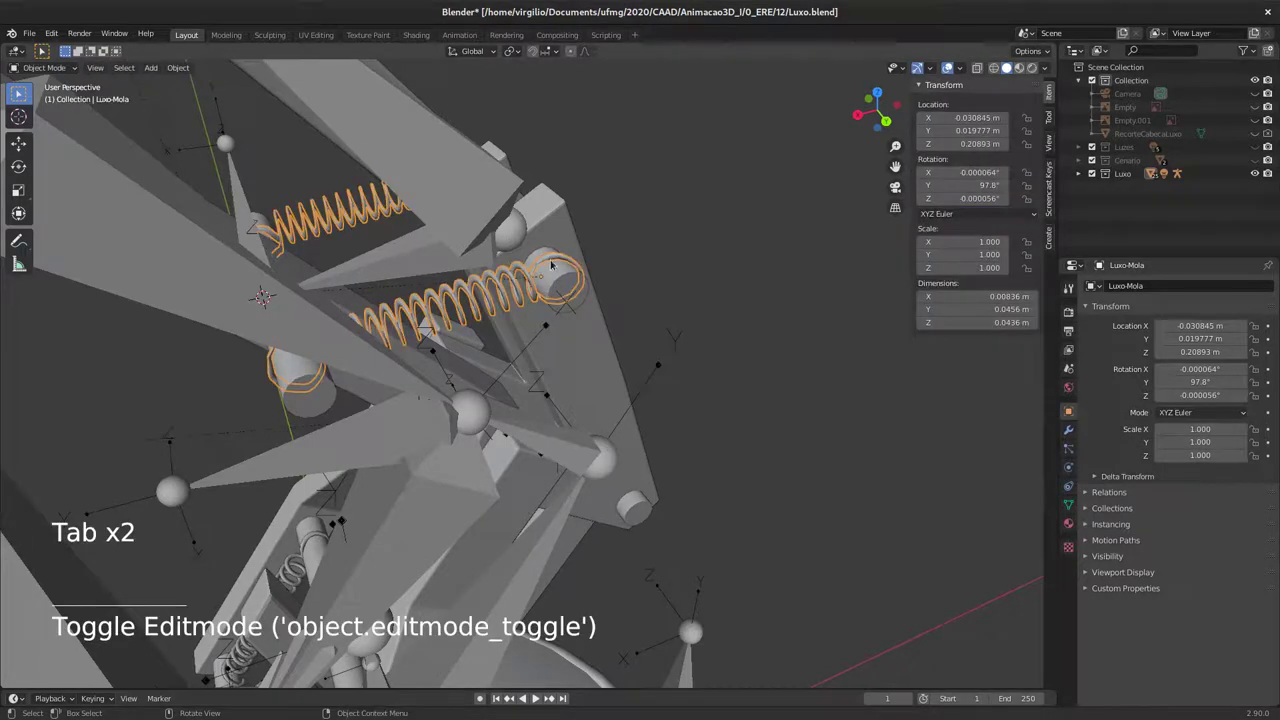
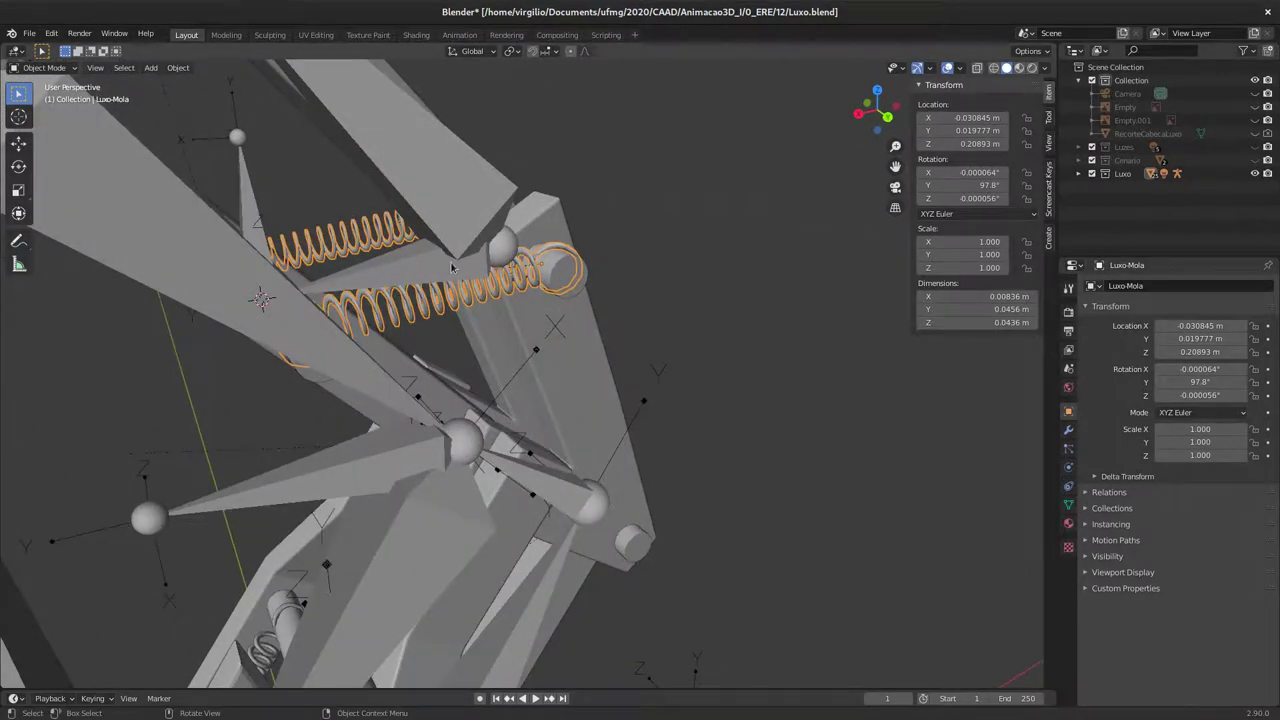
middle_click(496, 298)
middle_click(481, 340)
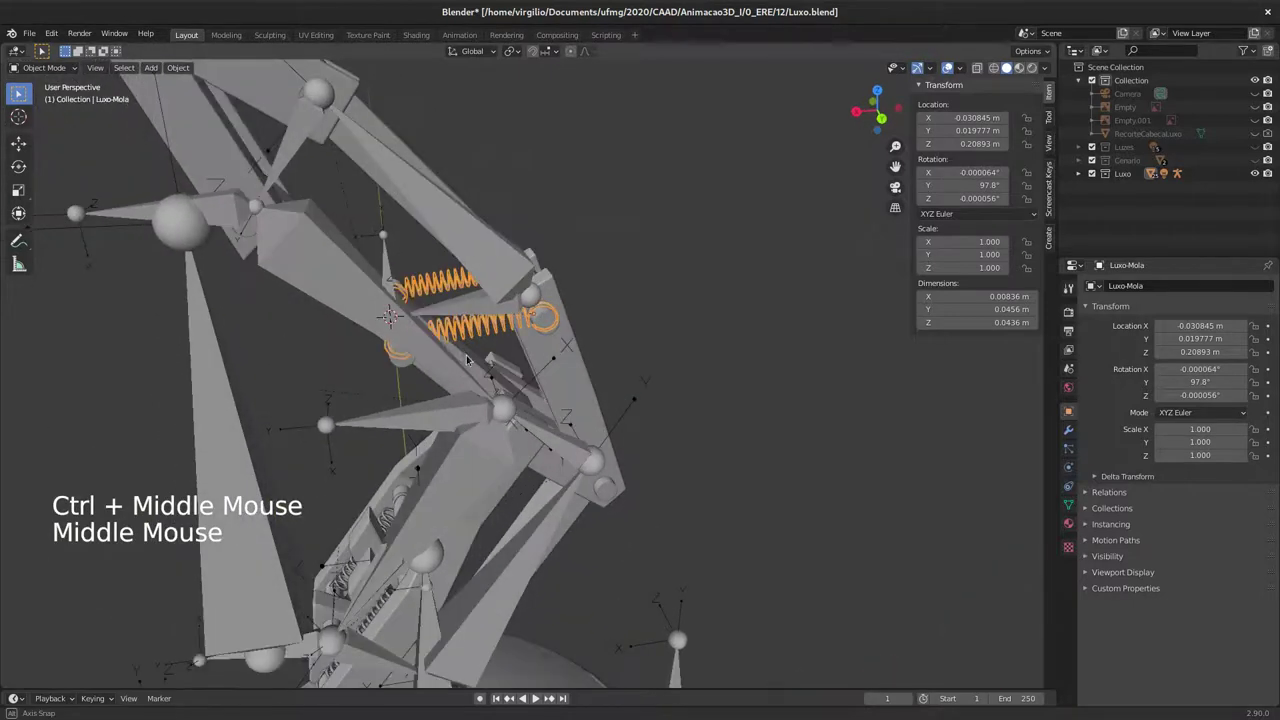
click(434, 271)
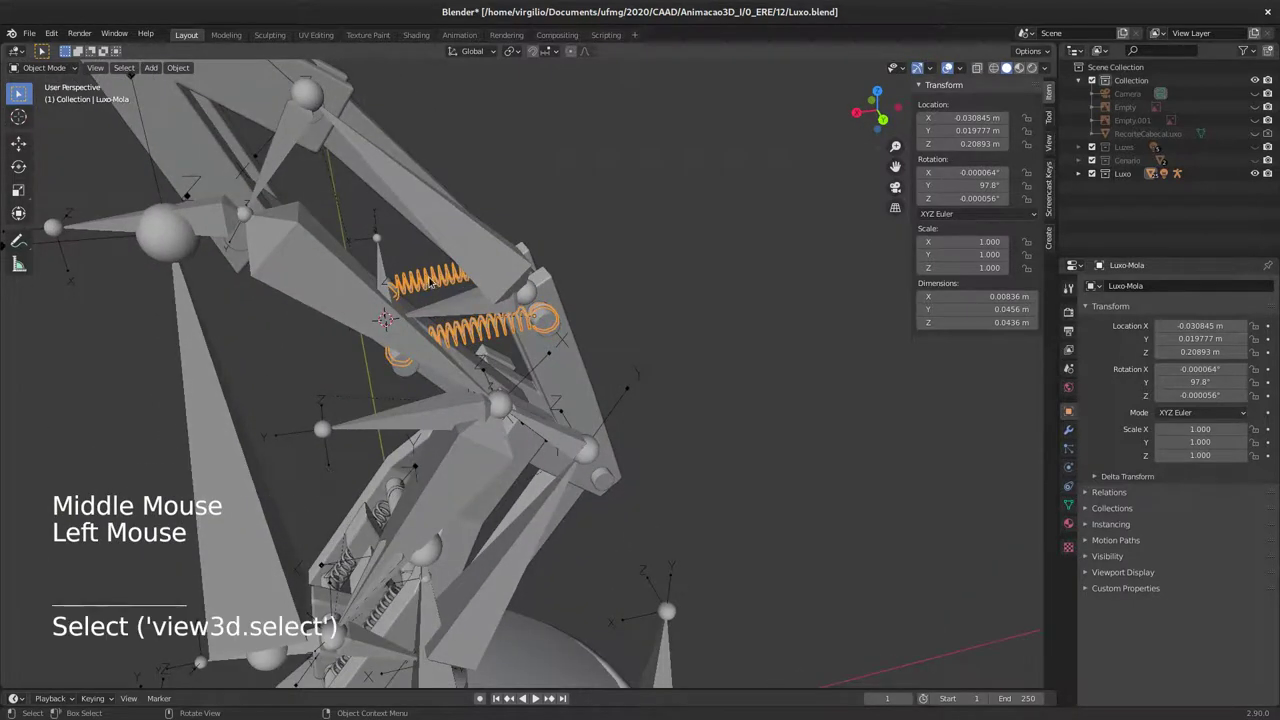
middle_click(454, 289)
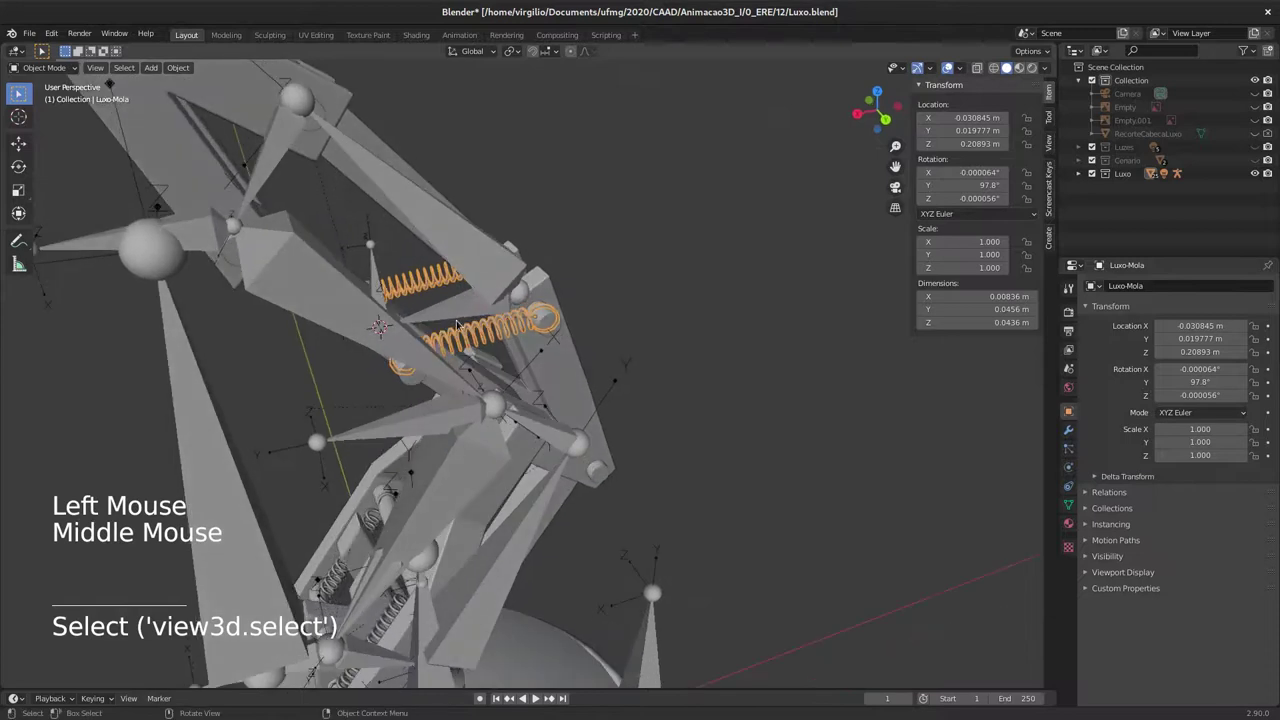
middle_click(449, 308)
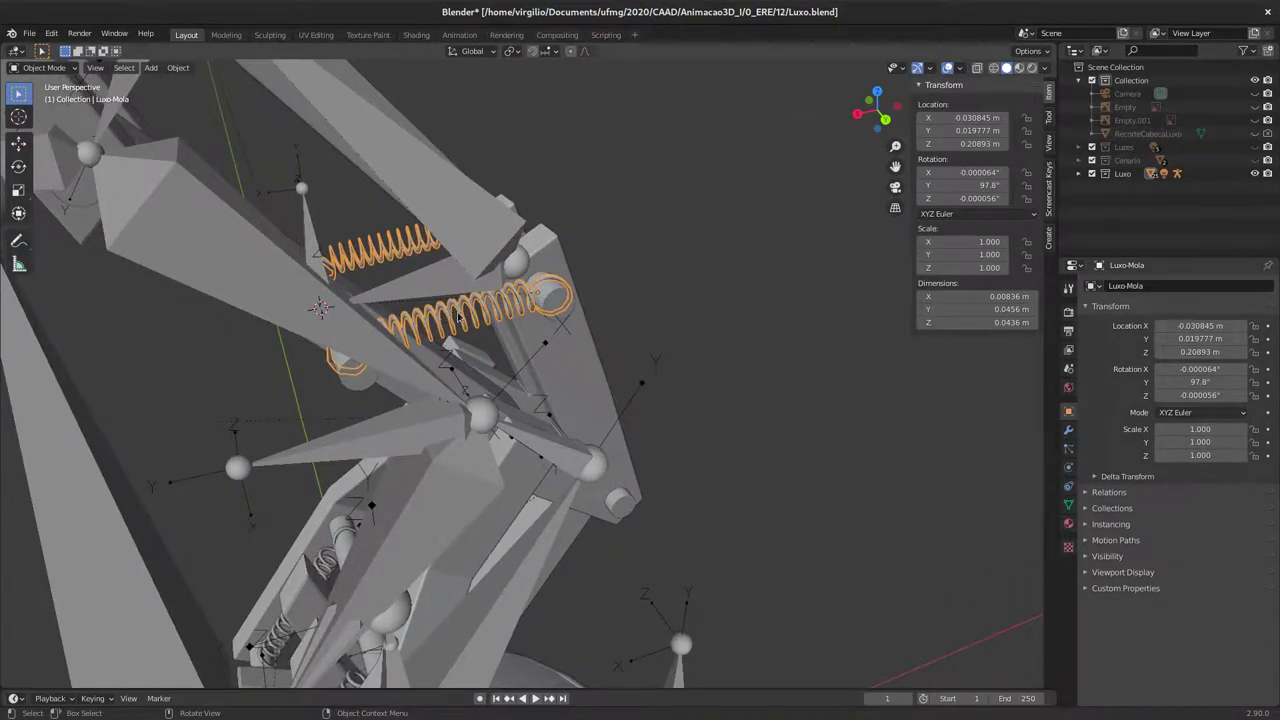
middle_click(461, 328)
click(463, 324)
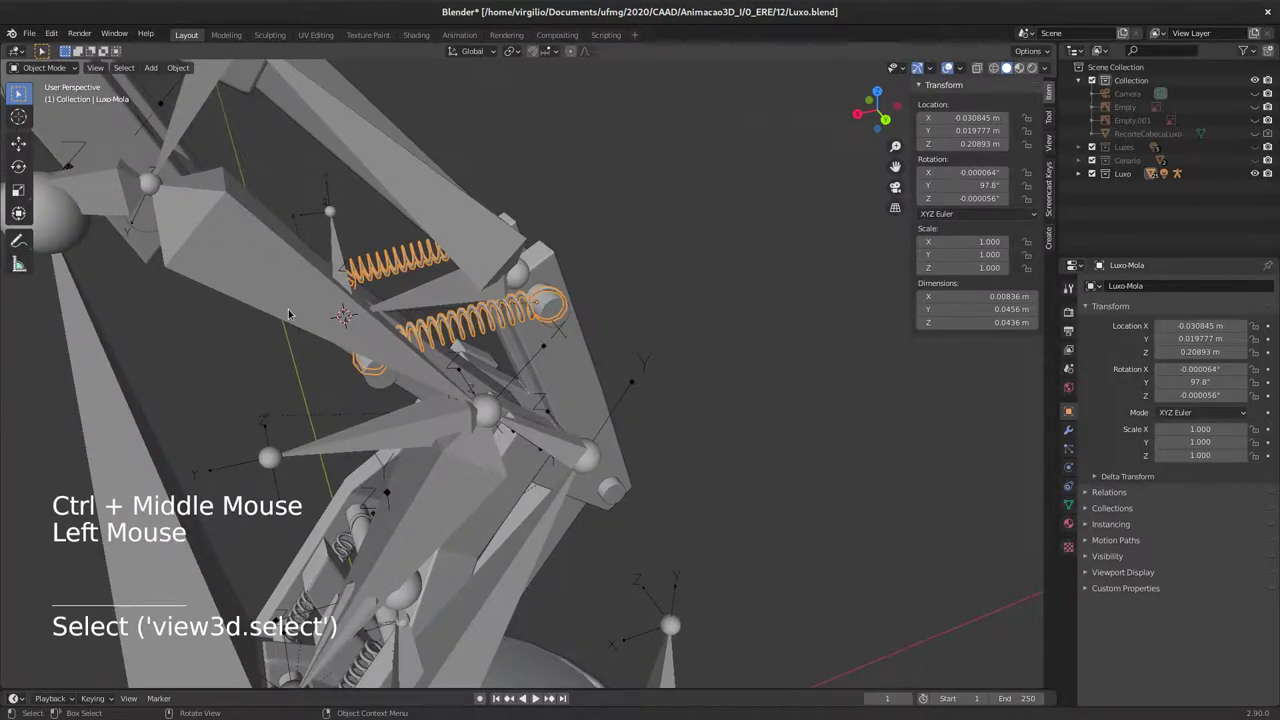
key(alt+p)
key(Down)
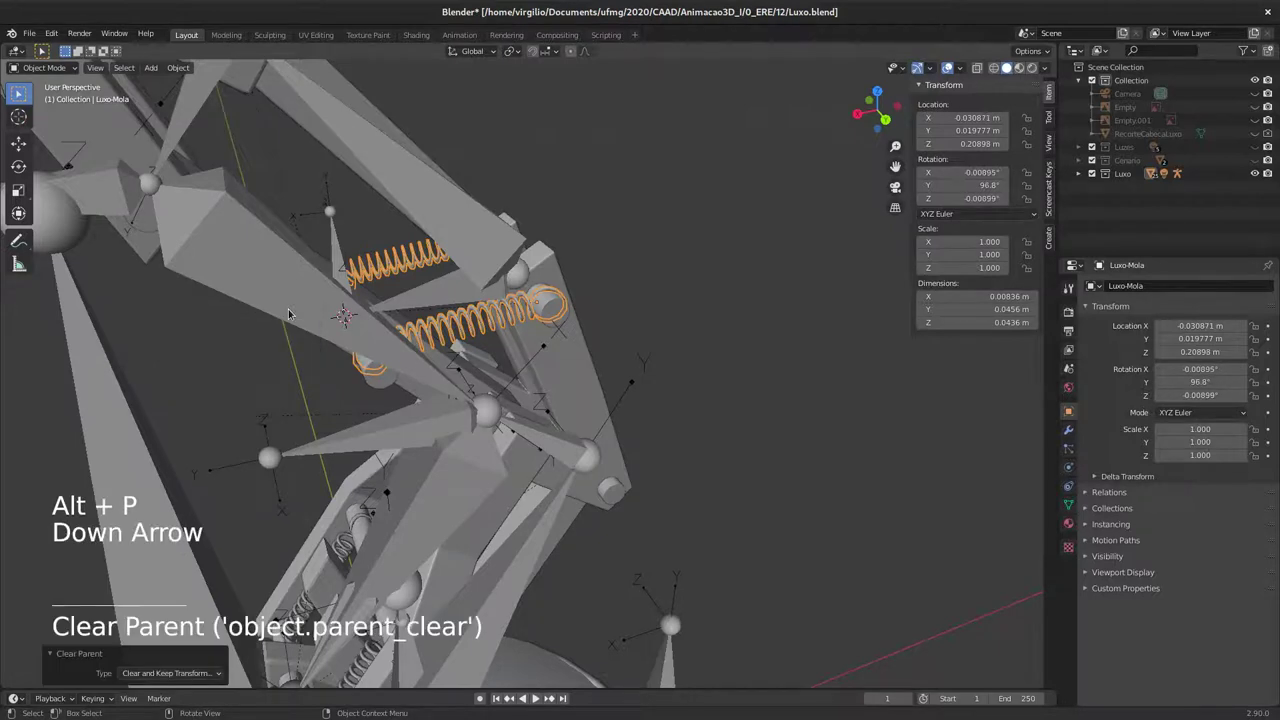
Step: Select the second spring Luxo-Mola.001 and clear its parent as well
middle_click(440, 436)
click(322, 514)
click(317, 516)
click(369, 445)
click(371, 440)
key(alt+p)
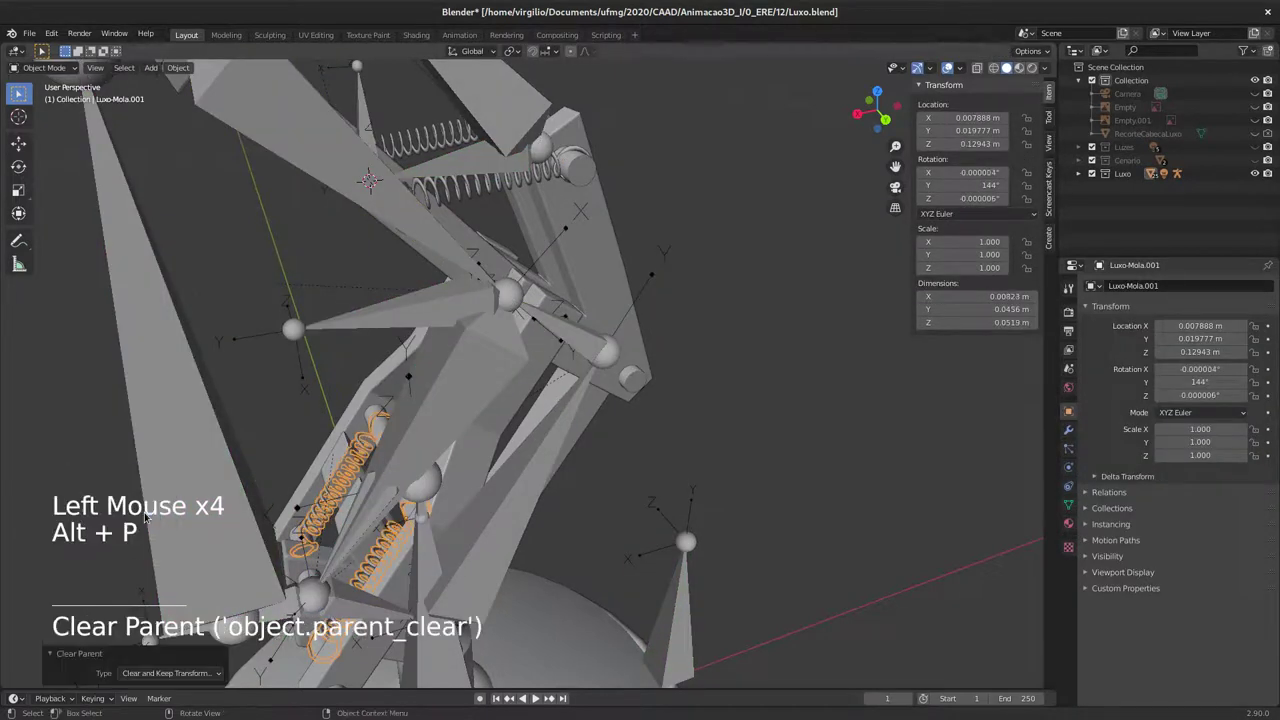
Step: Select Luxo-Mola together with the upper spring bone D_MolasCima, ready for parenting
middle_click(536, 274)
middle_click(481, 325)
middle_click(459, 303)
middle_click(448, 305)
middle_click(459, 310)
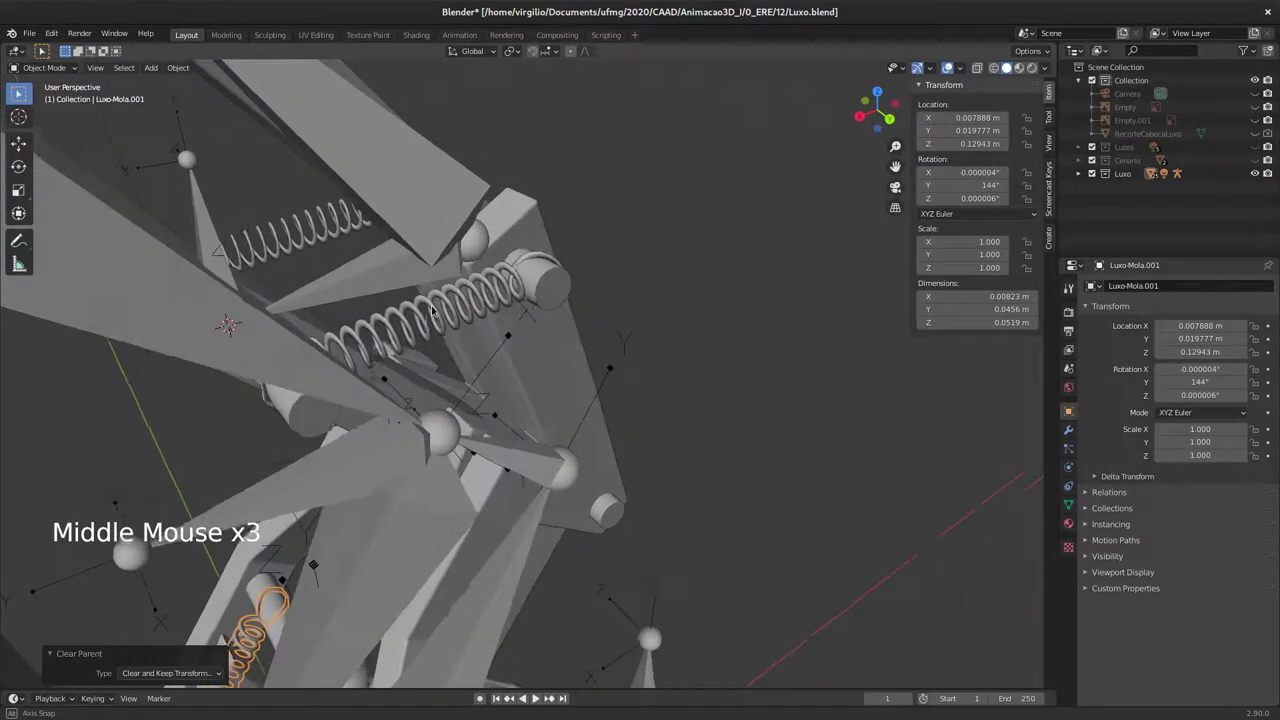
middle_click(427, 316)
click(427, 316)
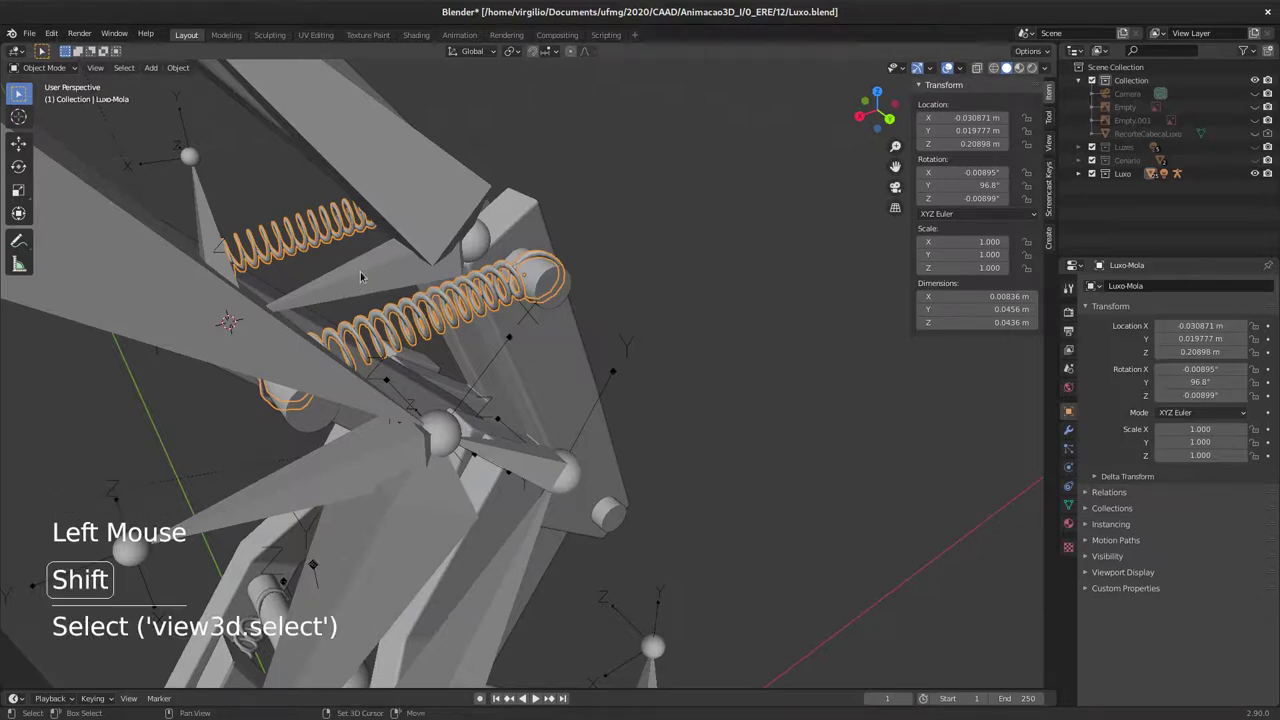
click(373, 273)
Step: Bring up Set Parent To with Ctrl+P, browse its options, and cancel without parenting
key(ctrl+p)
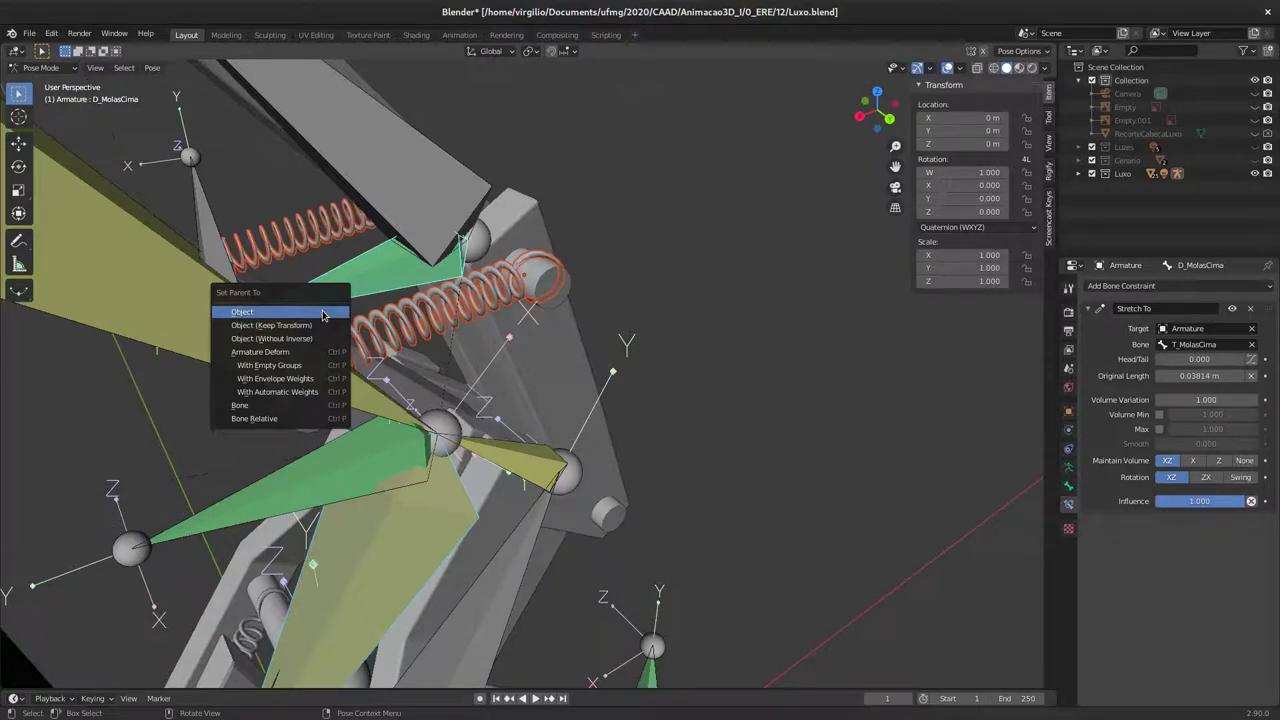
key(Down)
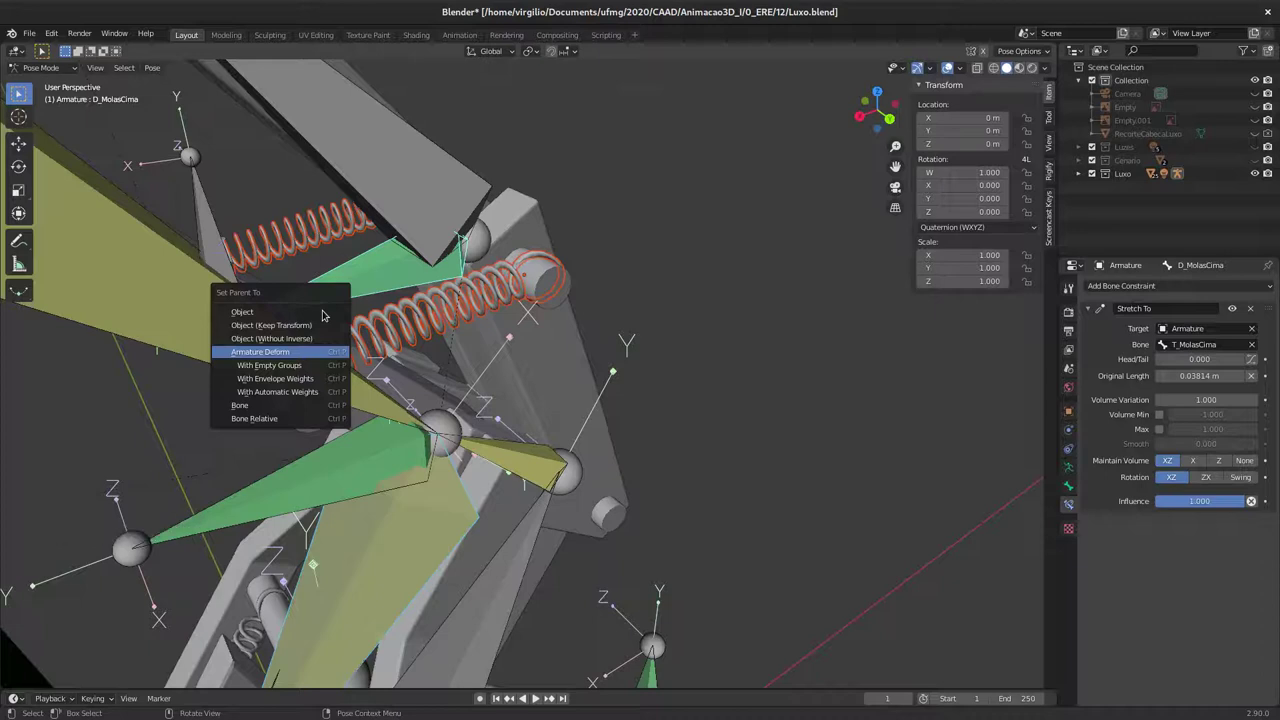
key(Down)
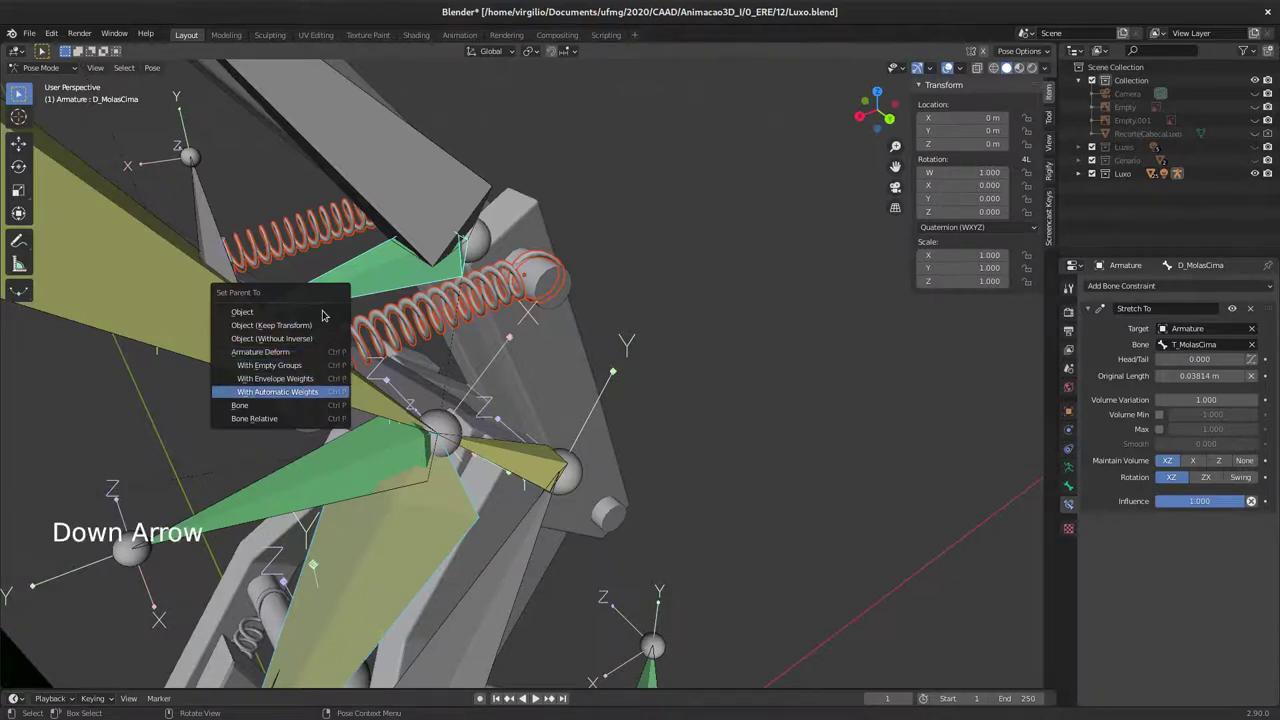
key(Up)
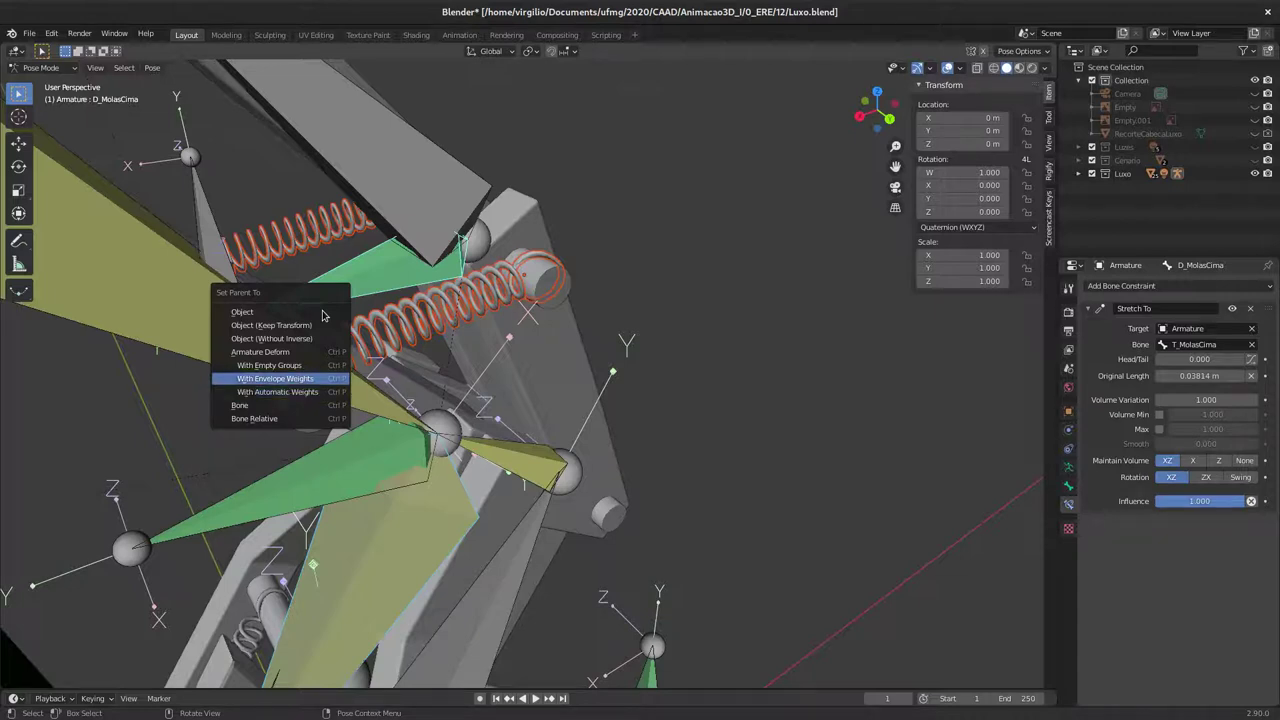
key(Up)
key(Down)
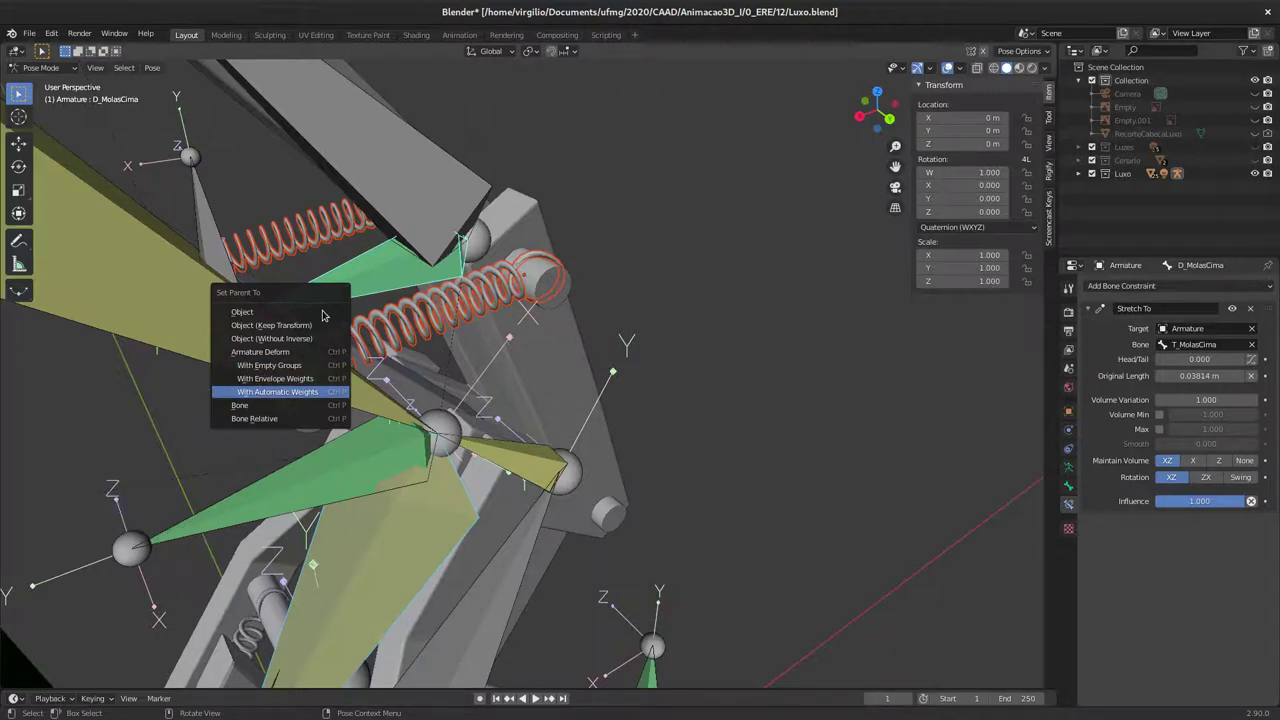
key(Up)
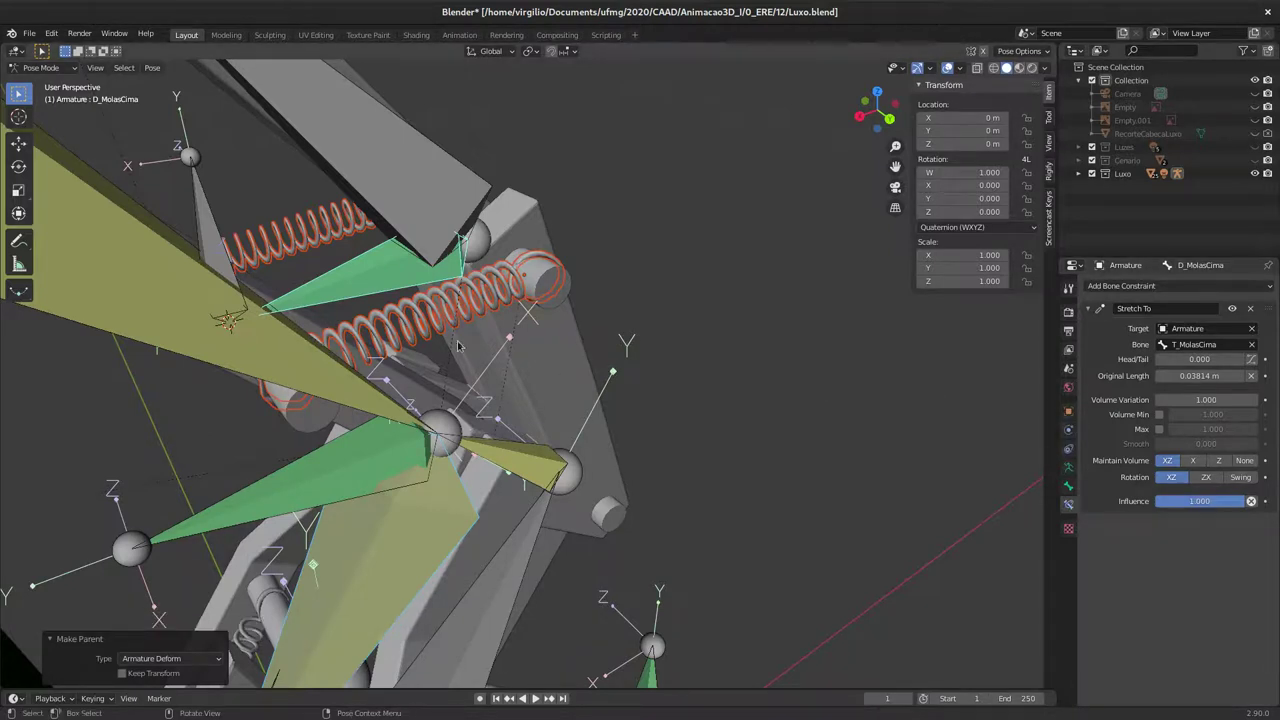
click(406, 309)
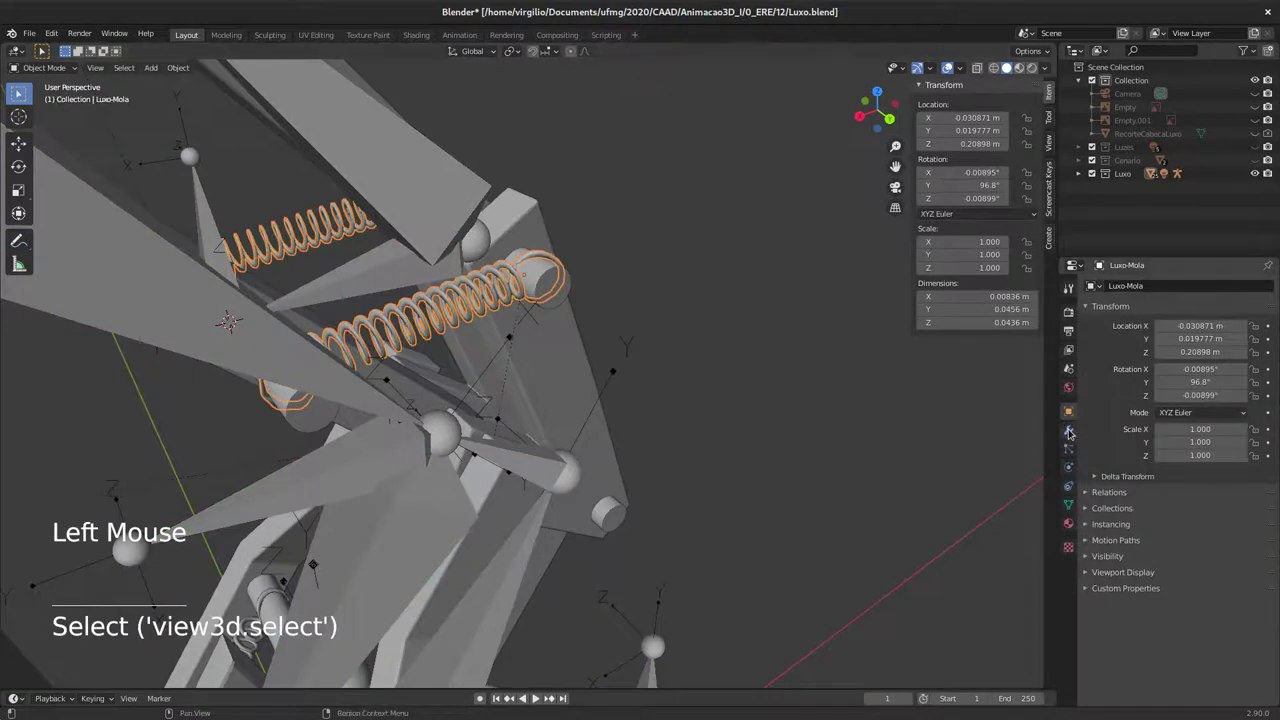
click(1077, 429)
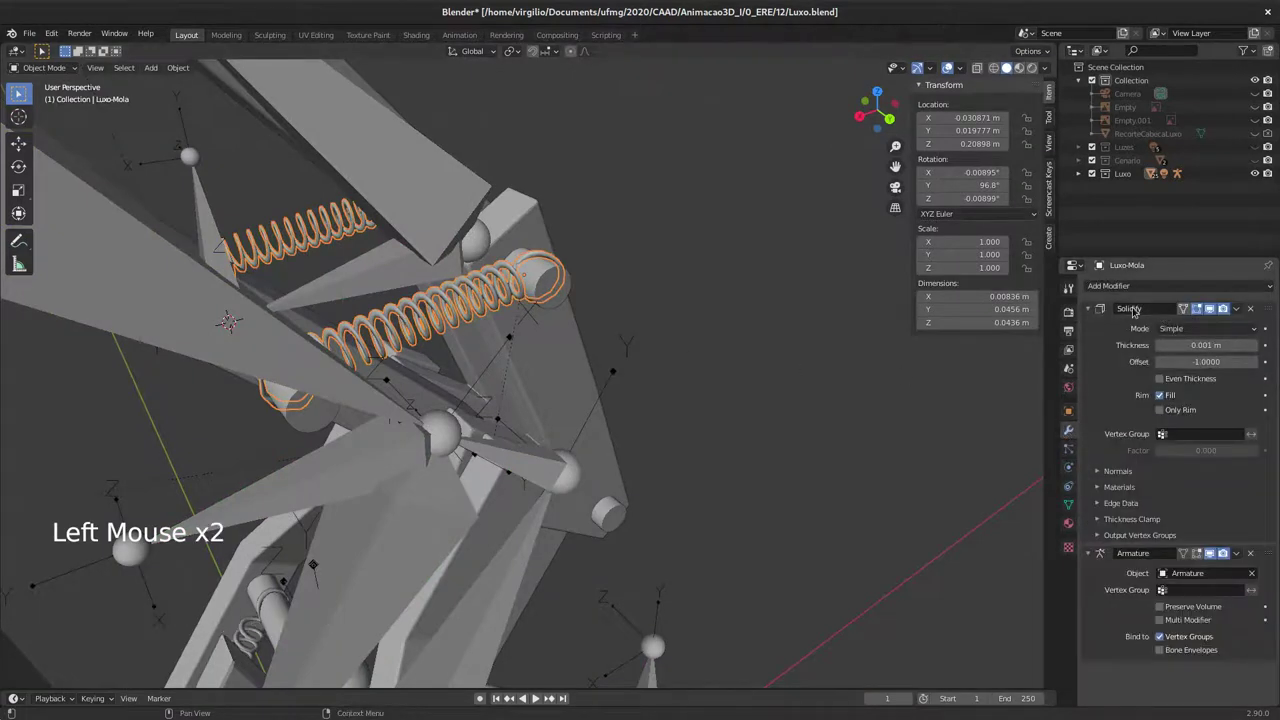
middle_click(1131, 483)
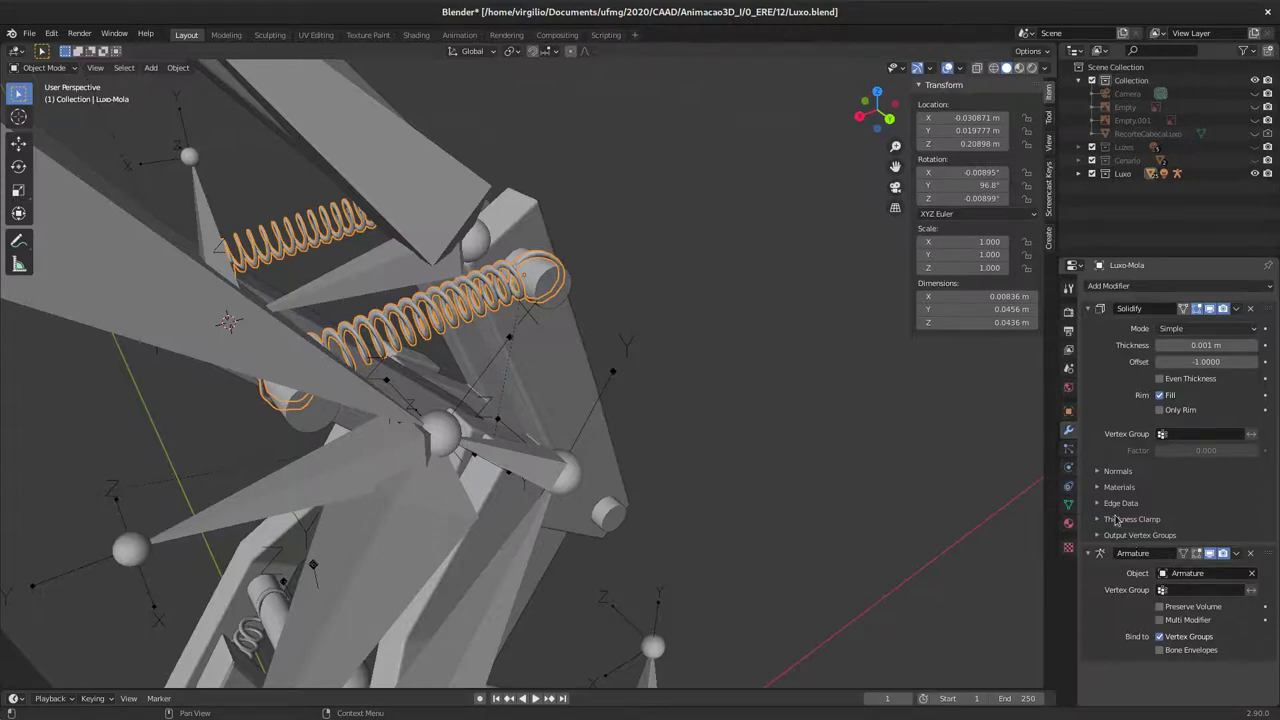
middle_click(635, 365)
middle_click(597, 378)
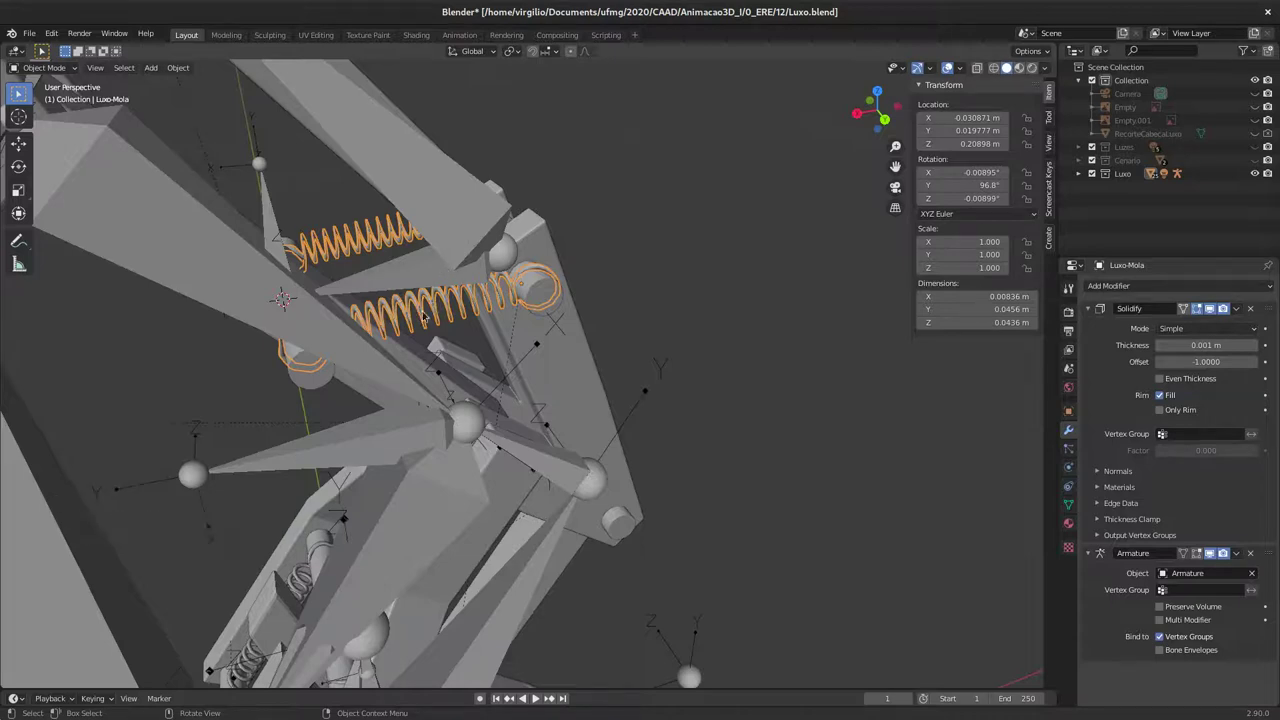
middle_click(504, 310)
click(399, 273)
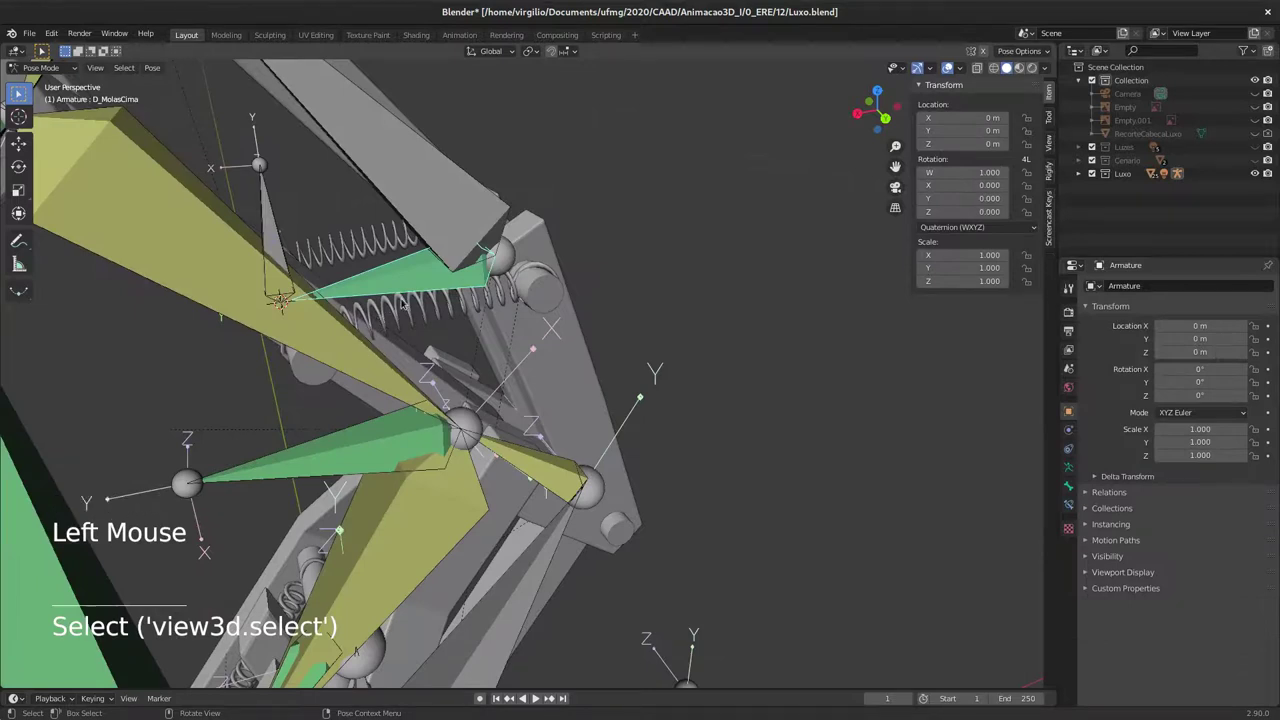
middle_click(399, 320)
middle_click(390, 358)
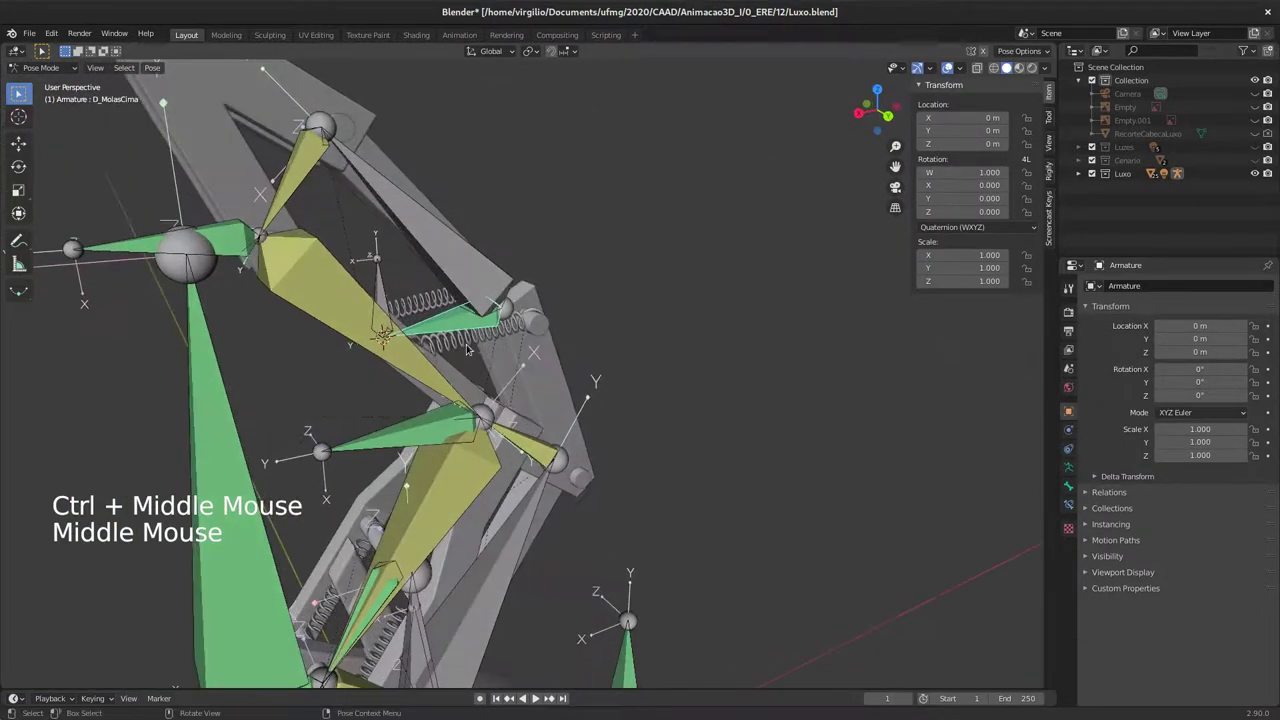
click(460, 337)
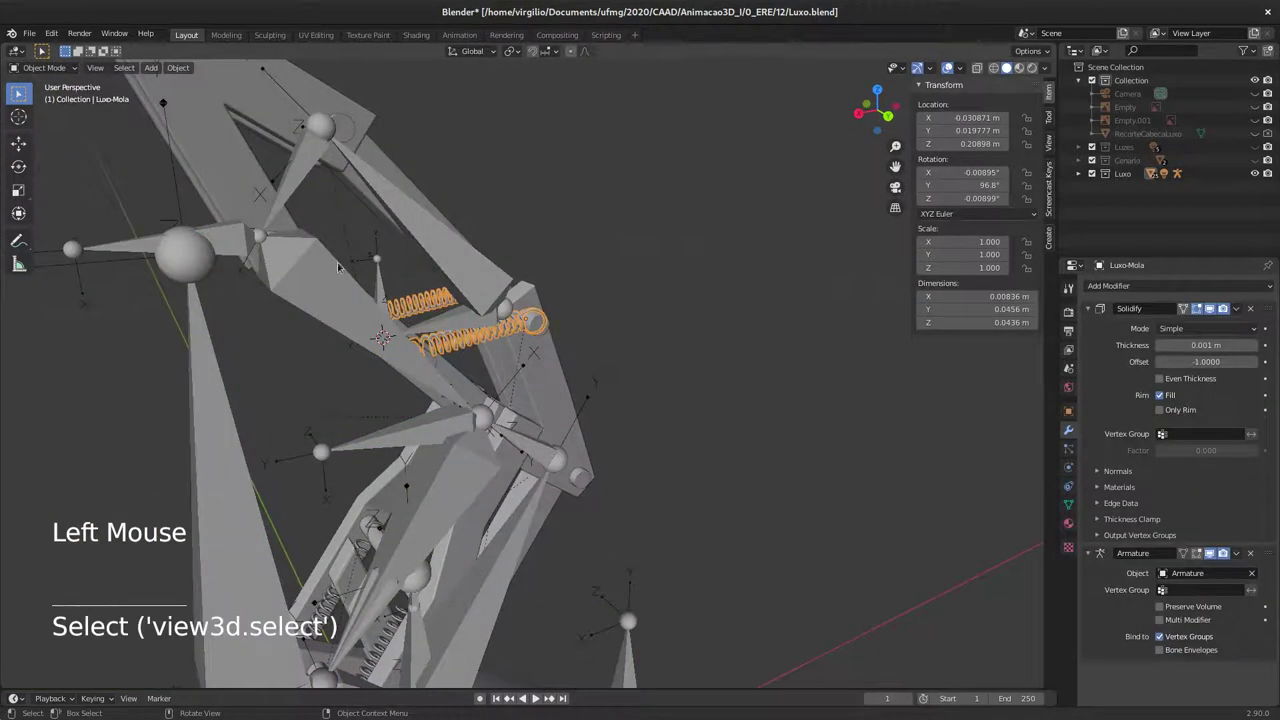
middle_click(404, 334)
click(442, 311)
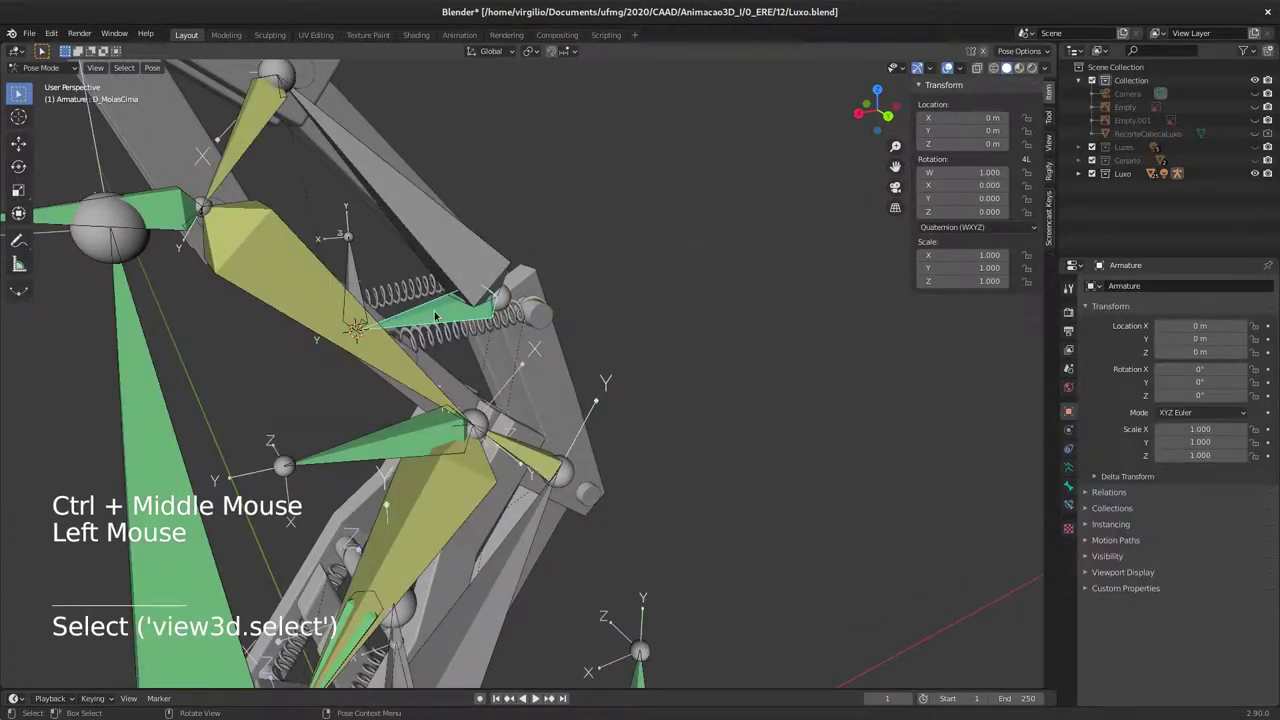
Step: Copy the D_MolasCima bone's name and add a new vertex group to Luxo-Mola
key(F2)
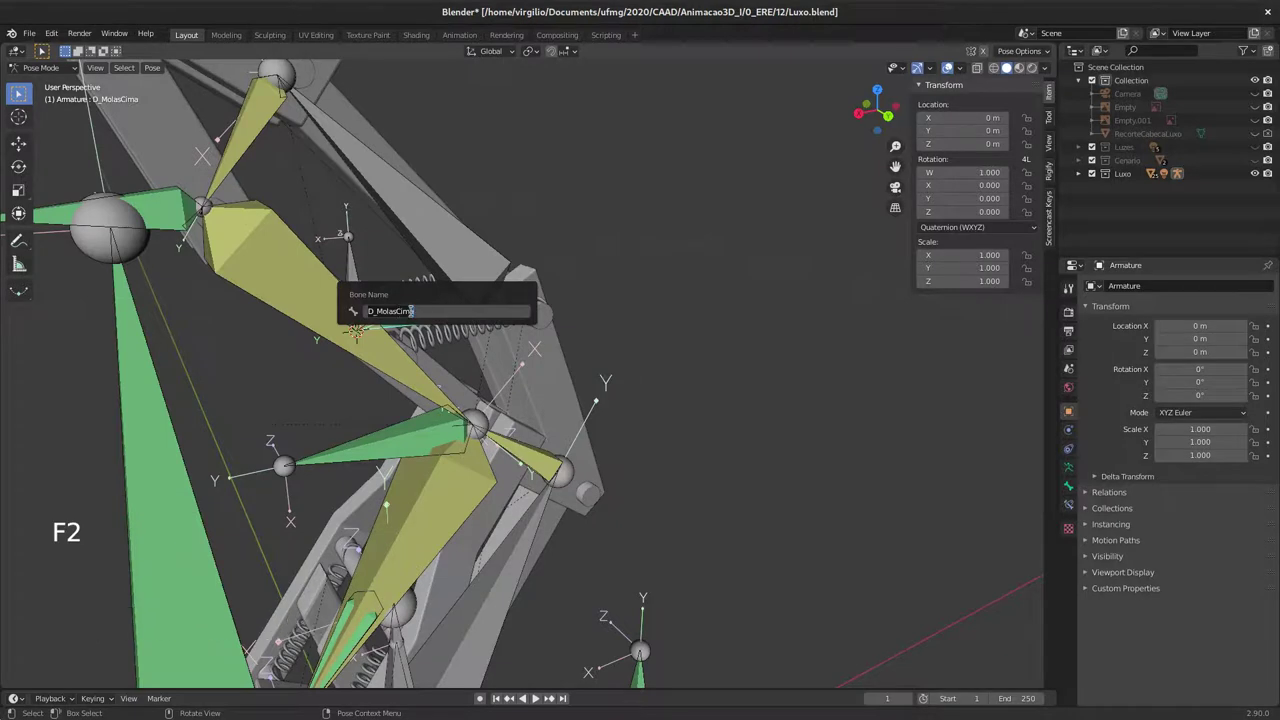
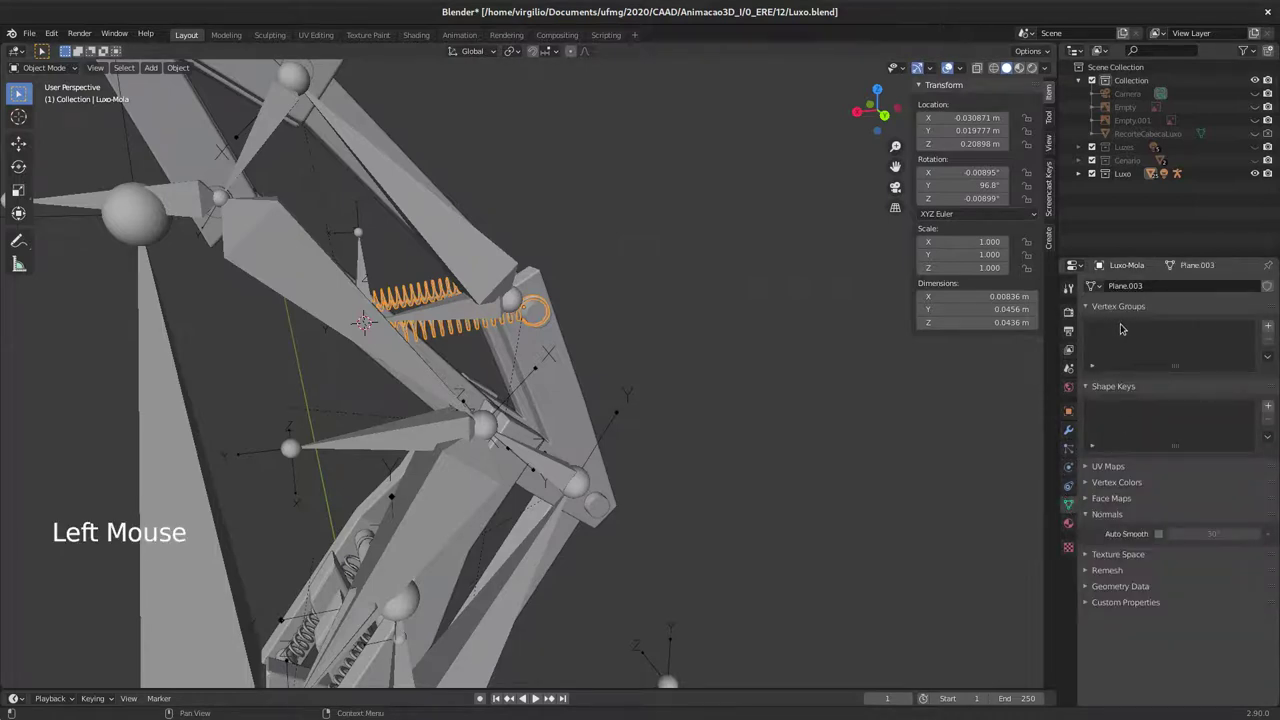
click(1277, 324)
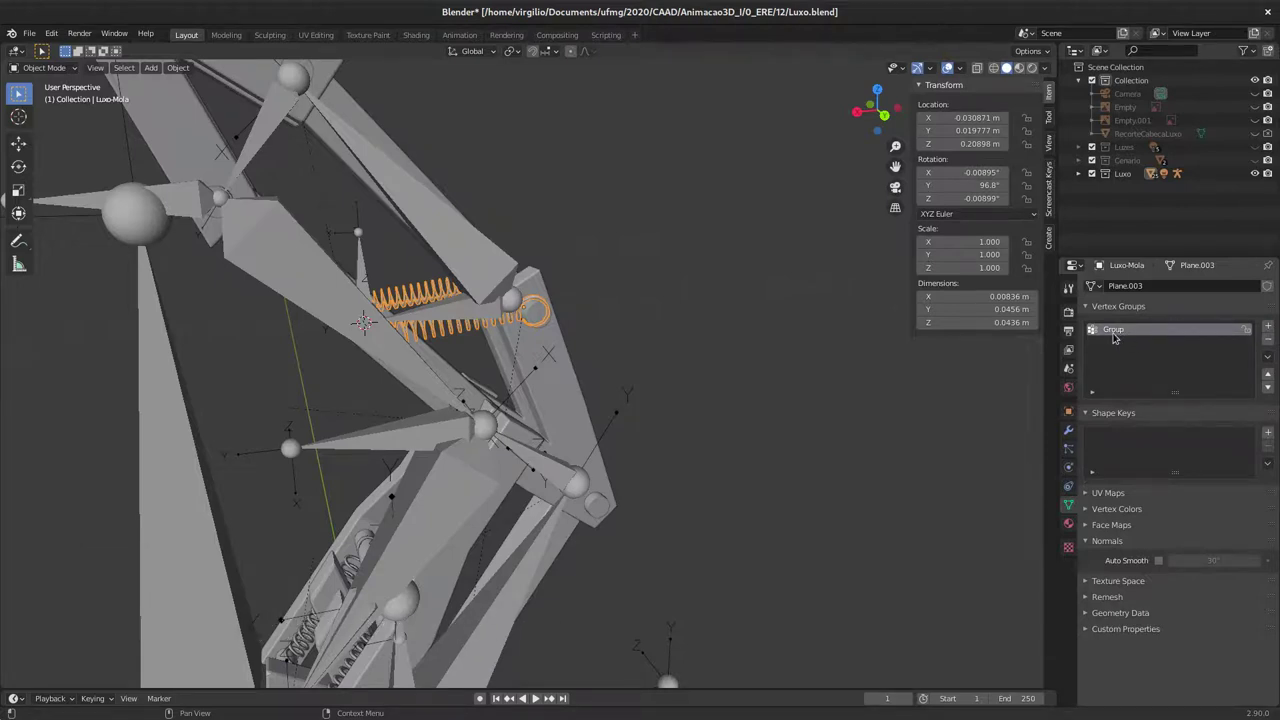
click(1126, 336)
double_click(1127, 331)
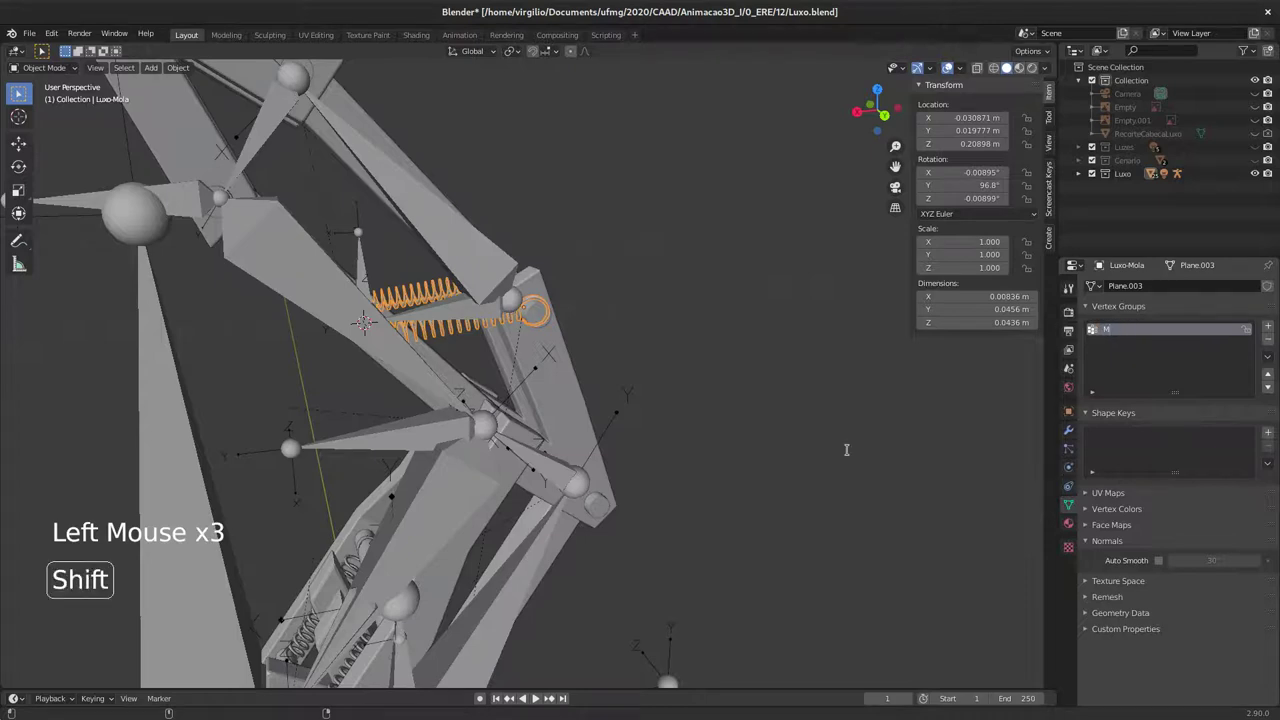
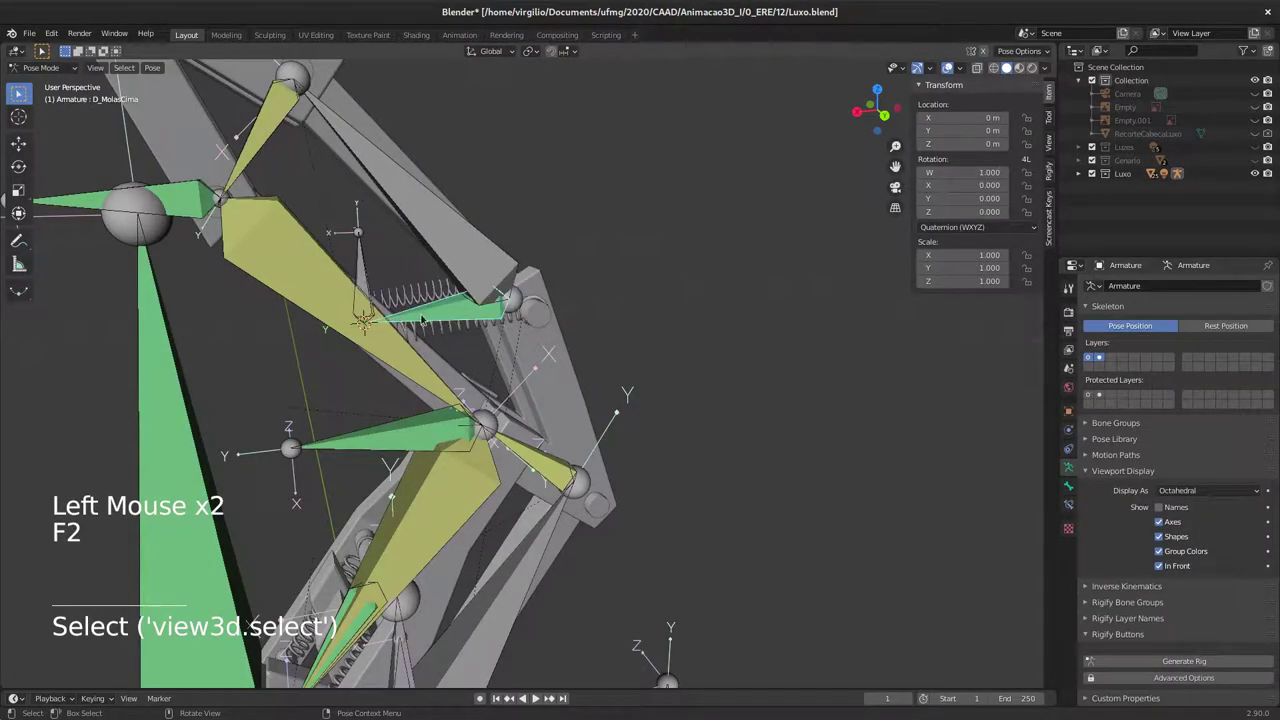
Step: Rename Luxo-Mola's new vertex group to D_MolasCima, matching the bone
key(F2)
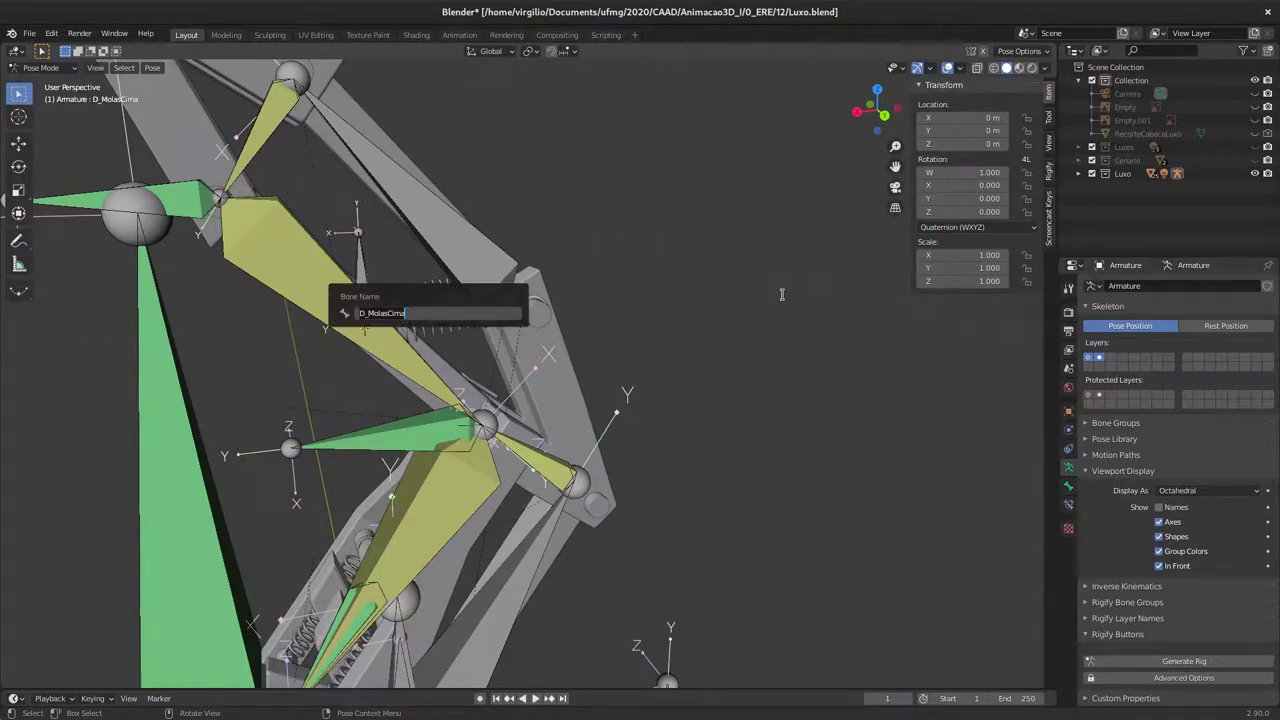
click(463, 320)
click(1111, 324)
double_click(1117, 336)
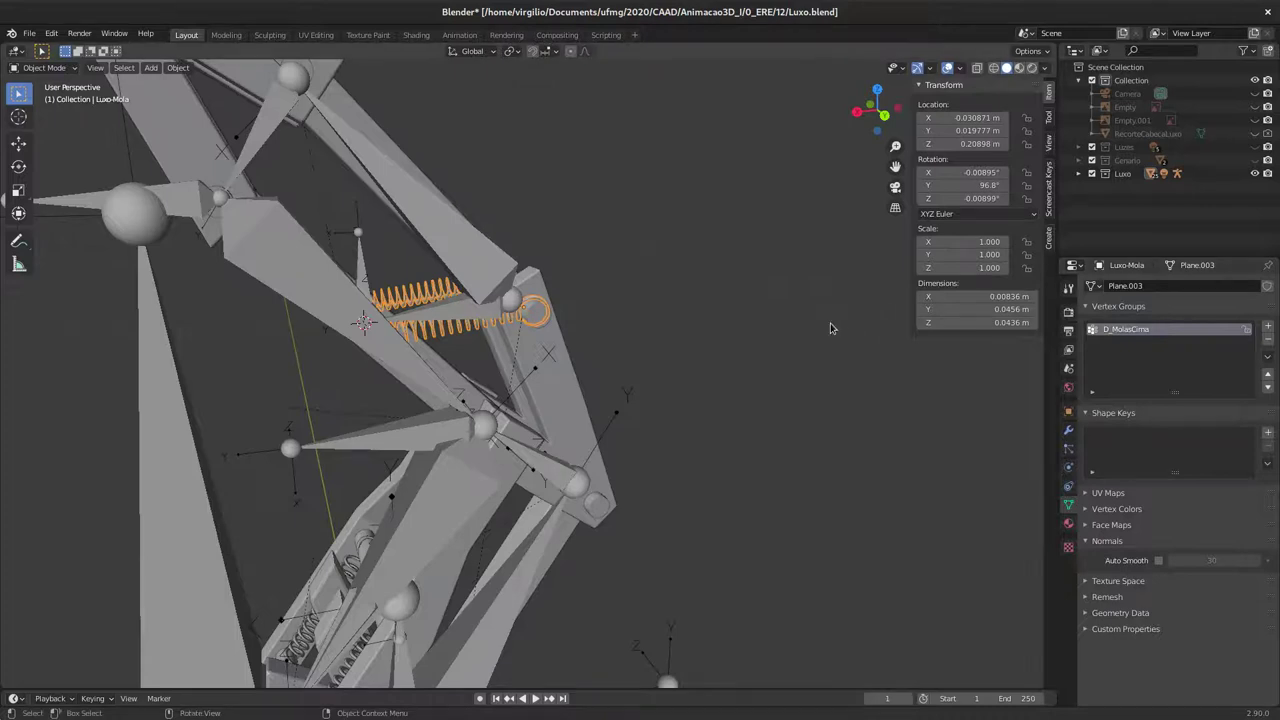
Step: Zoom in on the spring and enter Edit Mode on Luxo-Mola
middle_click(474, 325)
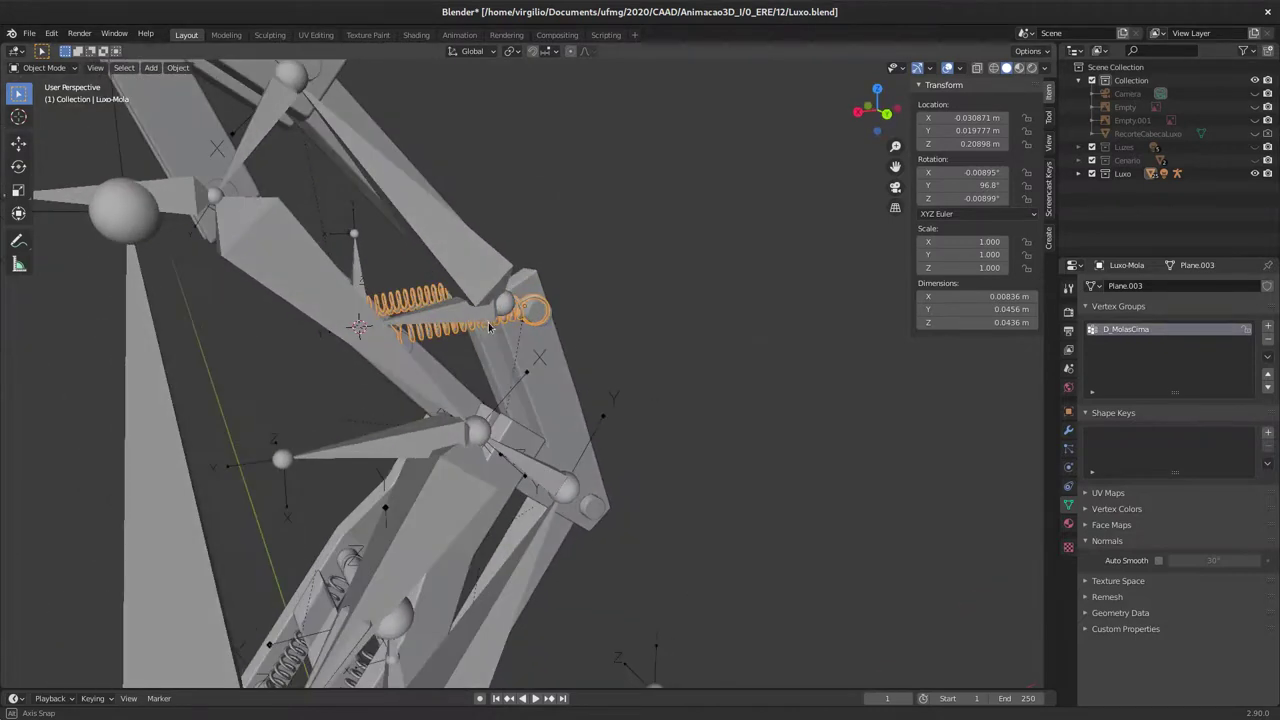
middle_click(497, 324)
middle_click(476, 316)
middle_click(466, 323)
middle_click(463, 323)
middle_click(509, 326)
middle_click(478, 330)
middle_click(484, 322)
key(Tab)
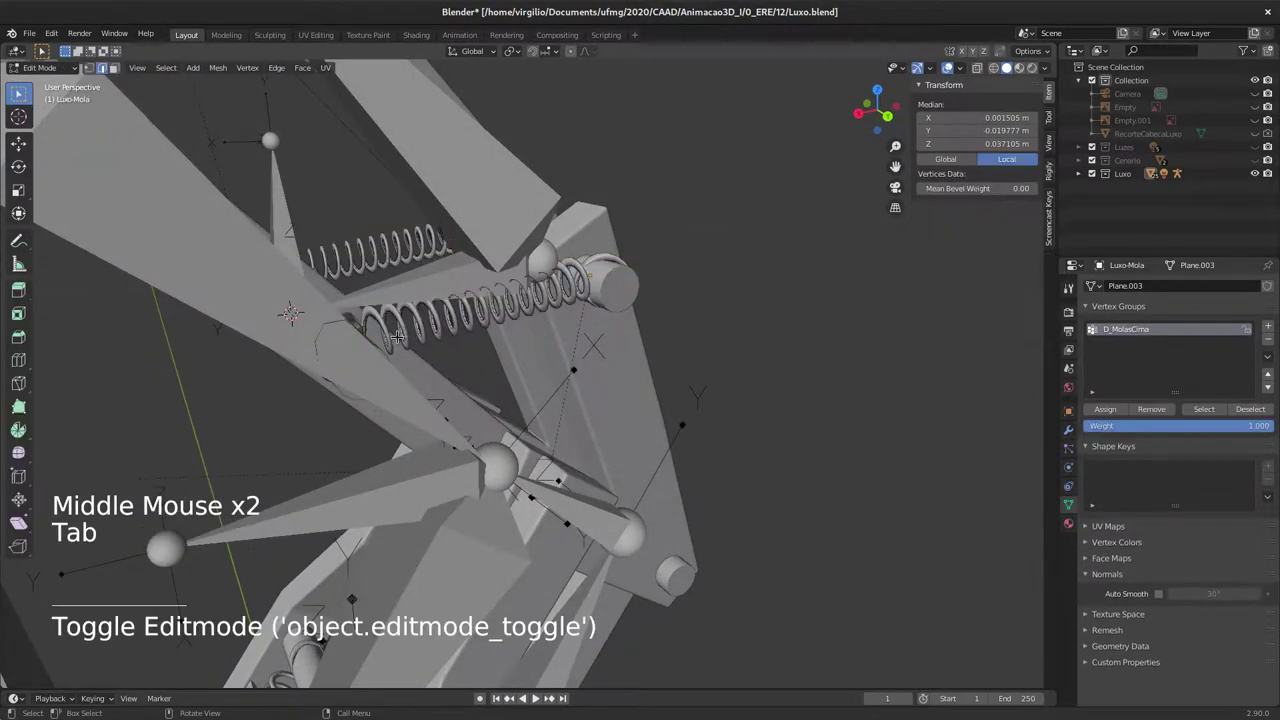
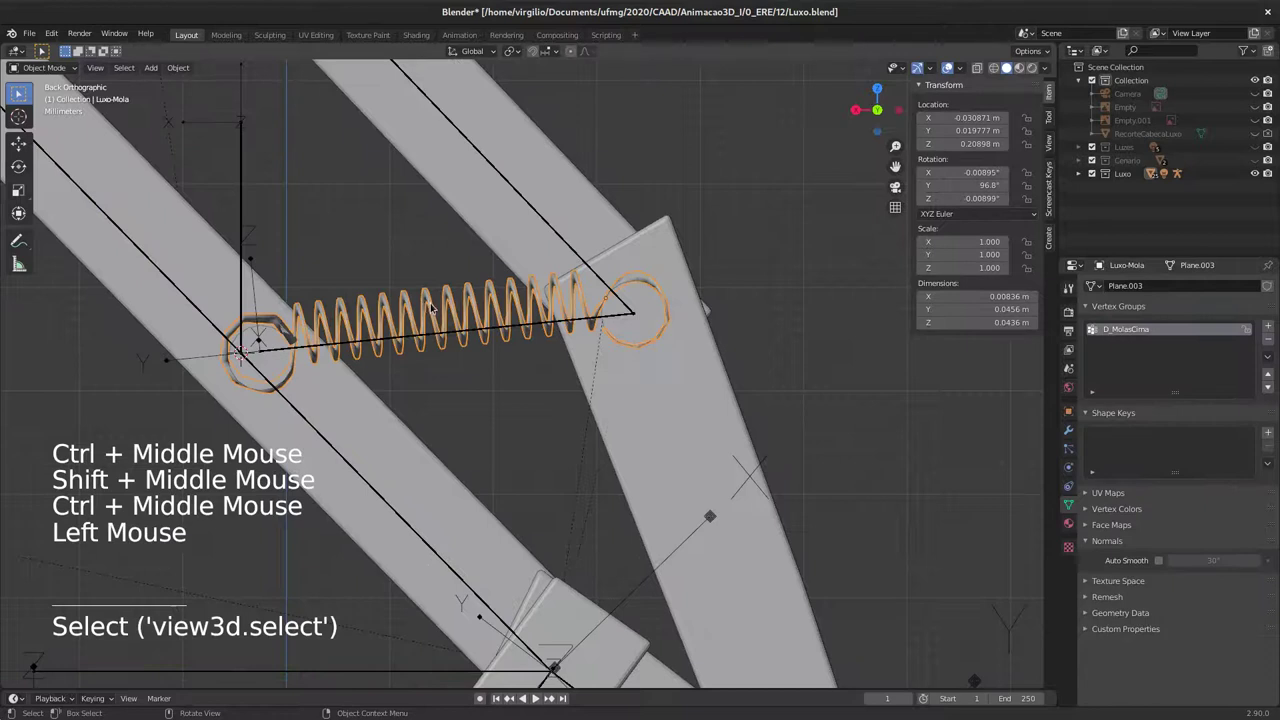
key(Tab)
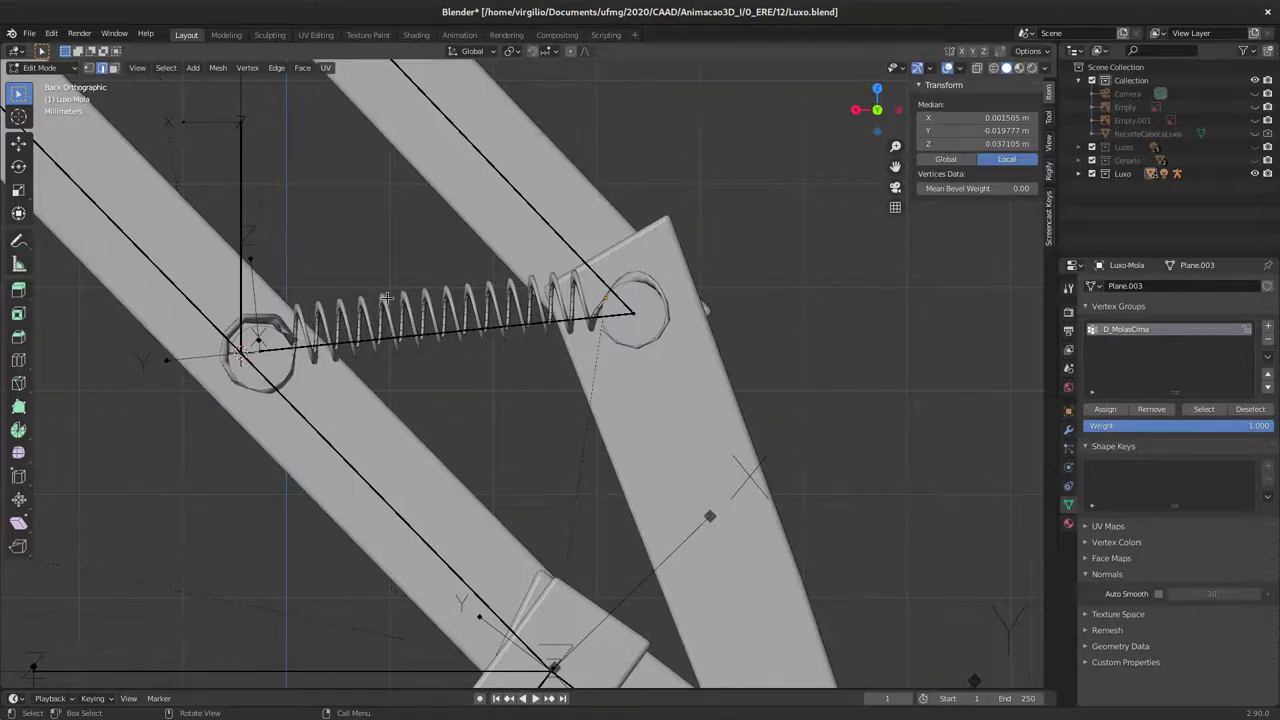
Step: Switch to Back Orthographic view with X-ray on and deselect all vertices
key(1)
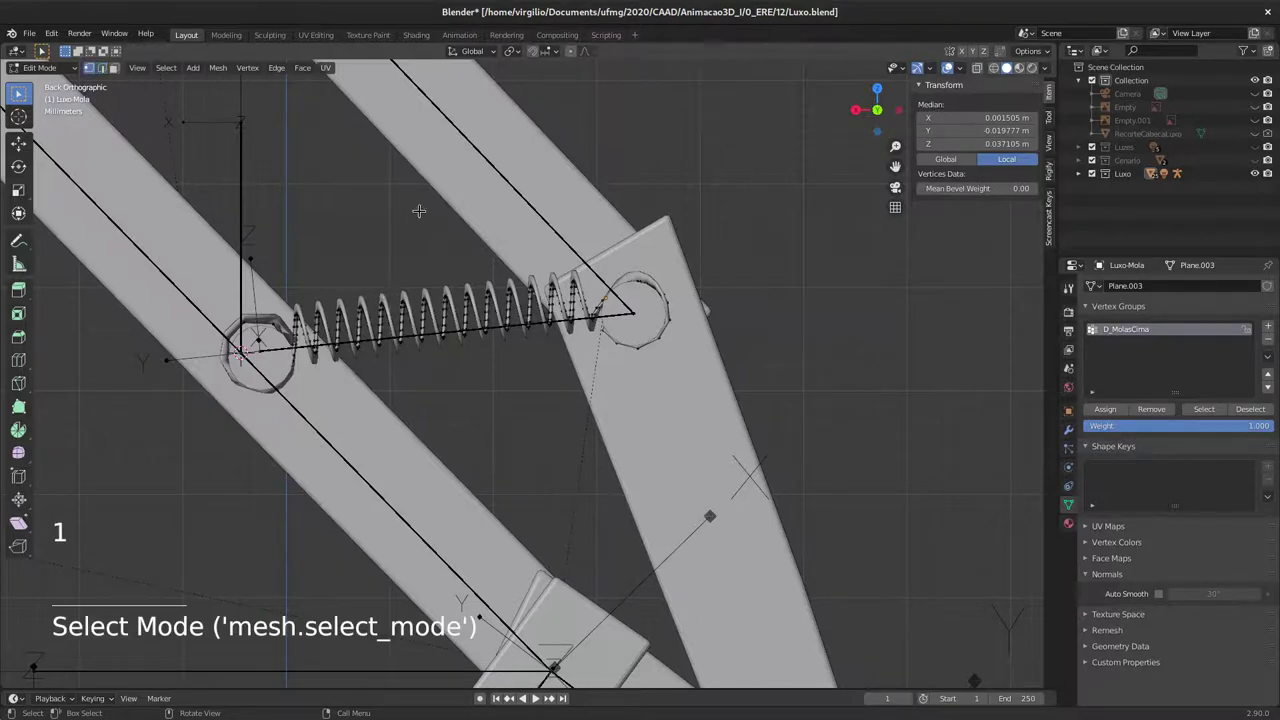
key(z)
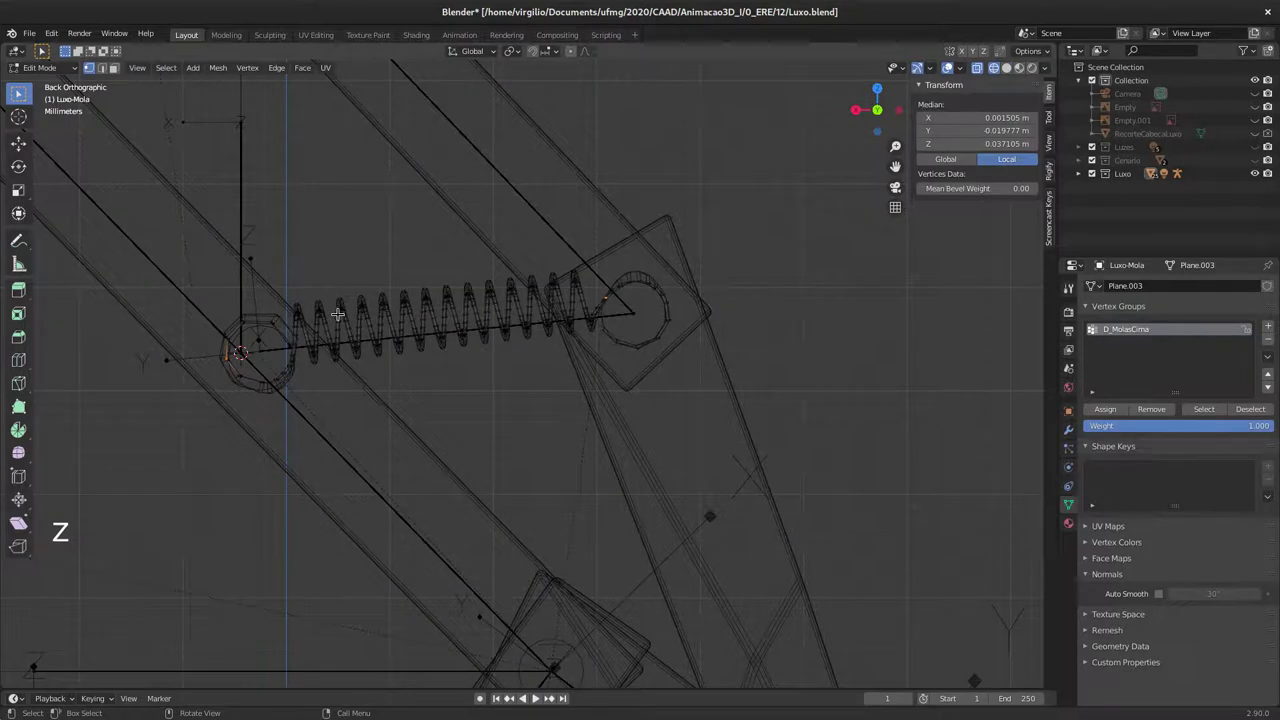
key(a)
key(a)
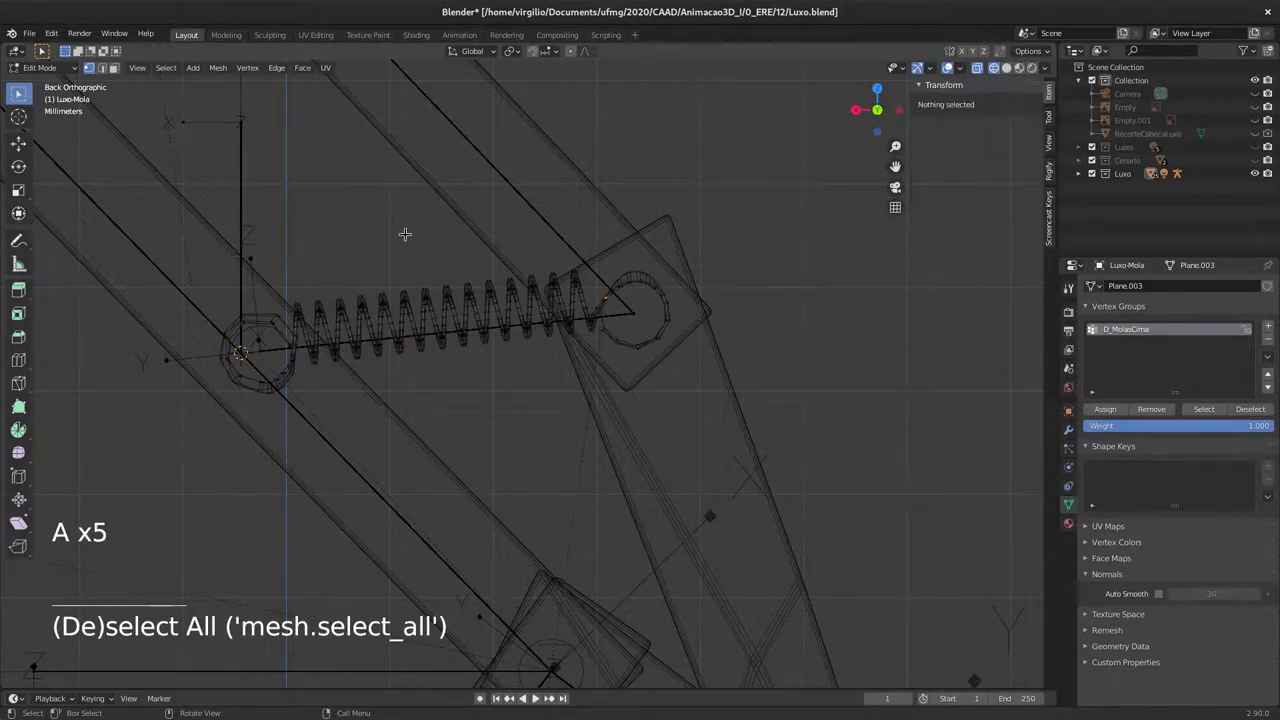
Step: Select the whole spring coil and assign it to the D_MolasCima vertex group
key(a)
key(c)
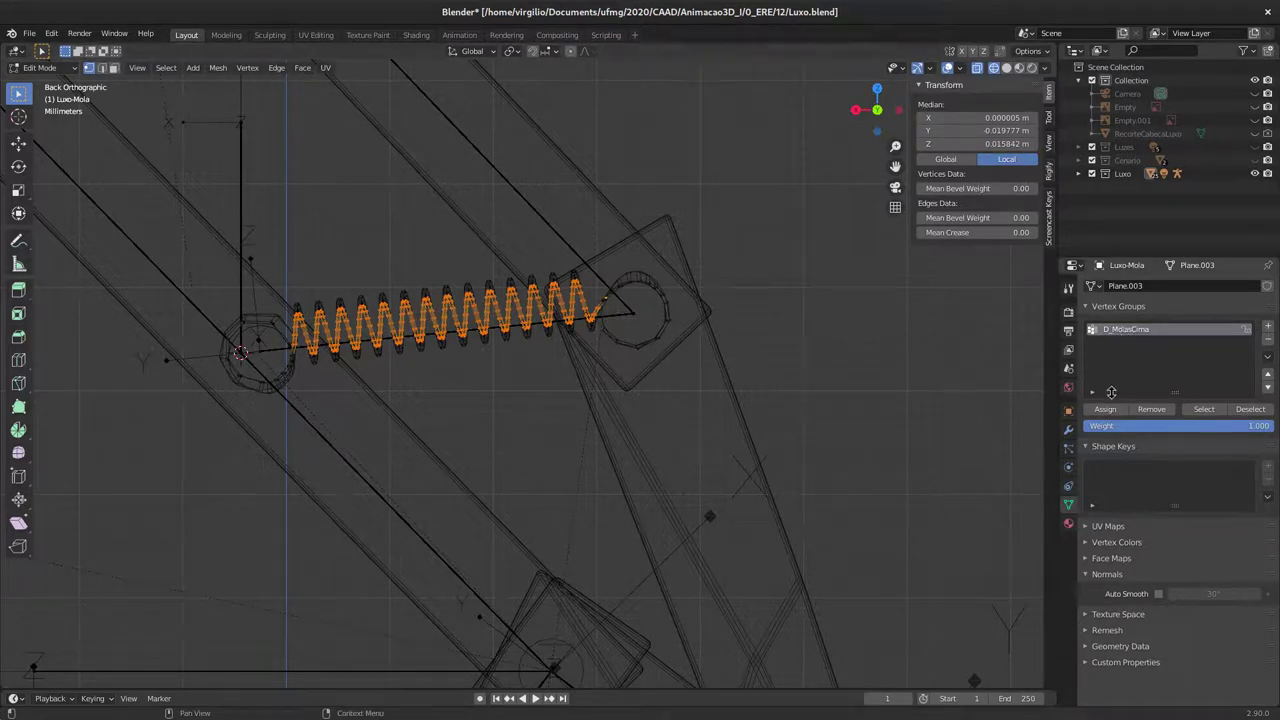
click(1118, 409)
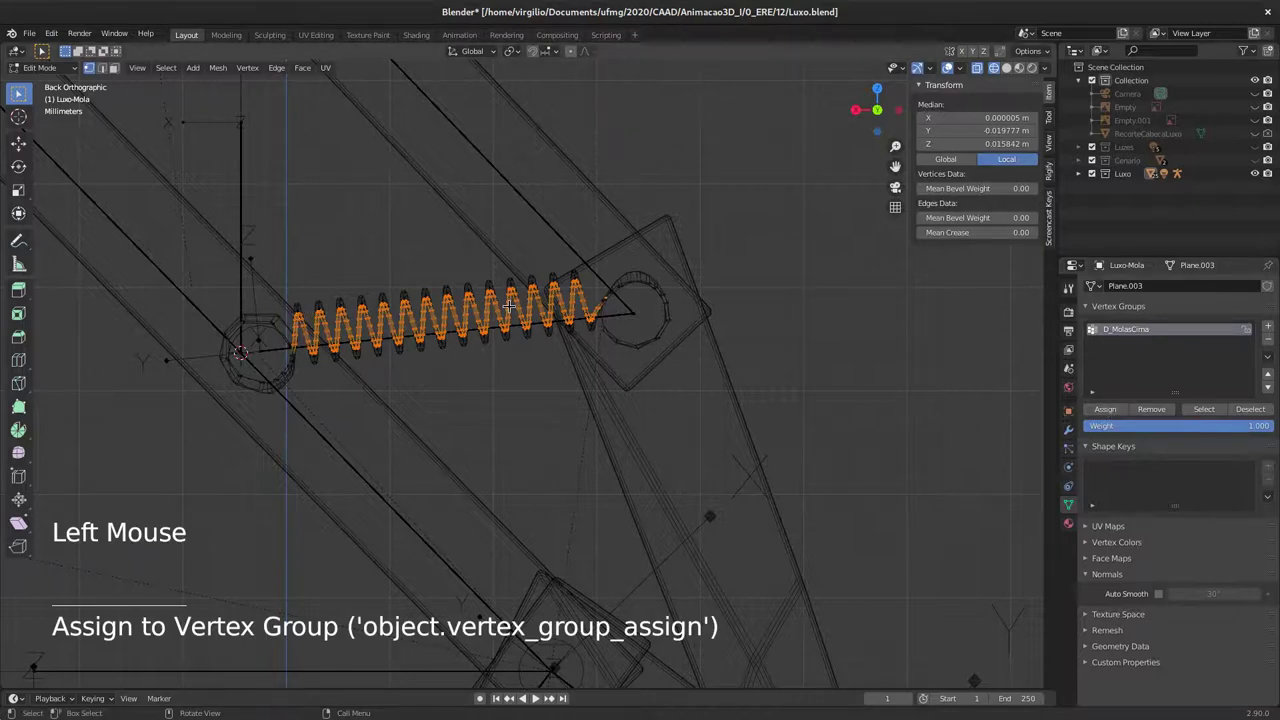
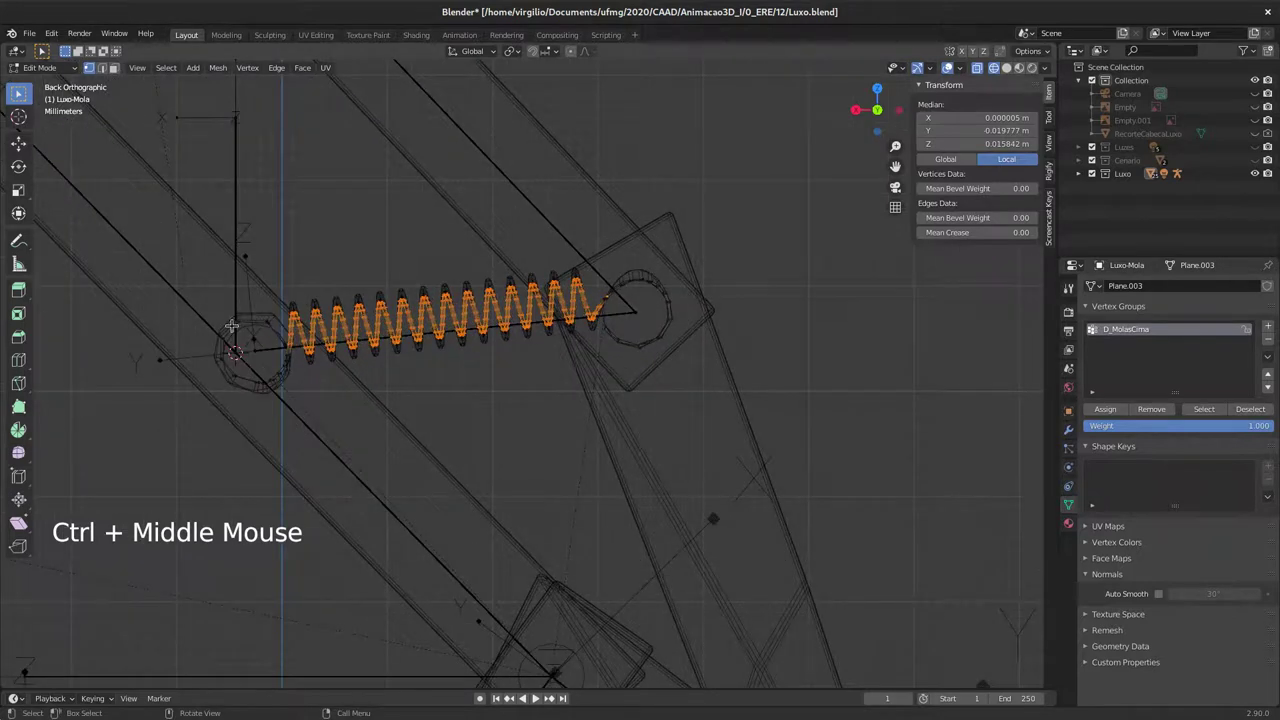
Step: Select the spring with its end loops, then deselect D_MolasCima's vertices so only the end loops remain
key(a)
key(a)
key(a)
key(a)
key(a)
key(a)
click(1144, 336)
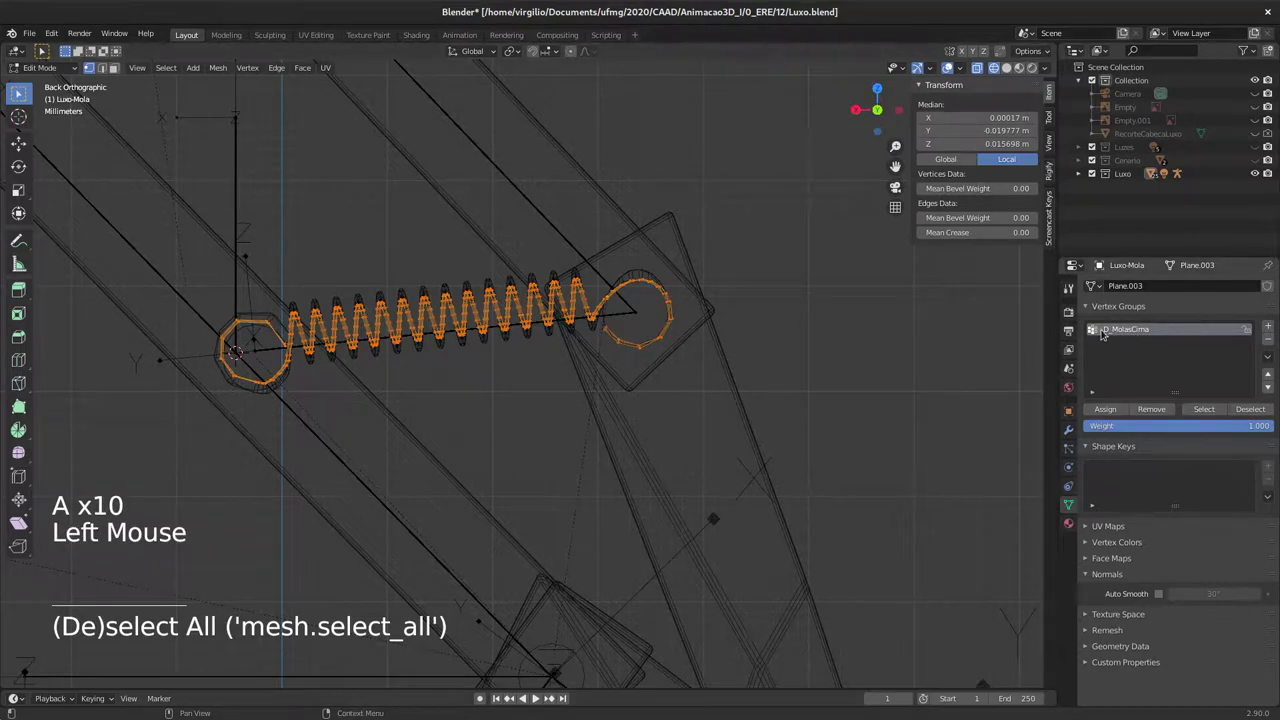
key(a)
key(a)
key(a)
key(a)
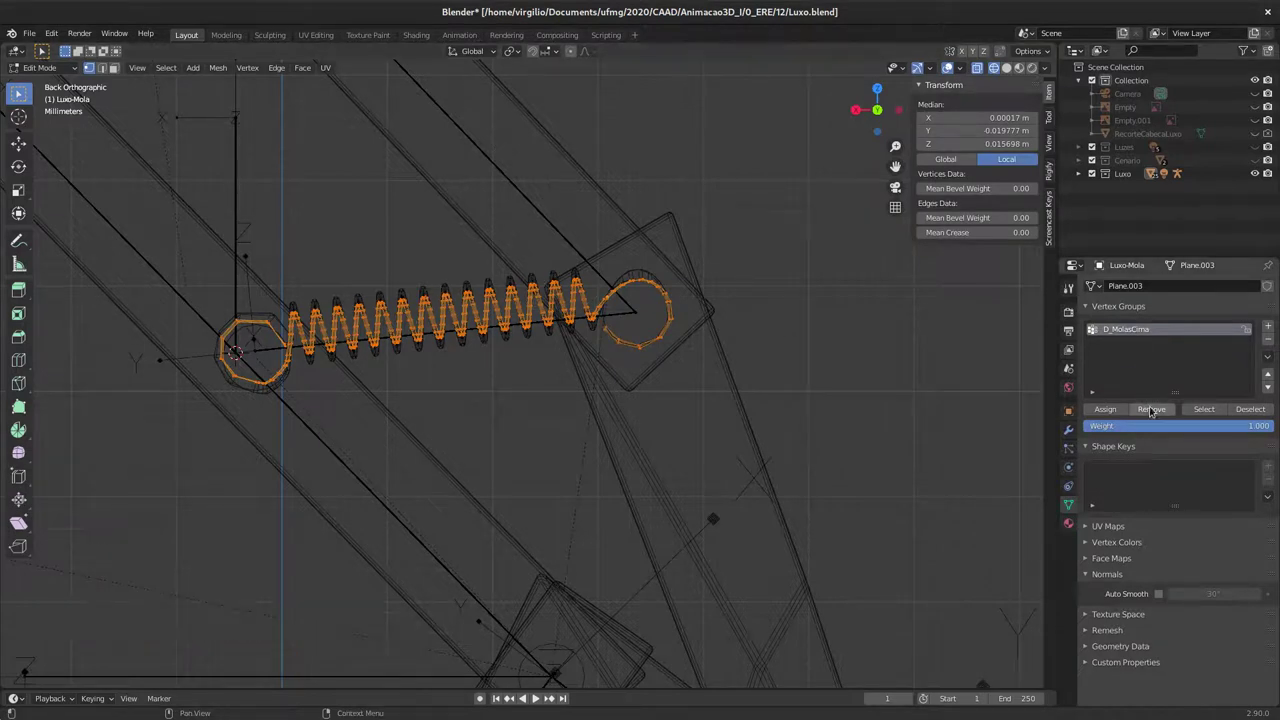
click(1260, 409)
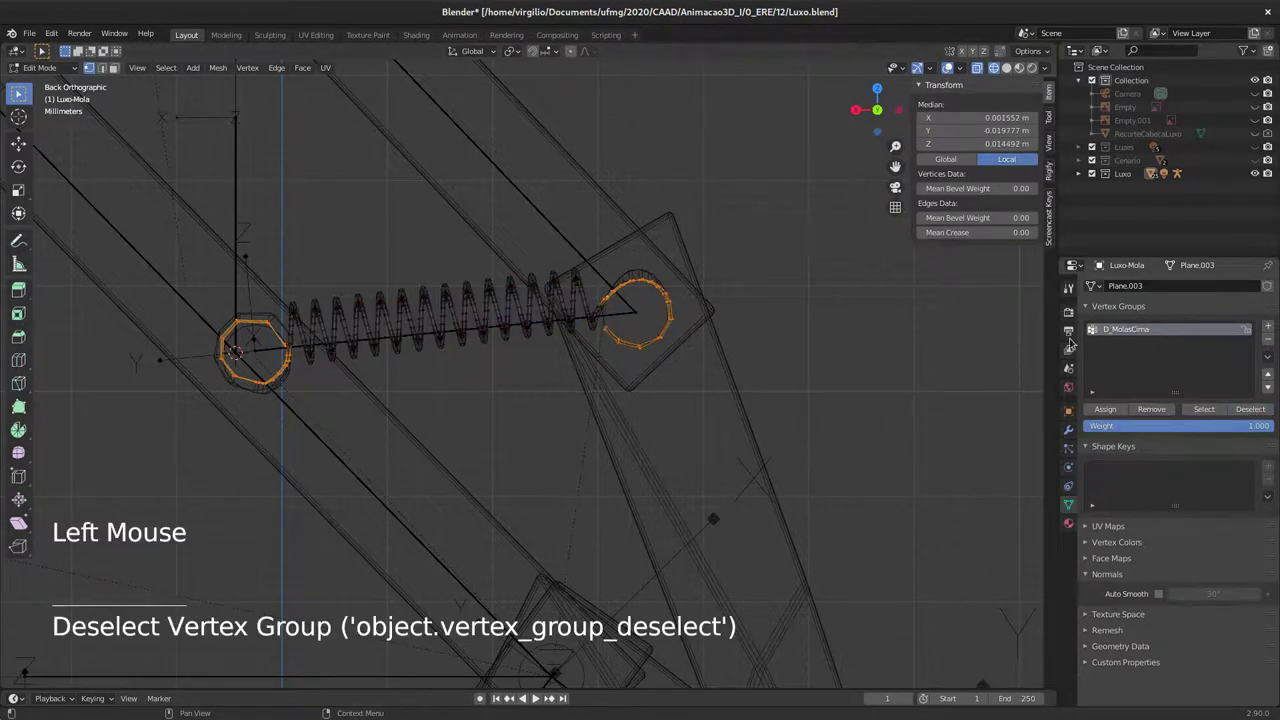
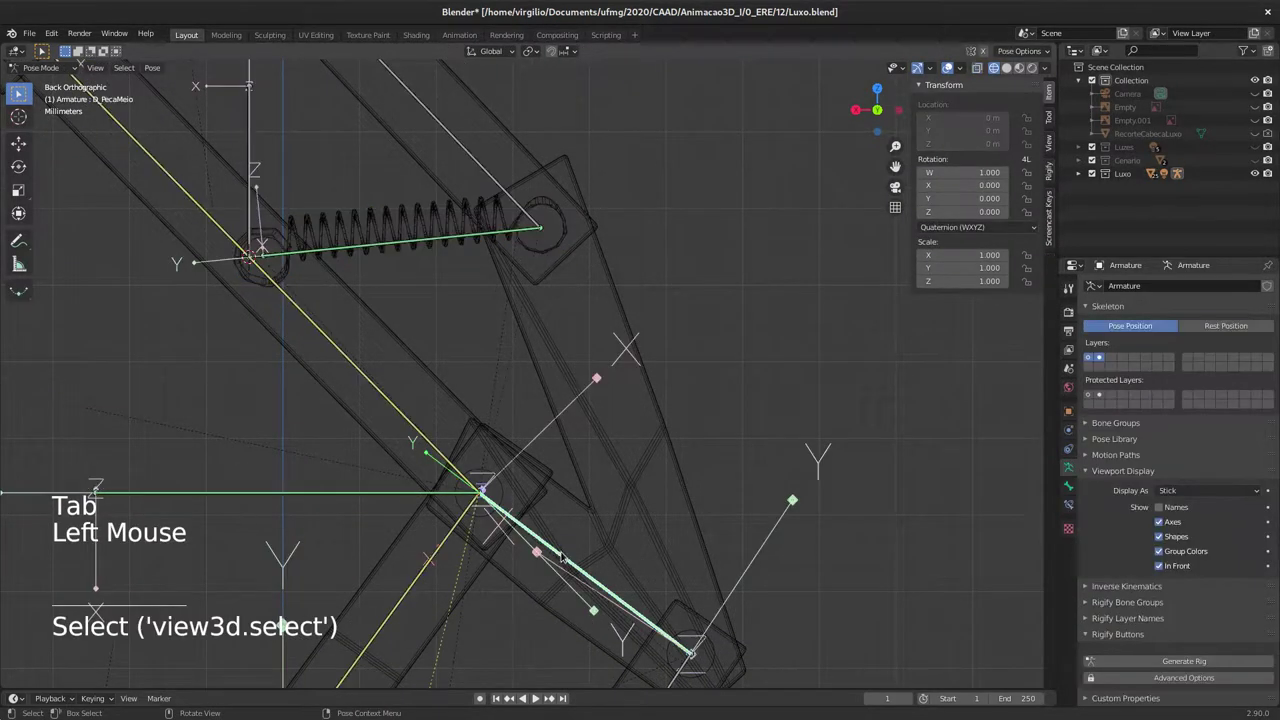
Step: Add vertex group D_PecaMeio to Luxo-Mola and assign the loop at its right end to it
key(F2)
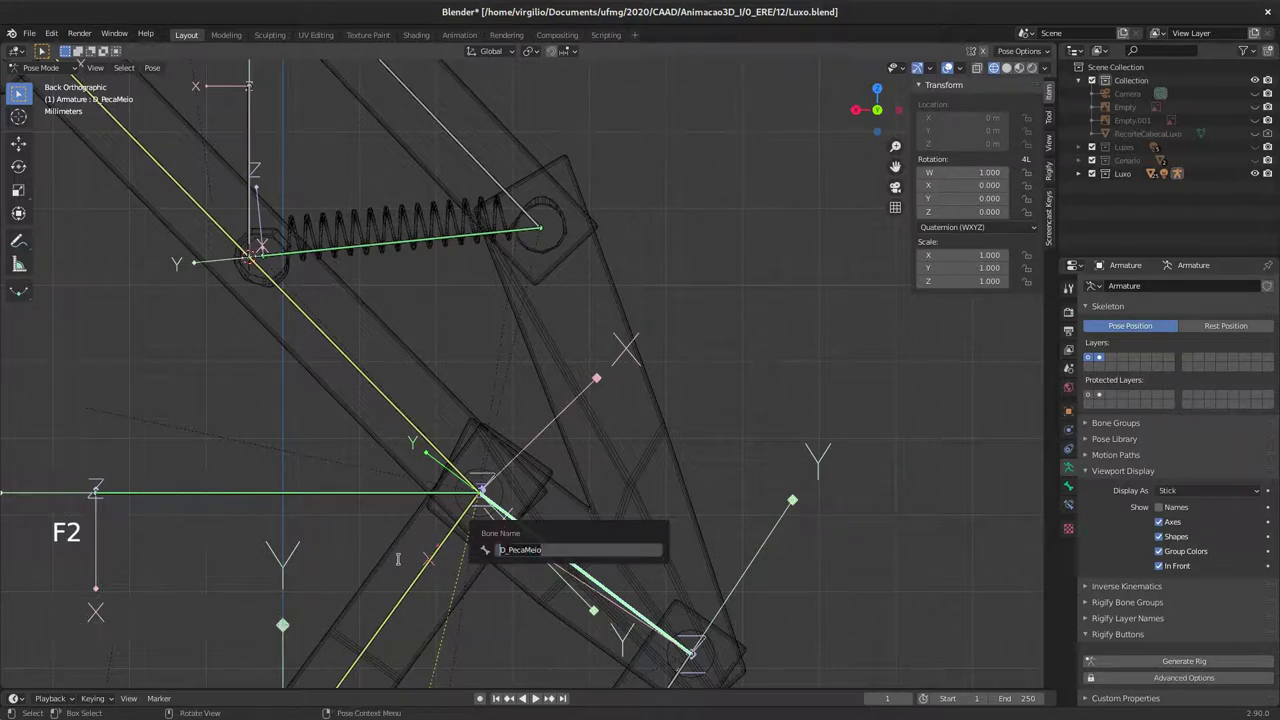
click(404, 213)
click(1276, 322)
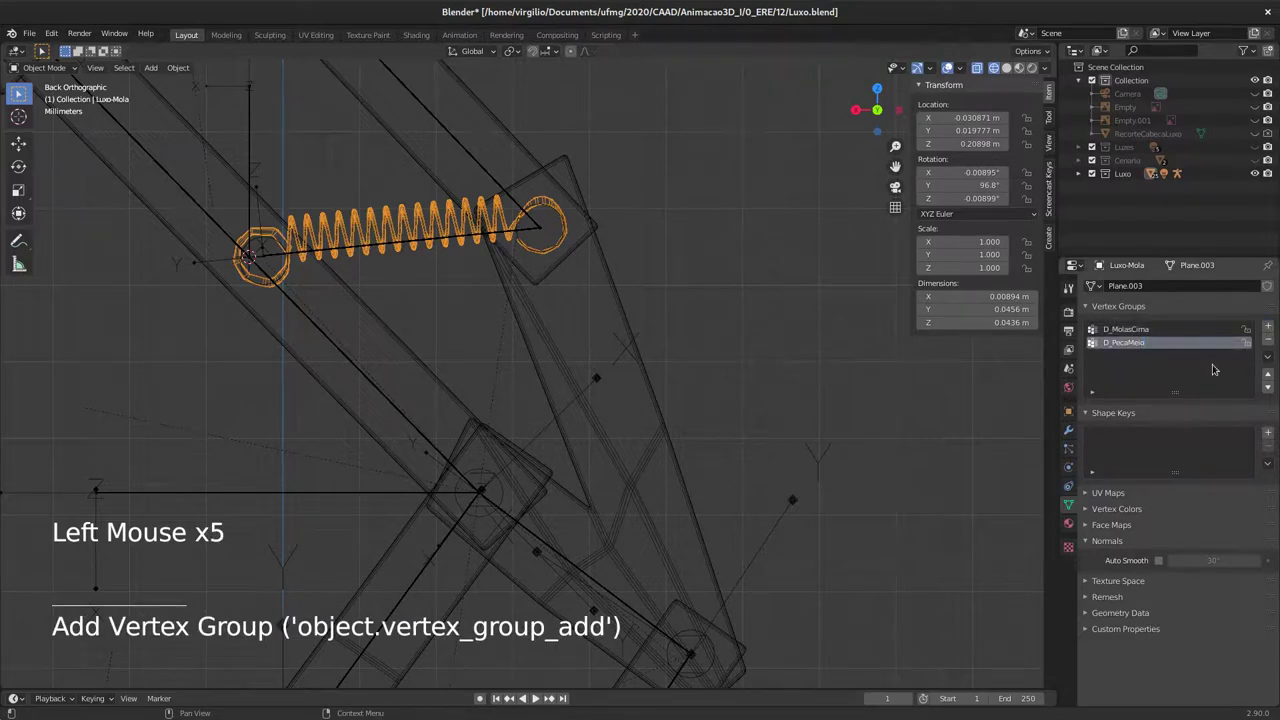
key(Tab)
key(c)
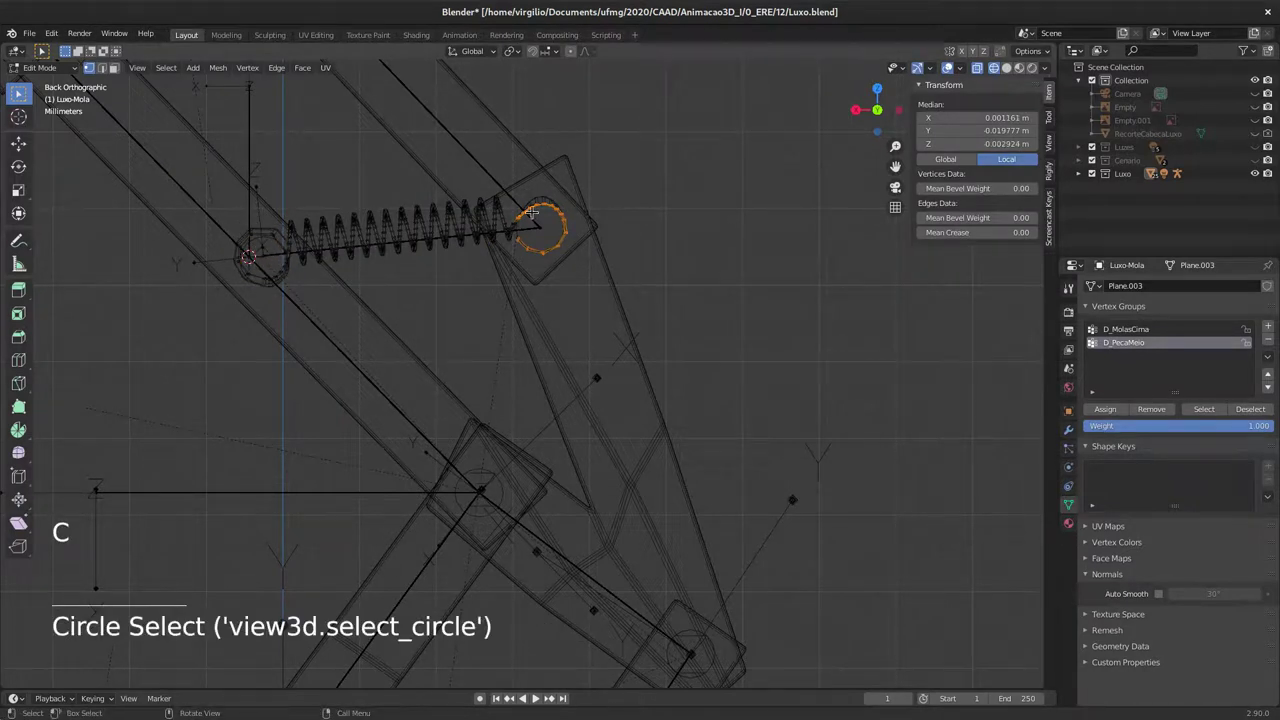
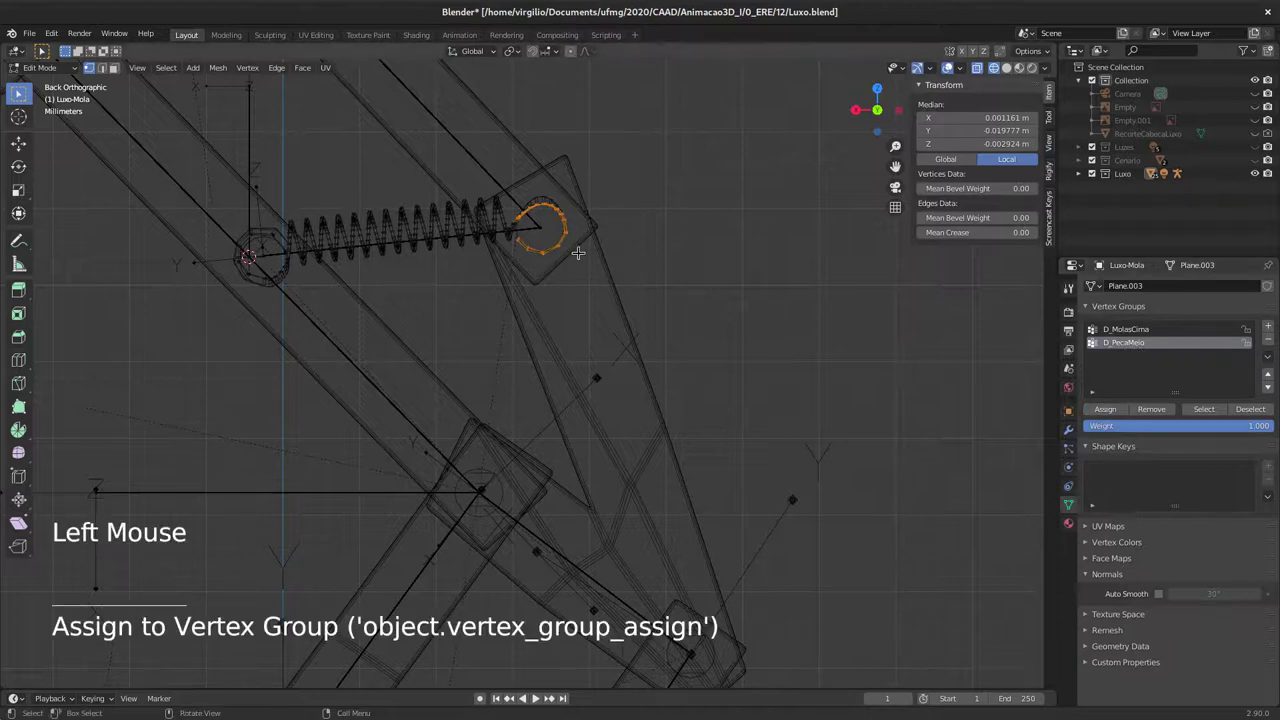
key(a)
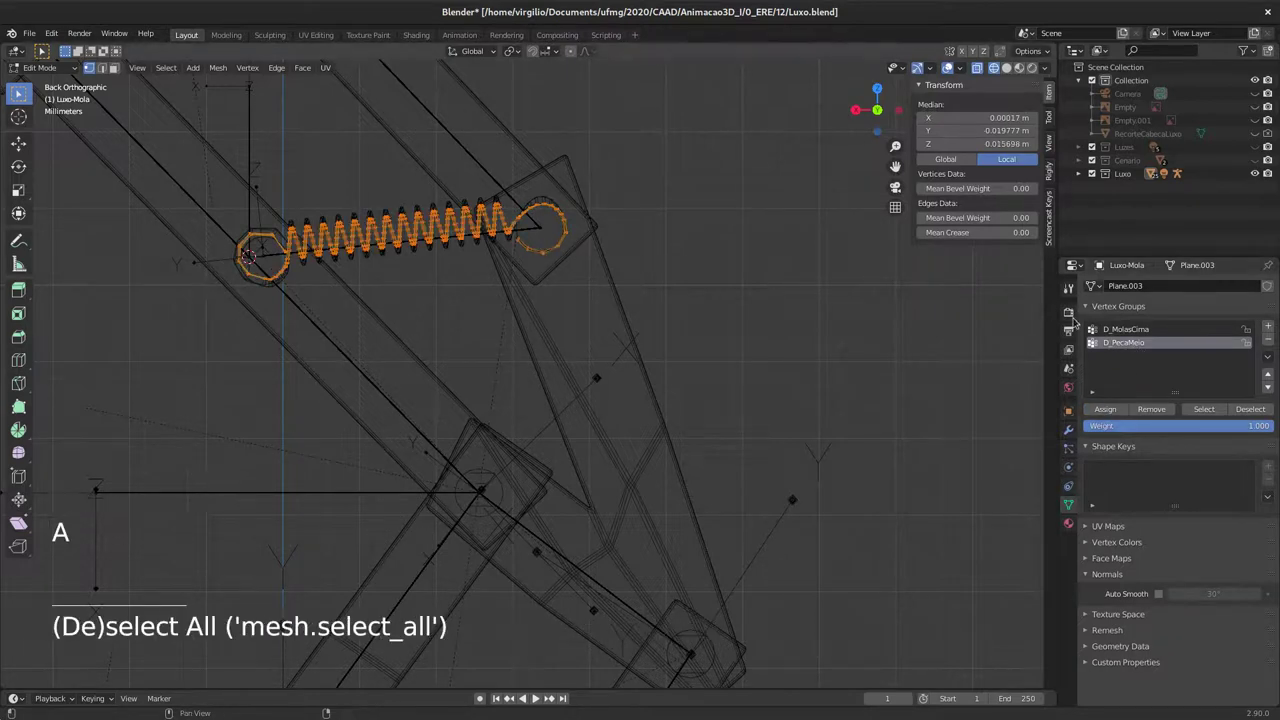
key(Tab)
Step: Copy the T_MolasCima bone's name, add a matching vertex group to Luxo-Mola and enter Edit Mode
click(249, 154)
key(F2)
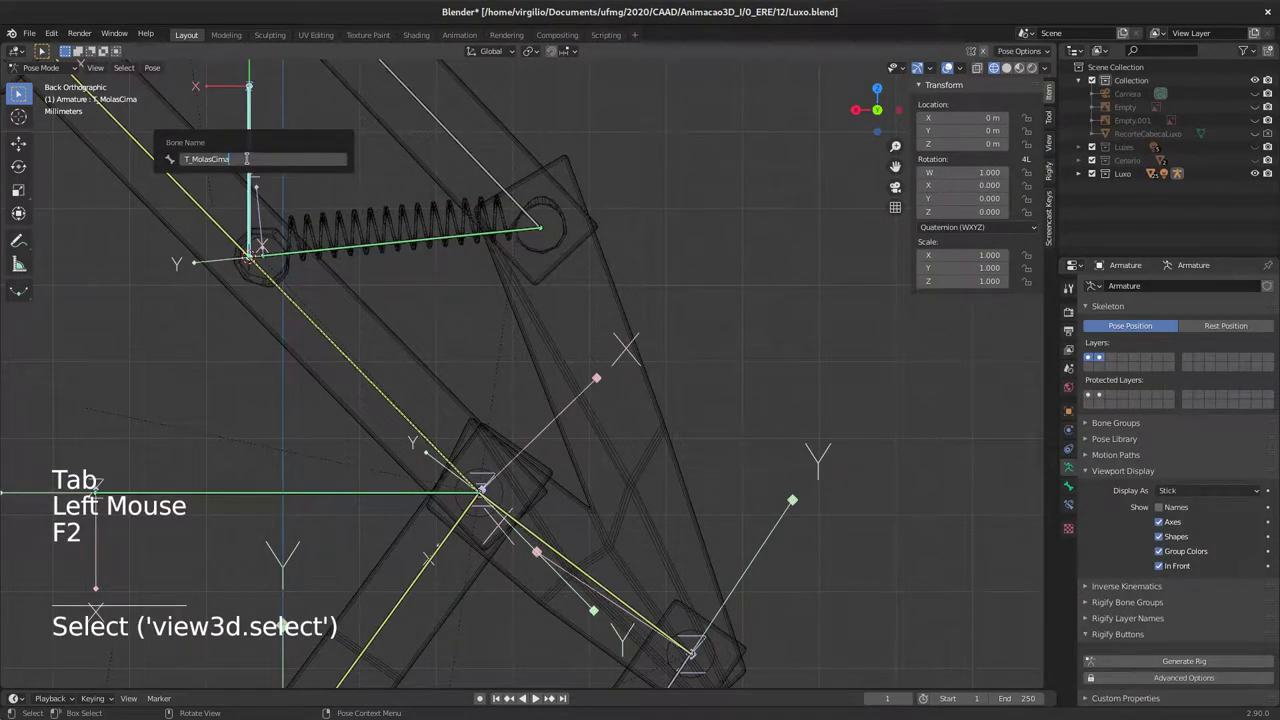
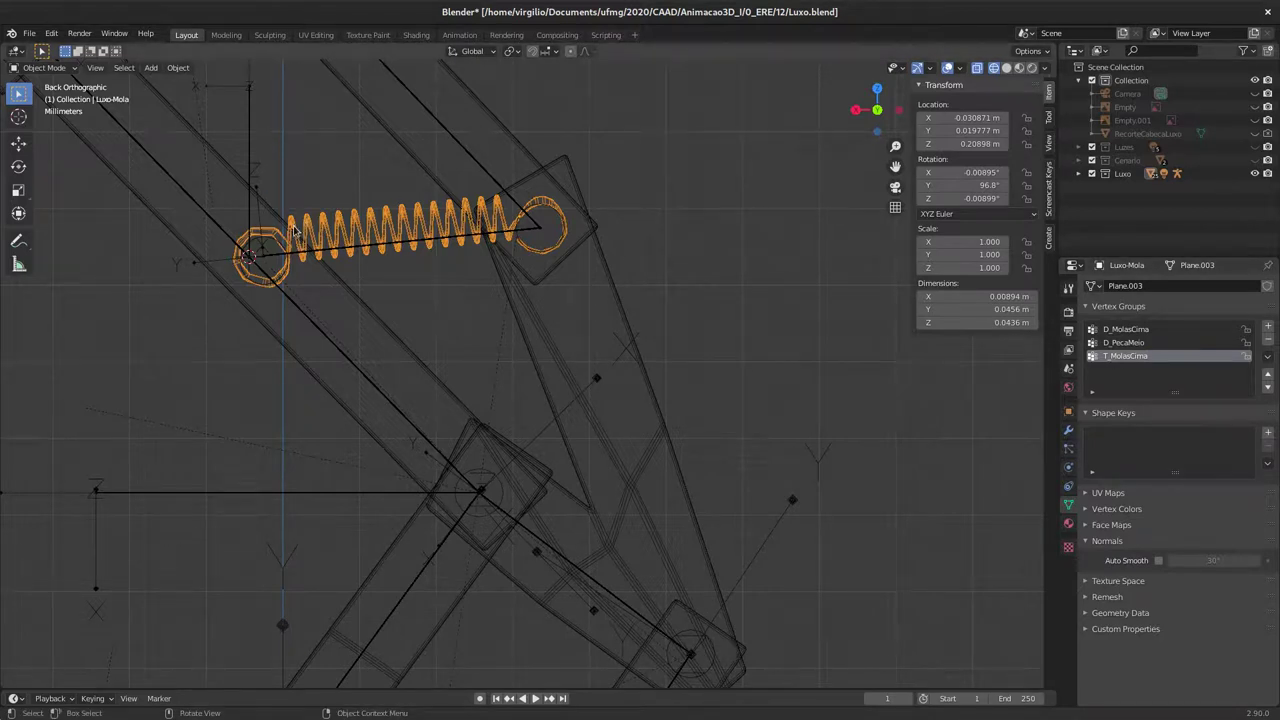
click(297, 229)
click(316, 221)
key(Tab)
Step: Deselect D_PecaMeio's right loop and assign the left end loop to T_MolasCima, returning to Object Mode
click(1159, 328)
click(1258, 409)
click(1139, 344)
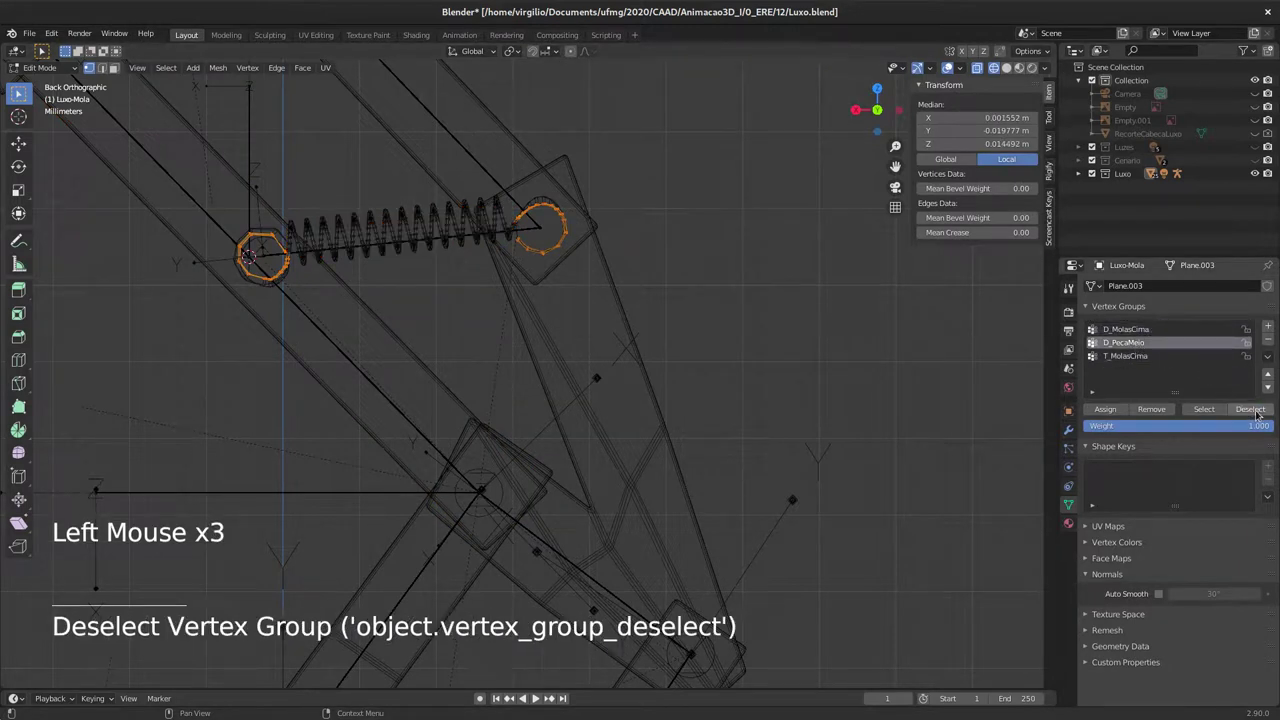
click(1269, 408)
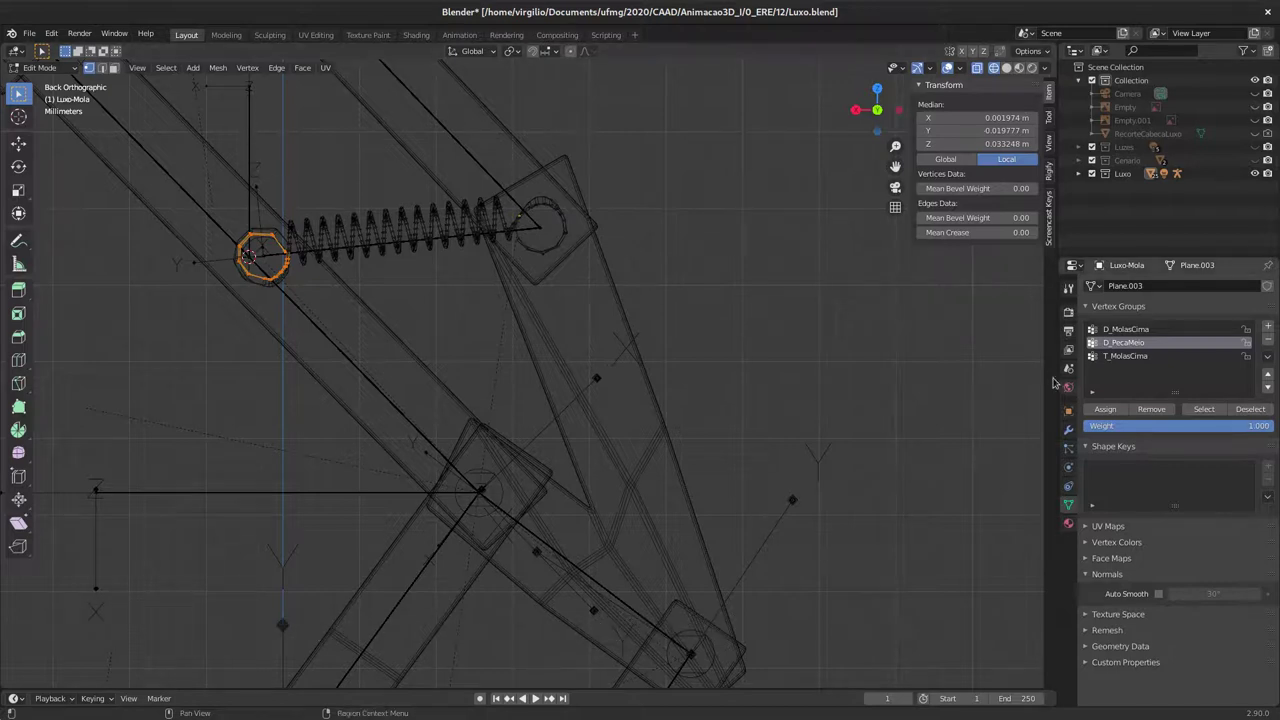
click(1132, 358)
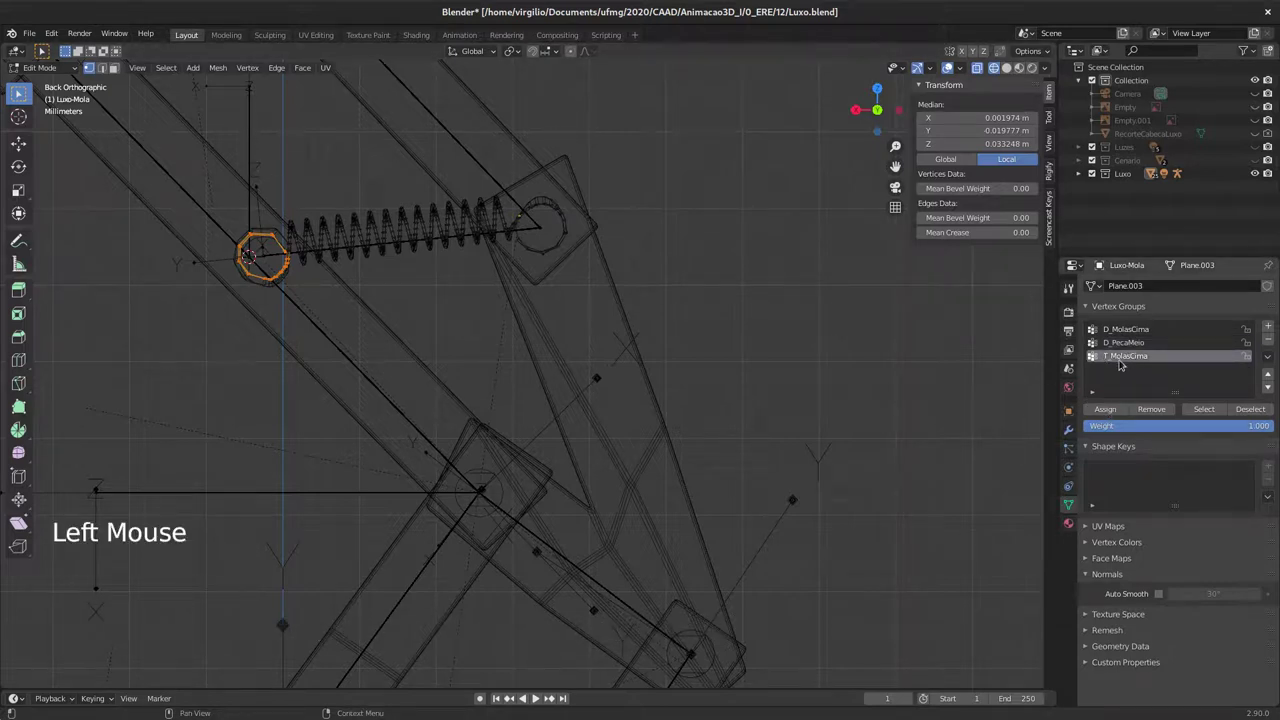
click(1108, 403)
key(Tab)
middle_click(341, 253)
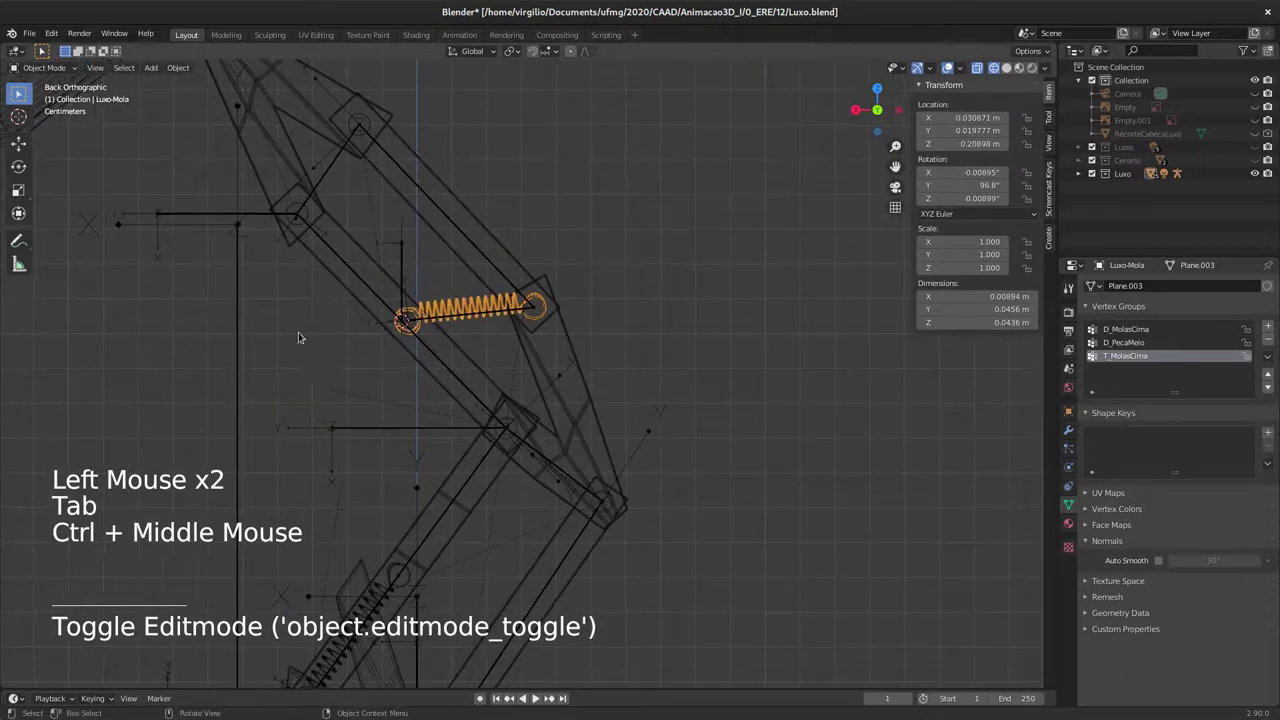
Step: In Pose Mode with Solid shading, move and slightly scale the Corpo bone to watch the spring stretch
click(245, 338)
key(z)
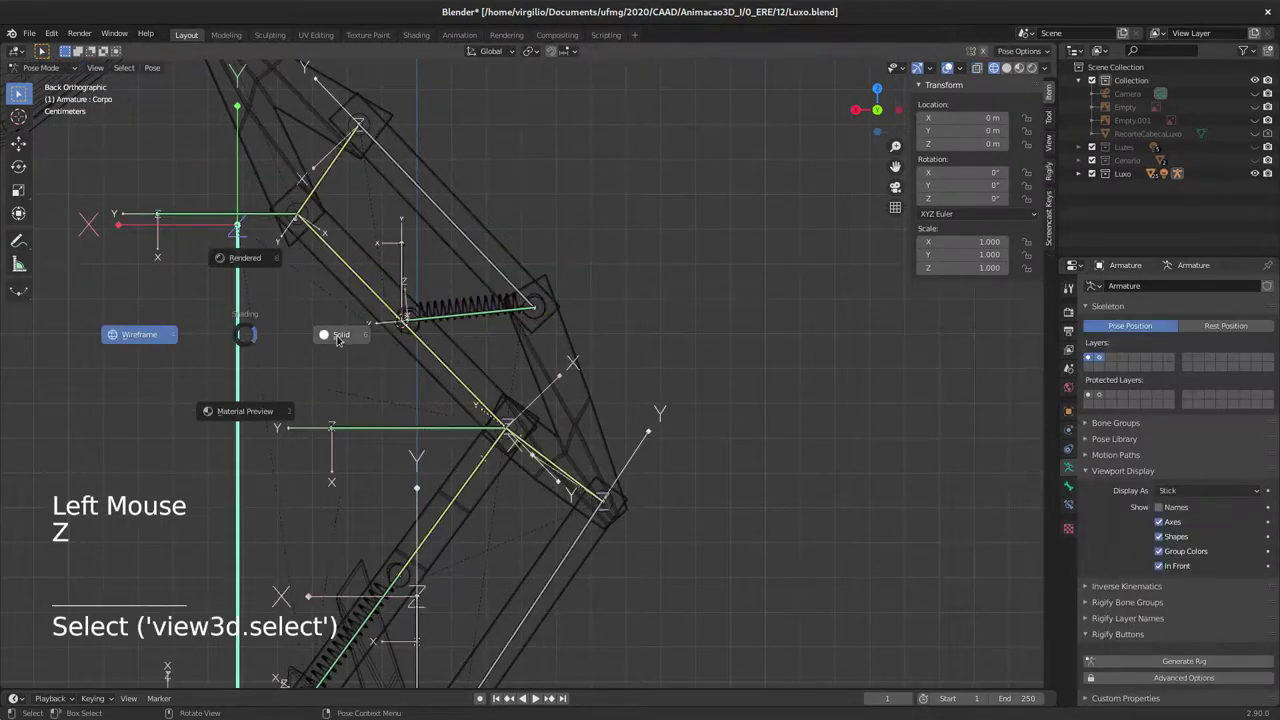
middle_click(332, 327)
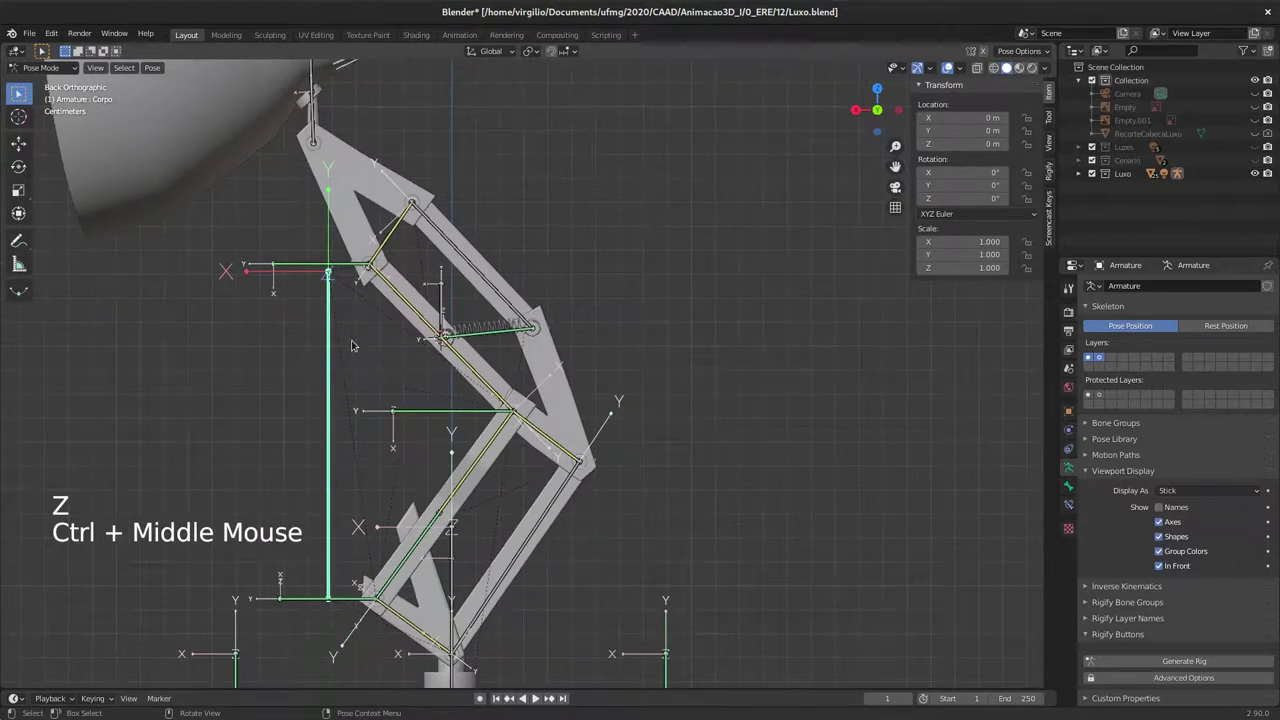
key(g)
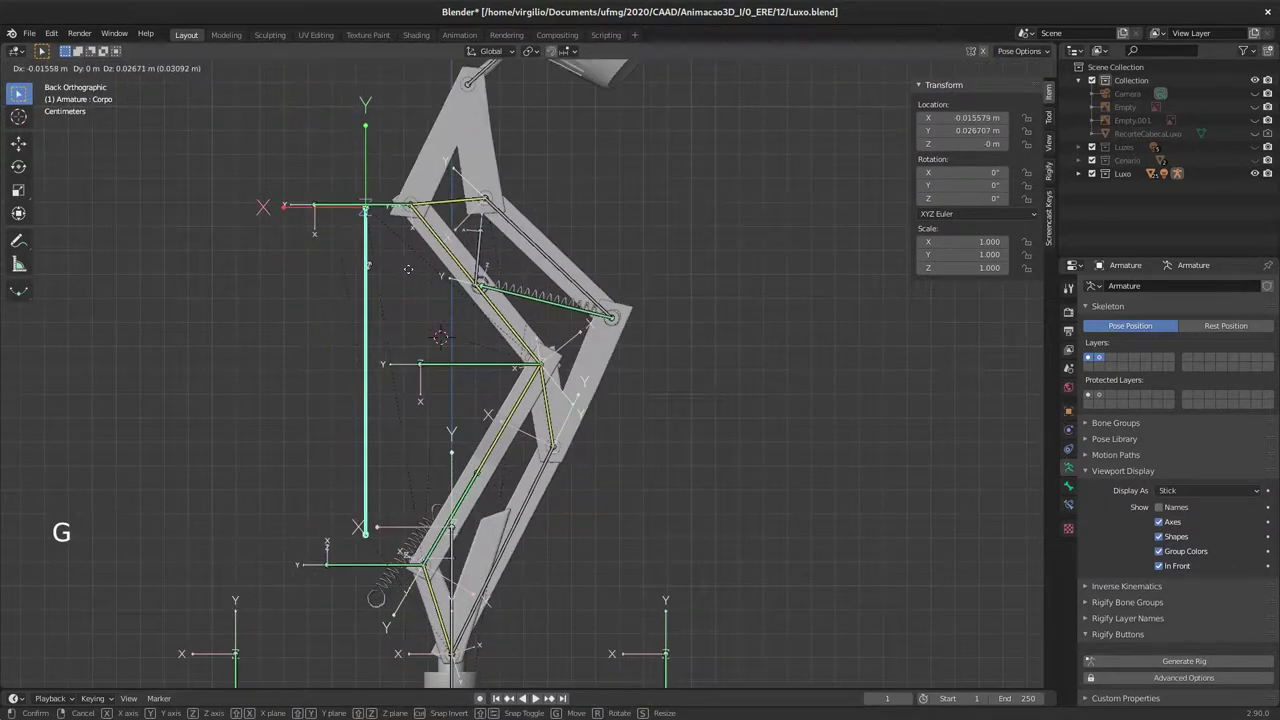
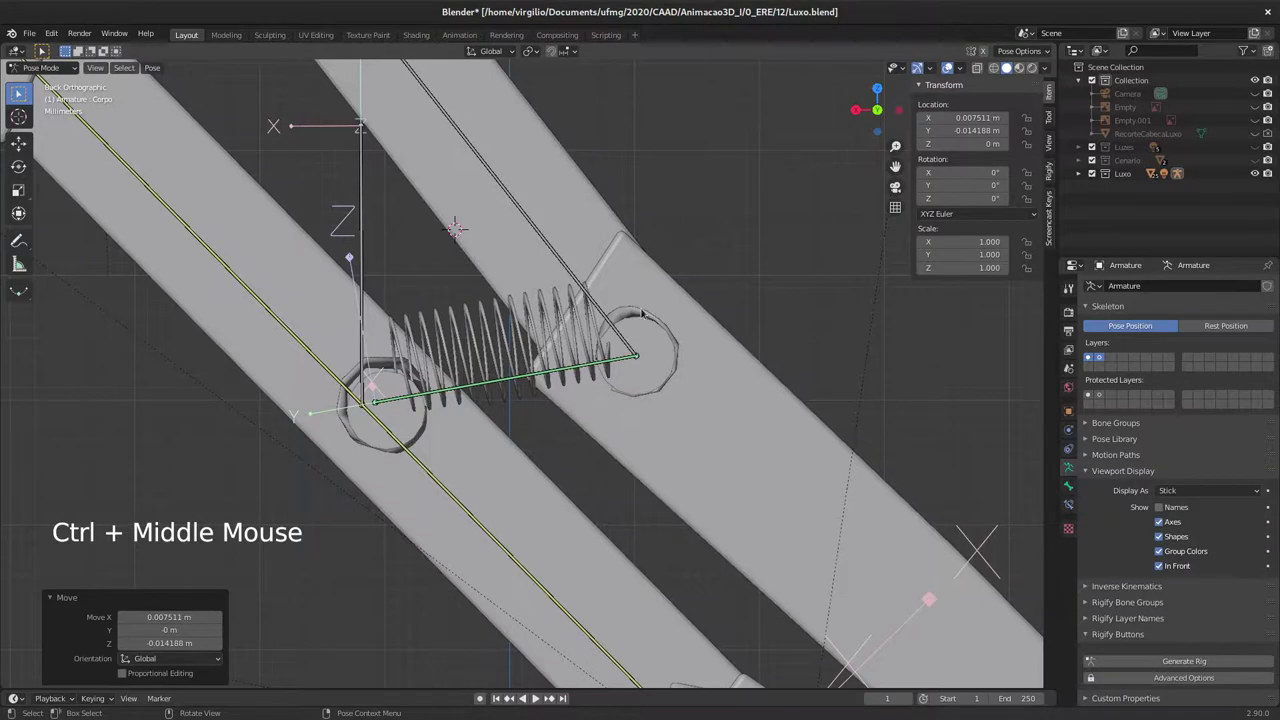
middle_click(537, 470)
key(s)
key(g)
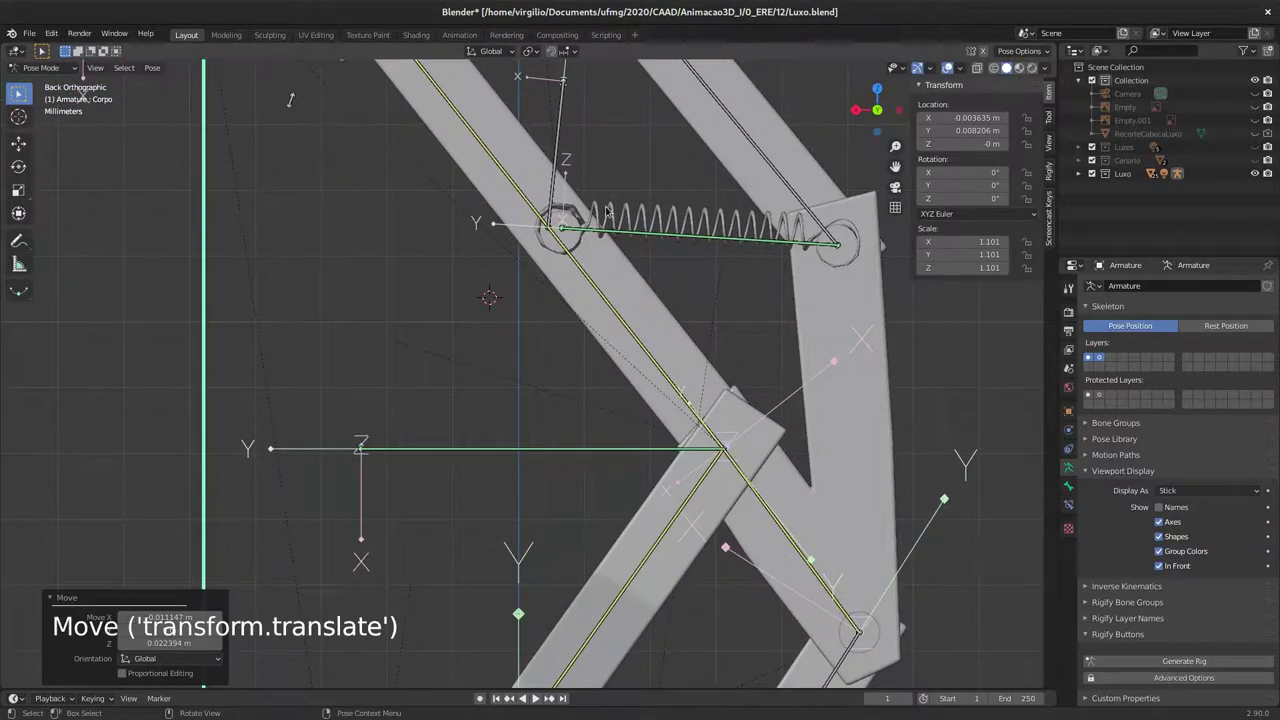
middle_click(693, 271)
middle_click(565, 299)
middle_click(506, 318)
middle_click(433, 370)
Step: In Weight Paint mode, view Luxo-Mola's D_MolasCima, D_PecaMeio and T_MolasCima weights, then return to Object Mode
middle_click(447, 353)
middle_click(460, 331)
middle_click(484, 294)
click(479, 353)
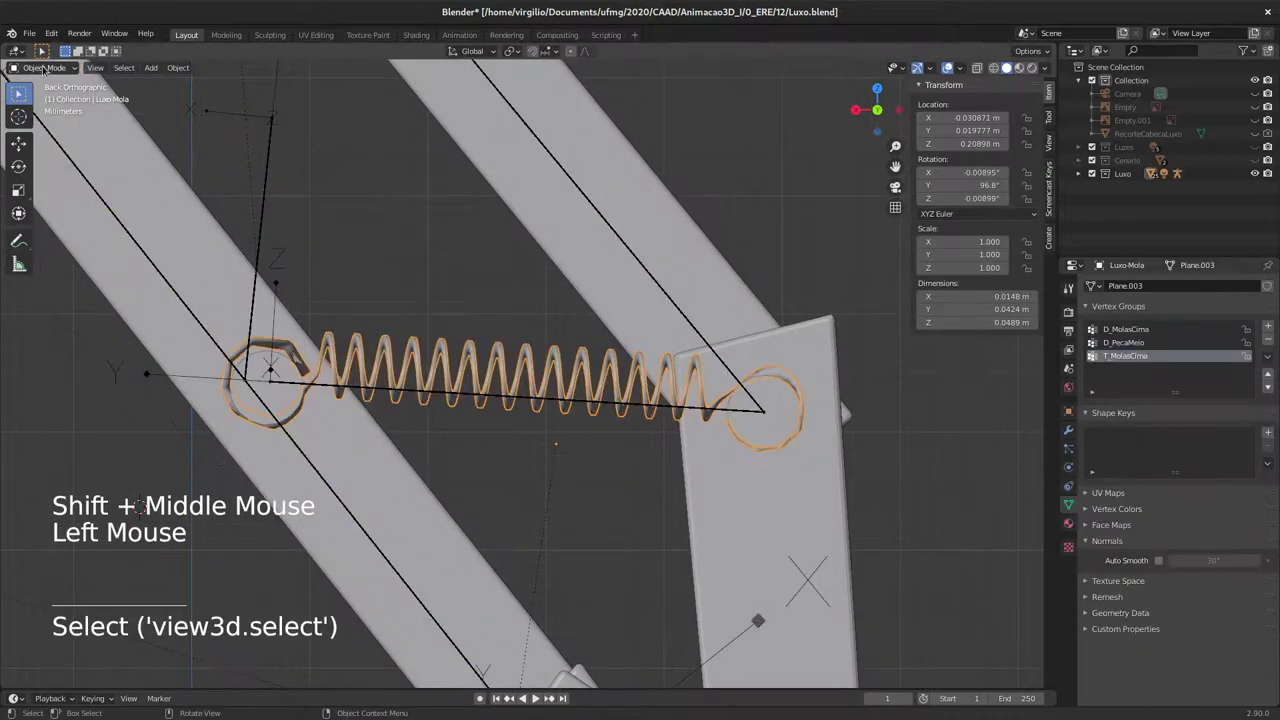
click(50, 69)
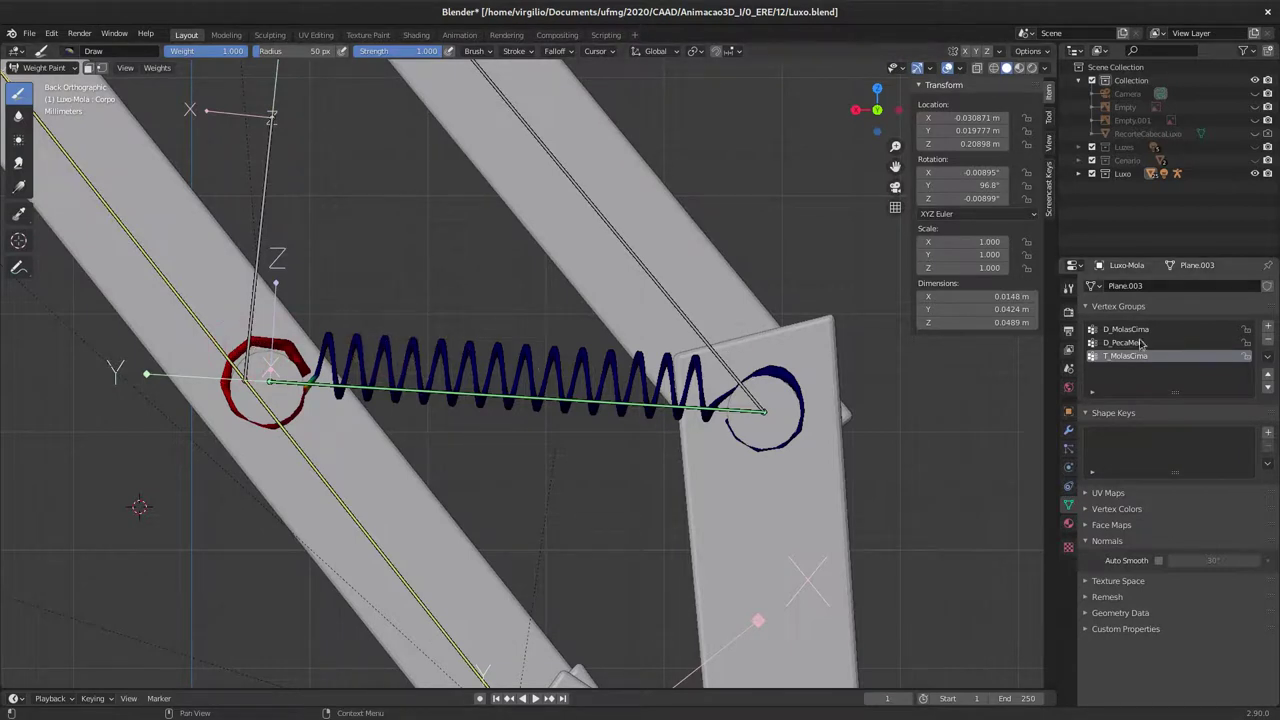
click(1142, 328)
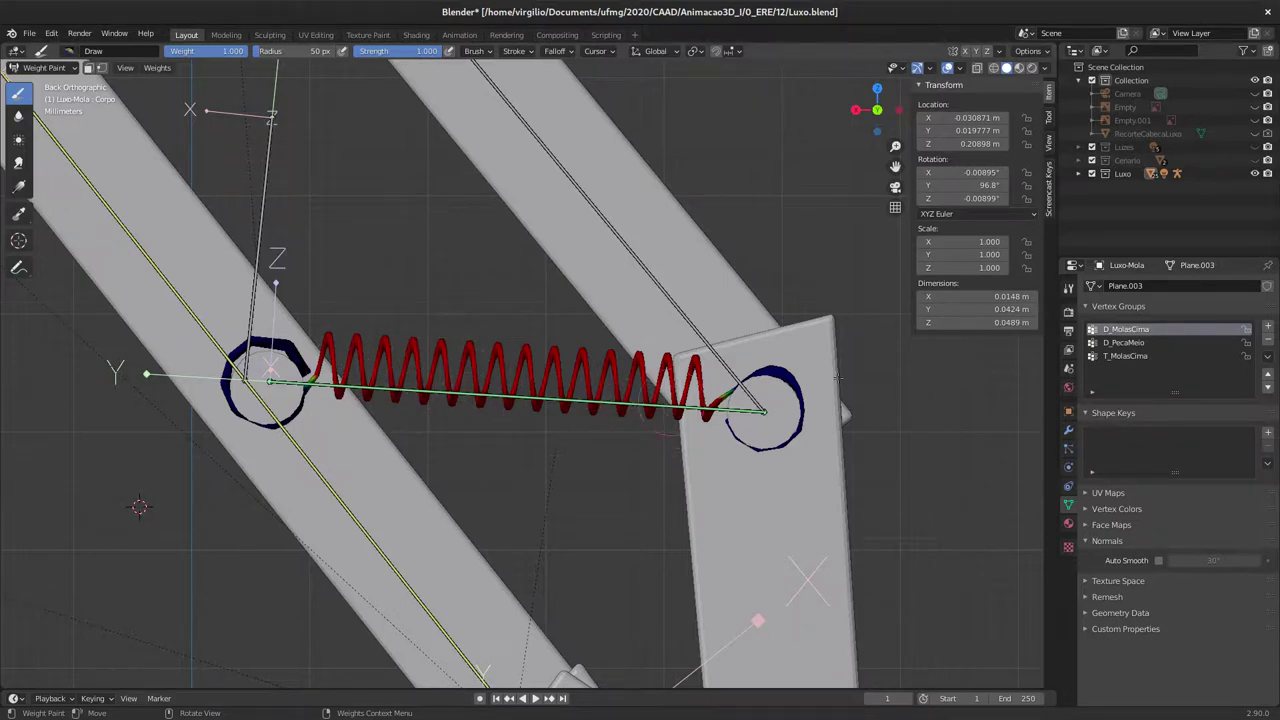
click(1139, 349)
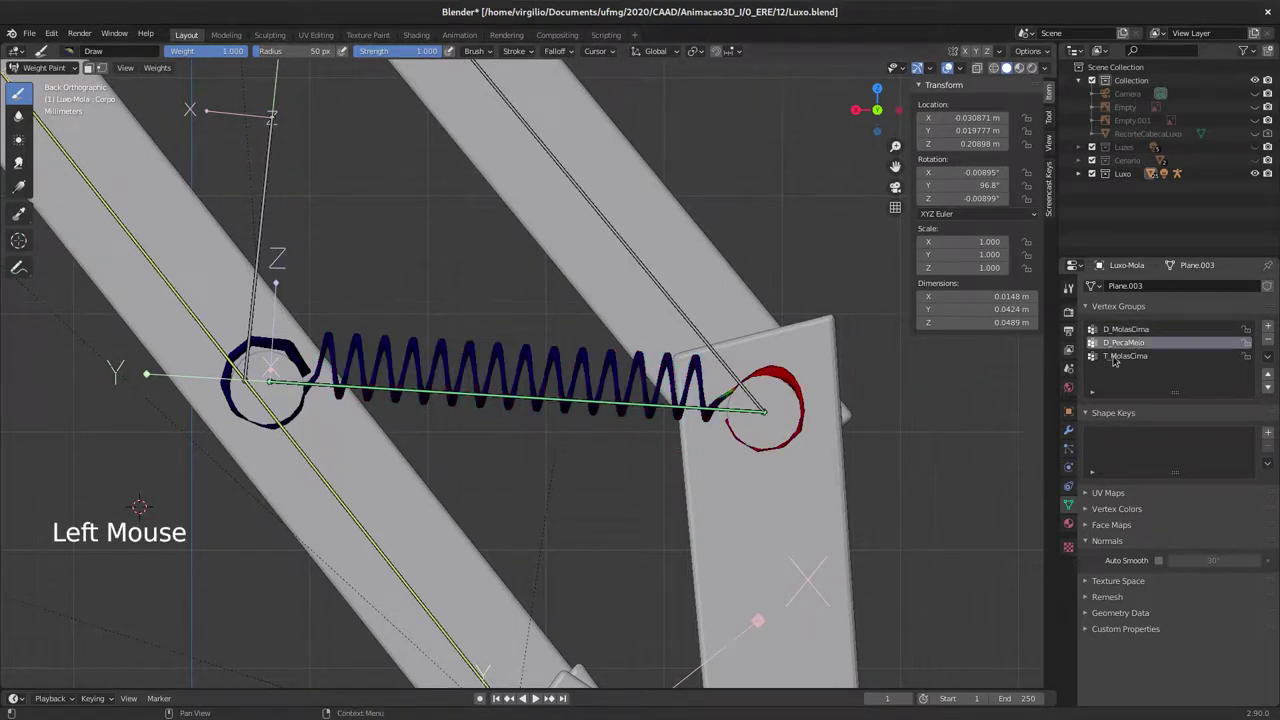
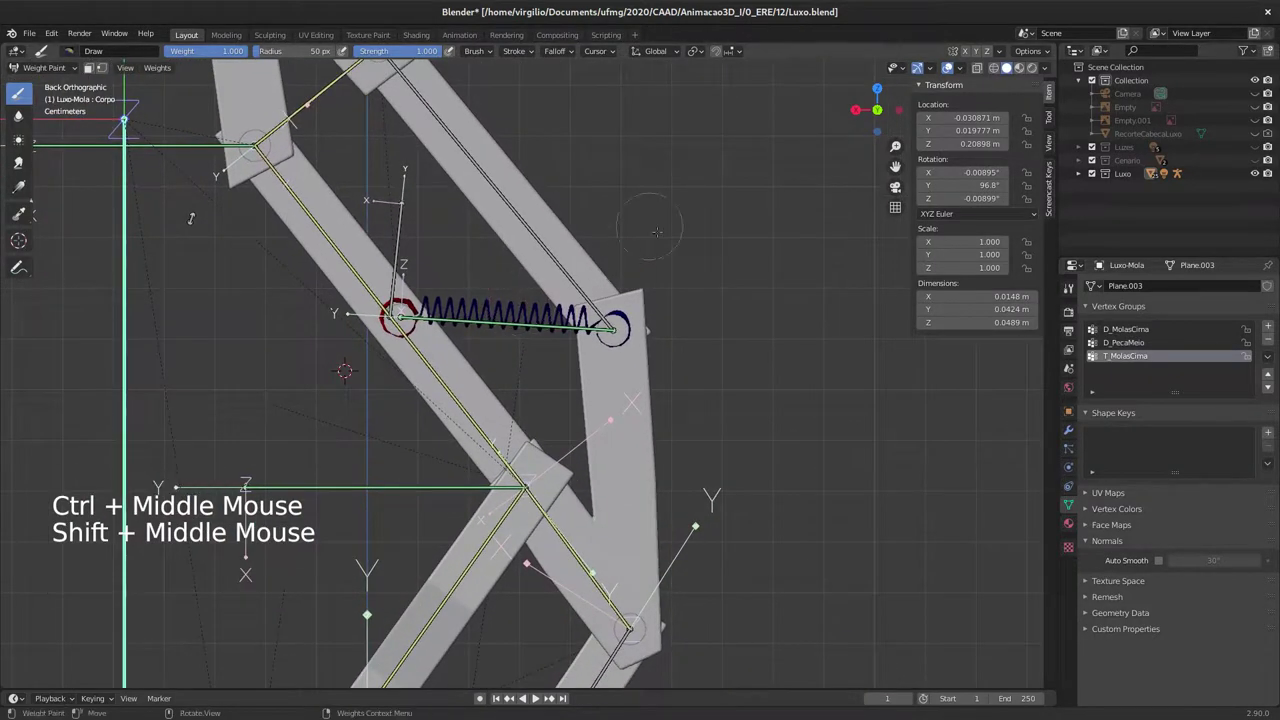
key(Tab)
key(Tab)
click(63, 64)
Step: Orbit around the lamp arm and select the Armature object in place of the Luxo-Mola.001 spring
middle_click(375, 413)
middle_click(379, 468)
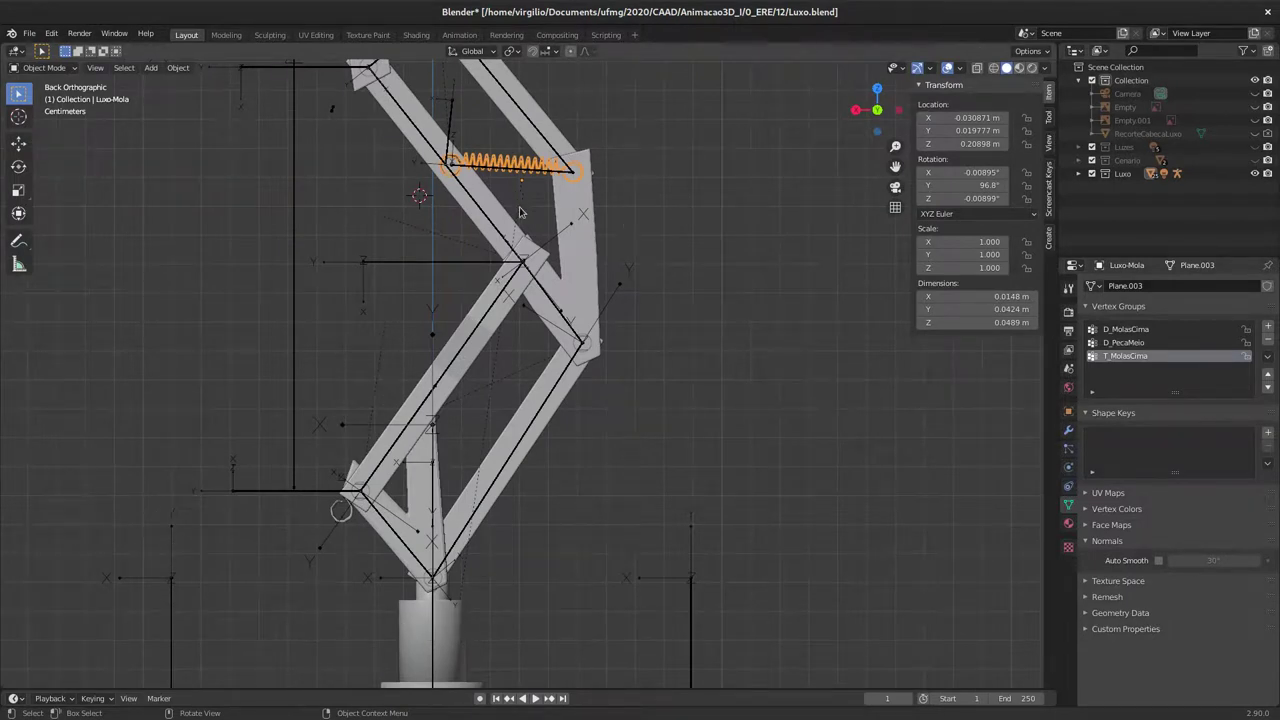
middle_click(507, 235)
middle_click(460, 281)
middle_click(443, 271)
middle_click(483, 302)
middle_click(484, 299)
middle_click(465, 338)
middle_click(449, 400)
middle_click(502, 383)
click(427, 383)
middle_click(441, 399)
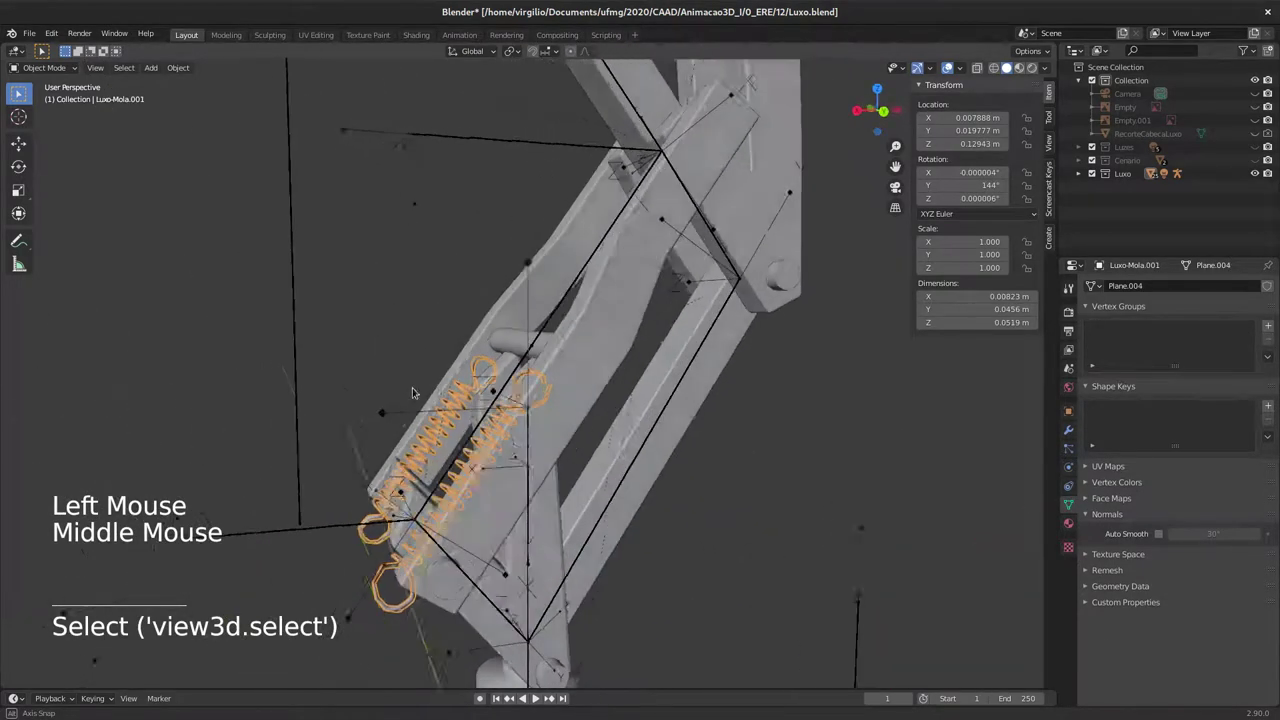
middle_click(398, 447)
click(401, 348)
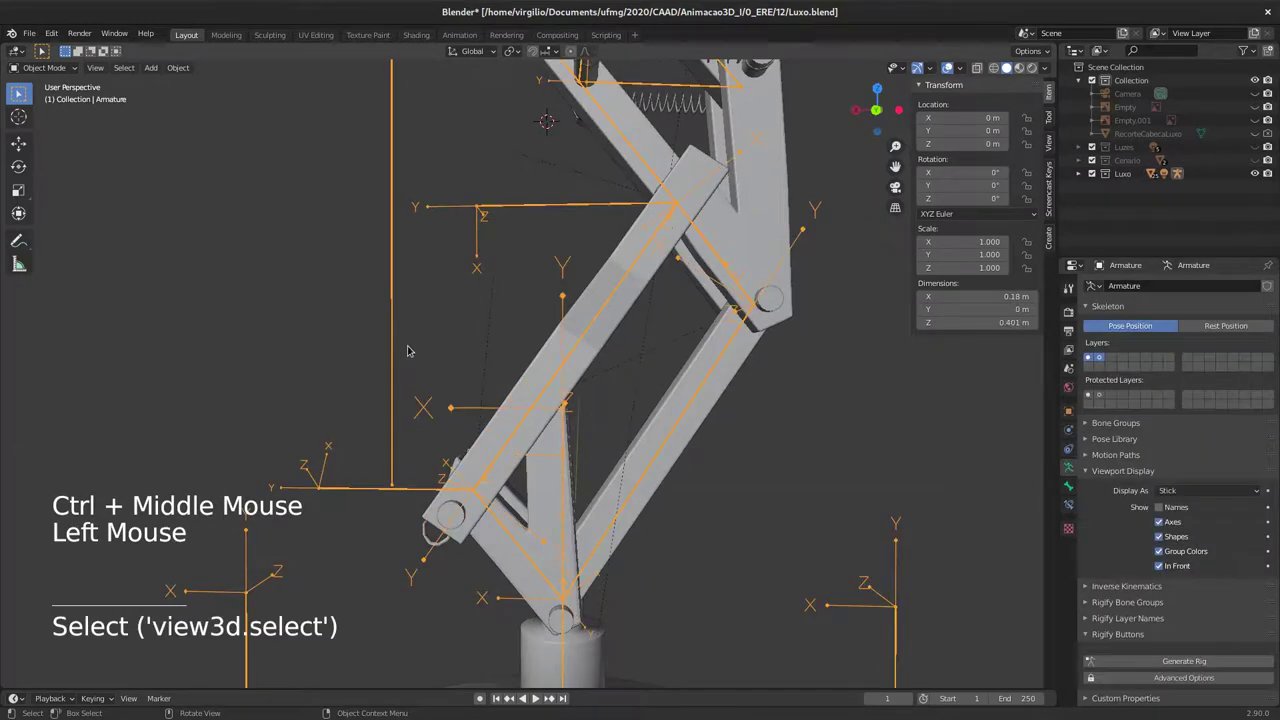
Step: In Pose Mode select the Corpo bone and clear its location, rotation and scale back to rest
key(ctrl+Tab)
click(401, 348)
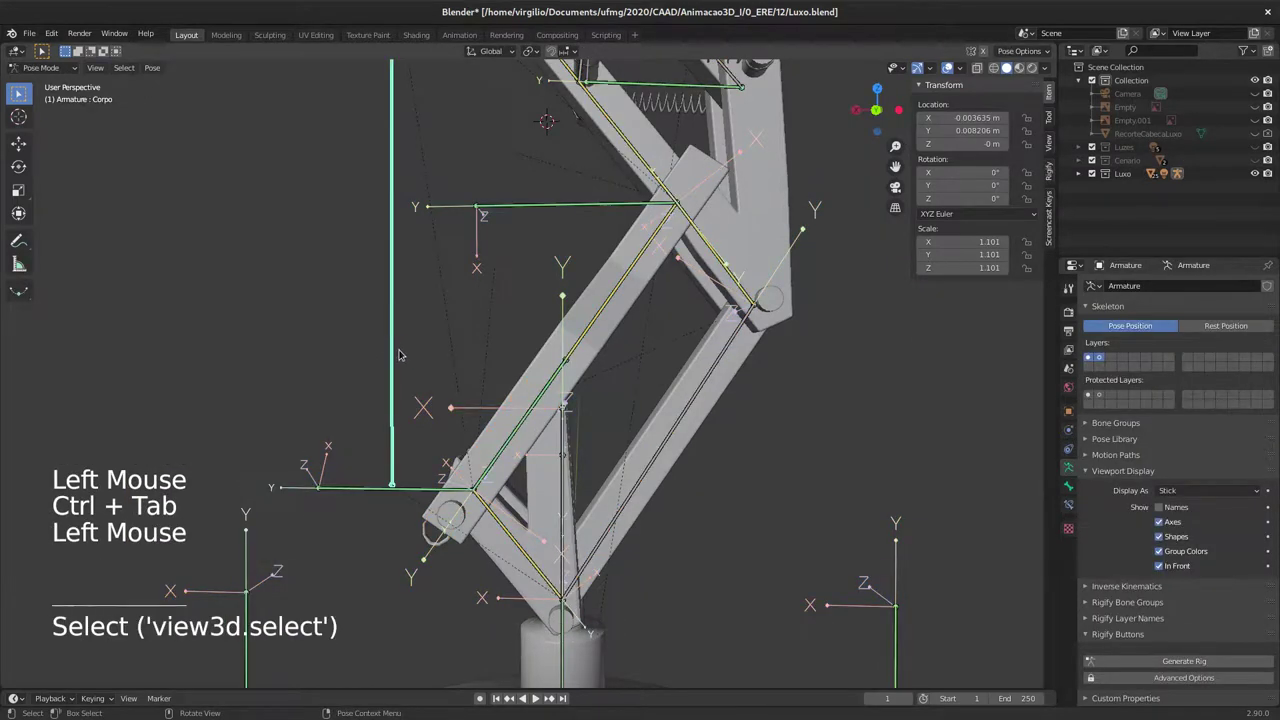
key(alt+g)
middle_click(412, 404)
middle_click(483, 416)
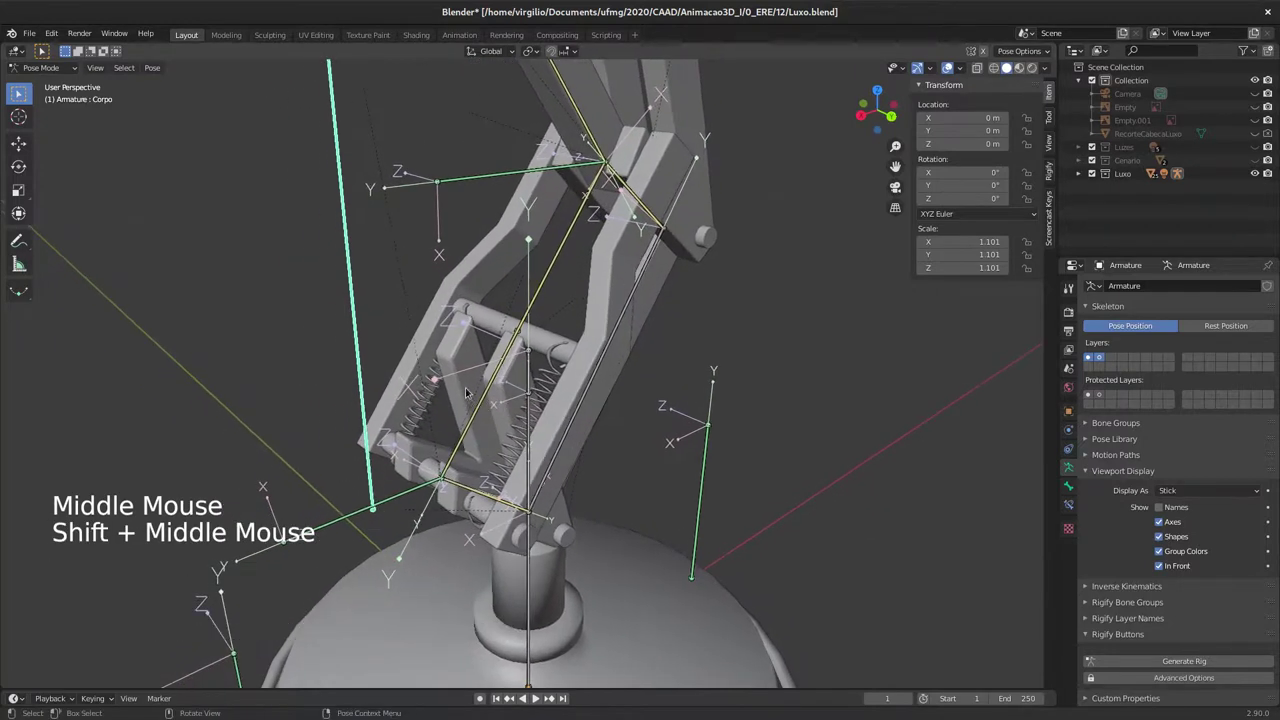
key(a)
key(a)
key(a)
key(alt+g)
key(alt+r)
key(alt+e)
key(alt+s)
Step: Leave Pose Mode and select a spring mesh to inspect how it deformed
middle_click(452, 432)
middle_click(526, 412)
middle_click(505, 423)
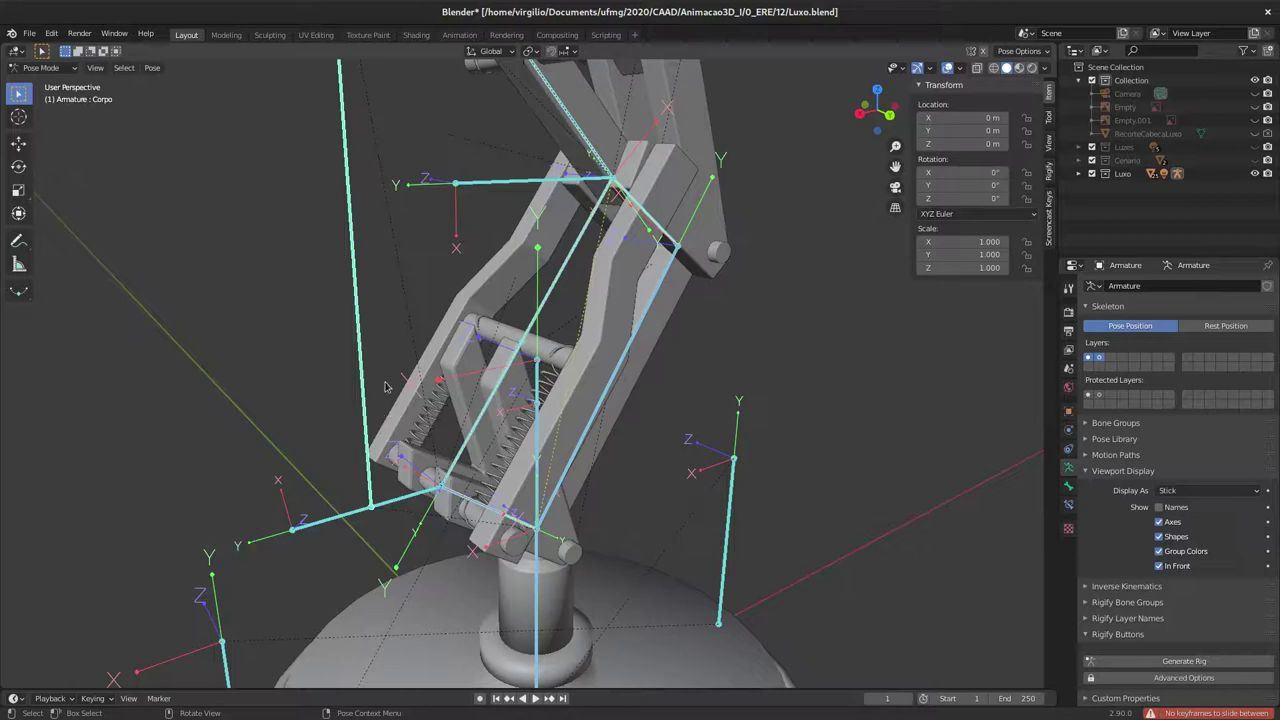
middle_click(432, 393)
middle_click(418, 357)
middle_click(428, 337)
middle_click(415, 345)
middle_click(433, 346)
middle_click(467, 362)
middle_click(463, 370)
click(455, 373)
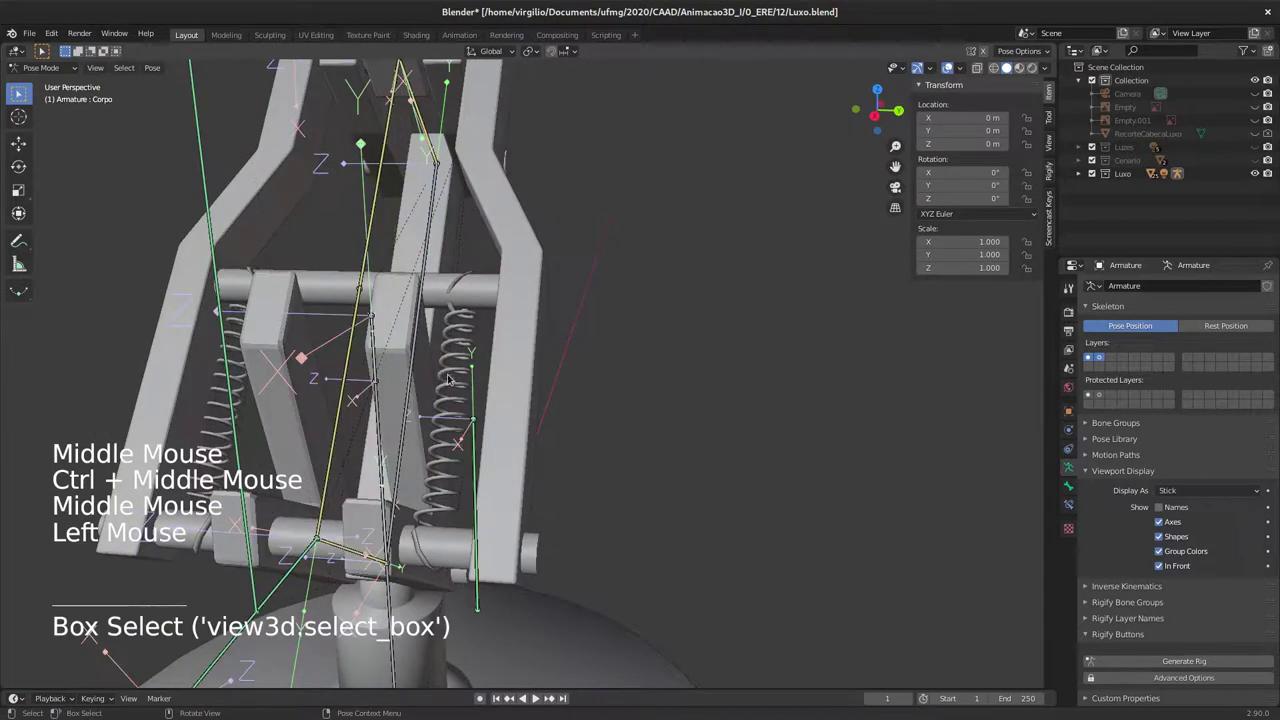
click(457, 372)
key(alt+p)
middle_click(485, 364)
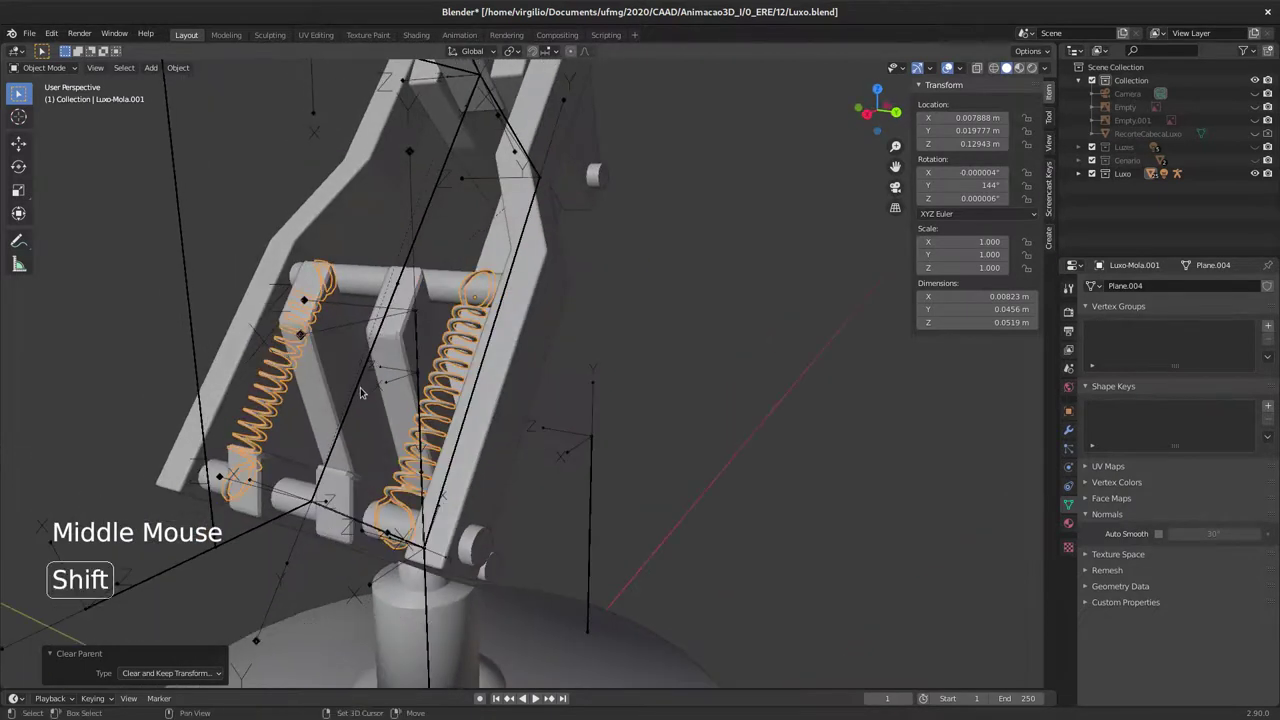
Step: Reselect the armature, return to Pose Mode and pick the Corpo bone, viewing the lamp head
click(367, 390)
key(ctrl+p)
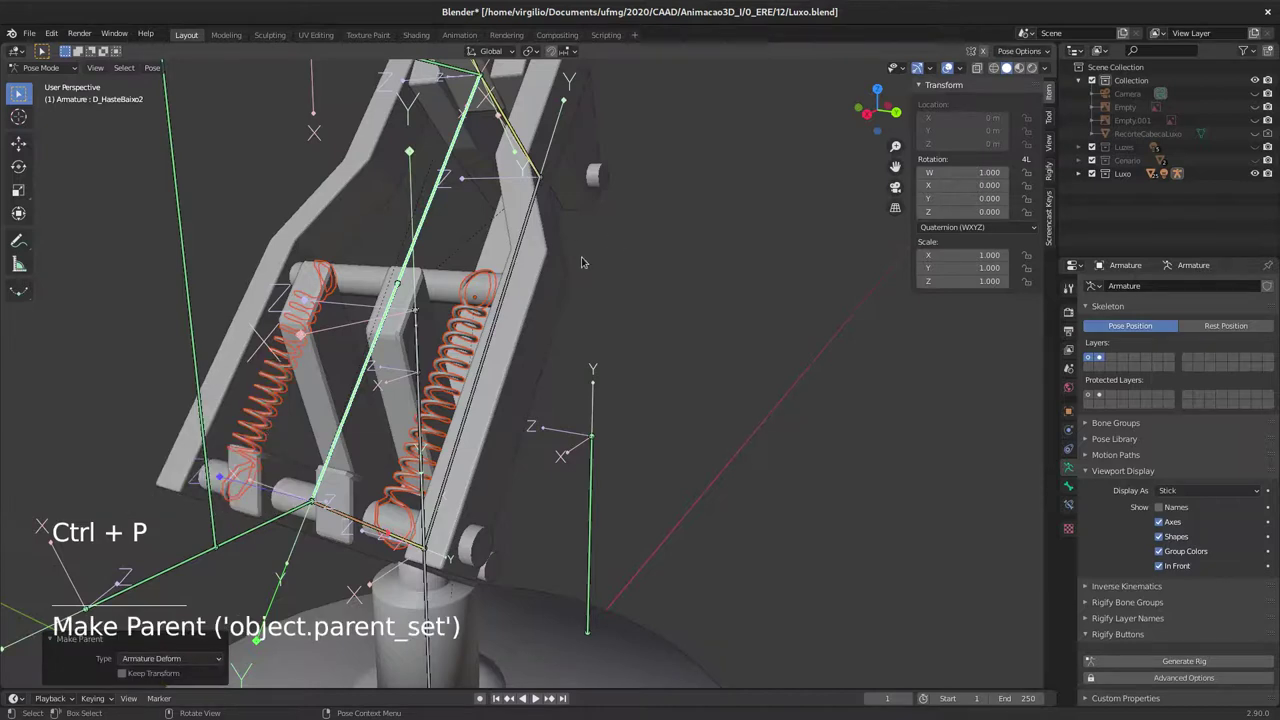
click(459, 352)
middle_click(457, 340)
middle_click(460, 355)
middle_click(392, 362)
middle_click(385, 360)
middle_click(381, 355)
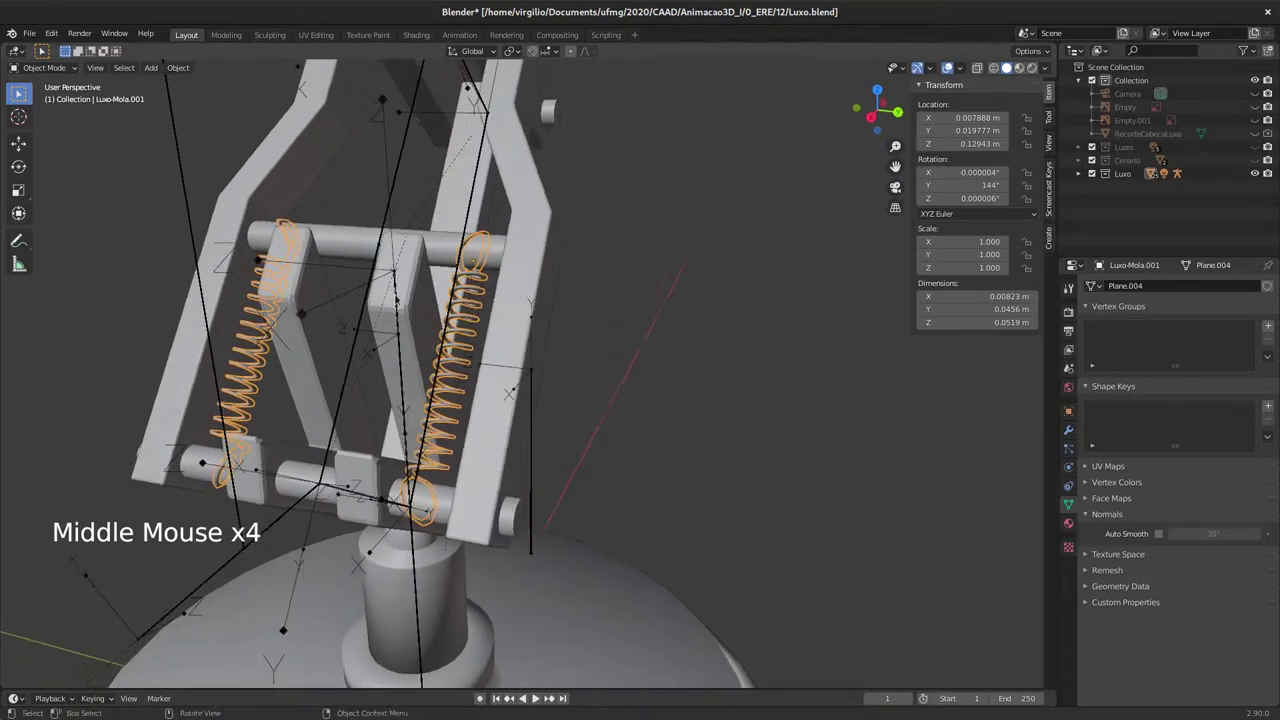
middle_click(476, 257)
middle_click(488, 253)
middle_click(482, 258)
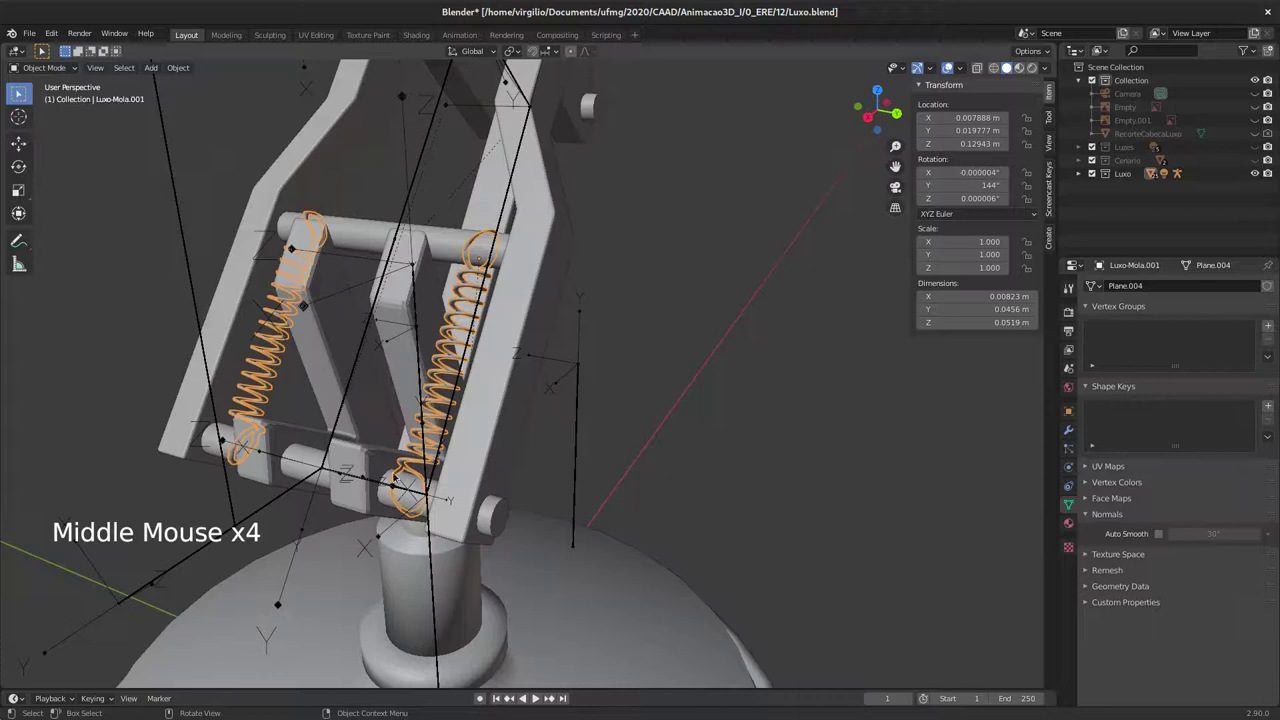
middle_click(507, 241)
middle_click(481, 294)
middle_click(487, 274)
middle_click(468, 295)
Step: Move and rotate the Corpo bone to test how the rig follows the lamp head
click(438, 342)
middle_click(457, 325)
key(g)
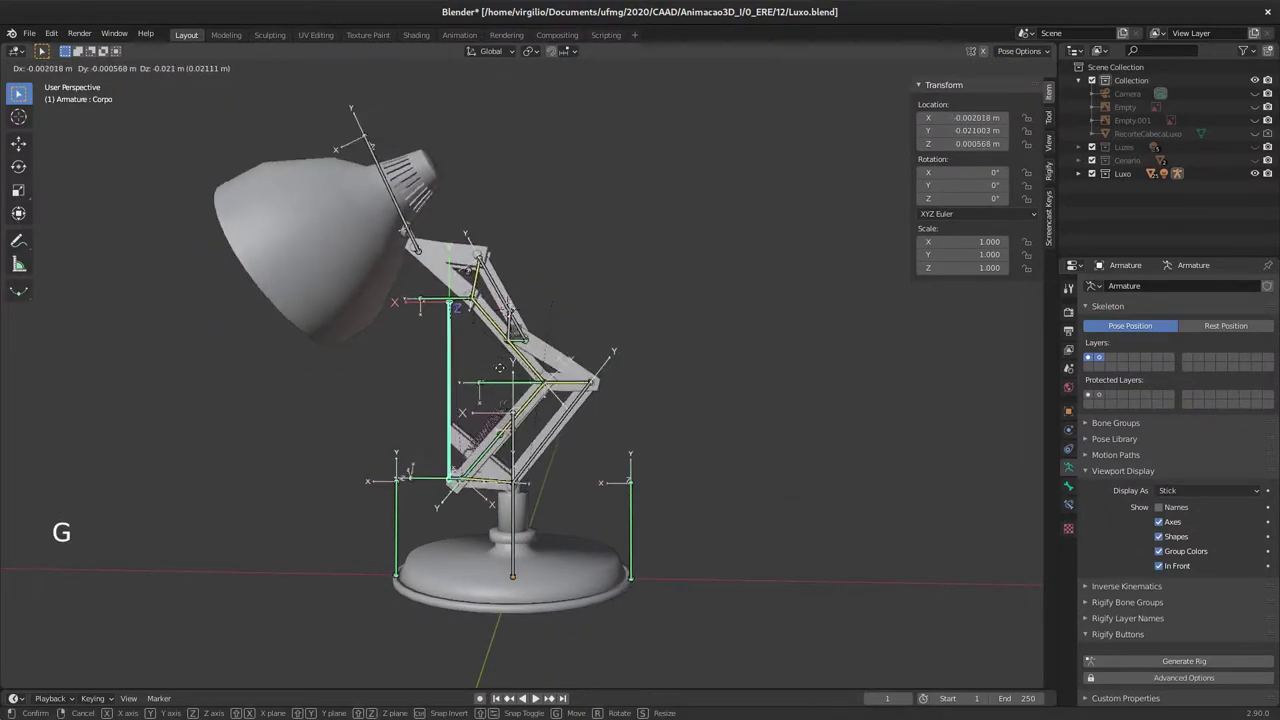
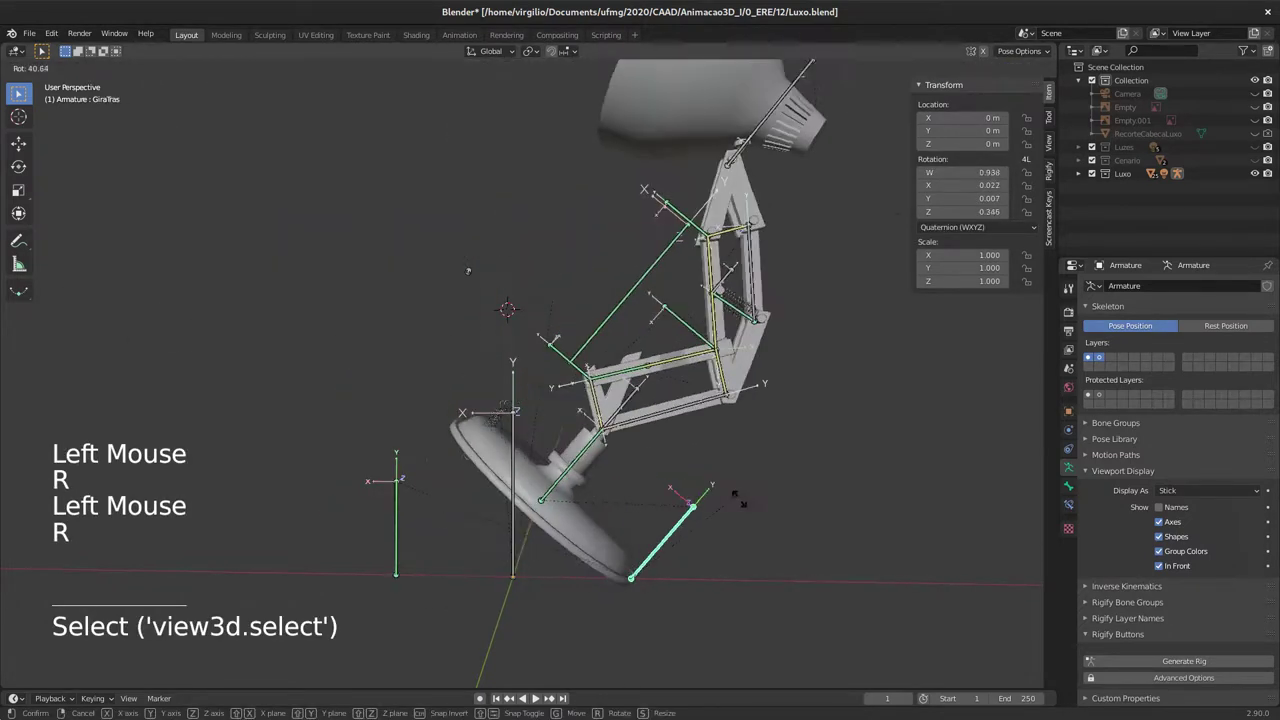
middle_click(631, 388)
middle_click(592, 388)
middle_click(596, 380)
click(482, 148)
key(r)
middle_click(661, 347)
click(1098, 357)
middle_click(620, 373)
middle_click(575, 347)
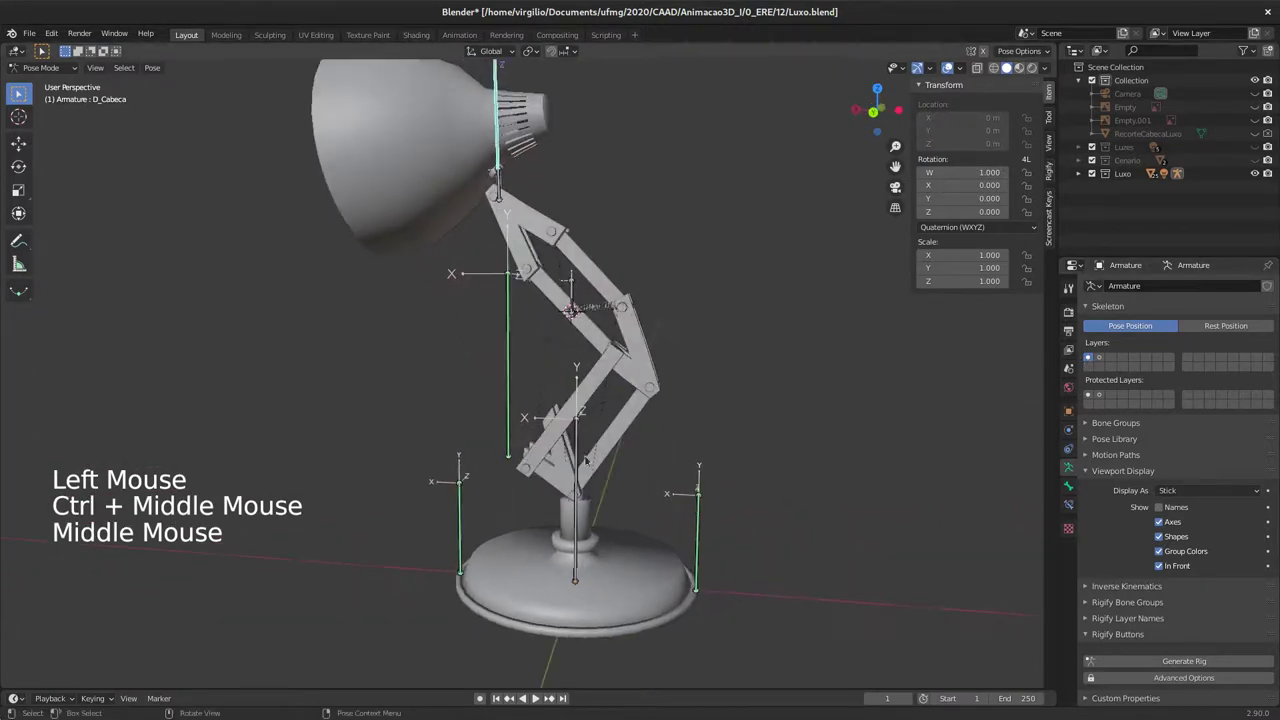
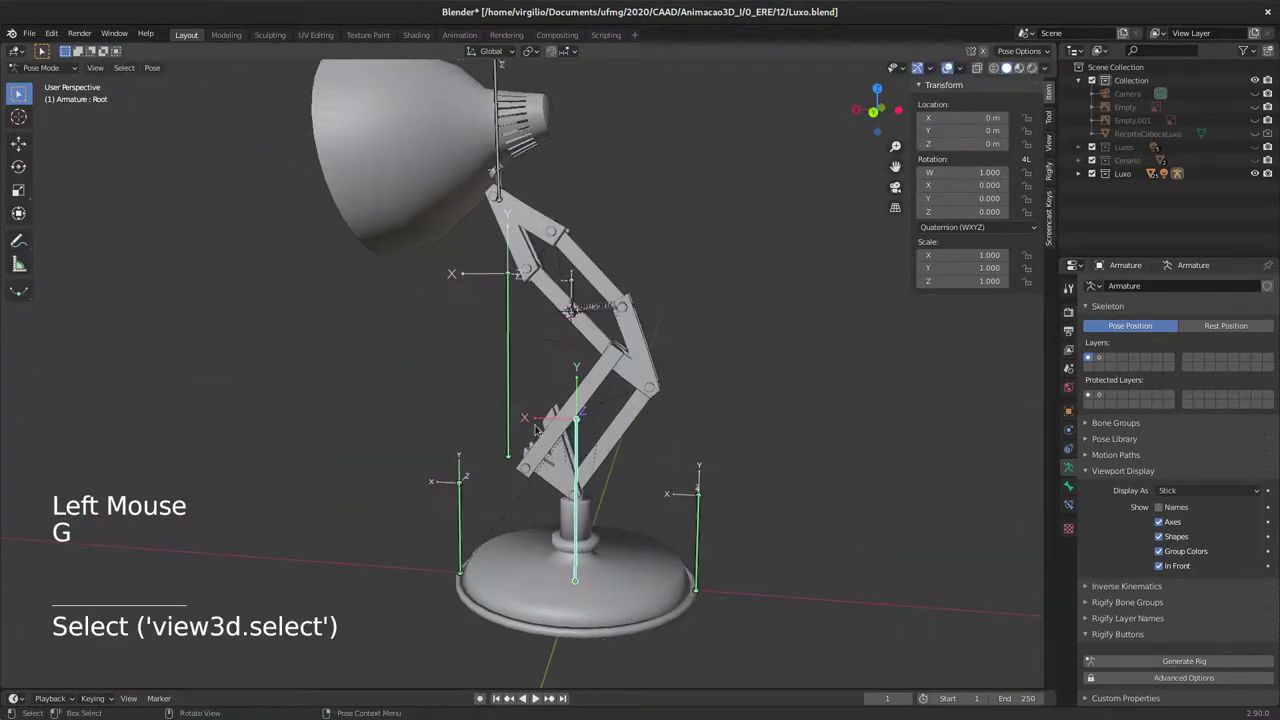
Step: Select the upper spring bone, deselect all, and make GiraFrente the active bone at zero transforms
click(525, 363)
click(576, 281)
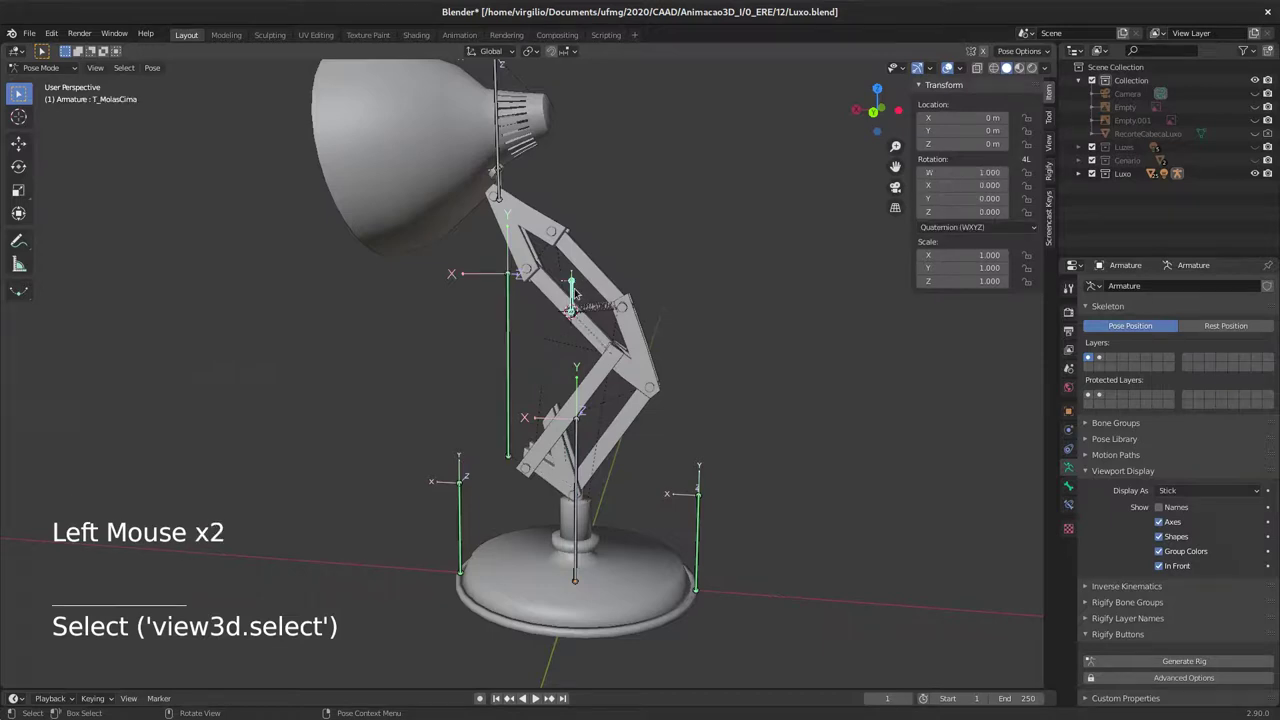
key(m)
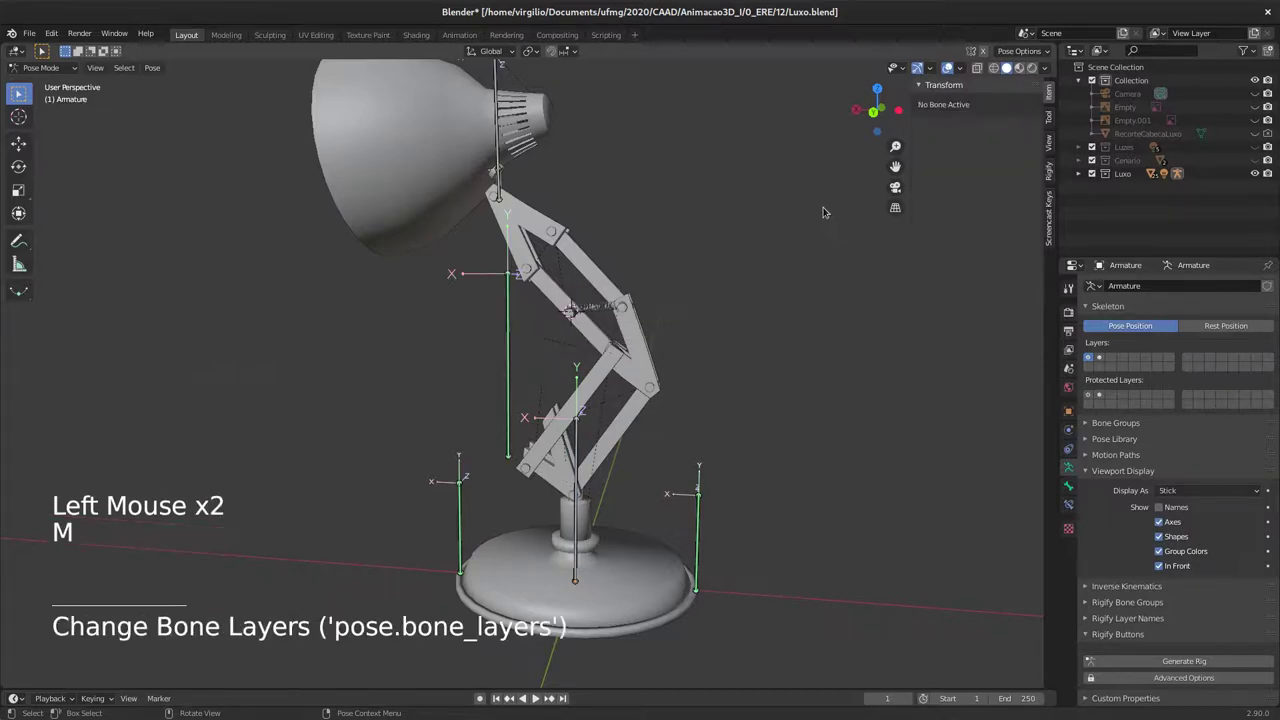
middle_click(587, 318)
middle_click(593, 313)
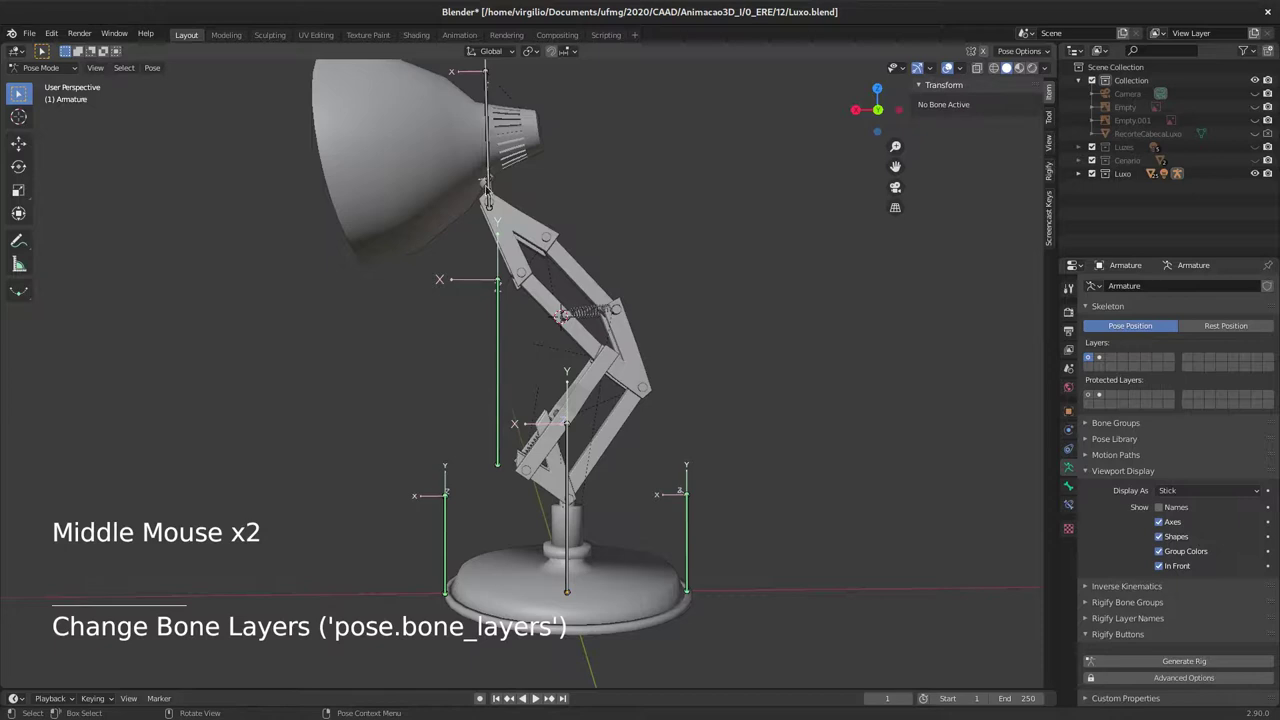
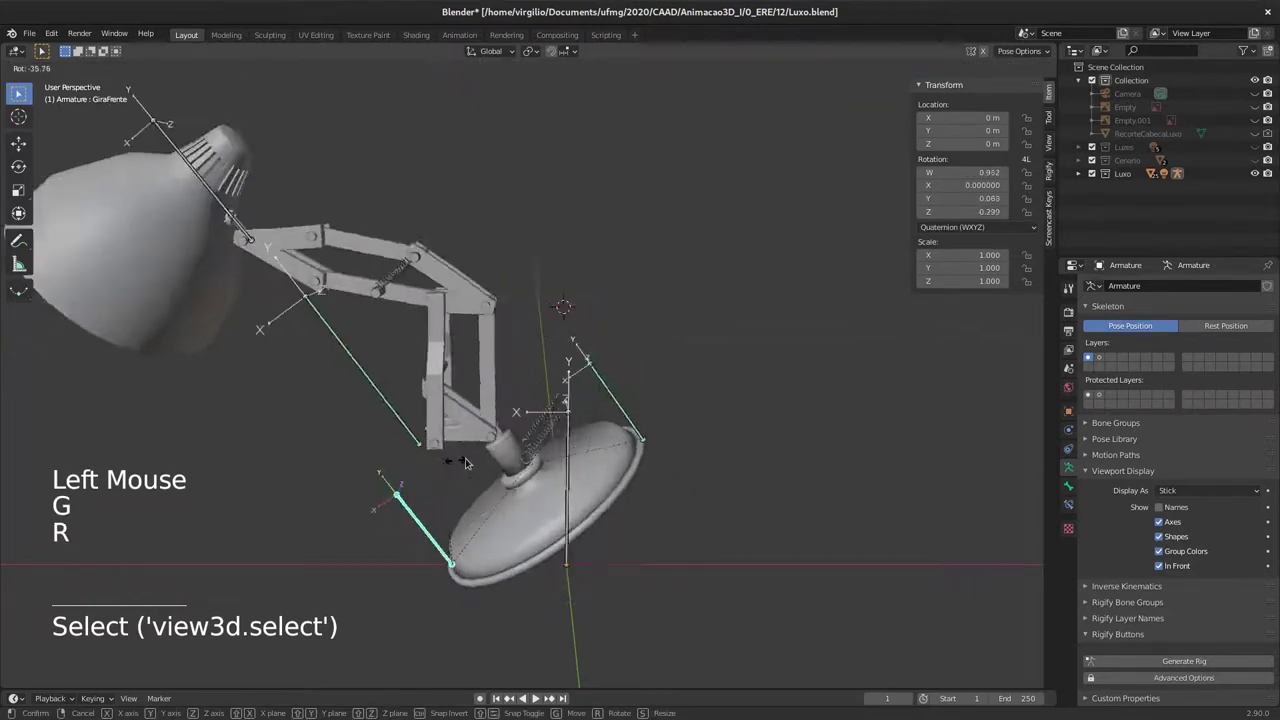
middle_click(839, 212)
middle_click(747, 226)
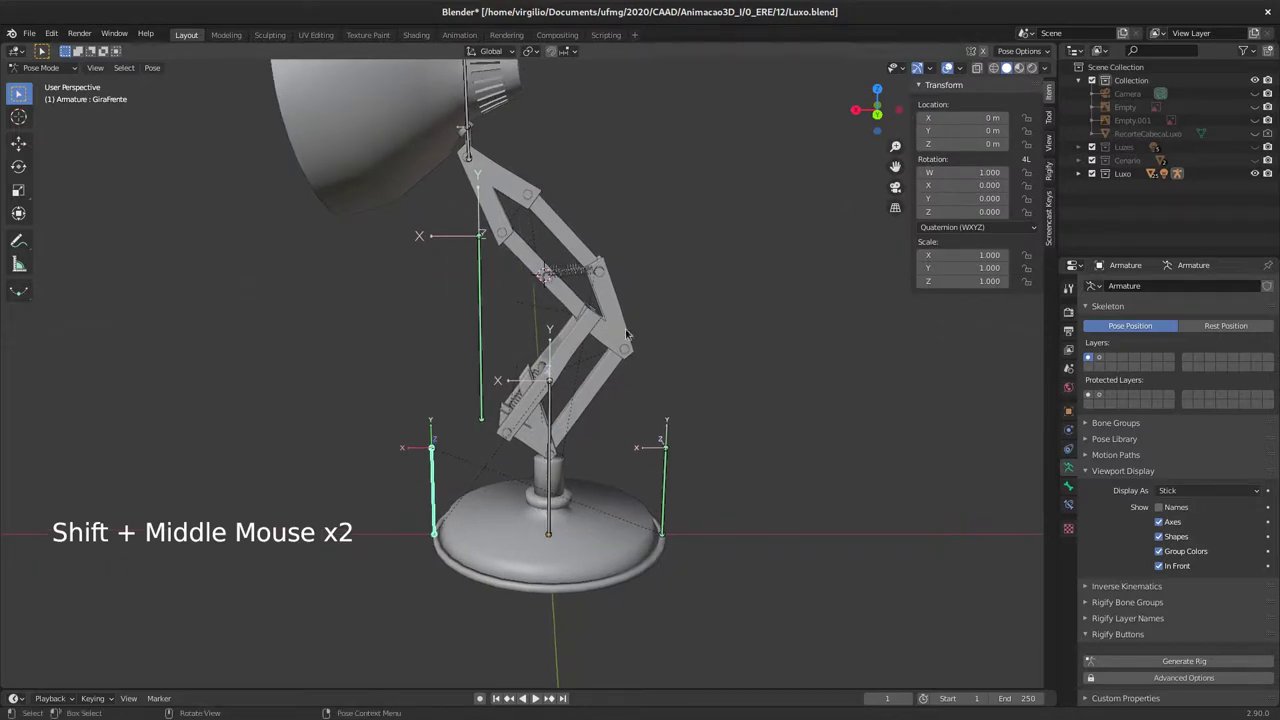
Step: Add a Limit Location constraint to GiraFrente with all min/max axes enabled in Local Space
click(1082, 501)
click(1148, 284)
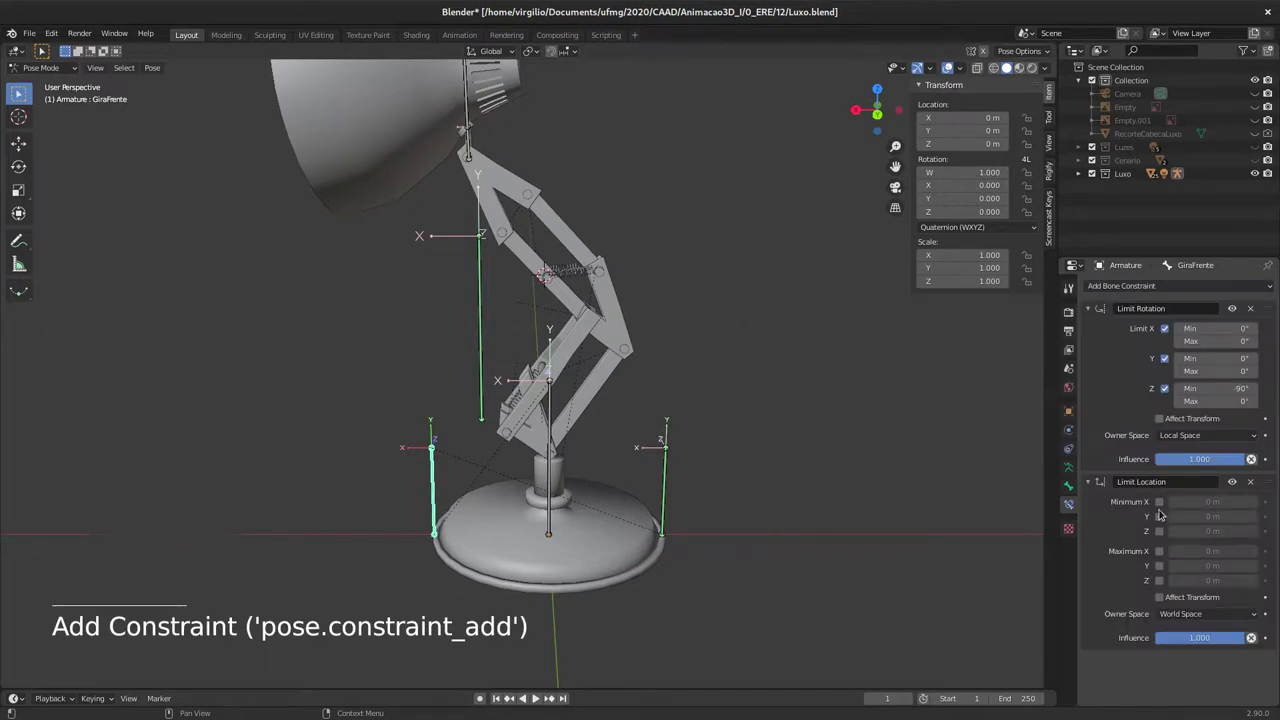
click(1168, 521)
click(1173, 507)
click(1164, 520)
click(1165, 570)
click(1166, 574)
click(1169, 585)
click(1199, 616)
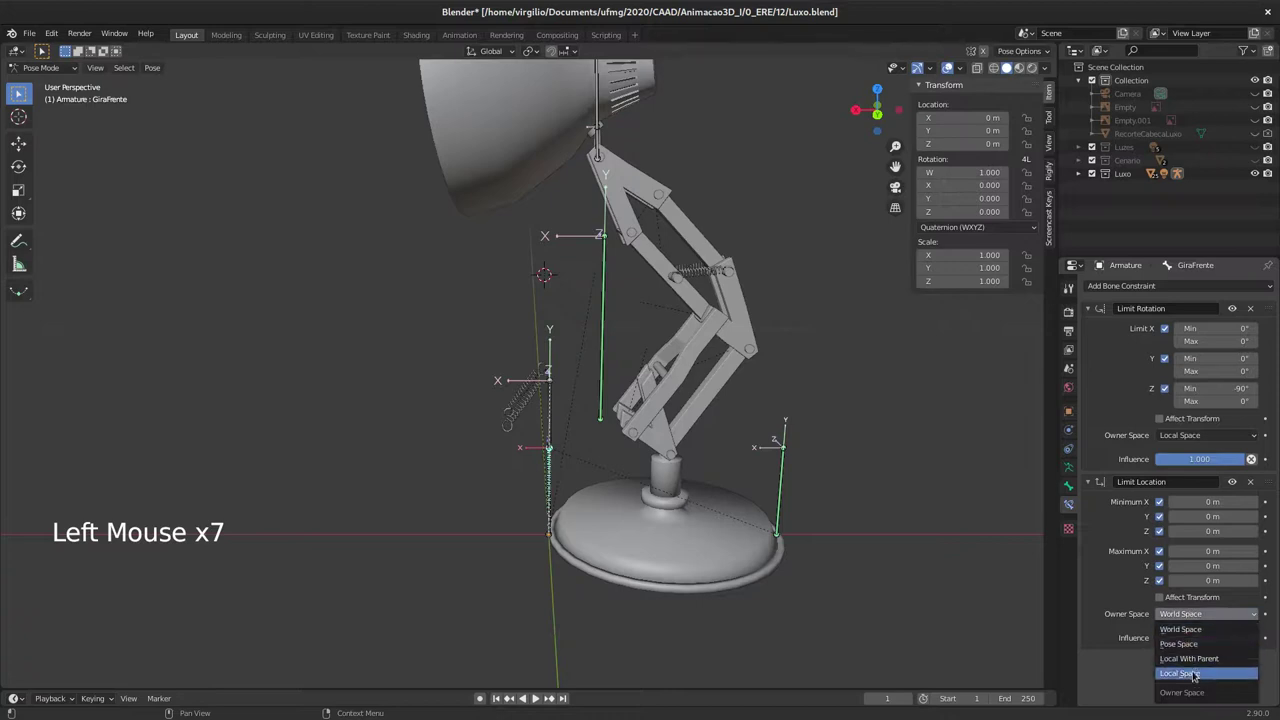
click(675, 487)
Step: Give GiraTras the same Limit Location constraint, all axes enabled, in Local Space
click(1159, 285)
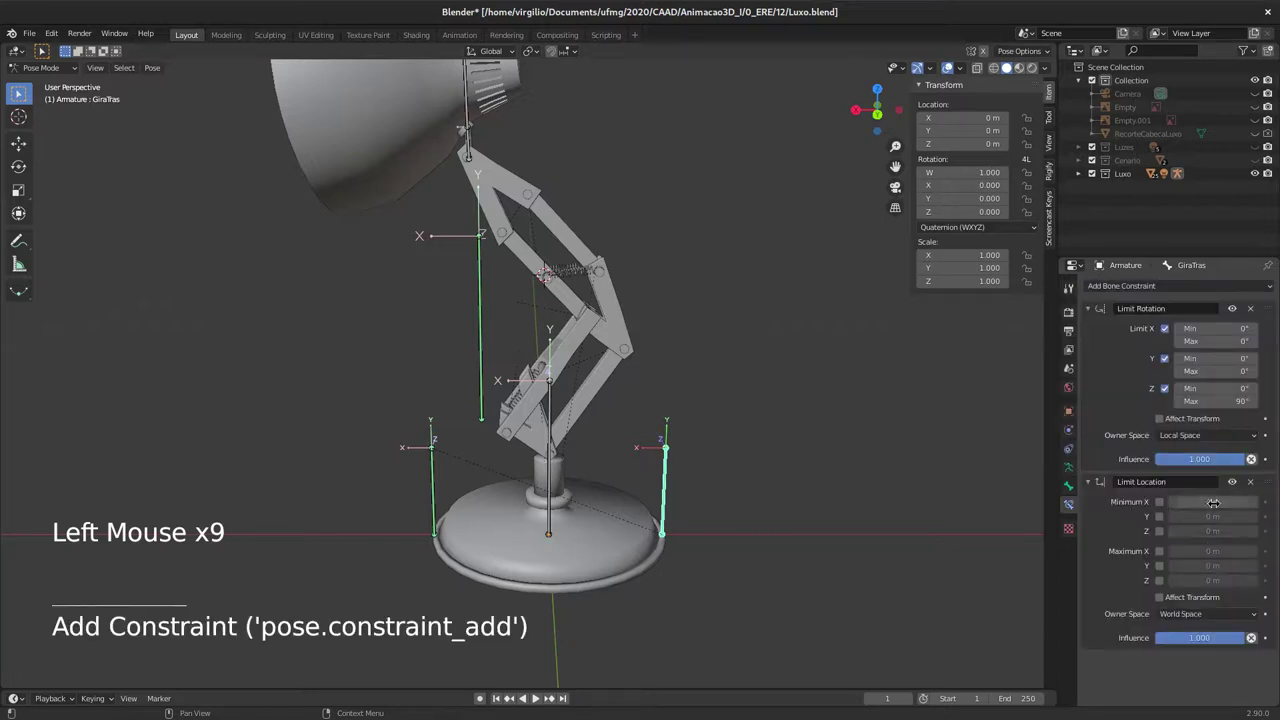
click(1221, 619)
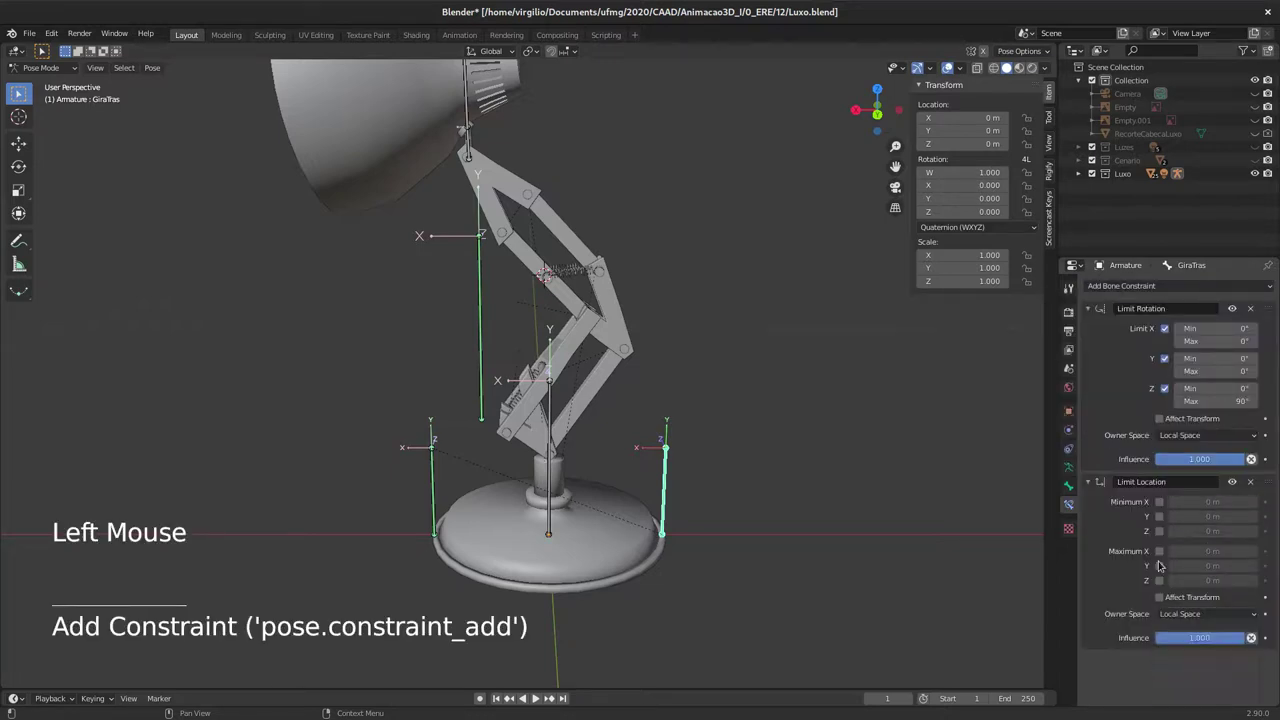
click(1174, 509)
click(1168, 526)
click(1170, 549)
click(1171, 562)
click(1169, 579)
click(1122, 561)
Step: Test-move and rotate the bone to confirm the location limit holds, ending on the Root bone
key(g)
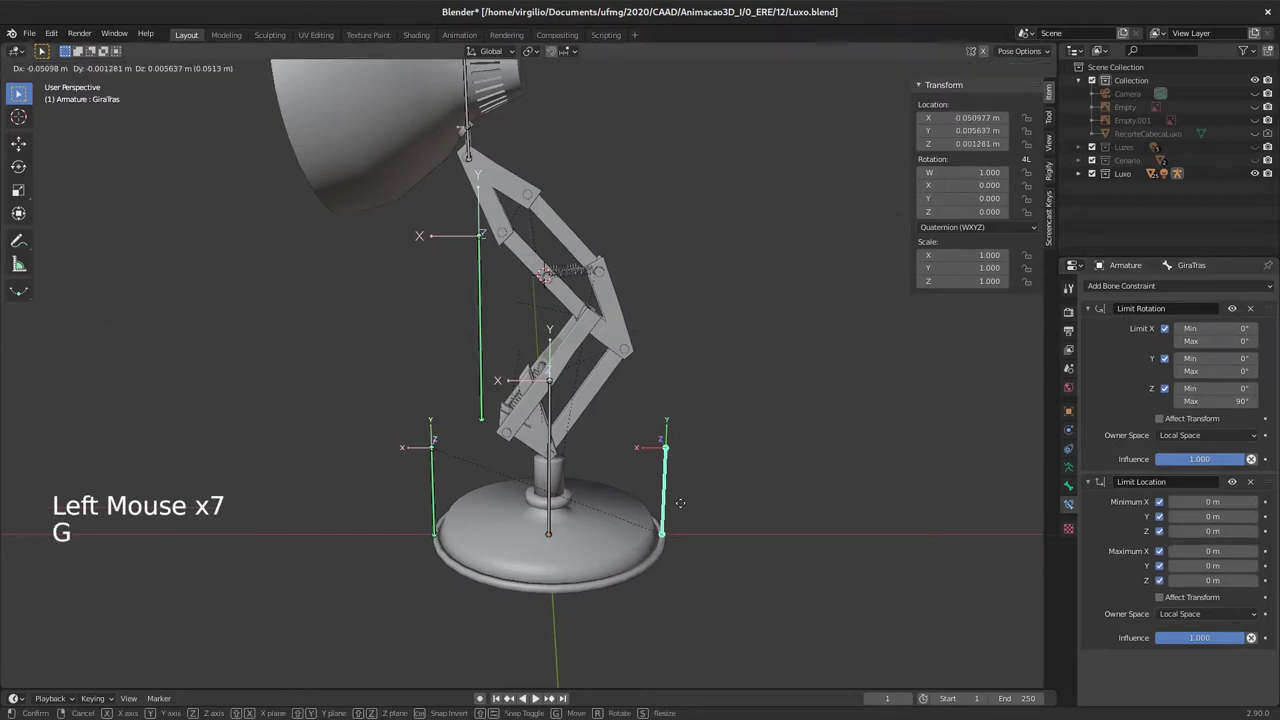
click(441, 473)
key(r)
click(674, 468)
key(r)
click(550, 461)
key(g)
middle_click(566, 400)
middle_click(534, 444)
middle_click(508, 442)
middle_click(506, 485)
middle_click(596, 444)
middle_click(603, 443)
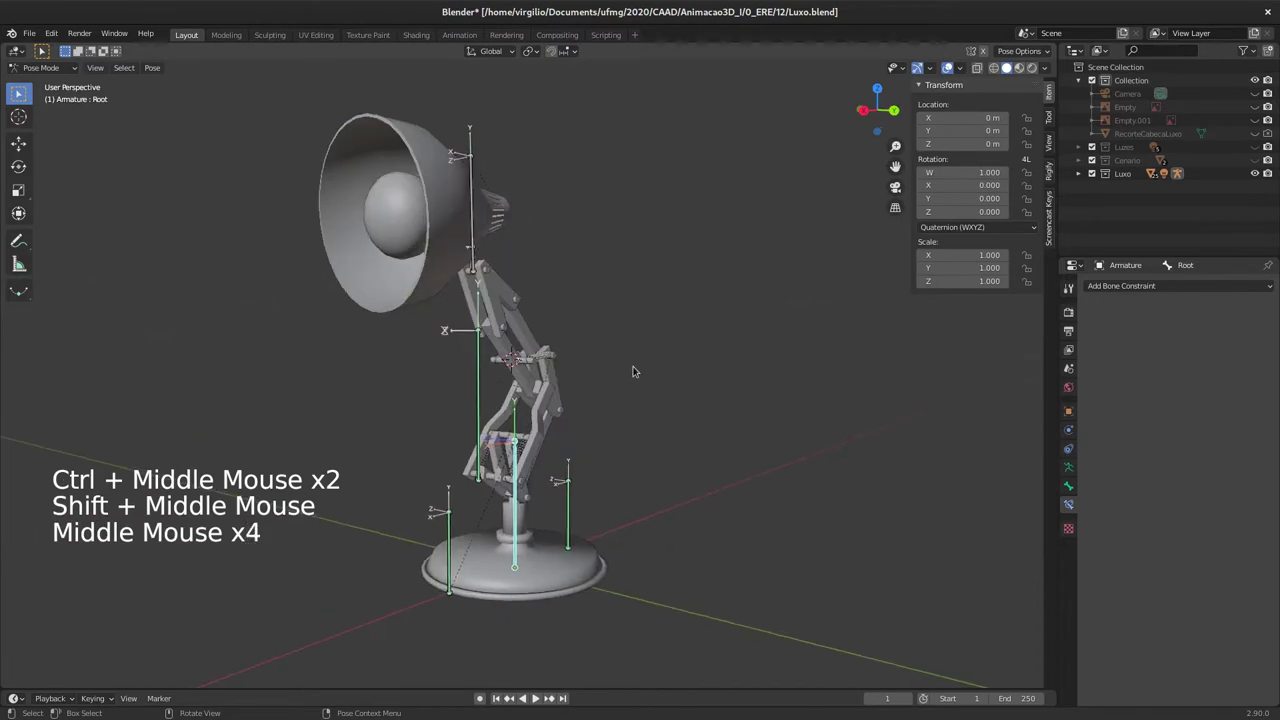
middle_click(635, 369)
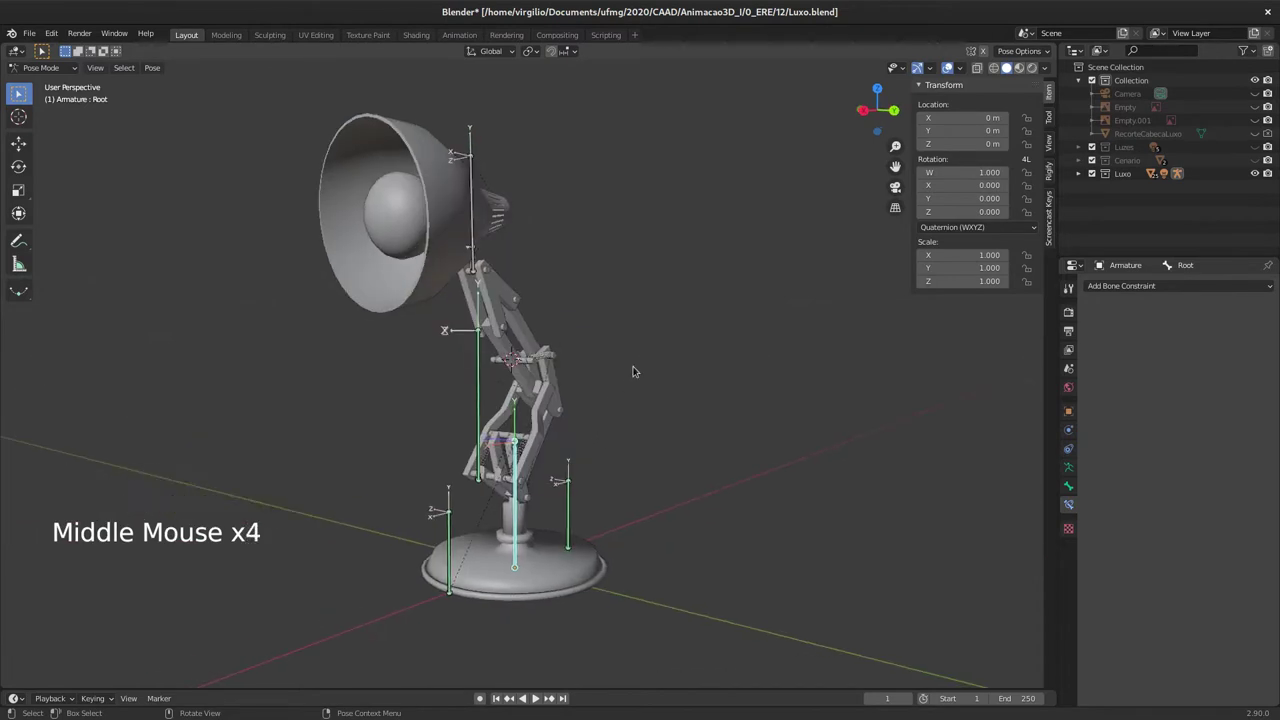